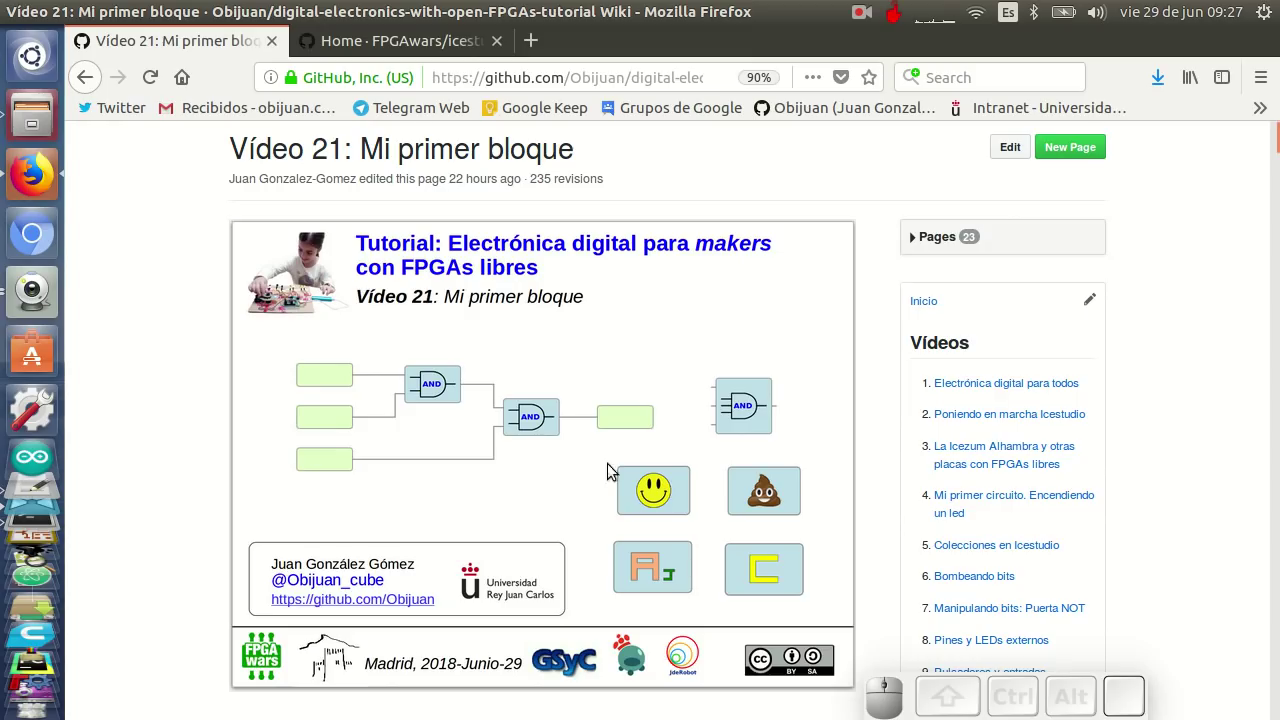
pyautogui.click(29, 506)
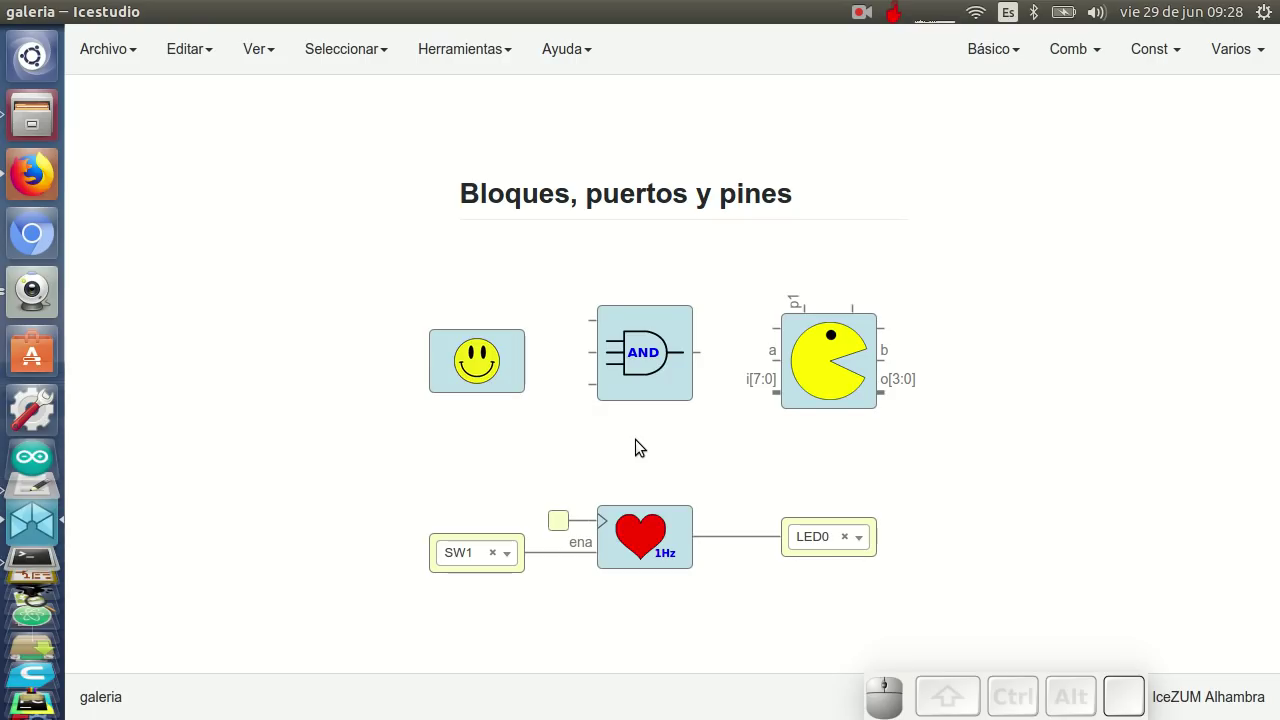
pyautogui.click(641, 357)
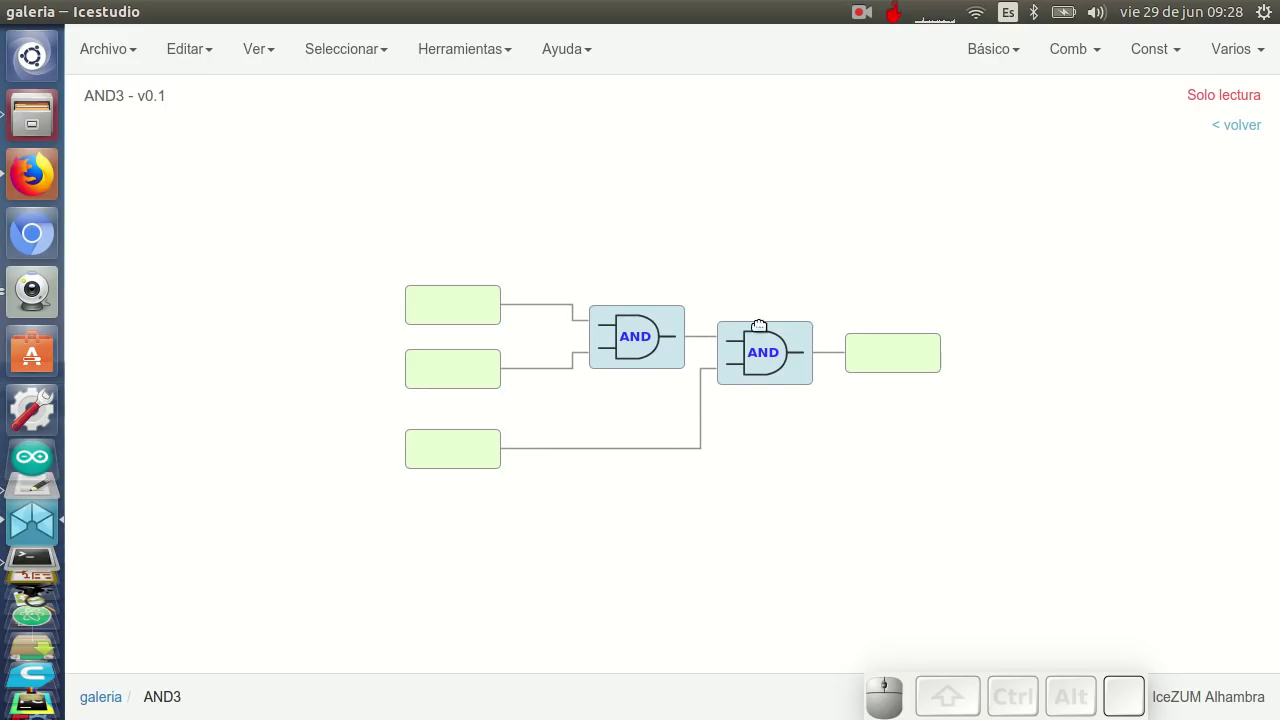
# Return to the gallery and insert the Academia-Jedi logo block from Varios
pyautogui.click(1252, 126)
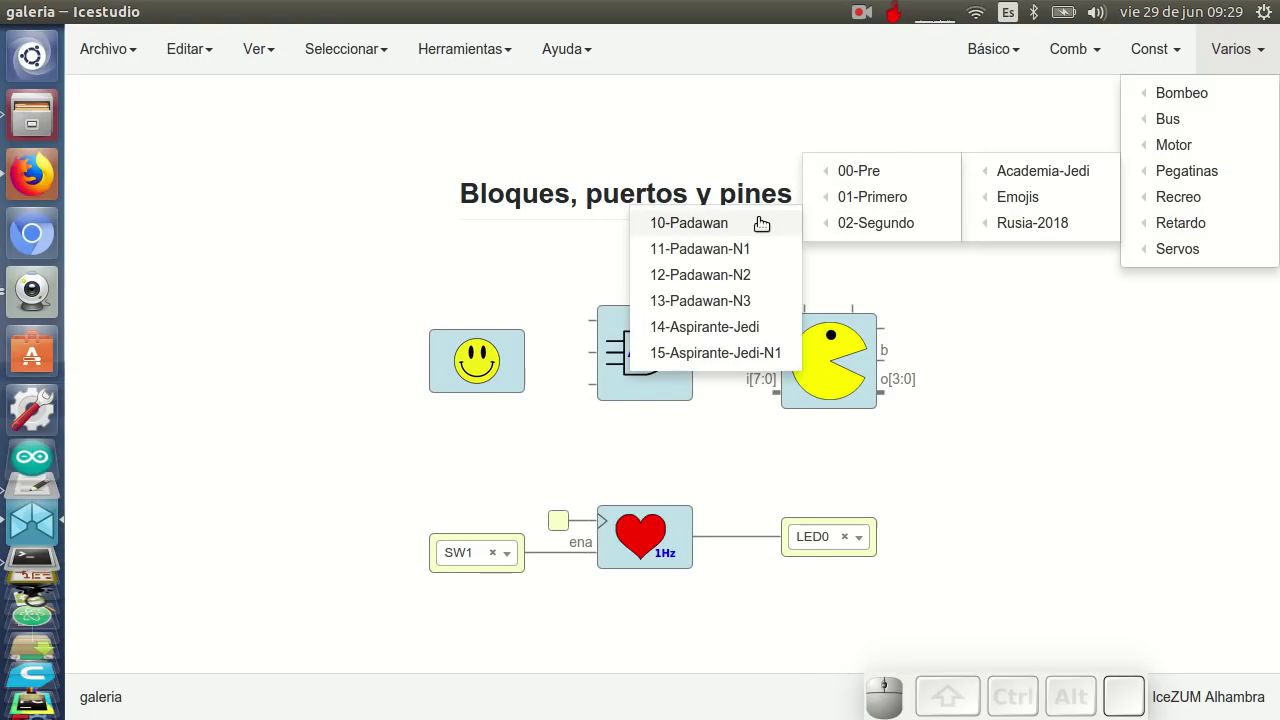
pyautogui.click(739, 330)
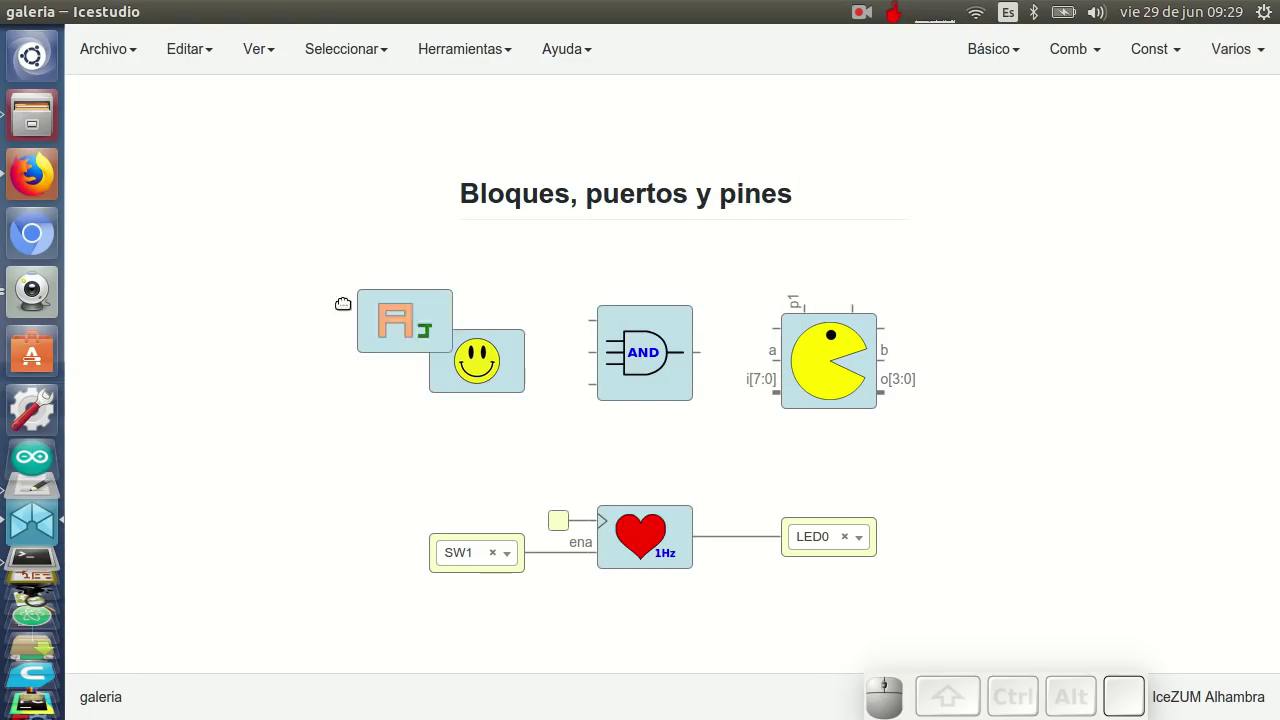
# Drop the new block at the upper left and shift the Pac-Man block slightly right
pyautogui.click(264, 274)
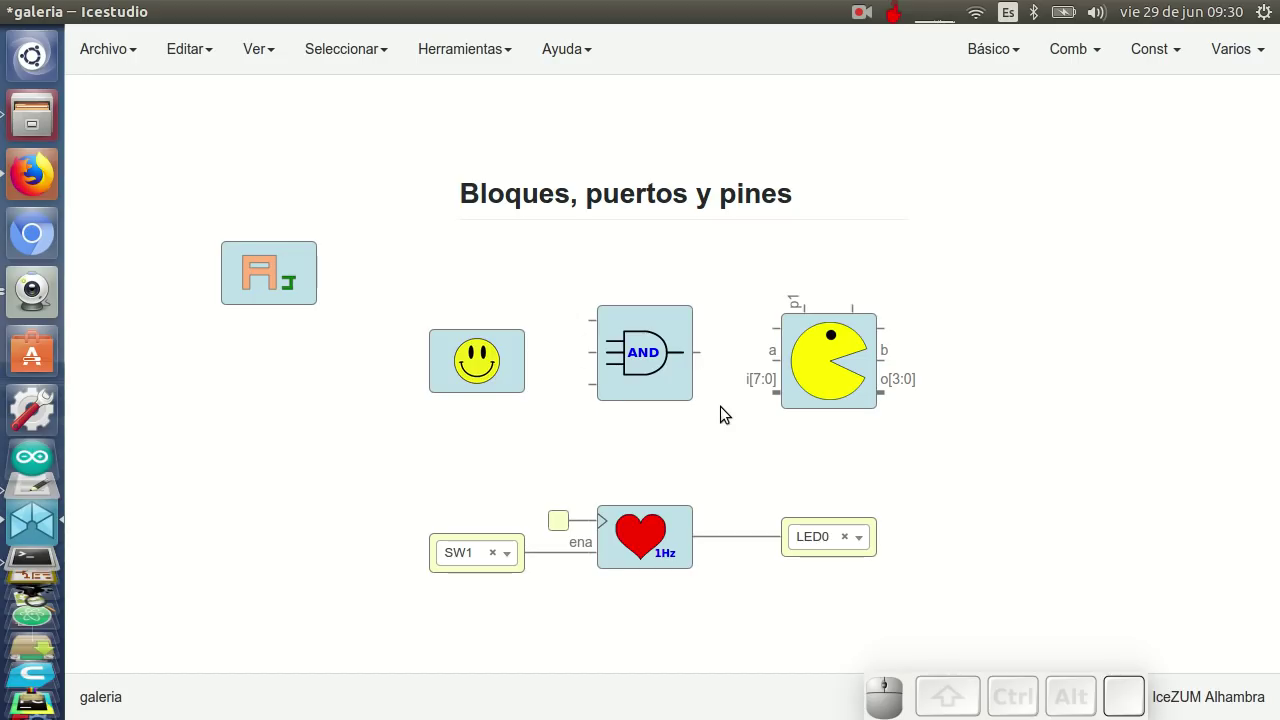
pyautogui.moveTo(839, 374); pyautogui.dragTo(884, 412)
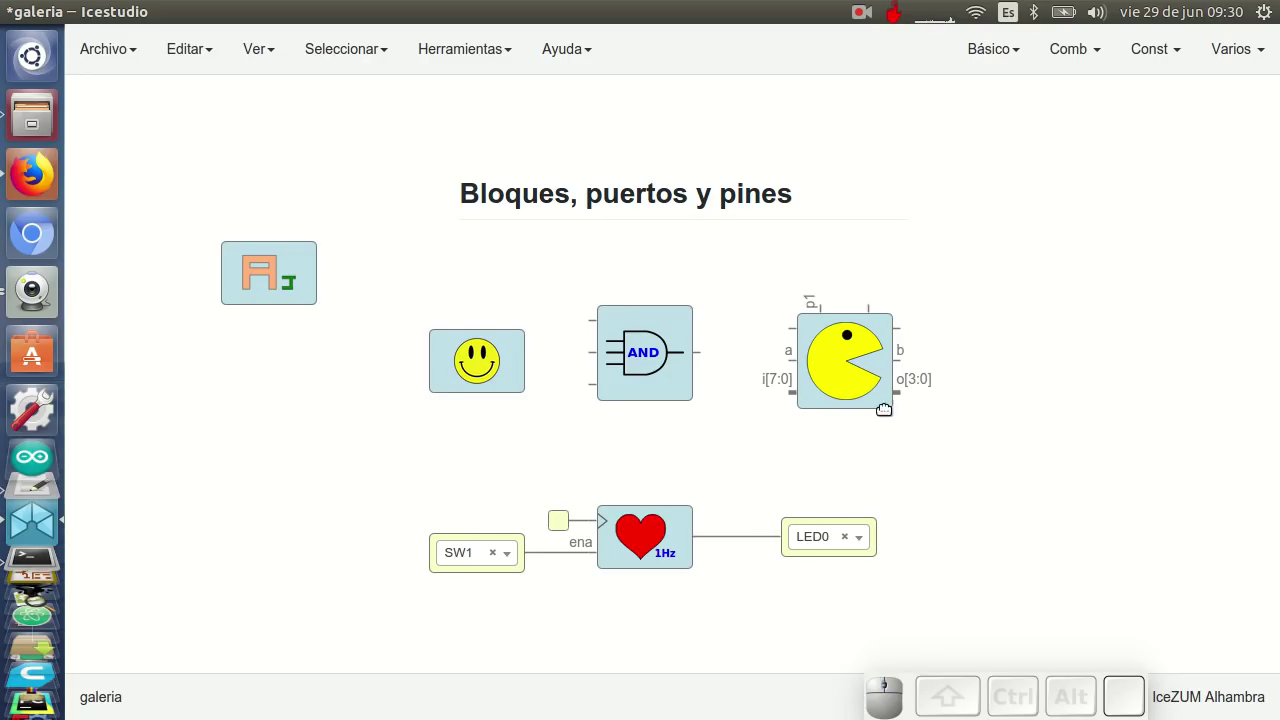
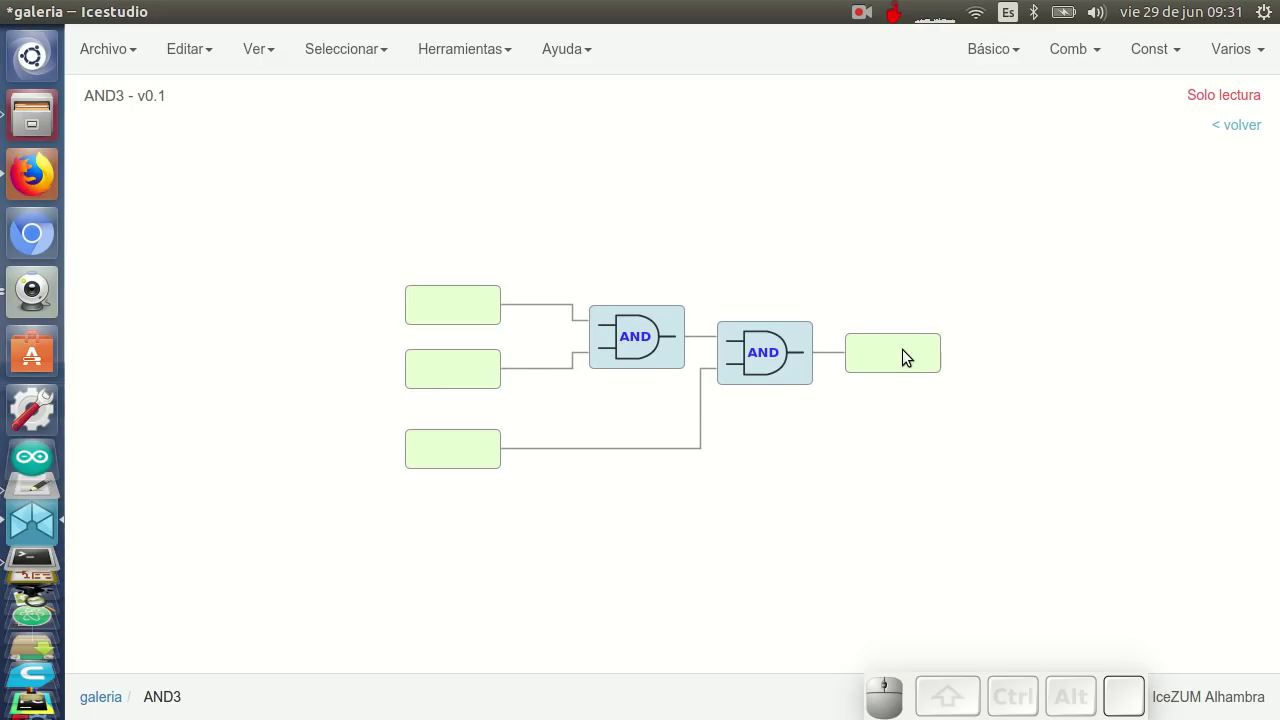
# Return to the gallery from the AND3 circuit and again from the Corazon-1Hz-enable block
pyautogui.click(1259, 128)
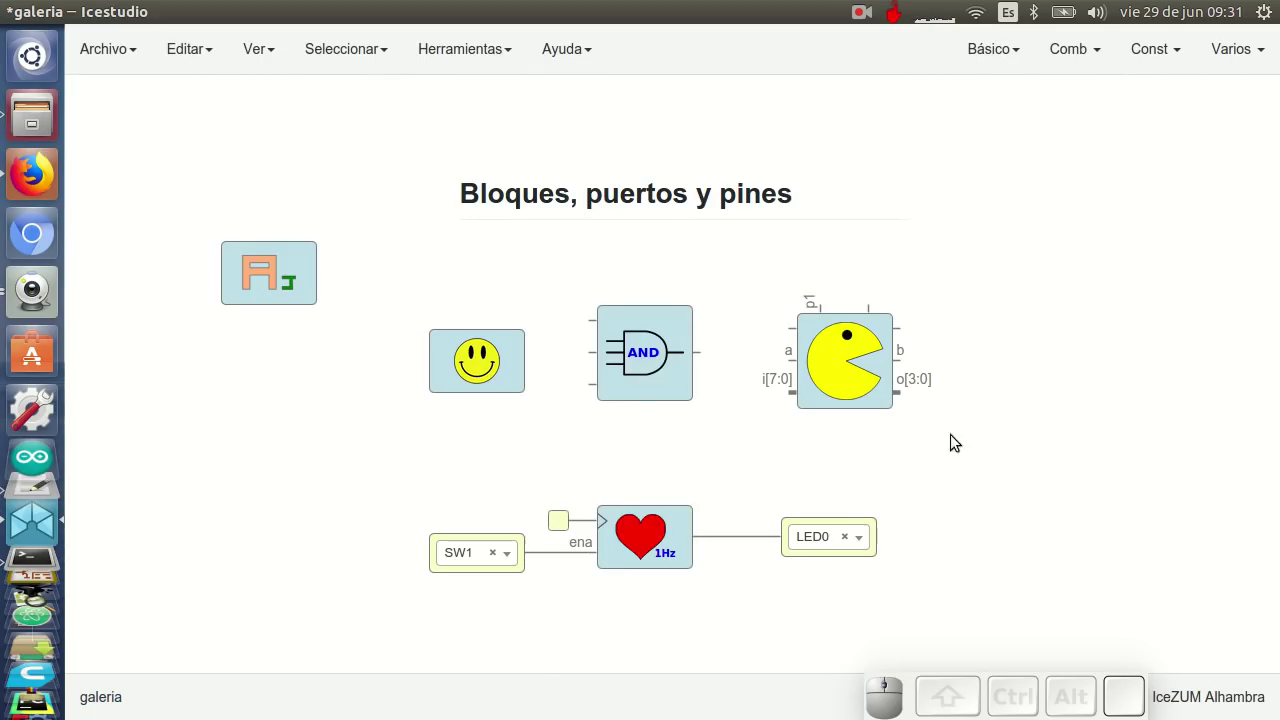
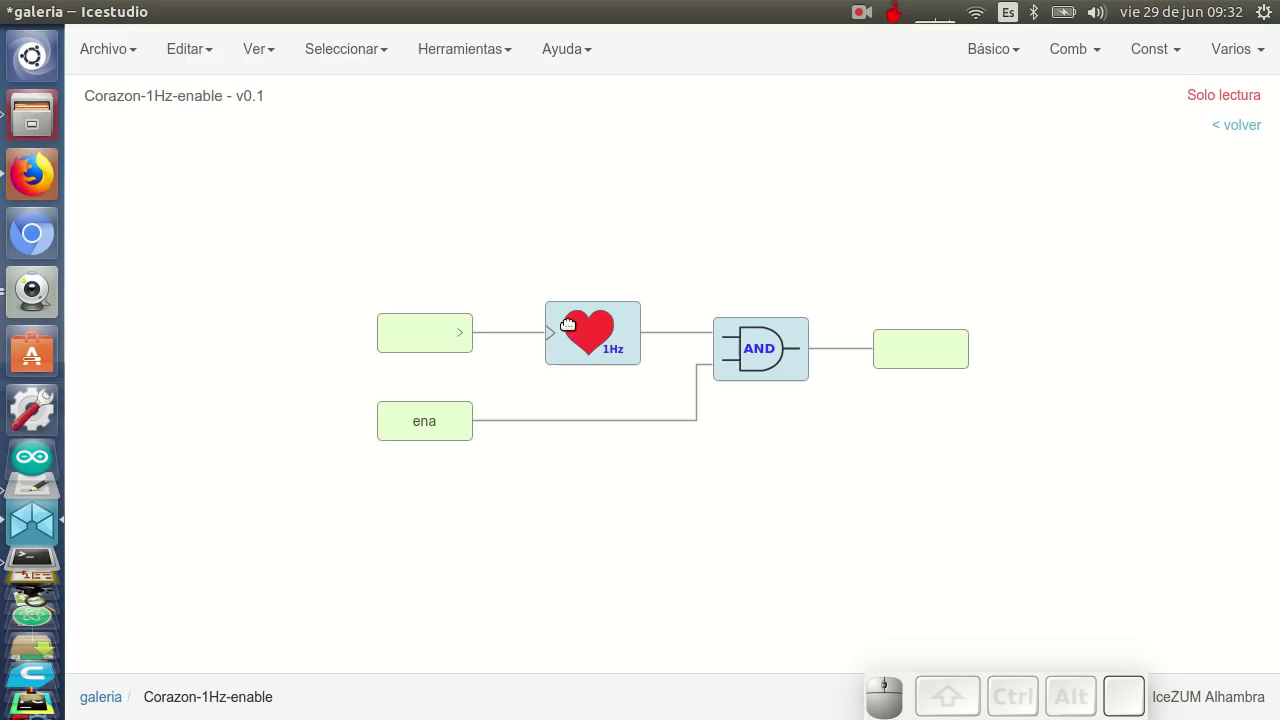
pyautogui.click(1245, 128)
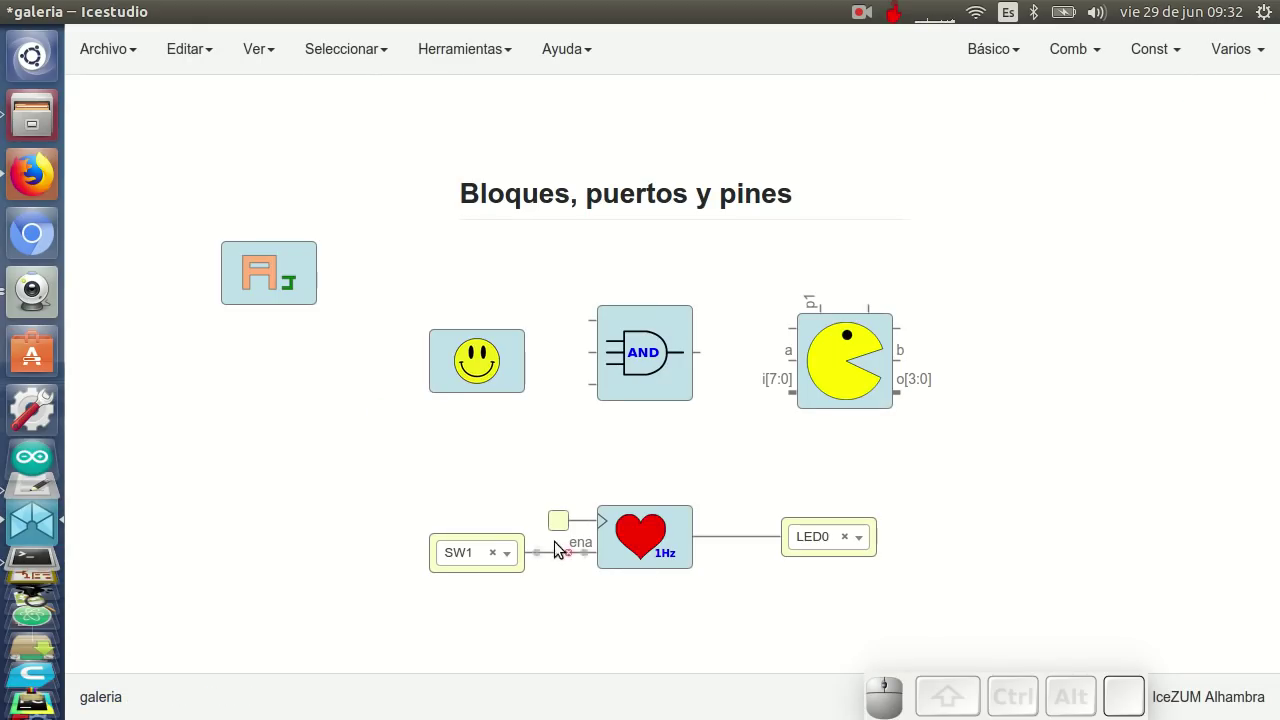
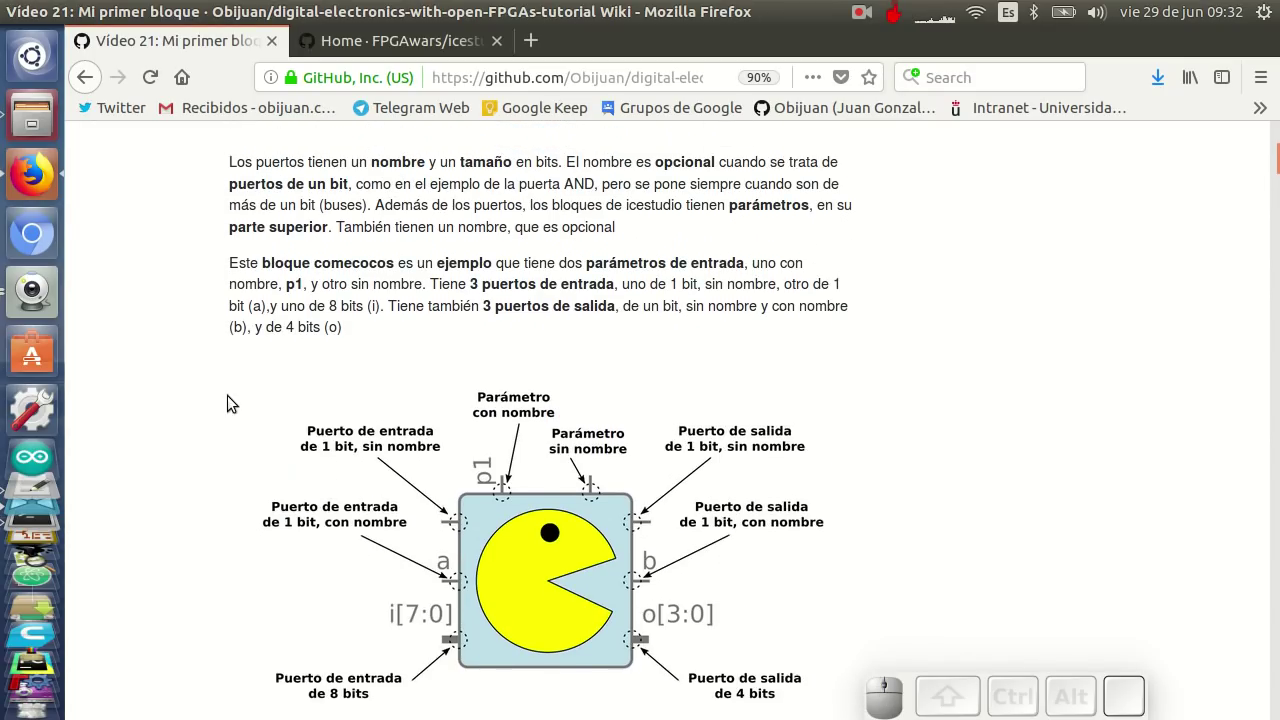
# Go back from the tutorial page to the Icestudio gallery
pyautogui.click(50, 563)
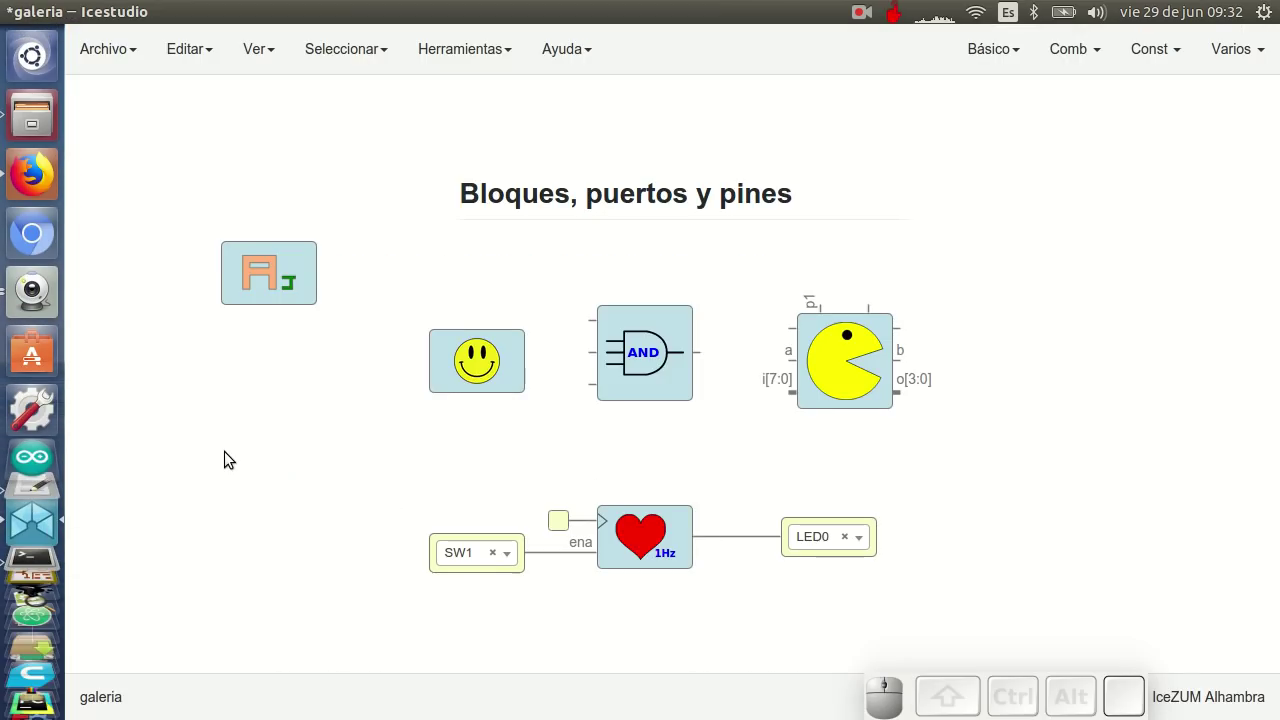
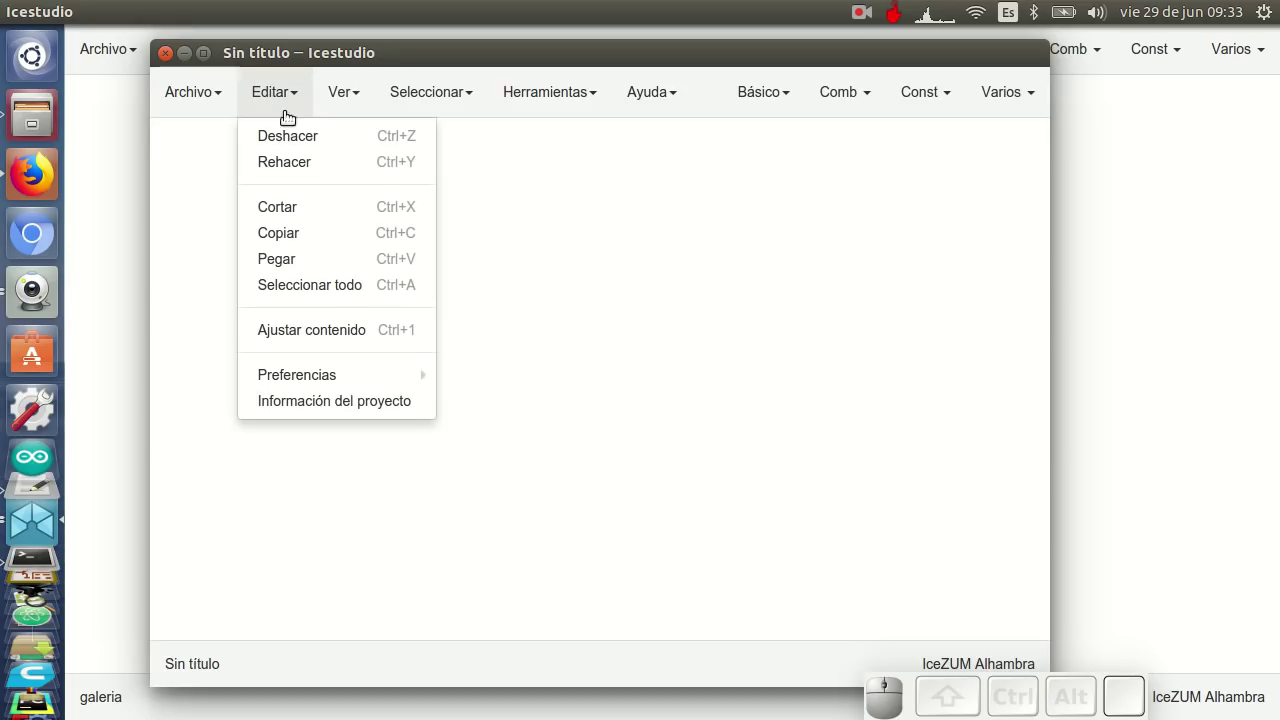
# Name the new project Bloque1 in Información del proyecto and confirm
pyautogui.click(387, 402)
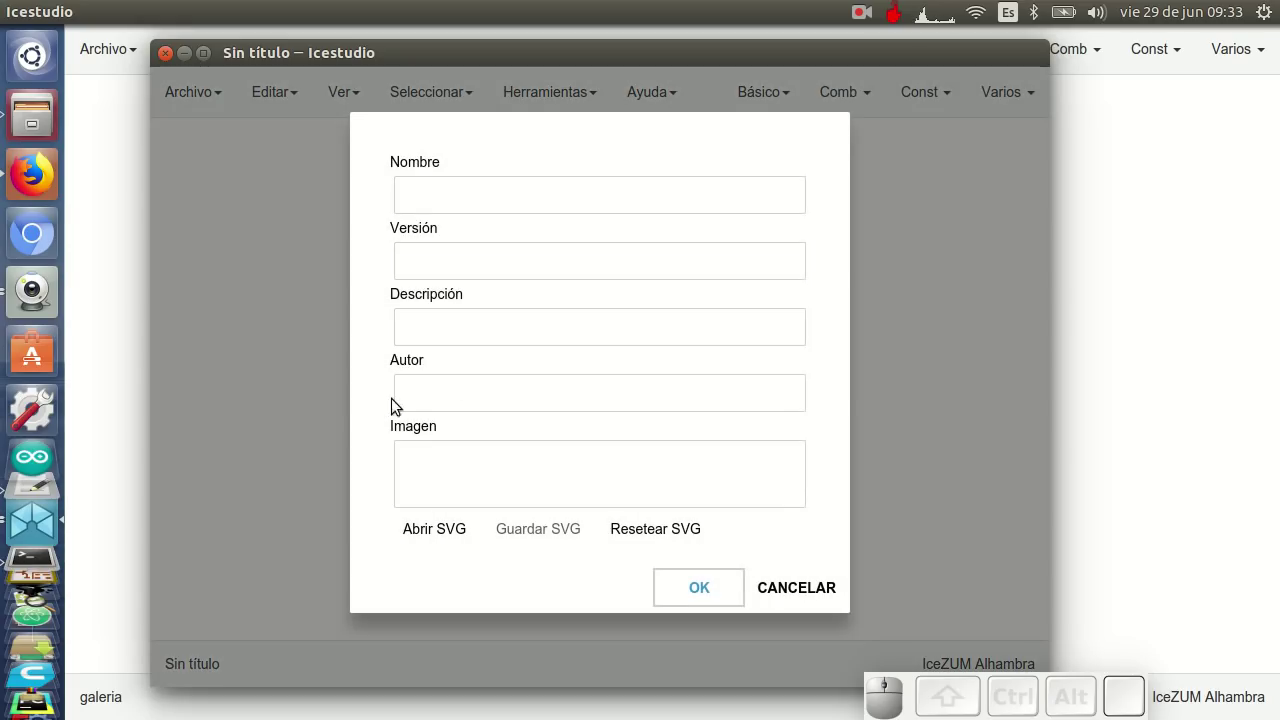
pyautogui.click(494, 190)
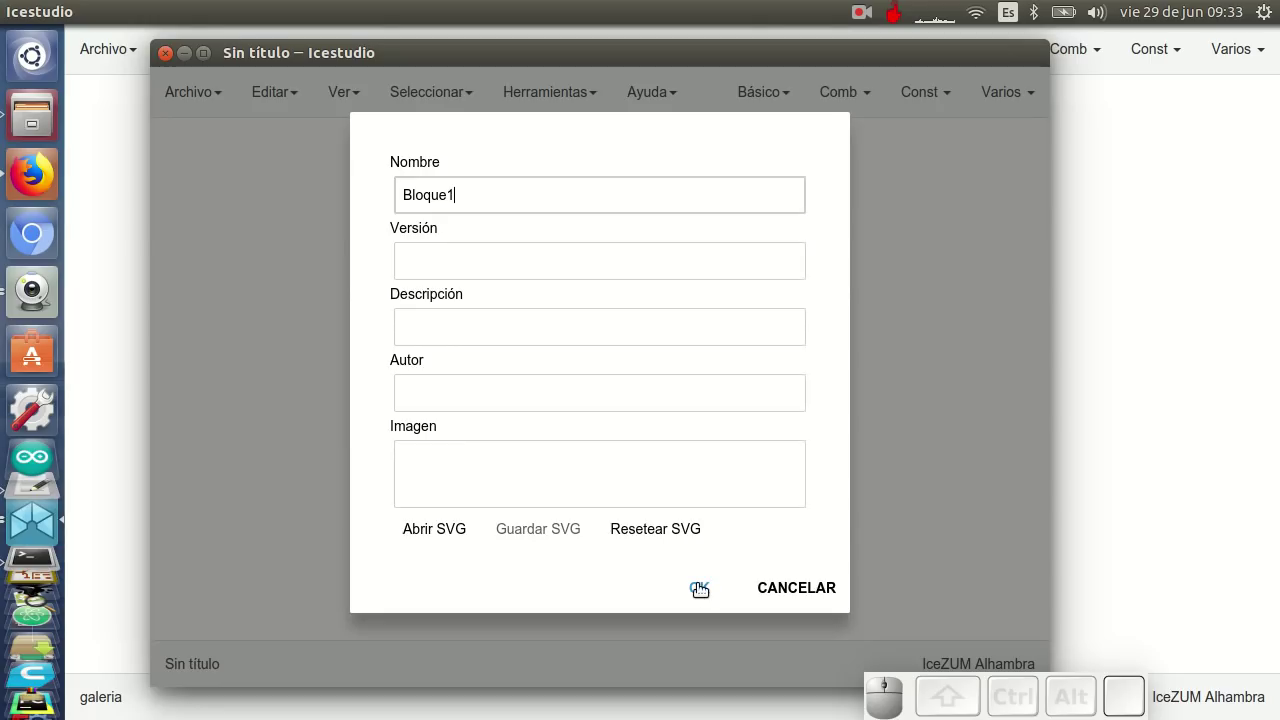
pyautogui.click(705, 587)
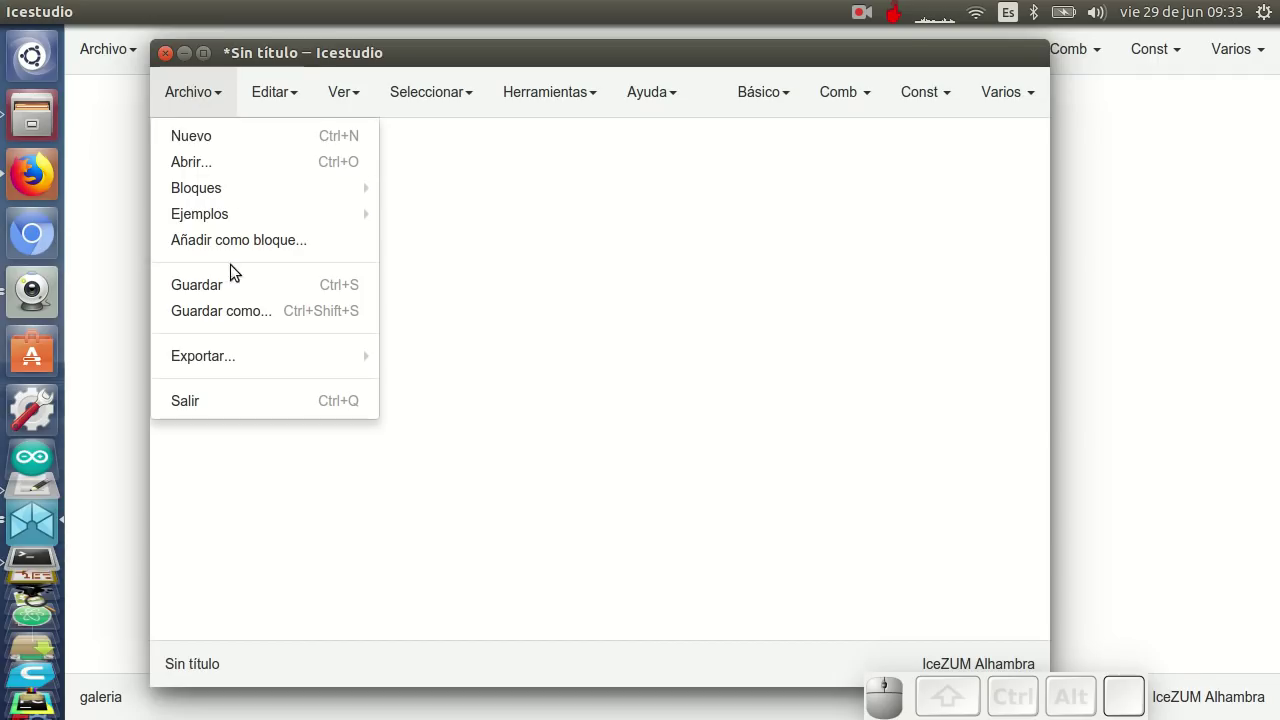
# Save the project as bloque1.ice on the Desktop, replacing the existing file
pyautogui.click(244, 316)
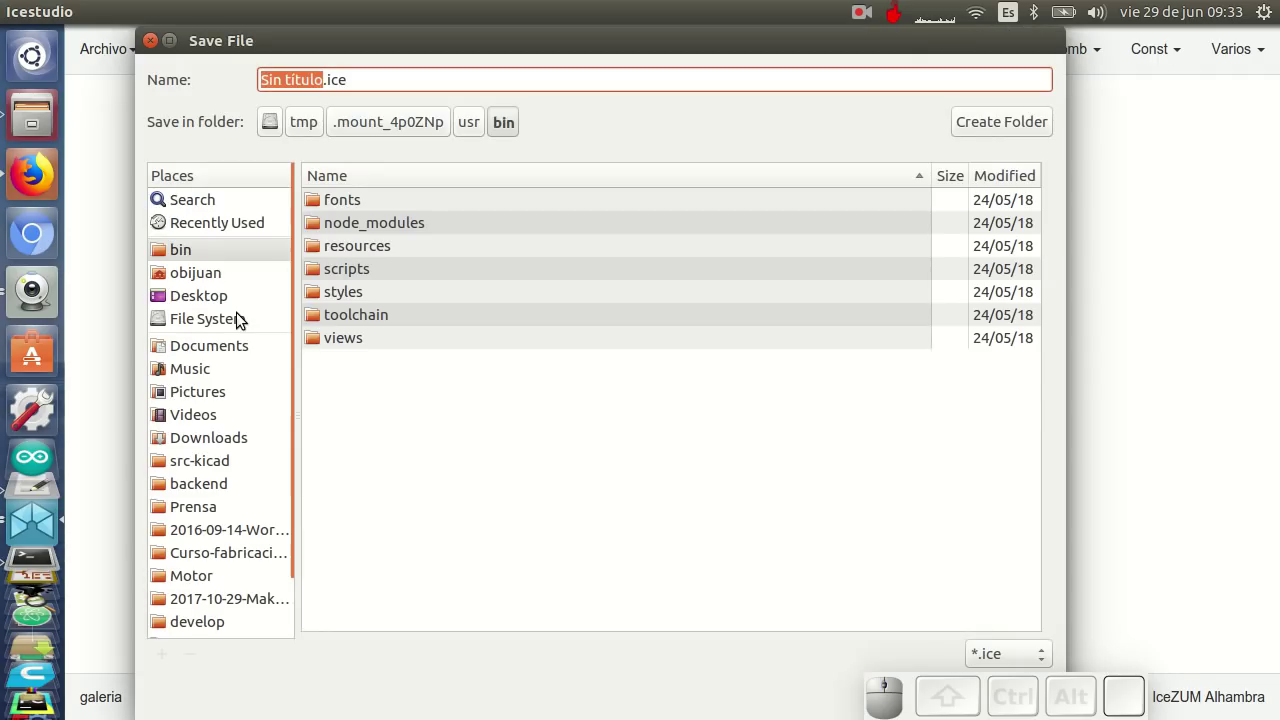
pyautogui.click(226, 303)
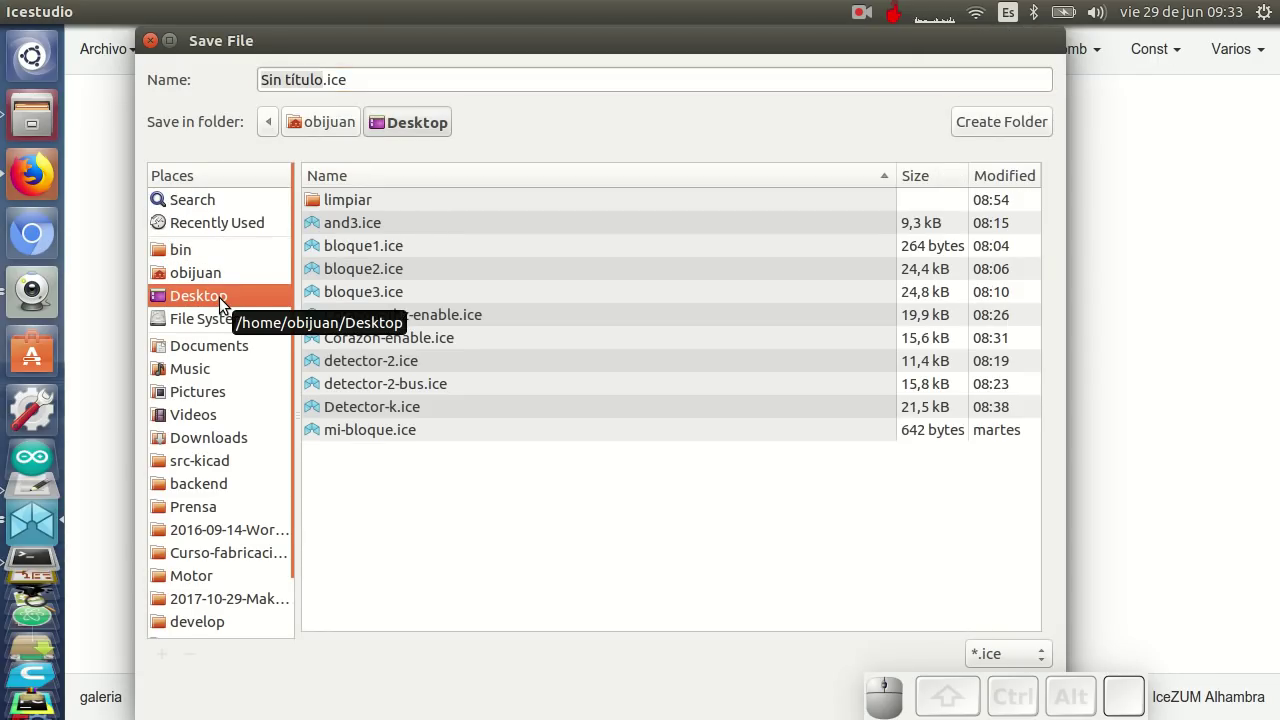
pyautogui.click(326, 83)
pyautogui.press('BackSpace')
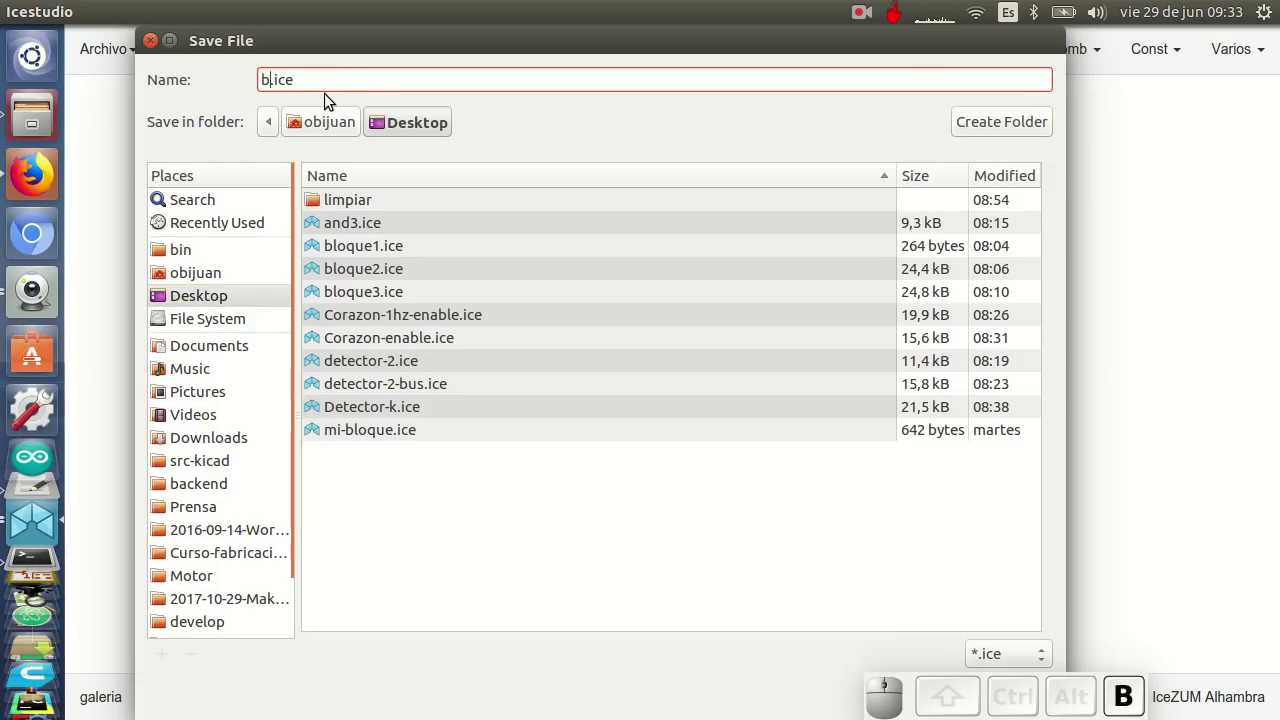
pyautogui.press('1')
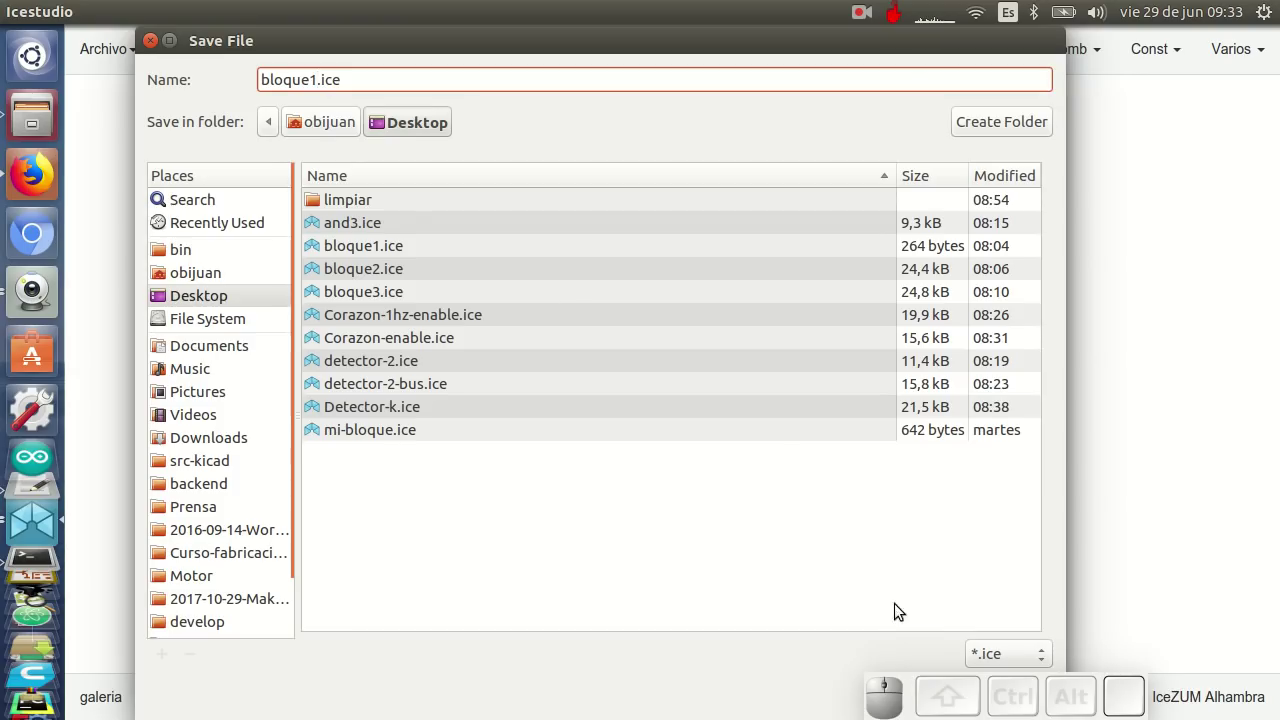
pyautogui.click(848, 662)
pyautogui.click(810, 595)
pyautogui.click(1037, 647)
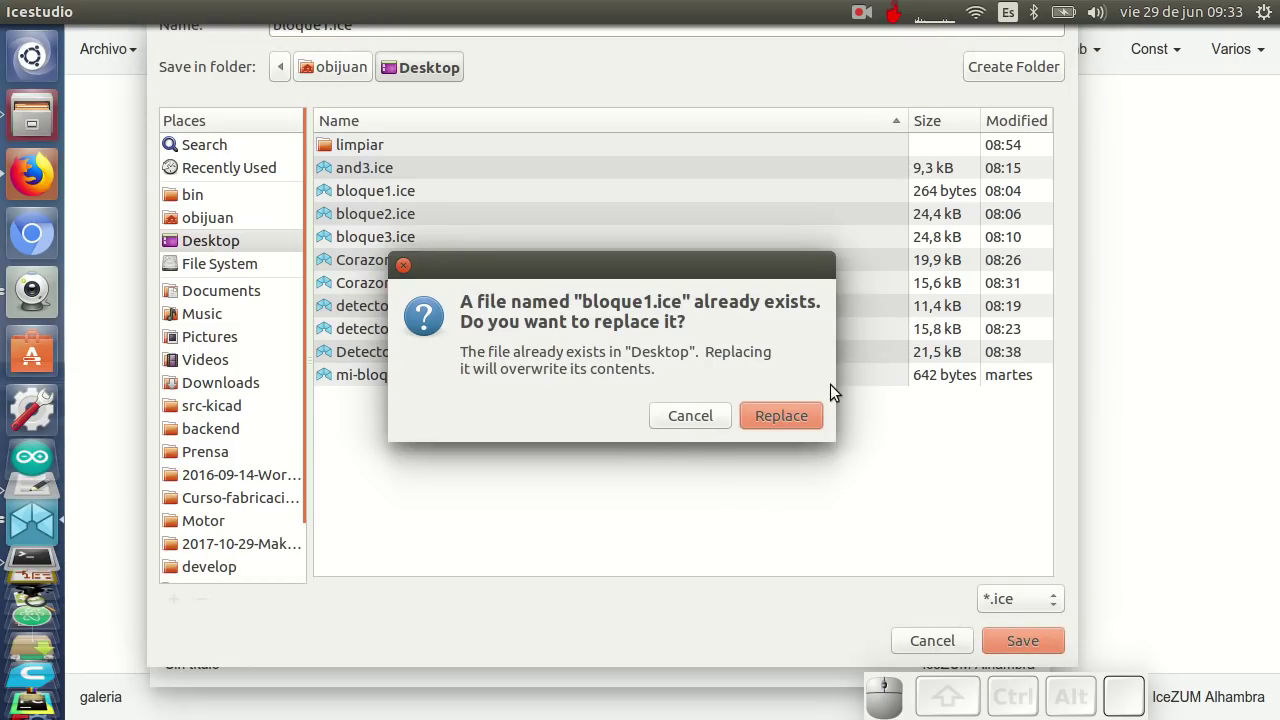
pyautogui.click(803, 418)
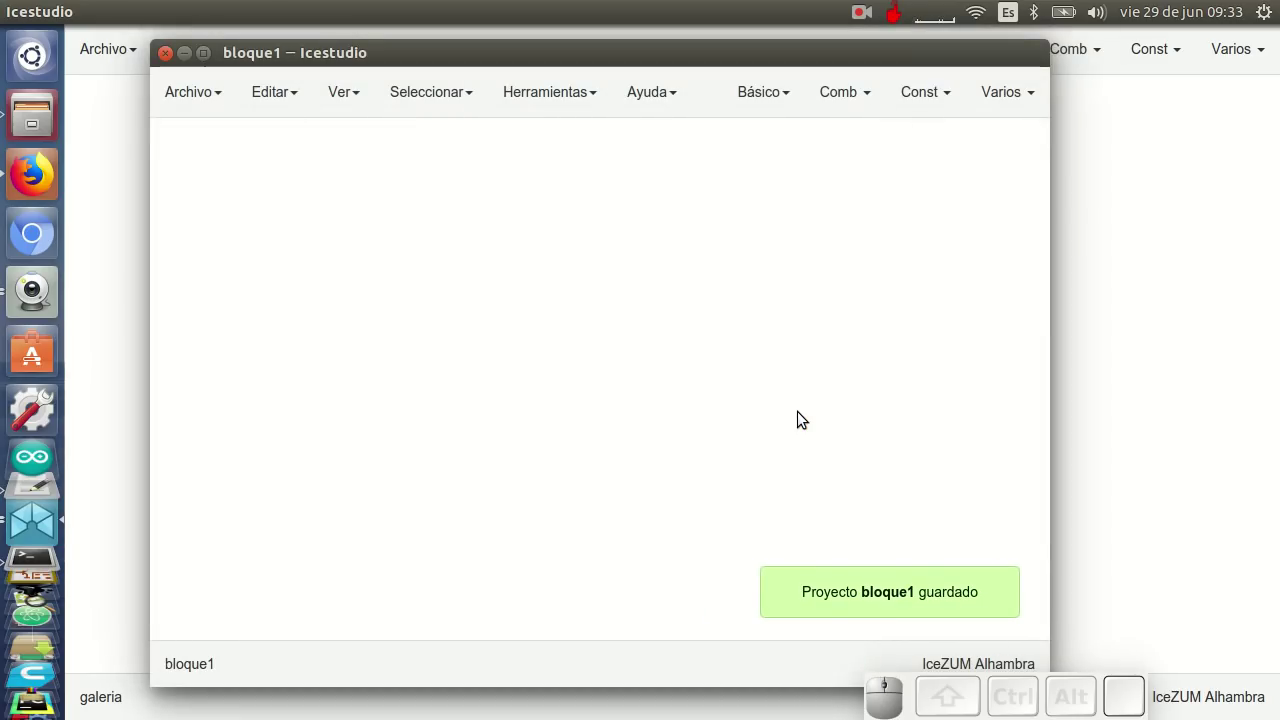
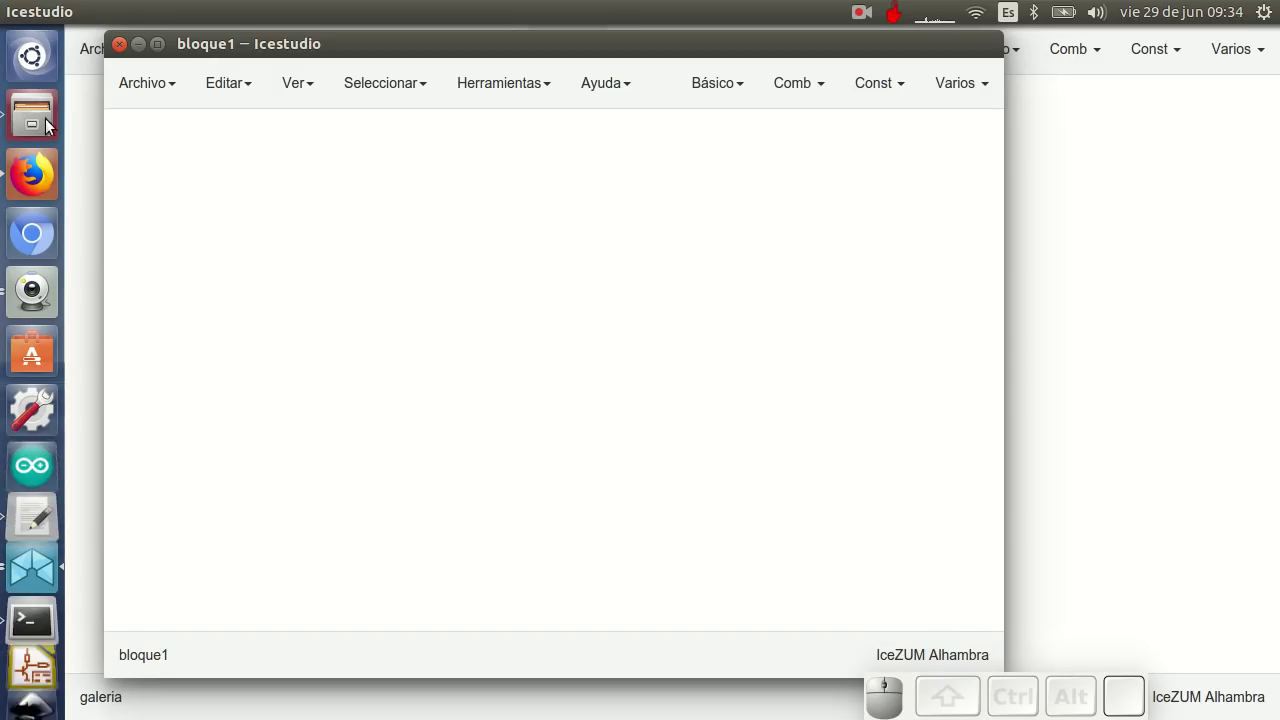
# Import bloque1.ice from the Desktop as a block via Archivo > Bloques
pyautogui.moveTo(175, 124); pyautogui.dragTo(446, 166)
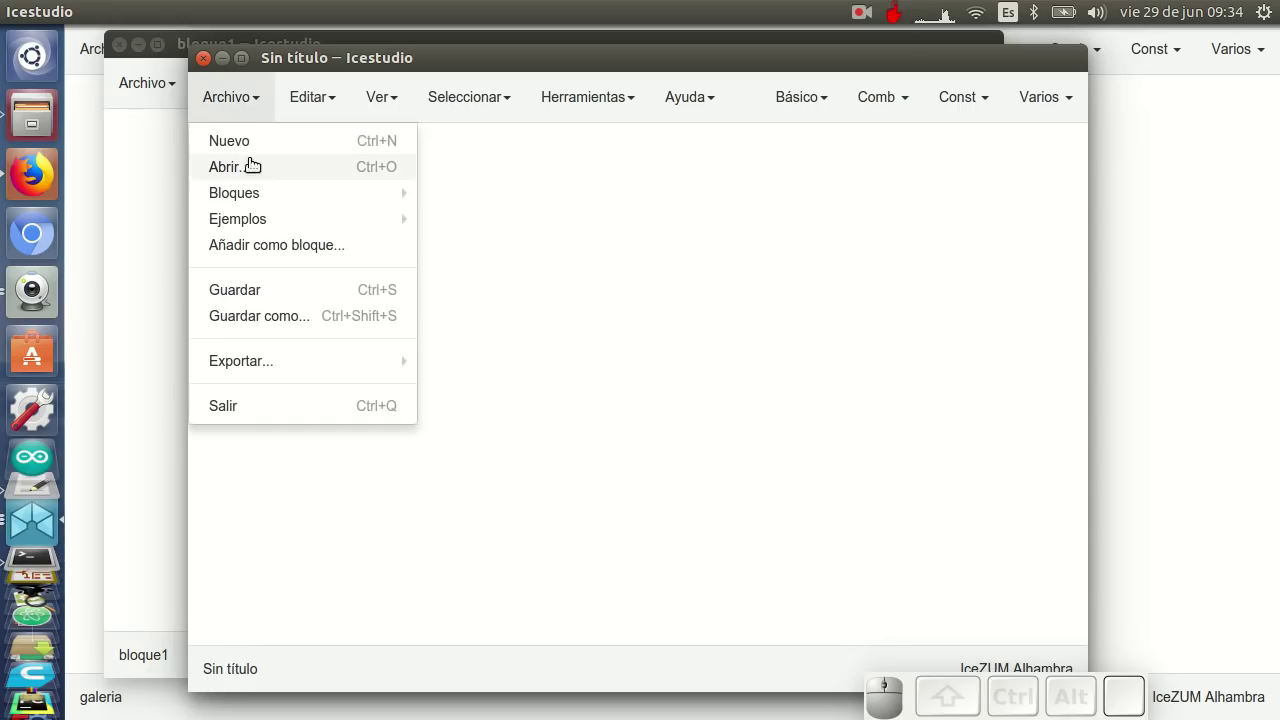
pyautogui.moveTo(281, 255); pyautogui.dragTo(261, 262)
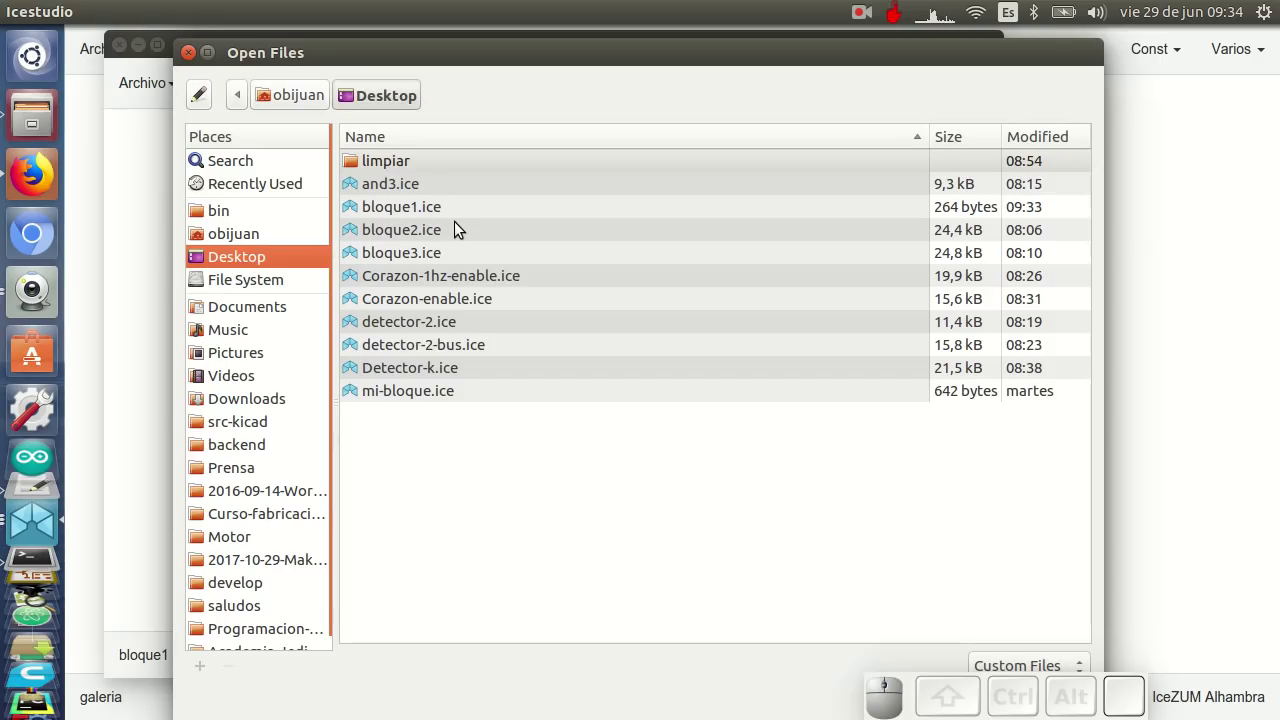
pyautogui.click(399, 214)
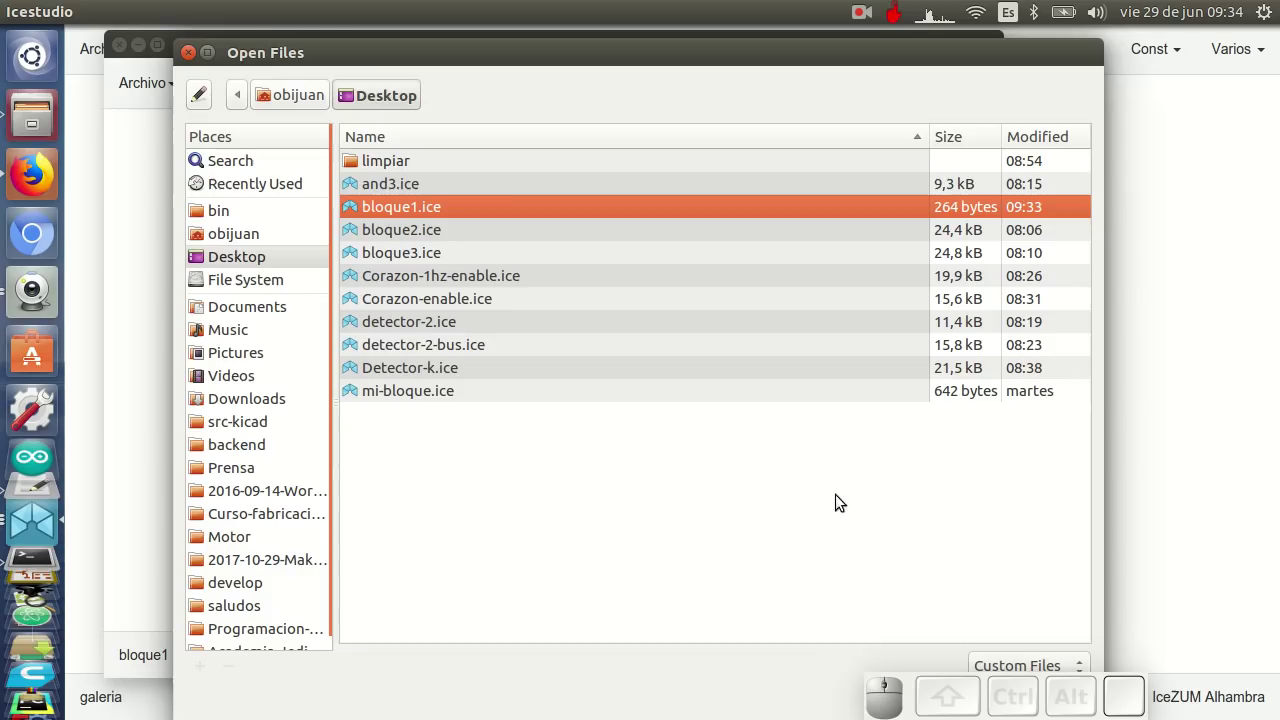
pyautogui.click(802, 674)
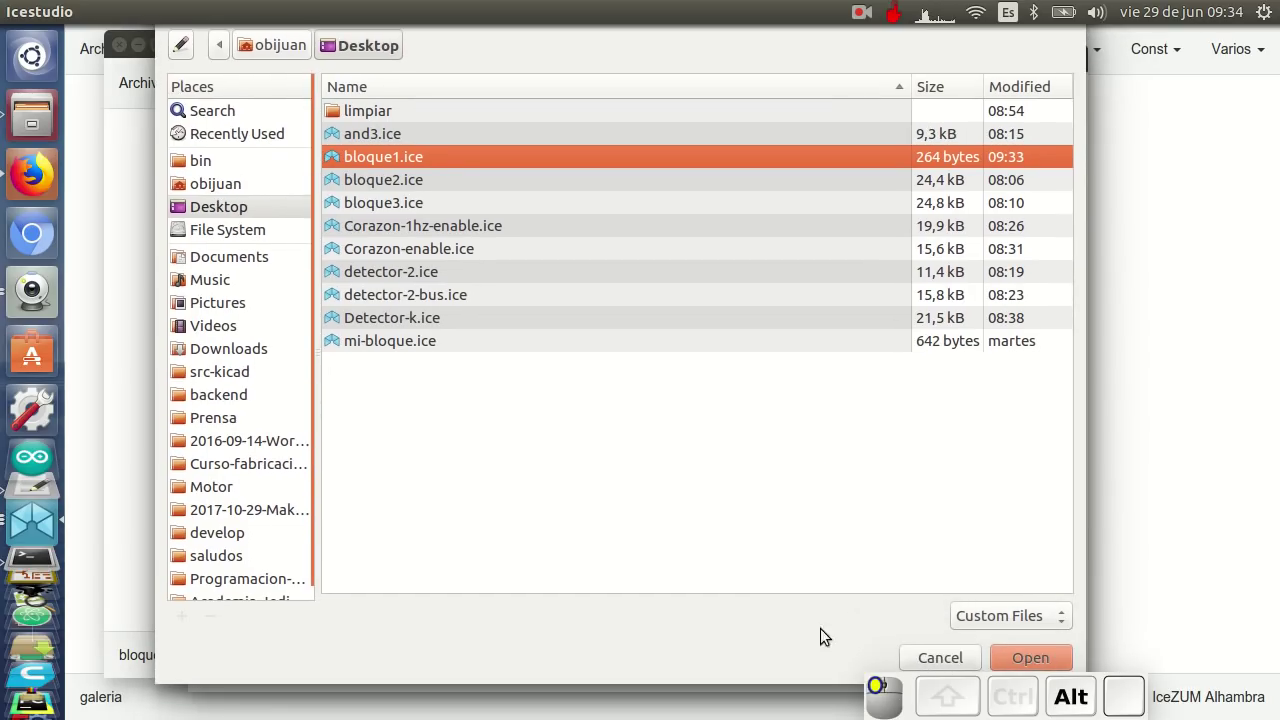
pyautogui.click(1016, 664)
# Place the imported Bloque1 block, move it up-left and shift the window right
pyautogui.click(1001, 693)
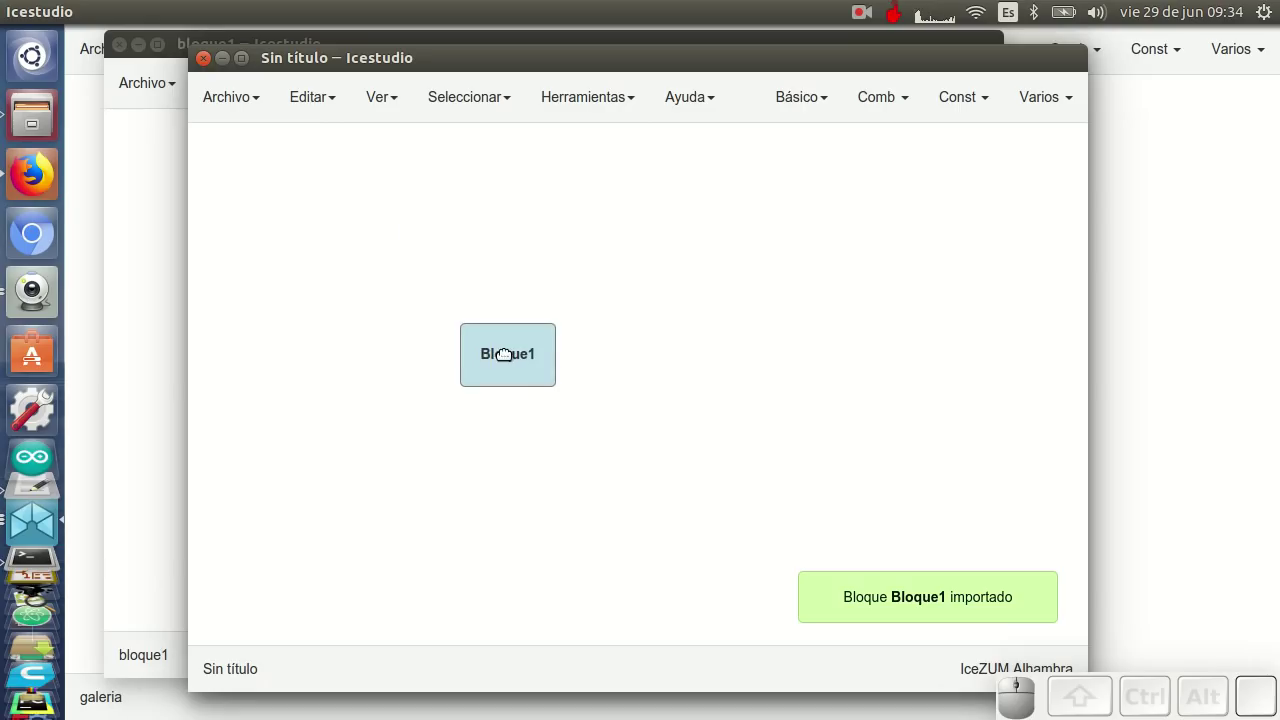
pyautogui.click(497, 328)
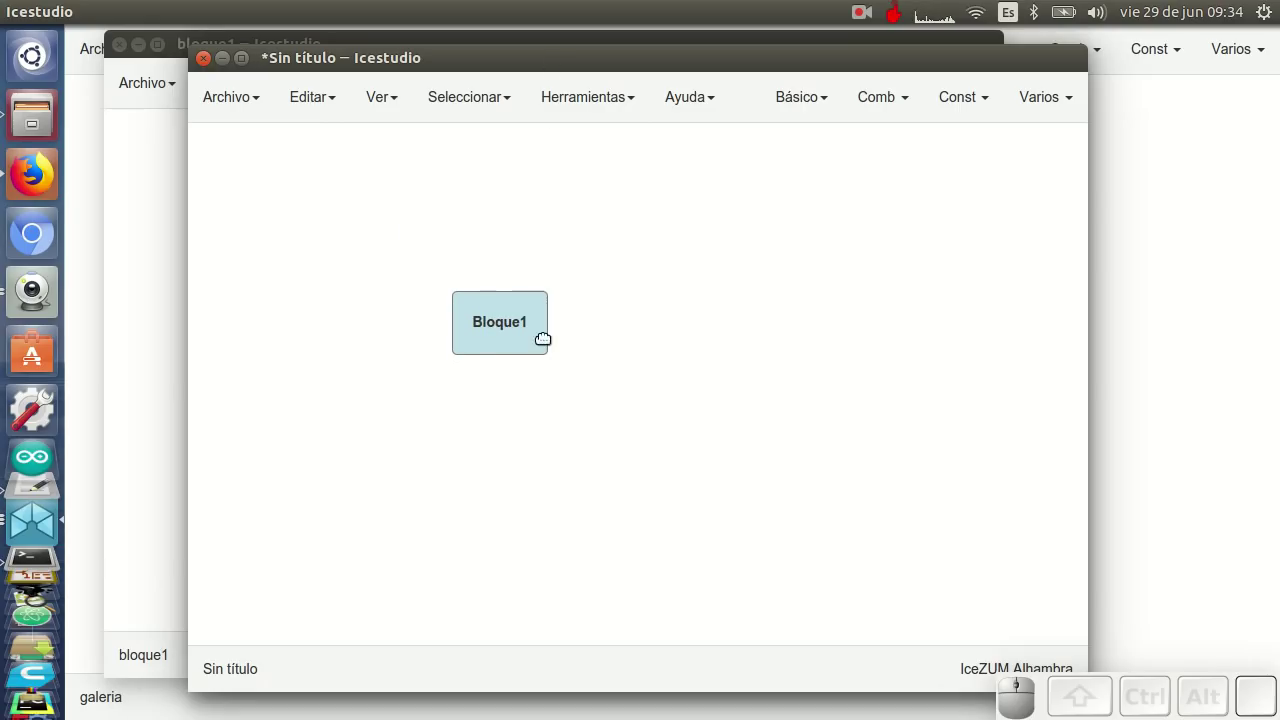
pyautogui.moveTo(529, 339); pyautogui.dragTo(485, 432)
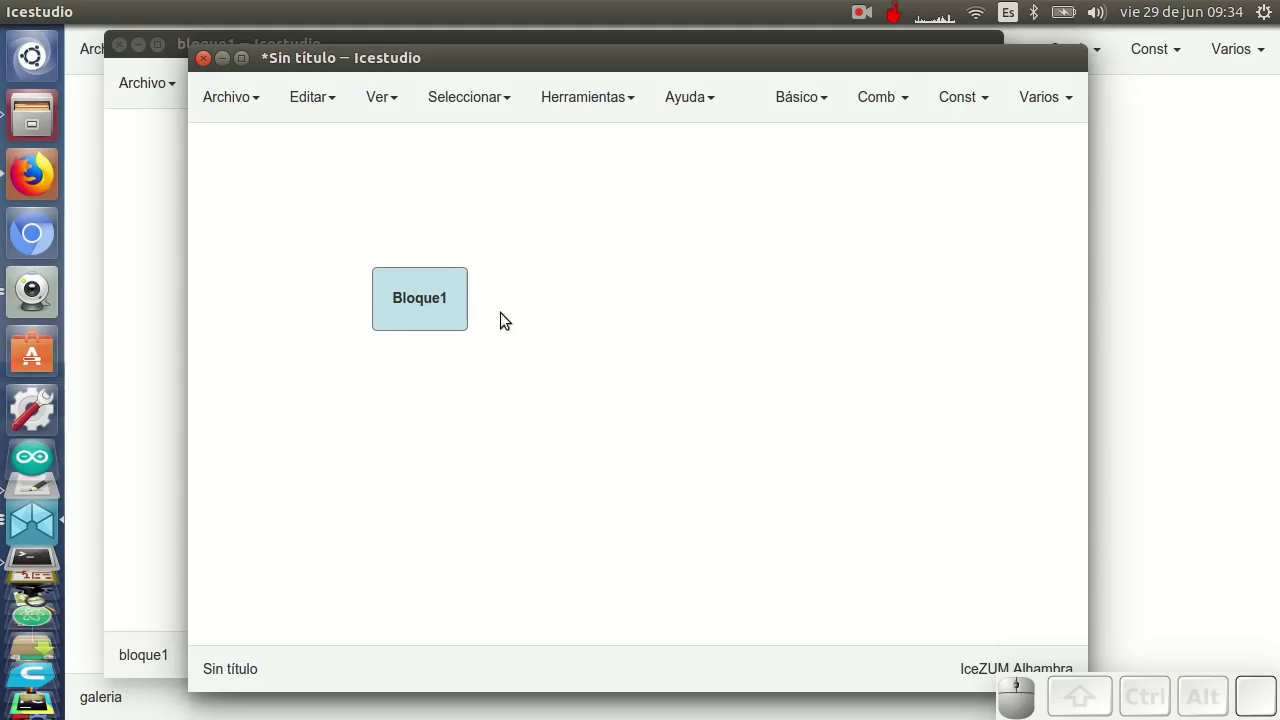
pyautogui.moveTo(528, 66); pyautogui.dragTo(682, 289)
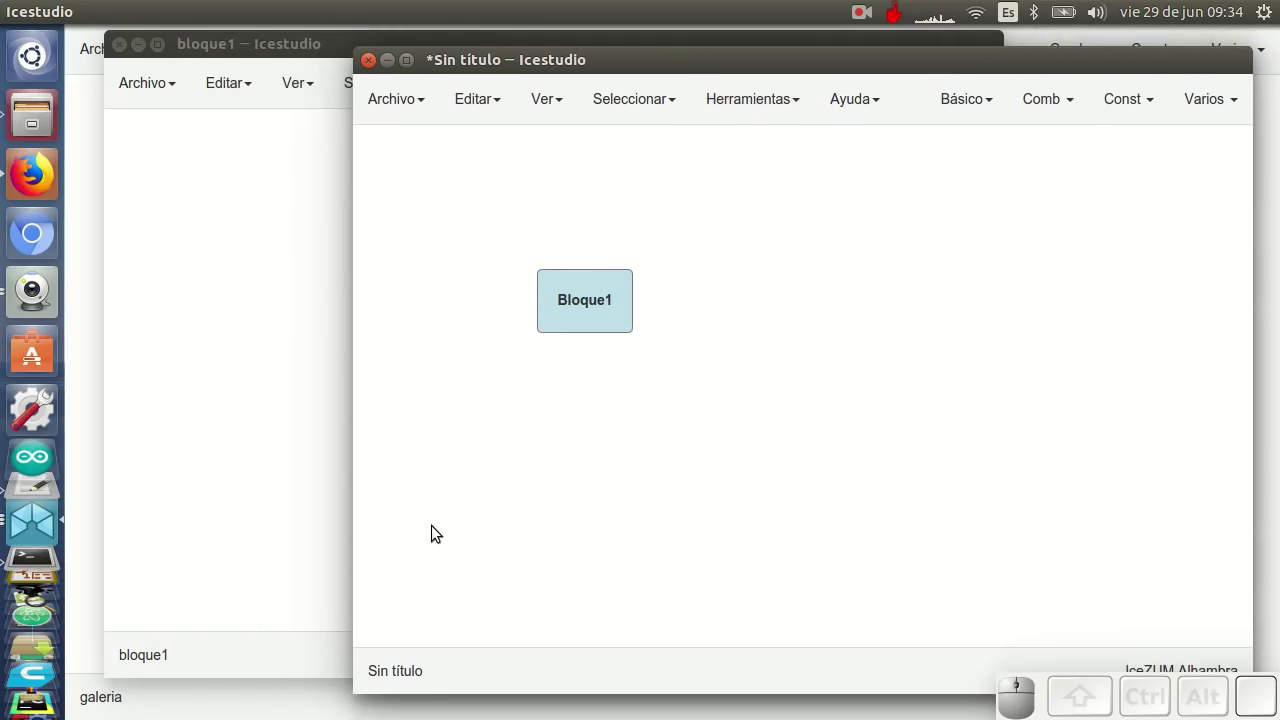
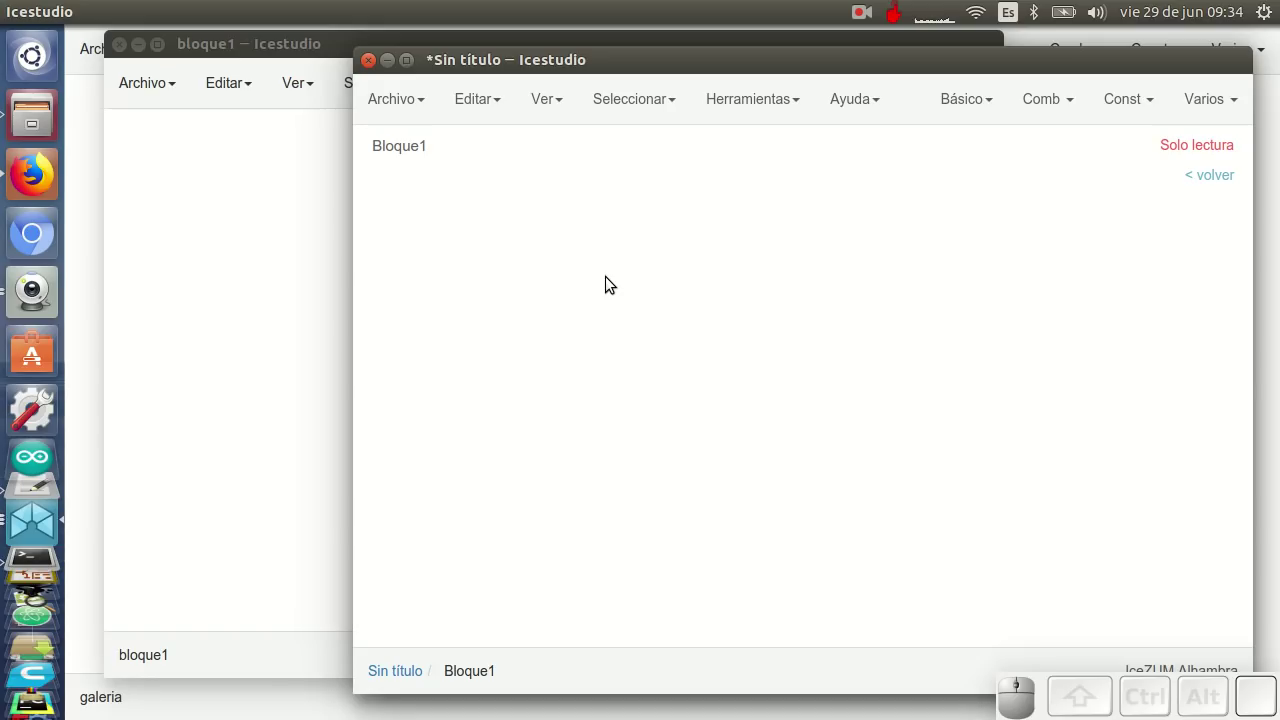
# Focus the untitled design and return from inside Bloque1 to its top level
pyautogui.click(276, 188)
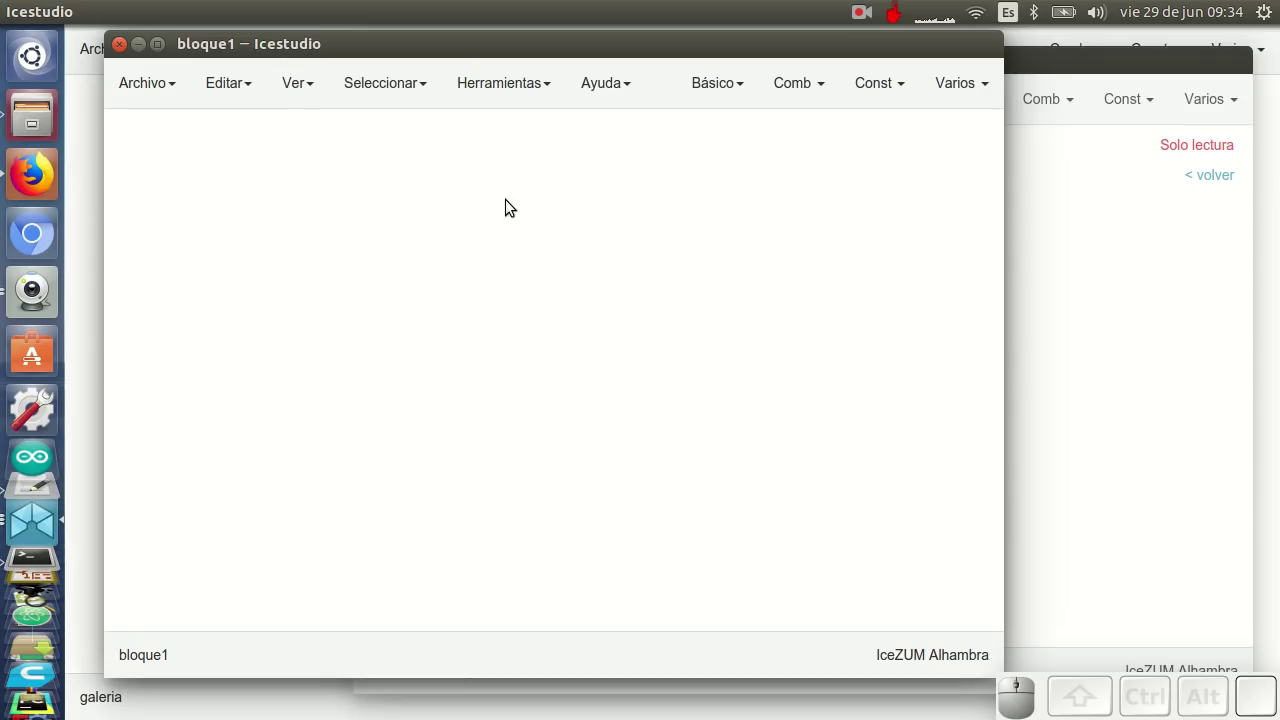
pyautogui.click(1169, 290)
pyautogui.click(1234, 172)
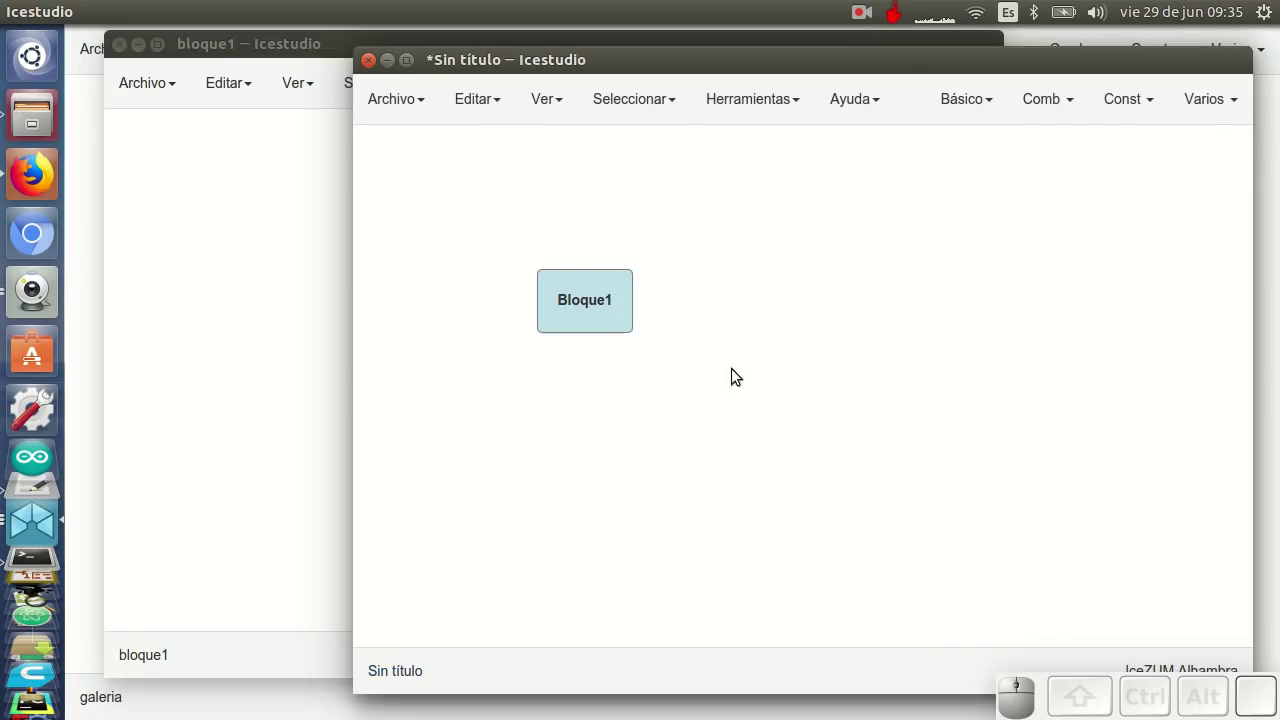
# Set description 'Este es mi Bloque2' and name Bloque2 in the project information
pyautogui.click(244, 251)
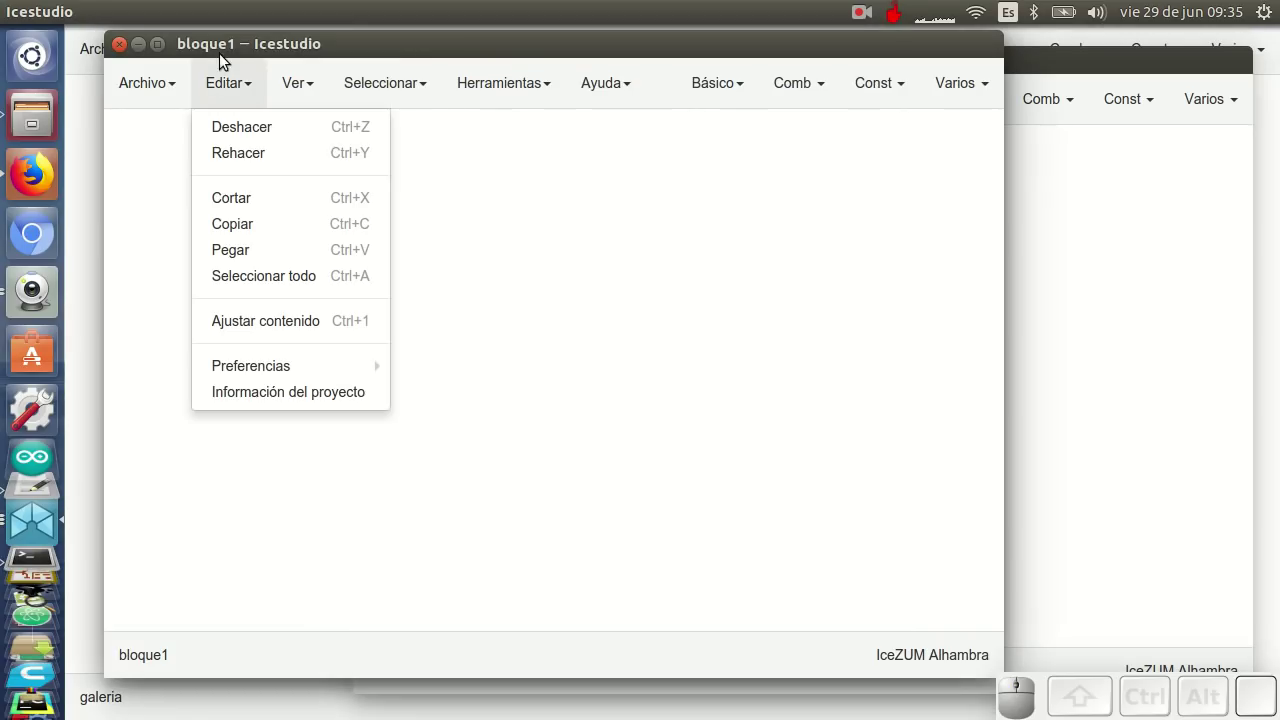
pyautogui.click(297, 391)
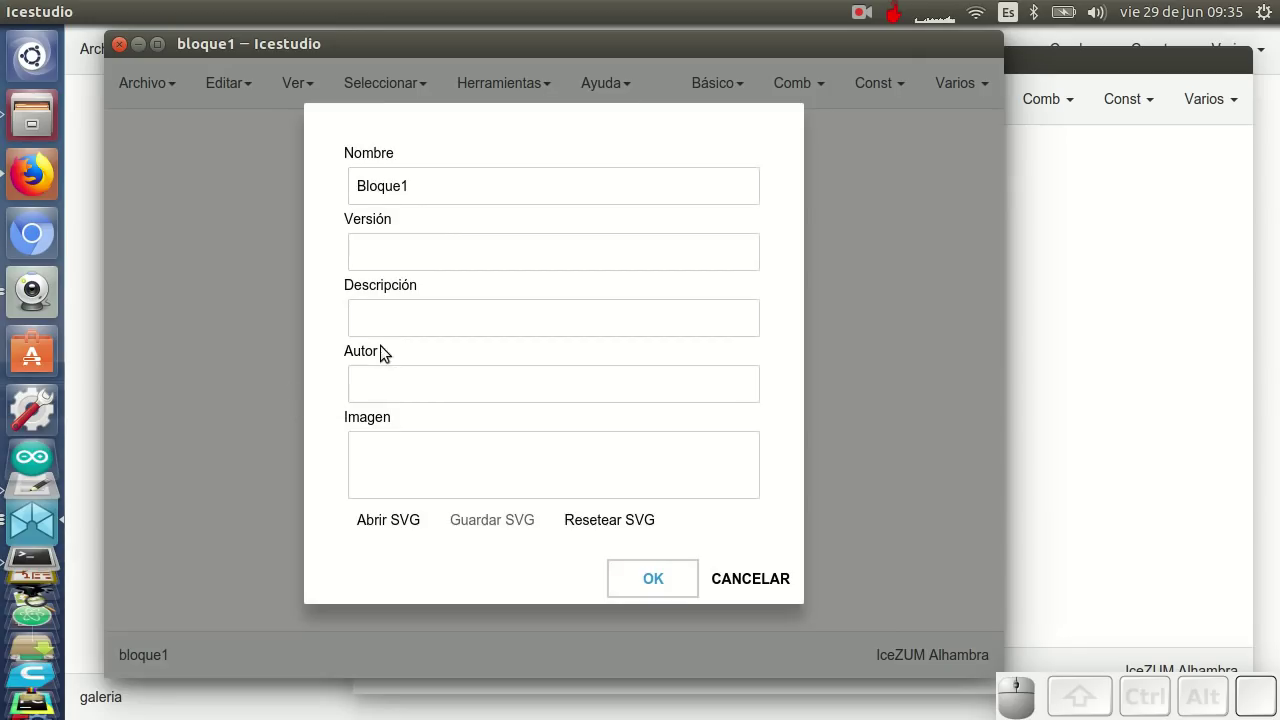
pyautogui.click(381, 308)
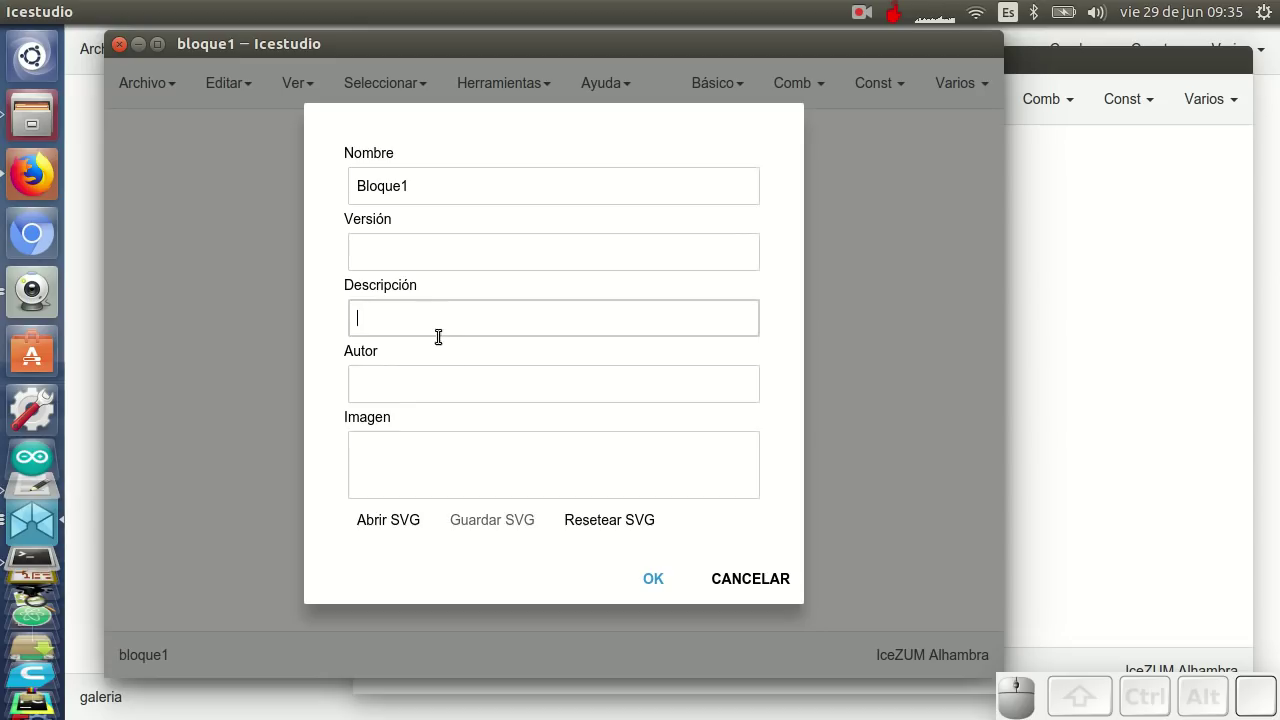
pyautogui.click(402, 311)
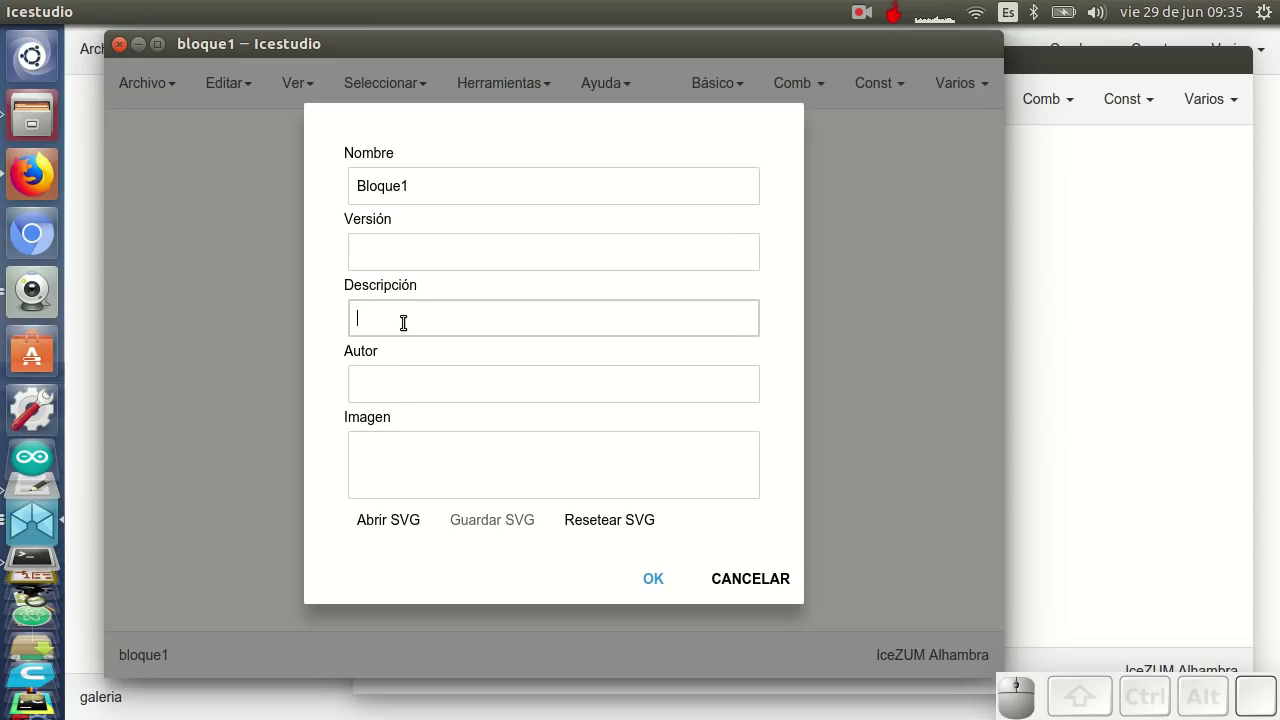
pyautogui.press('shift+space')
pyautogui.press('space')
pyautogui.press('shift+BackSpace')
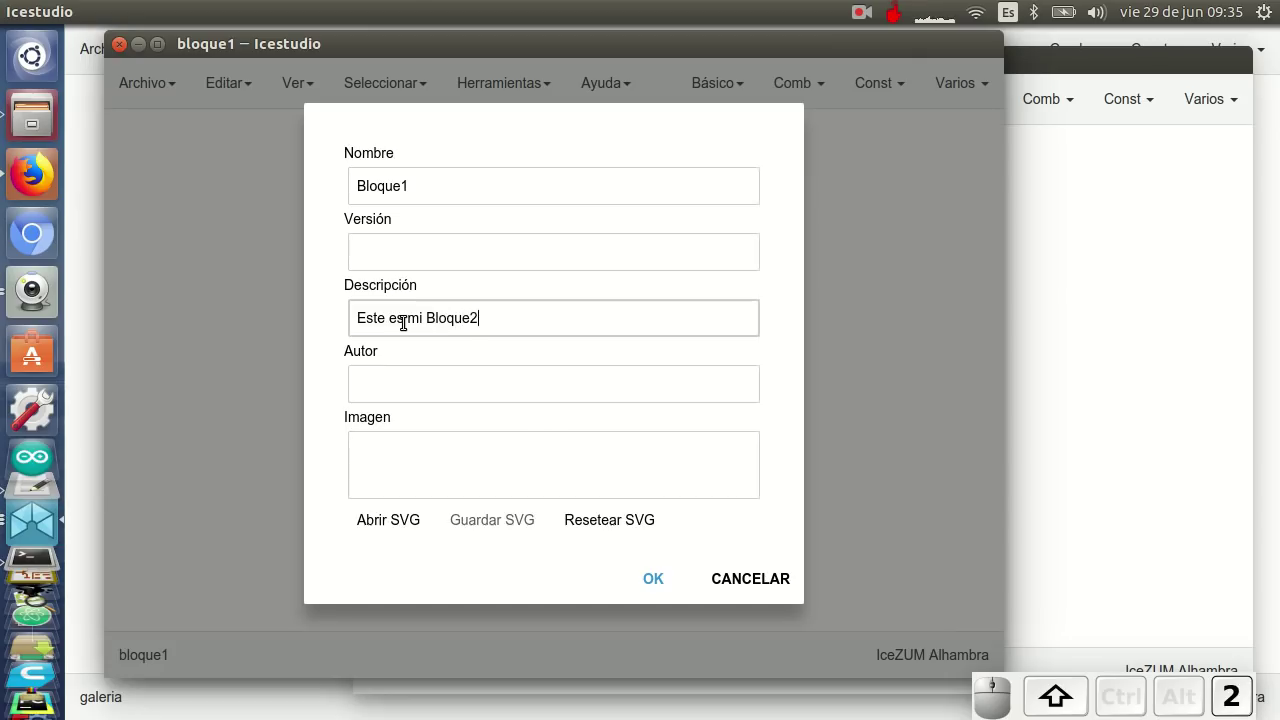
pyautogui.click(413, 181)
pyautogui.press('BackSpace')
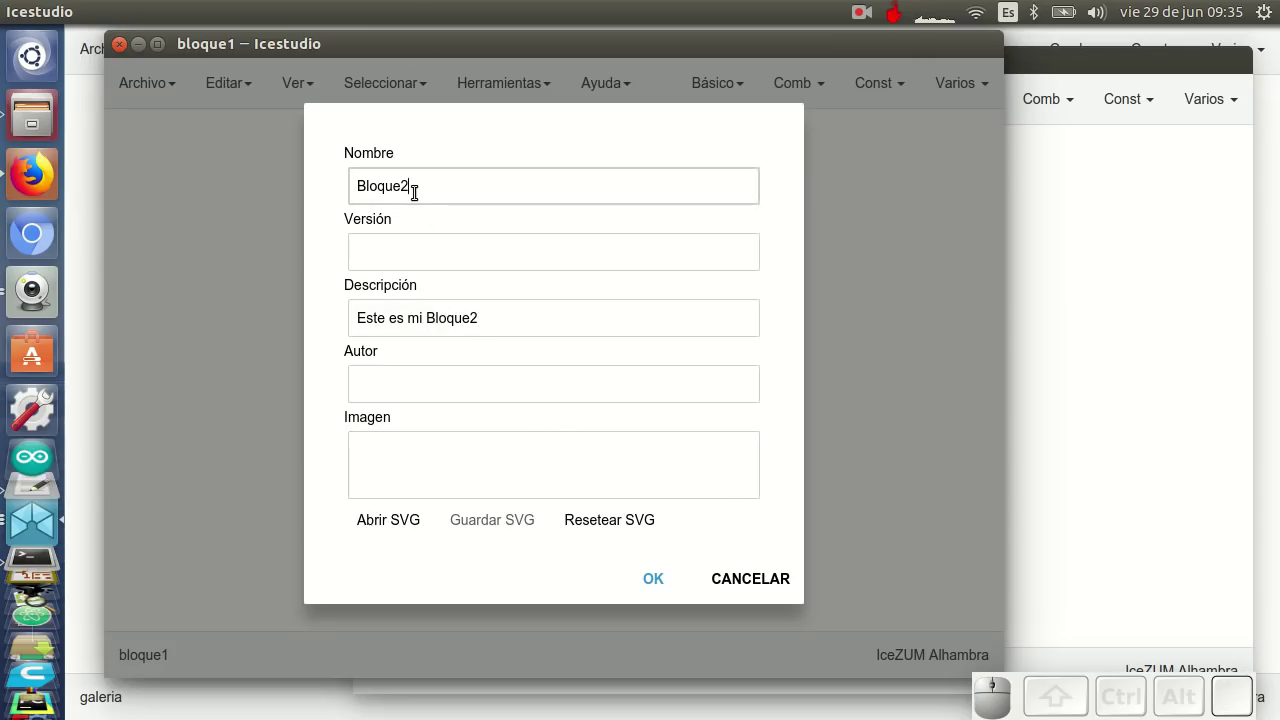
# Confirm the project information and add an information note reading 'Mi bloque 2' on the canvas
pyautogui.click(662, 587)
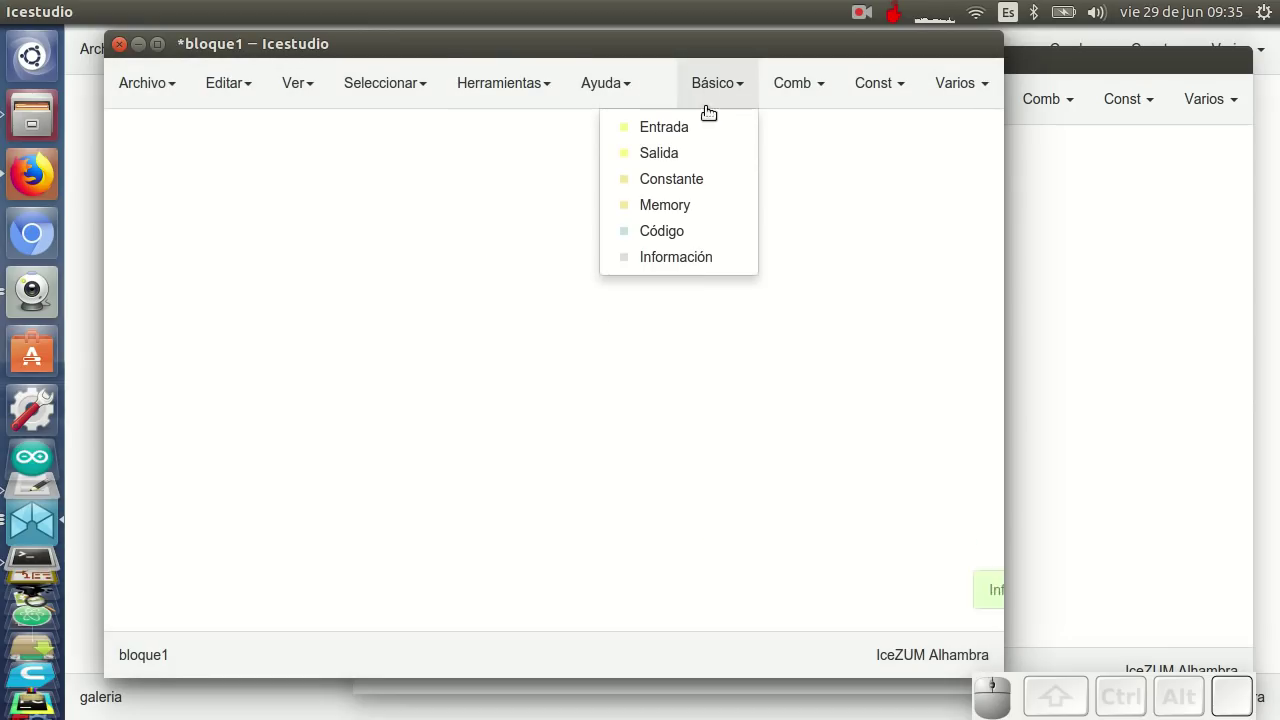
pyautogui.click(698, 261)
pyautogui.click(409, 261)
pyautogui.click(423, 254)
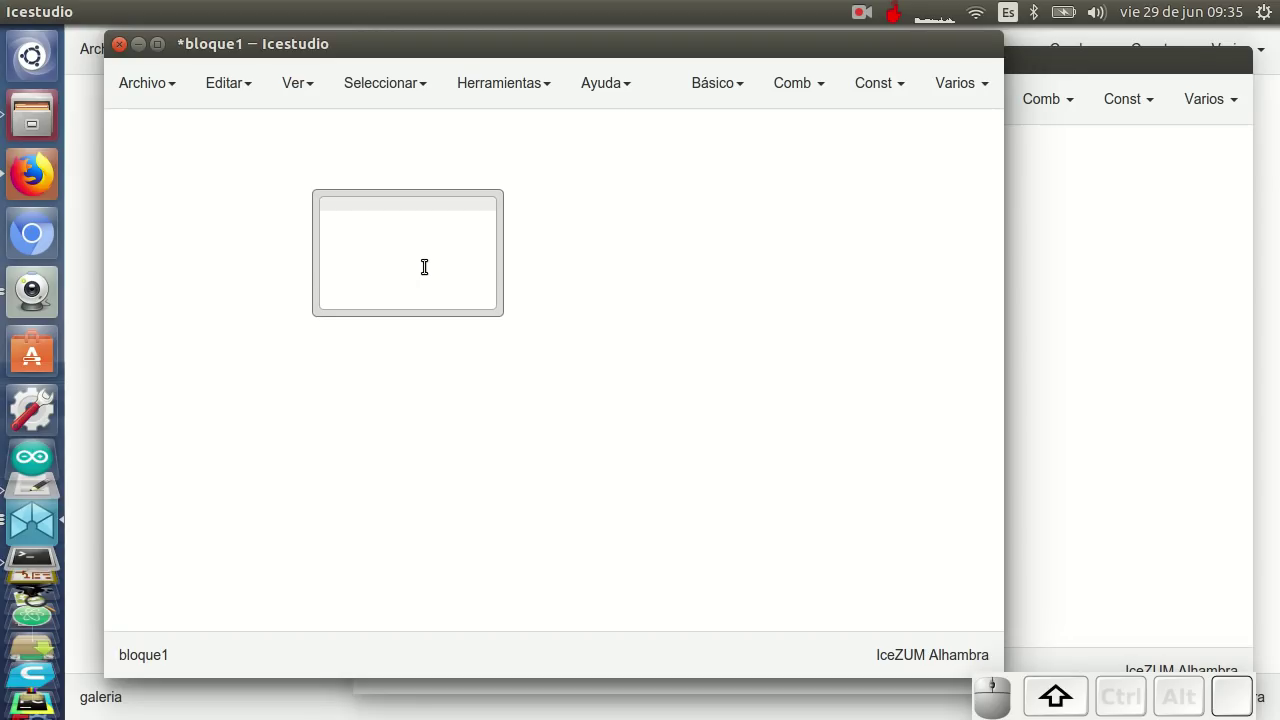
pyautogui.press('shift+space')
pyautogui.press('shift+space')
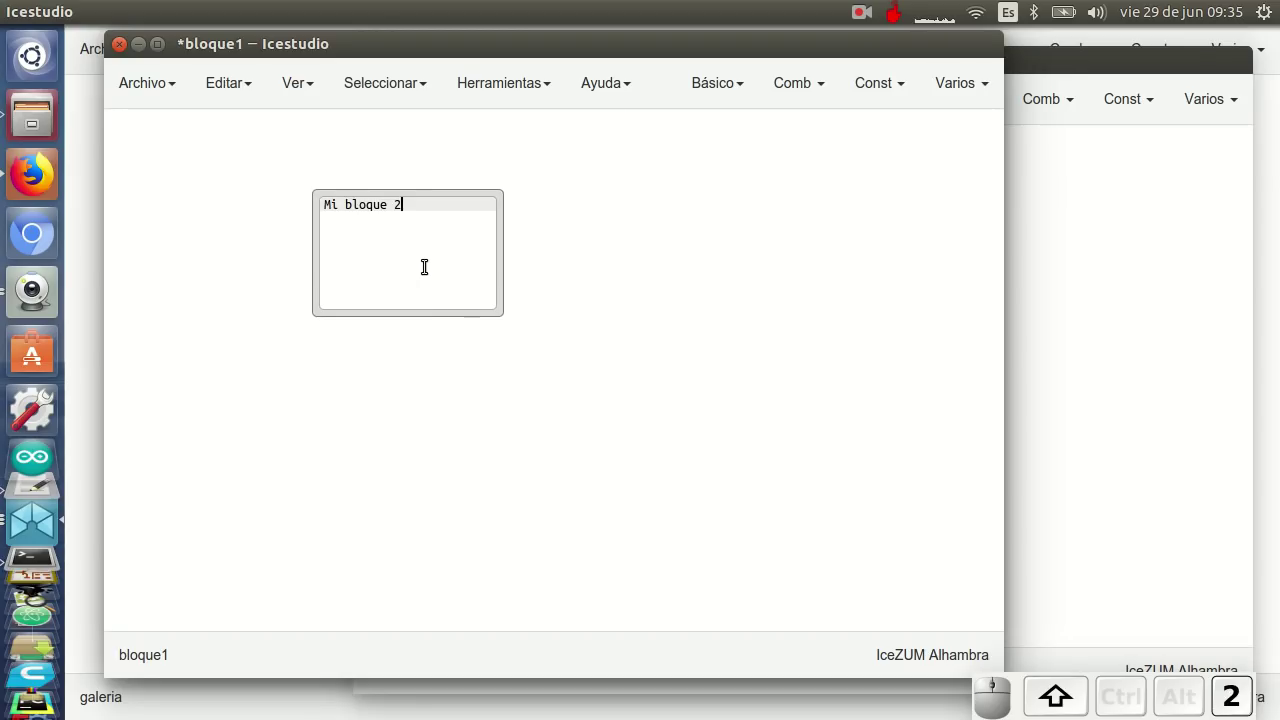
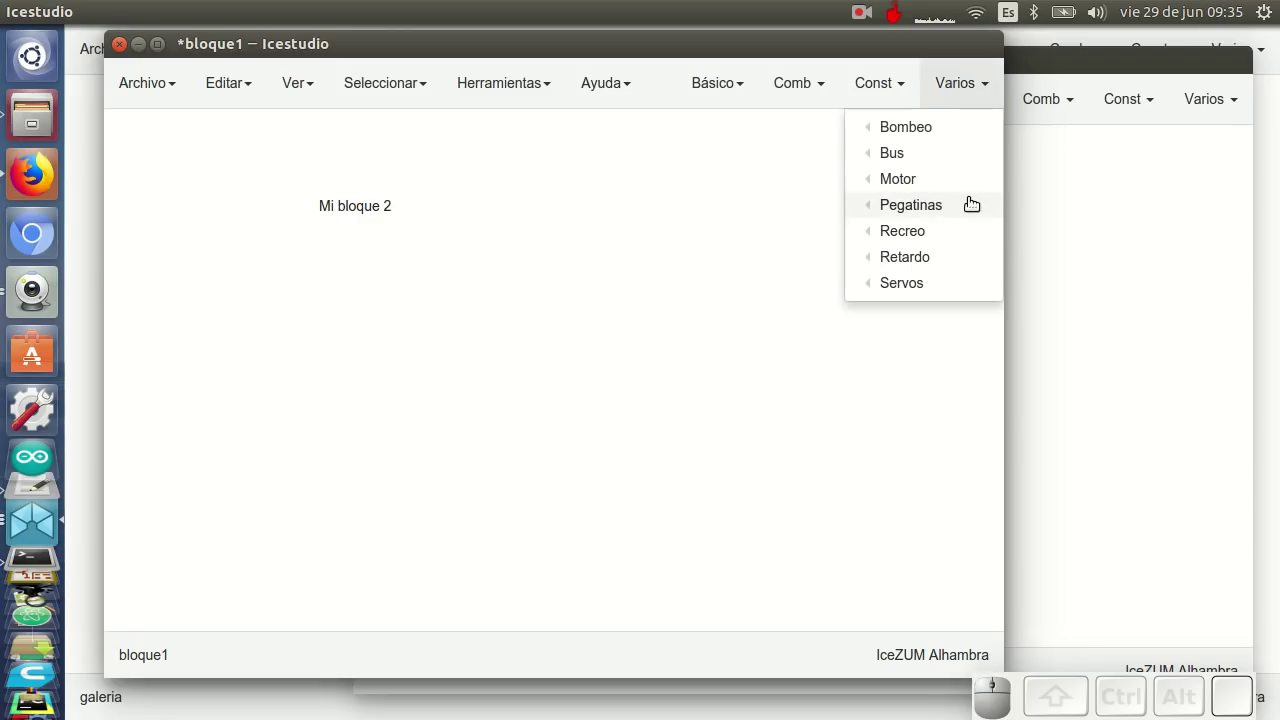
# Insert a smiley sticker block from the Varios > Pegatinas collection below the note
pyautogui.click(666, 233)
pyautogui.click(344, 289)
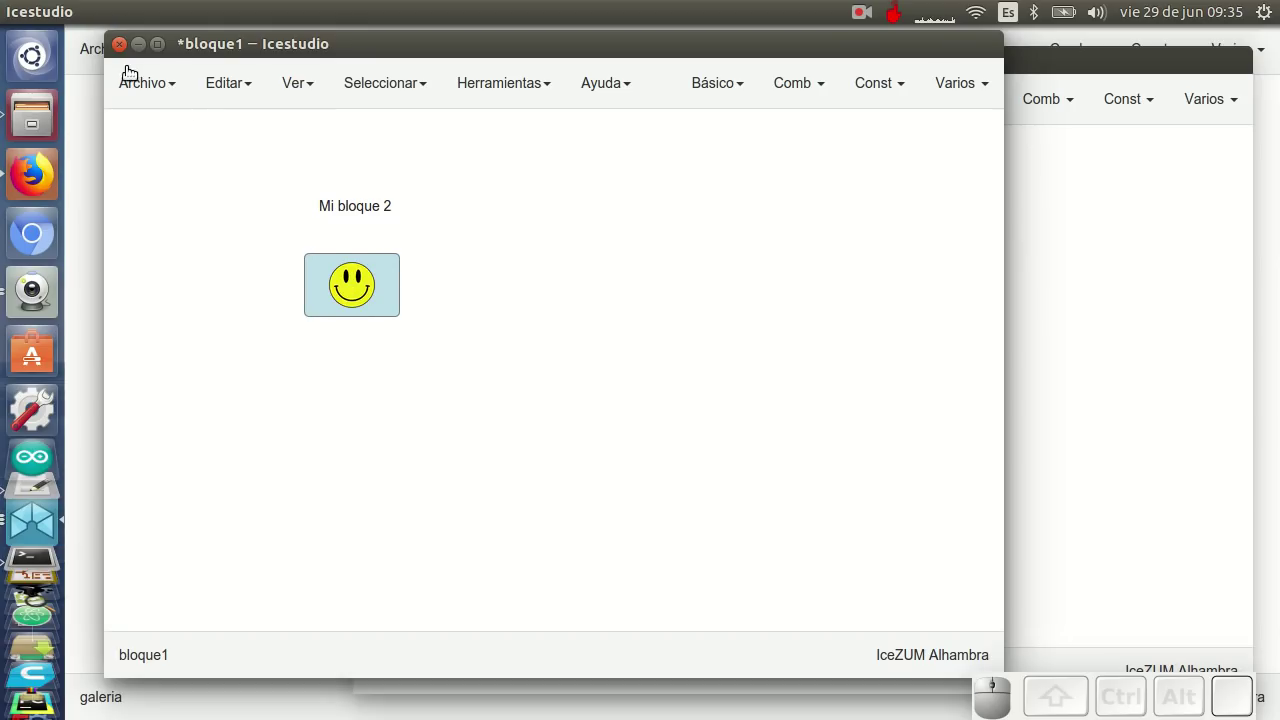
# Save the design as bloque2.ice on the Desktop, replacing the existing file
pyautogui.click(209, 297)
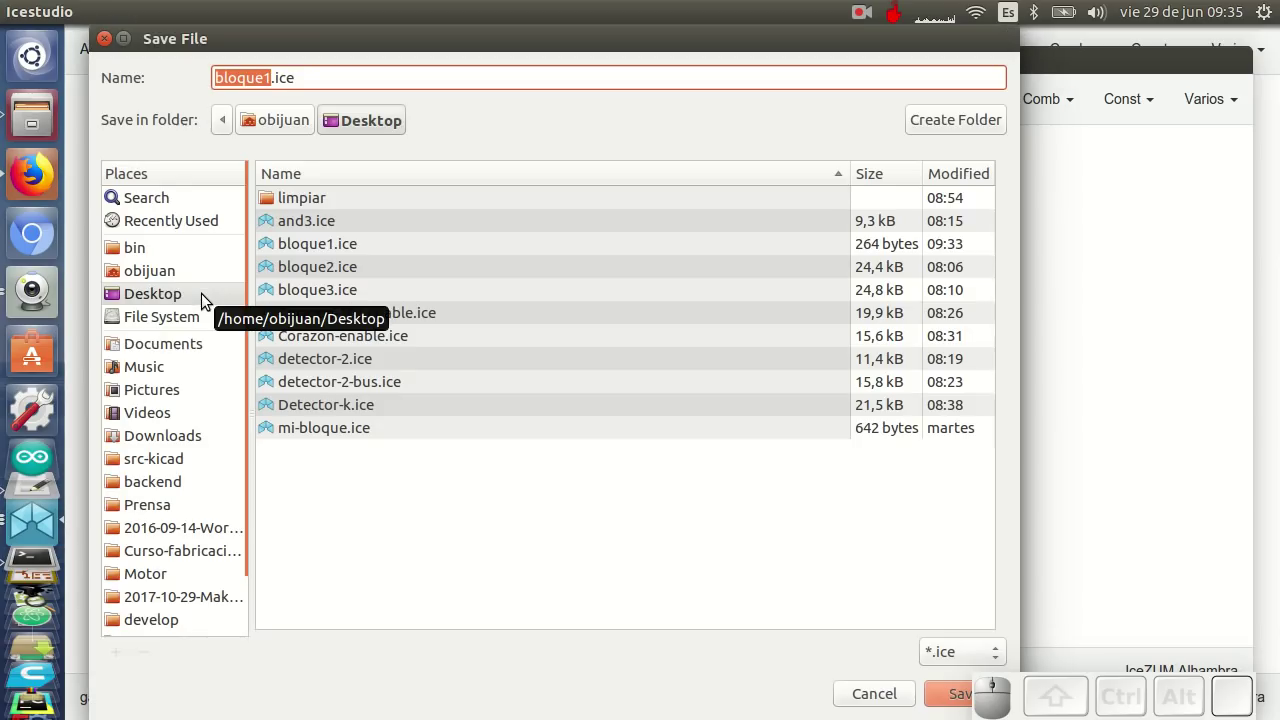
pyautogui.click(188, 294)
pyautogui.click(329, 272)
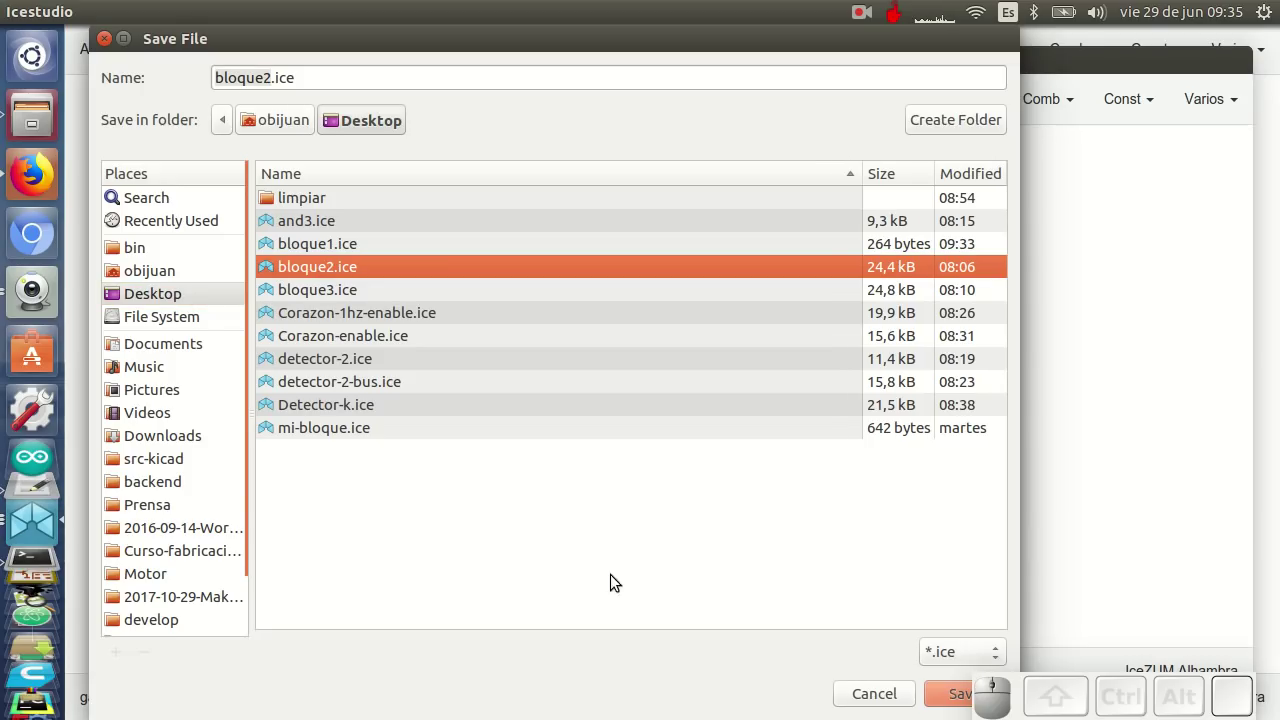
pyautogui.click(964, 696)
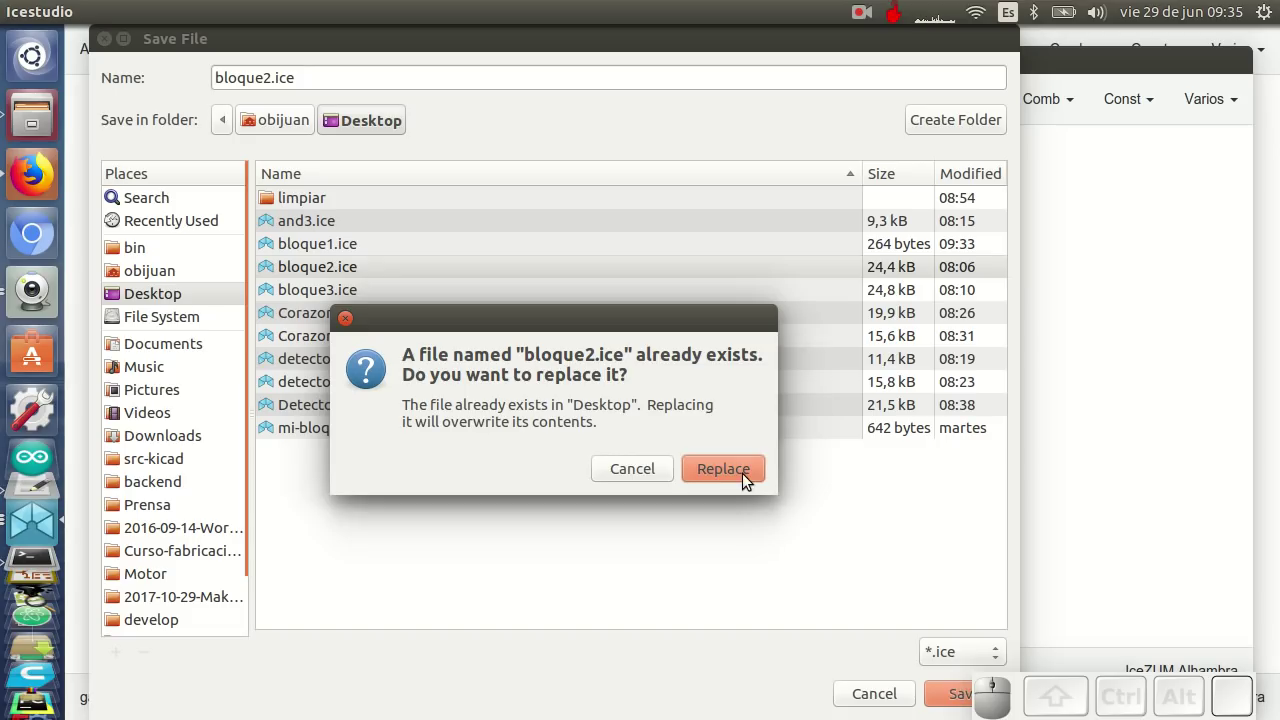
pyautogui.click(743, 477)
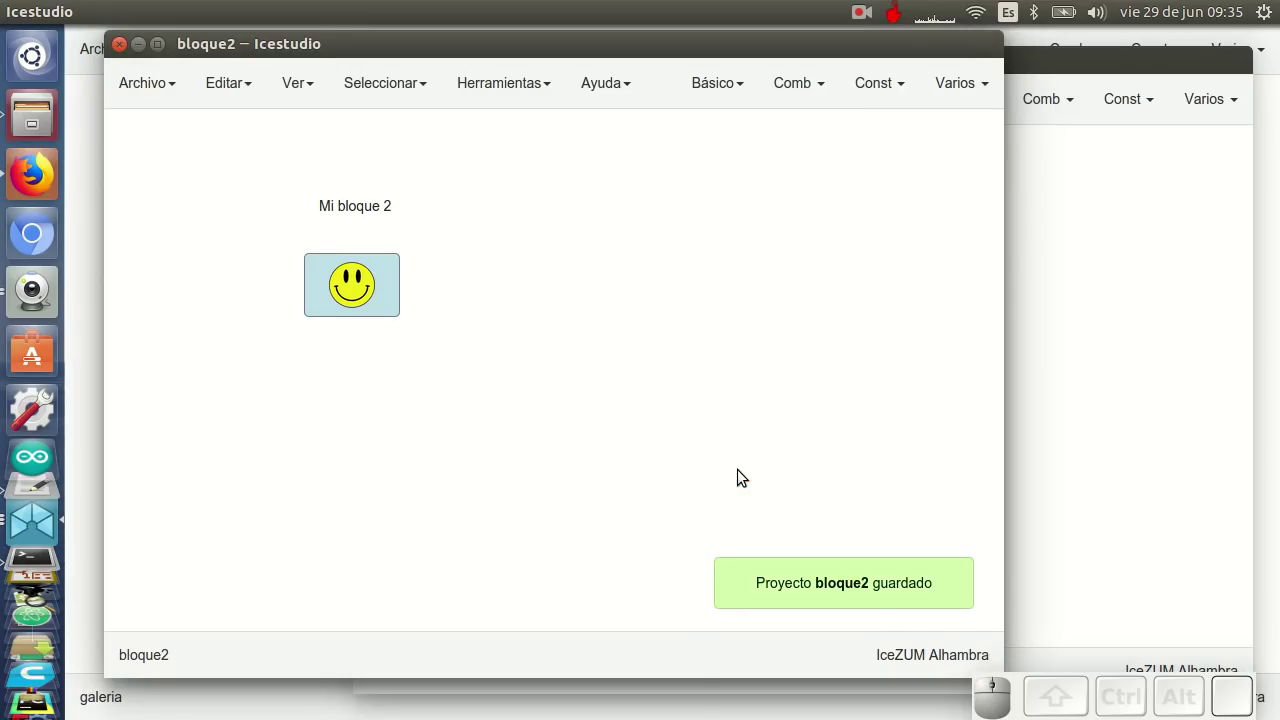
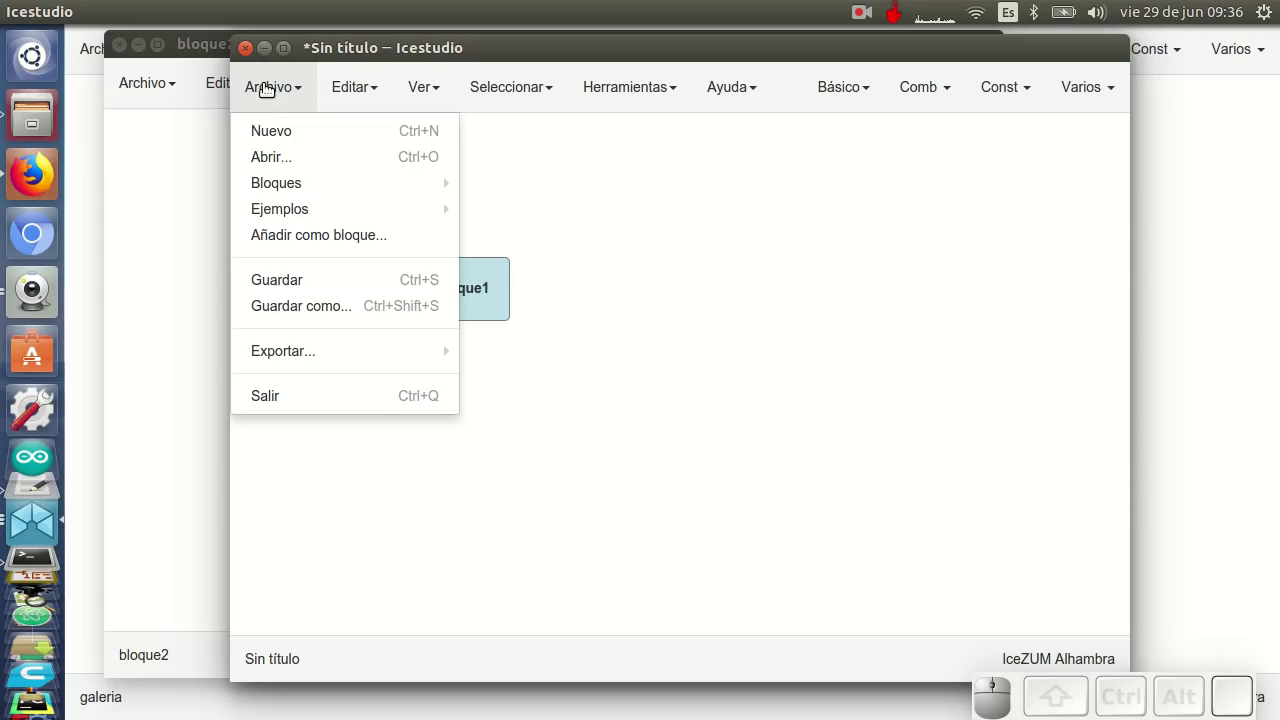
# Import bloque2.ice as a block via Añadir como bloque and place Bloque2 beside Bloque1
pyautogui.click(326, 247)
pyautogui.click(474, 223)
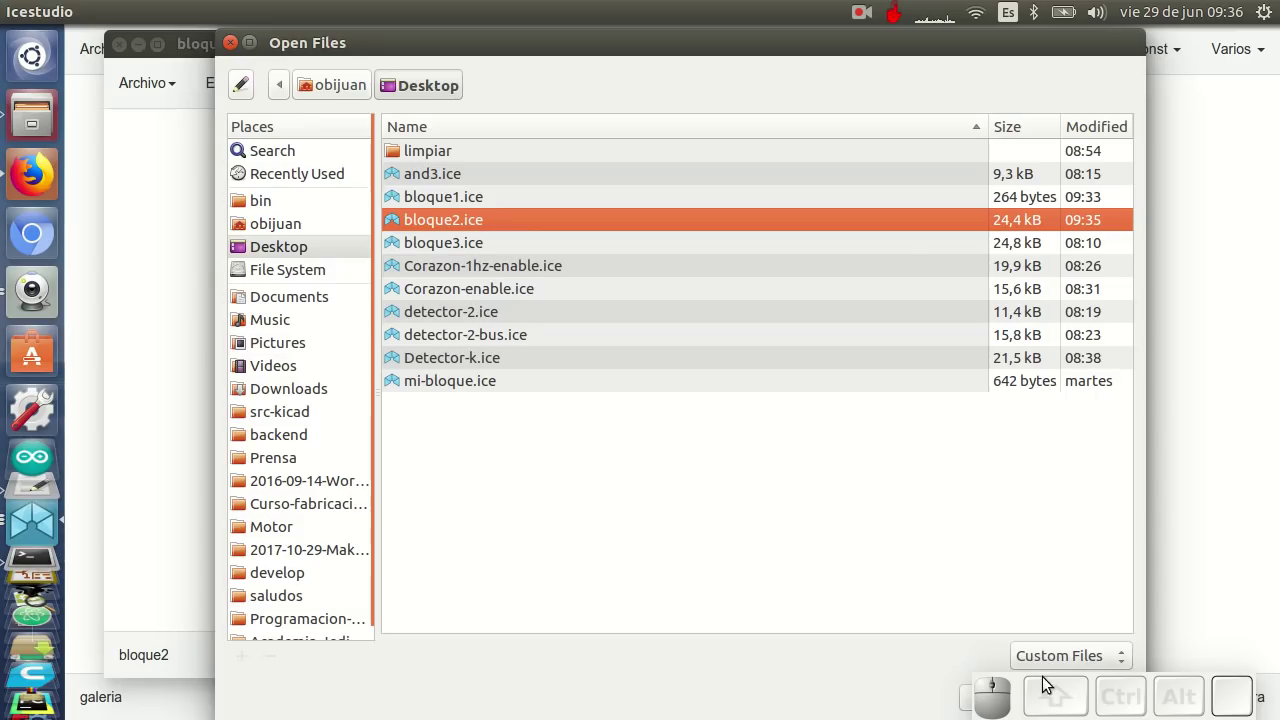
pyautogui.moveTo(881, 665); pyautogui.dragTo(903, 682)
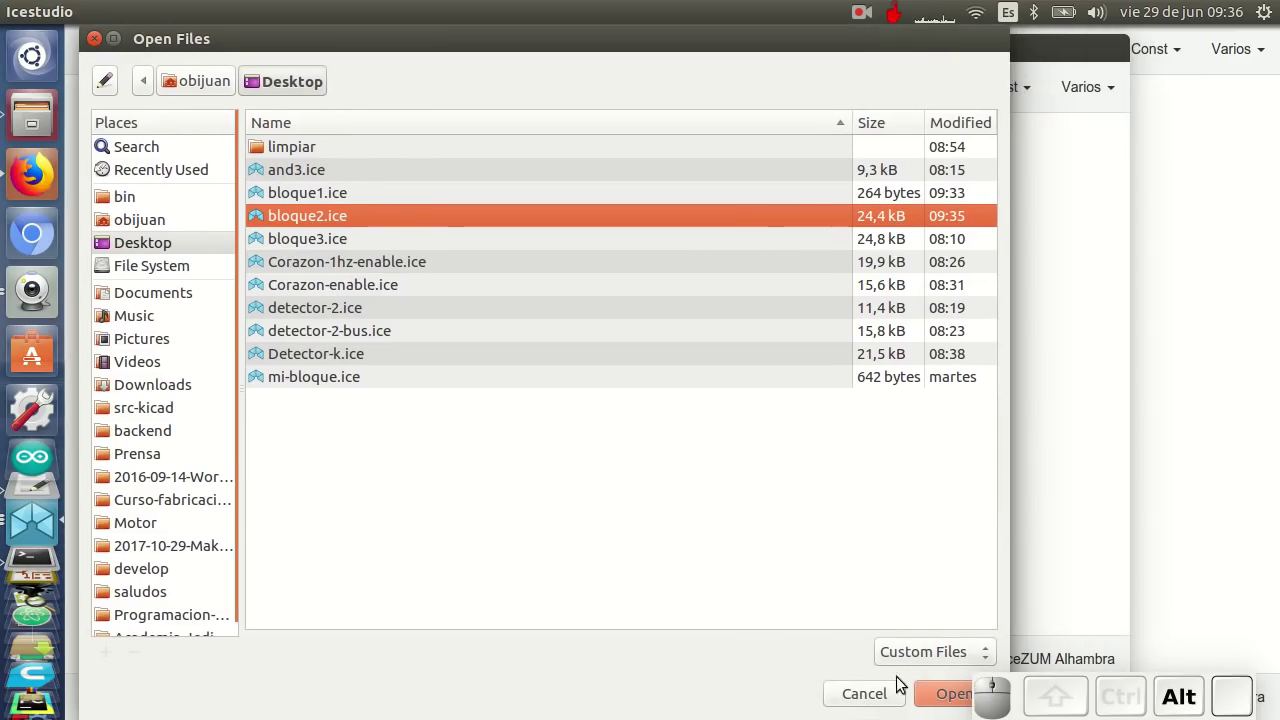
pyautogui.click(937, 689)
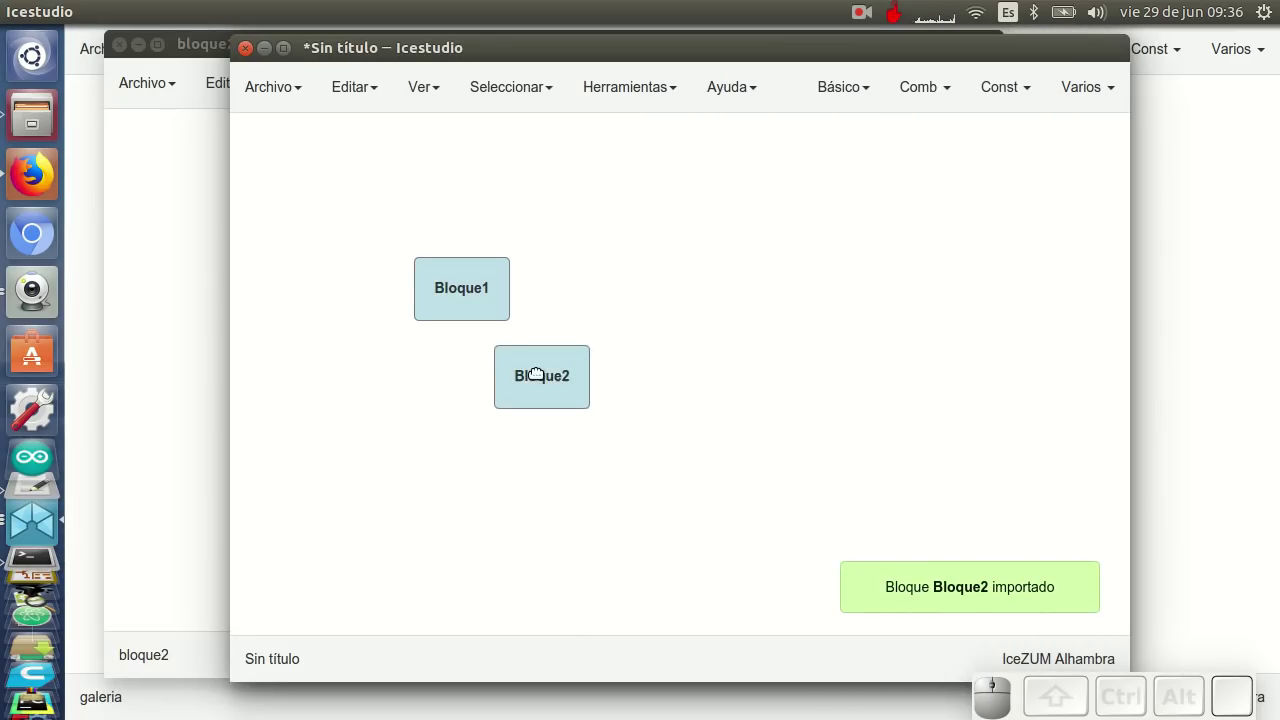
pyautogui.click(593, 289)
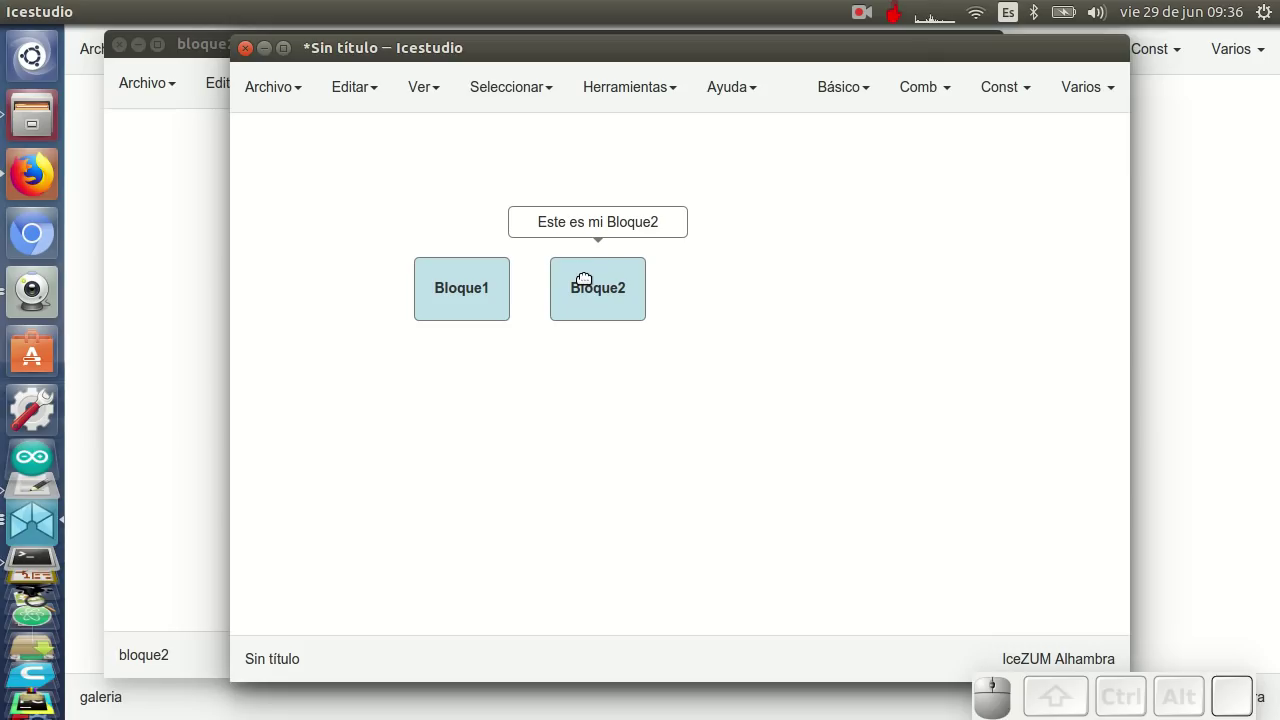
# Look inside Bloque2 and then into its read-only Smiley sub-block
pyautogui.click(597, 292)
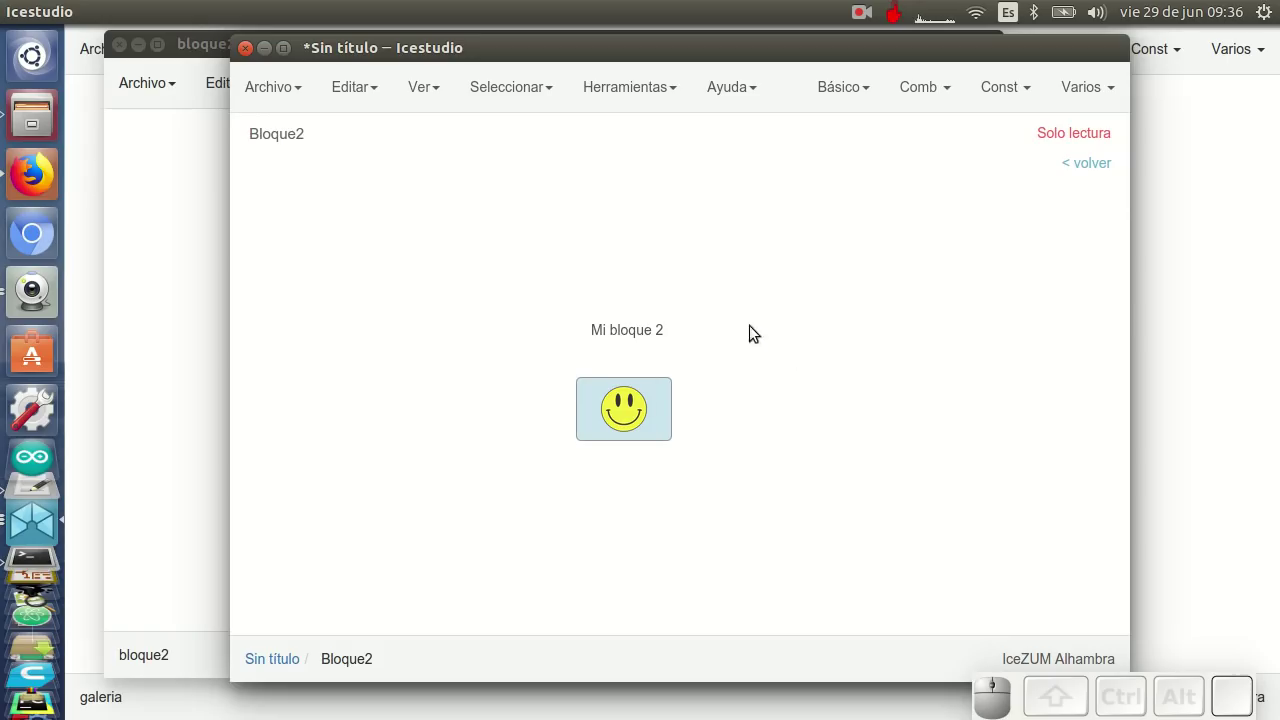
pyautogui.moveTo(630, 336); pyautogui.dragTo(701, 417)
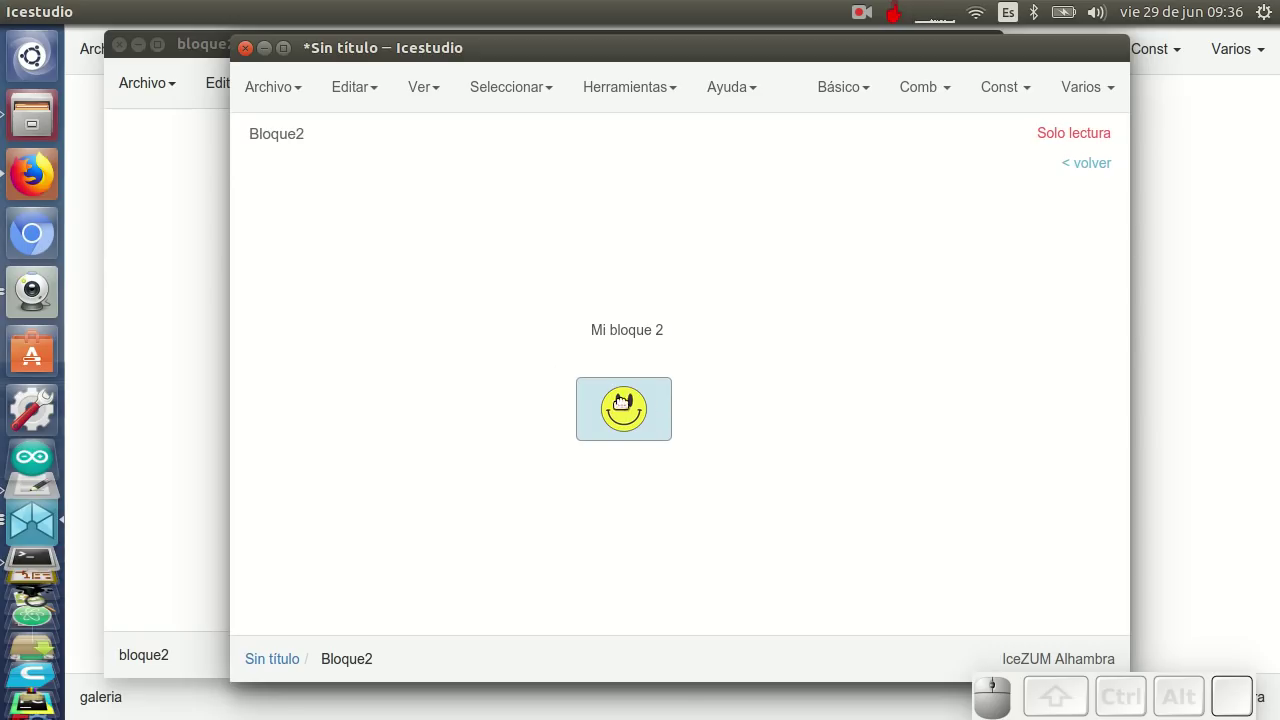
pyautogui.click(189, 255)
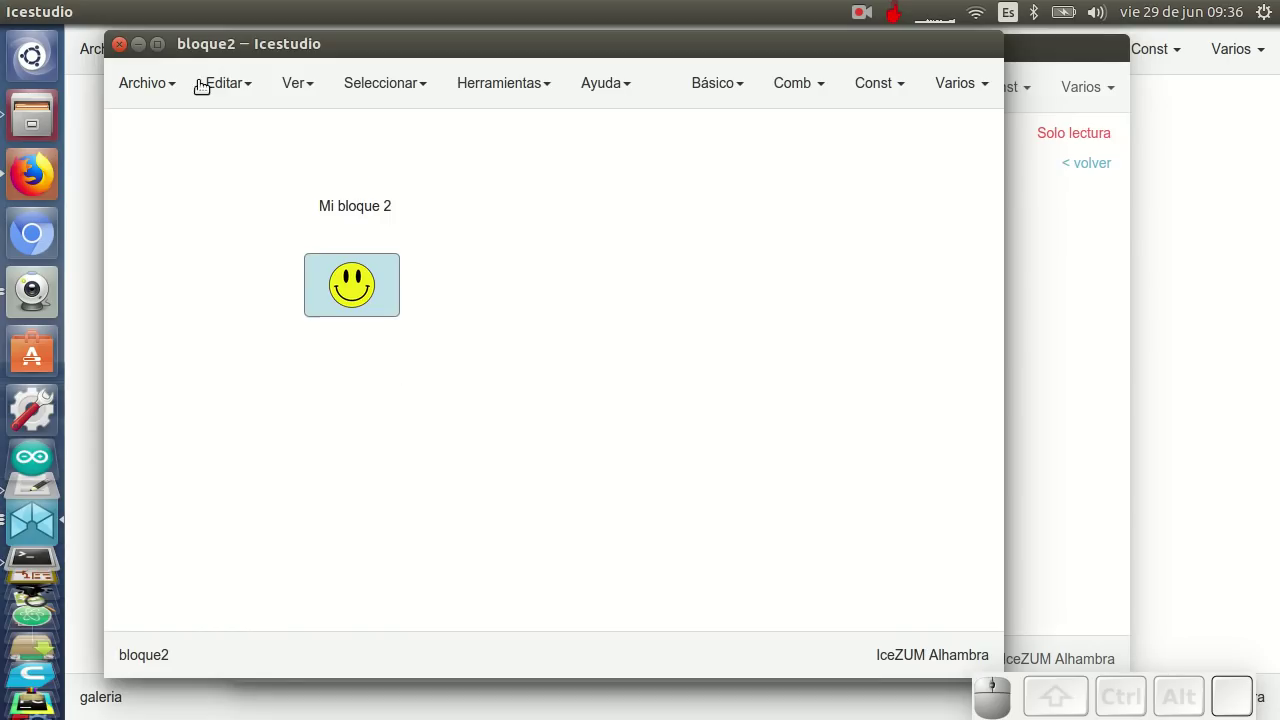
pyautogui.click(1051, 484)
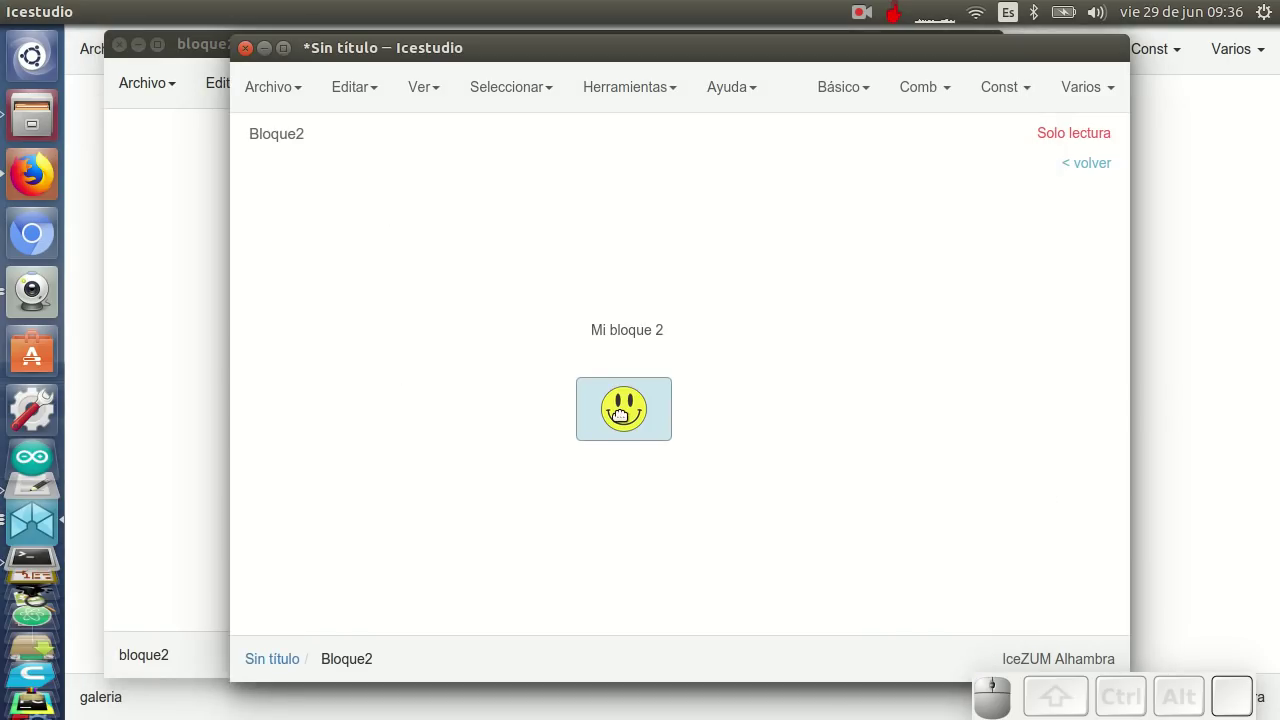
pyautogui.click(620, 418)
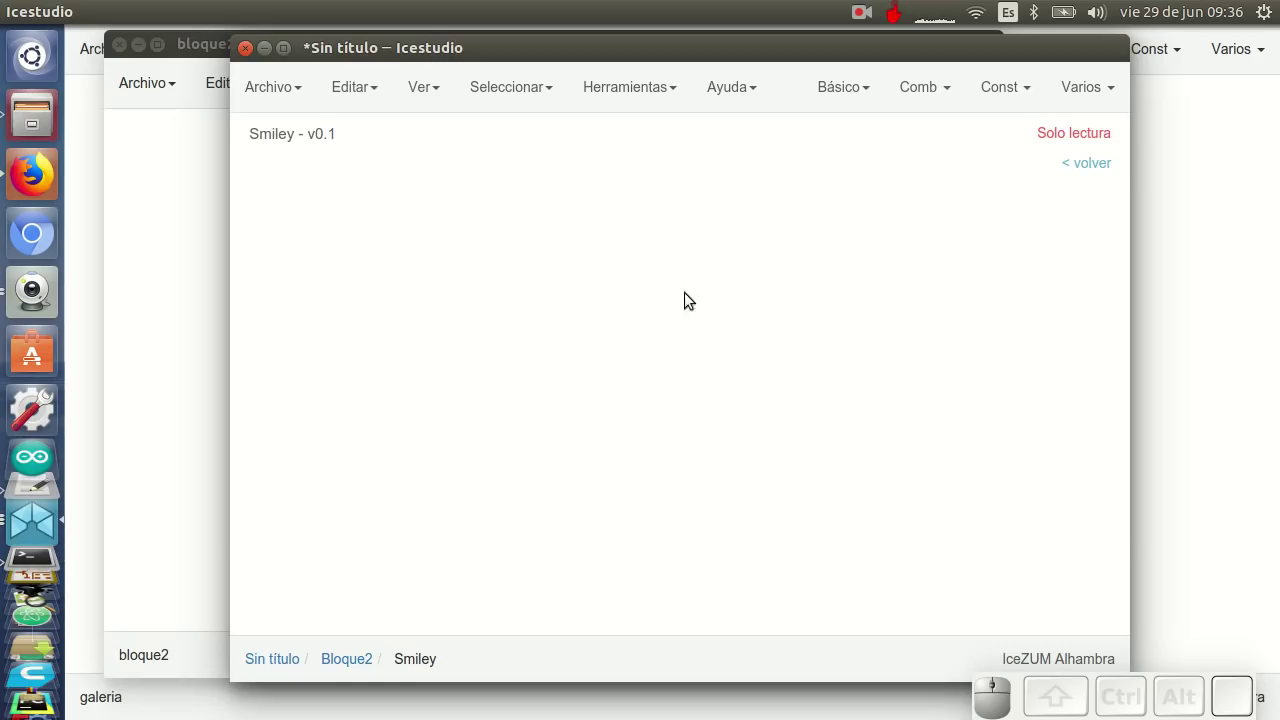
# Return through '< volver' twice to the top-level circuit with Bloque1 and Bloque2
pyautogui.click(1101, 164)
pyautogui.click(1098, 167)
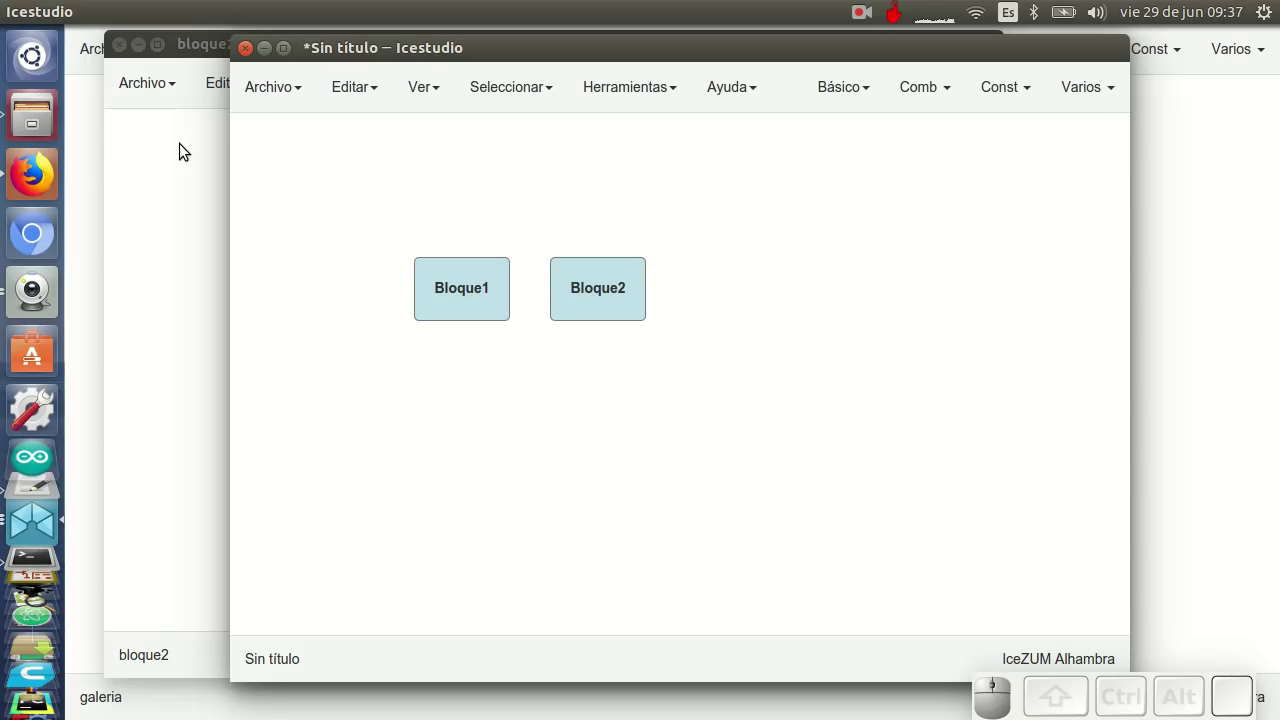
# In the bloque2 design, change the note label from 'Mi bloque 2' to 'Mi bloque 3'
pyautogui.click(186, 149)
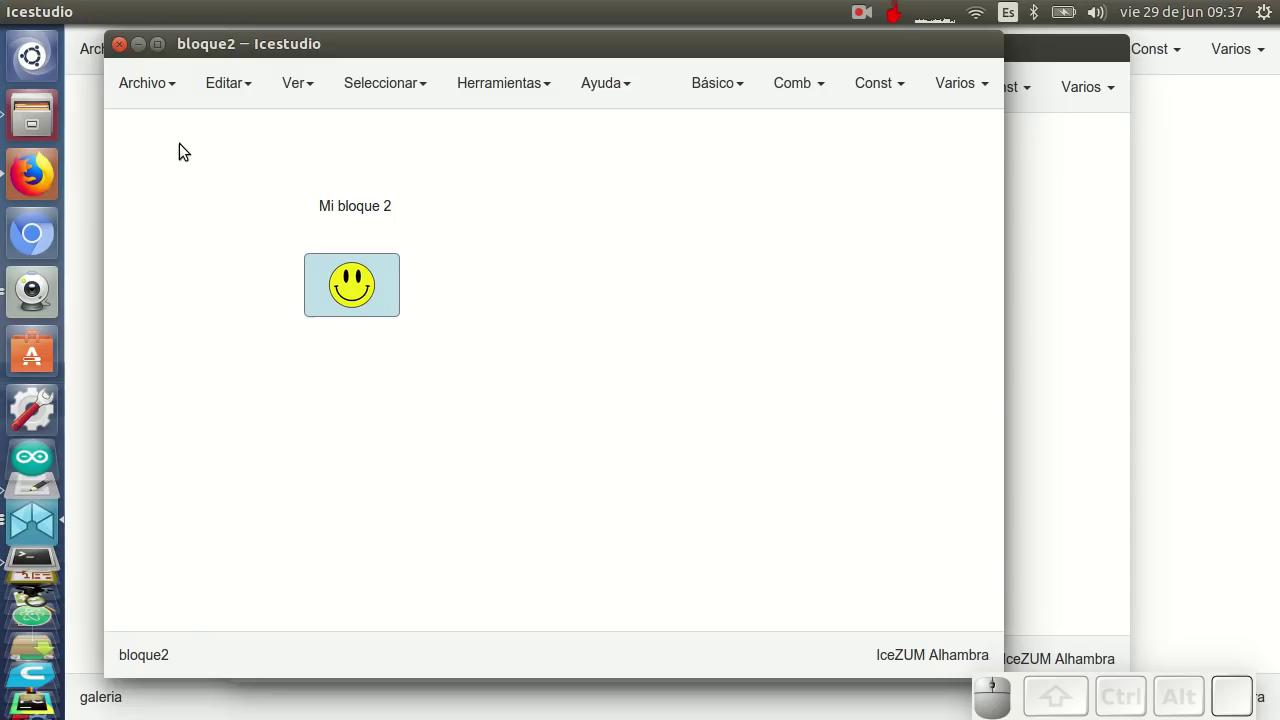
pyautogui.click(385, 211)
pyautogui.click(405, 196)
pyautogui.press('BackSpace')
pyautogui.press('3')
pyautogui.click(468, 332)
pyautogui.click(445, 229)
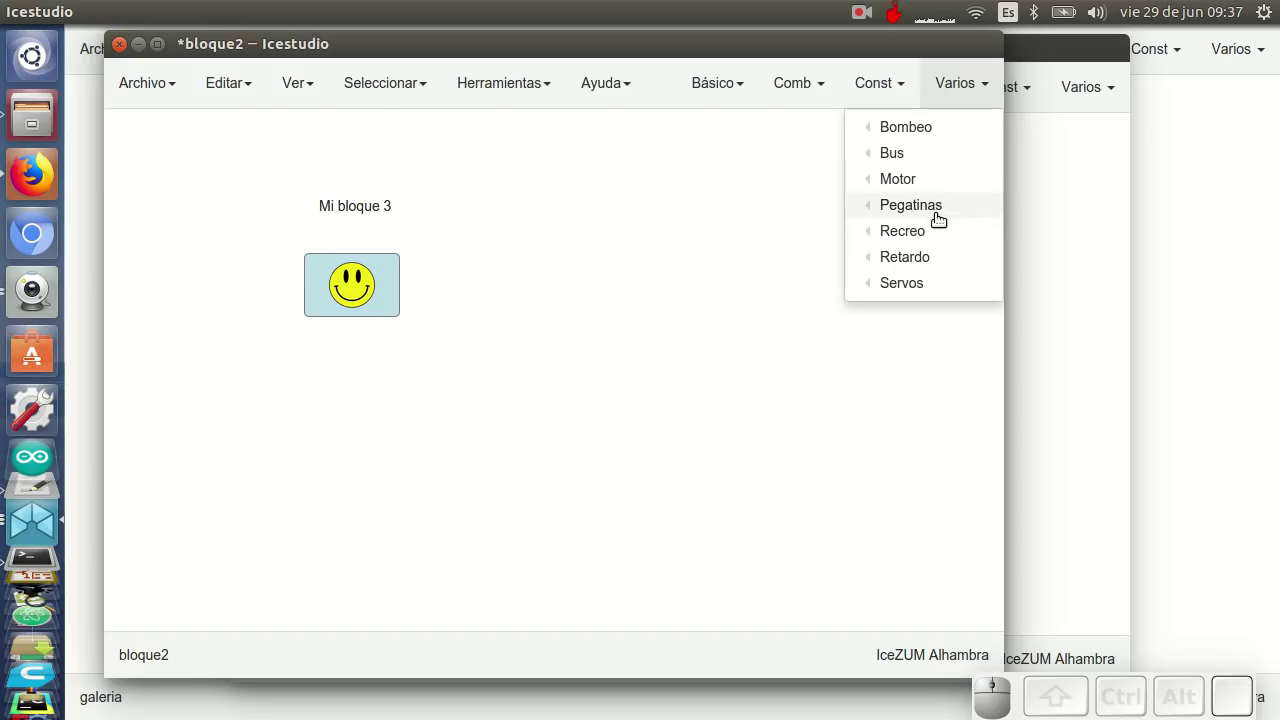
# Add a thumbs-up sticker block next to the smiley
pyautogui.click(619, 285)
pyautogui.click(470, 288)
pyautogui.click(261, 387)
# In Información del proyecto, rename the project to Bloque3 and move on to the version field
pyautogui.click(428, 182)
pyautogui.press('BackSpace')
pyautogui.press('3')
pyautogui.click(449, 239)
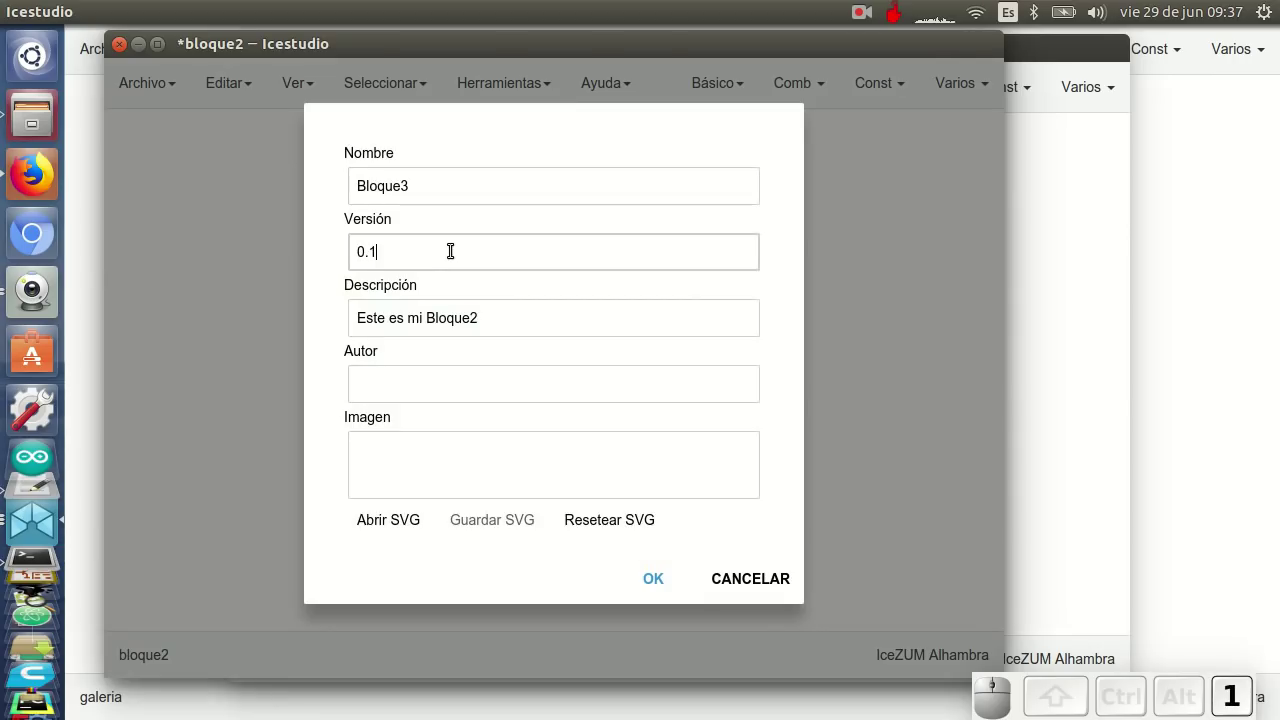
# Load star-5p.svg from Recently Used as the block's image in the project information
pyautogui.click(465, 381)
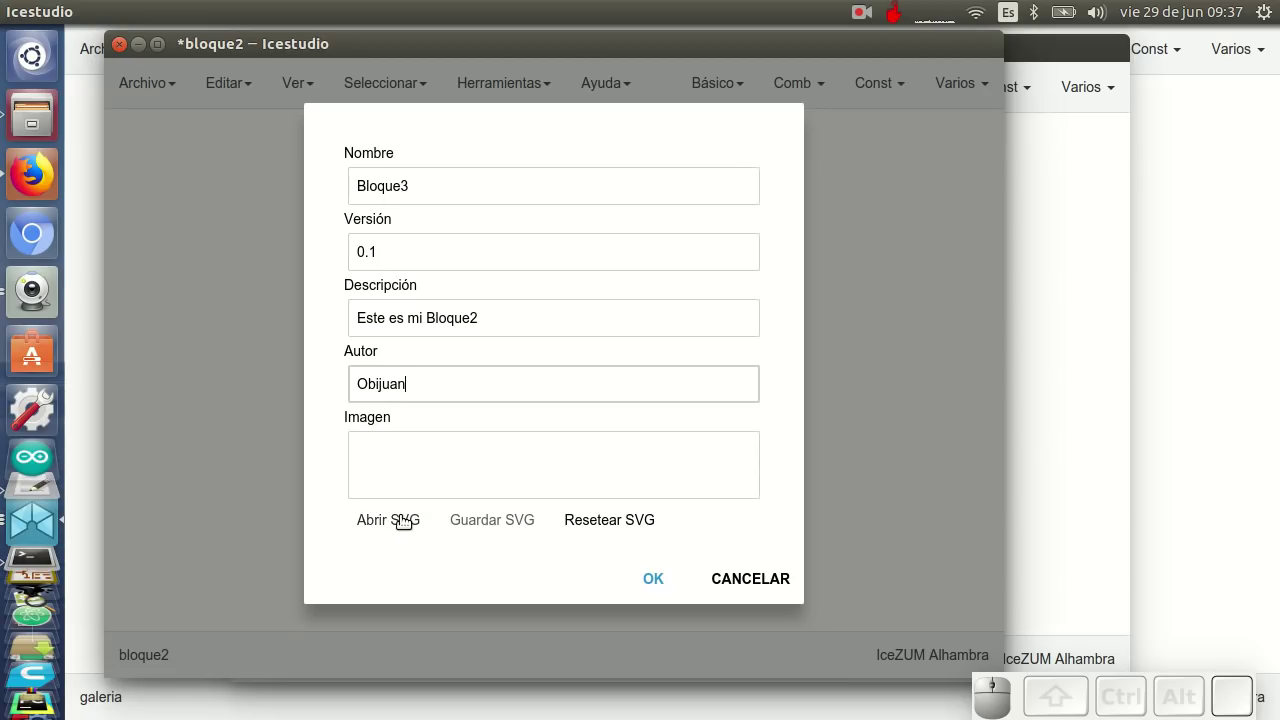
pyautogui.click(408, 519)
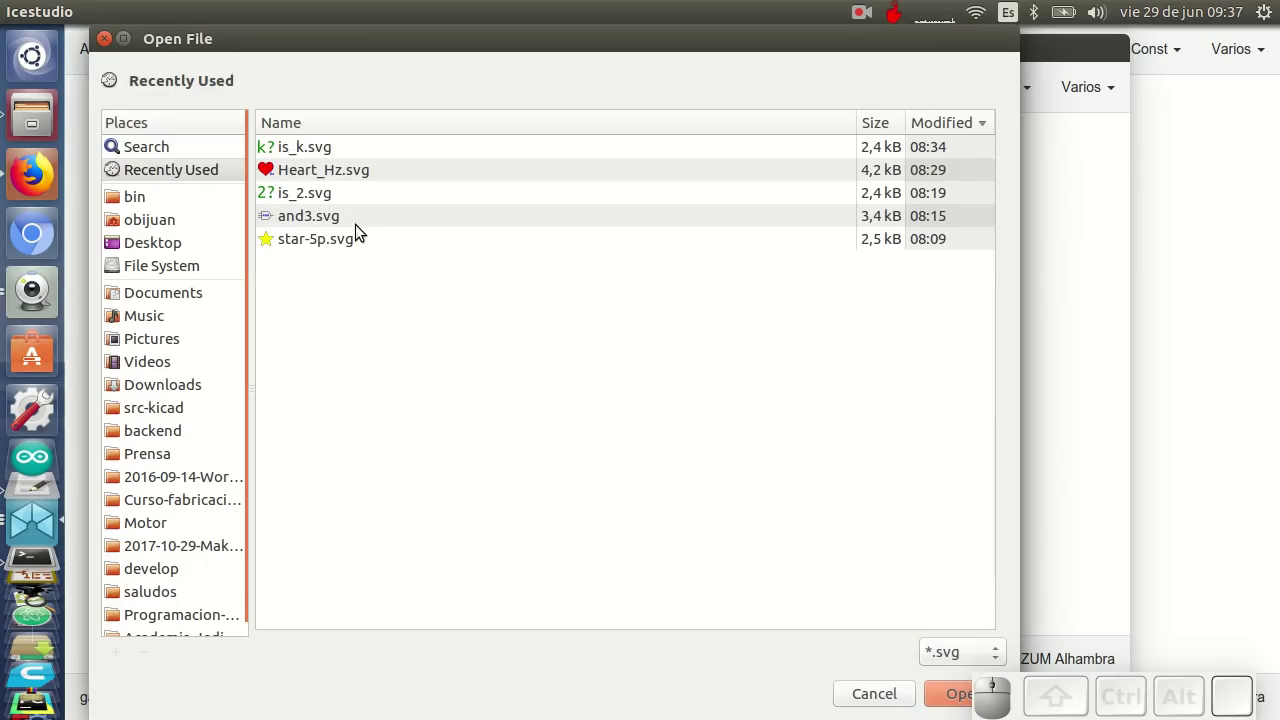
pyautogui.click(345, 243)
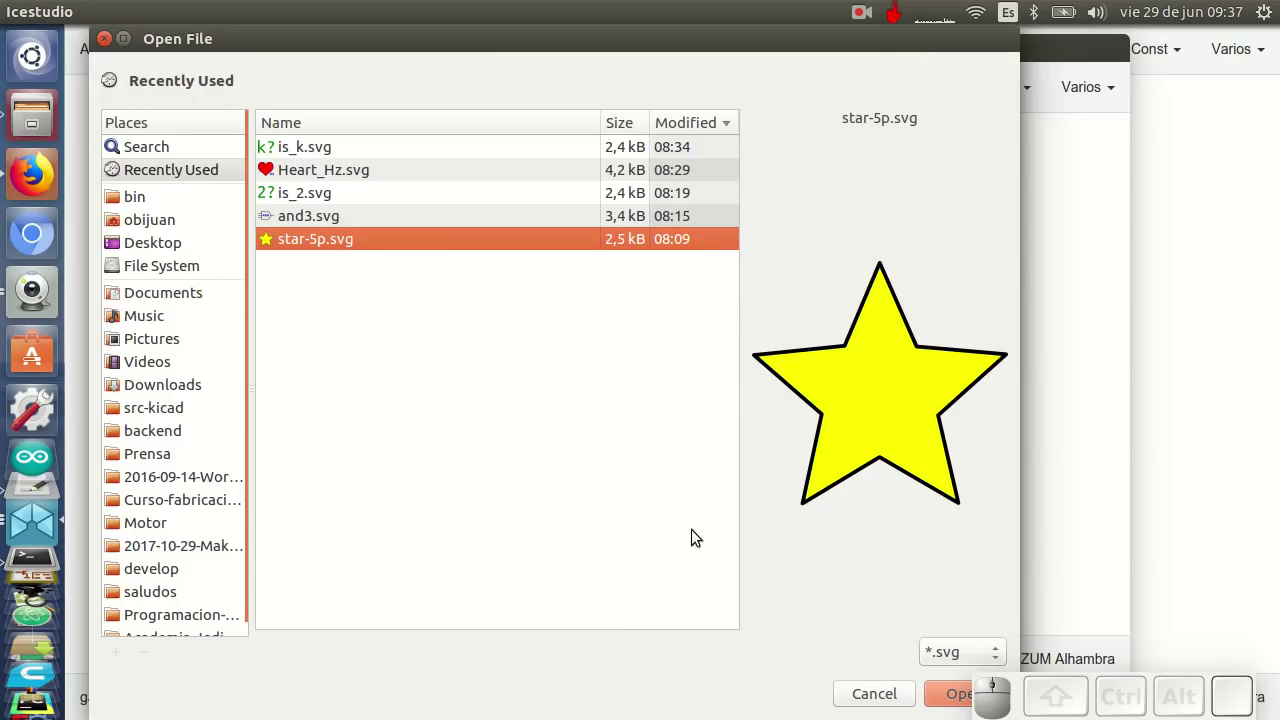
pyautogui.click(939, 703)
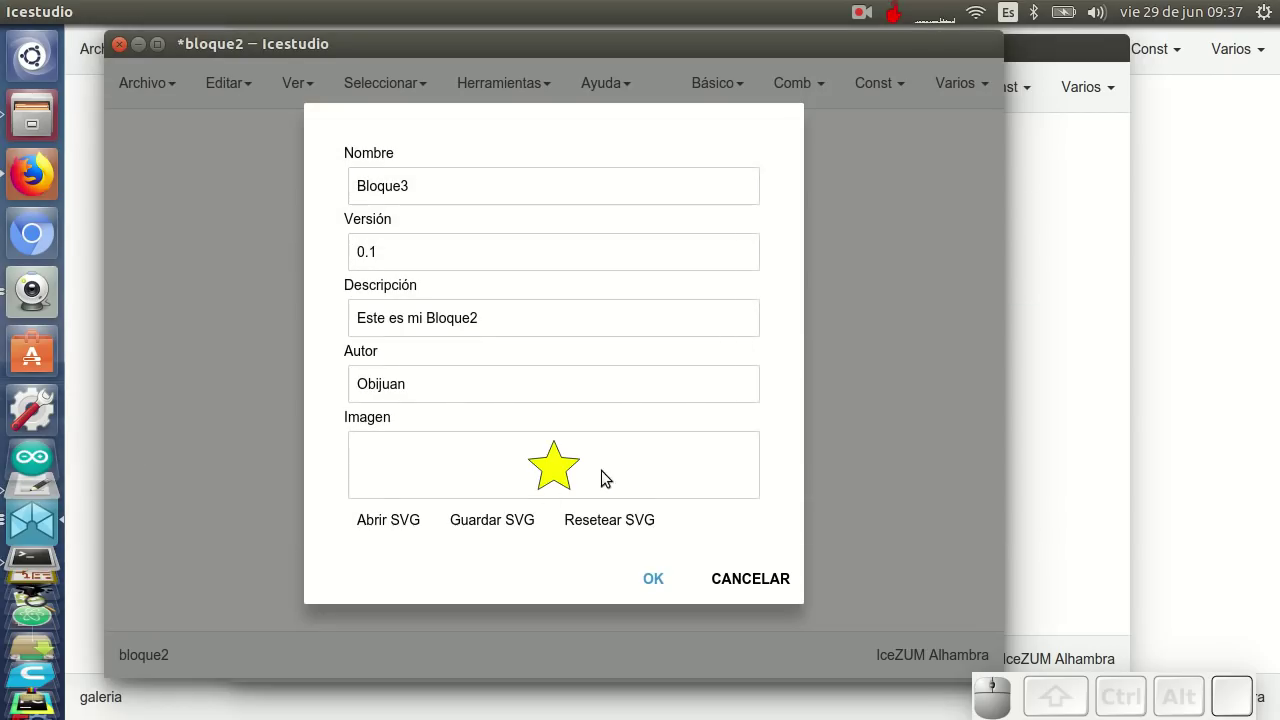
# Confirm the project information and save the design as bloque3.ice, replacing the old file
pyautogui.click(662, 585)
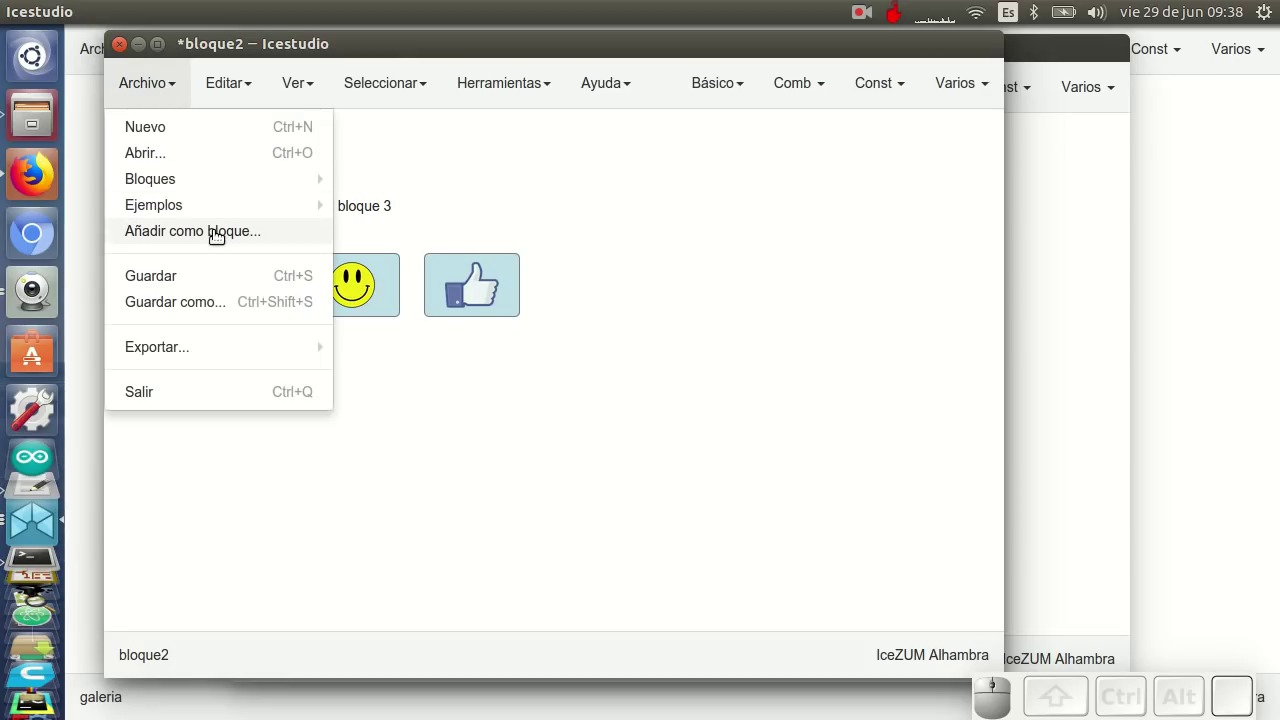
pyautogui.click(225, 303)
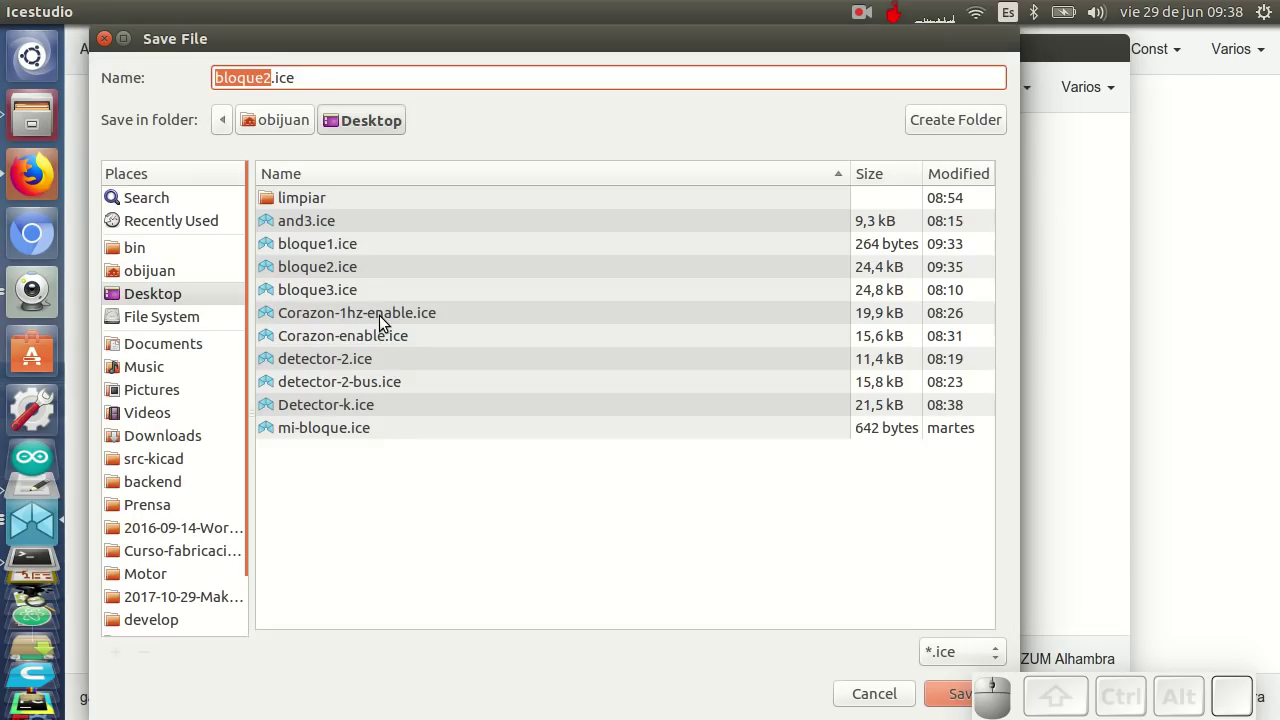
pyautogui.click(370, 297)
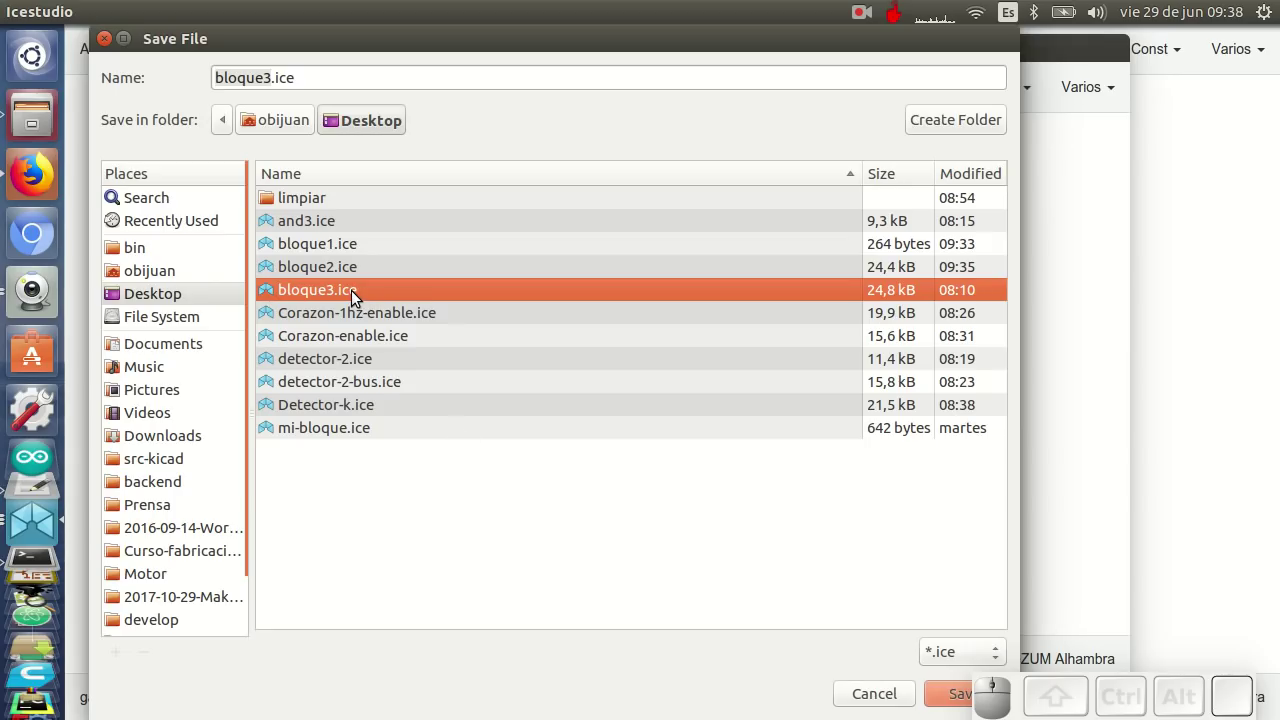
pyautogui.click(949, 700)
pyautogui.click(715, 476)
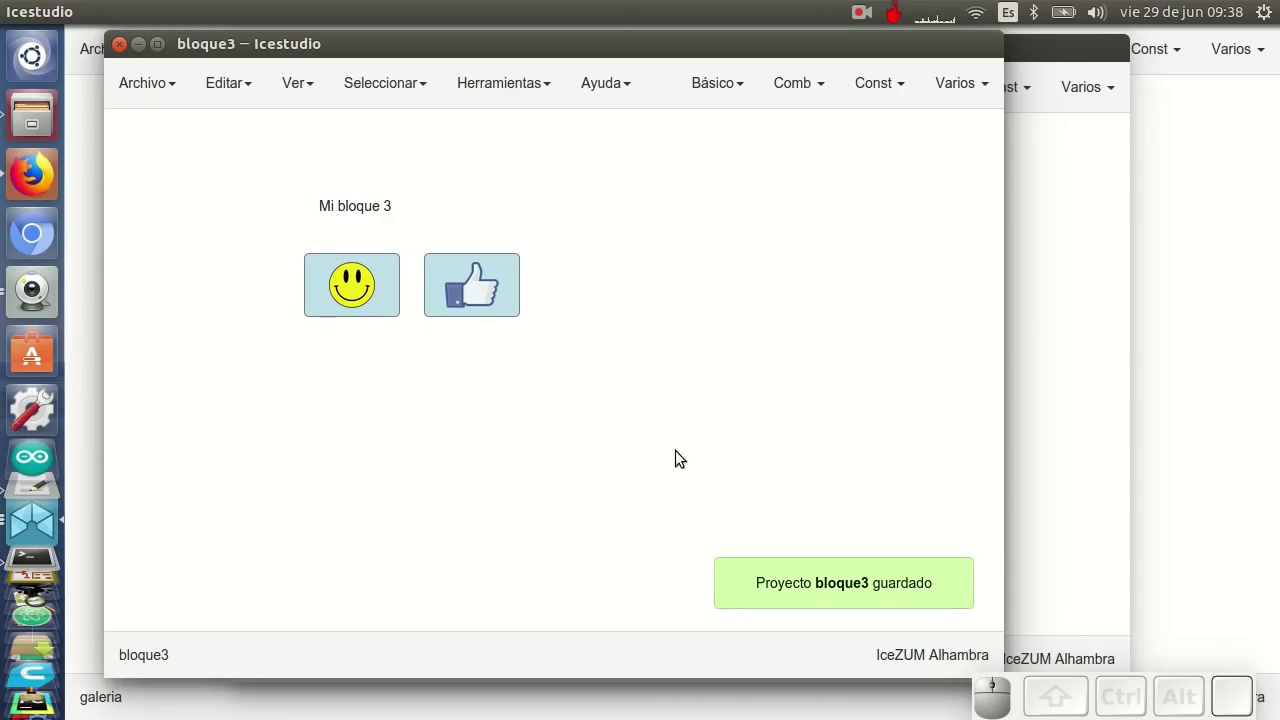
# Switch to the untitled circuit and start Añadir como bloque to import a saved design
pyautogui.click(1080, 135)
pyautogui.click(298, 234)
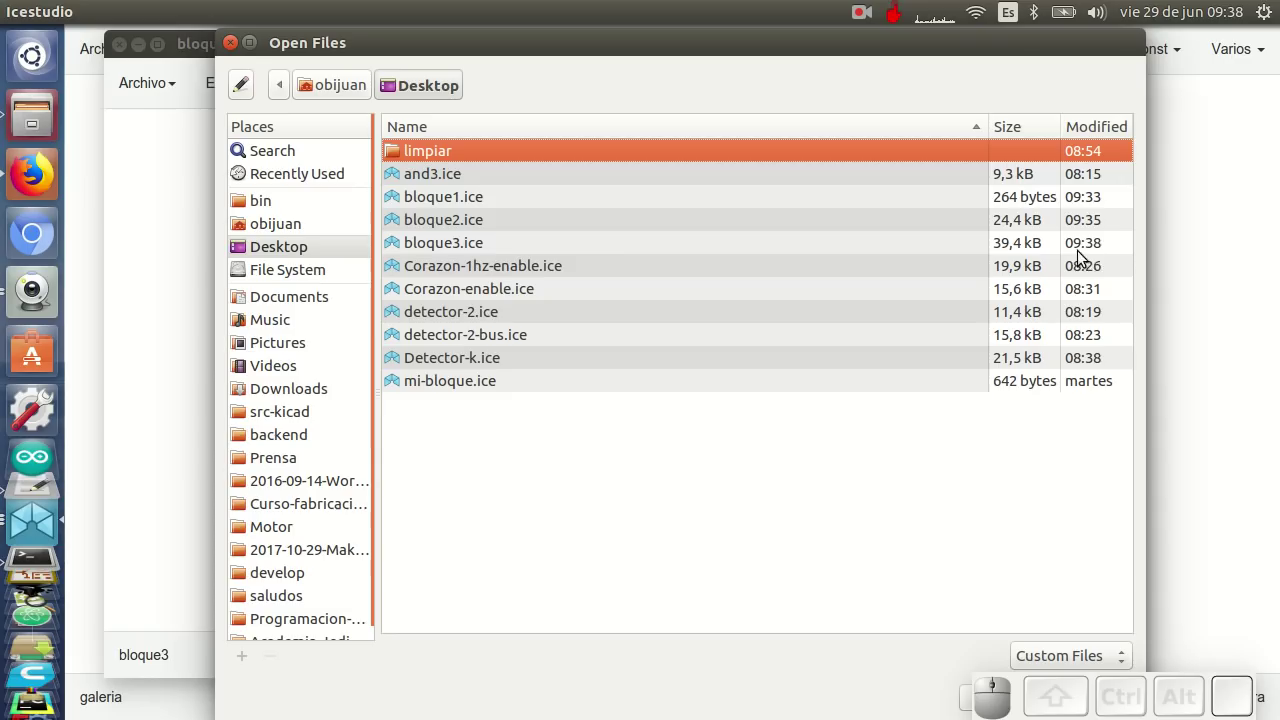
# Import bloque3.ice as a star-icon block and line it up beside Bloque1 and Bloque2
pyautogui.click(488, 241)
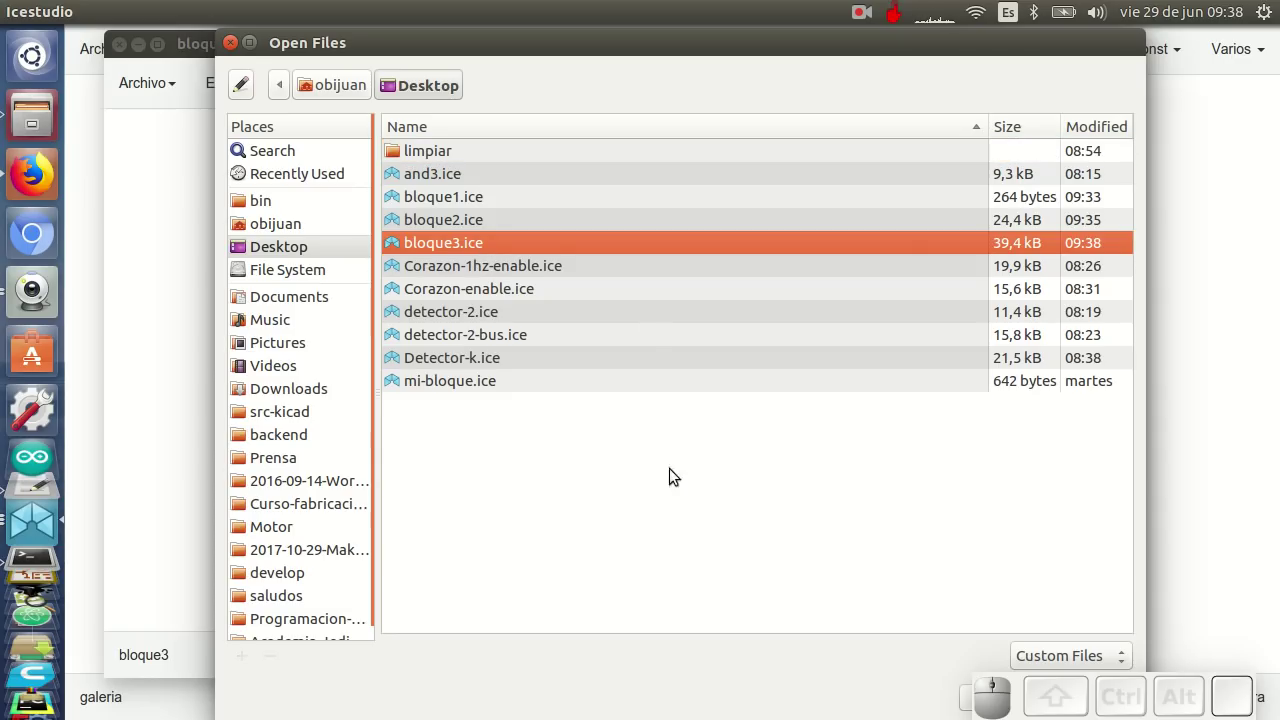
pyautogui.click(753, 637)
pyautogui.click(642, 544)
pyautogui.click(1001, 612)
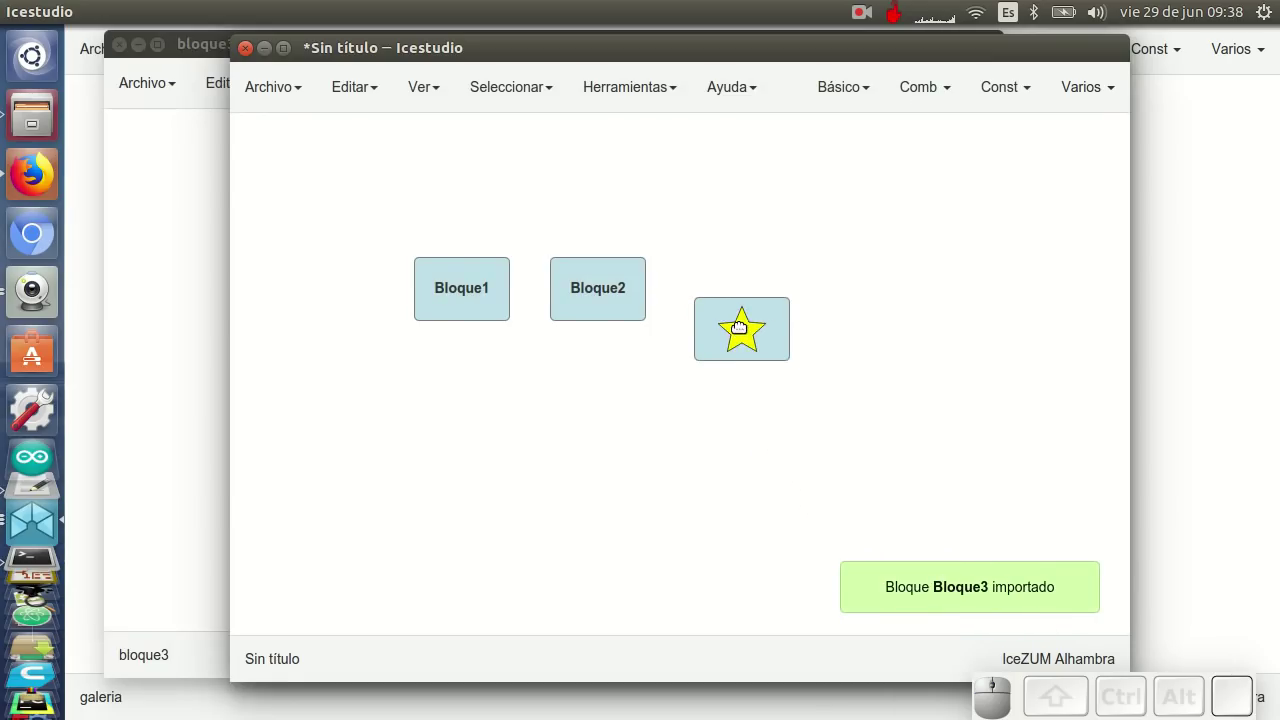
pyautogui.click(725, 294)
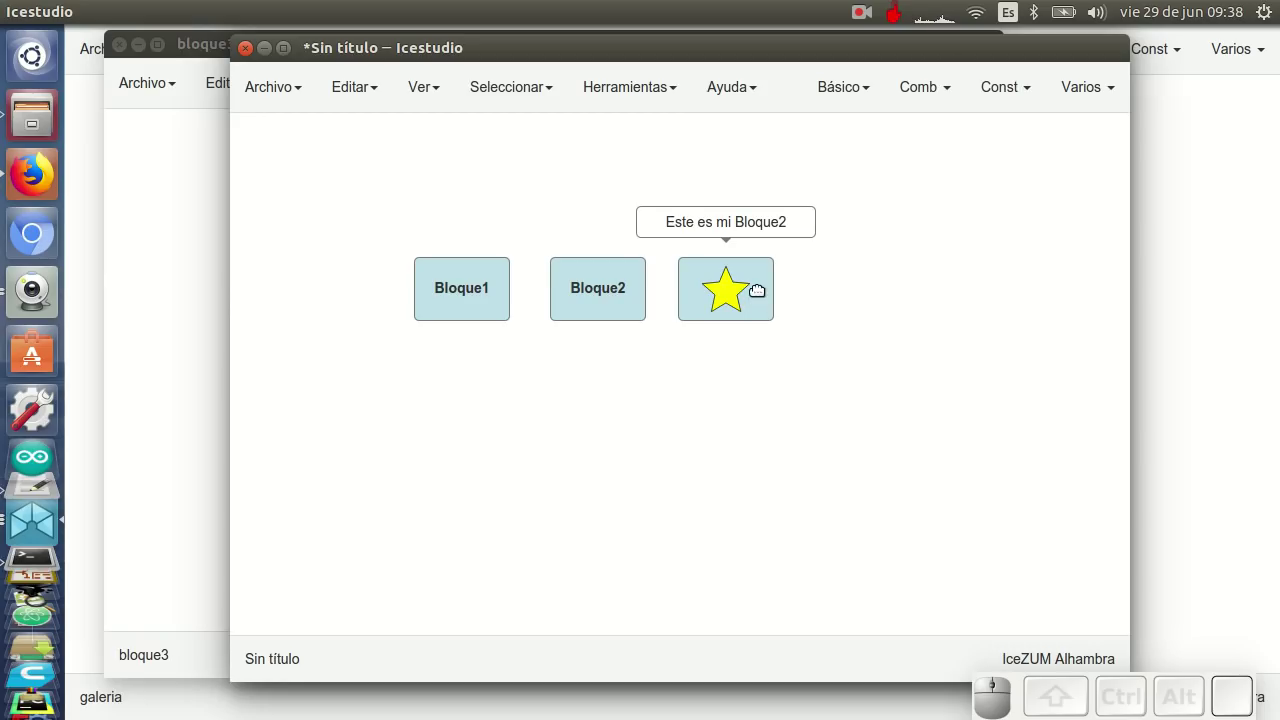
pyautogui.click(182, 331)
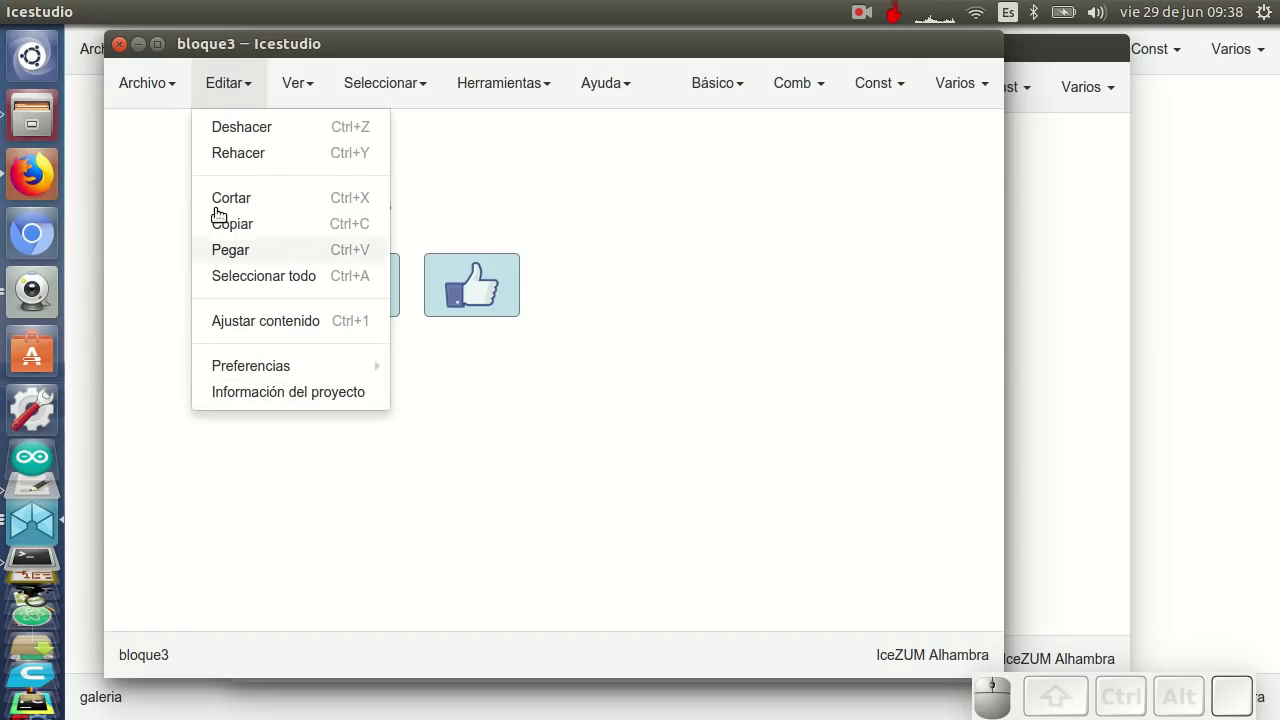
# Change the bloque3 project description to 'Este es mi Bloque3....' and confirm it
pyautogui.click(298, 389)
pyautogui.click(500, 307)
pyautogui.press('BackSpace')
pyautogui.press('3')
pyautogui.press('.')
pyautogui.click(659, 588)
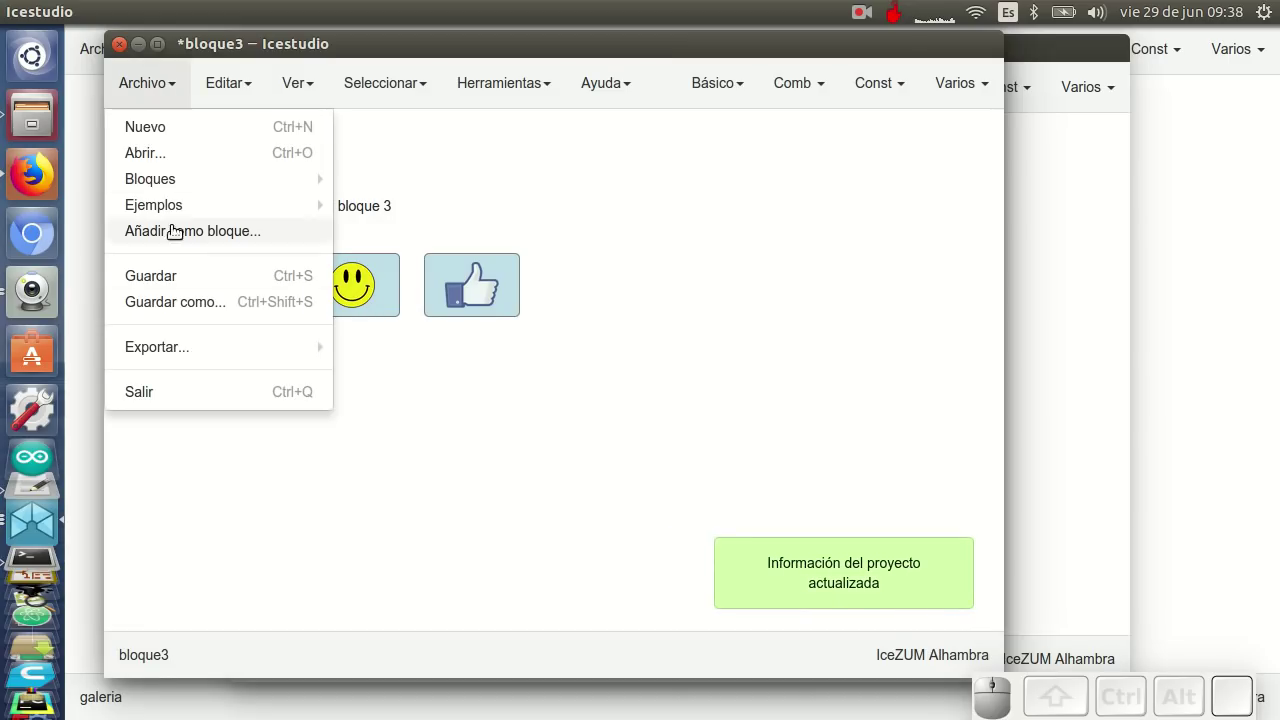
# Save the bloque3 design and switch back to the untitled circuit
pyautogui.click(185, 286)
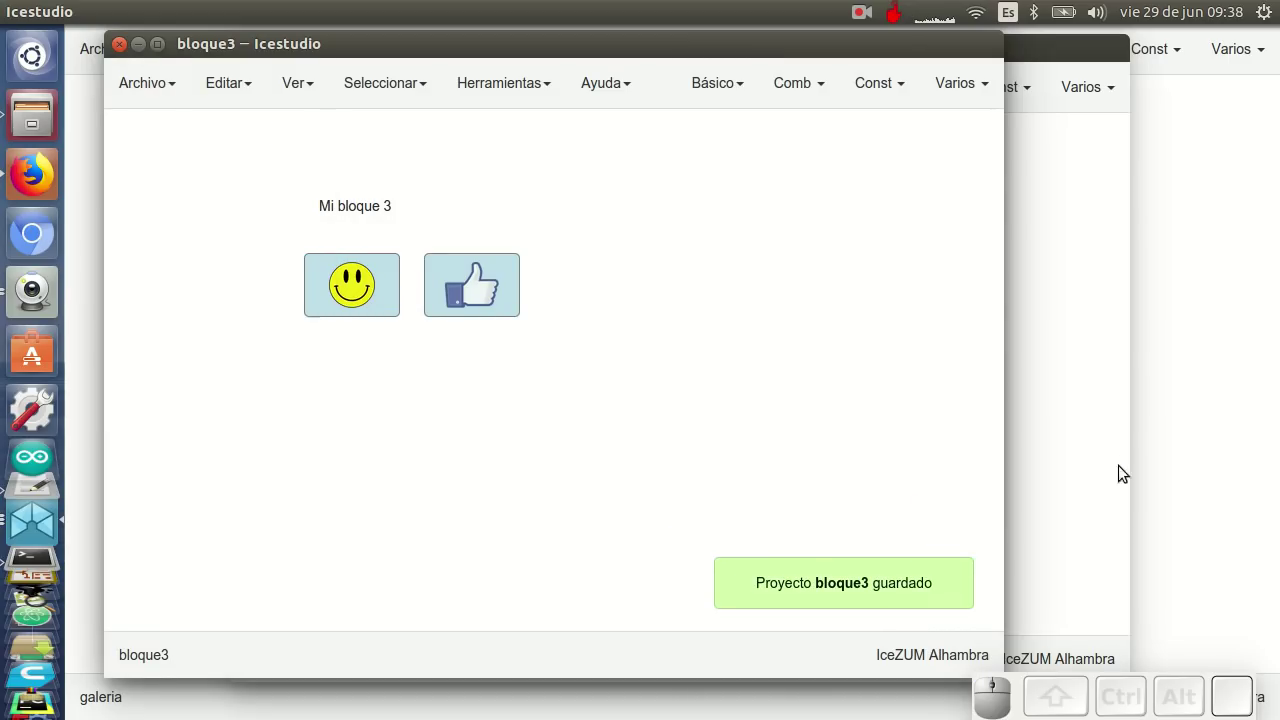
pyautogui.click(1105, 437)
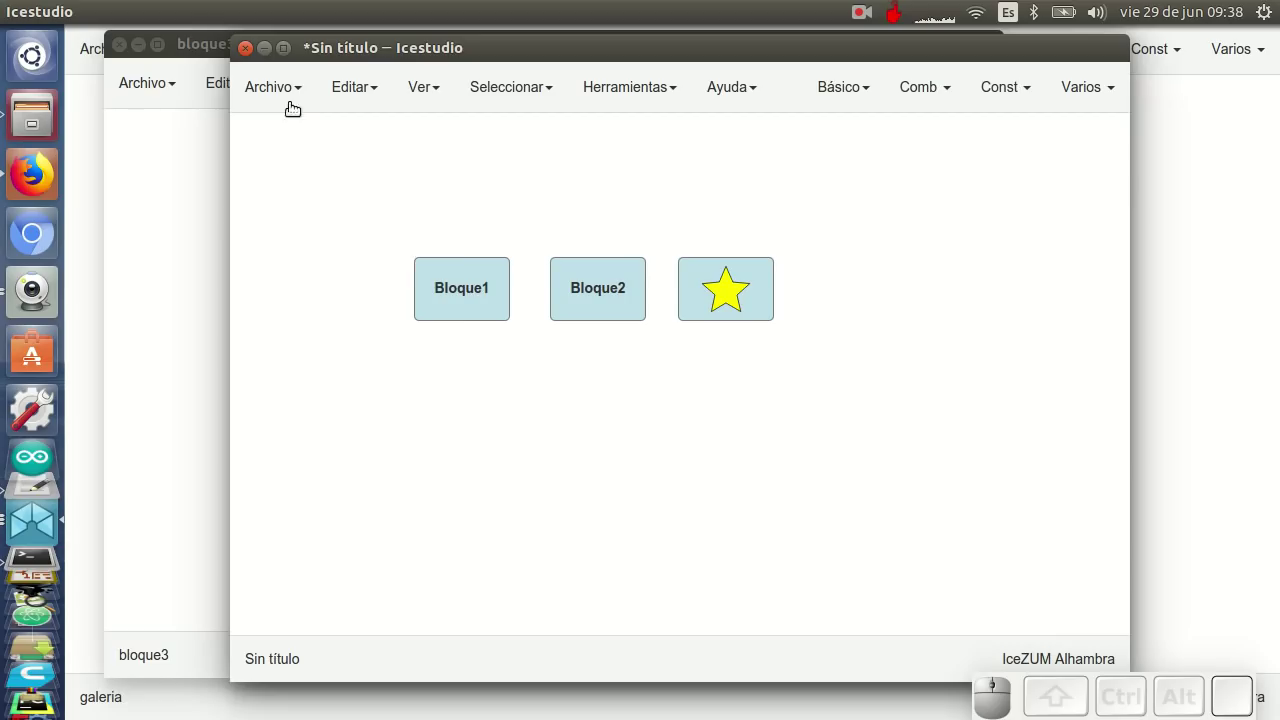
pyautogui.click(847, 520)
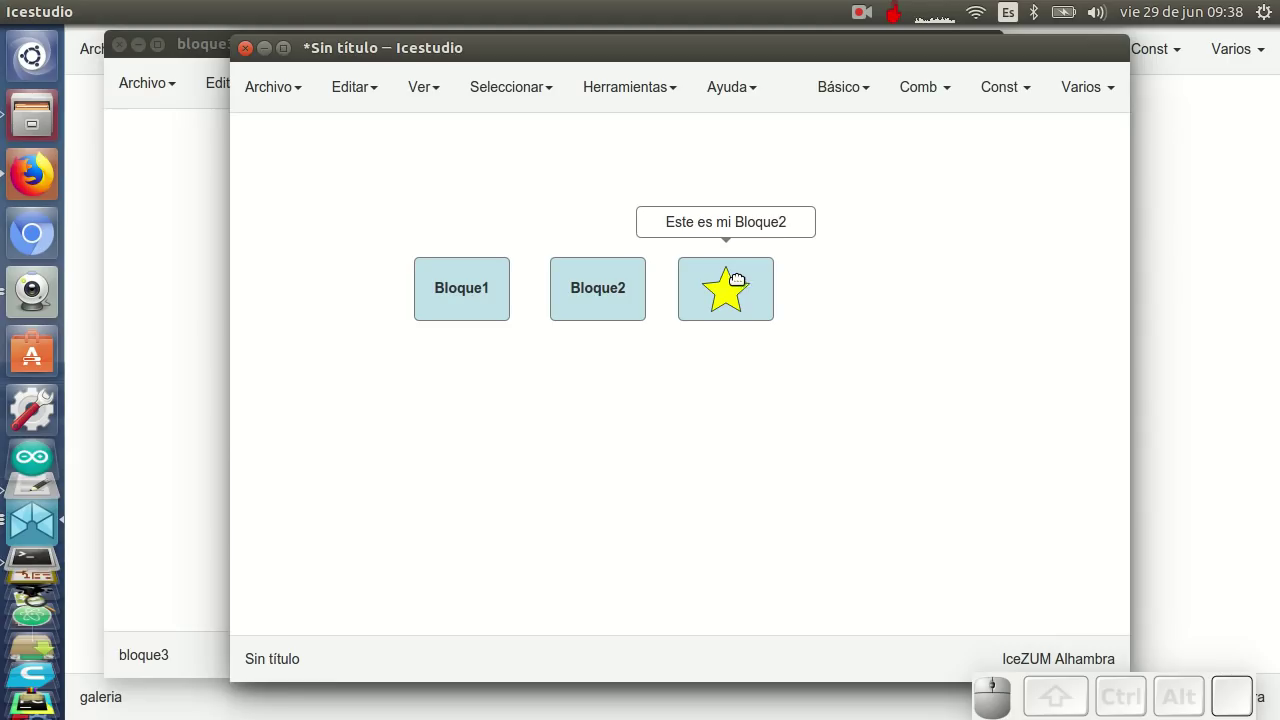
# Re-import the updated bloque3.ice star block and move it into the old block's spot
pyautogui.click(318, 234)
pyautogui.click(473, 247)
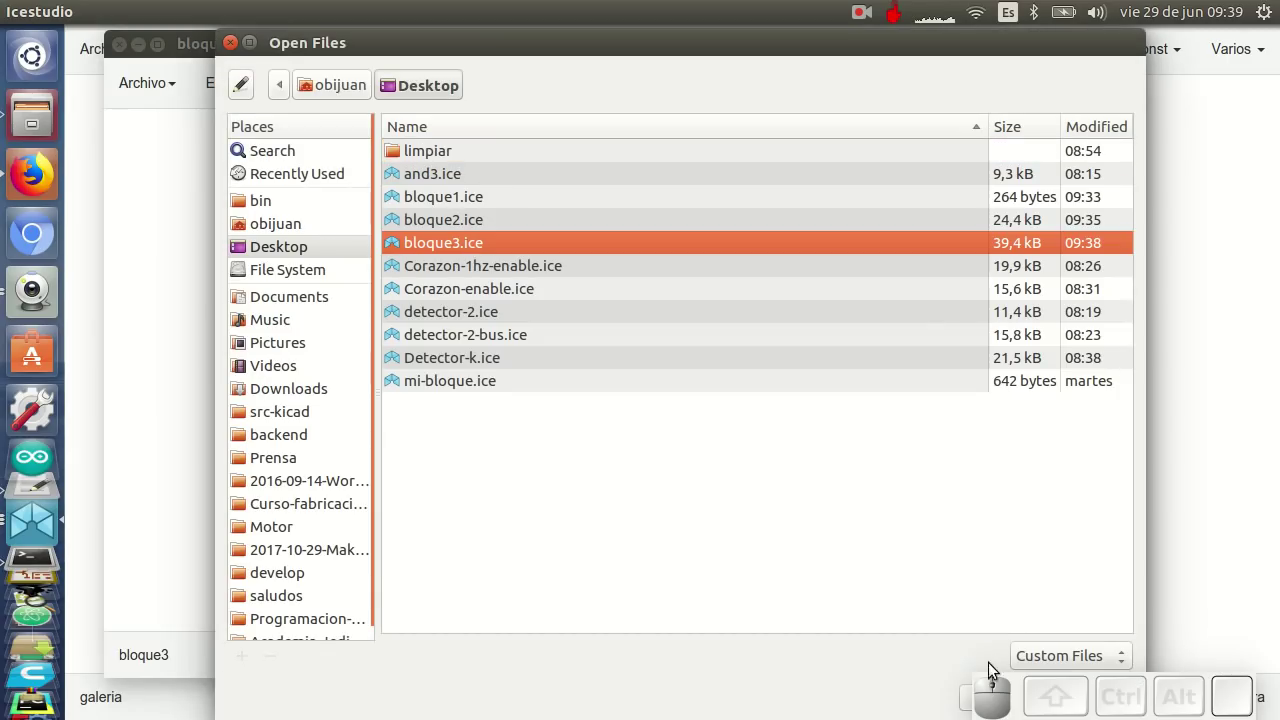
pyautogui.moveTo(863, 670); pyautogui.dragTo(886, 694)
pyautogui.click(907, 695)
pyautogui.click(731, 400)
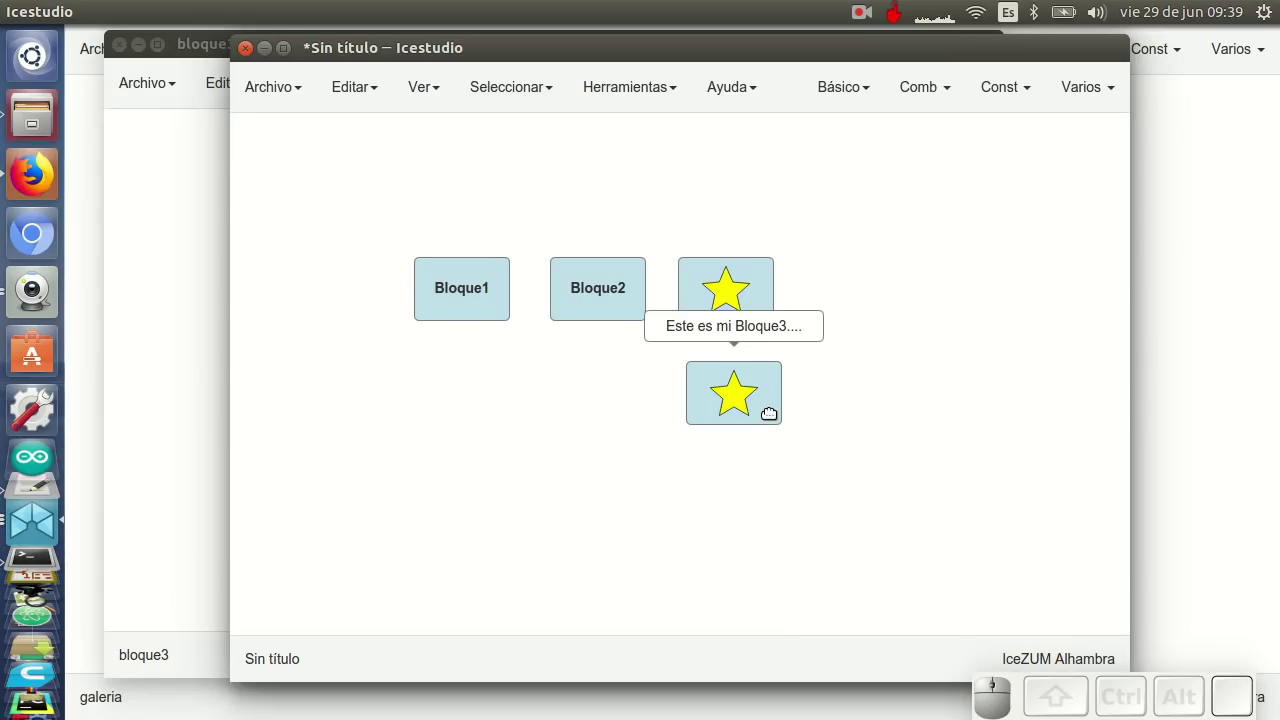
pyautogui.moveTo(739, 404); pyautogui.dragTo(715, 311)
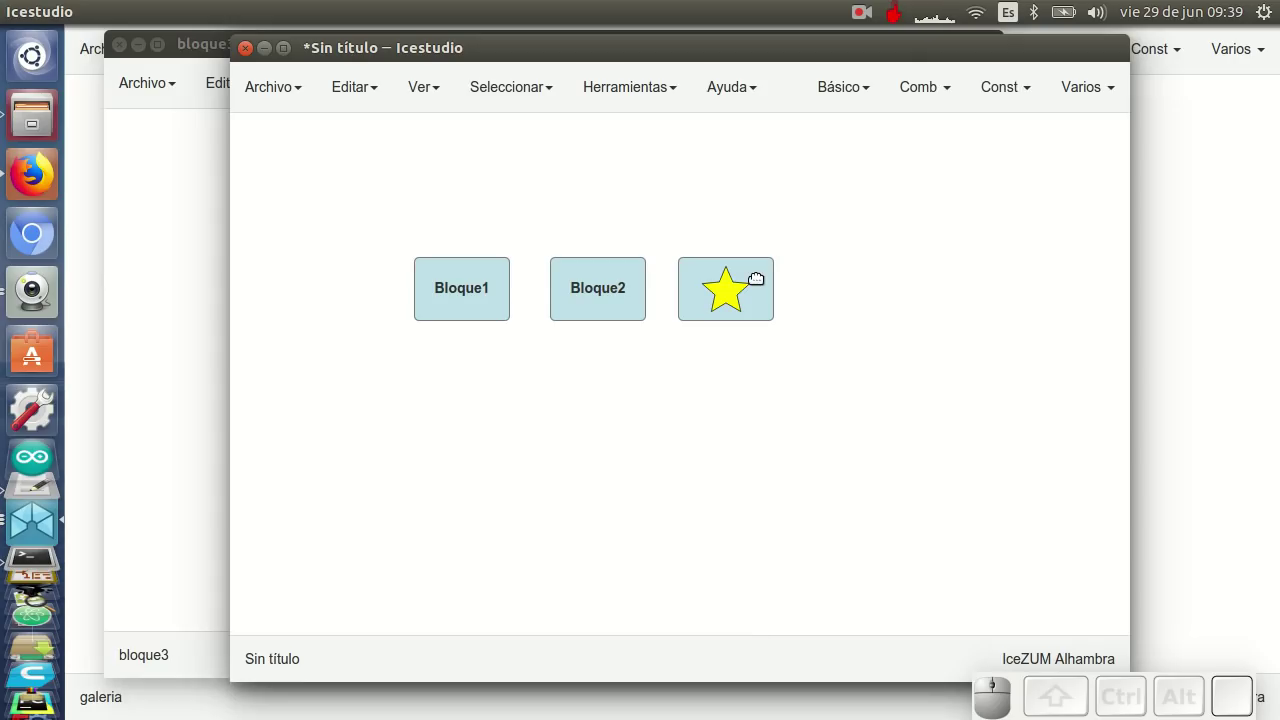
# Look inside the star block to see 'Mi bloque 3' with smiley and thumbs-up stickers
pyautogui.click(755, 301)
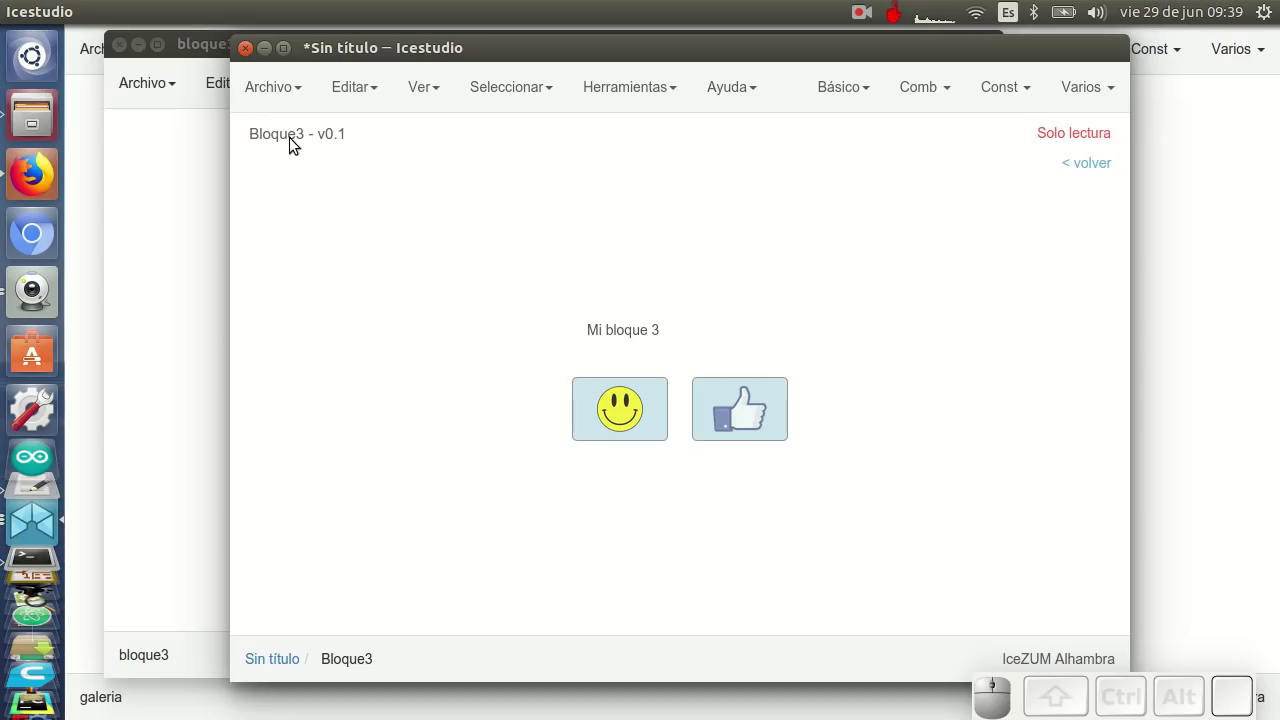
pyautogui.click(1088, 167)
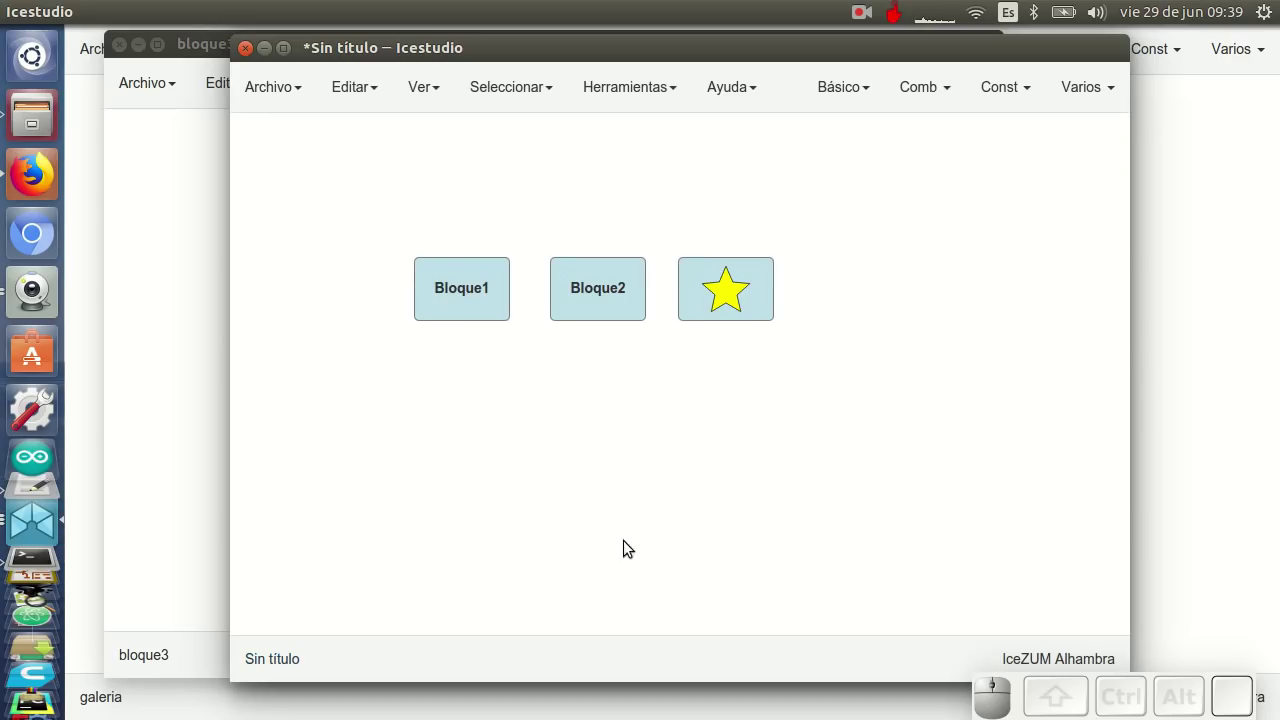
pyautogui.click(591, 439)
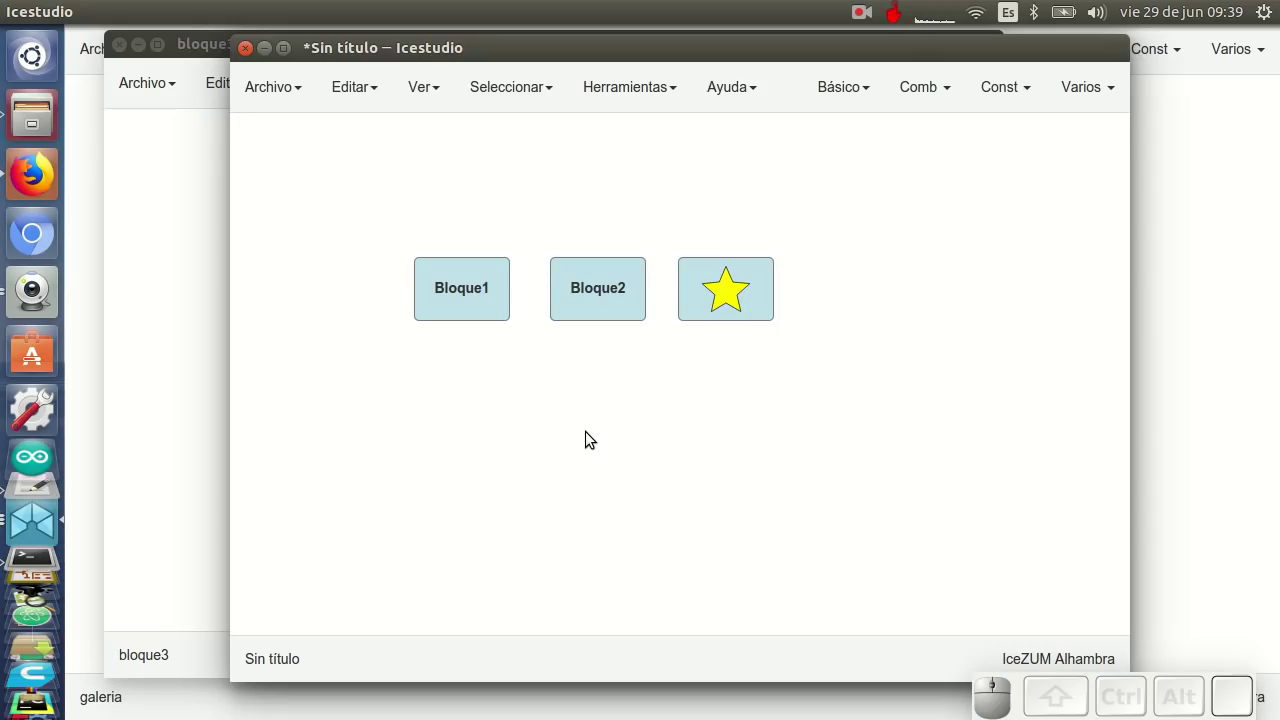
pyautogui.click(156, 166)
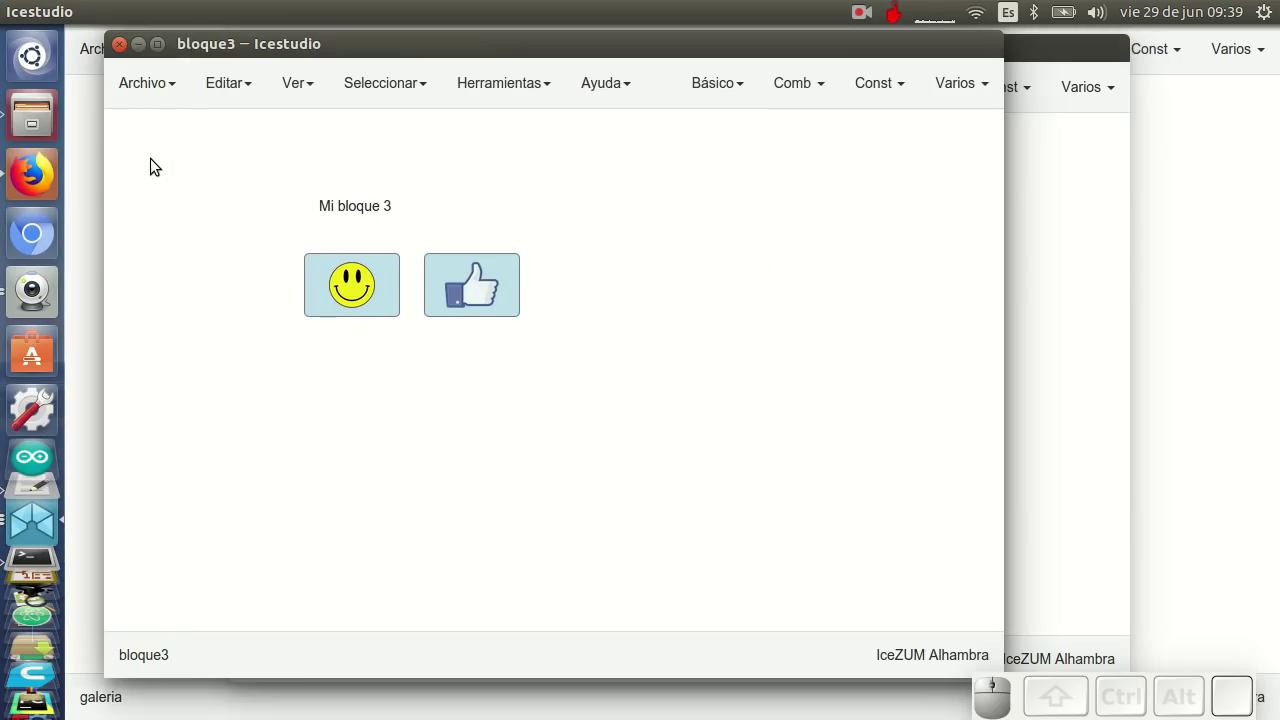
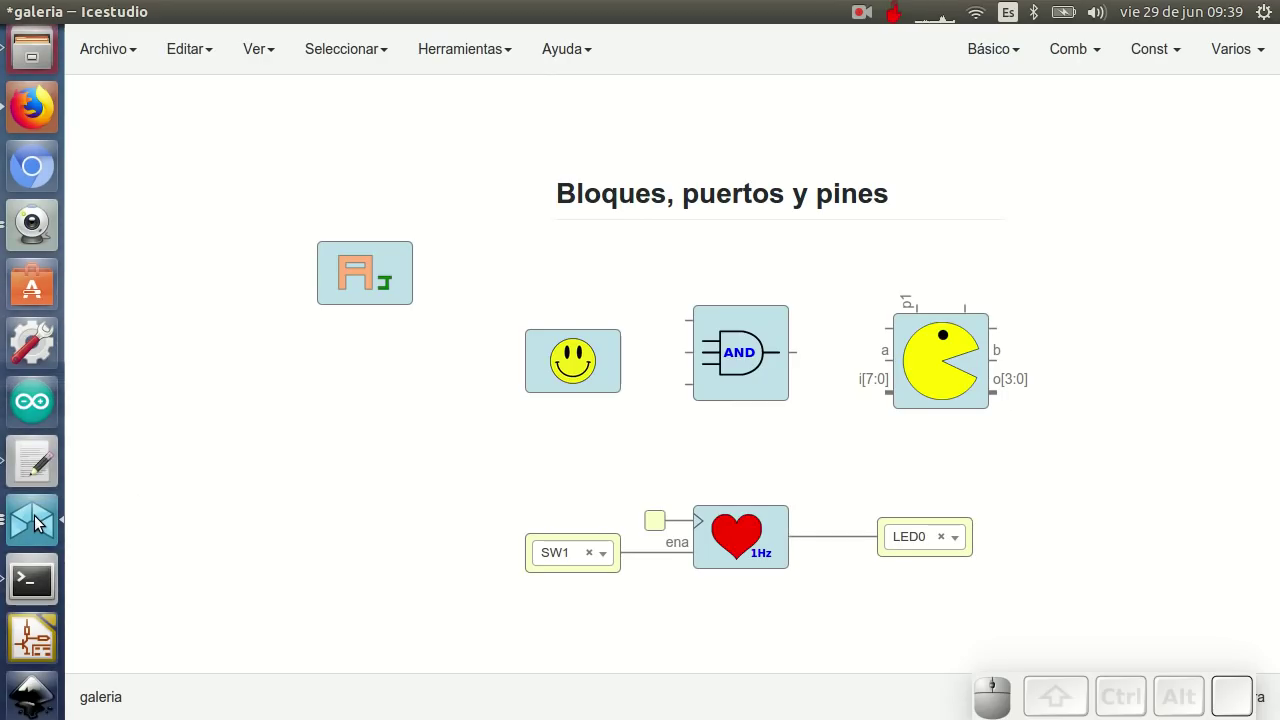
pyautogui.click(40, 518)
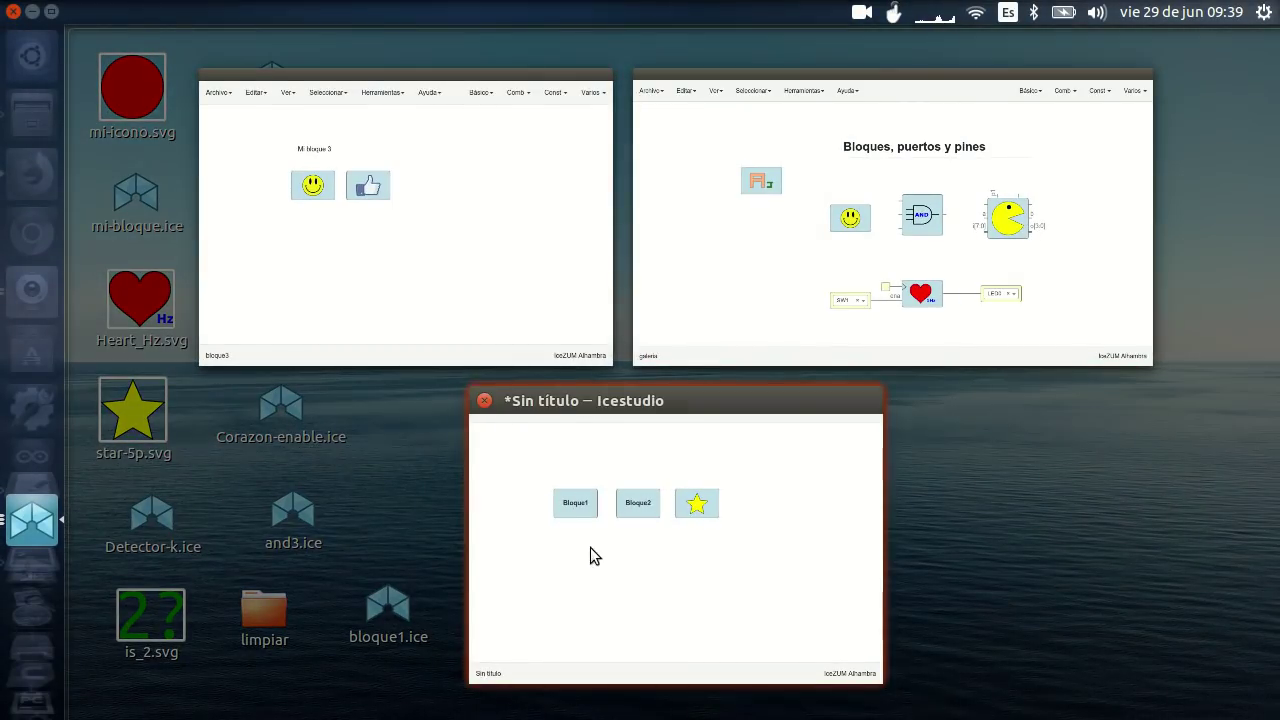
pyautogui.click(406, 245)
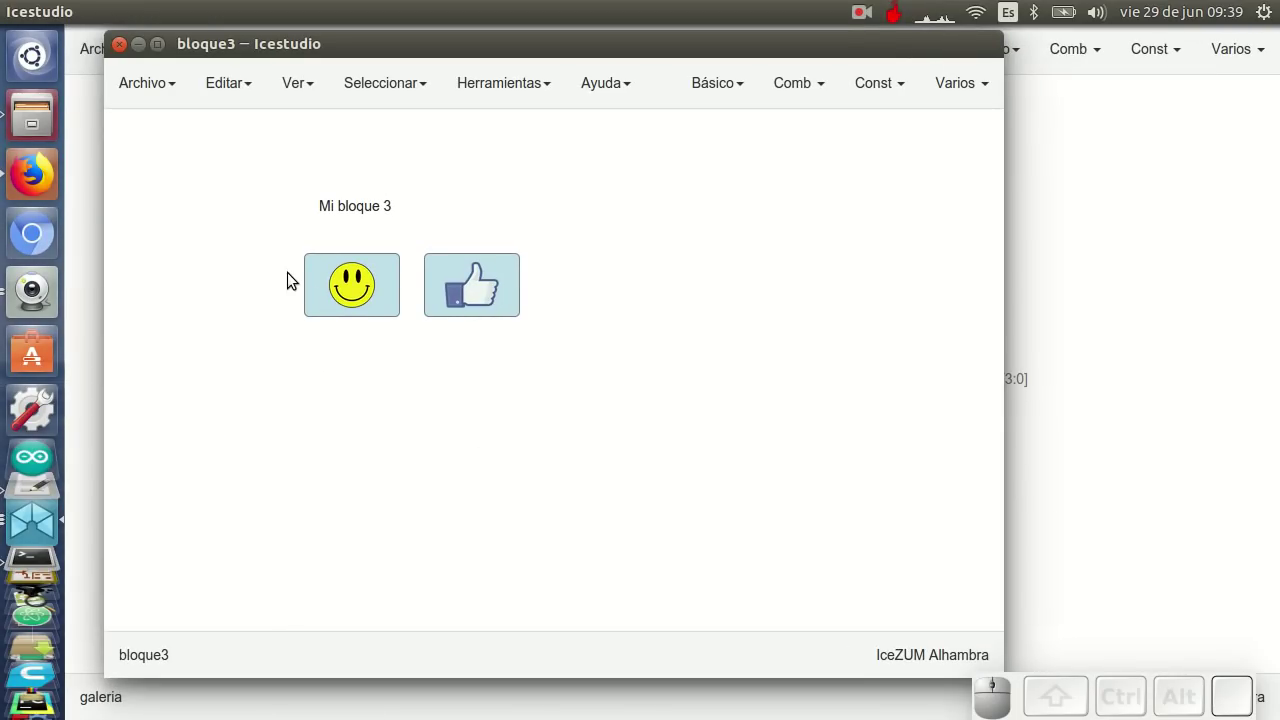
# Remove the old smiley and thumbs-up image blocks from bloque3
pyautogui.moveTo(238, 483); pyautogui.dragTo(609, 175)
pyautogui.press('Delete')
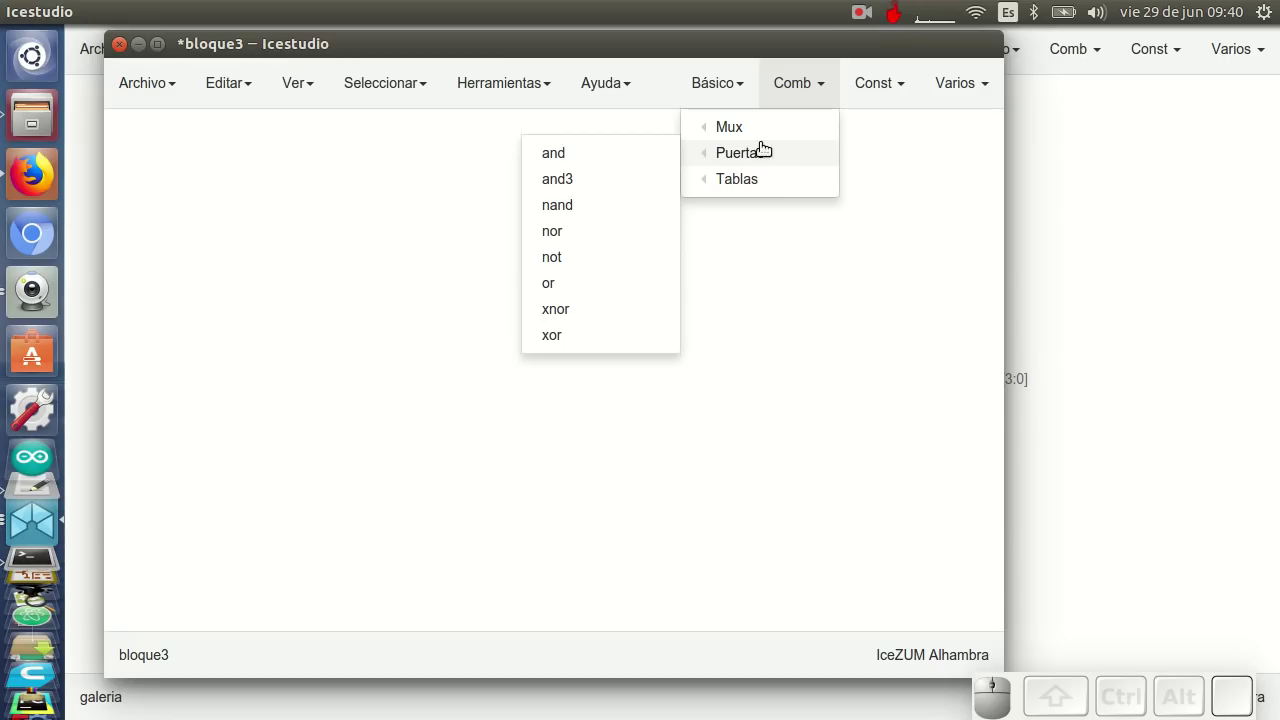
# Place two AND gates and chain the first gate's output into the second
pyautogui.click(615, 150)
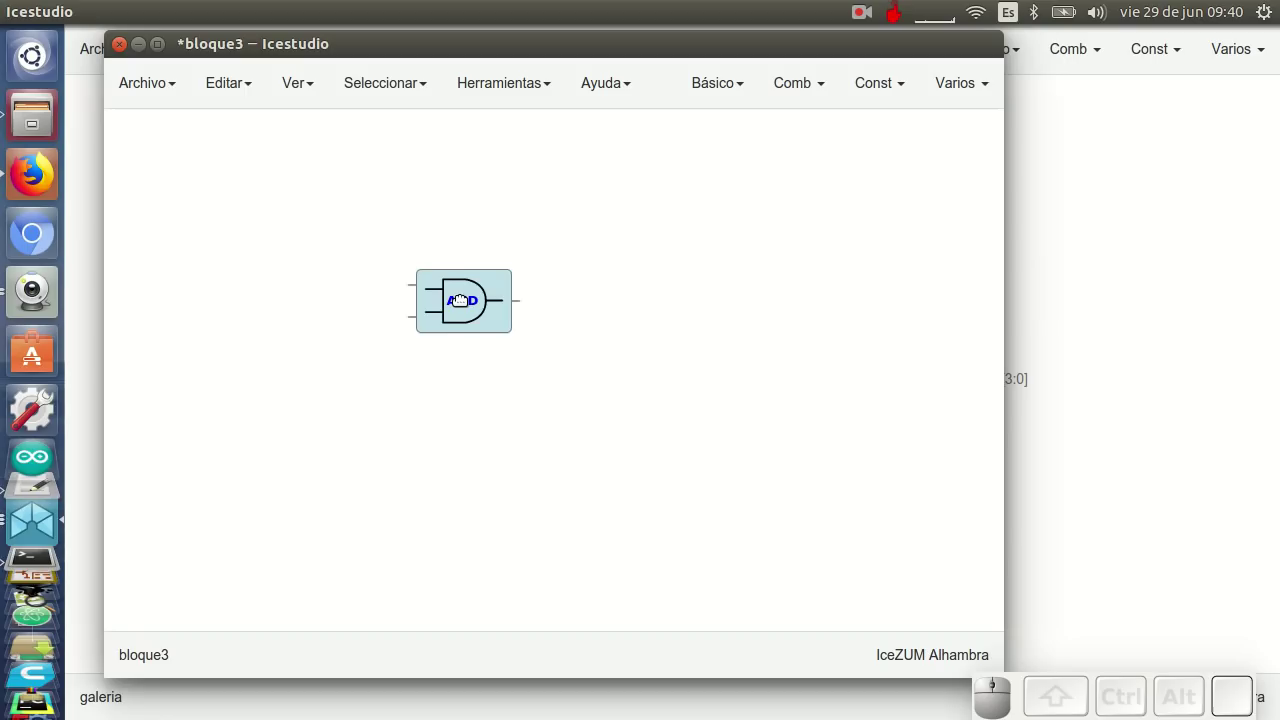
pyautogui.click(457, 288)
pyautogui.moveTo(547, 368); pyautogui.dragTo(492, 307)
pyautogui.press('ctrl+c')
pyautogui.press('ctrl+v')
pyautogui.moveTo(595, 394); pyautogui.dragTo(569, 328)
pyautogui.moveTo(519, 281); pyautogui.dragTo(562, 390)
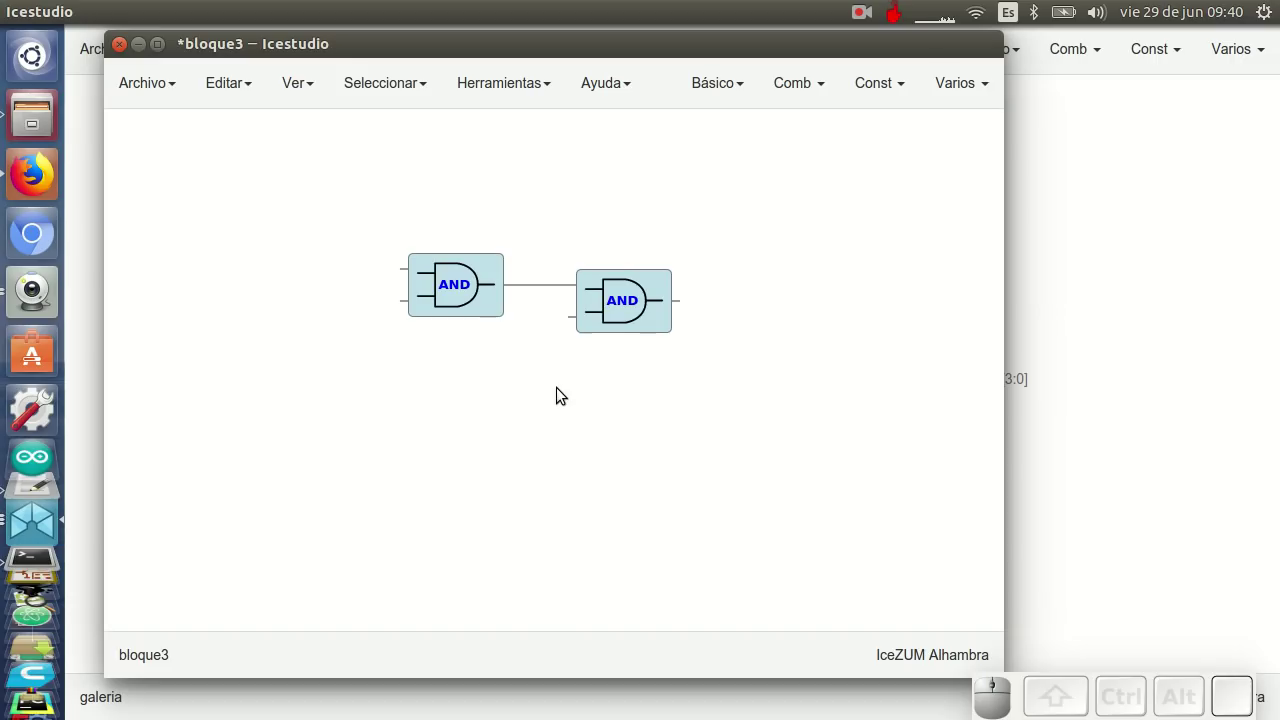
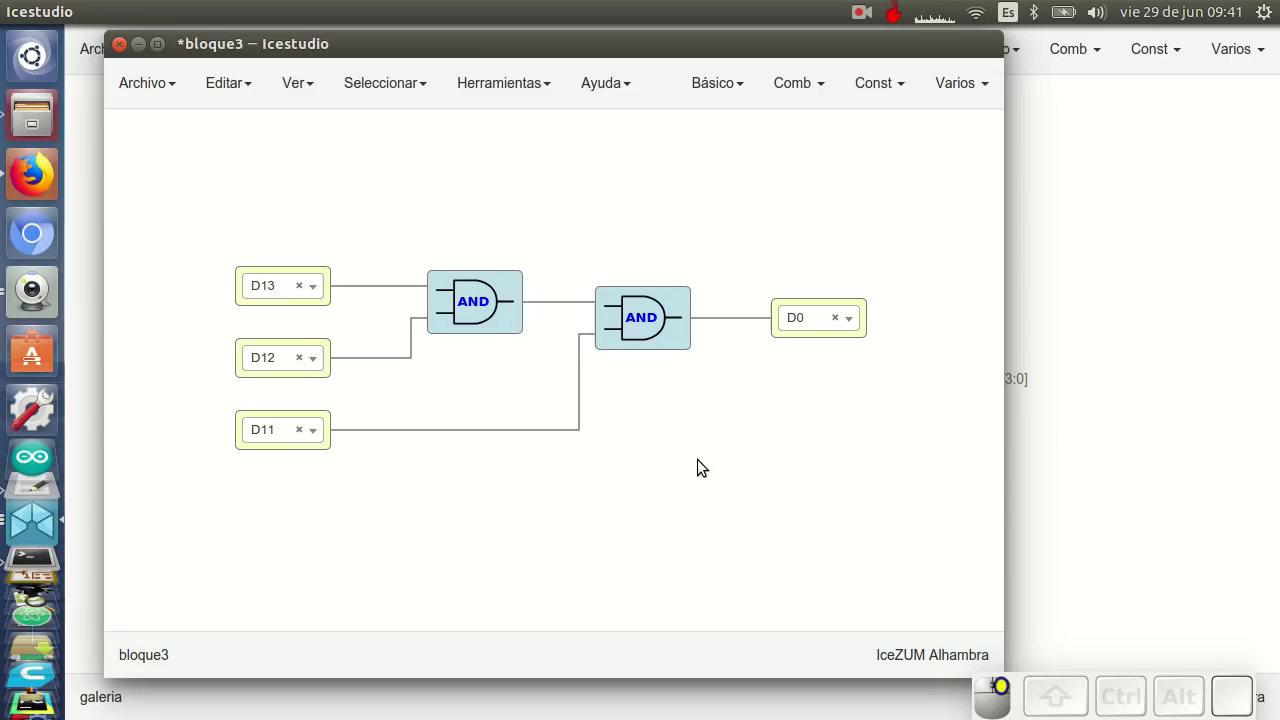
pyautogui.click(688, 49)
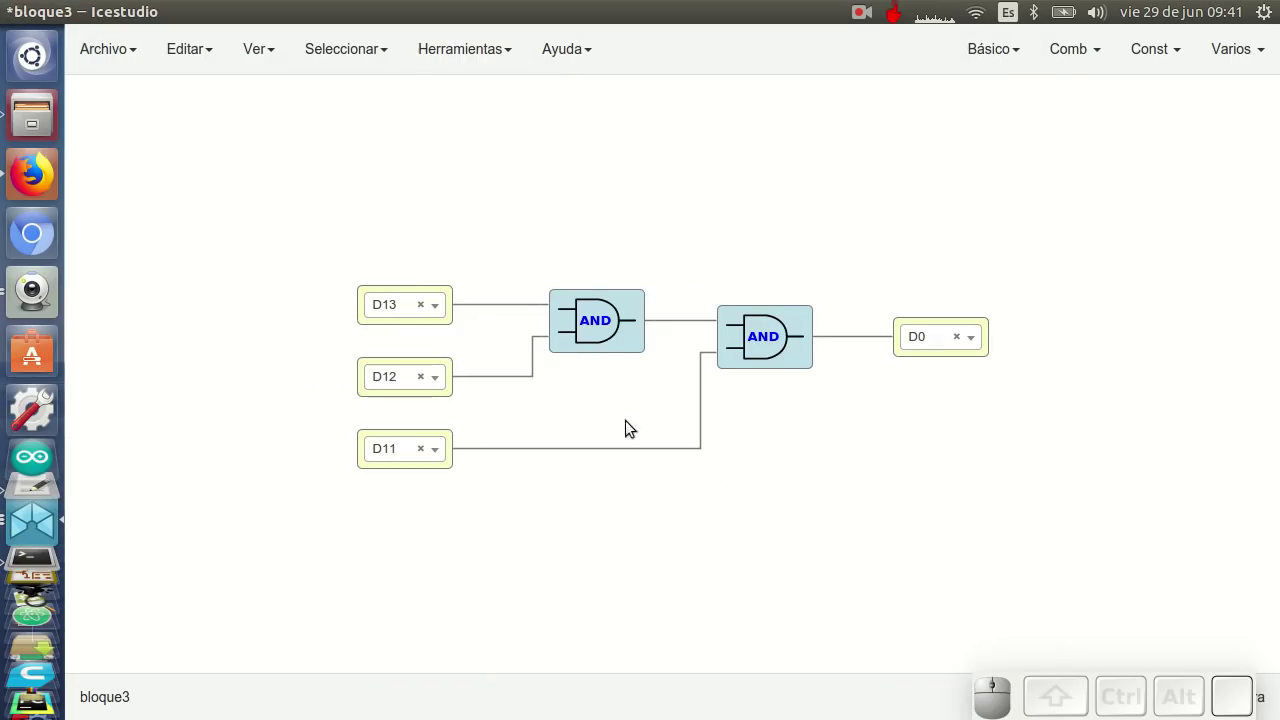
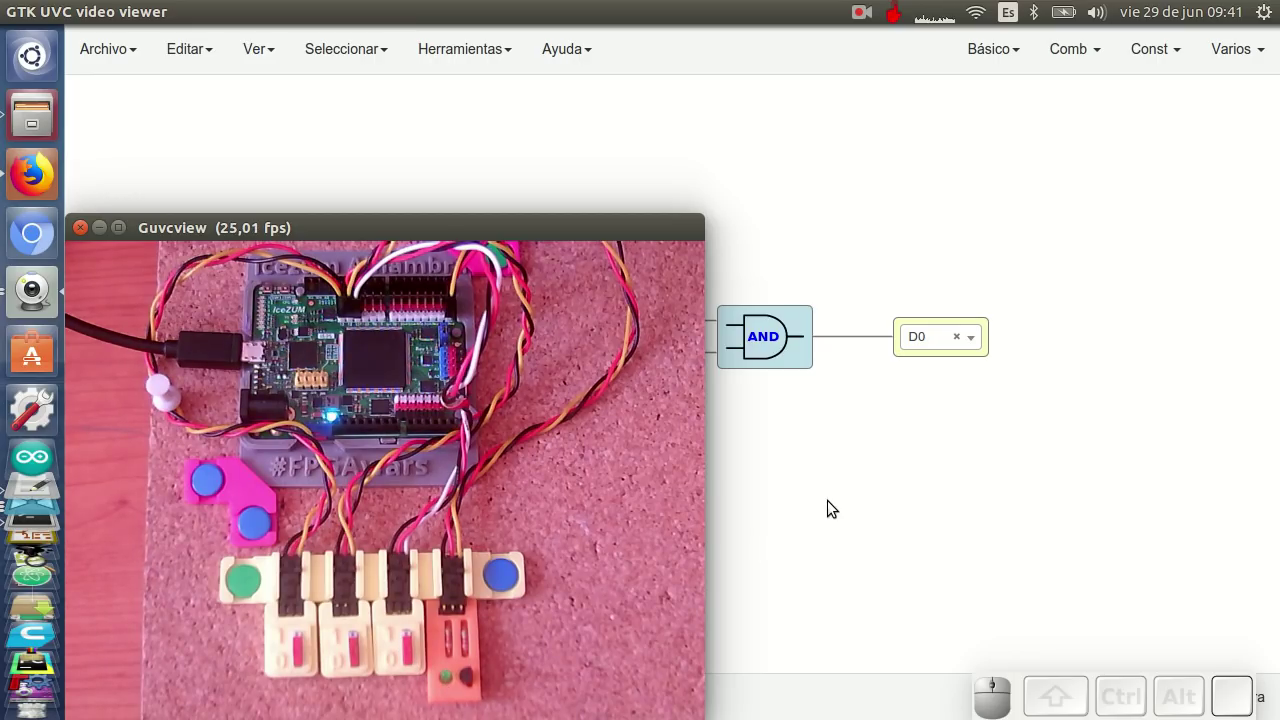
# Zoom out, move the circuit to the right half beside the webcam view, and upload it
pyautogui.scroll(-3)
pyautogui.moveTo(813, 508); pyautogui.dragTo(944, 433)
pyautogui.click(944, 433)
pyautogui.press('ctrl+u')
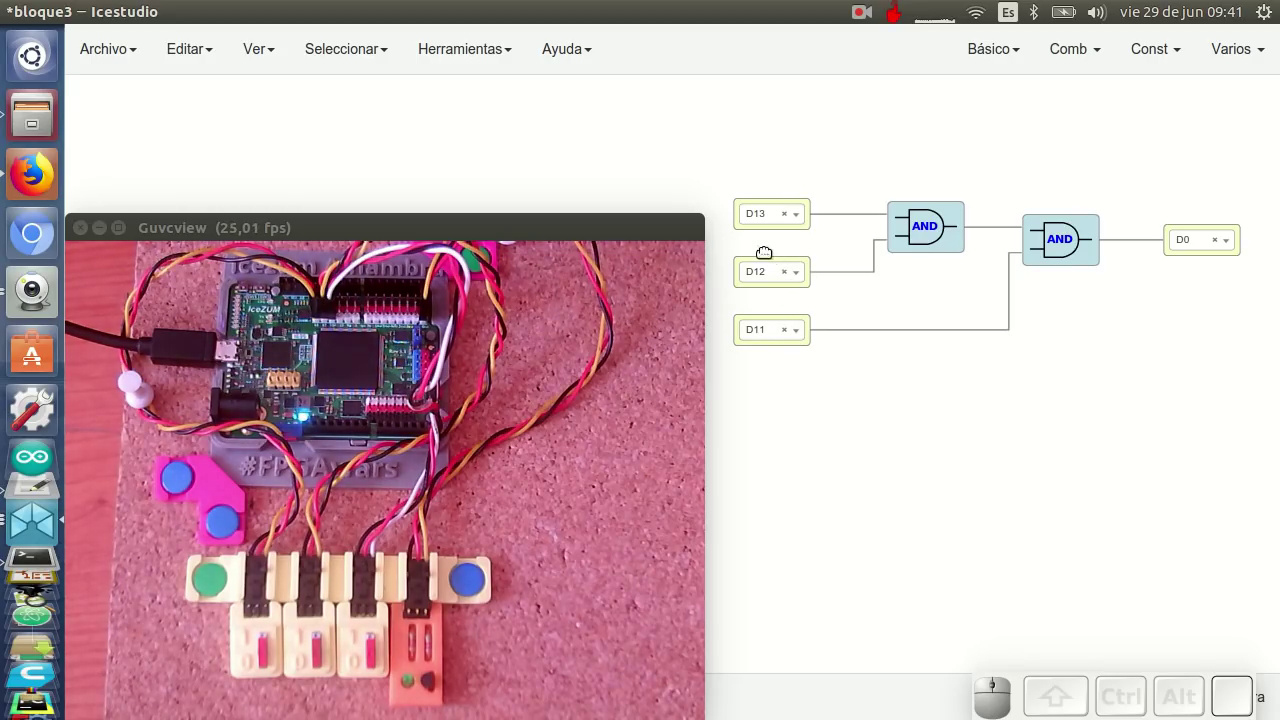
# Make the D13 input a plain port instead of an FPGA pin
pyautogui.click(749, 234)
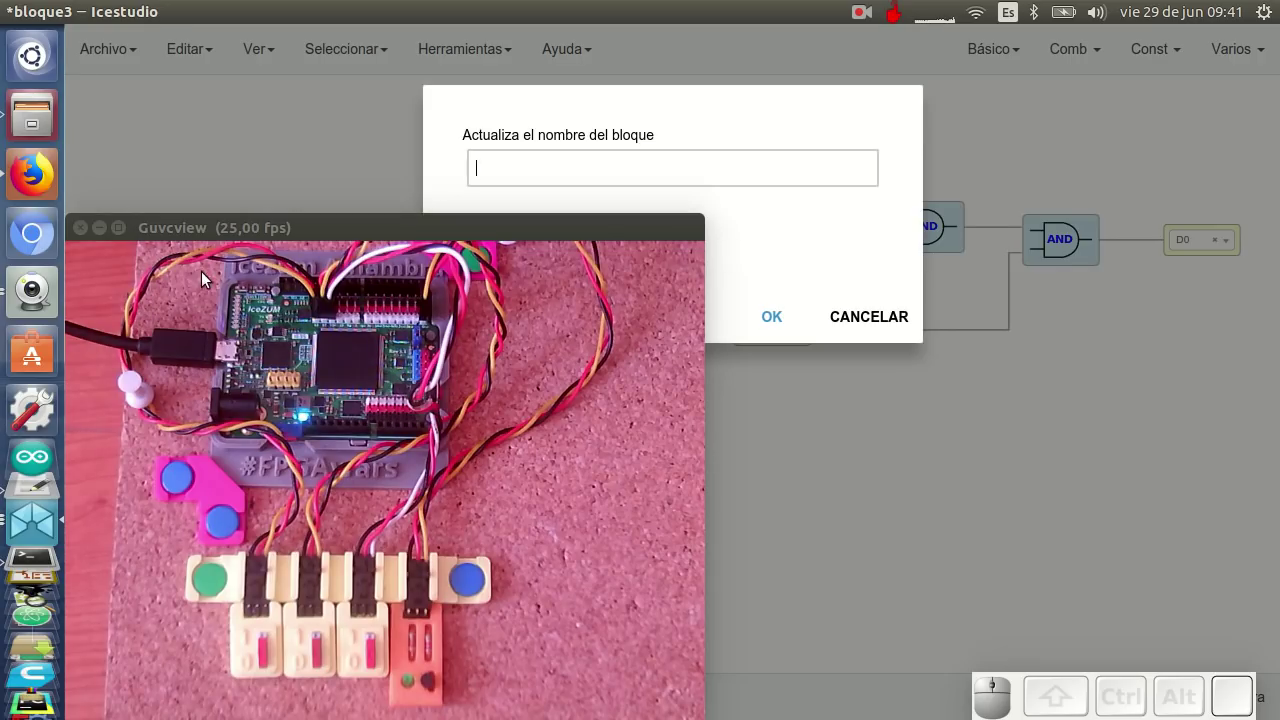
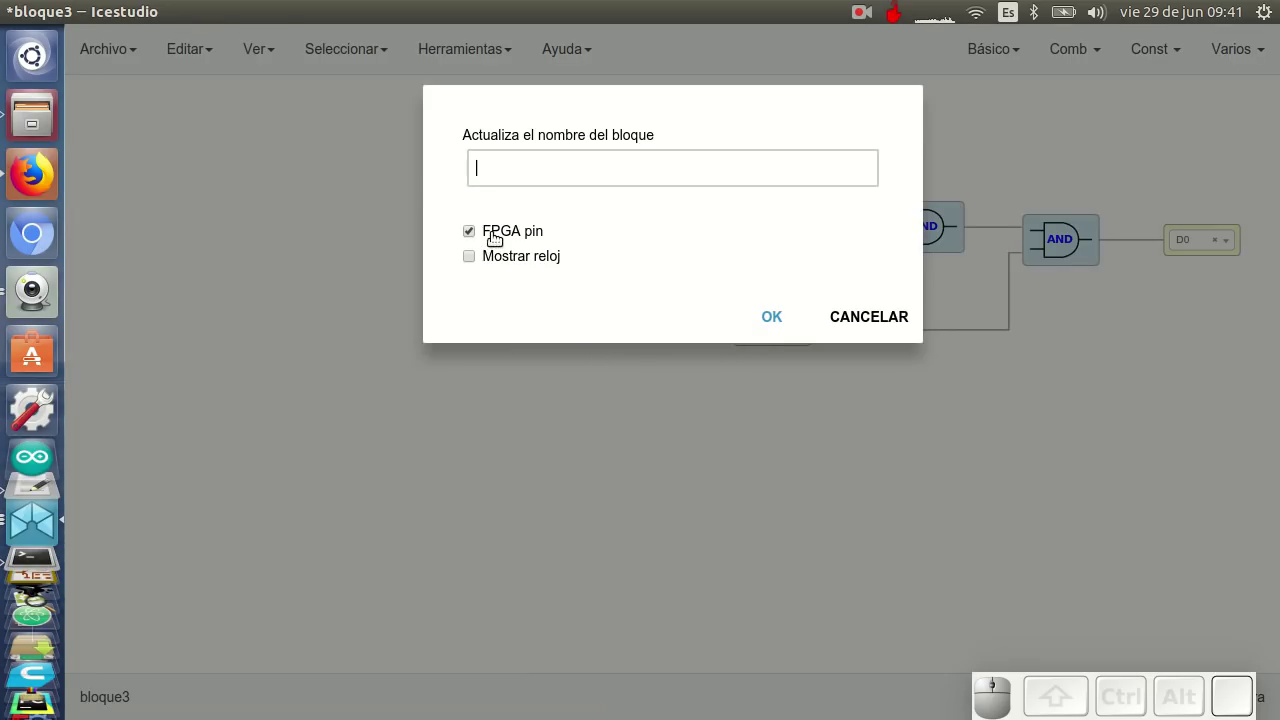
pyautogui.click(496, 233)
pyautogui.click(776, 321)
pyautogui.rightClick(1140, 404)
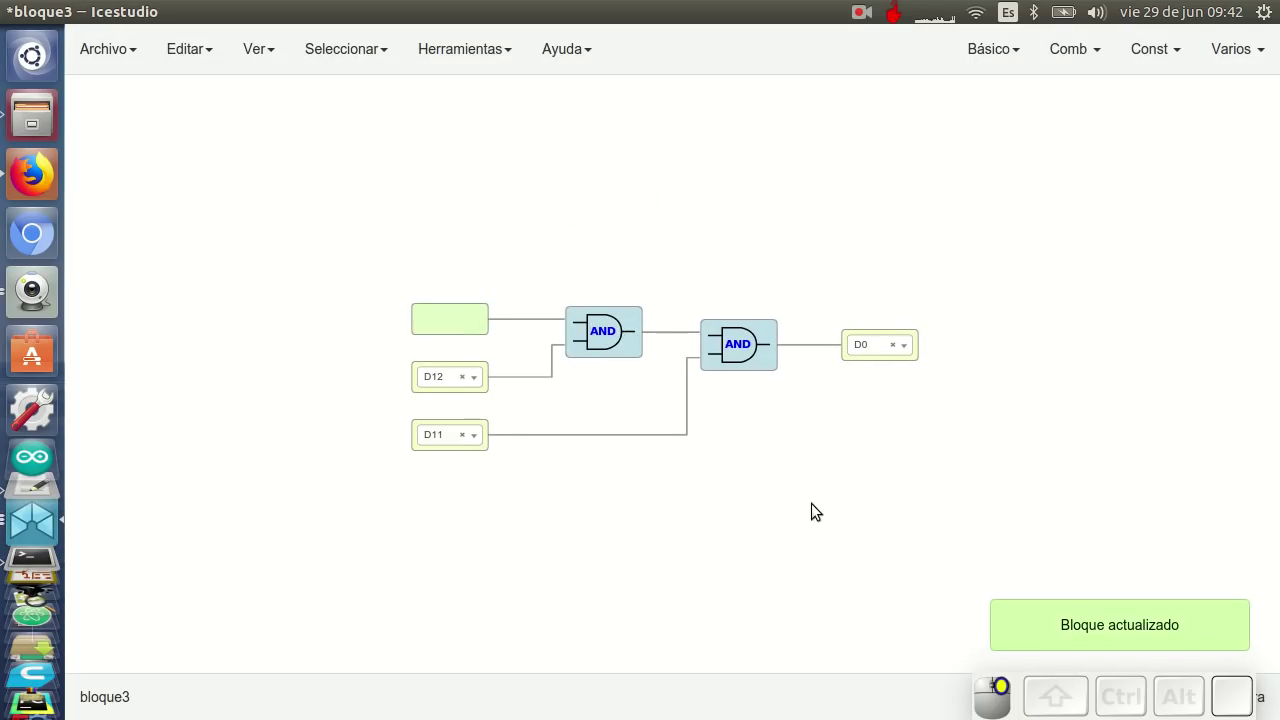
pyautogui.scroll(3)
pyautogui.scroll(-3)
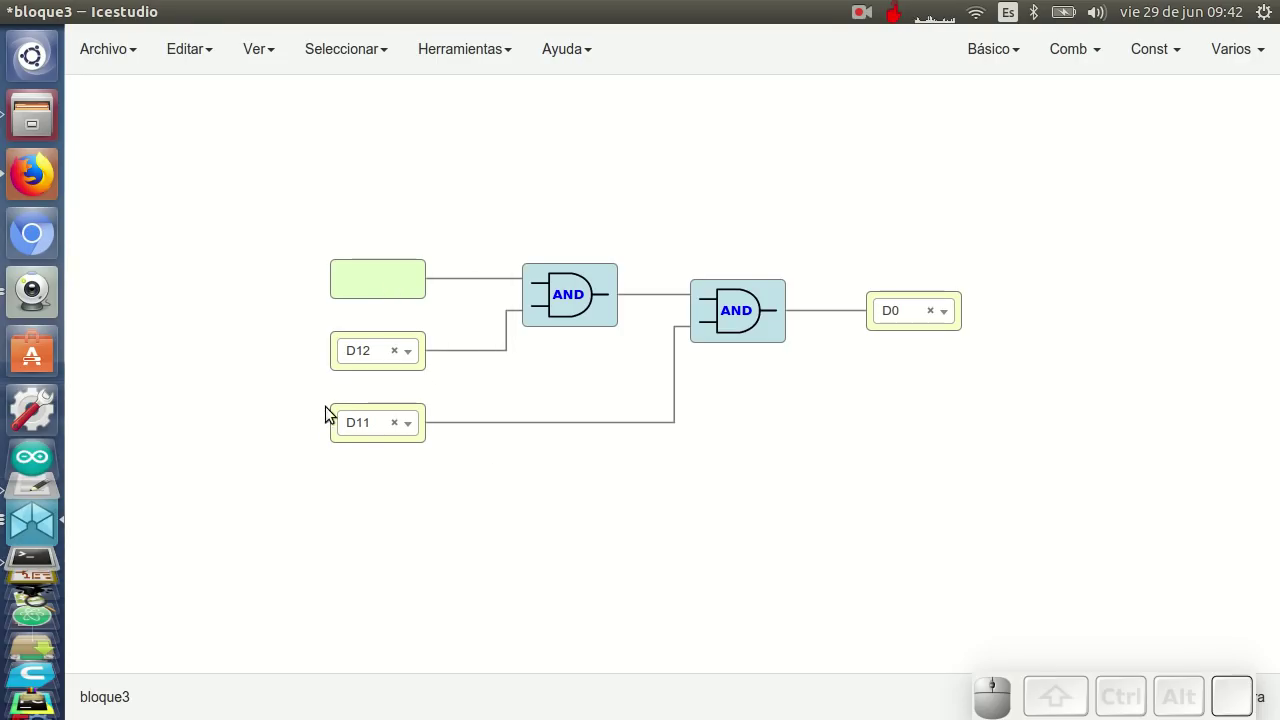
pyautogui.click(350, 375)
pyautogui.click(347, 370)
pyautogui.click(515, 231)
pyautogui.click(779, 319)
# Make the D12 input and the remaining pin blocks plain ports, no longer FPGA pins
pyautogui.click(390, 445)
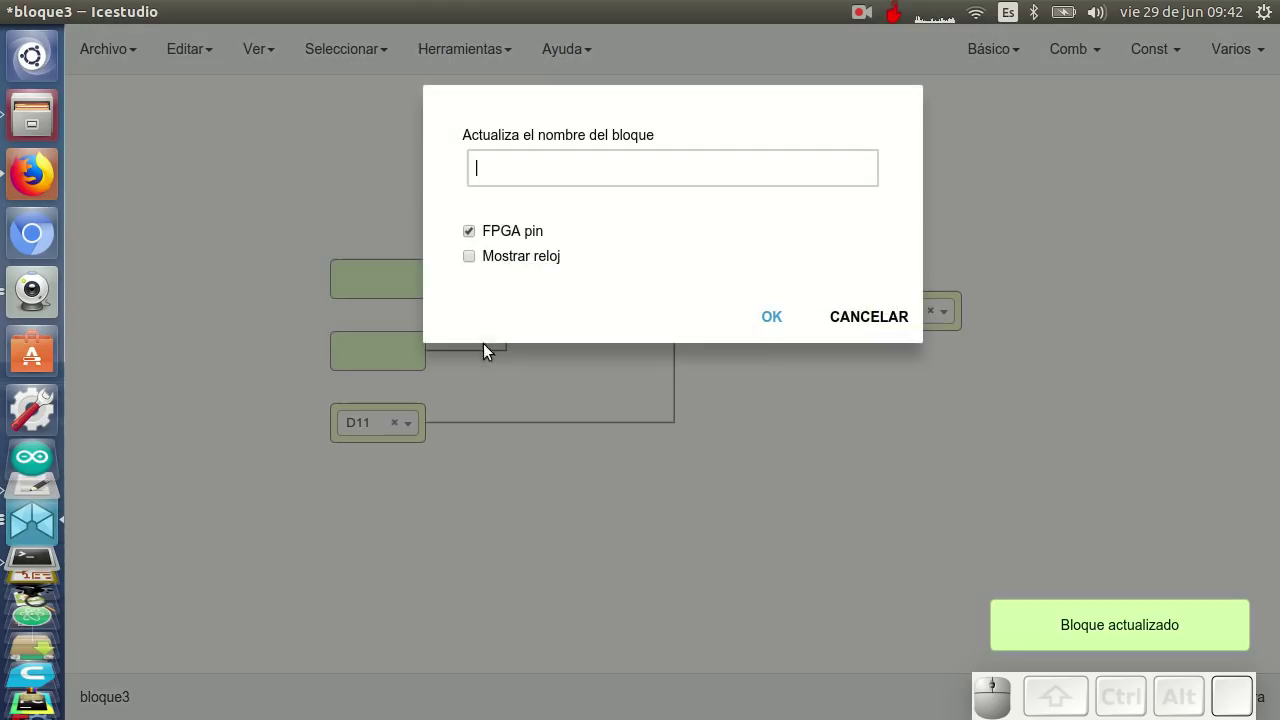
pyautogui.click(499, 226)
pyautogui.click(785, 318)
pyautogui.click(923, 330)
pyautogui.click(486, 237)
pyautogui.click(792, 291)
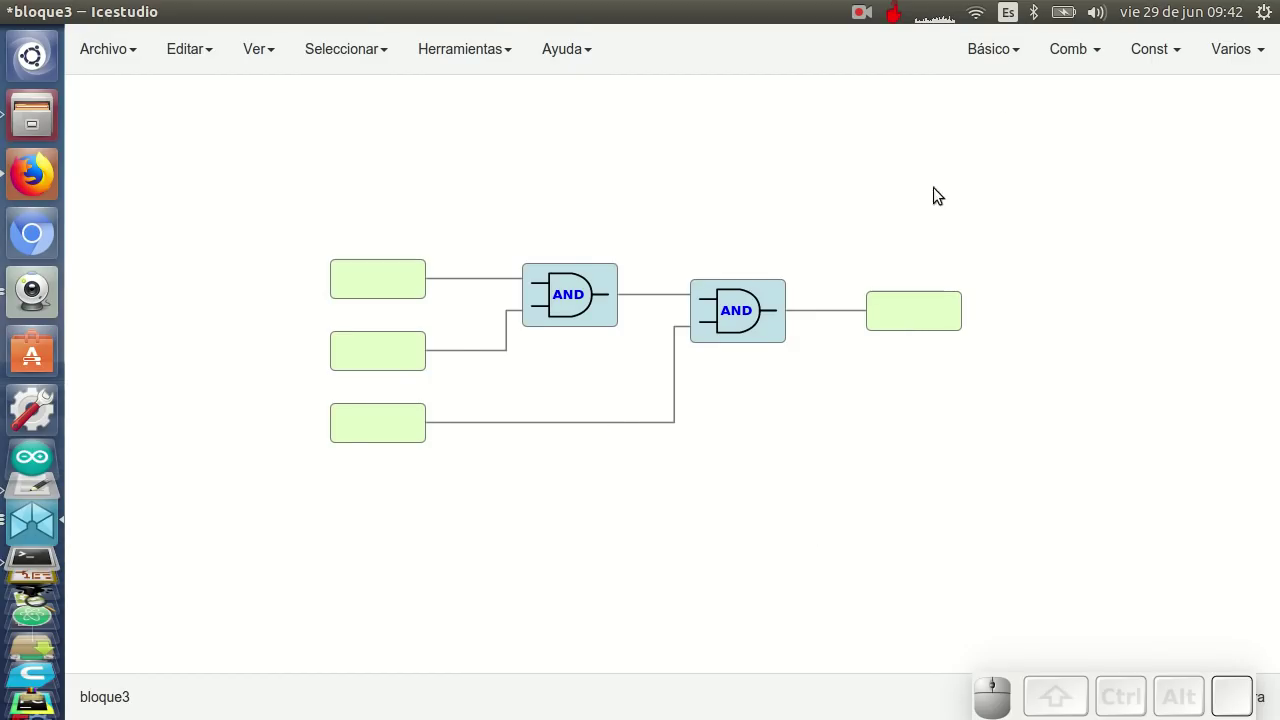
# Add a trial 'dasdf' plain output below the circuit, then delete it
pyautogui.click(962, 121)
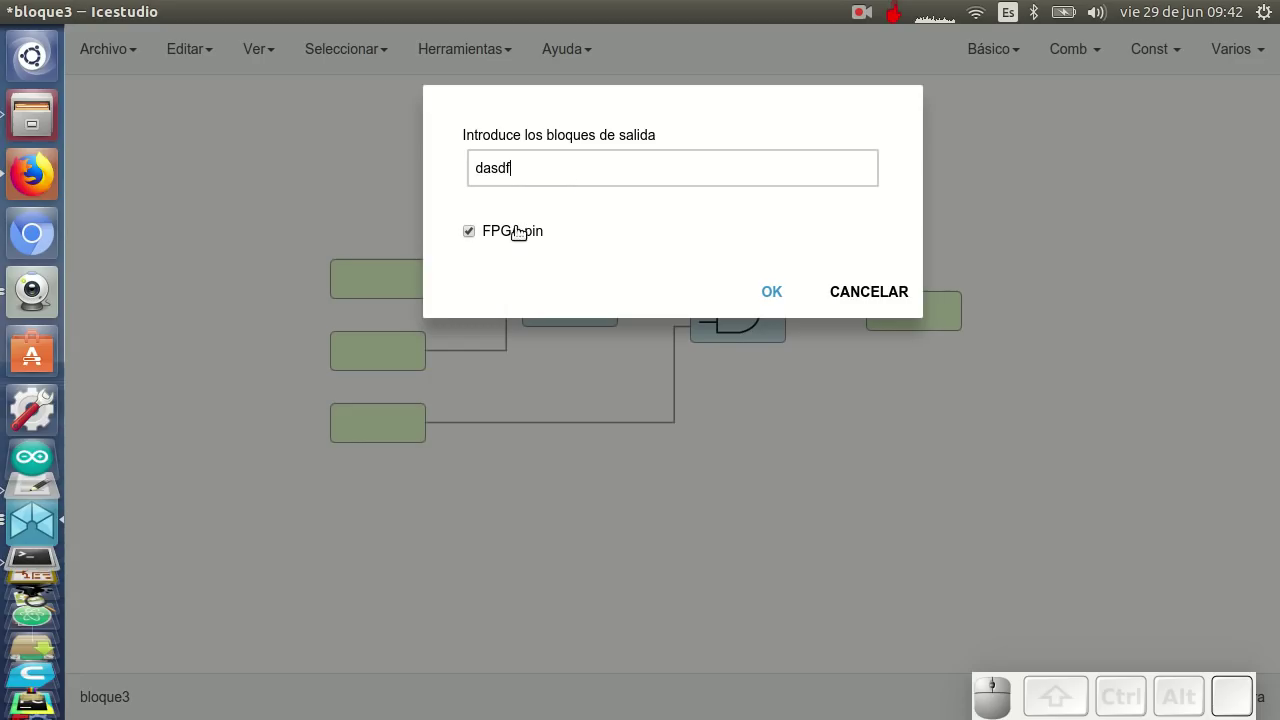
pyautogui.click(504, 237)
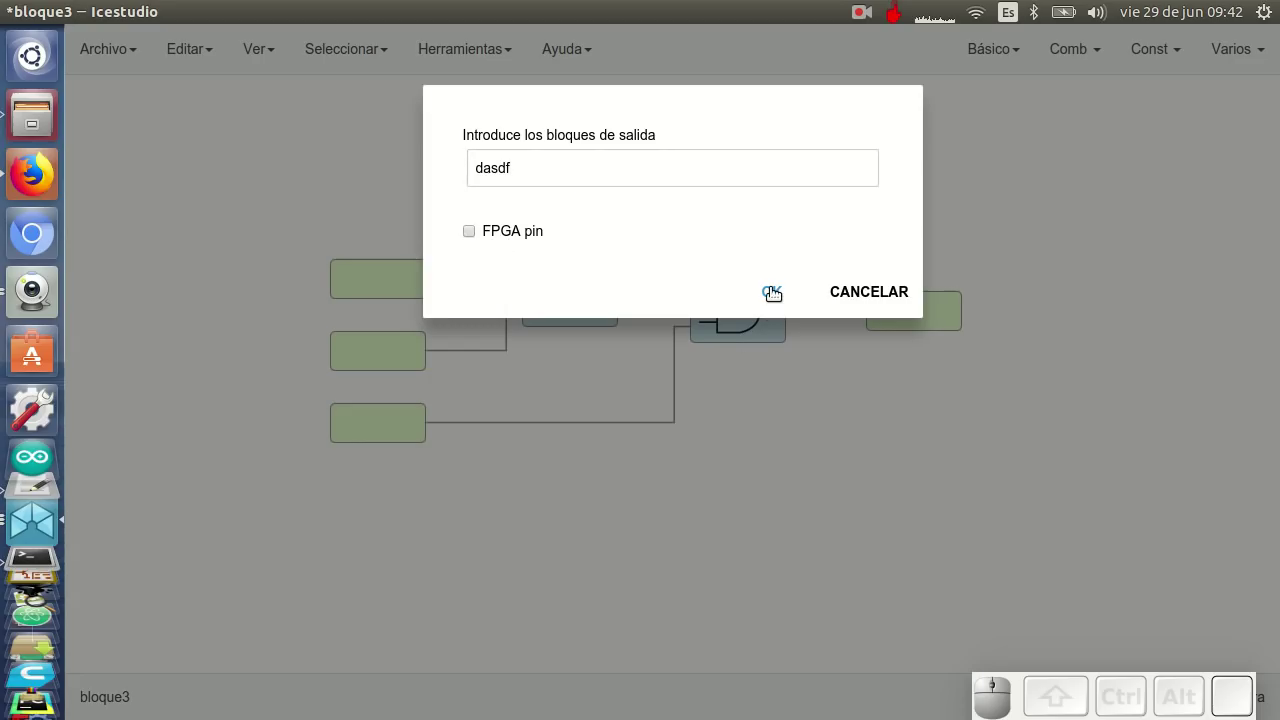
pyautogui.click(778, 291)
pyautogui.click(893, 429)
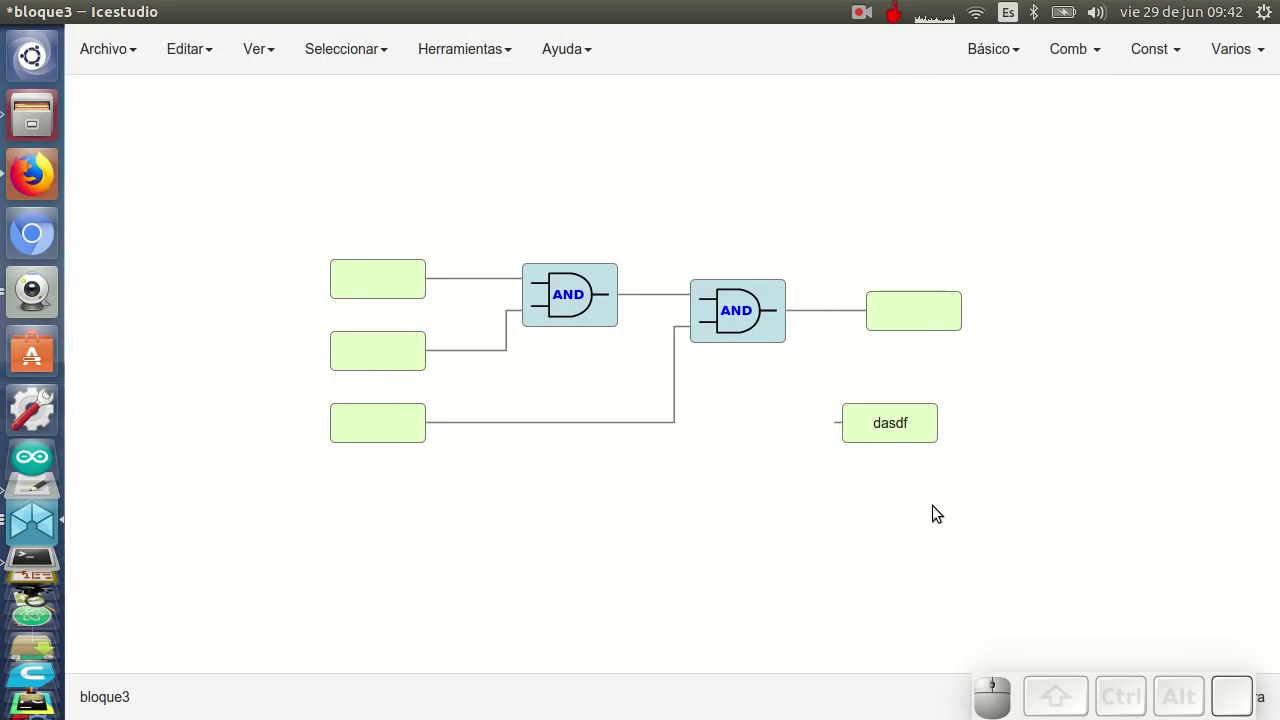
pyautogui.moveTo(969, 496); pyautogui.dragTo(874, 403)
pyautogui.press('Delete')
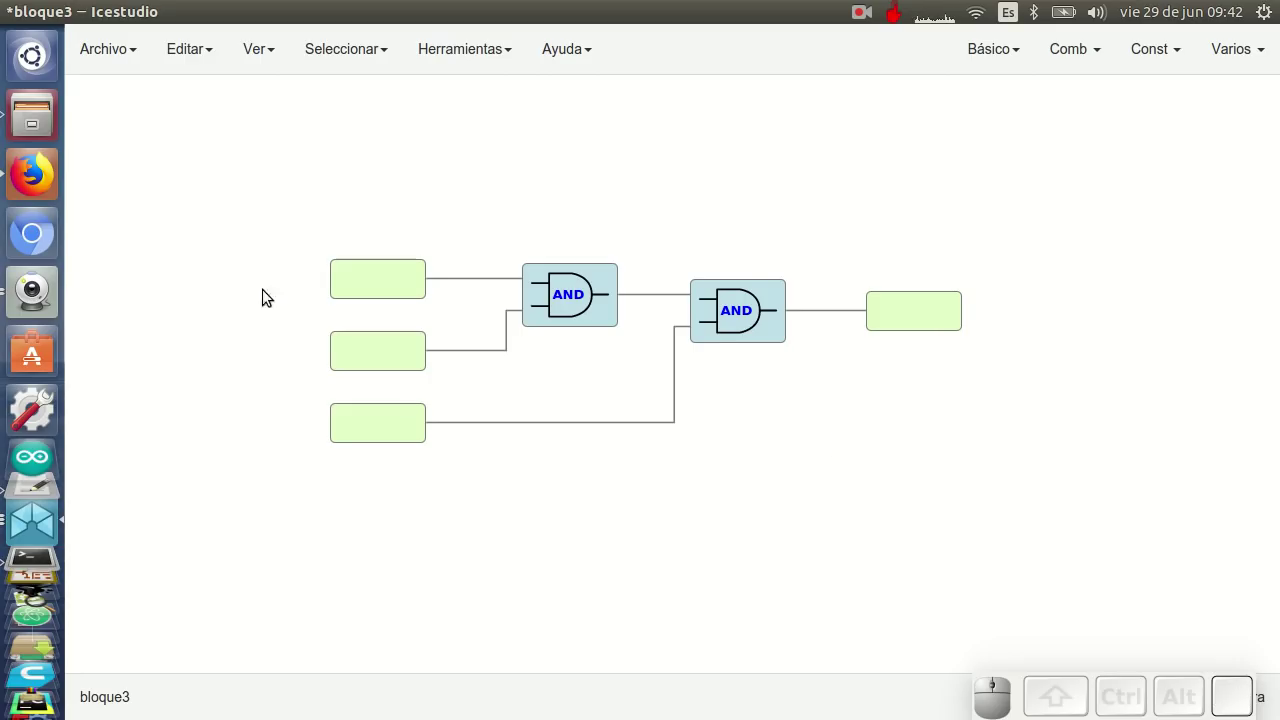
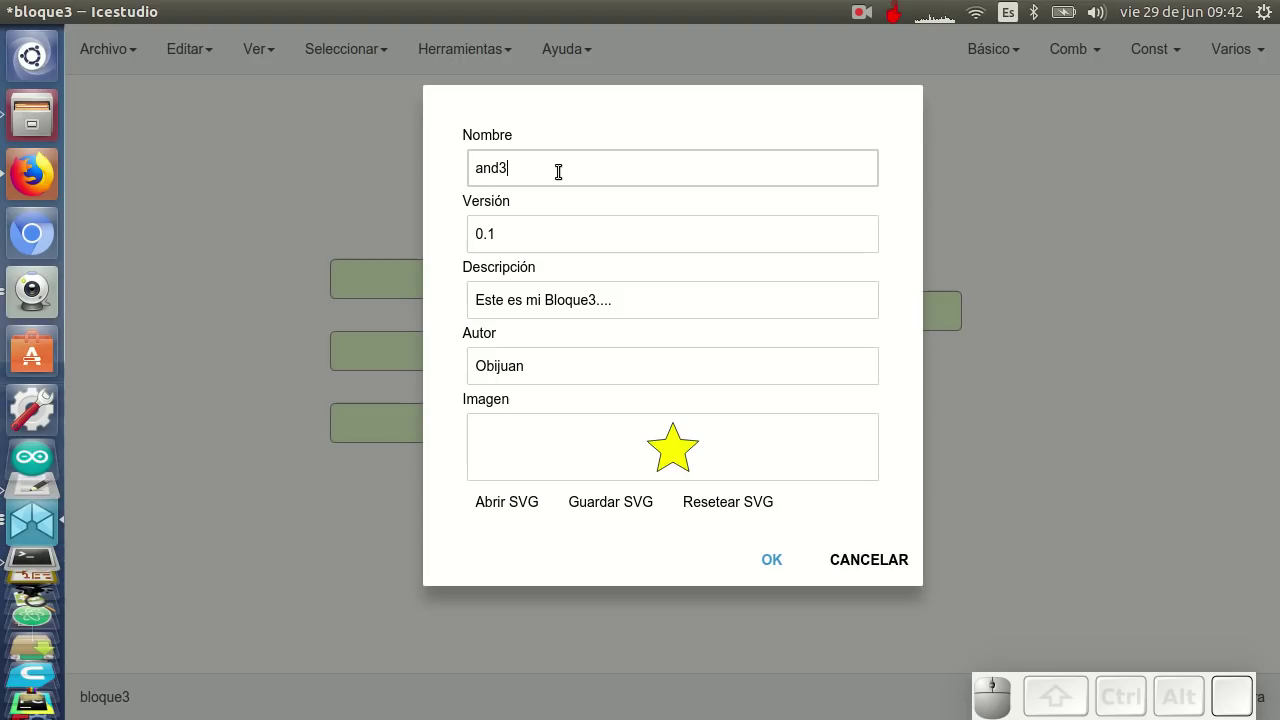
# Replace the project description with 'Puerta and de 3 entradas'
pyautogui.click(544, 236)
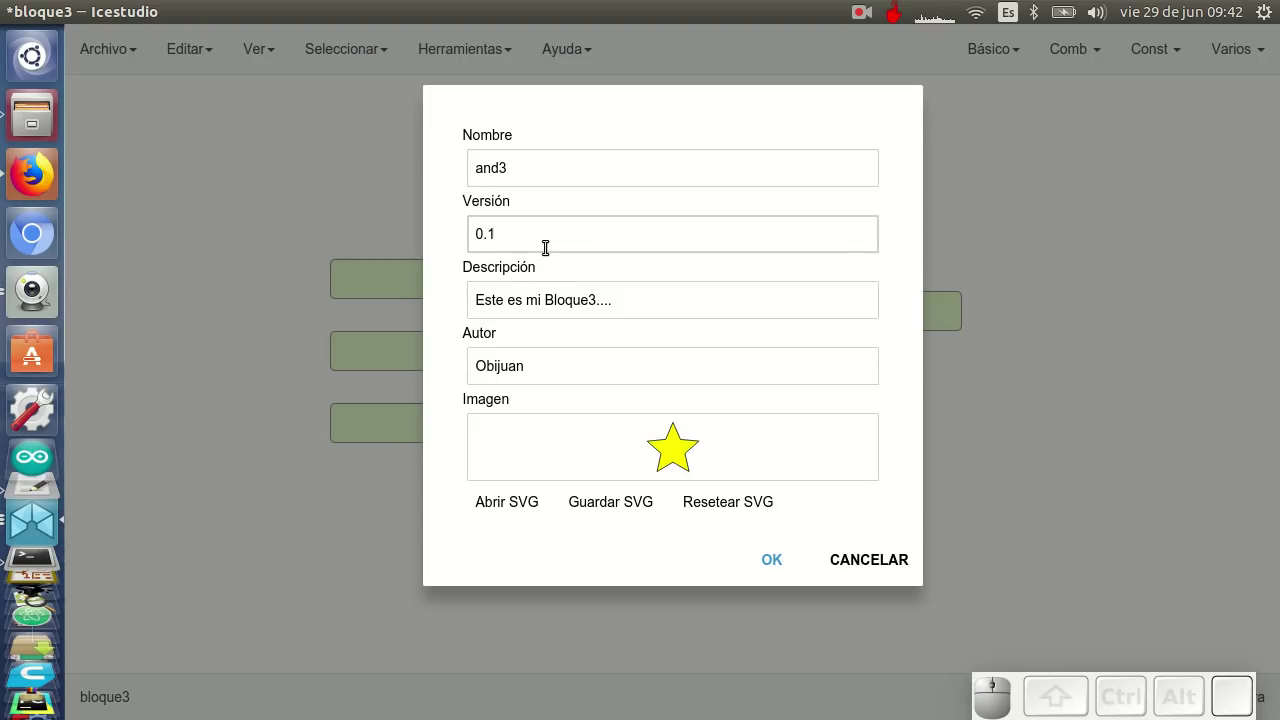
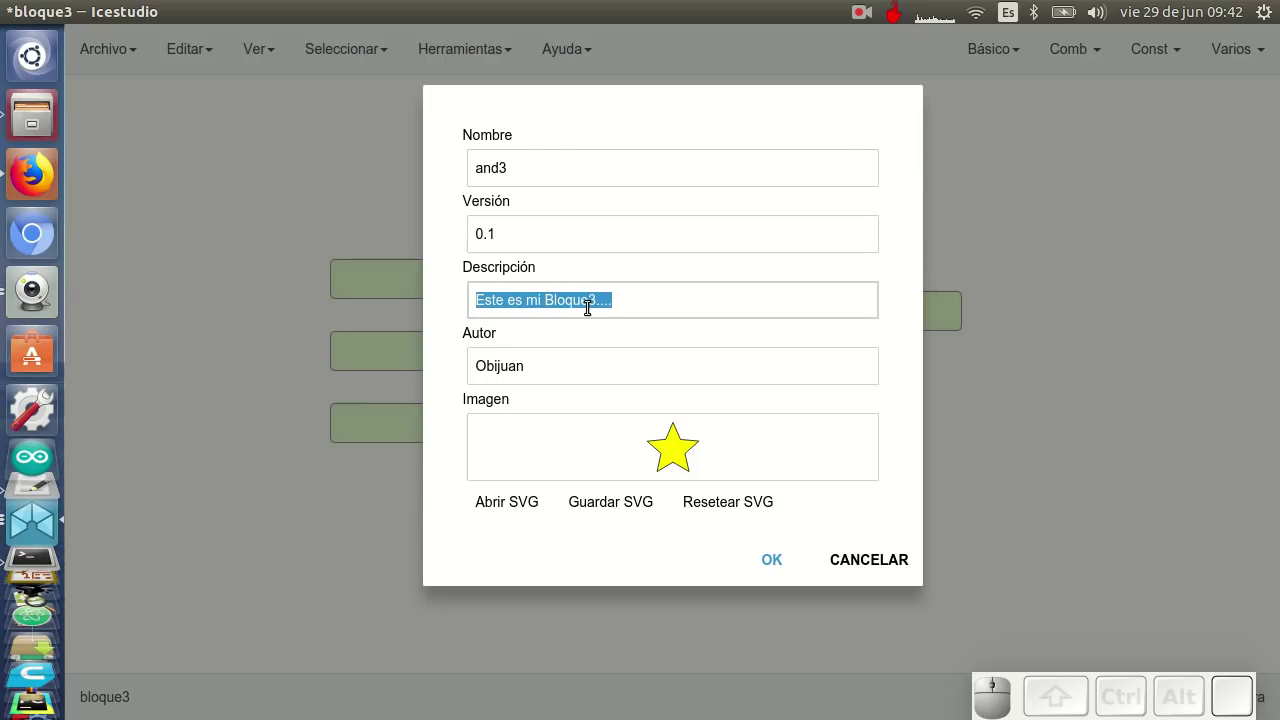
pyautogui.press('shift+space')
pyautogui.press('shift+space')
pyautogui.press('space')
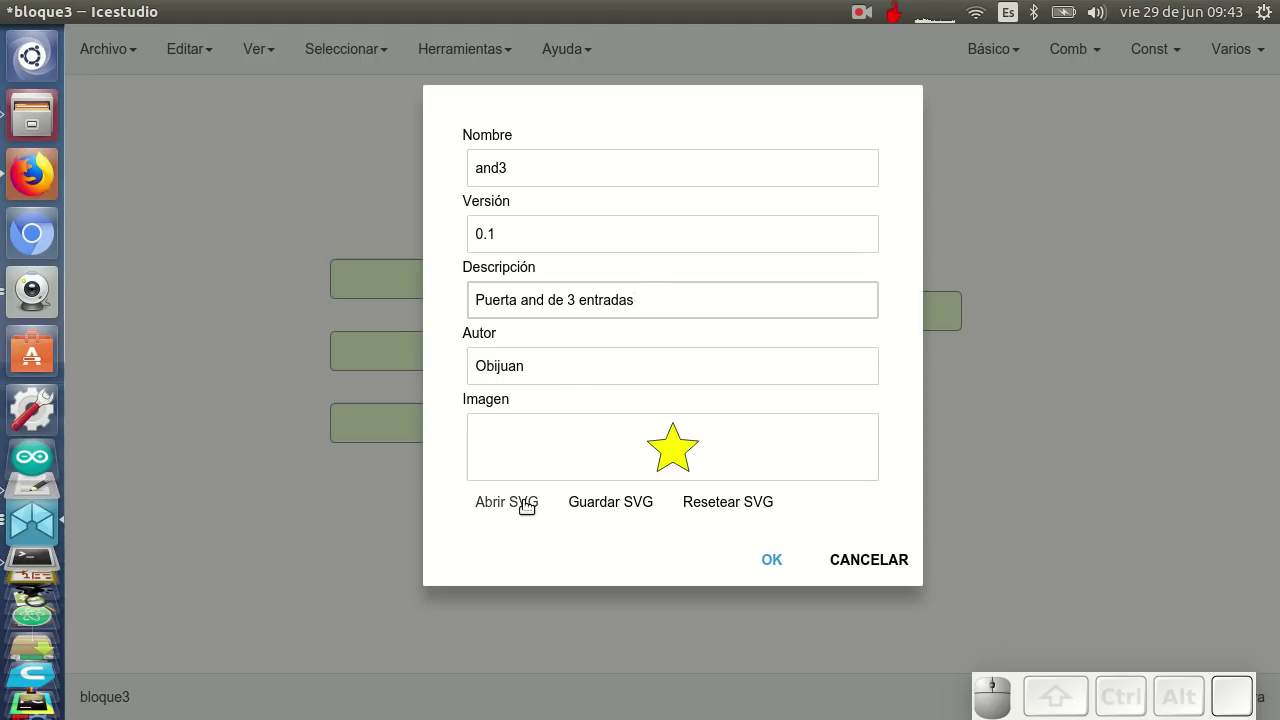
# Load the and3.svg AND-gate drawing as the project icon
pyautogui.click(531, 504)
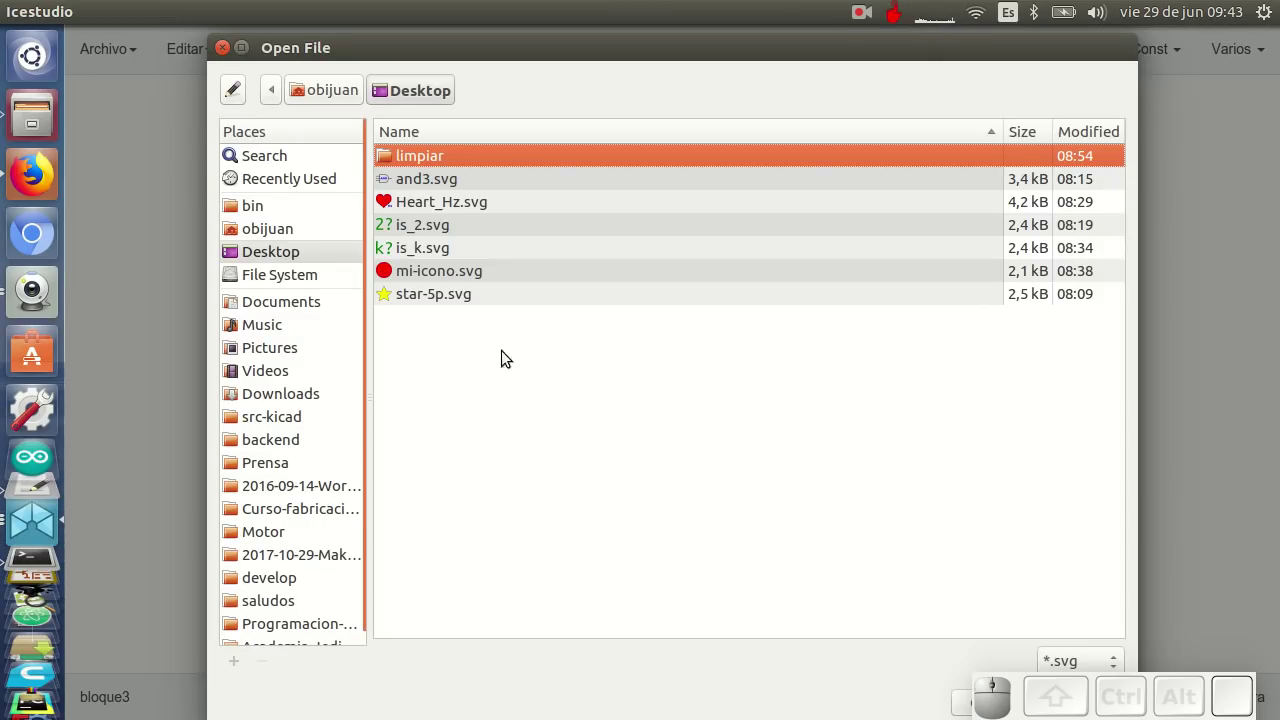
pyautogui.click(459, 182)
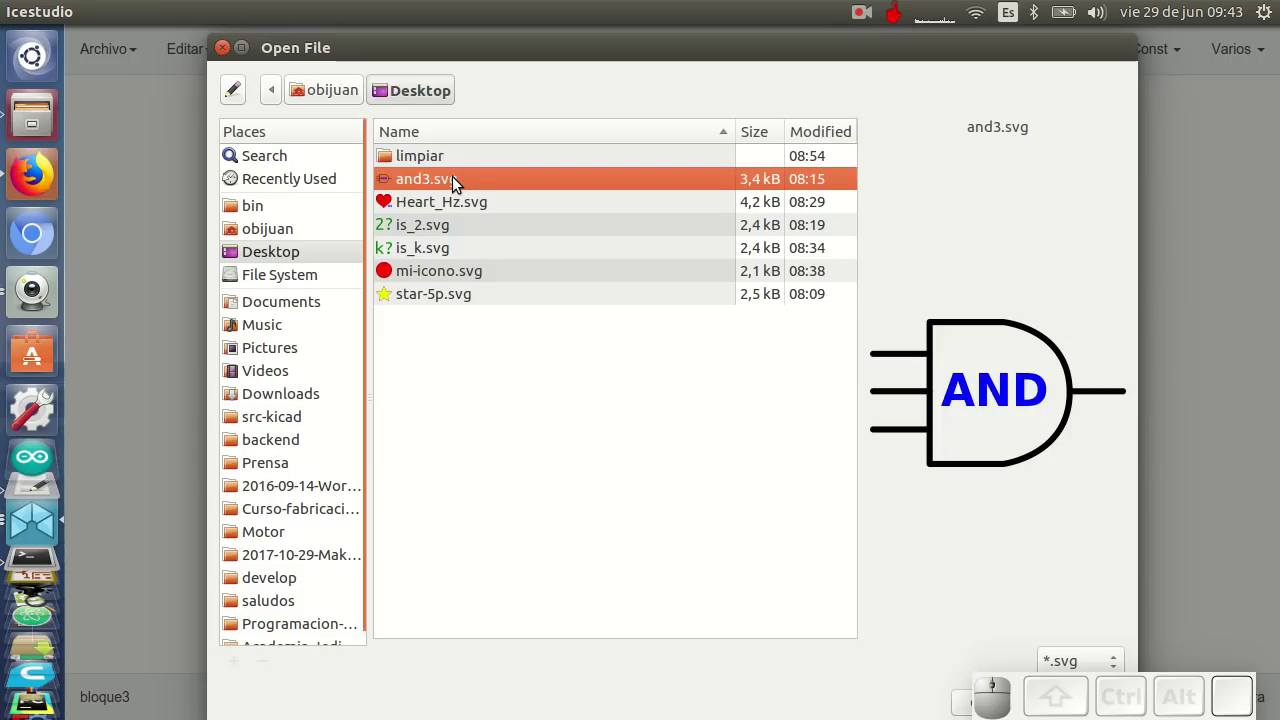
pyautogui.moveTo(541, 707); pyautogui.dragTo(449, 637)
pyautogui.click(962, 641)
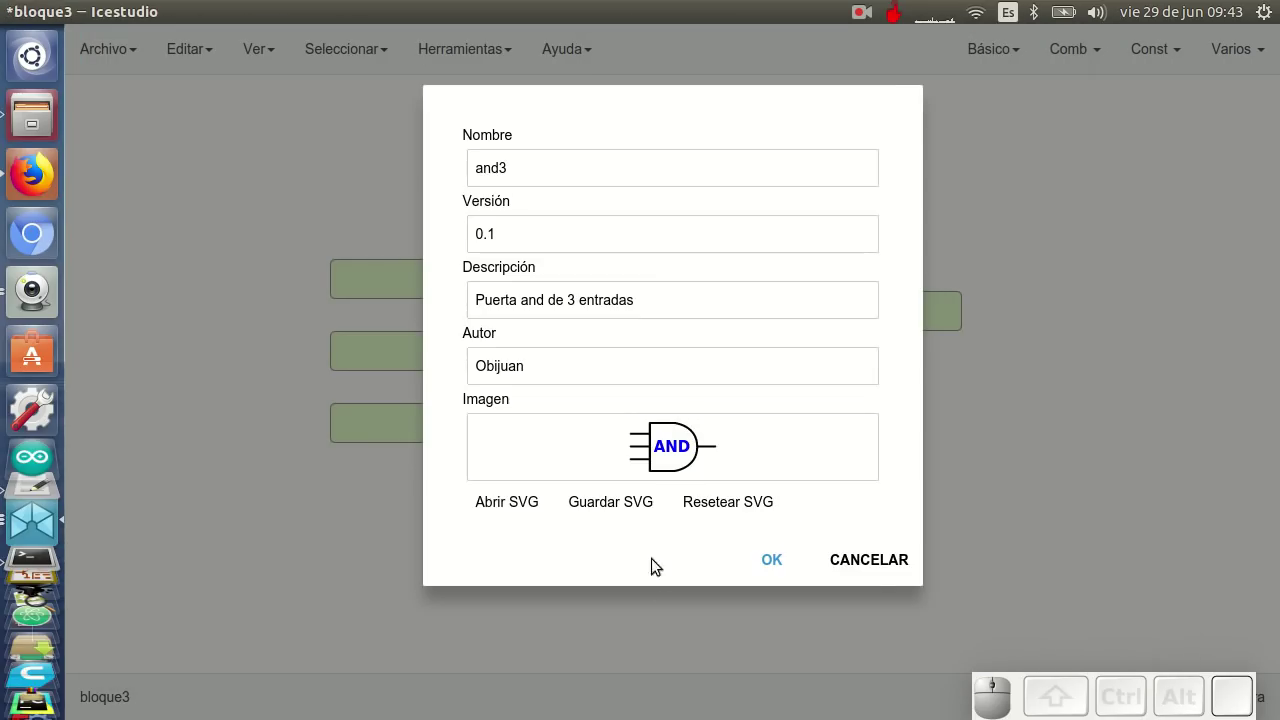
# Save the project over the existing and3.ice on the Desktop, confirming the replace
pyautogui.click(778, 565)
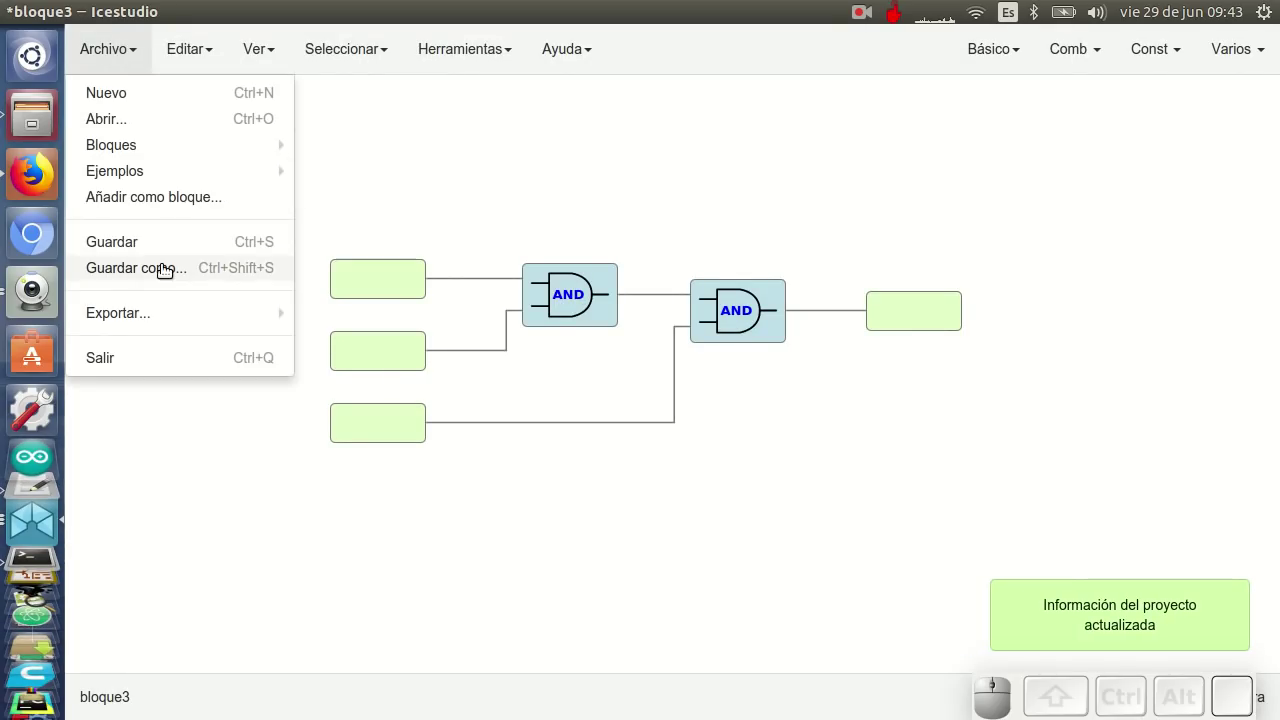
pyautogui.click(169, 268)
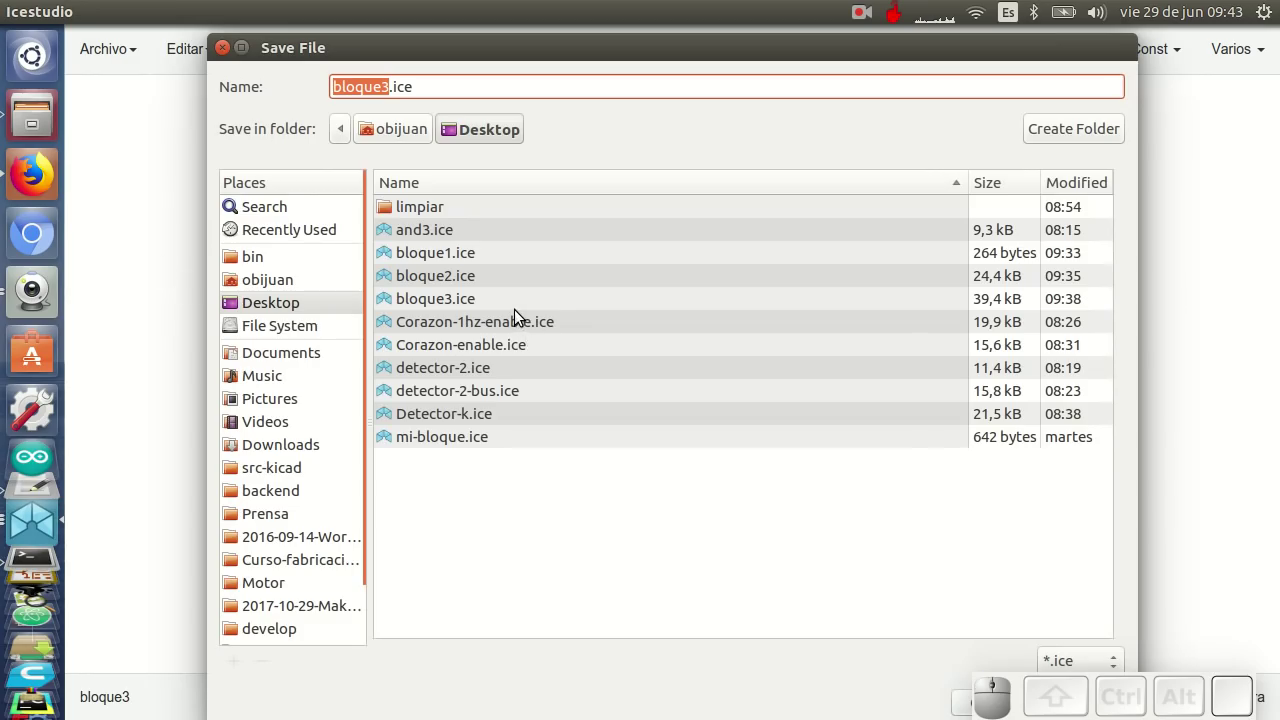
pyautogui.click(435, 231)
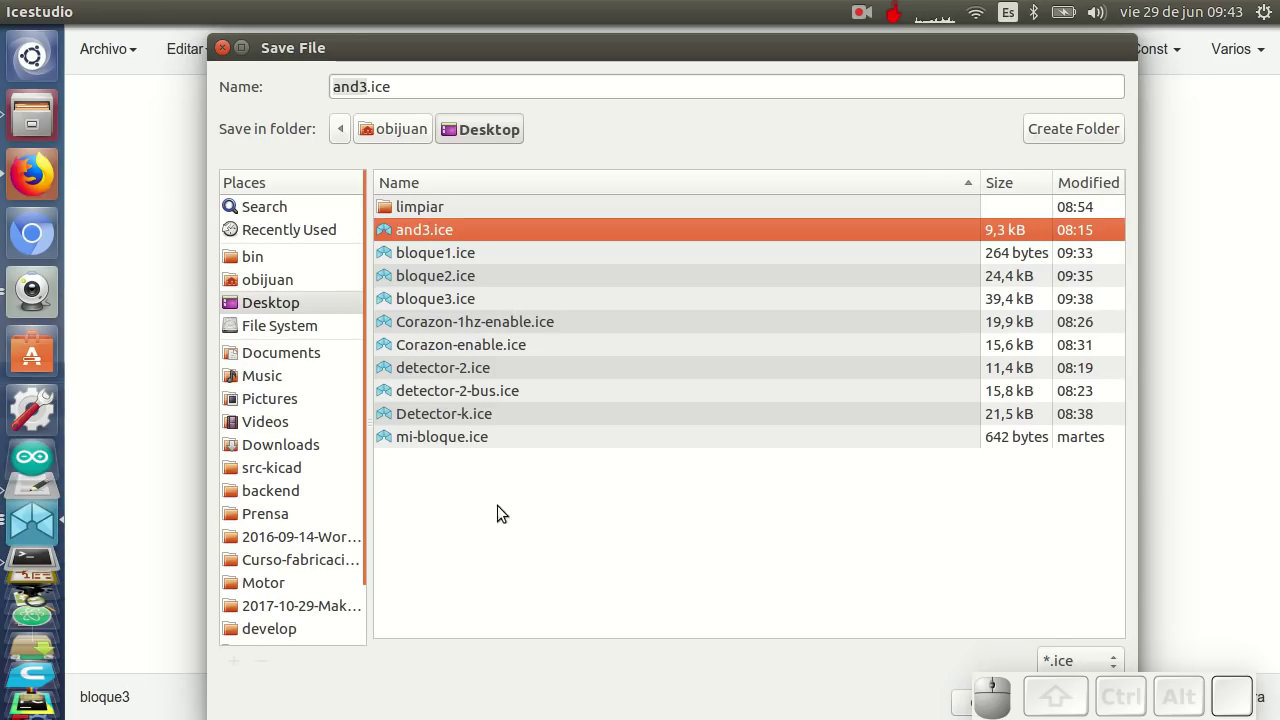
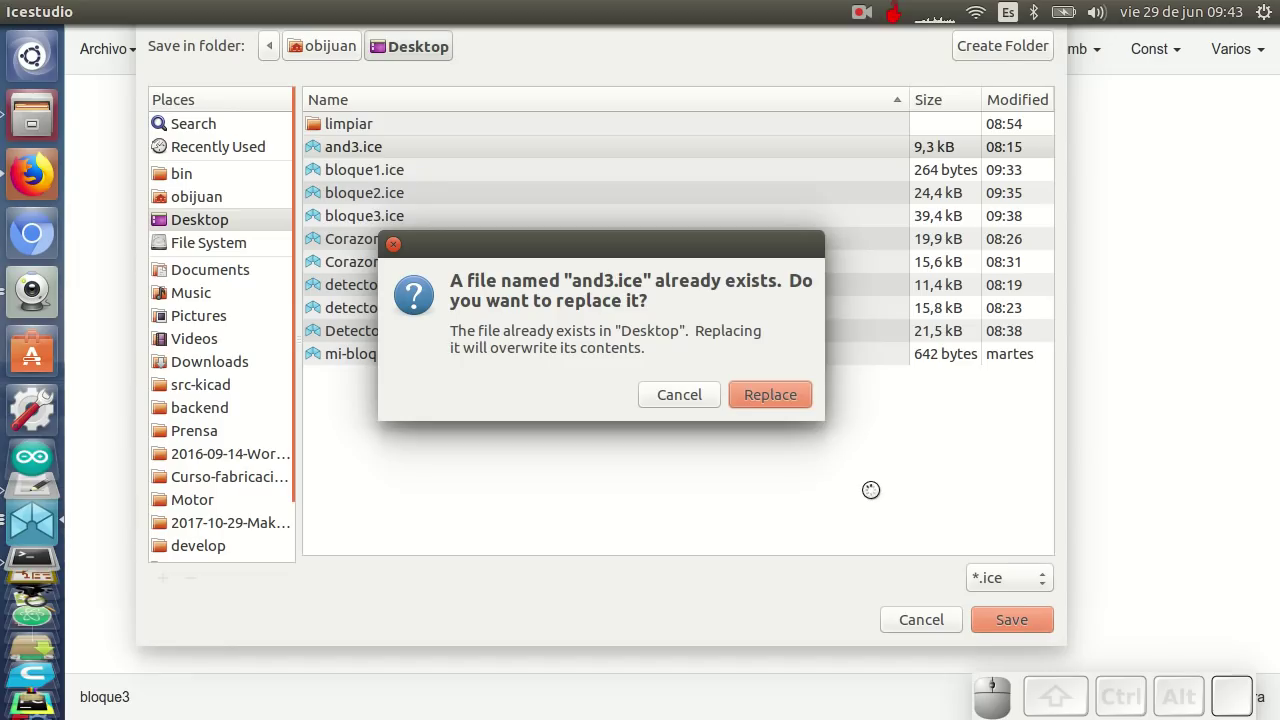
pyautogui.click(798, 404)
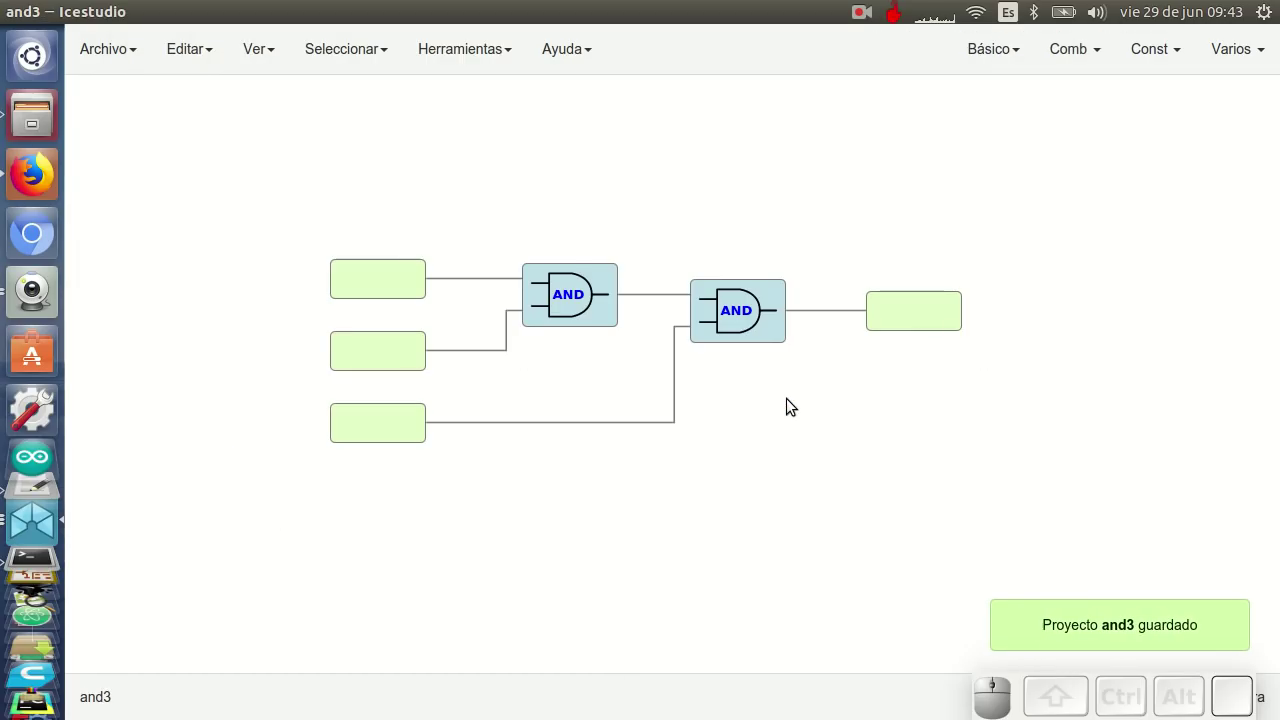
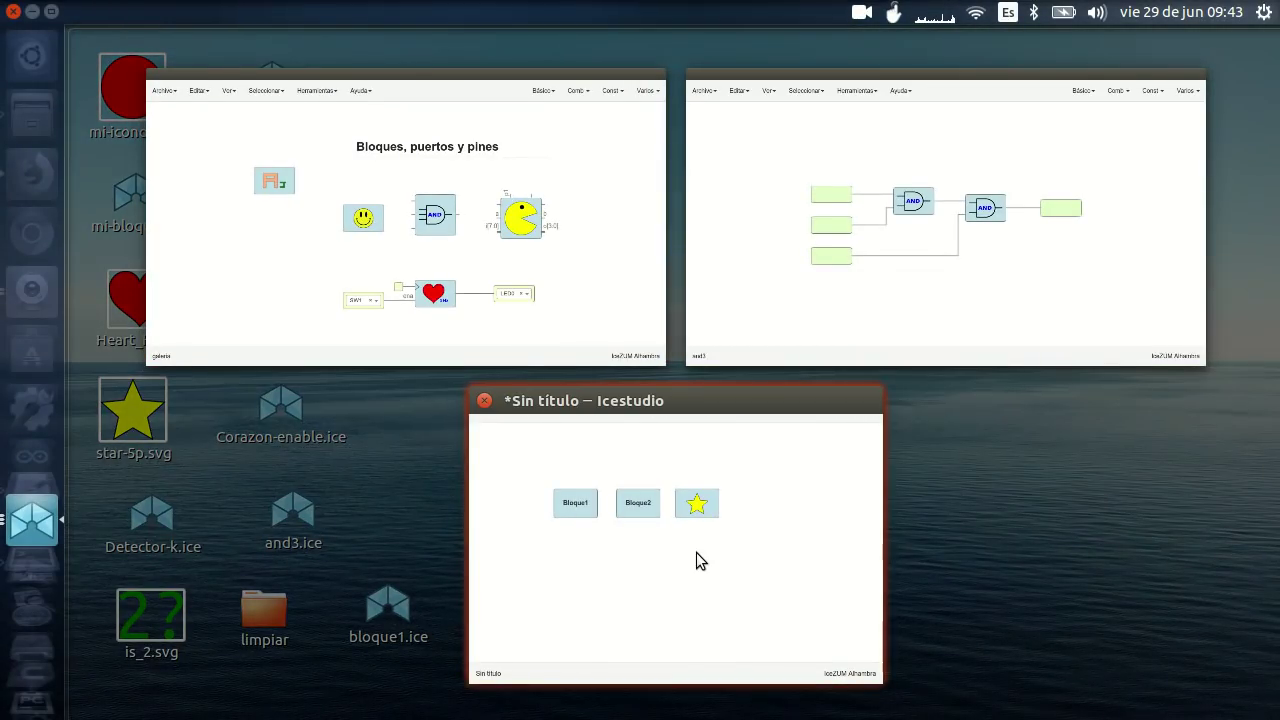
# Delete the three existing blocks from the untitled project
pyautogui.click(701, 556)
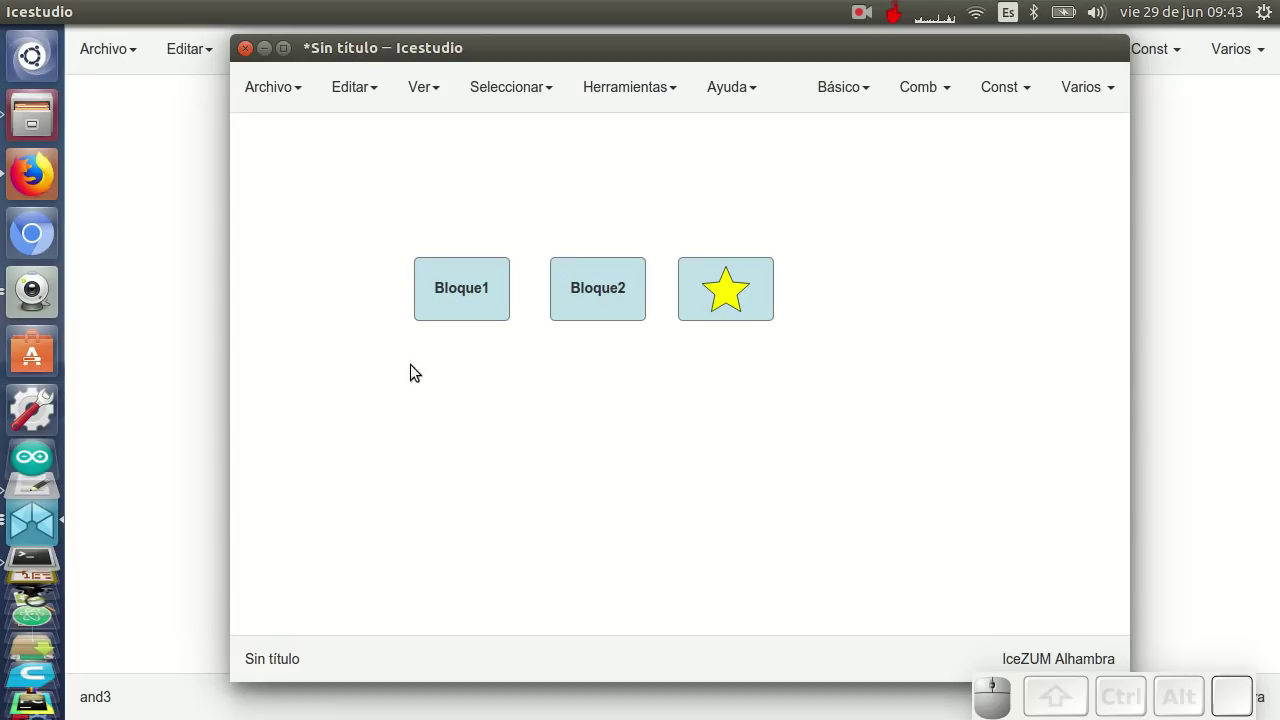
pyautogui.moveTo(415, 434); pyautogui.dragTo(807, 397)
pyautogui.press('Delete')
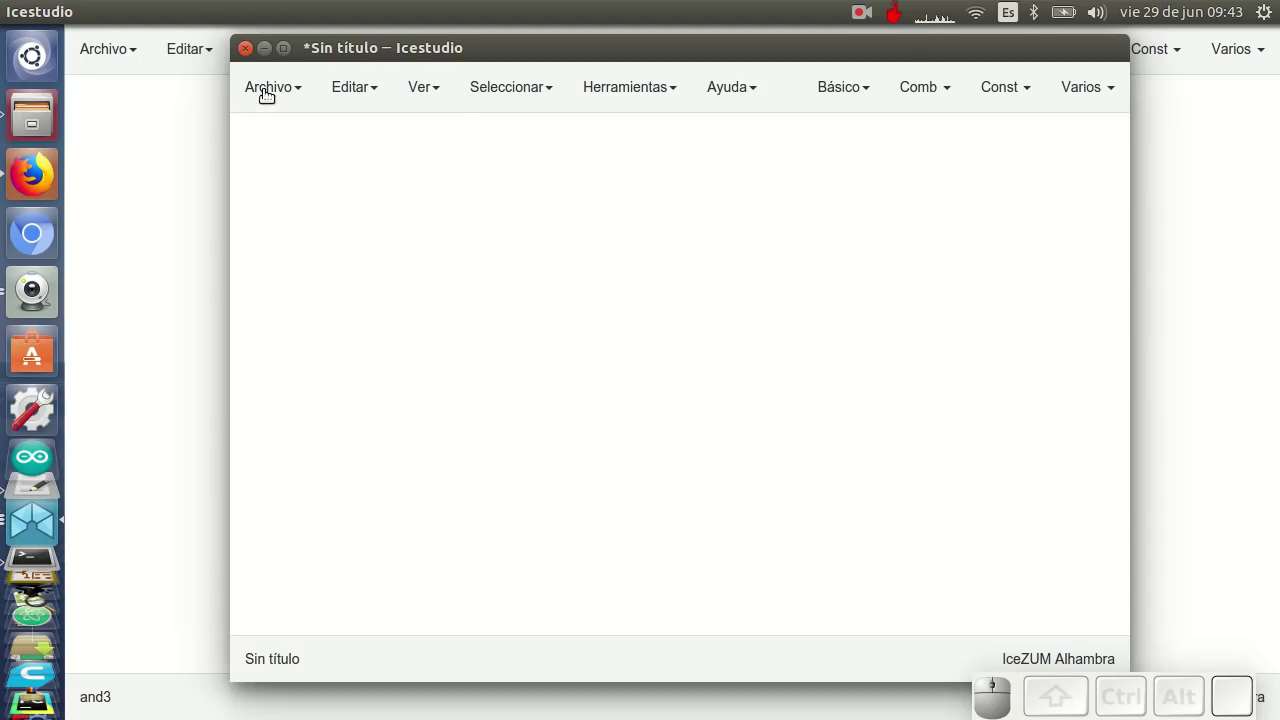
# Import and3.ice as a block, place it, view its inner circuit and return
pyautogui.click(326, 249)
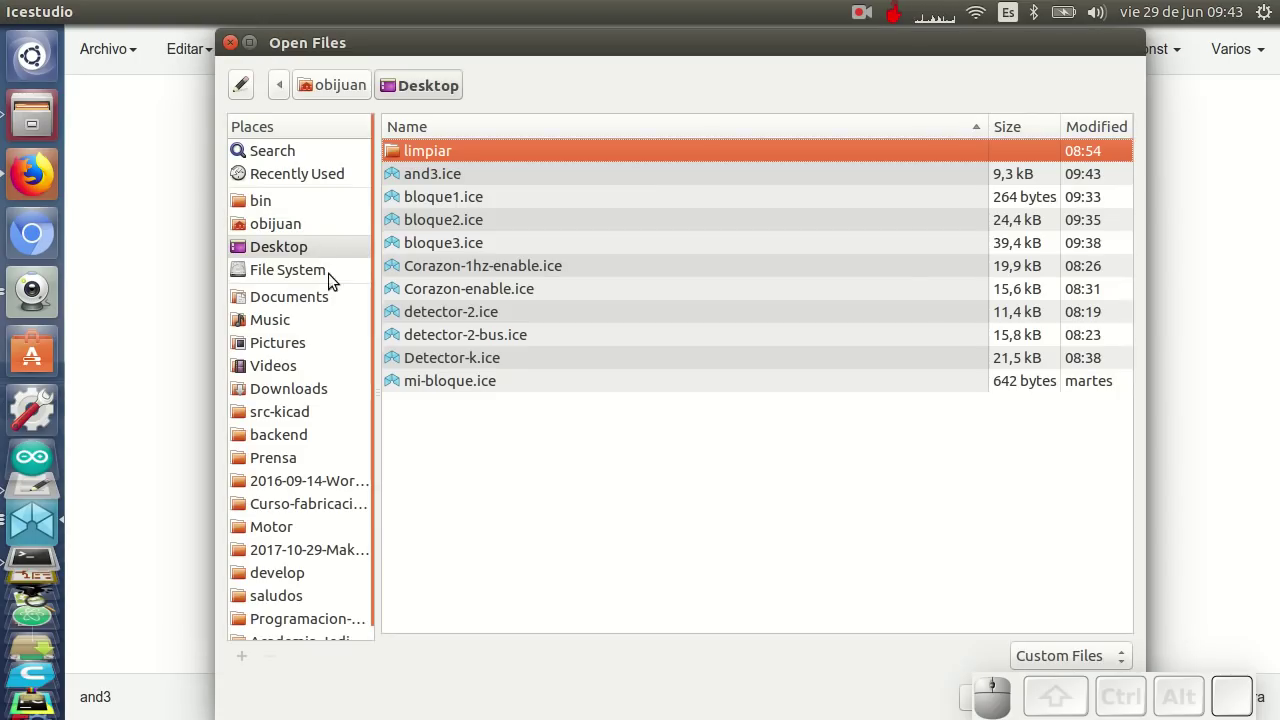
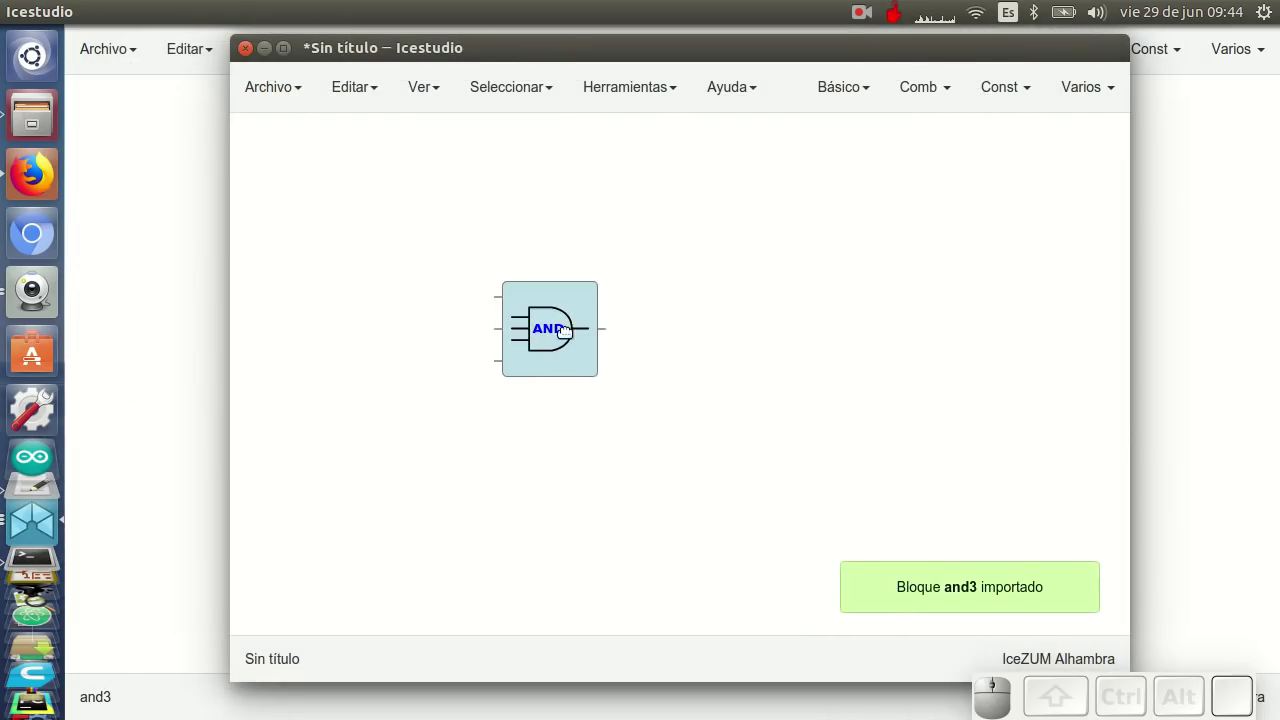
pyautogui.click(636, 312)
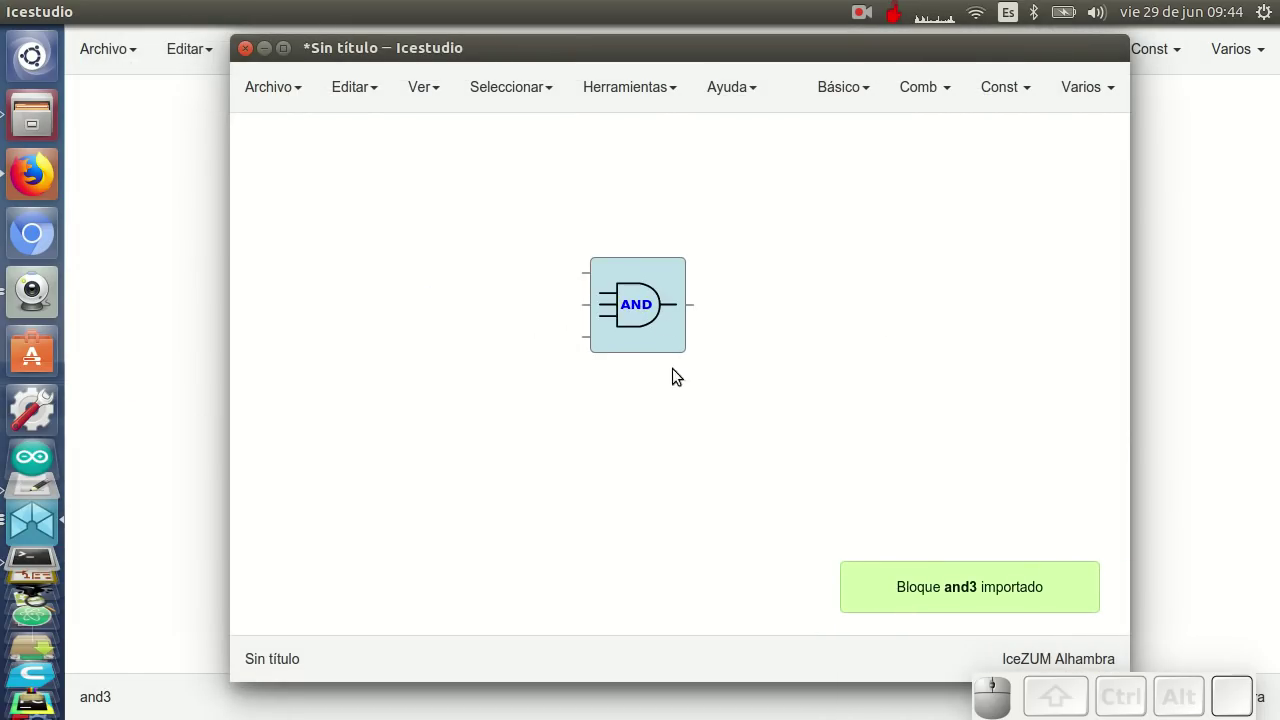
pyautogui.click(641, 306)
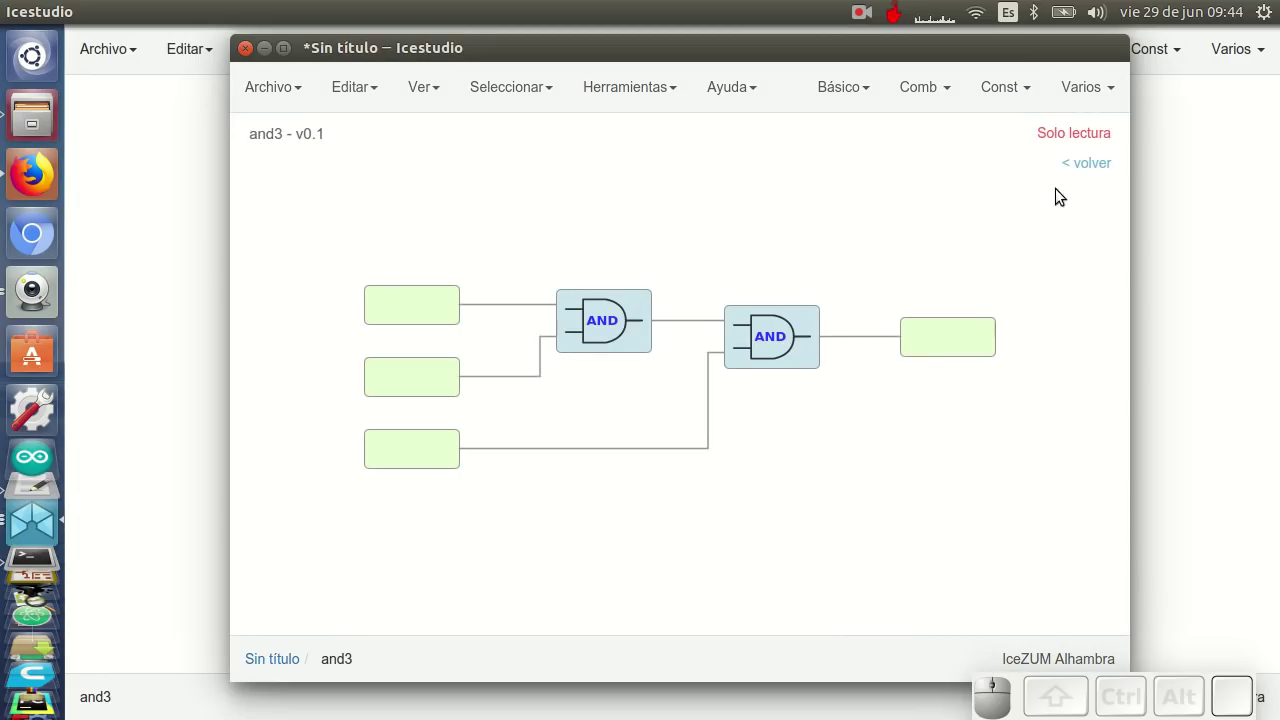
pyautogui.click(1081, 171)
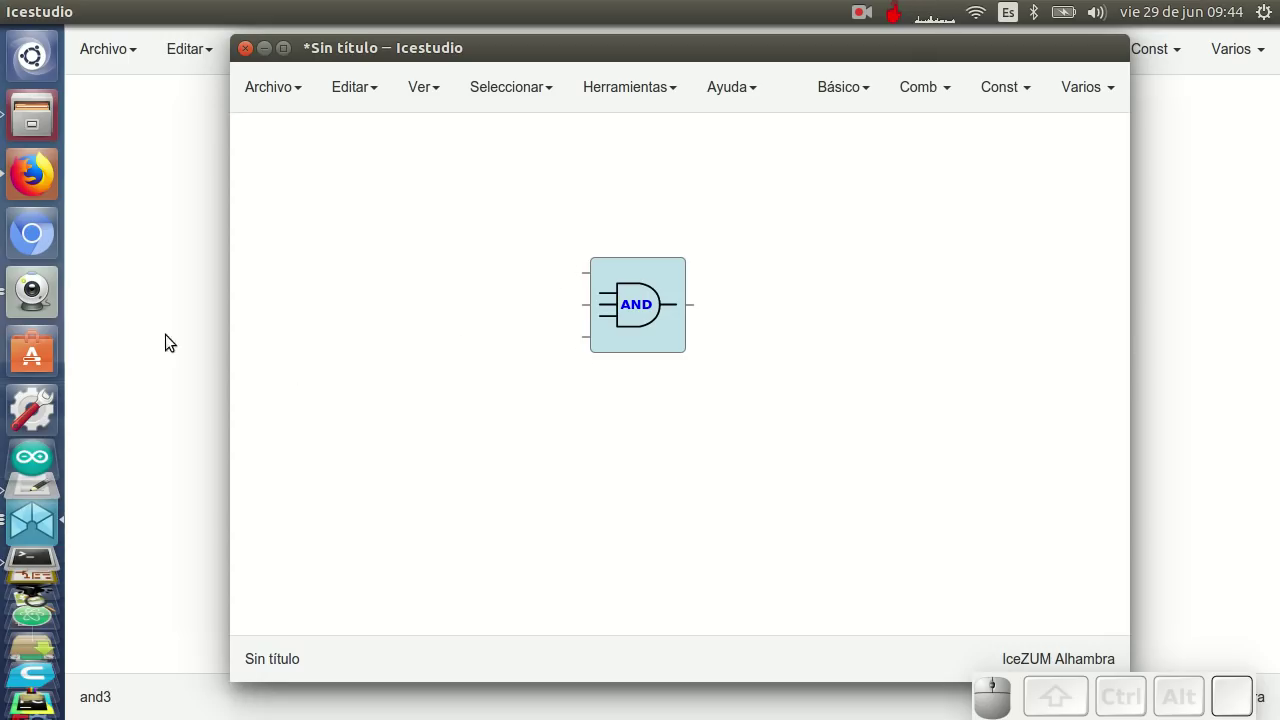
# Copy the whole and3 circuit and return to the untitled project
pyautogui.click(151, 324)
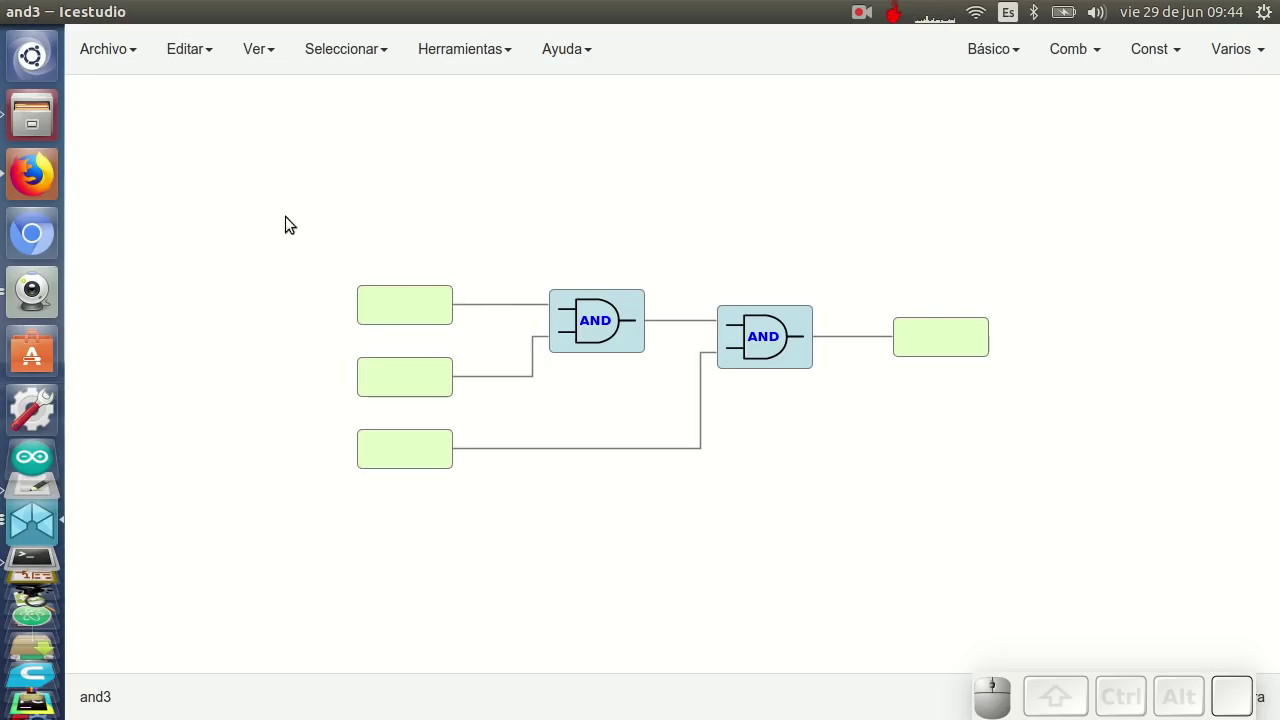
pyautogui.moveTo(259, 202); pyautogui.dragTo(1062, 564)
pyautogui.press('ctrl+c')
pyautogui.click(35, 512)
pyautogui.click(707, 570)
pyautogui.click(607, 465)
# Paste the circuit below the and3 block and select its two AND gates
pyautogui.press('ctrl+v')
pyautogui.moveTo(671, 499); pyautogui.dragTo(473, 313)
pyautogui.click(473, 299)
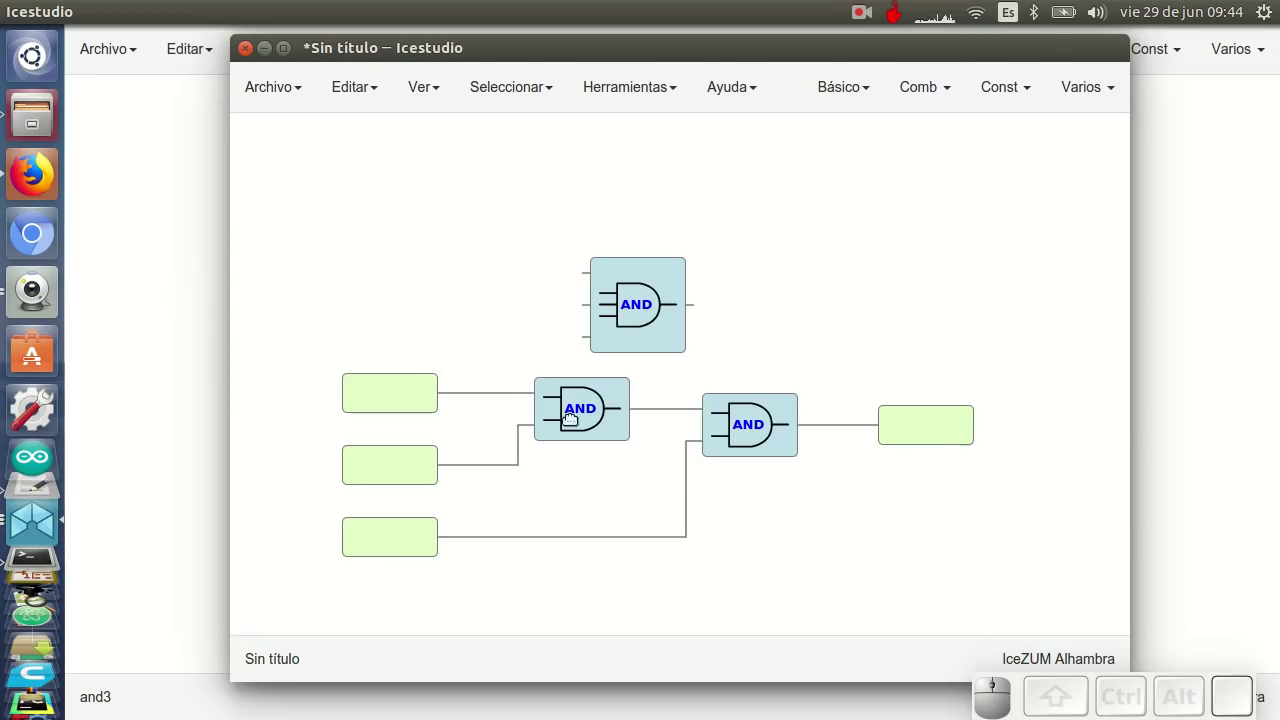
pyautogui.moveTo(578, 591); pyautogui.dragTo(766, 391)
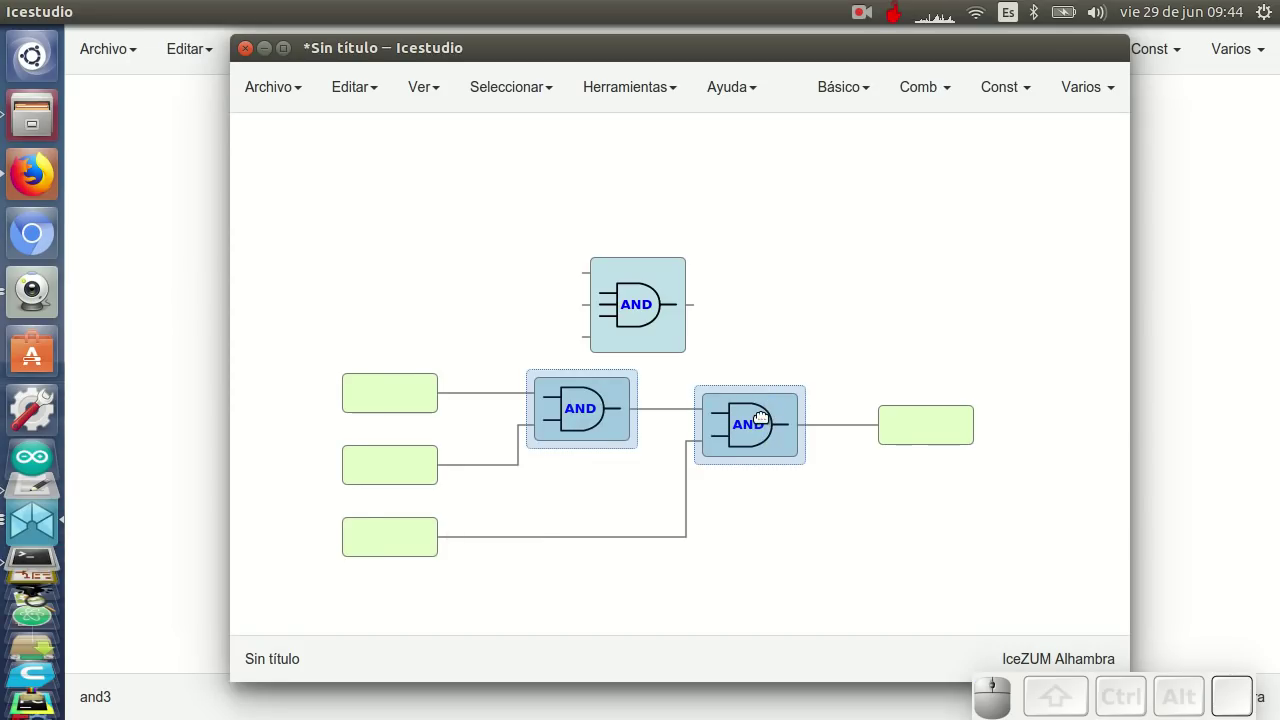
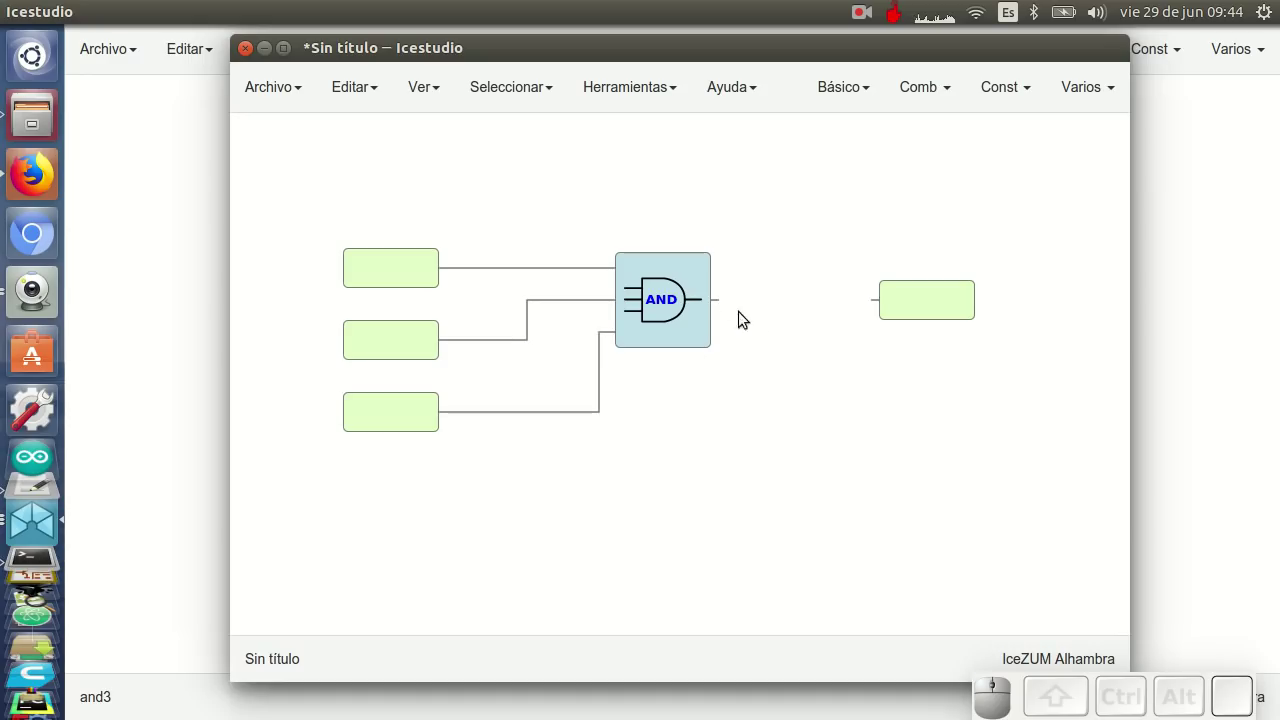
# Wire the and3 output, set pins D13, D12, D11 and D0 as FPGA pins, and upload with Ctrl+U
pyautogui.click(803, 306)
pyautogui.click(410, 285)
pyautogui.click(525, 261)
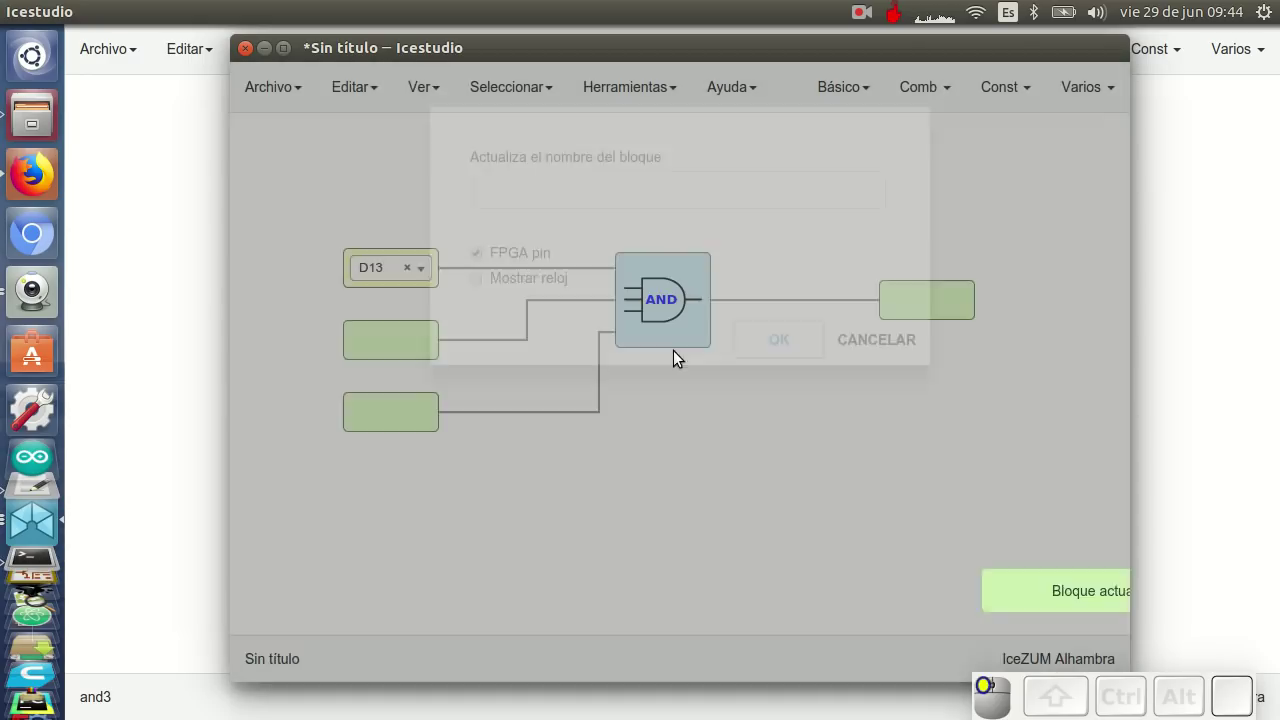
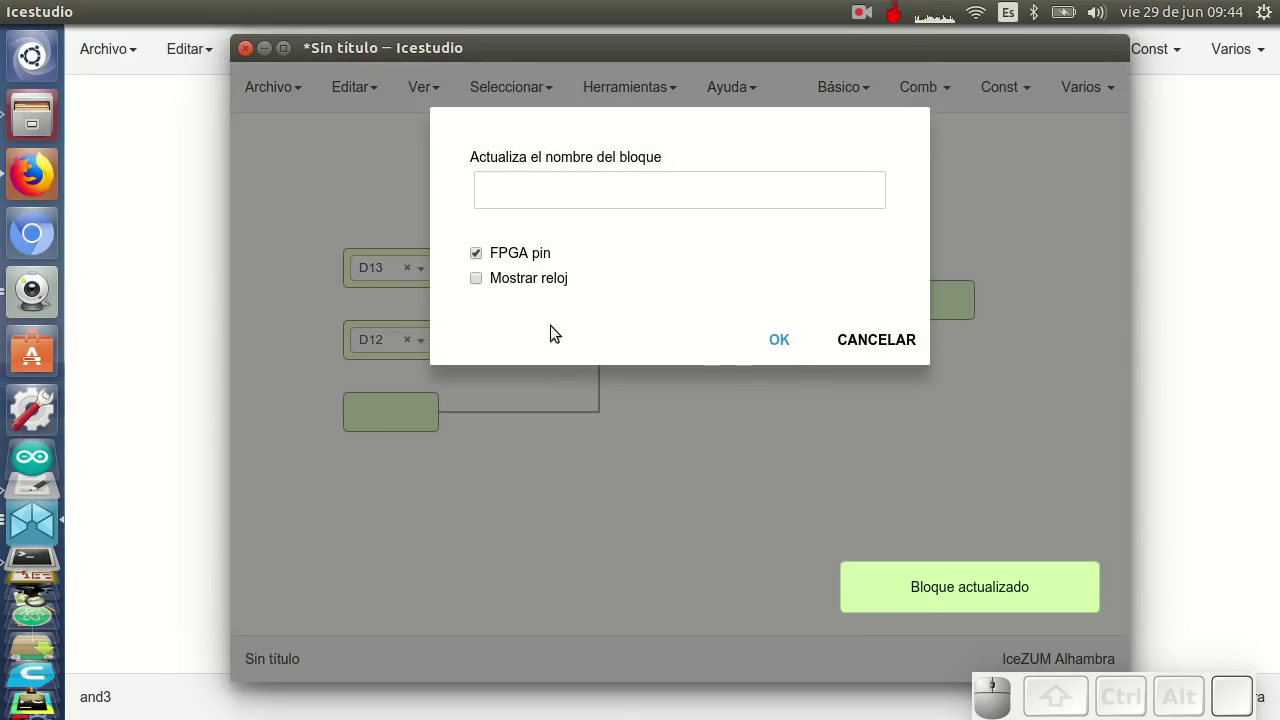
pyautogui.click(788, 346)
pyautogui.click(904, 297)
pyautogui.click(534, 254)
pyautogui.click(791, 318)
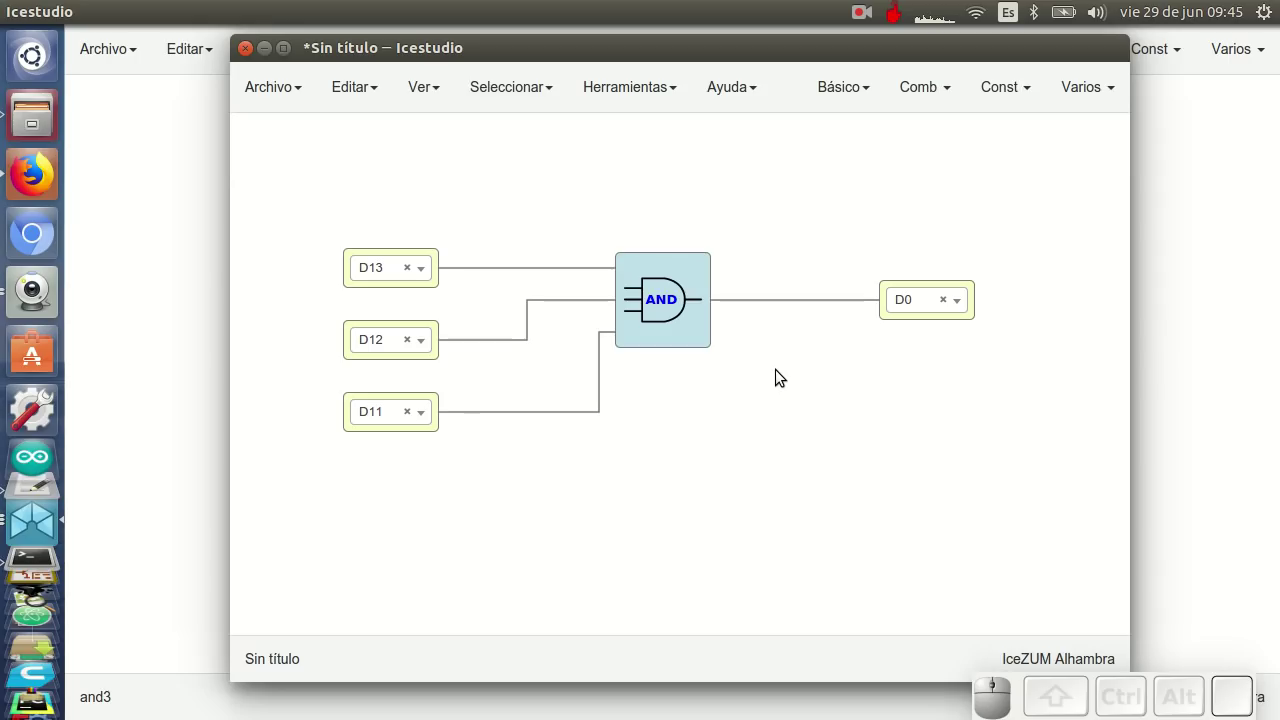
pyautogui.press('ctrl+u')
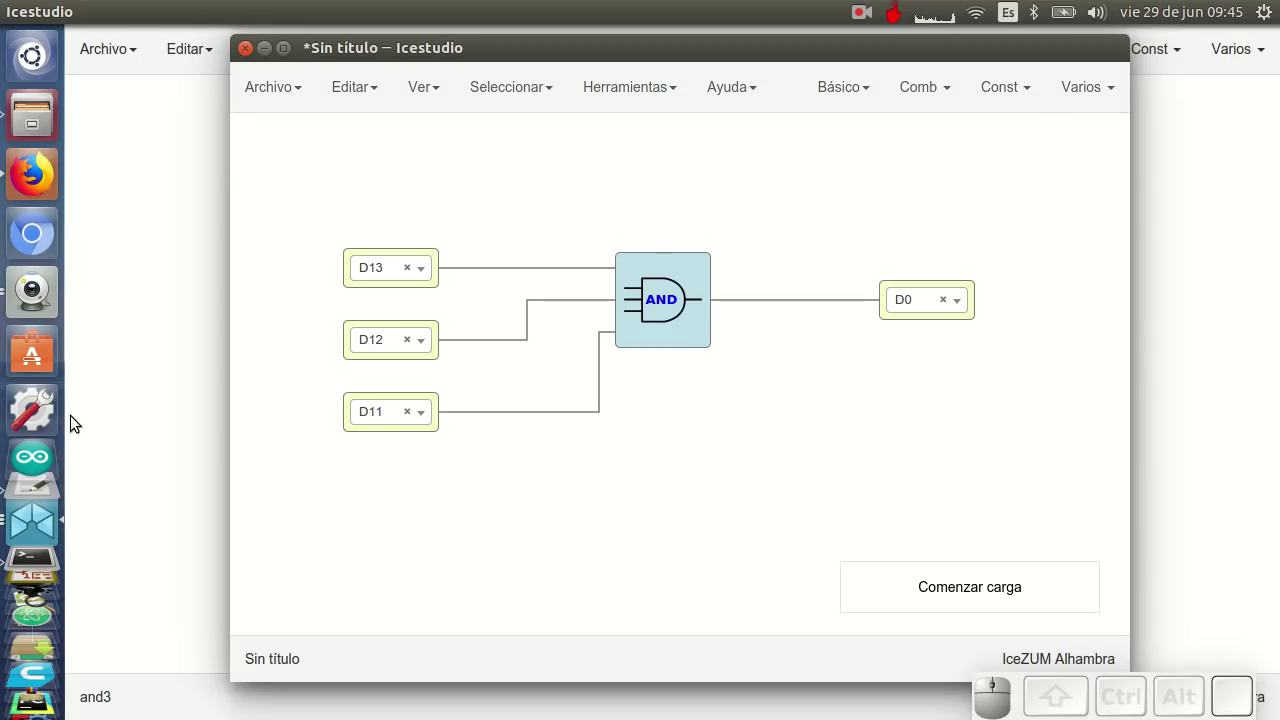
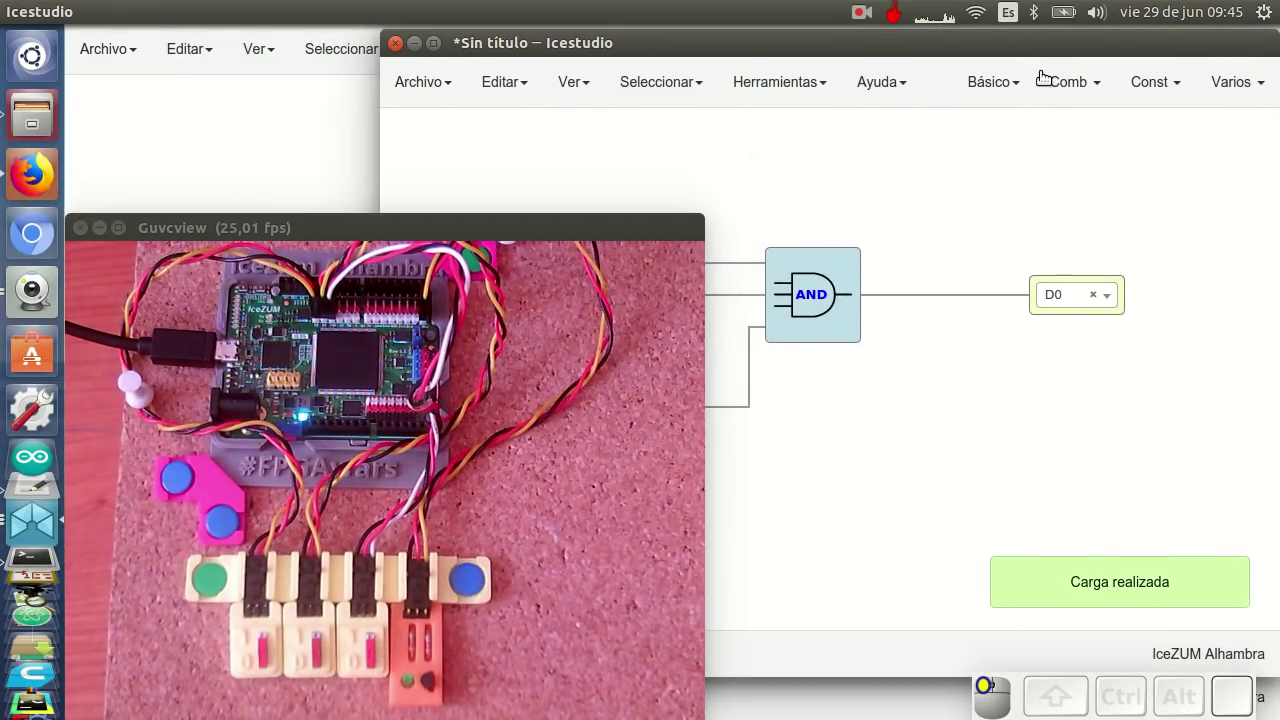
# Pan the loaded circuit beside the camera feed, look inside the and3 block and return
pyautogui.scroll(-3)
pyautogui.moveTo(857, 451); pyautogui.dragTo(1017, 417)
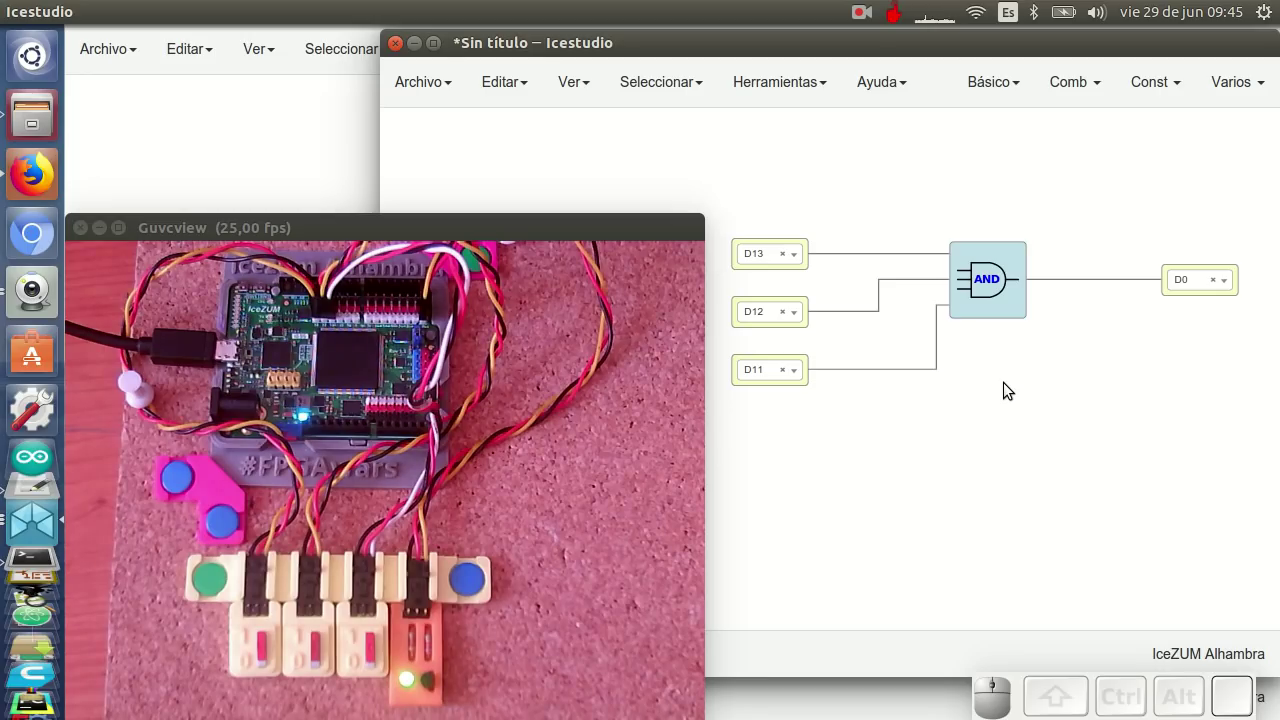
pyautogui.click(1003, 281)
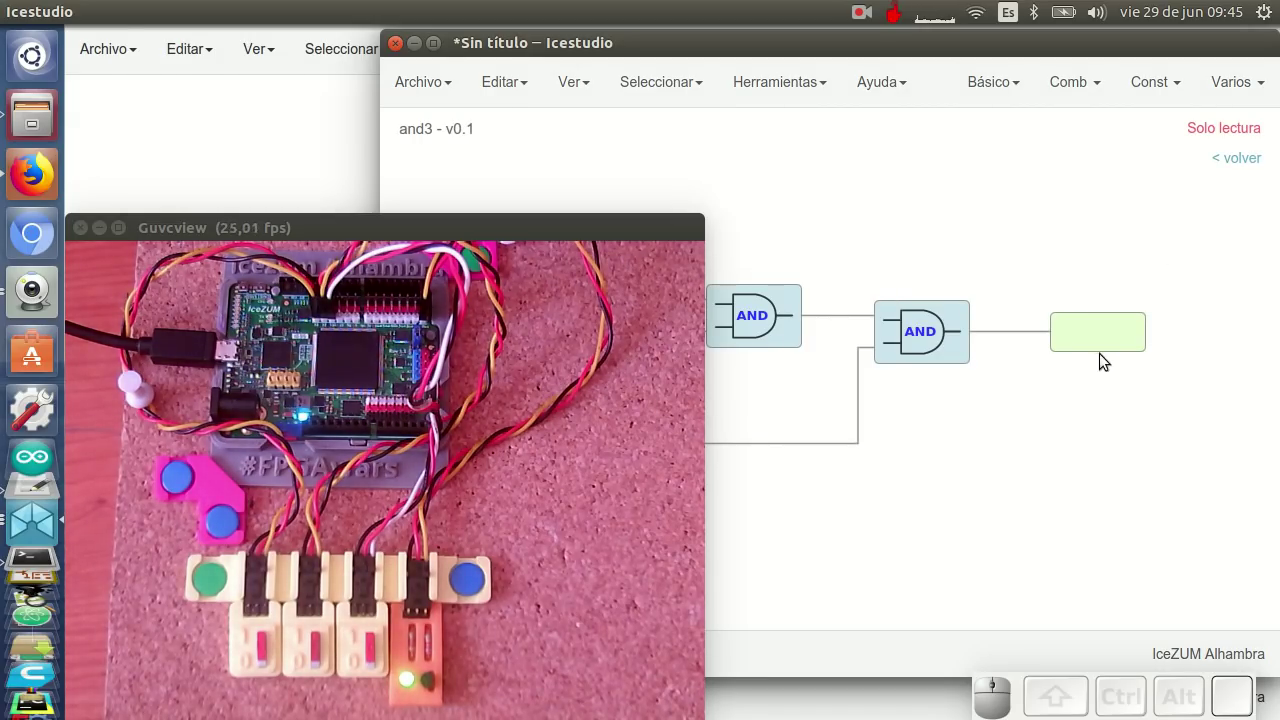
pyautogui.click(1259, 156)
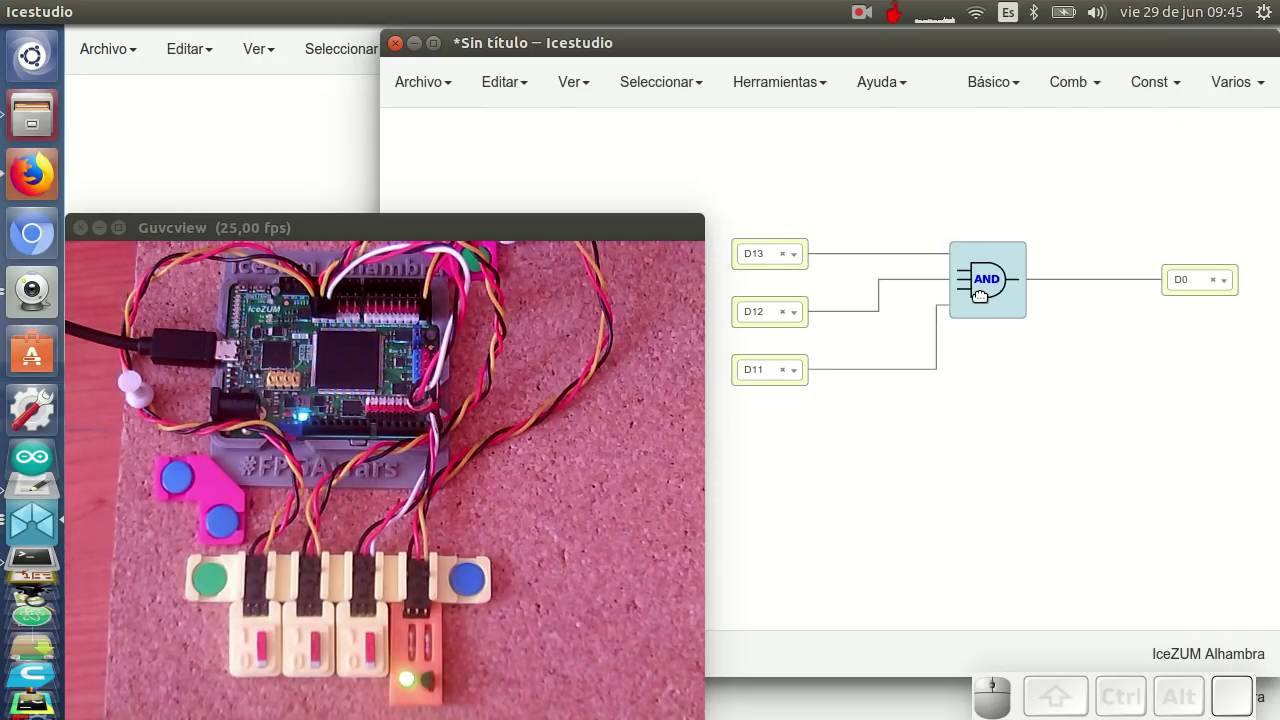
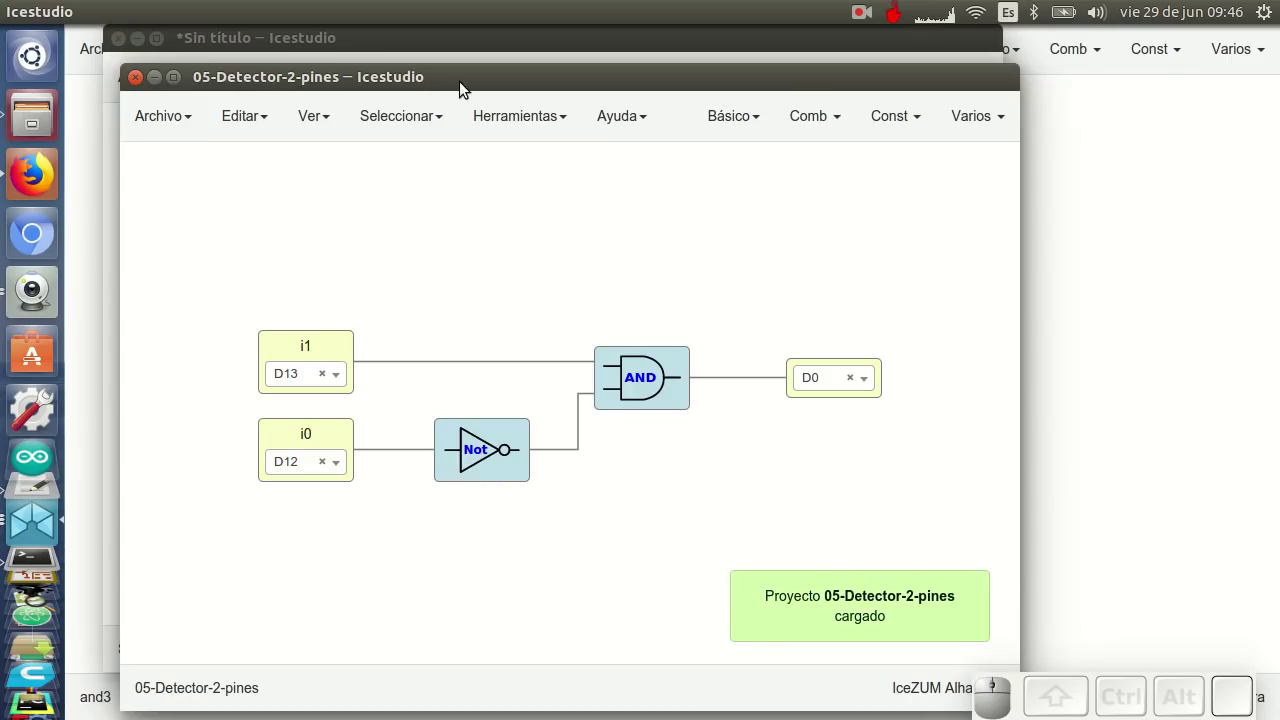
# Show the Herramientas verify/build/load menu and nudge the detector circuit left
pyautogui.click(469, 80)
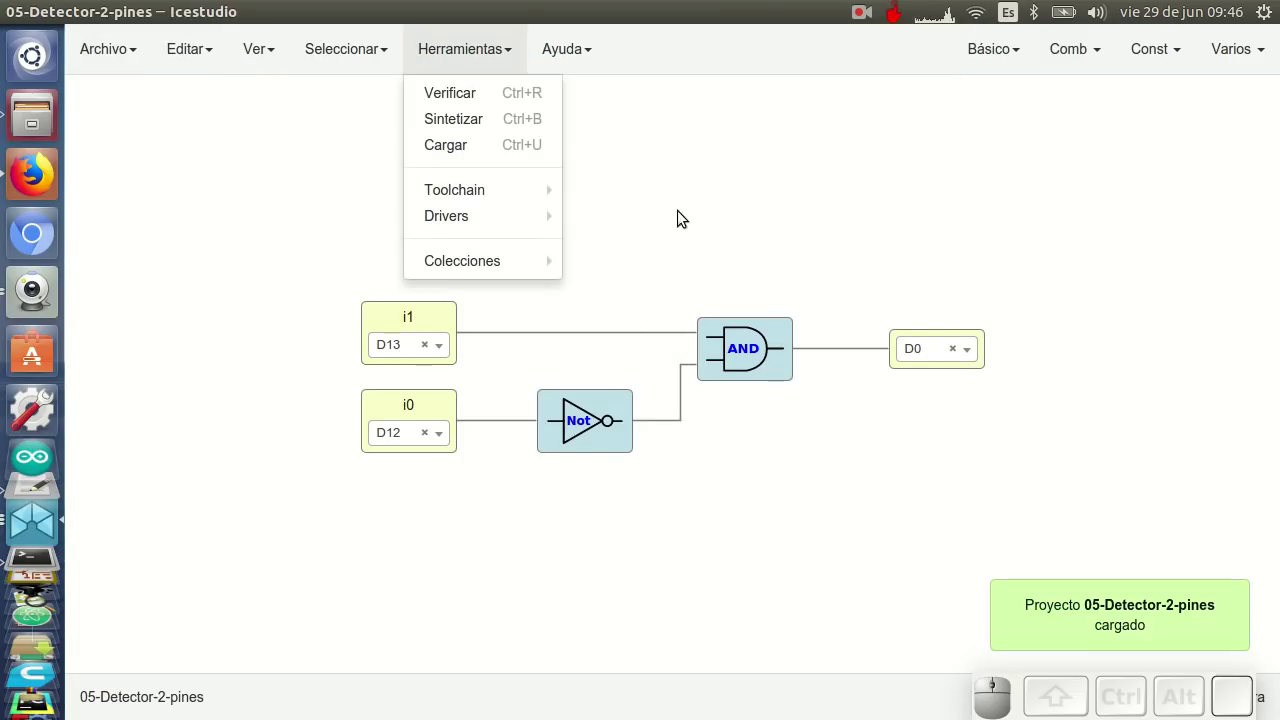
pyautogui.moveTo(735, 214); pyautogui.dragTo(694, 199)
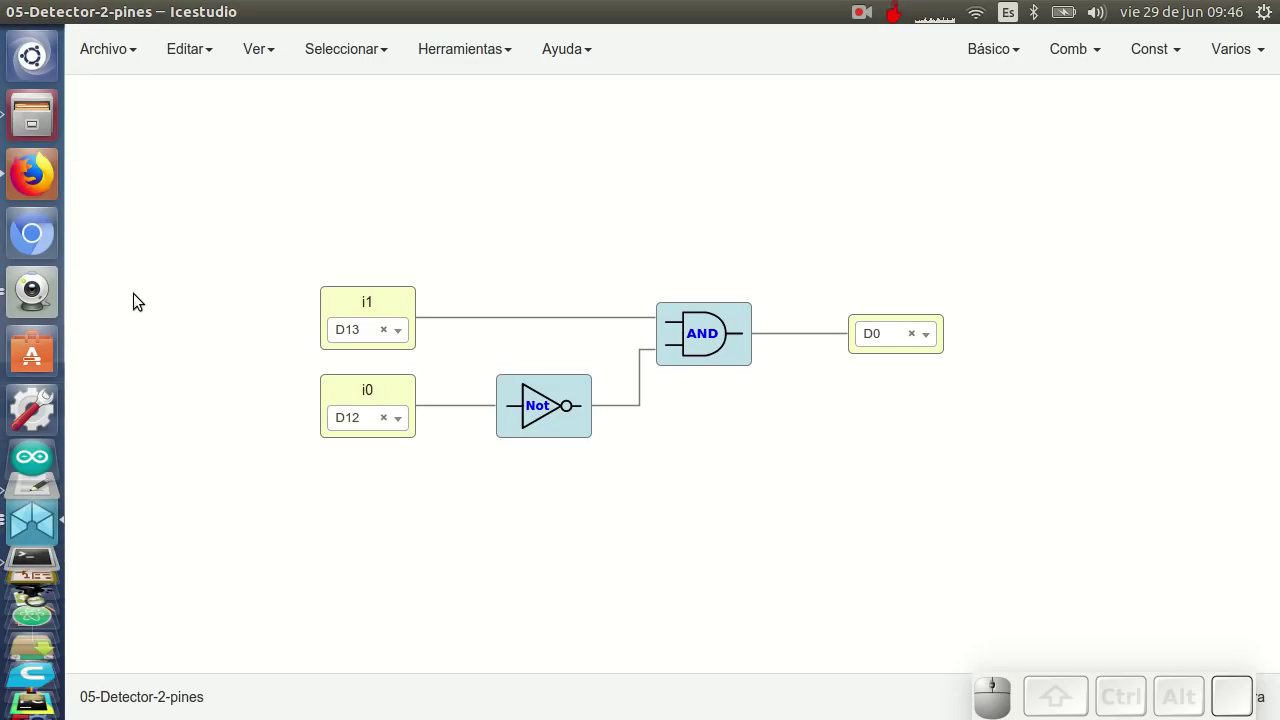
# Place the 05-Detector-2-pines circuit beside the board camera view and start uploading it to the board
pyautogui.click(24, 302)
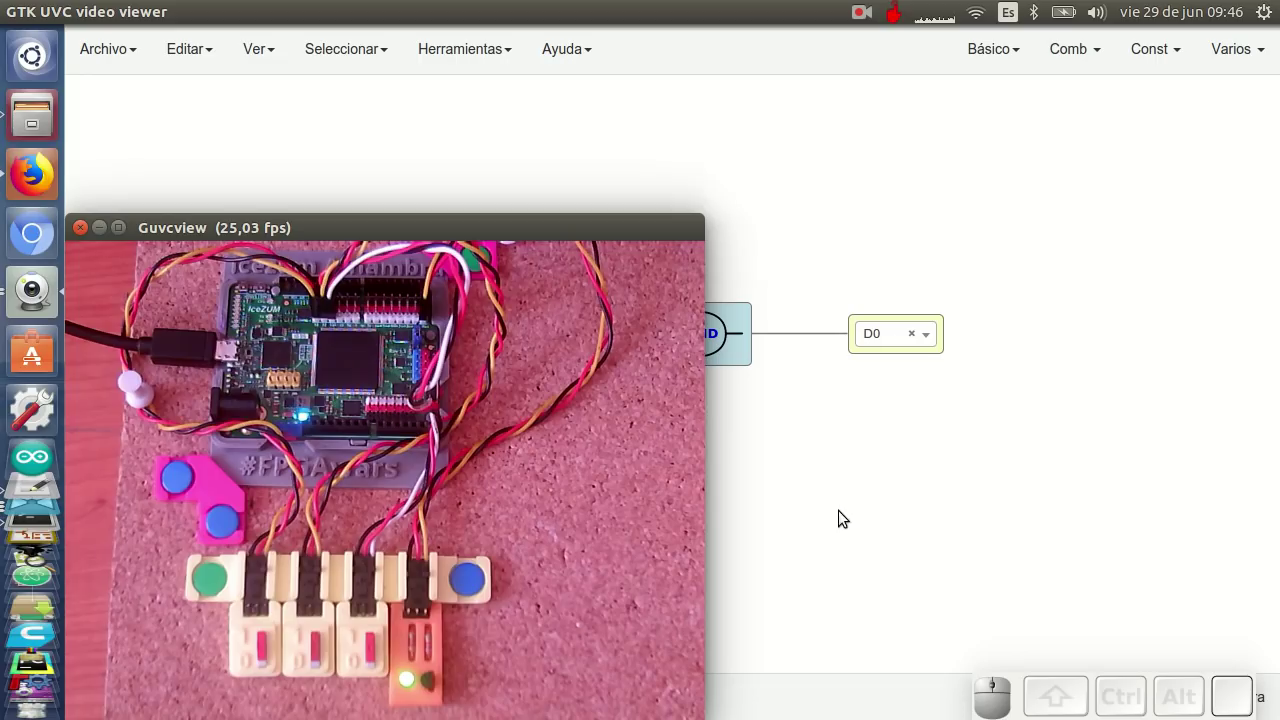
pyautogui.middleClick(789, 479)
pyautogui.moveTo(866, 466); pyautogui.dragTo(807, 444)
pyautogui.rightClick(870, 558)
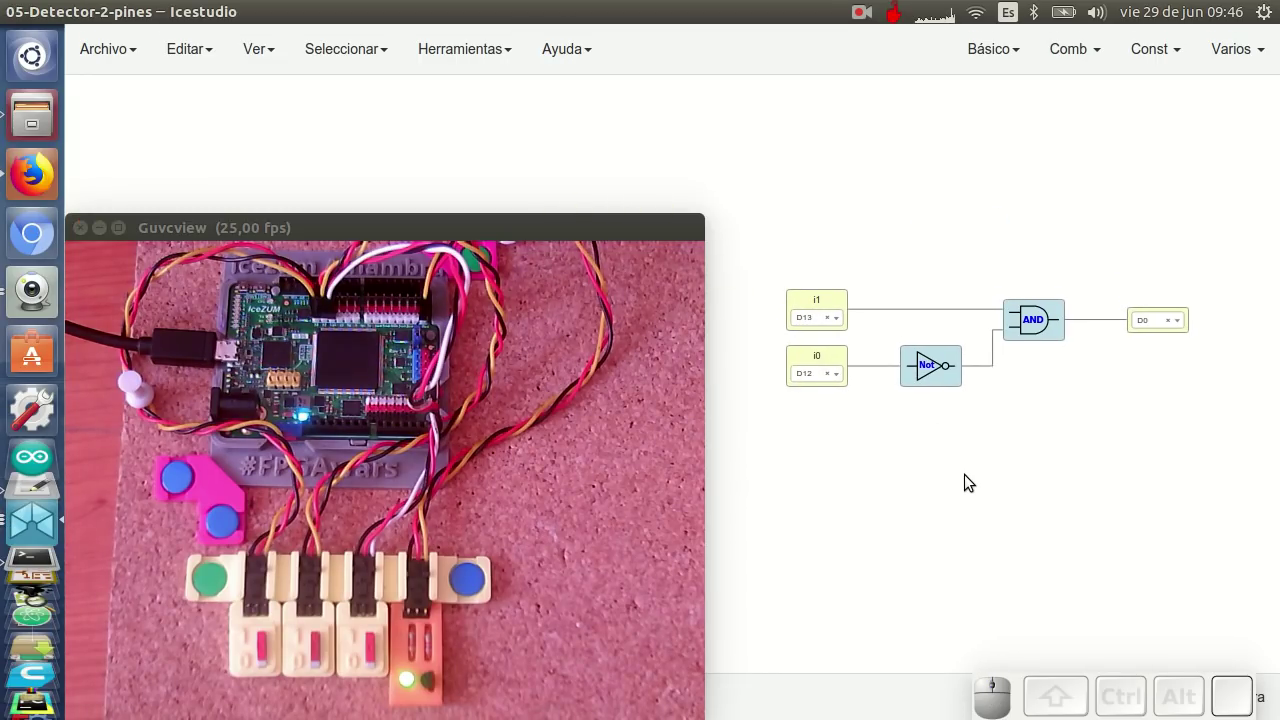
pyautogui.press('ctrl+u')
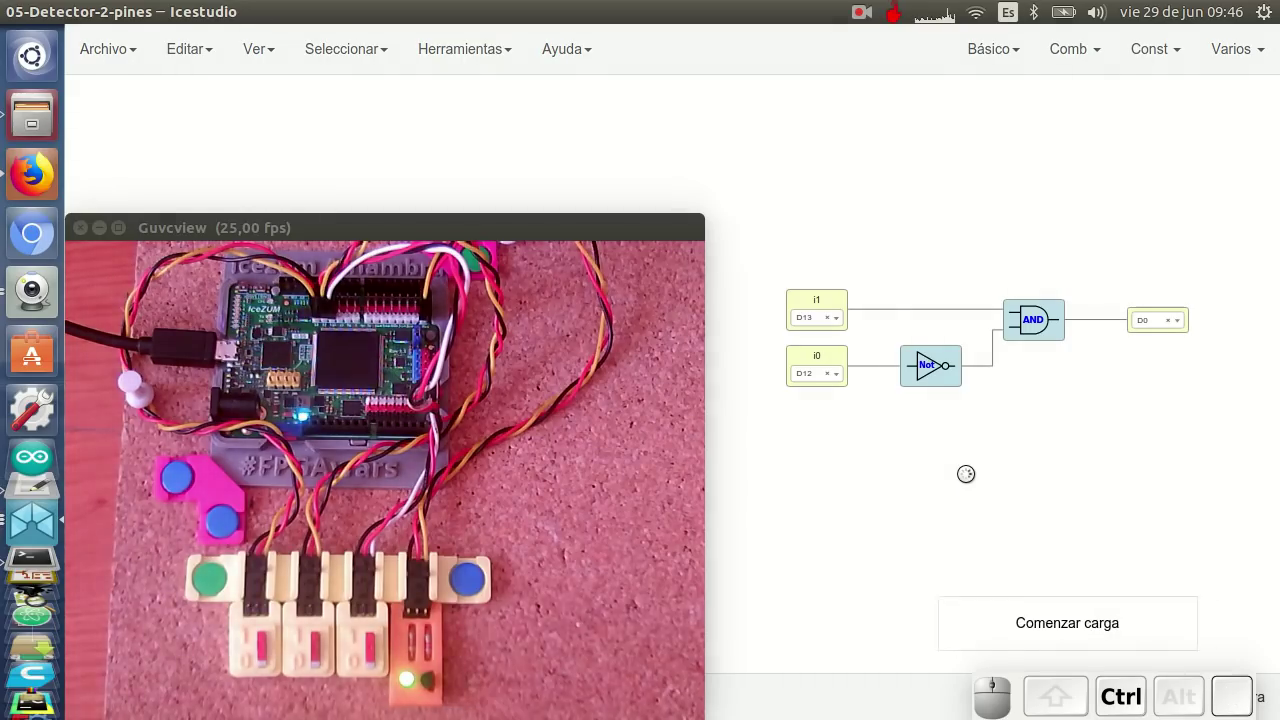
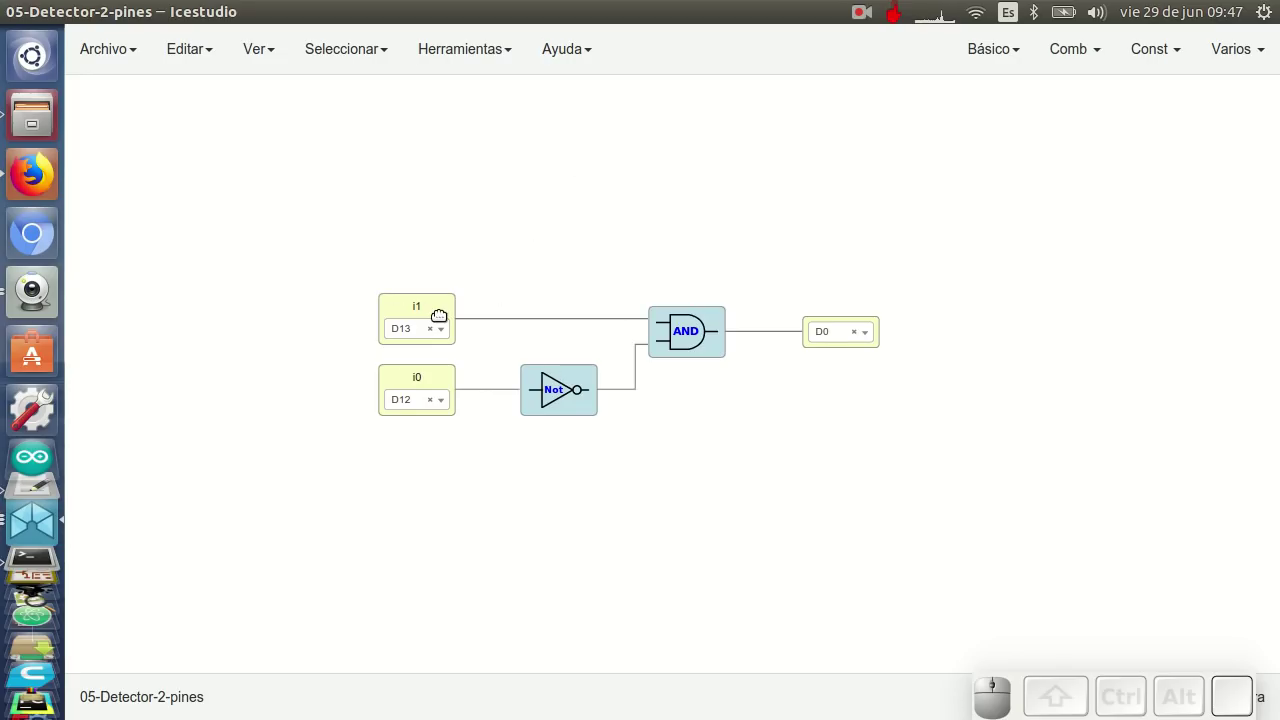
# Make inputs i1 and i0 plain ports with the FPGA pin option unticked
pyautogui.click(437, 311)
pyautogui.click(490, 236)
pyautogui.click(770, 317)
pyautogui.click(435, 378)
pyautogui.click(531, 237)
pyautogui.click(762, 323)
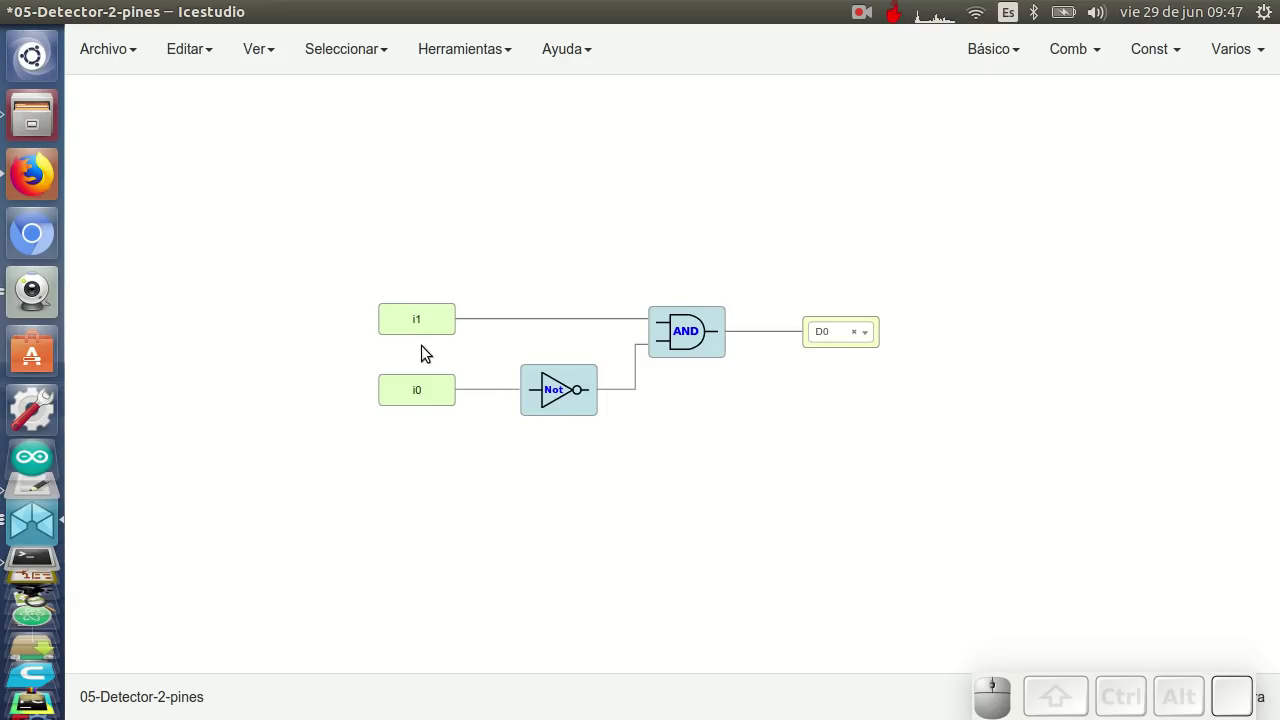
# Make the D0 output a plain port with no FPGA pin assigned
pyautogui.click(836, 354)
pyautogui.click(520, 236)
pyautogui.click(776, 292)
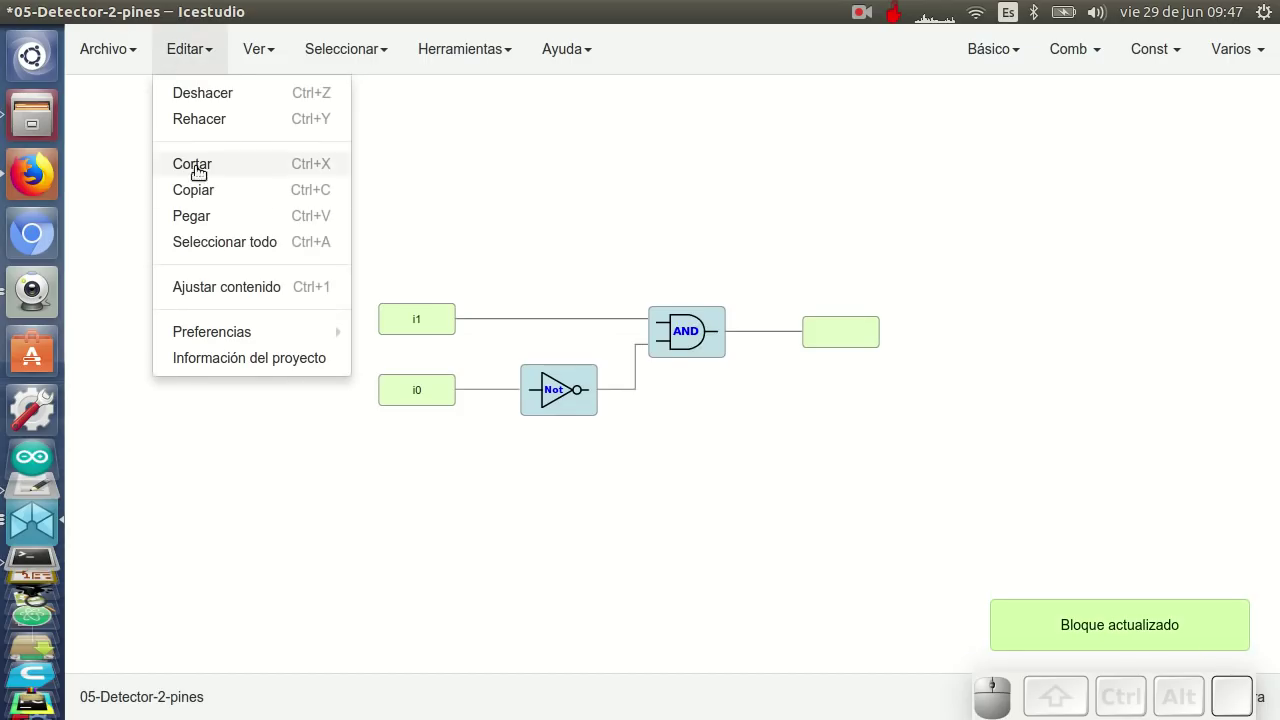
# In Información del proyecto, browse for an SVG icon and pick is_2.svg
pyautogui.click(235, 362)
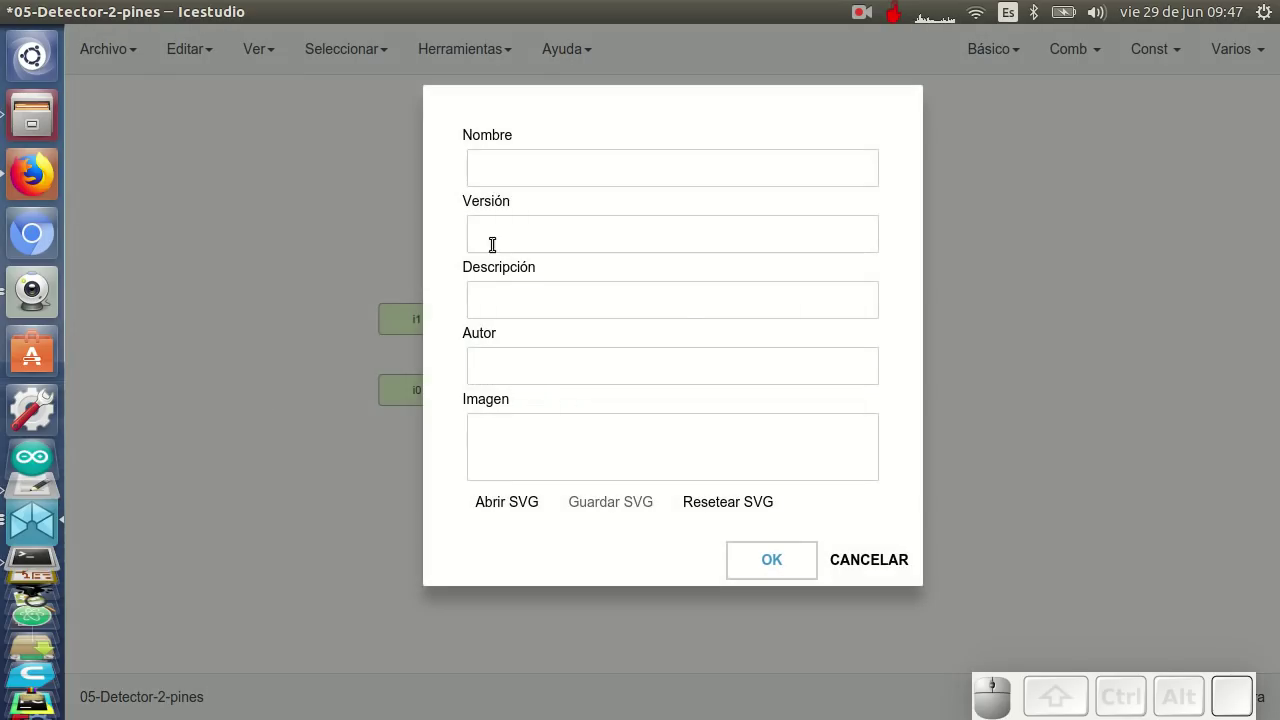
pyautogui.click(549, 158)
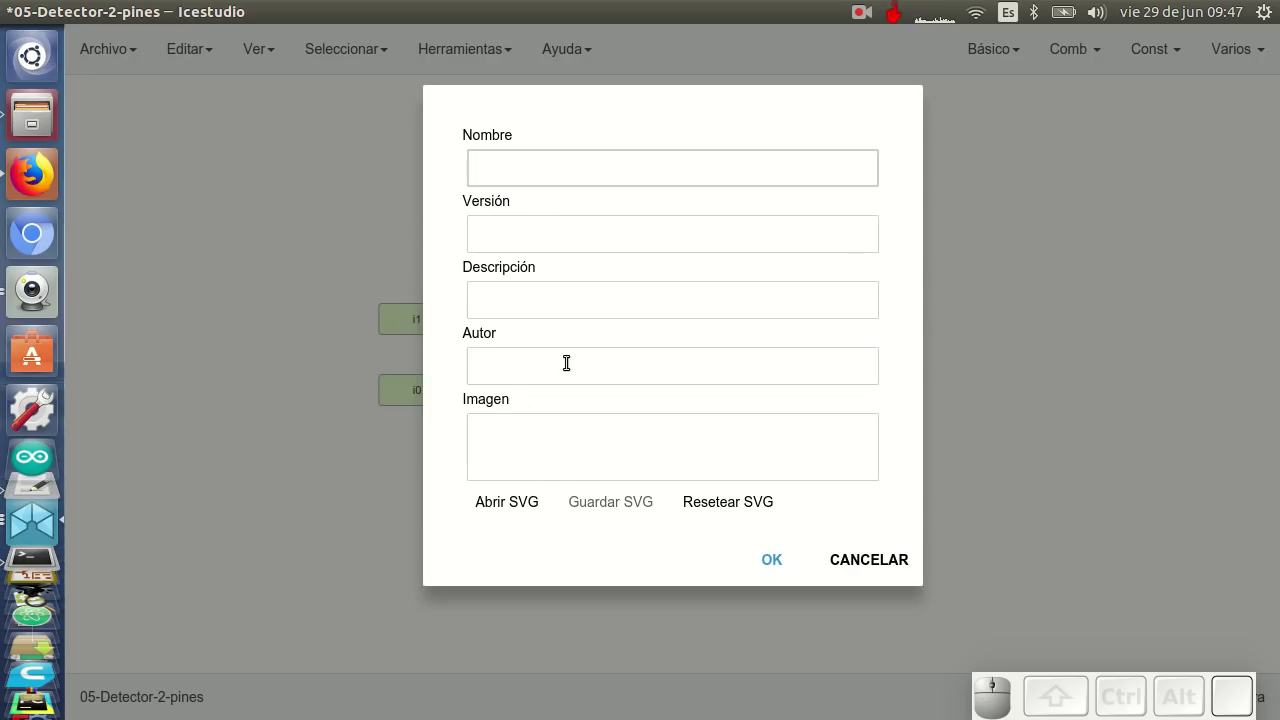
pyautogui.click(514, 508)
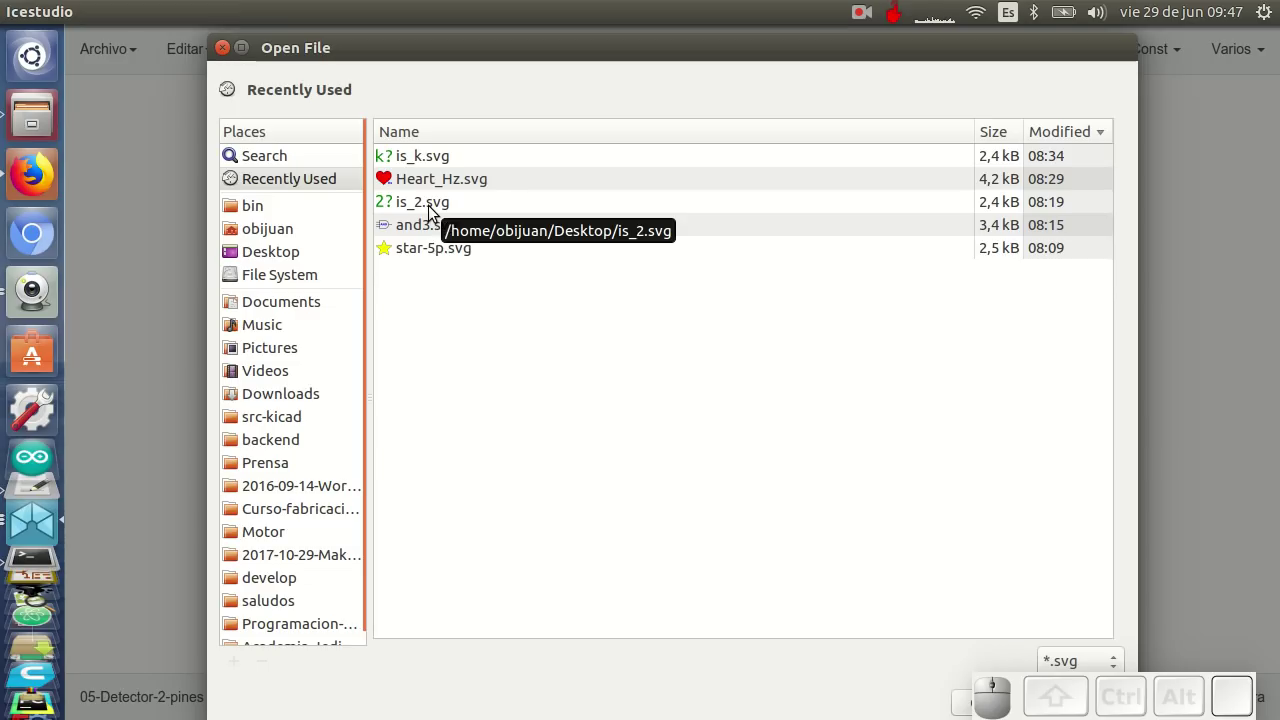
pyautogui.click(434, 212)
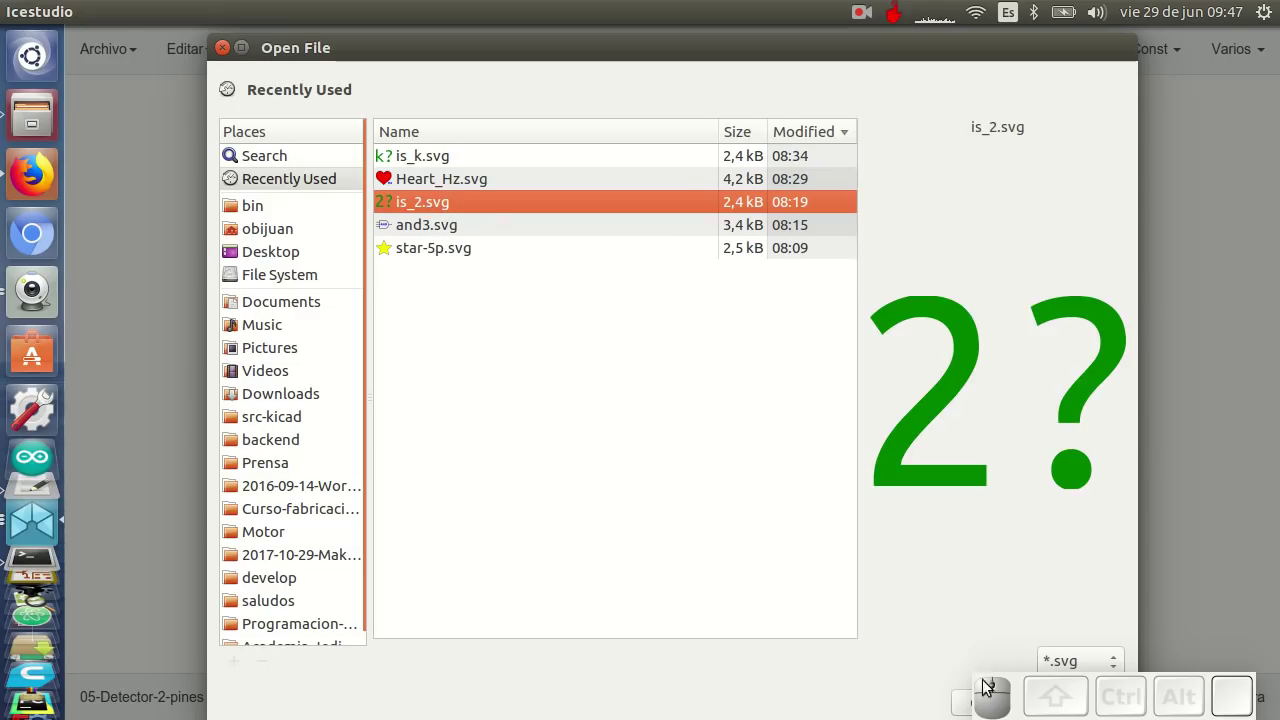
# Load is_2.svg as the project's '2?' icon and confirm the updated project information
pyautogui.moveTo(858, 686); pyautogui.dragTo(692, 655)
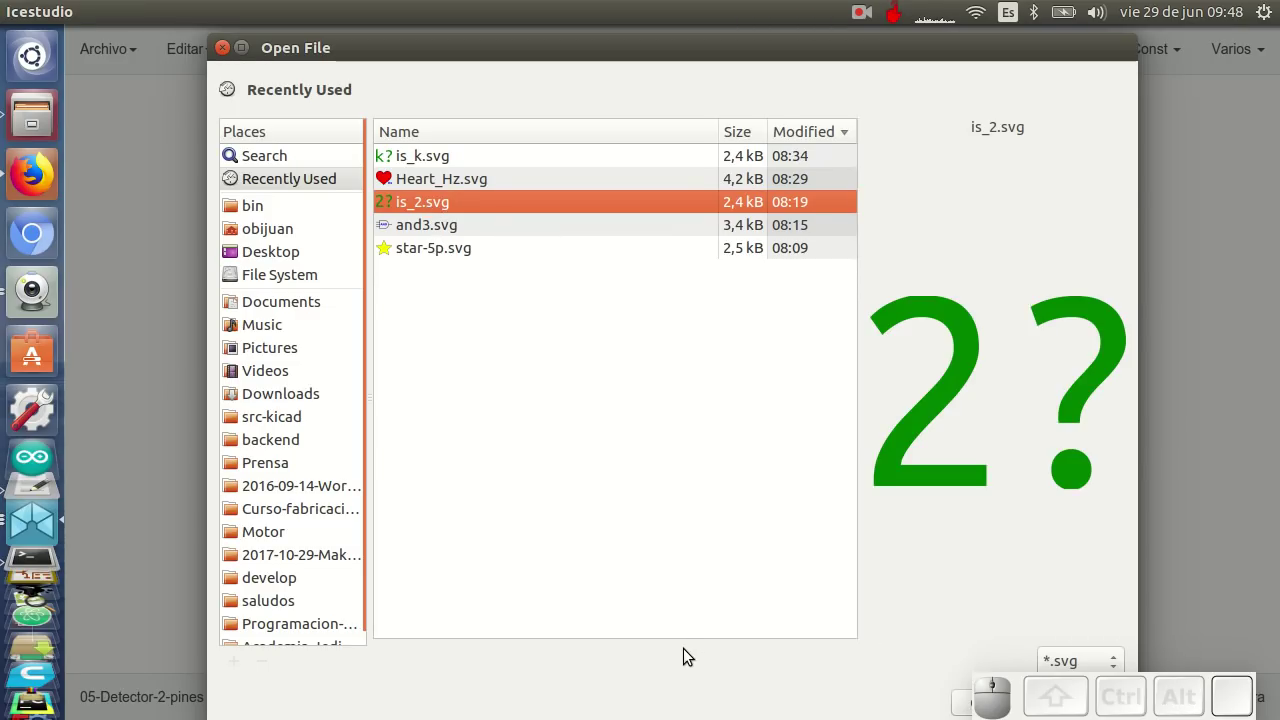
pyautogui.moveTo(689, 655); pyautogui.dragTo(845, 609)
pyautogui.moveTo(872, 592); pyautogui.dragTo(915, 559)
pyautogui.moveTo(909, 558); pyautogui.dragTo(892, 585)
pyautogui.click(964, 647)
pyautogui.click(777, 562)
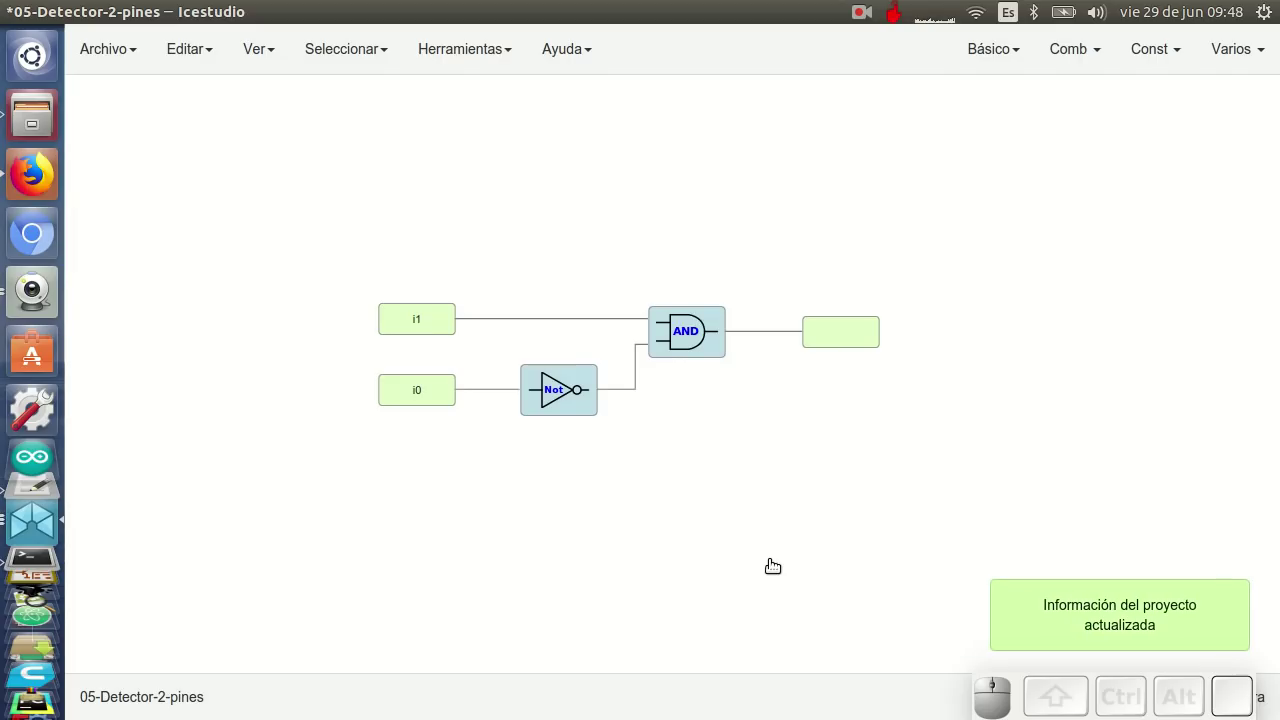
# Save the circuit over detector-2.ice on the Desktop via Guardar como, confirming the replace
pyautogui.click(191, 263)
pyautogui.click(269, 307)
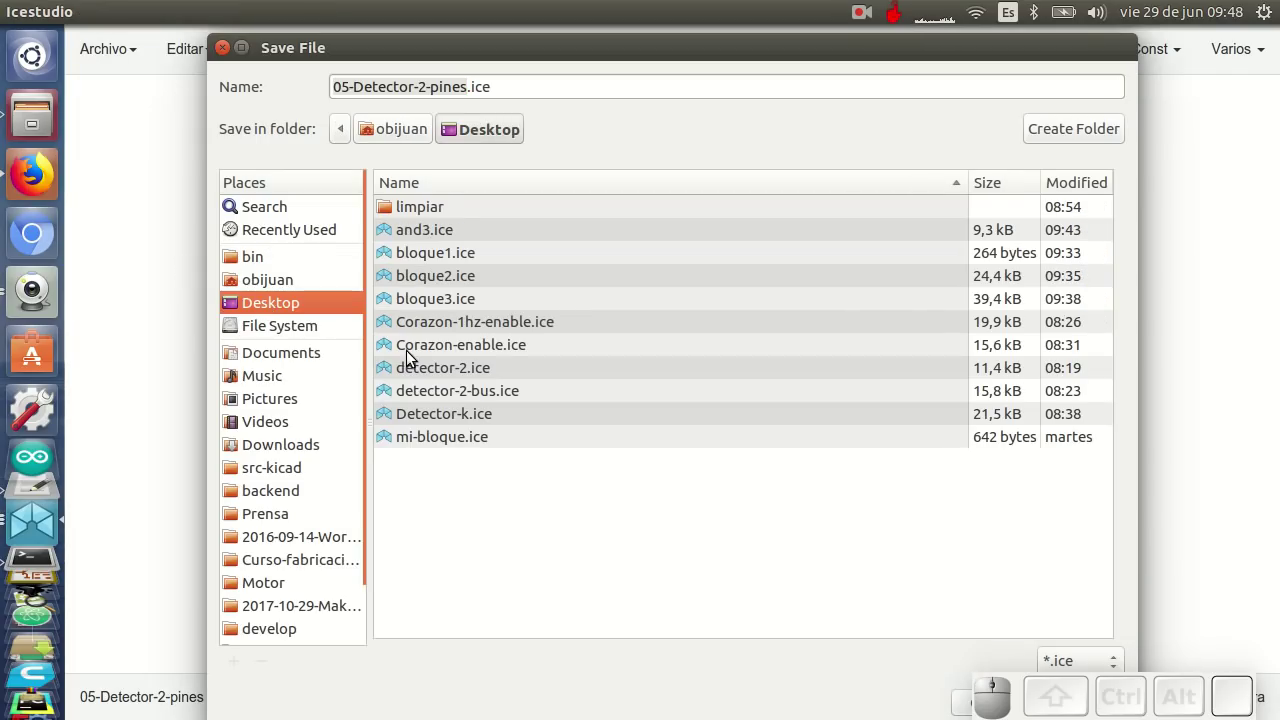
pyautogui.click(469, 372)
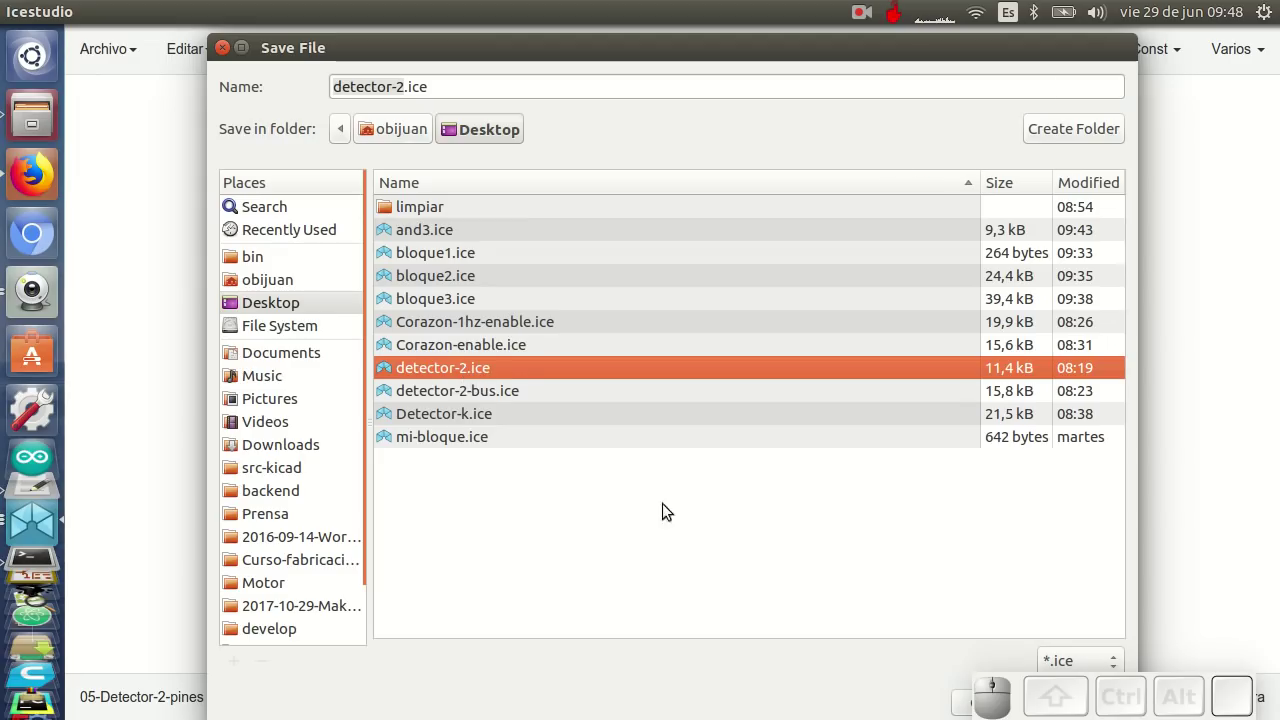
pyautogui.moveTo(707, 679); pyautogui.dragTo(964, 612)
pyautogui.click(990, 597)
pyautogui.click(733, 368)
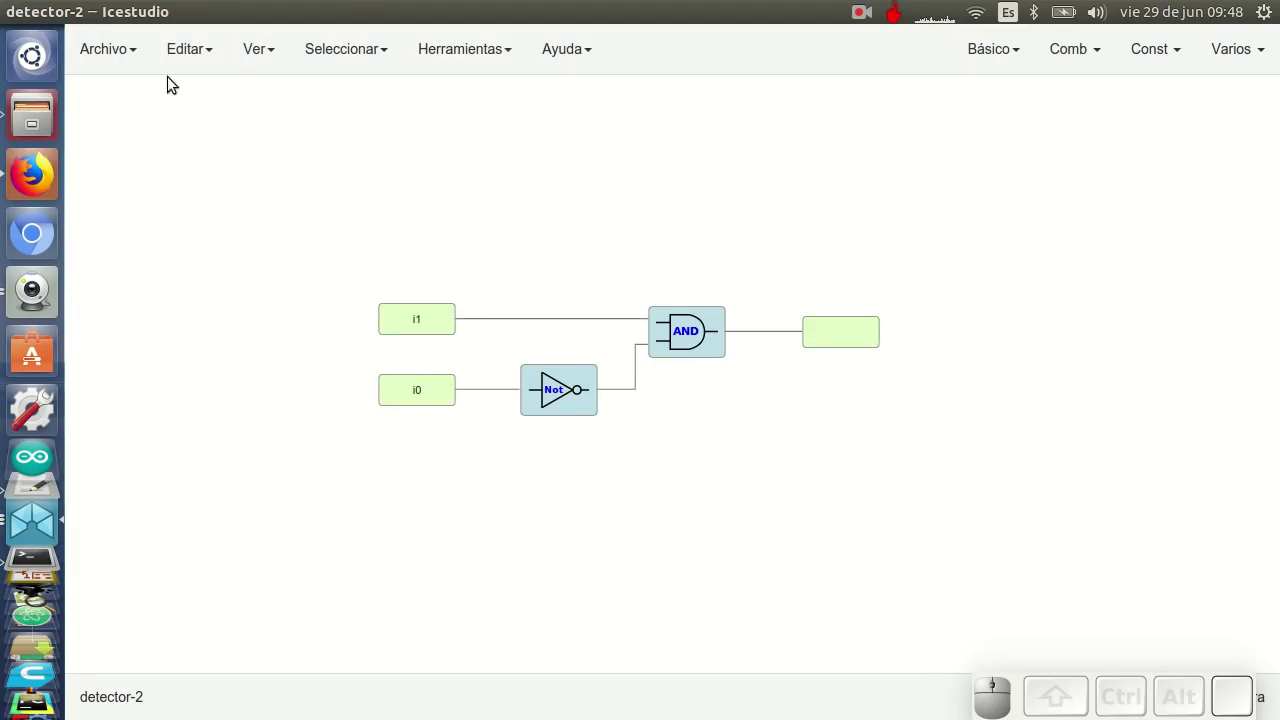
pyautogui.click(125, 95)
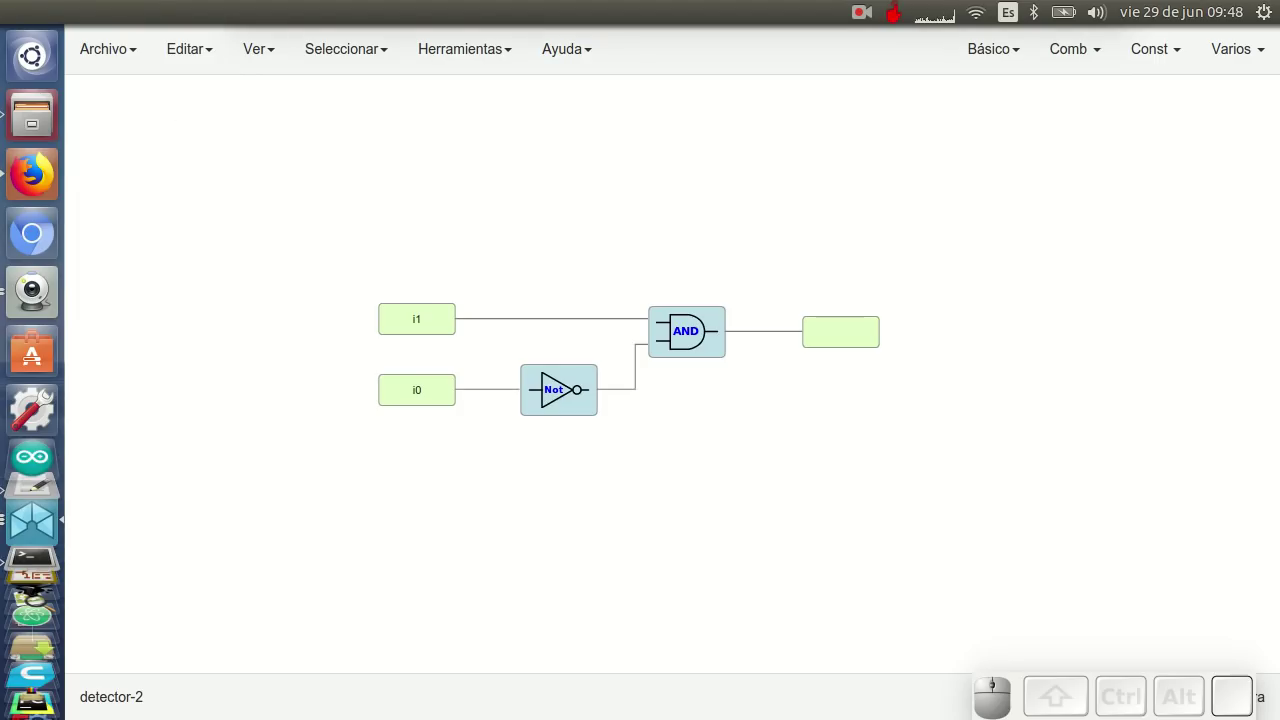
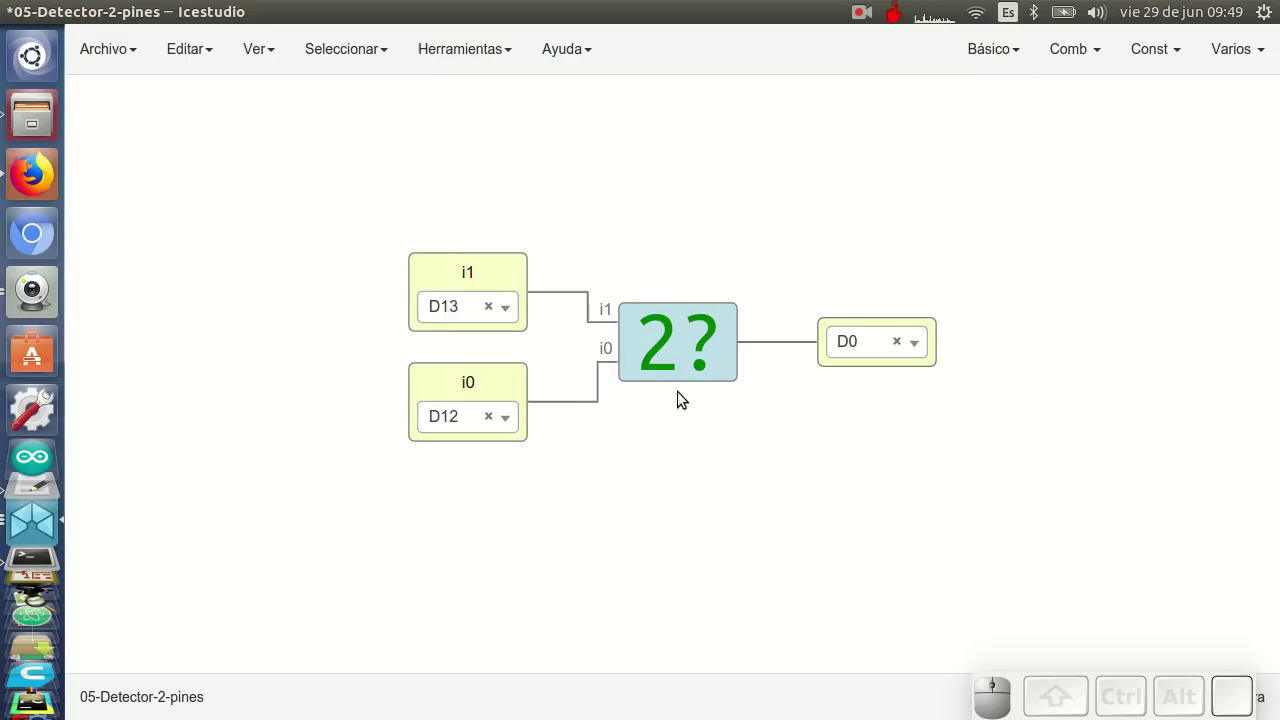
pyautogui.rightClick(680, 478)
pyautogui.click(43, 302)
pyautogui.rightClick(841, 481)
pyautogui.scroll(-3)
pyautogui.rightClick(971, 439)
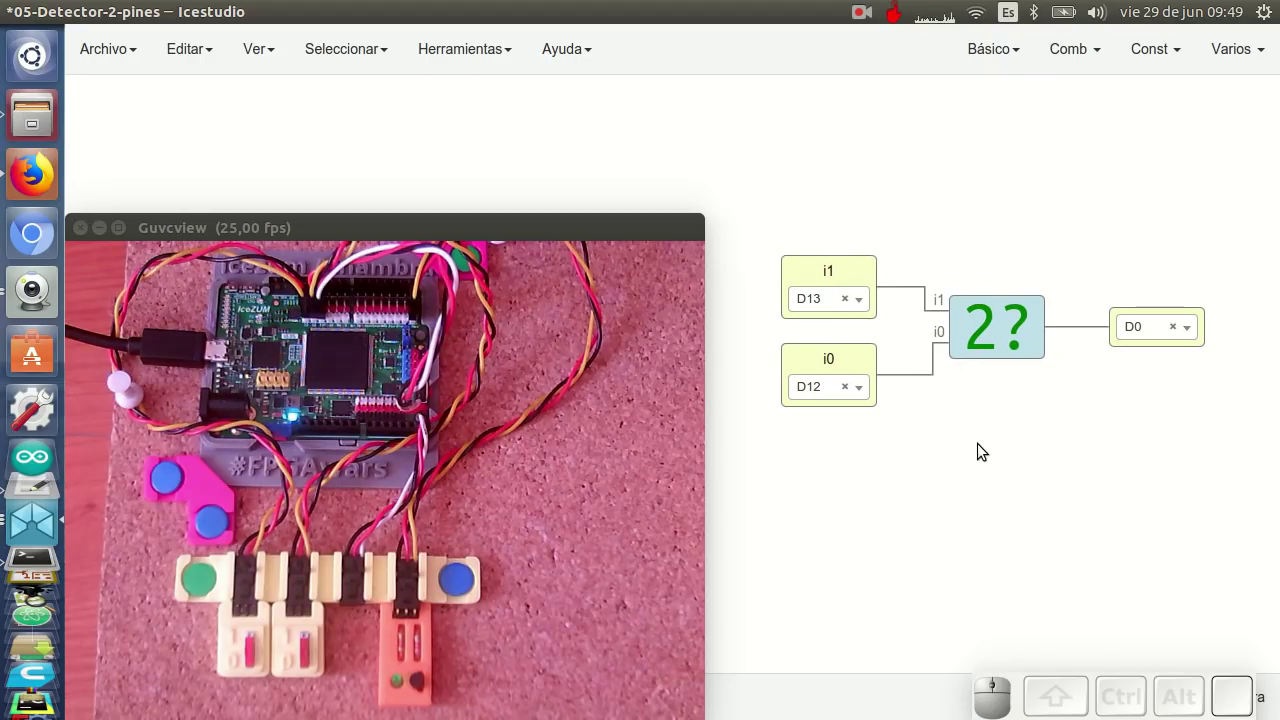
pyautogui.click(928, 440)
pyautogui.press('ctrl+u')
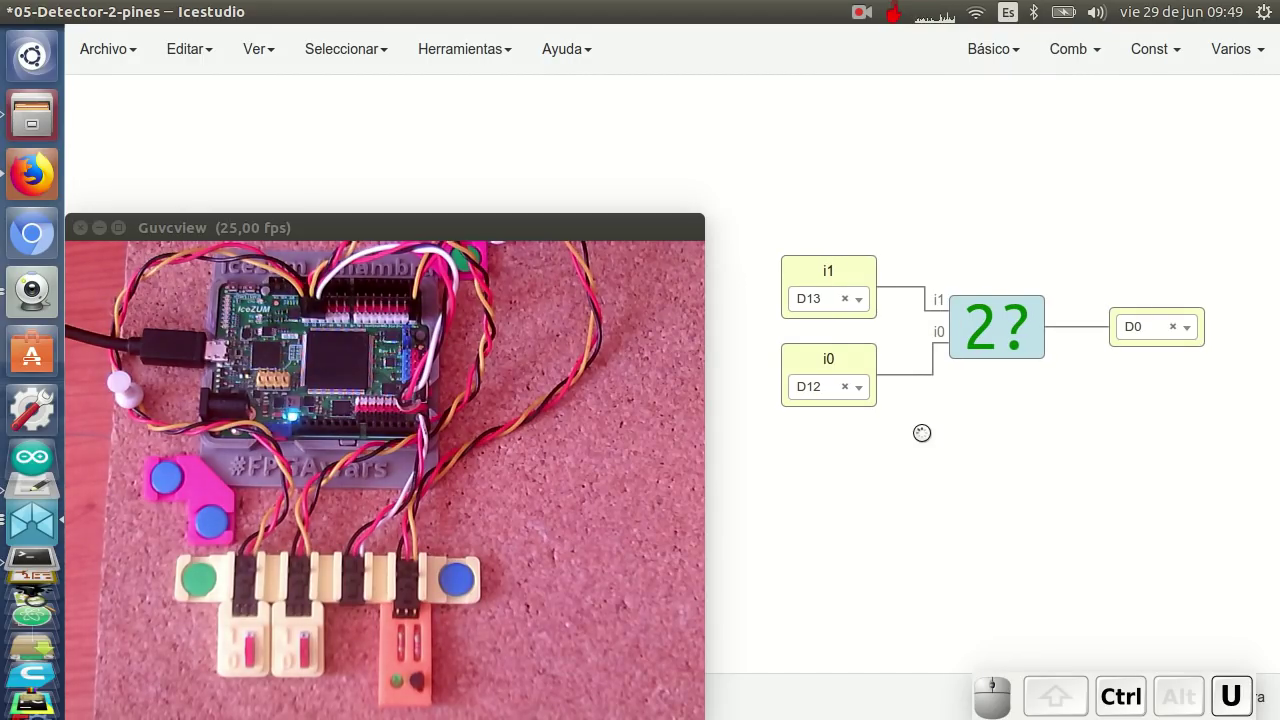
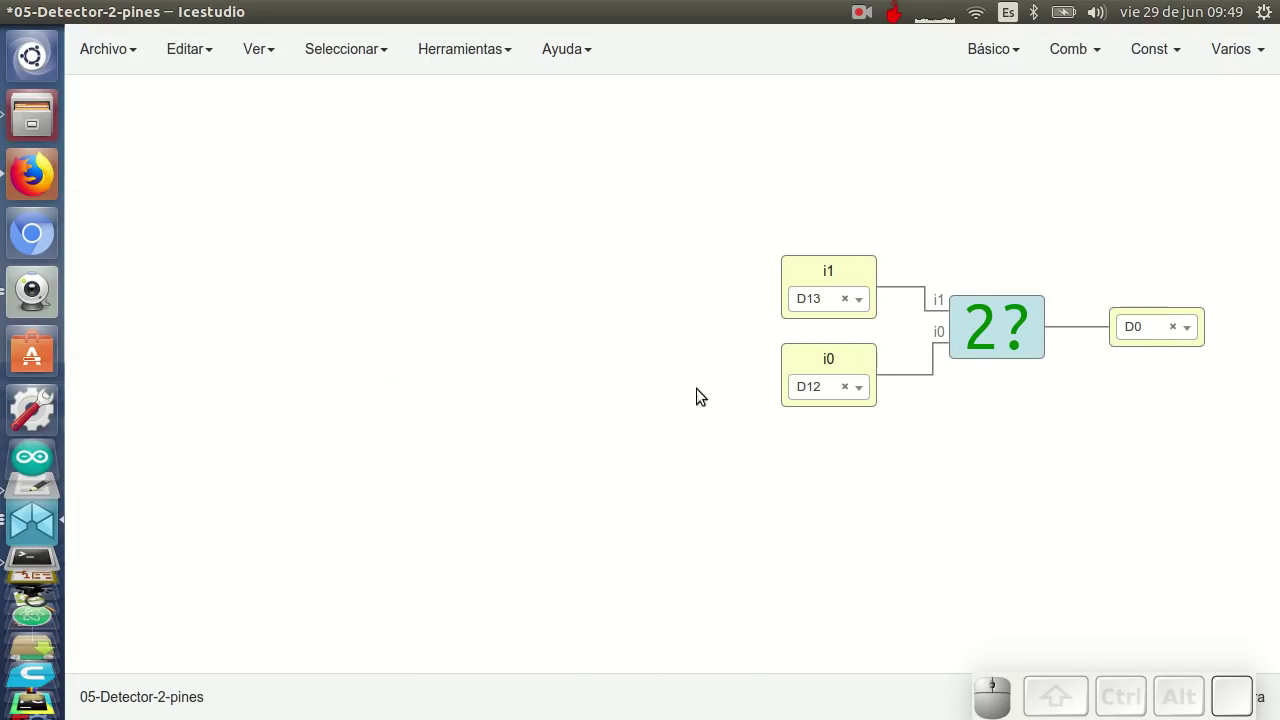
# Zoom and pan the '2?' block circuit back to the centre of the canvas
pyautogui.scroll(3)
pyautogui.moveTo(1022, 399); pyautogui.dragTo(637, 468)
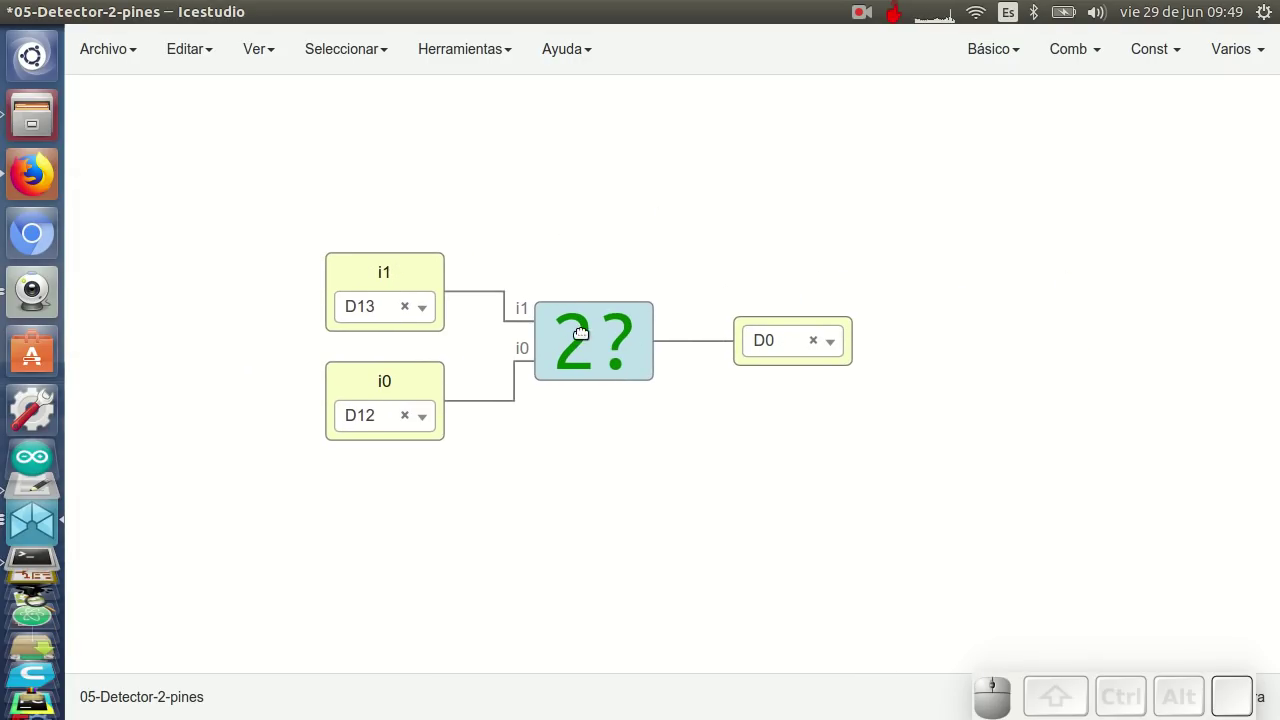
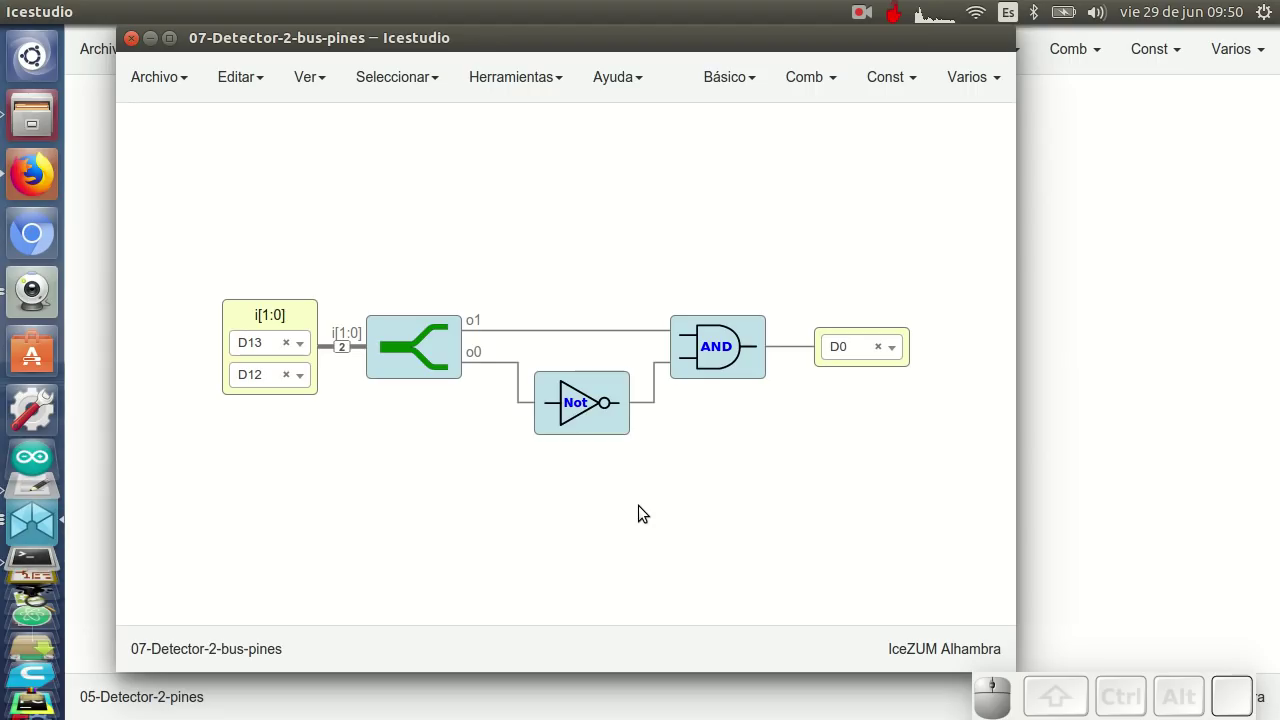
# Make the i[1:0] bus input and the output plain ports without FPGA pins
pyautogui.click(307, 314)
pyautogui.click(380, 248)
pyautogui.click(671, 323)
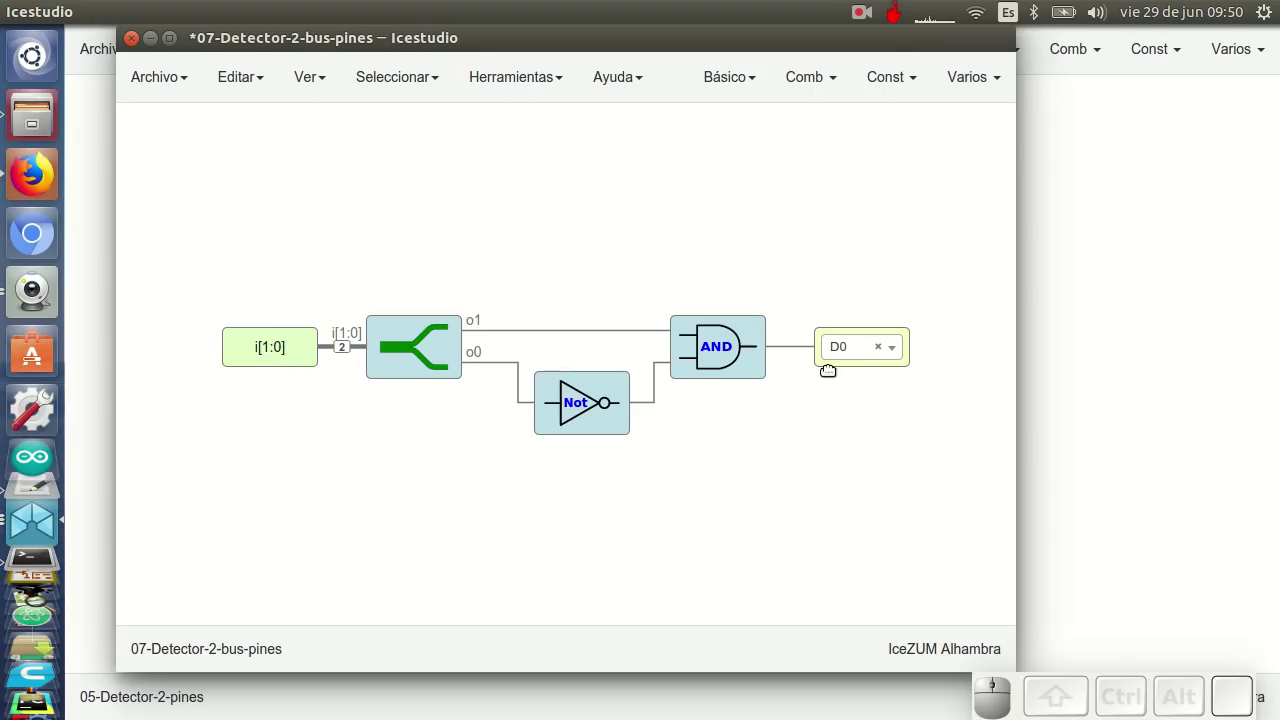
pyautogui.click(824, 369)
pyautogui.click(429, 242)
pyautogui.click(666, 308)
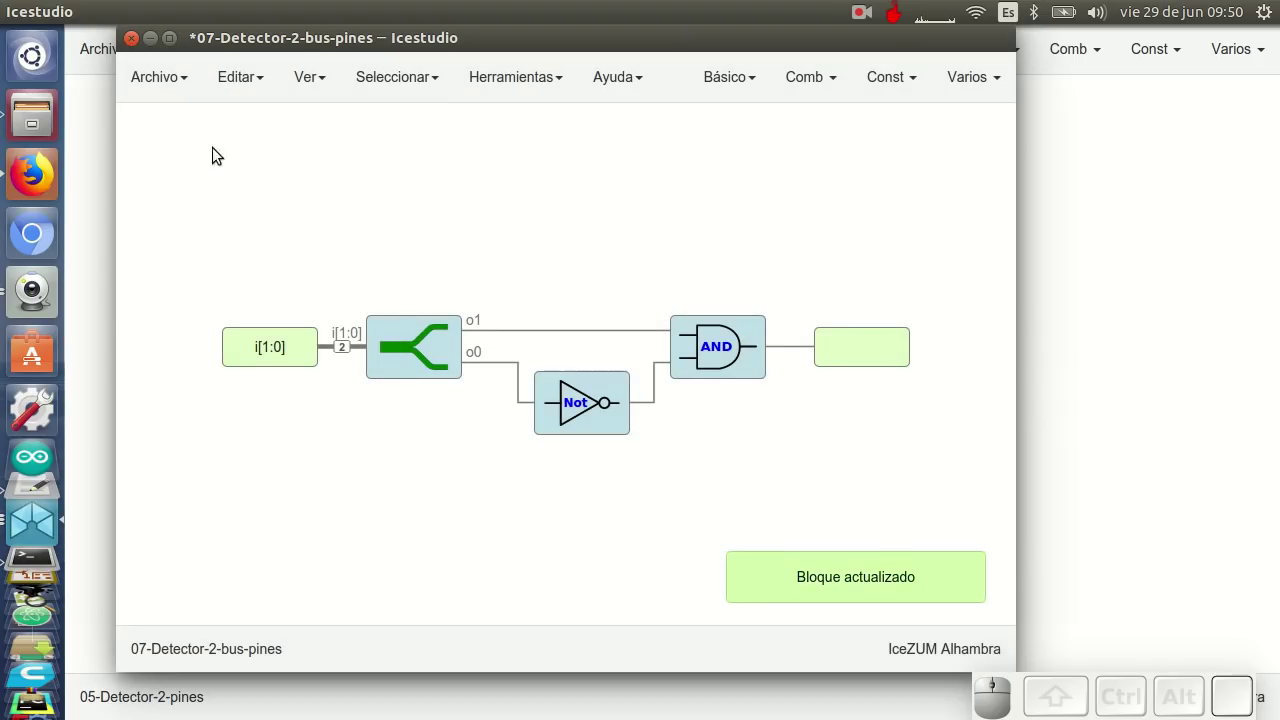
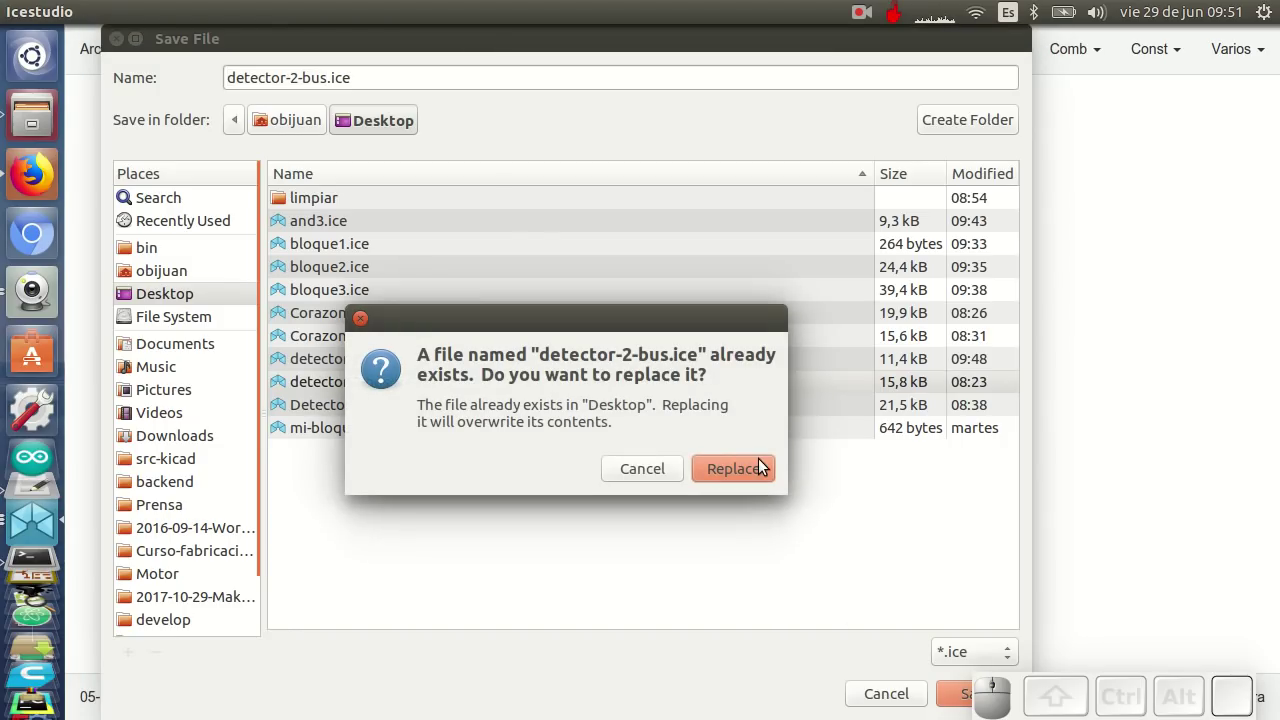
# Overwrite detector-2-bus.ice with the pinless circuit and go back to the Archivo options
pyautogui.click(763, 471)
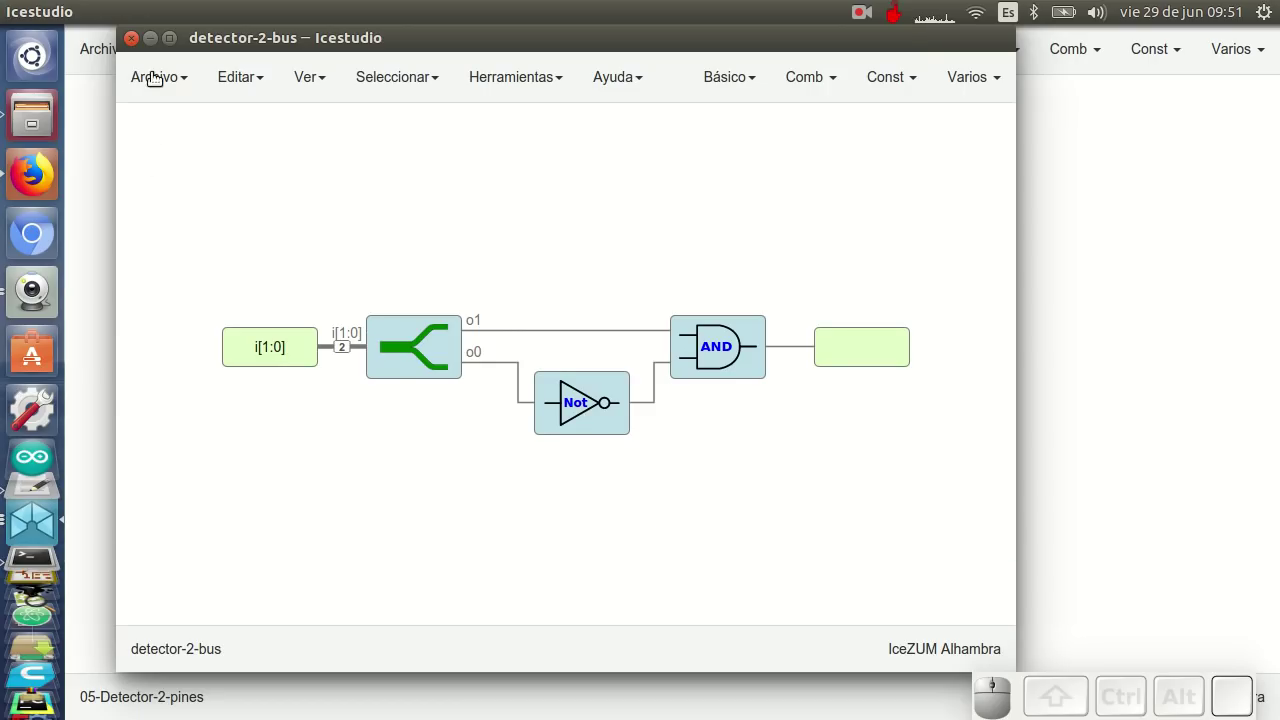
pyautogui.click(164, 118)
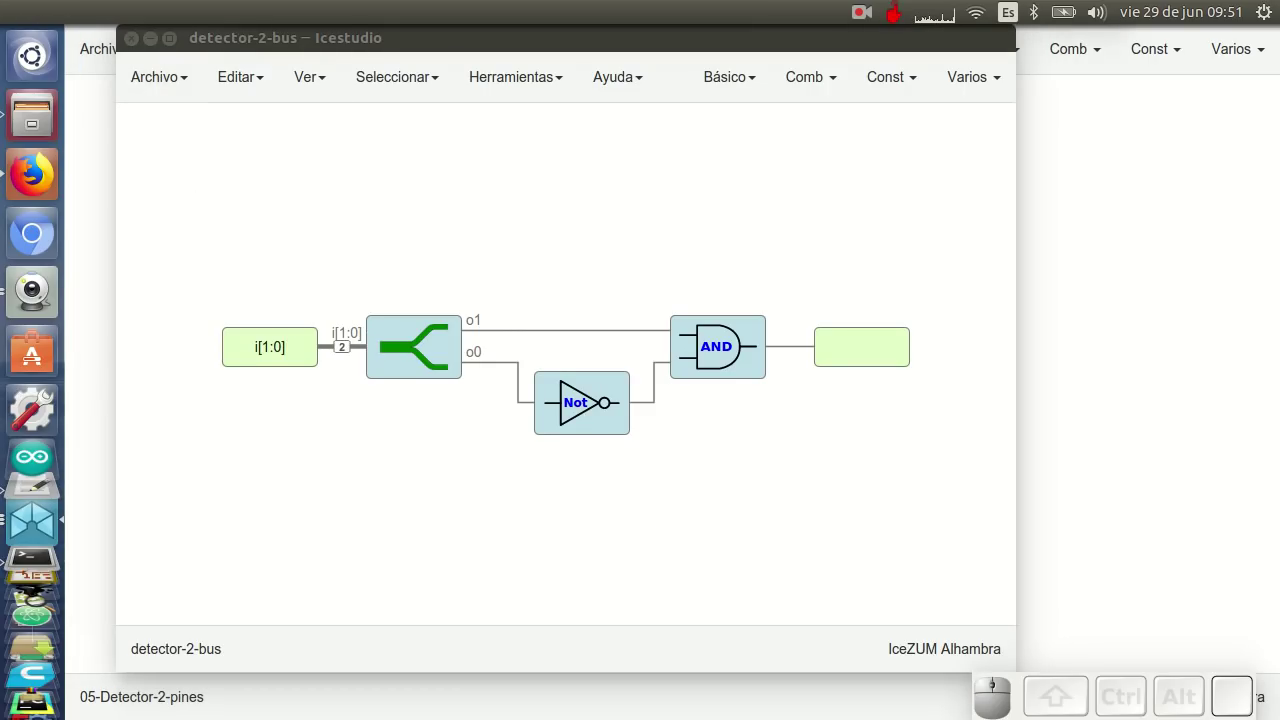
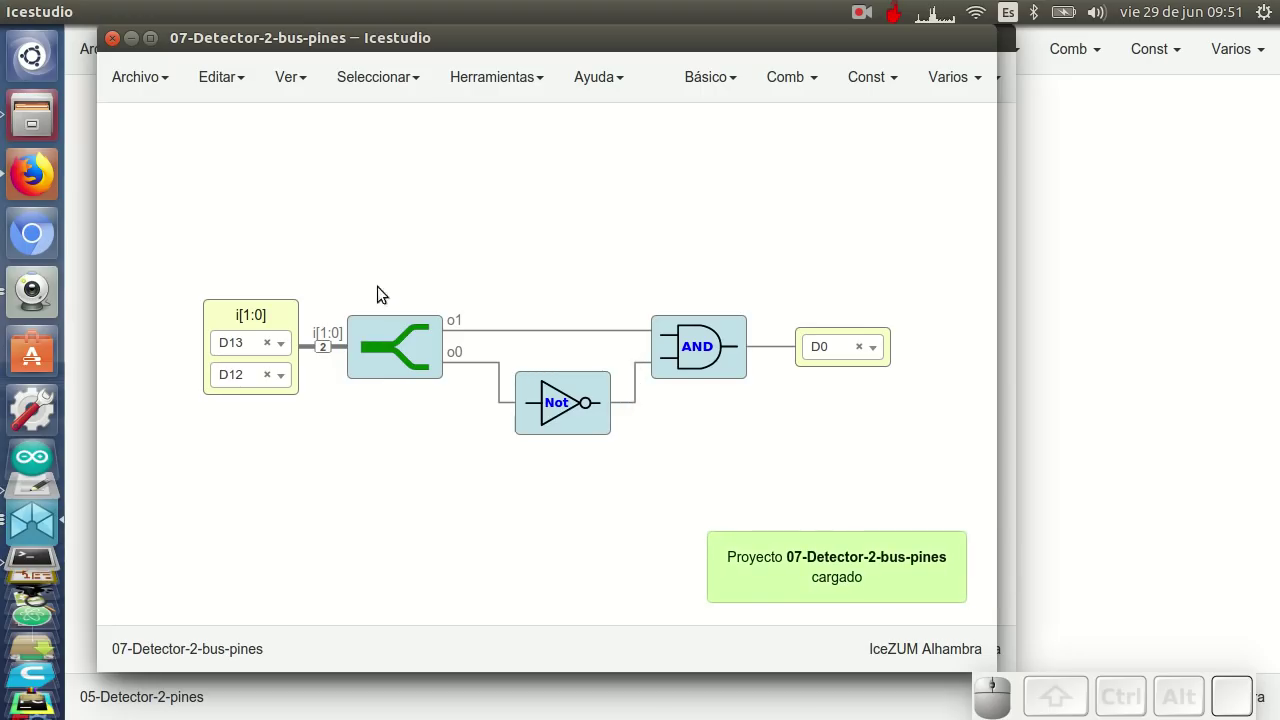
# Replace the gates with the saved '2?' bus detector block wired from D13, D12 to D0
pyautogui.moveTo(391, 247); pyautogui.dragTo(733, 486)
pyautogui.press('Delete')
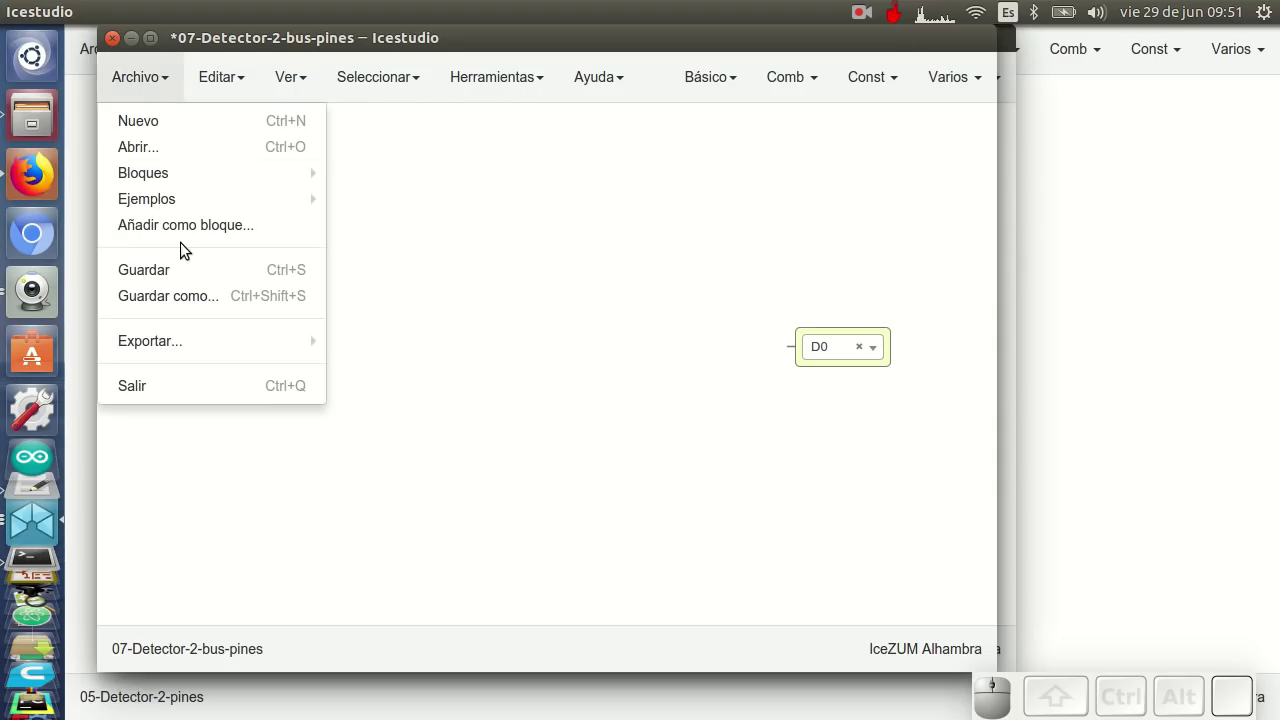
pyautogui.click(181, 229)
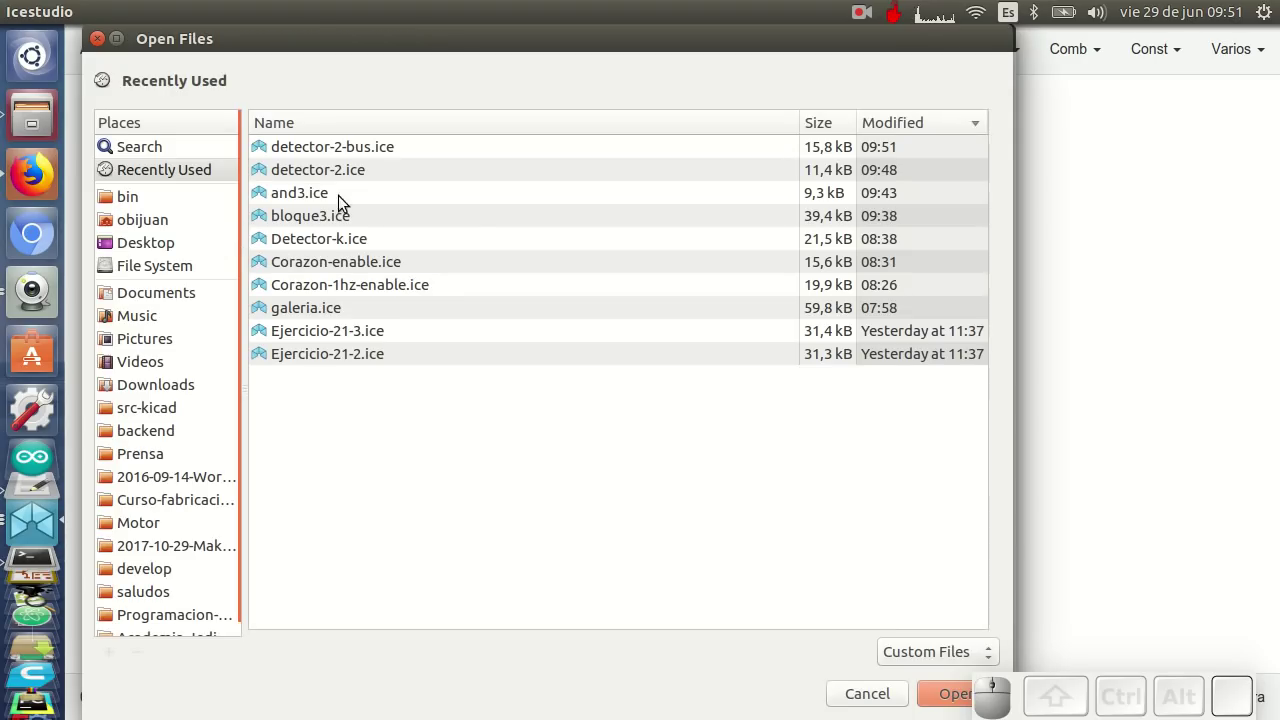
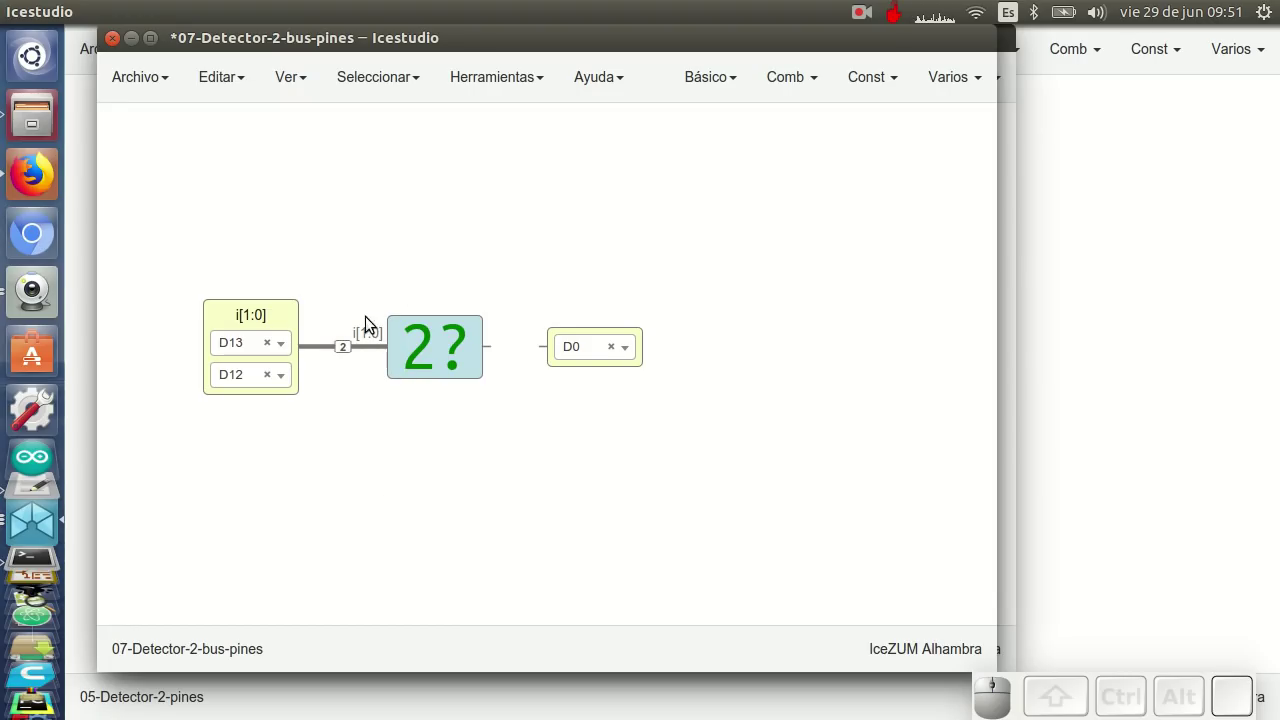
pyautogui.moveTo(517, 351); pyautogui.dragTo(462, 514)
pyautogui.rightClick(445, 481)
pyautogui.scroll(3)
pyautogui.moveTo(486, 470); pyautogui.dragTo(468, 430)
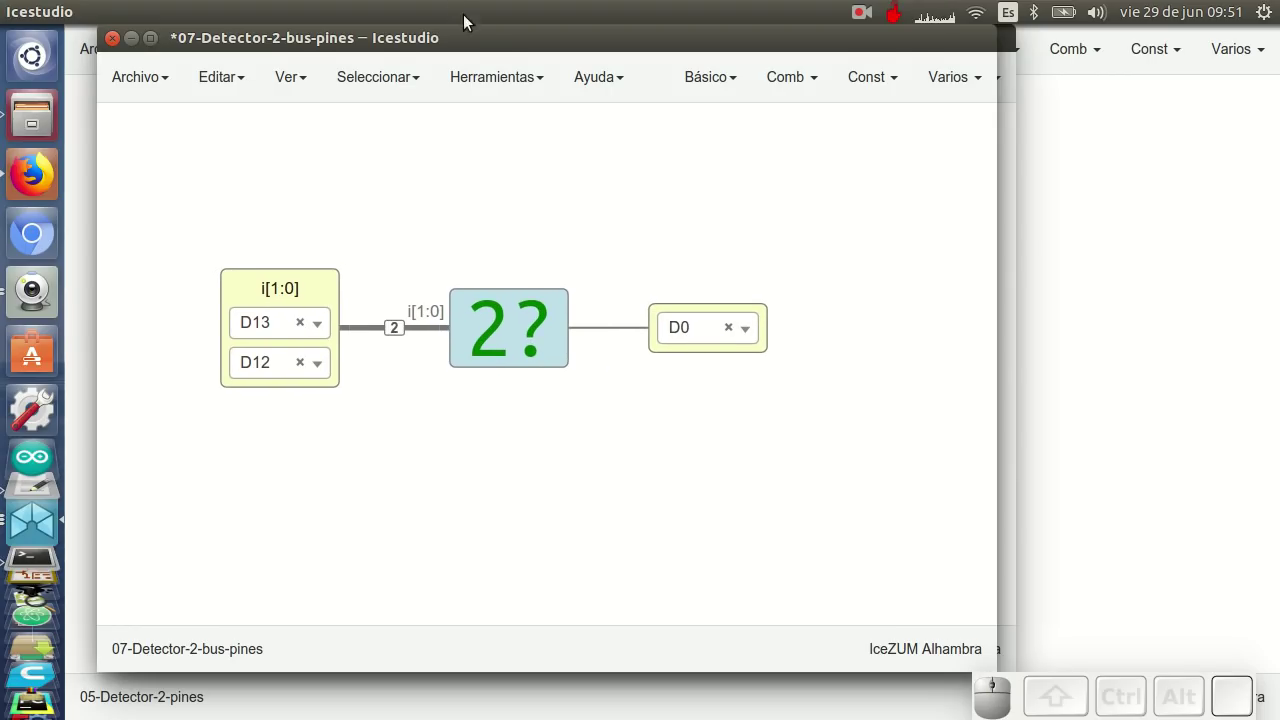
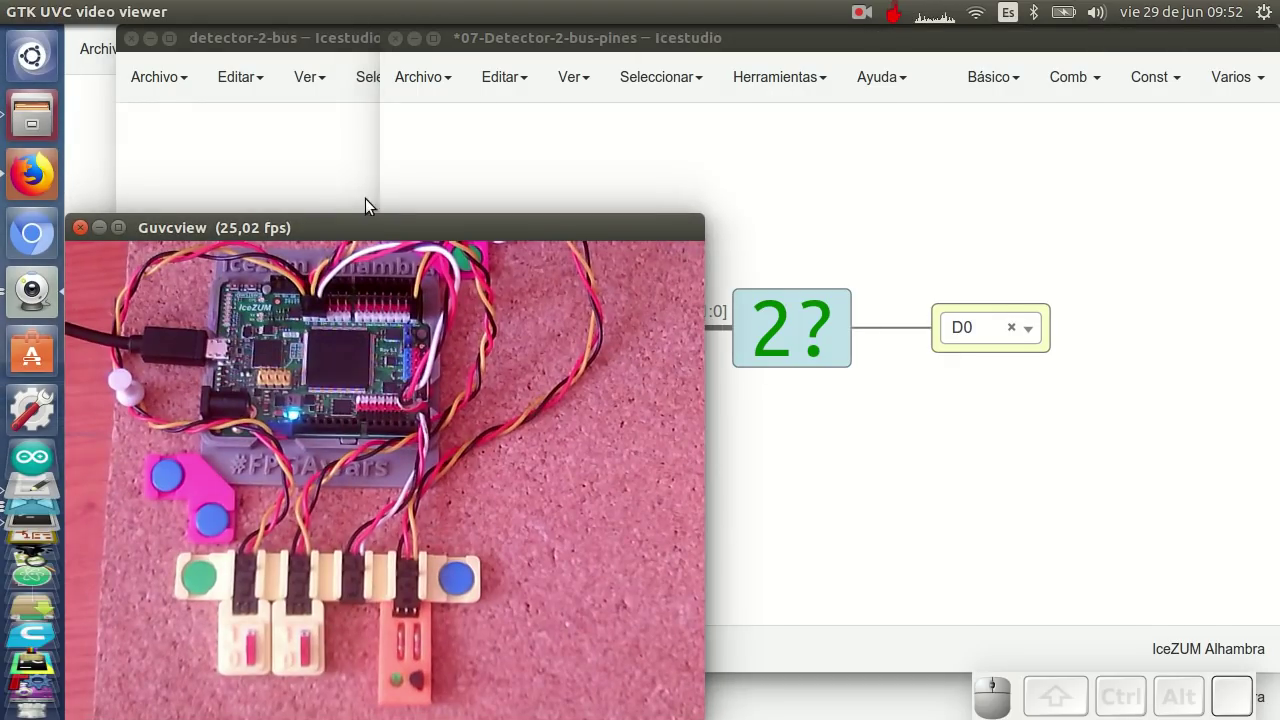
# Set the bus detector beside the board webcam view and upload it to the board
pyautogui.click(894, 448)
pyautogui.scroll(-3)
pyautogui.rightClick(749, 485)
pyautogui.click(927, 453)
pyautogui.press('ctrl+u')
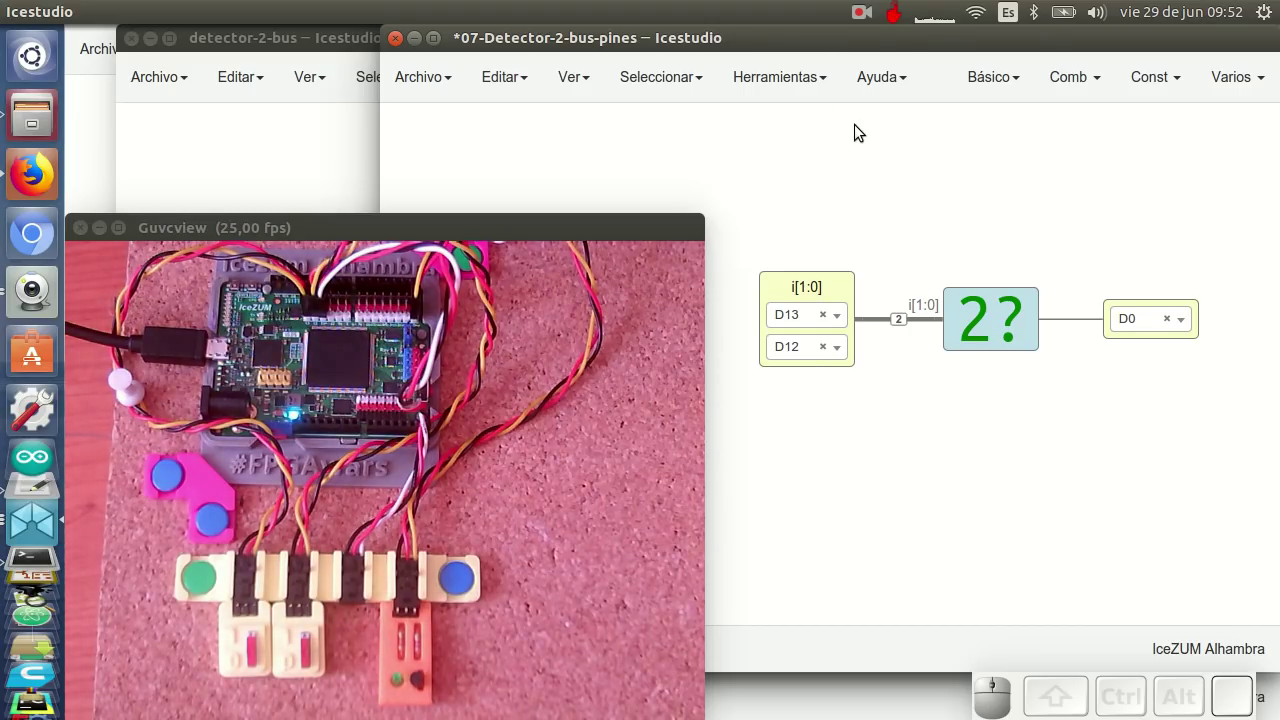
pyautogui.click(860, 128)
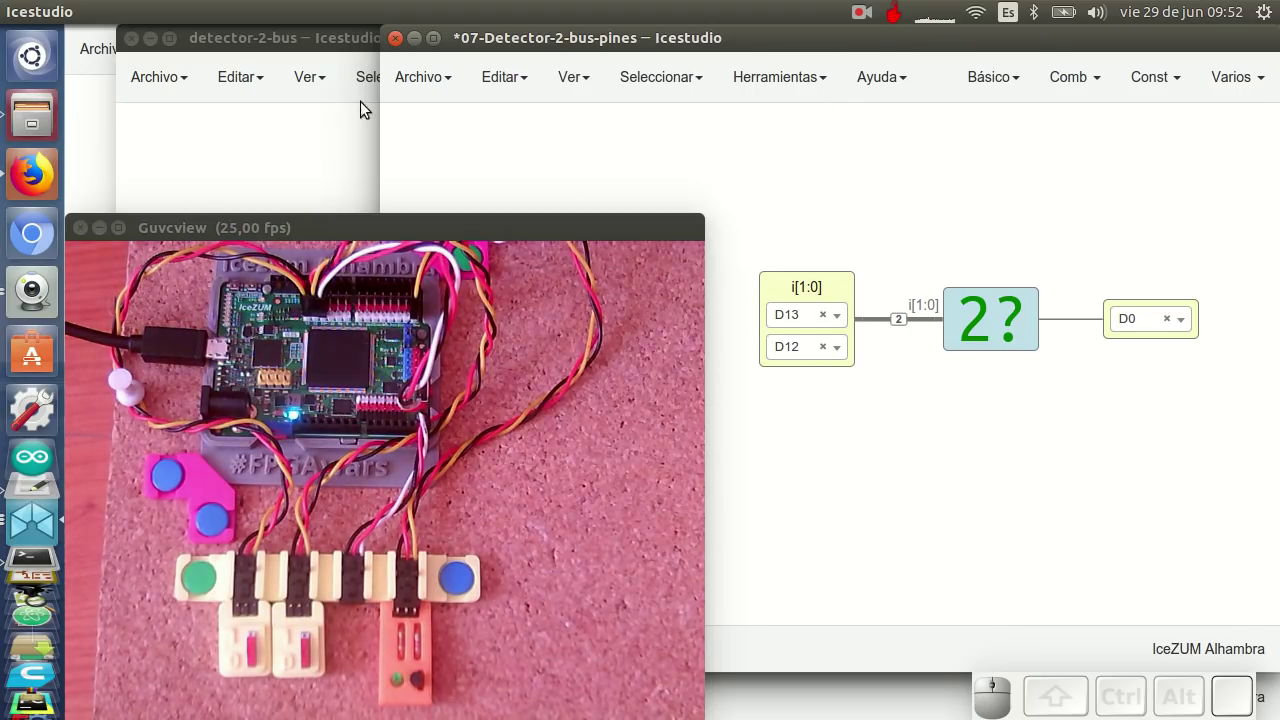
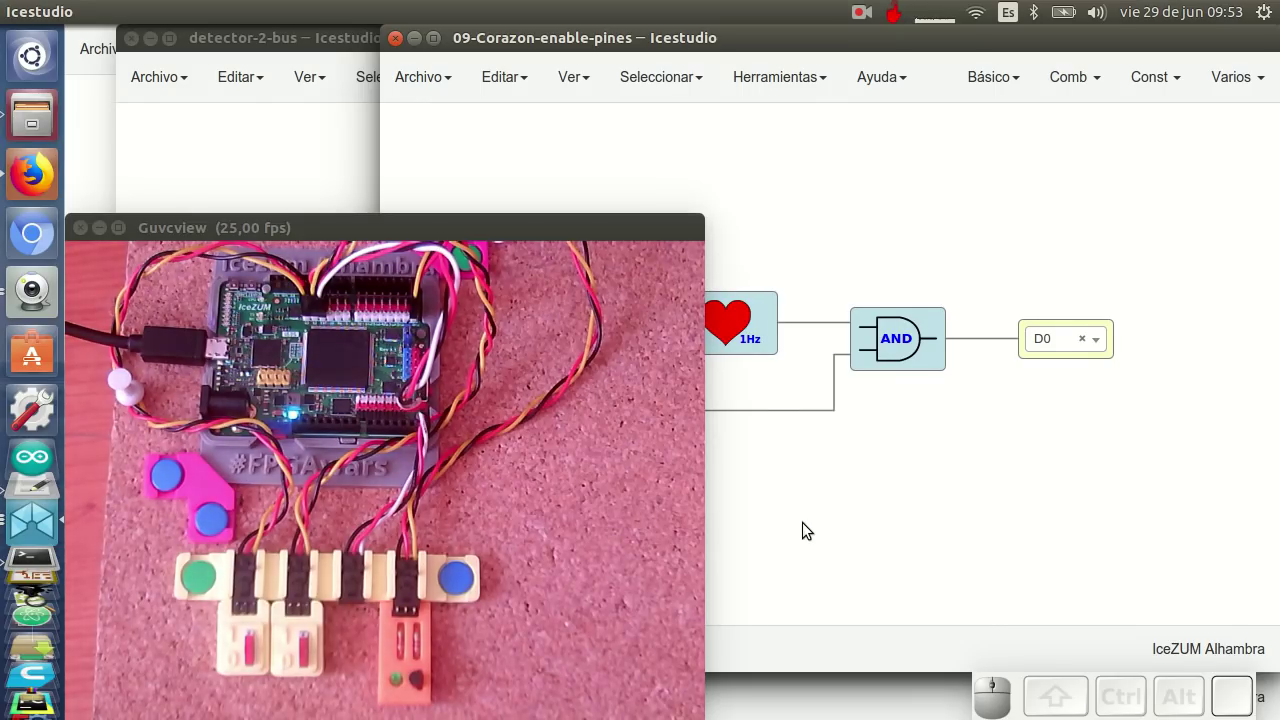
# Maximize the 09-Corazon-enable-pines window and bring up the Básico block list
pyautogui.click(827, 181)
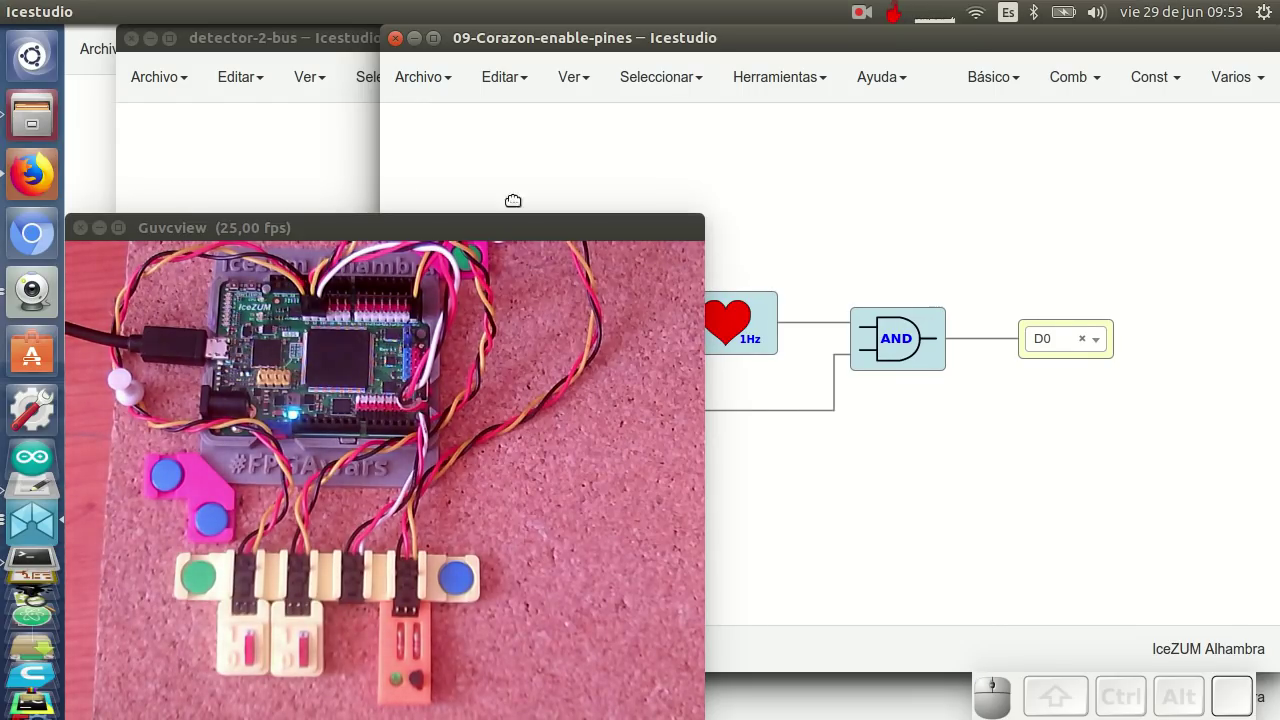
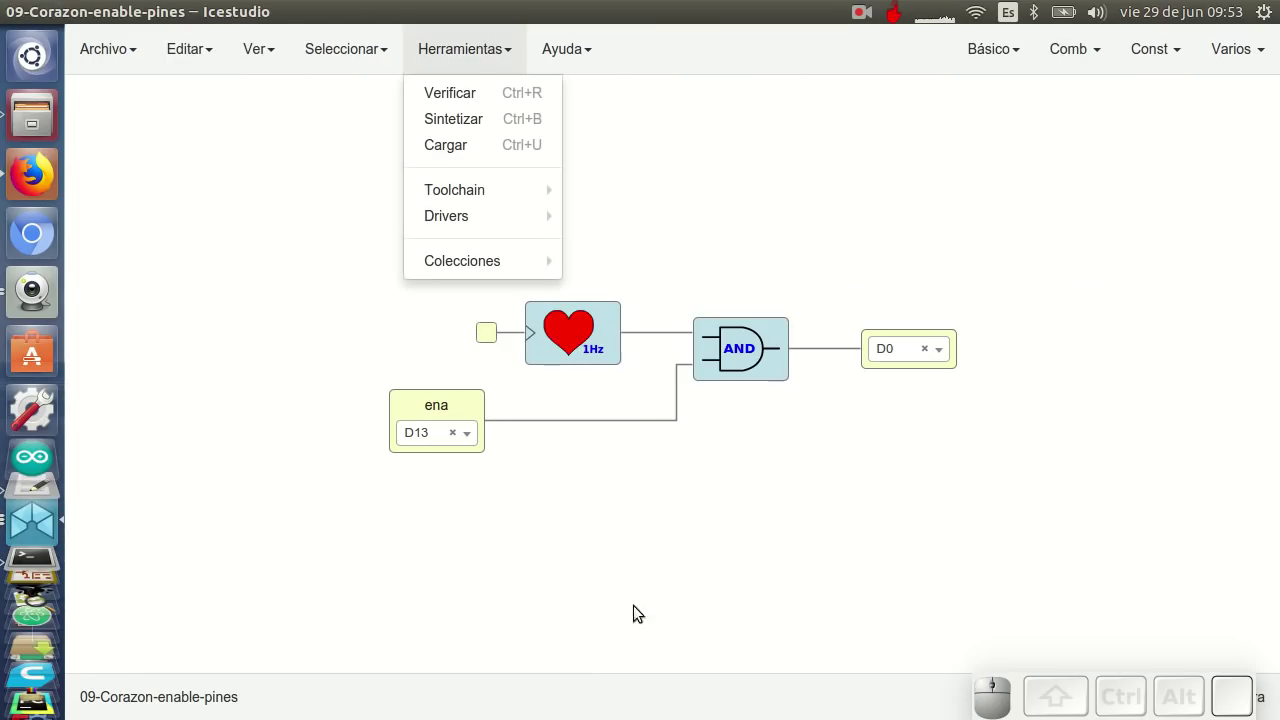
pyautogui.click(592, 538)
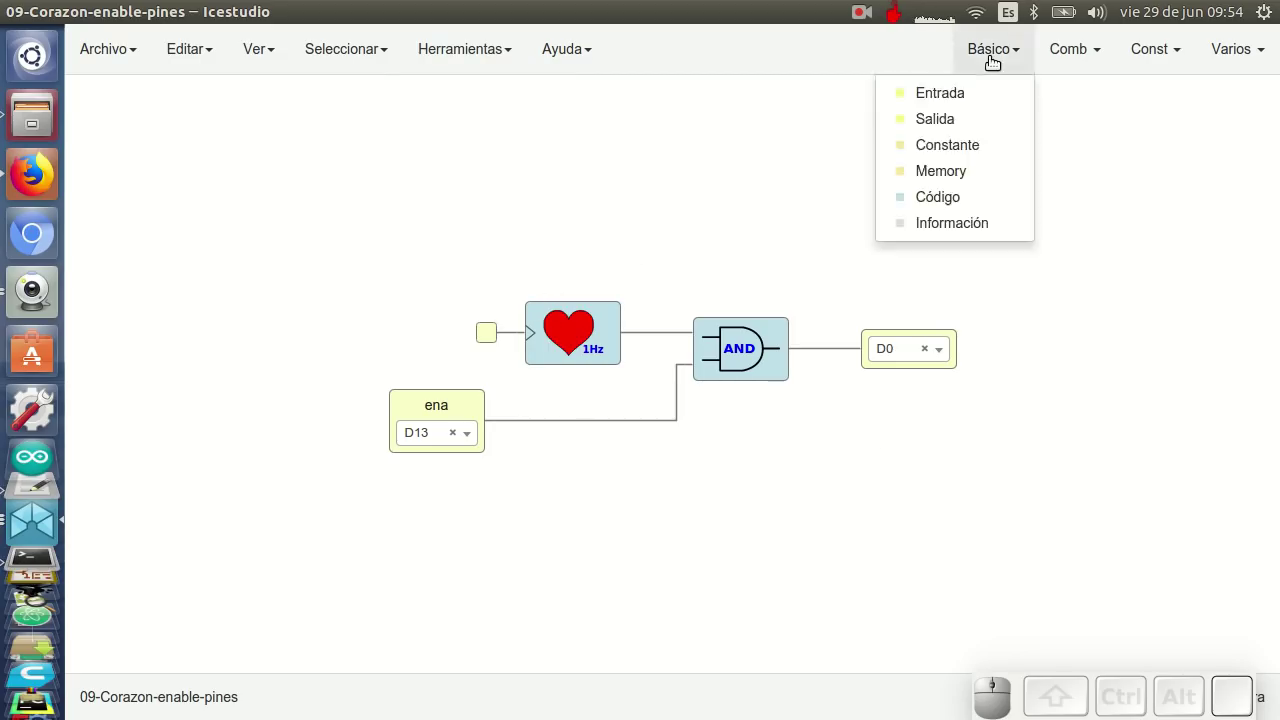
# Add a pinless clock input showing the reloj symbol, placed above ena beside the heart block
pyautogui.click(974, 89)
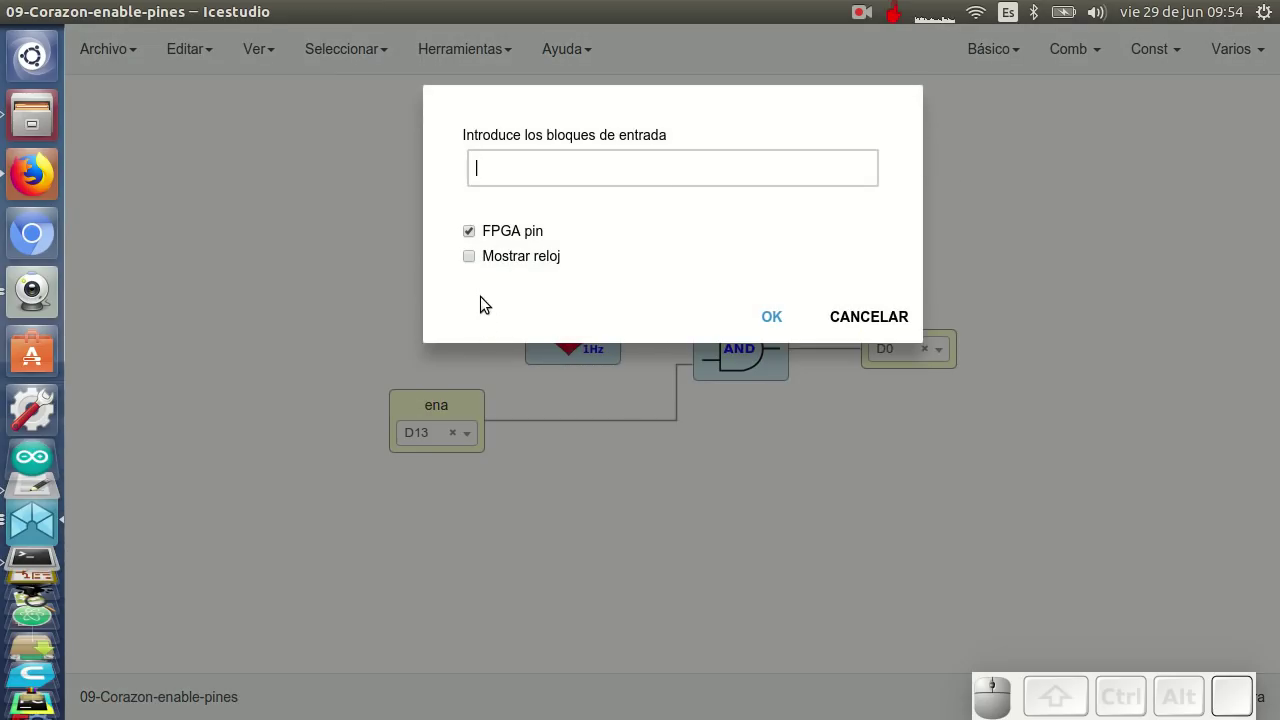
pyautogui.click(476, 238)
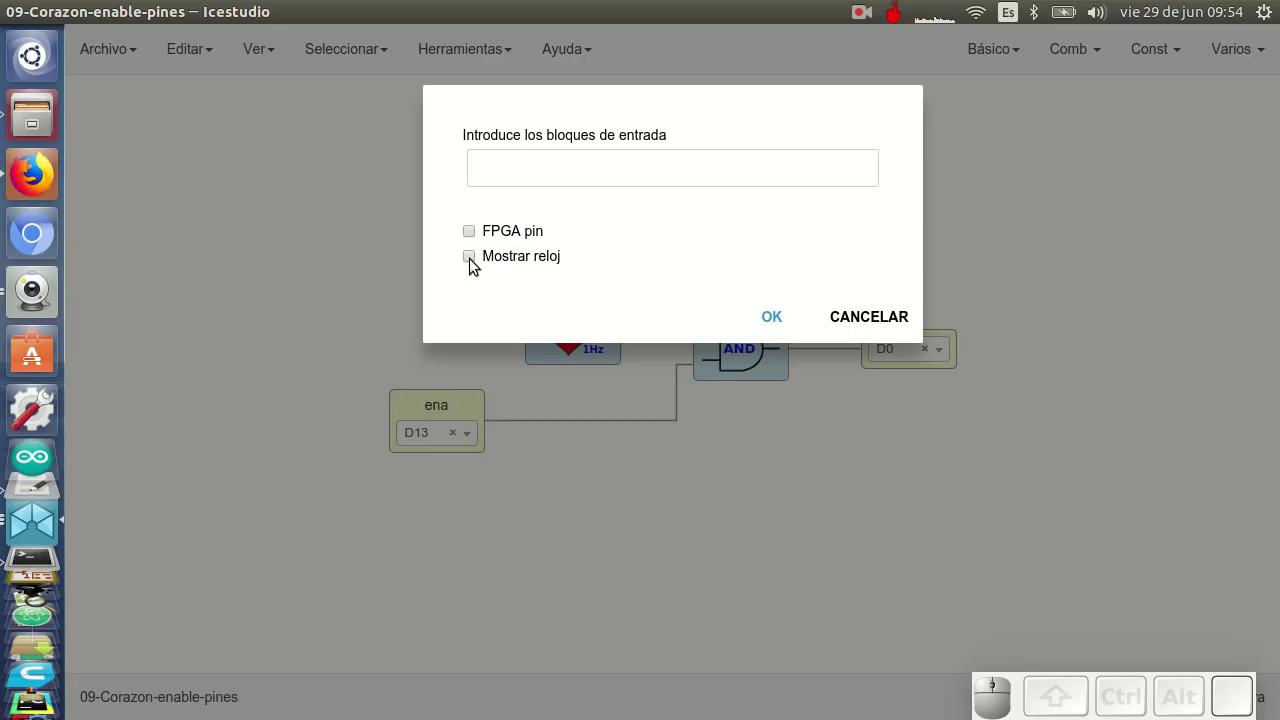
pyautogui.click(474, 264)
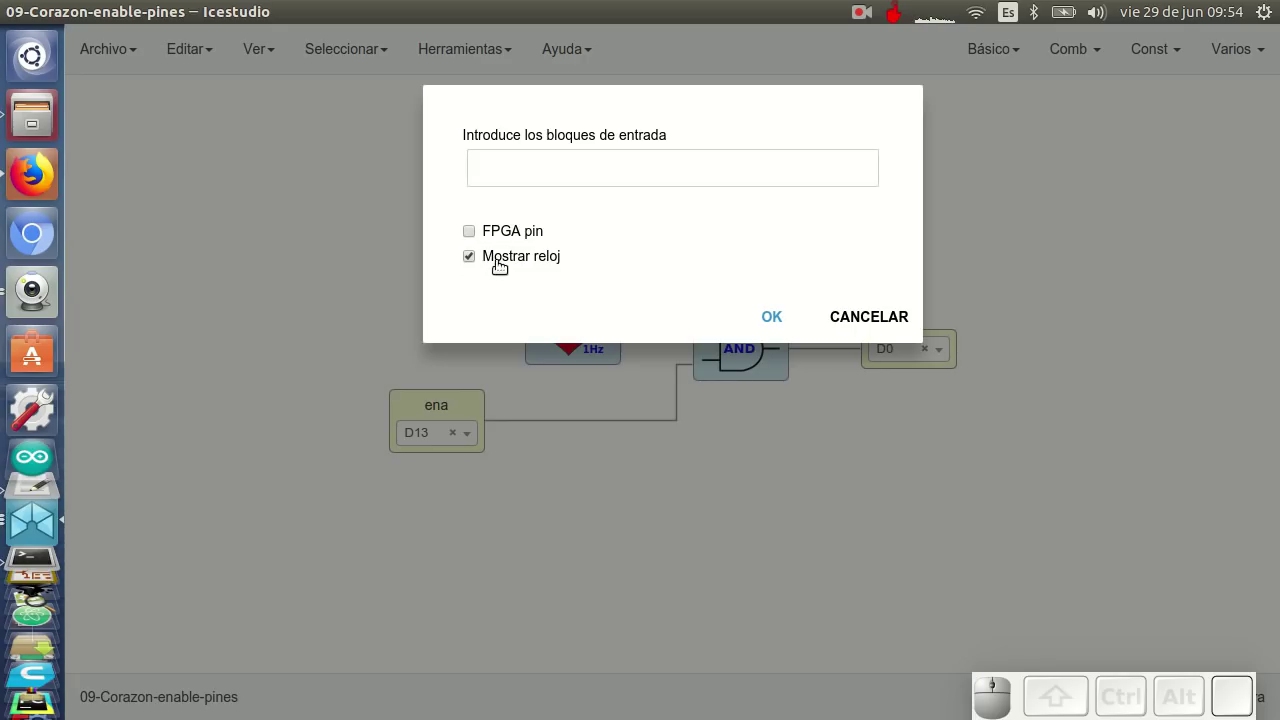
pyautogui.click(769, 319)
pyautogui.click(380, 342)
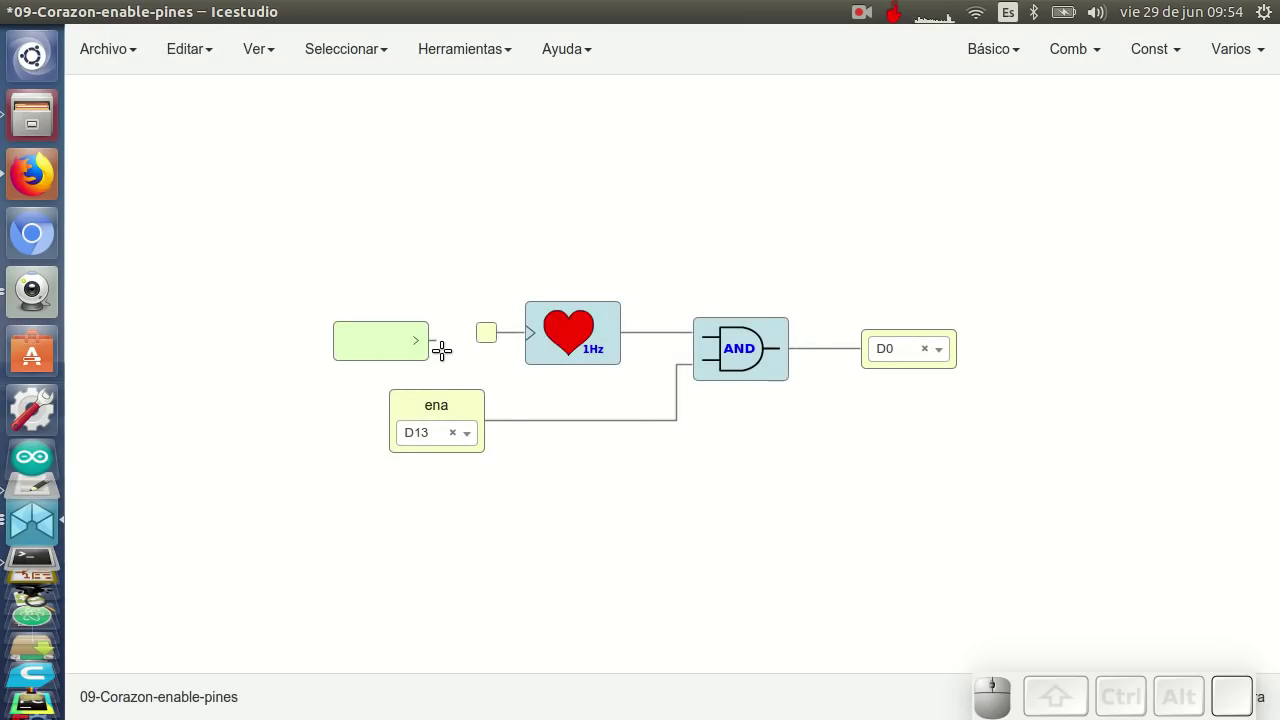
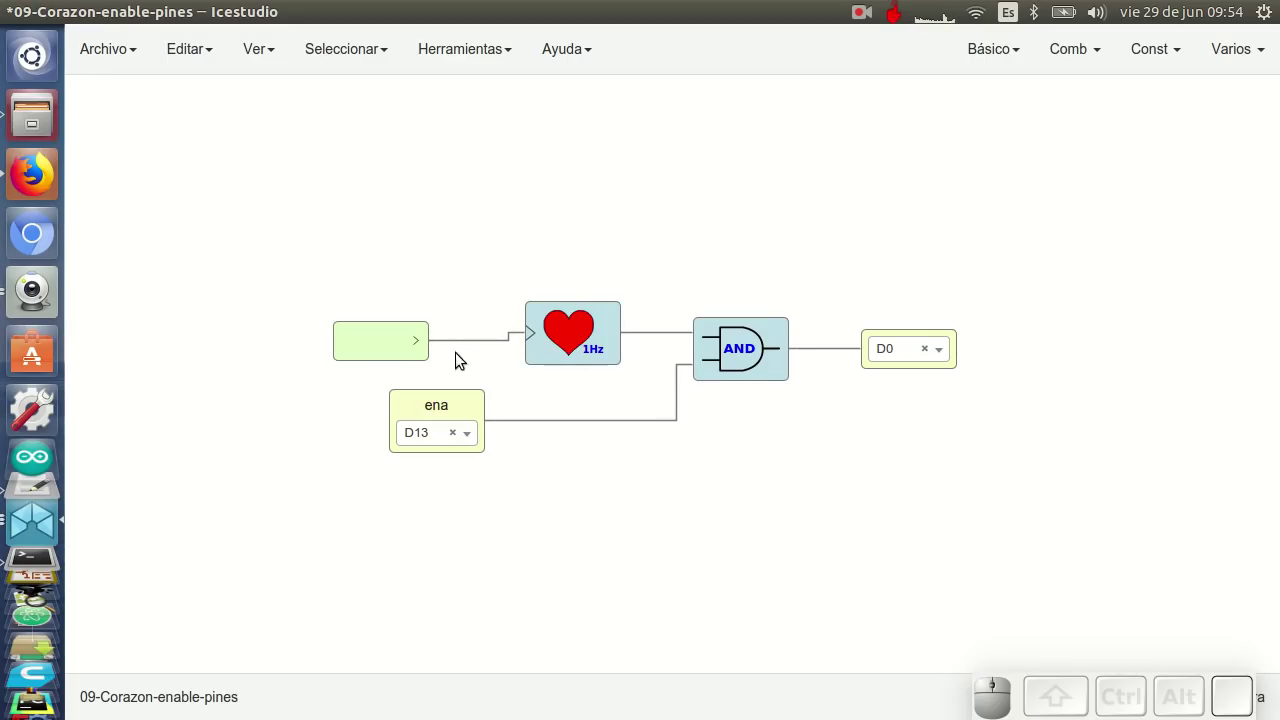
pyautogui.moveTo(407, 355); pyautogui.dragTo(493, 374)
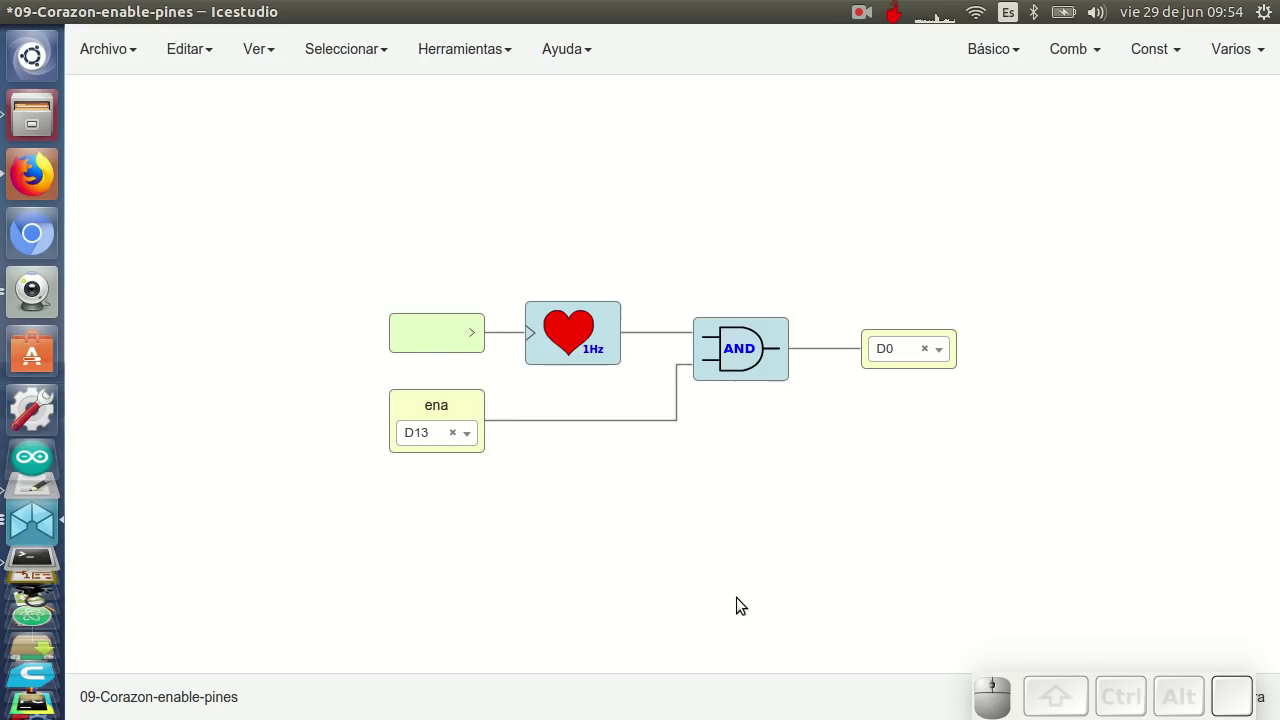
# Make the ena input and the D0 output internal ports instead of FPGA pins
pyautogui.click(467, 403)
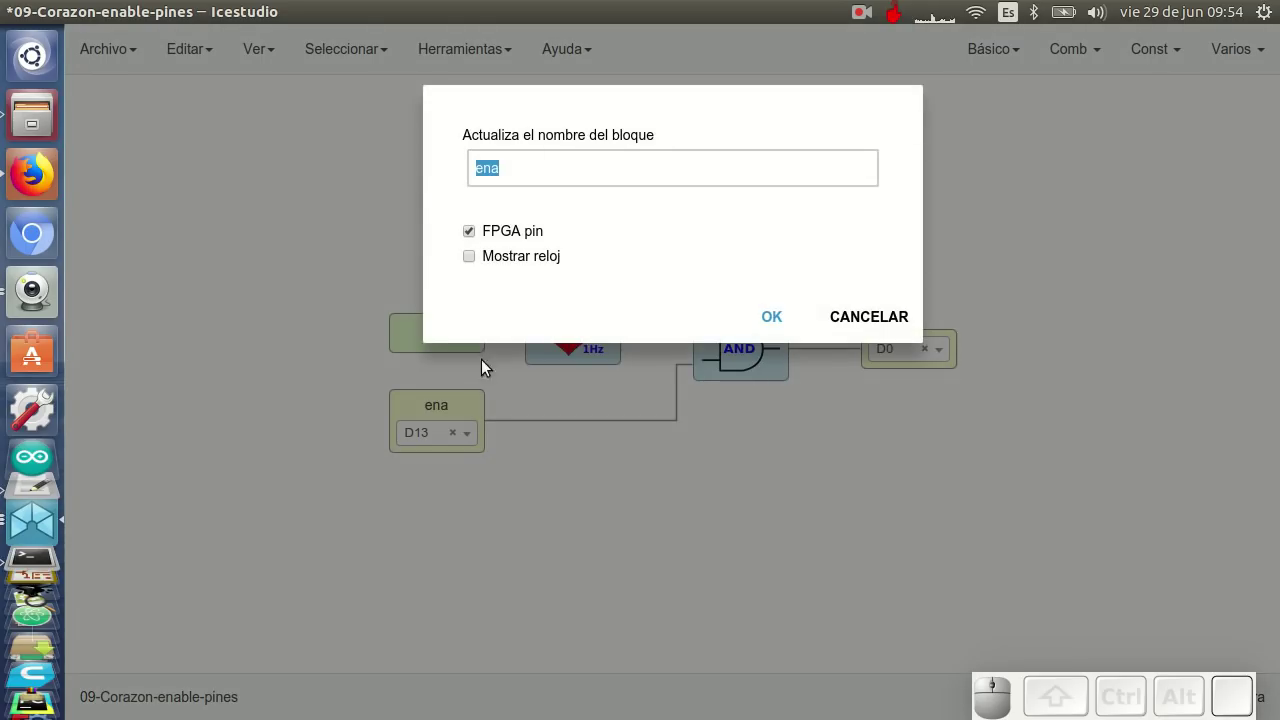
pyautogui.click(510, 229)
pyautogui.click(782, 323)
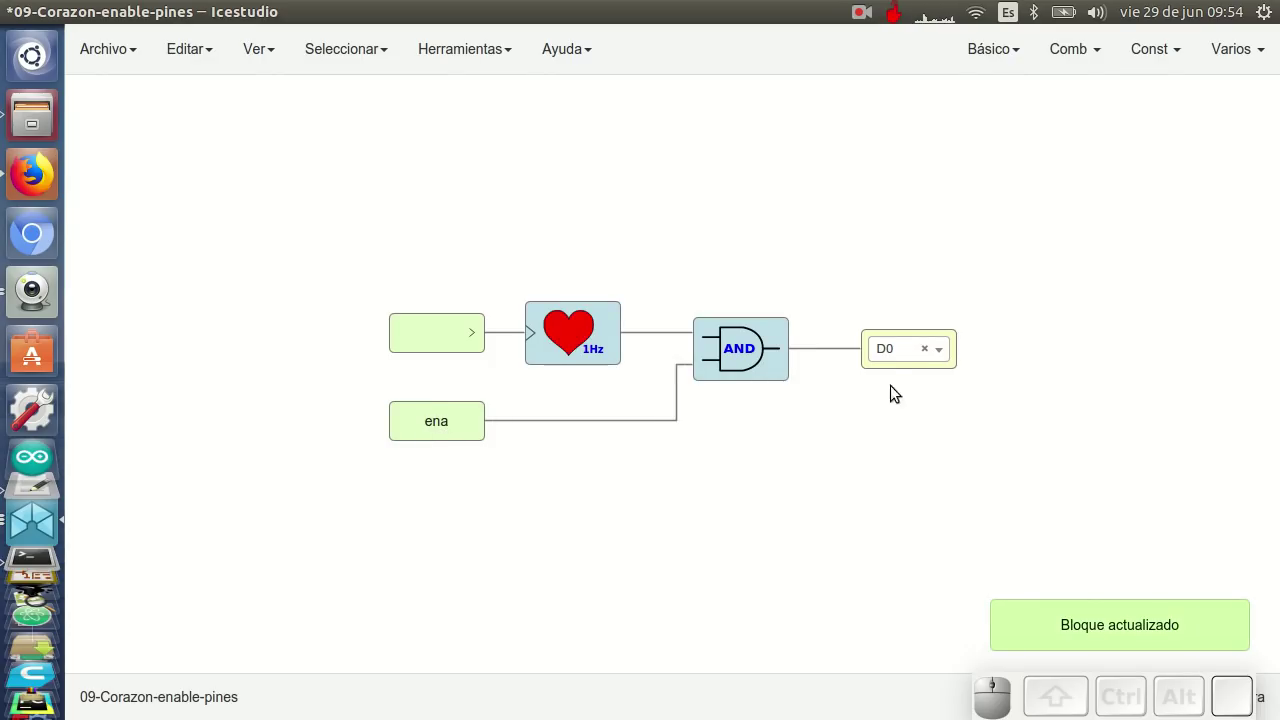
pyautogui.click(887, 370)
pyautogui.click(497, 231)
pyautogui.click(777, 293)
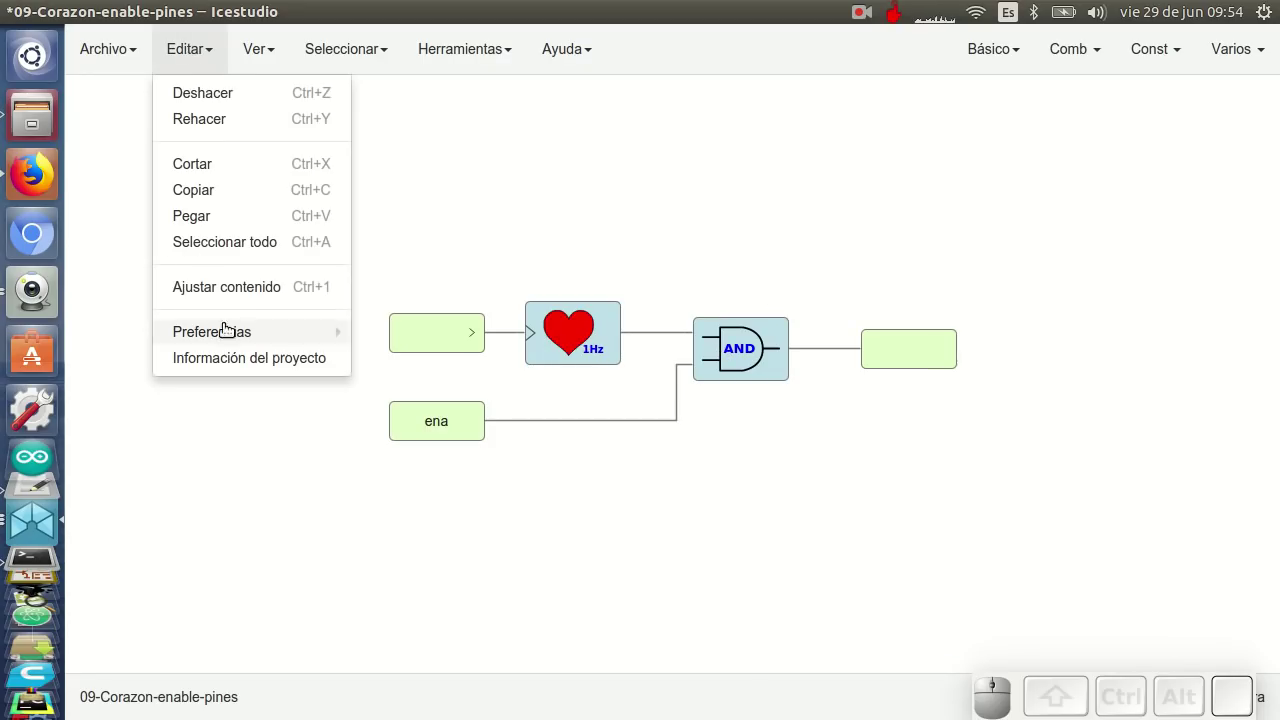
pyautogui.click(240, 363)
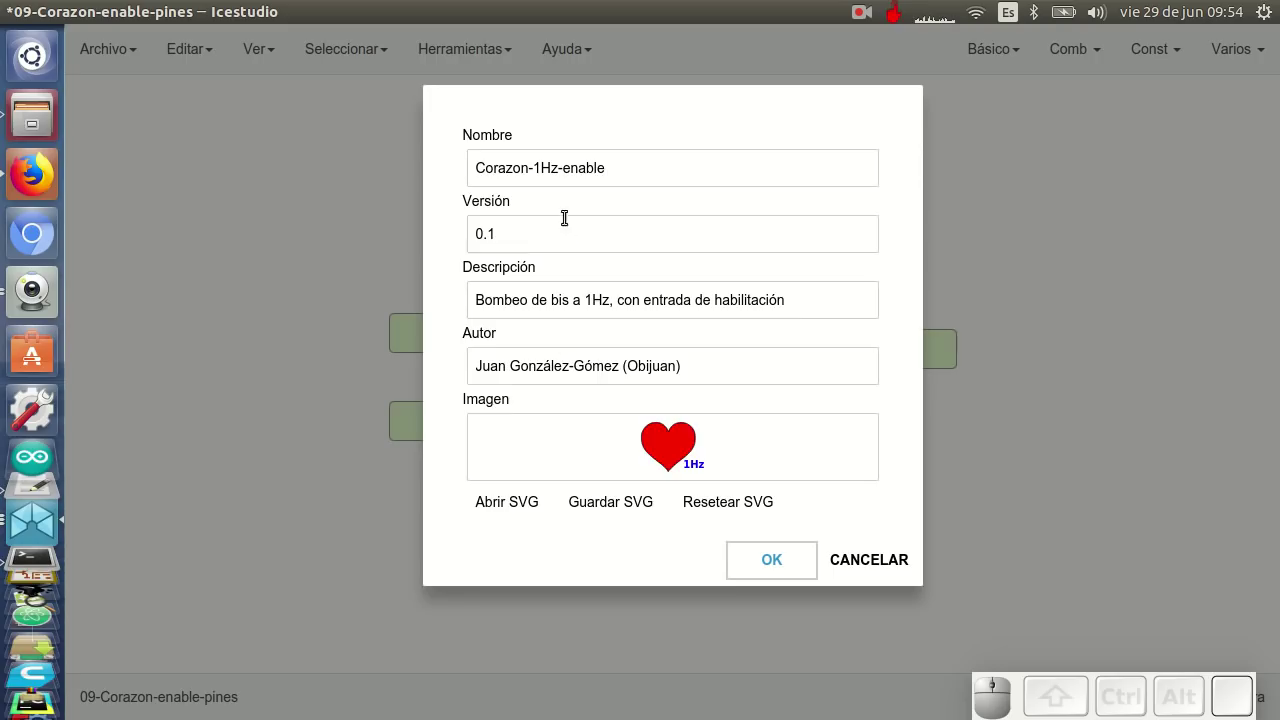
pyautogui.click(524, 502)
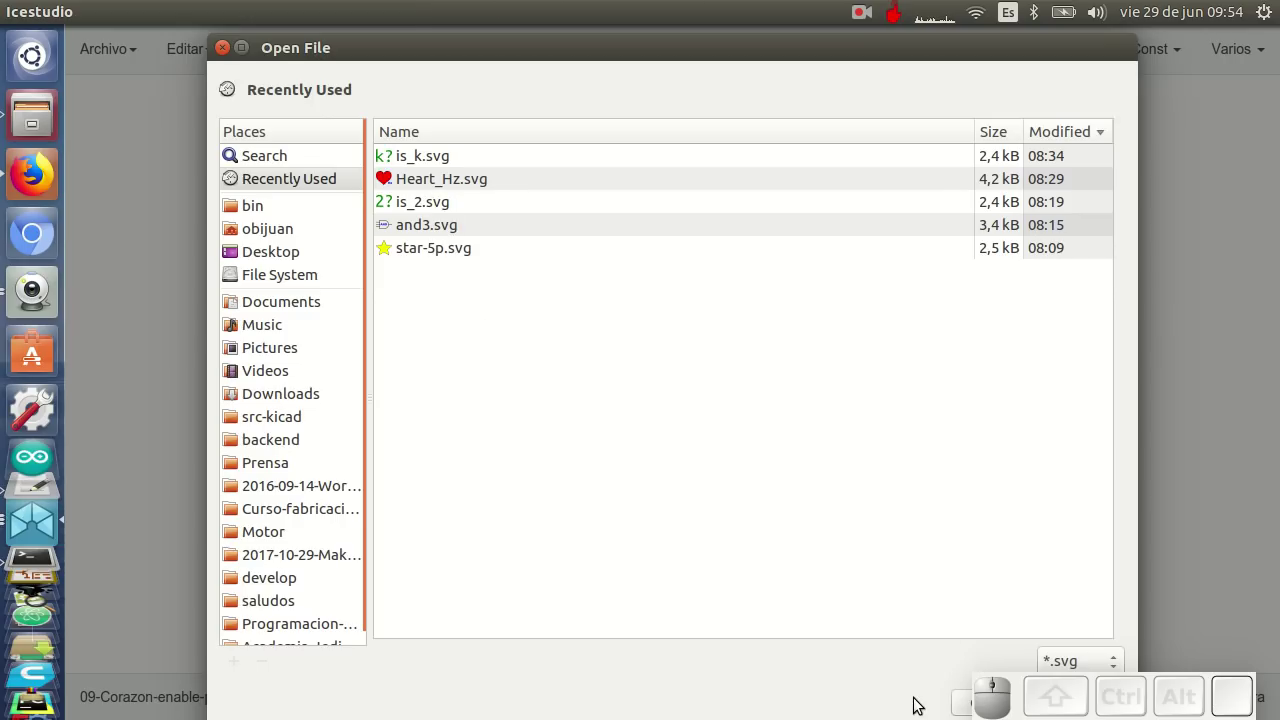
pyautogui.moveTo(891, 687); pyautogui.dragTo(846, 565)
pyautogui.click(860, 555)
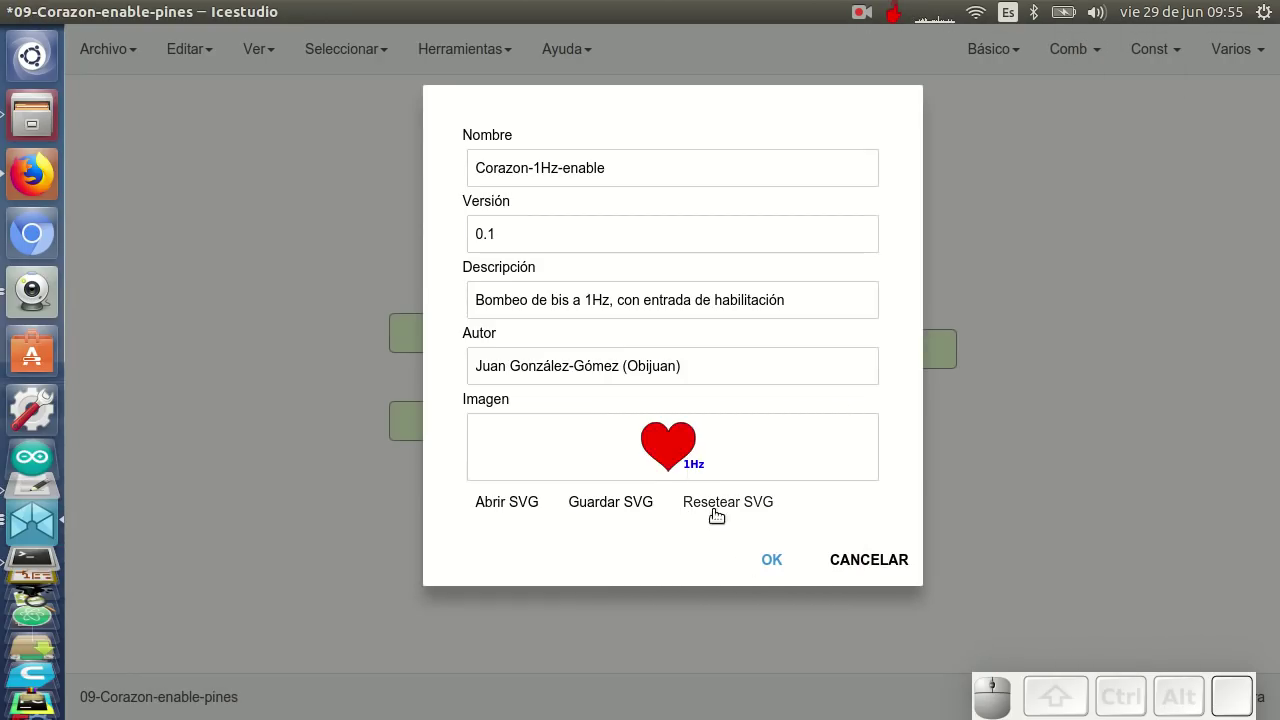
pyautogui.click(773, 558)
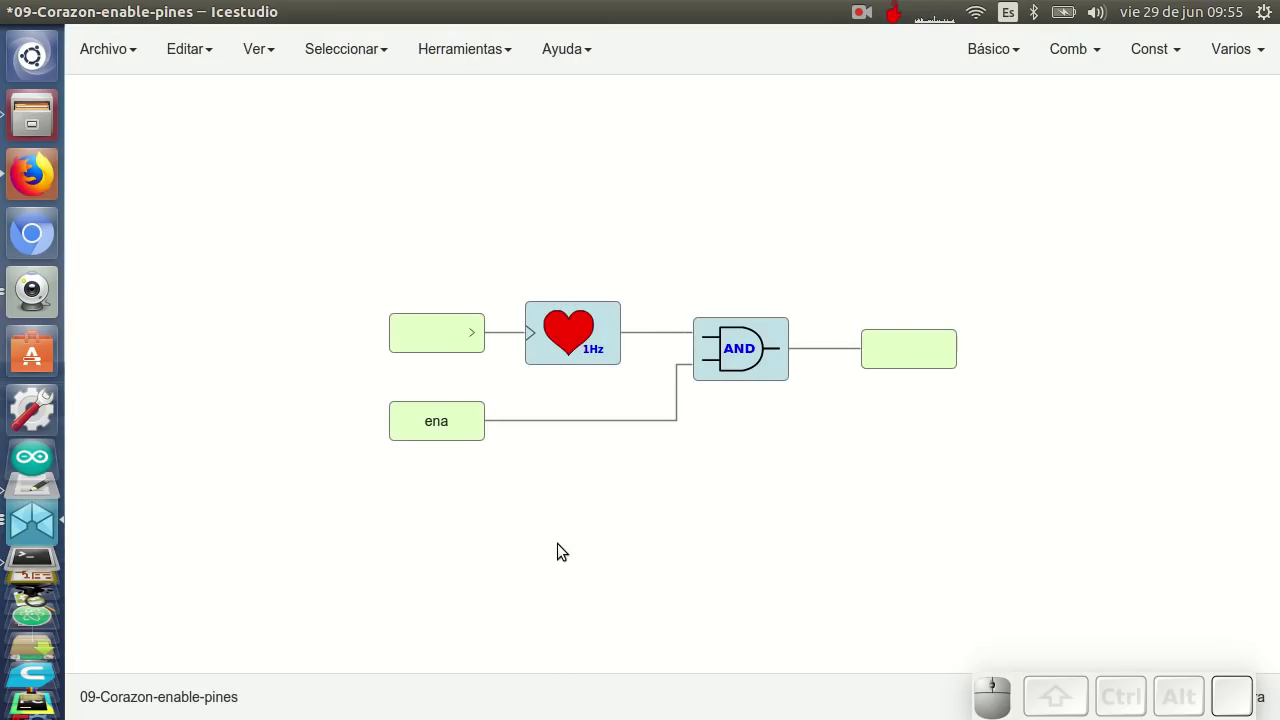
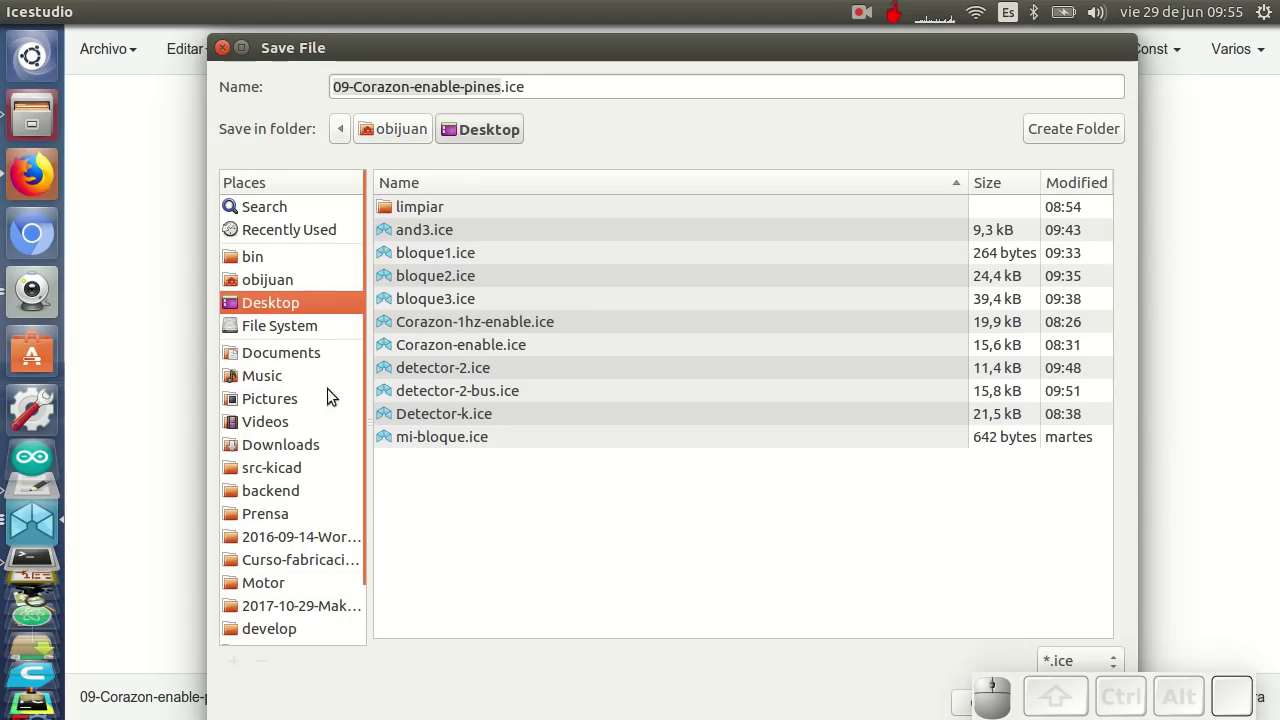
# Save the heart circuit over Corazon-1hz-enable.ice on the Desktop, confirming the replace
pyautogui.click(483, 322)
pyautogui.moveTo(860, 663); pyautogui.dragTo(995, 593)
pyautogui.click(1028, 593)
pyautogui.click(833, 372)
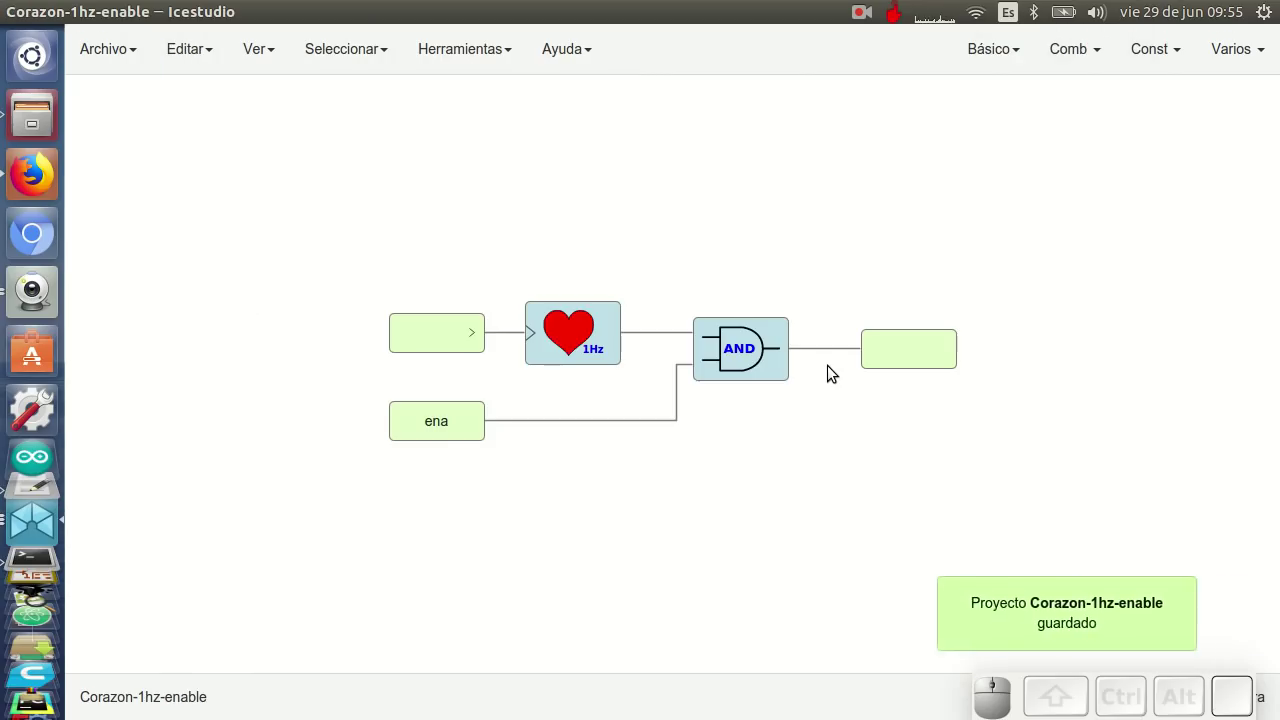
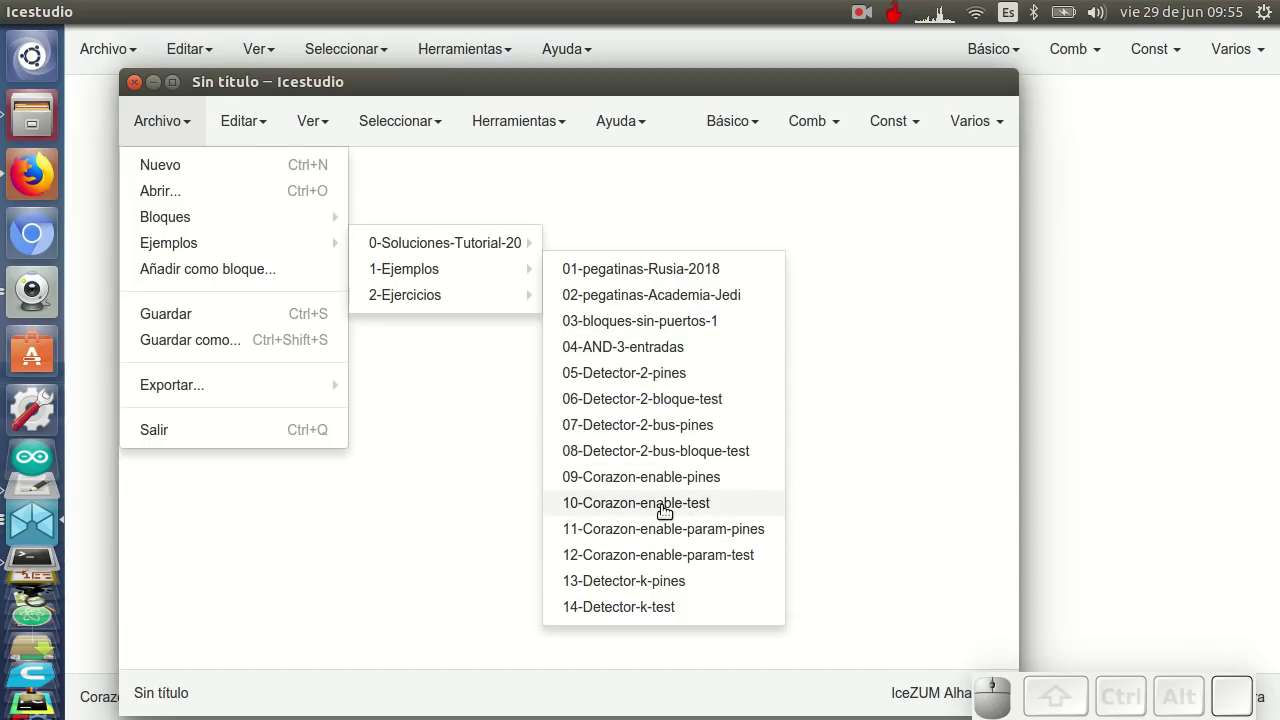
# Load the 10-Corazon-enable-test example and delete its original heart block
pyautogui.click(669, 509)
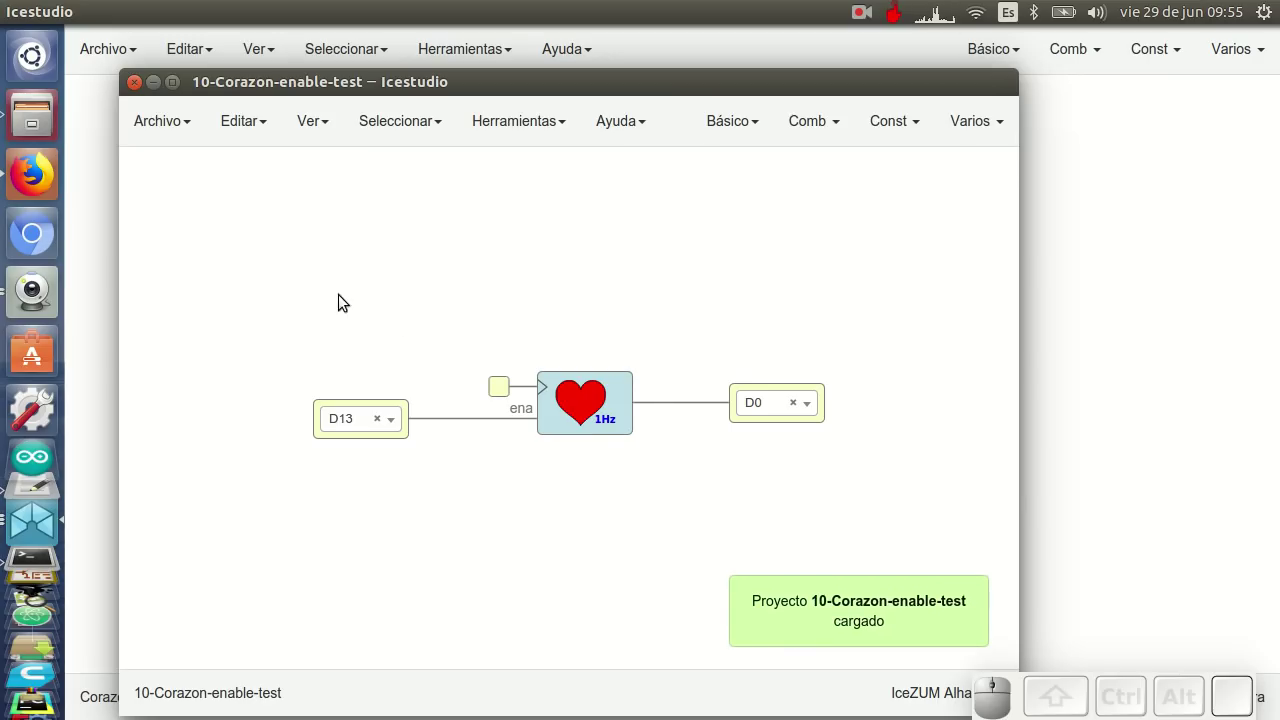
pyautogui.moveTo(503, 315); pyautogui.dragTo(617, 431)
pyautogui.press('Delete')
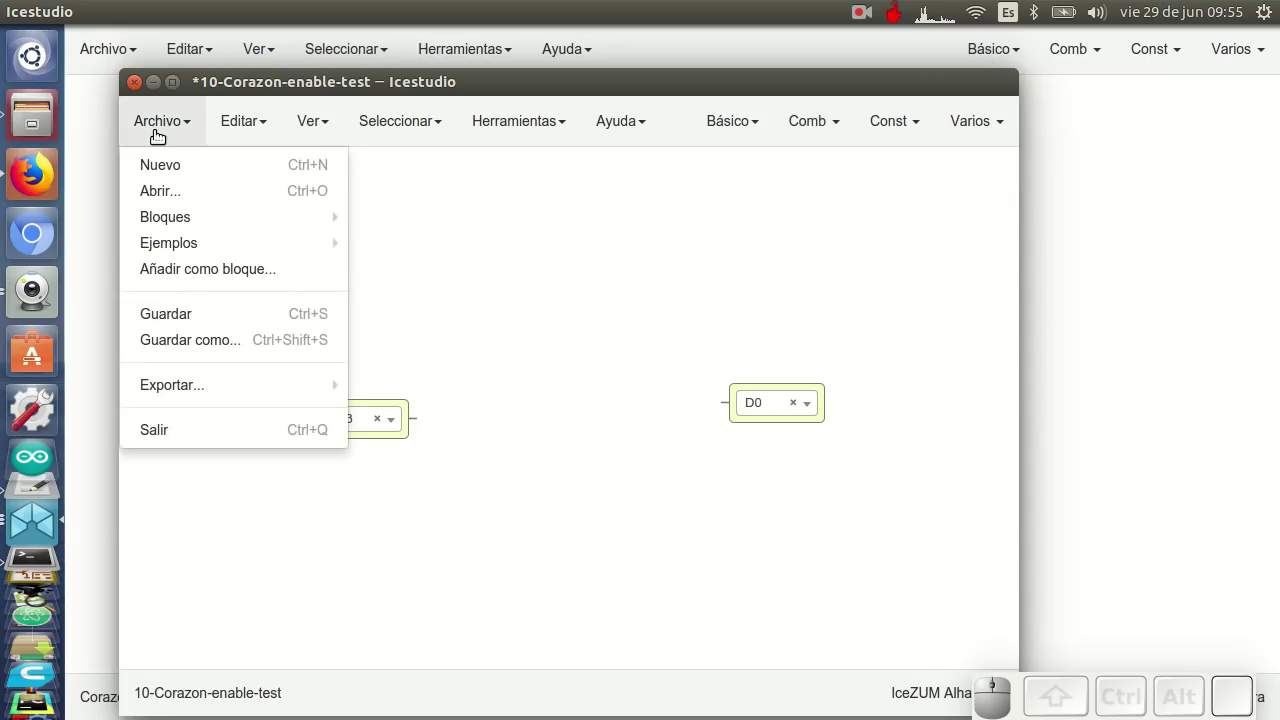
# Import the saved Corazon-1hz-enable.ice project as a block
pyautogui.click(231, 271)
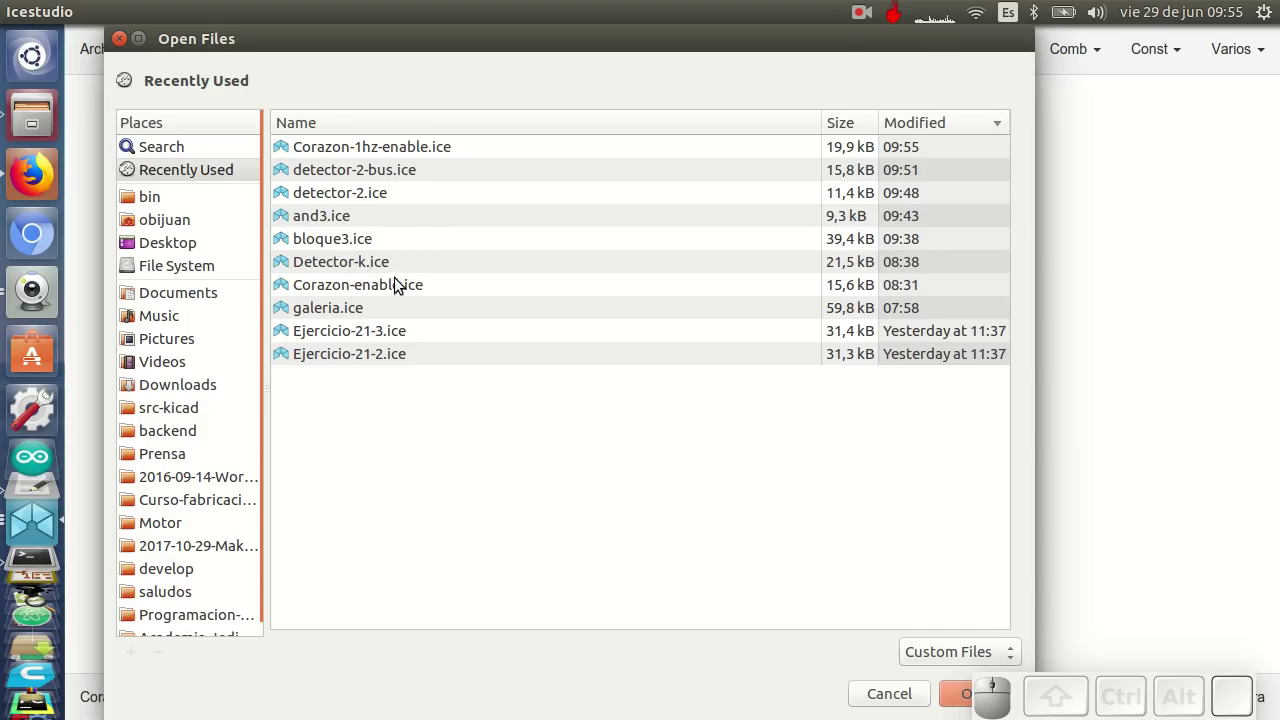
pyautogui.click(403, 153)
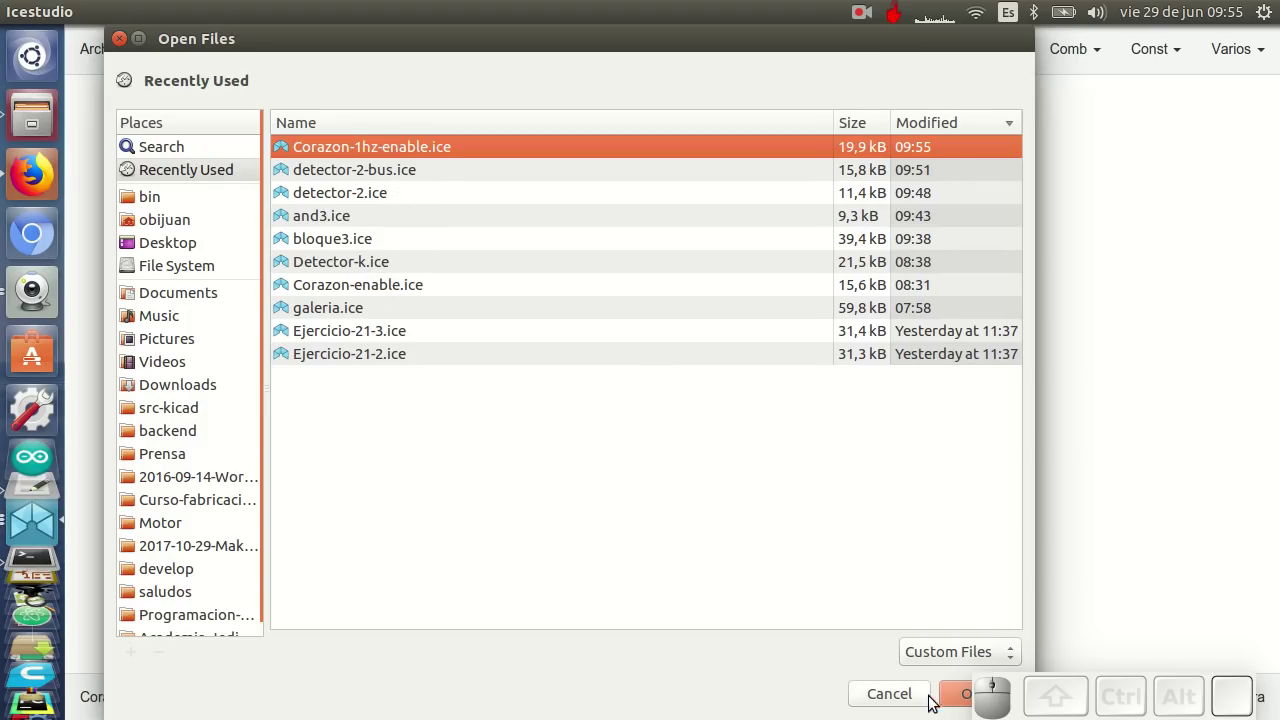
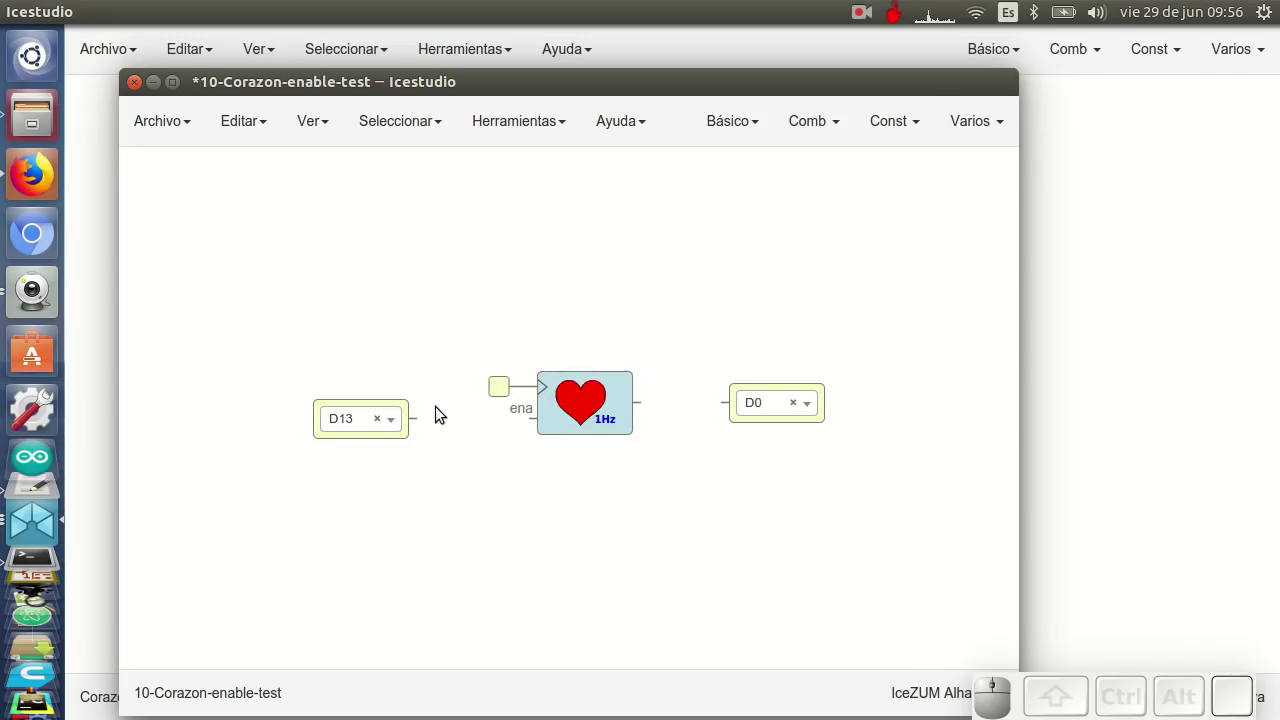
# Wire D13 to the heart block's ena input and its output to D0, then upload to the board
pyautogui.moveTo(447, 424); pyautogui.dragTo(516, 402)
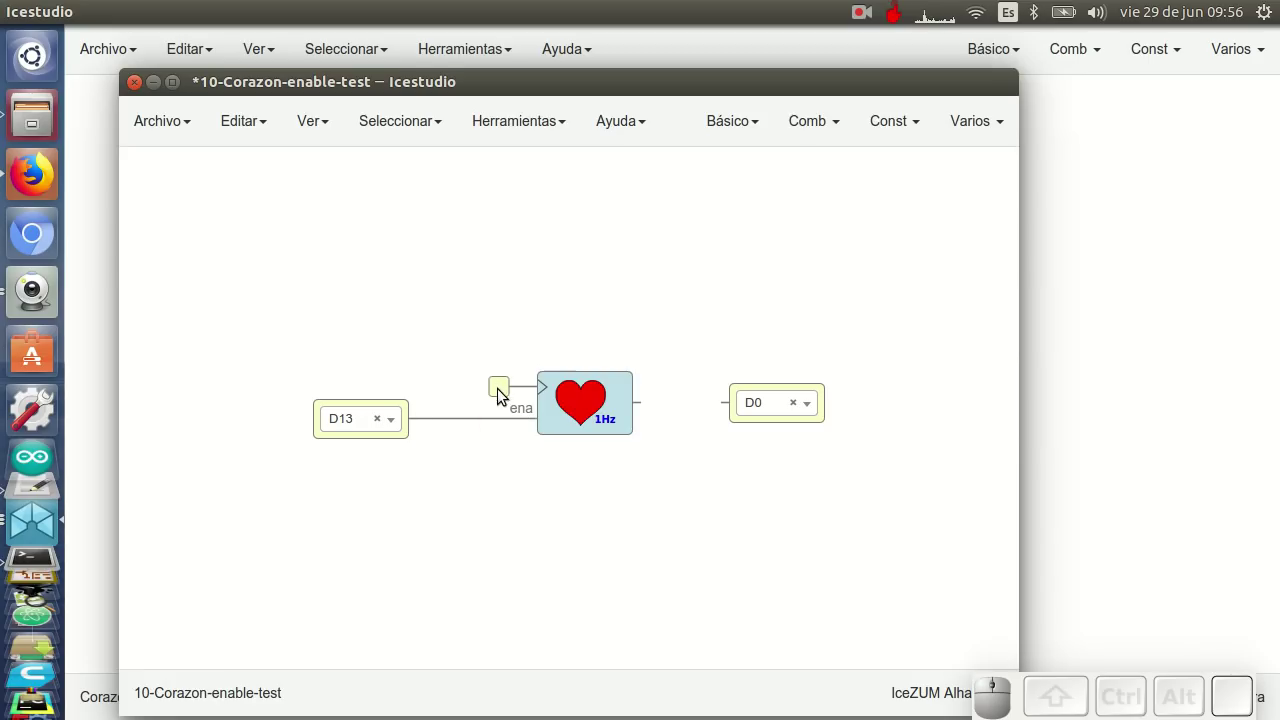
pyautogui.moveTo(660, 411); pyautogui.dragTo(644, 497)
pyautogui.moveTo(713, 87); pyautogui.dragTo(972, 476)
pyautogui.click(939, 484)
pyautogui.press('ctrl+u')
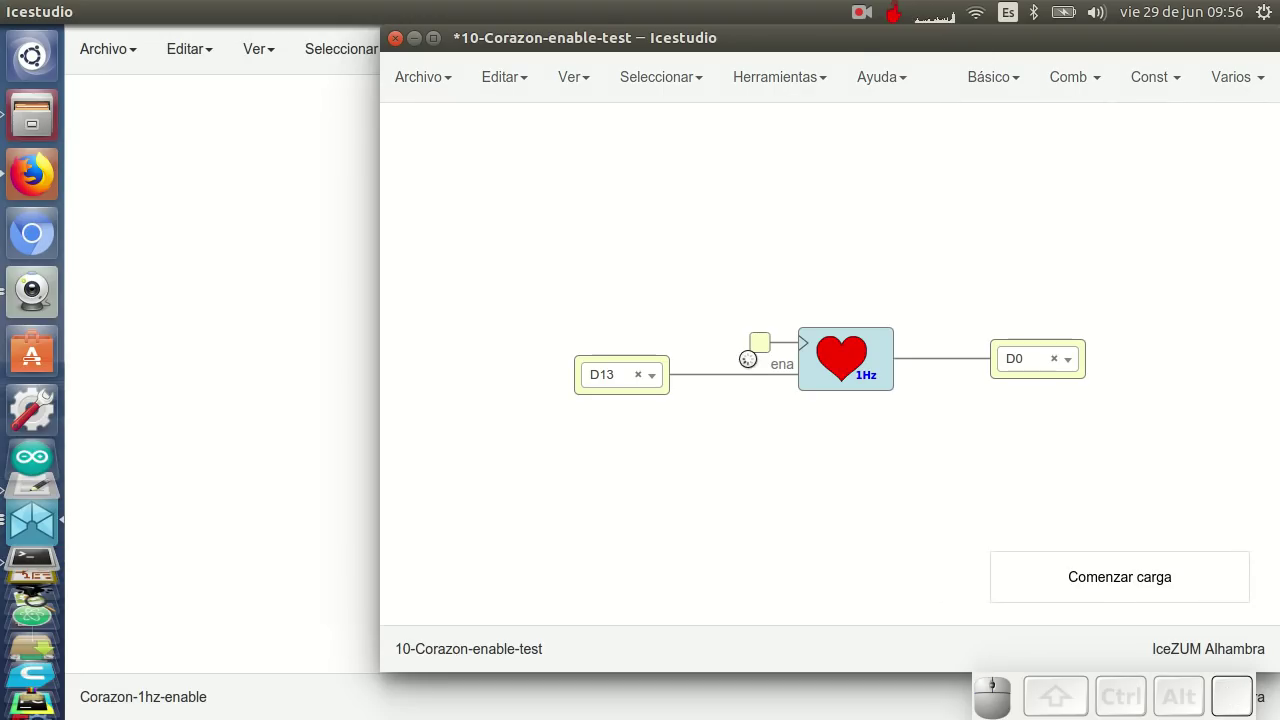
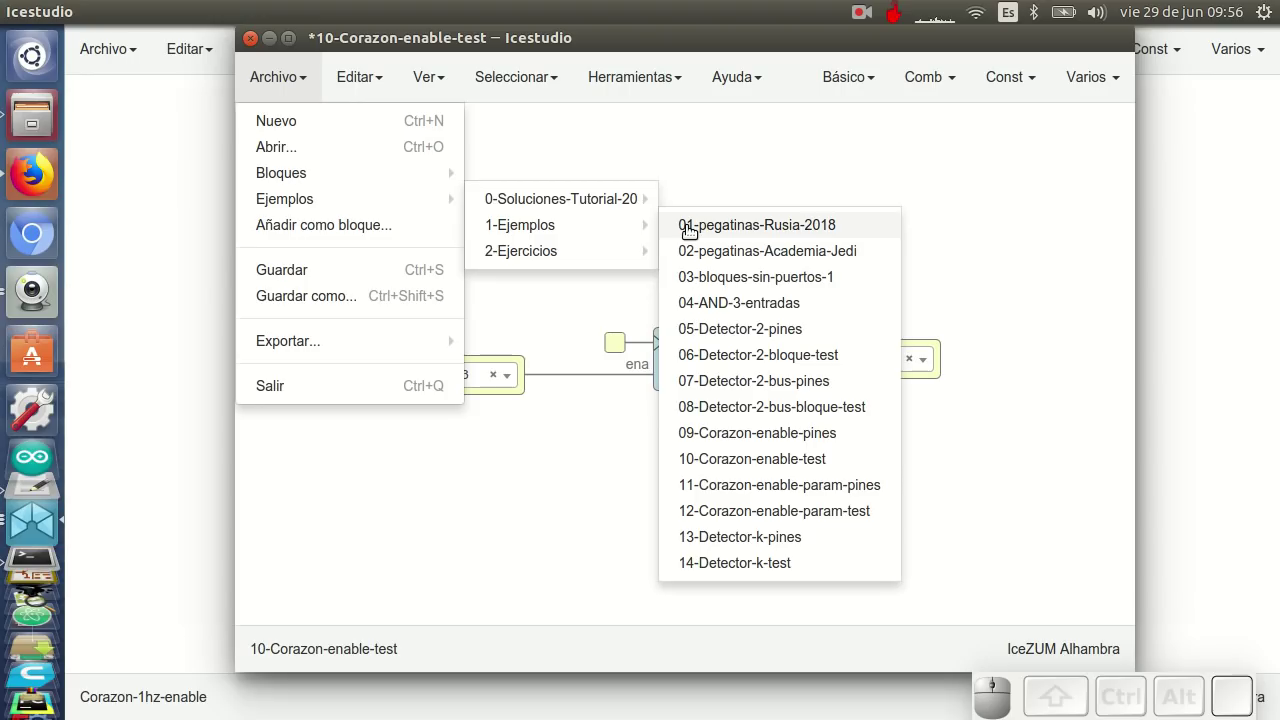
# Choose the 11-Corazon-enable-param-pines entry in the 1-Ejemplos examples list
pyautogui.click(779, 481)
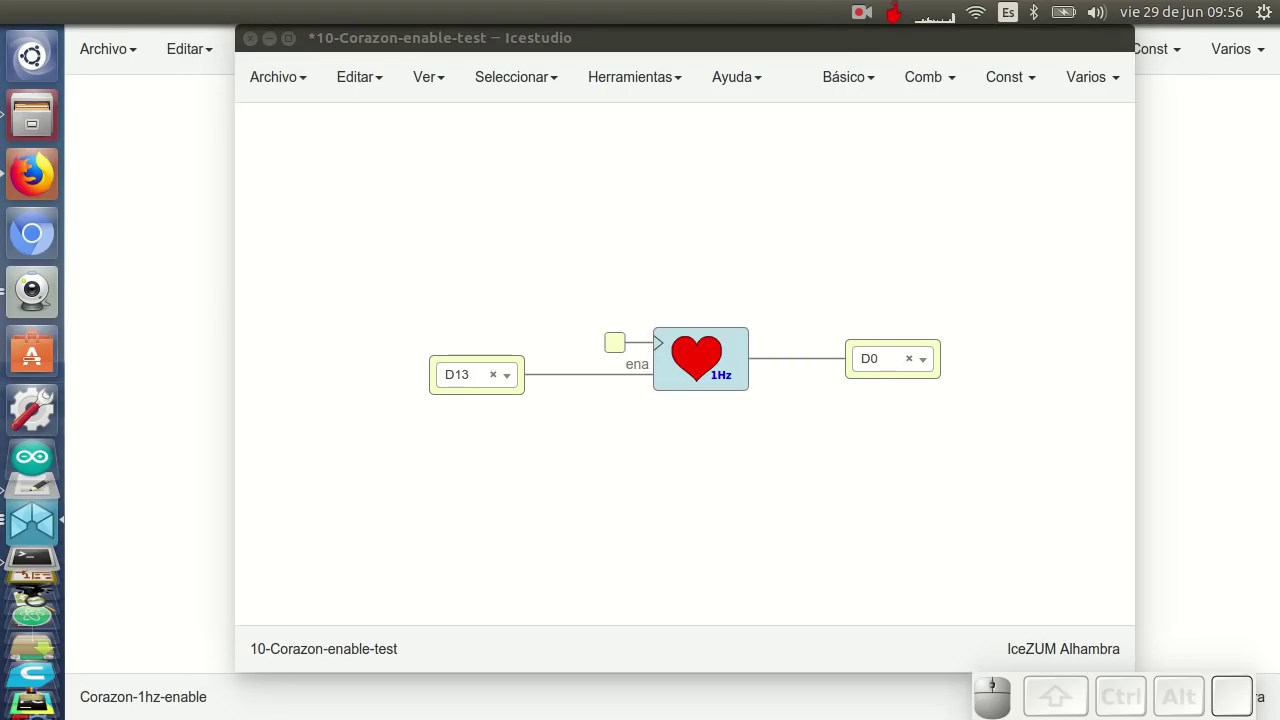
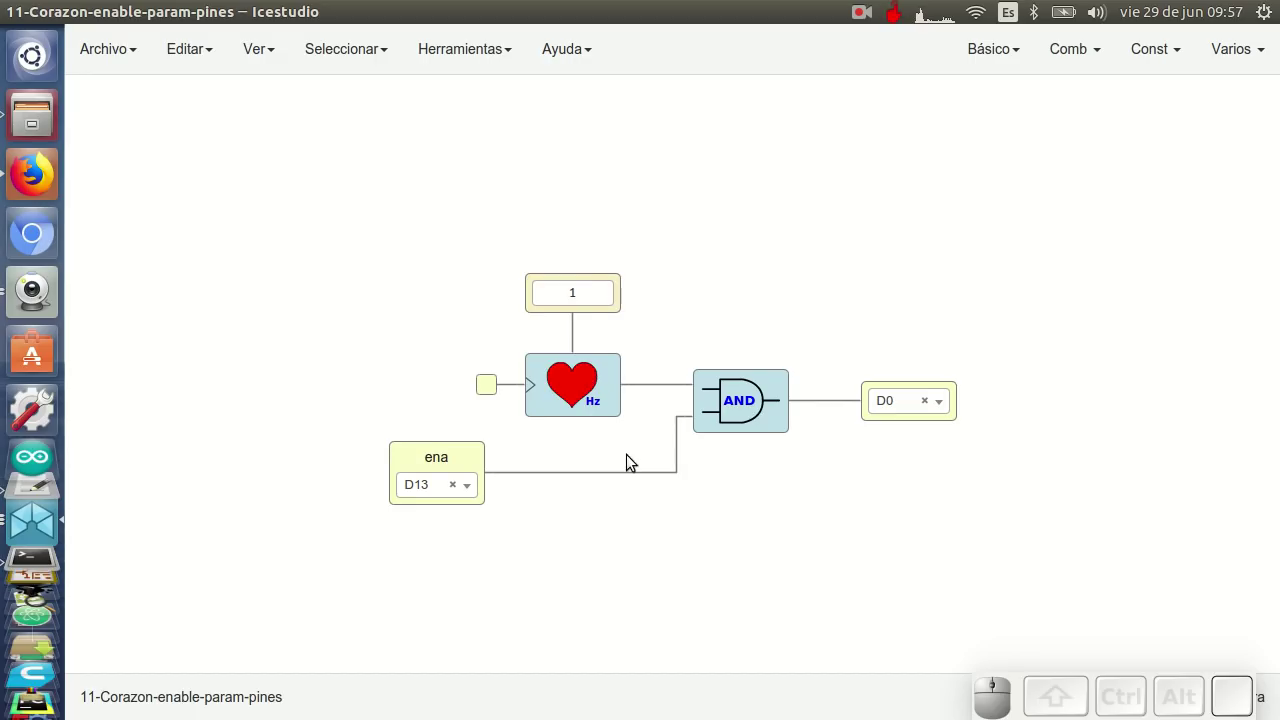
pyautogui.click(584, 282)
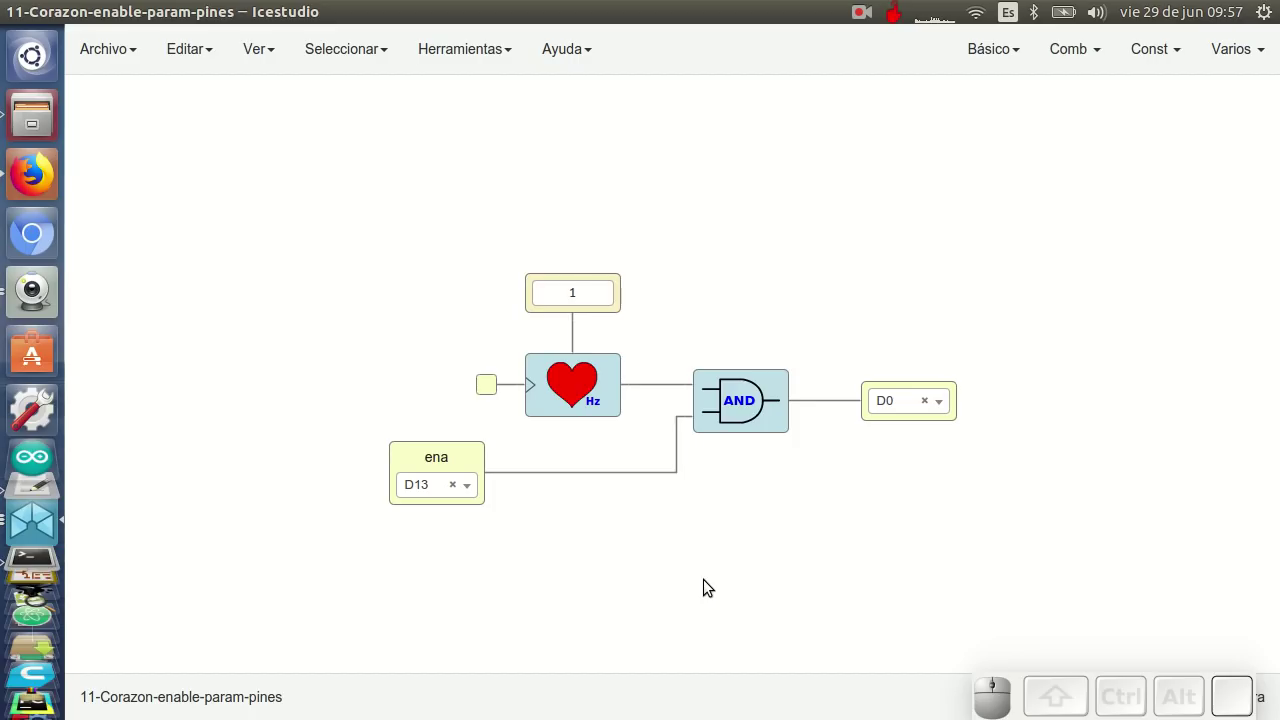
pyautogui.click(716, 300)
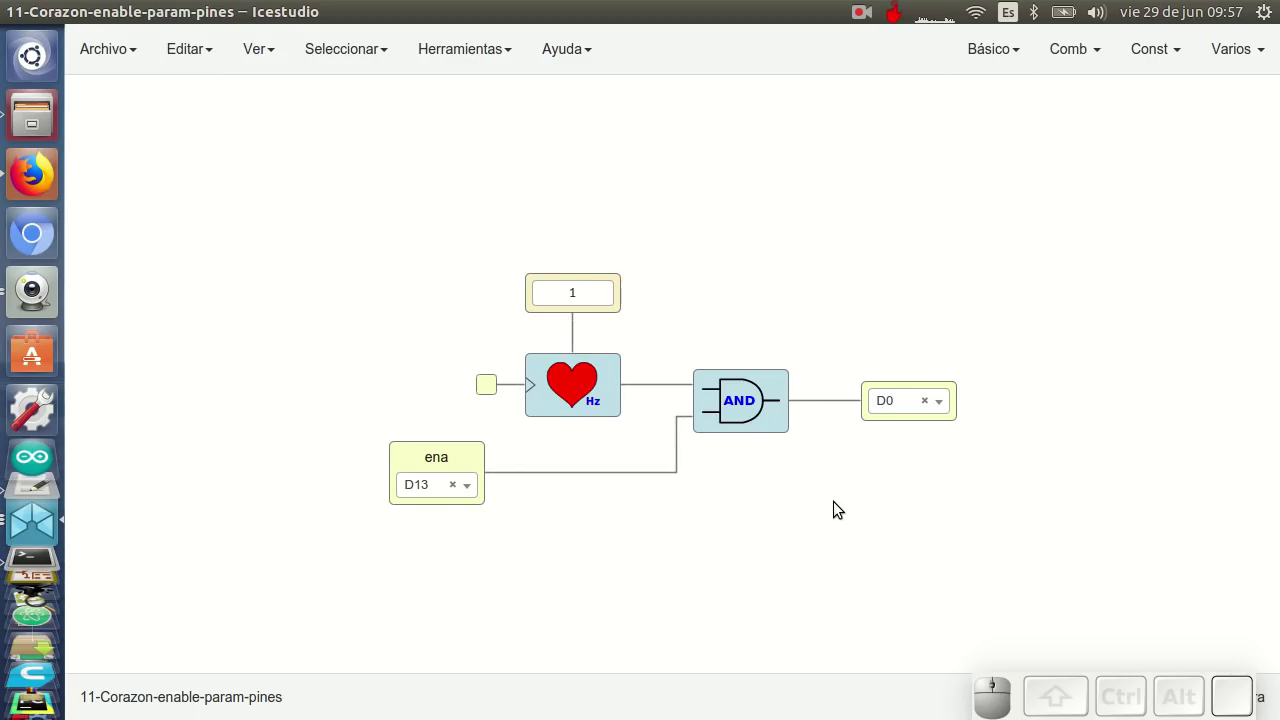
pyautogui.middleClick(855, 520)
# Untick the FPGA pin option on the ena input and the D0 output, making them plain ports
pyautogui.scroll(3)
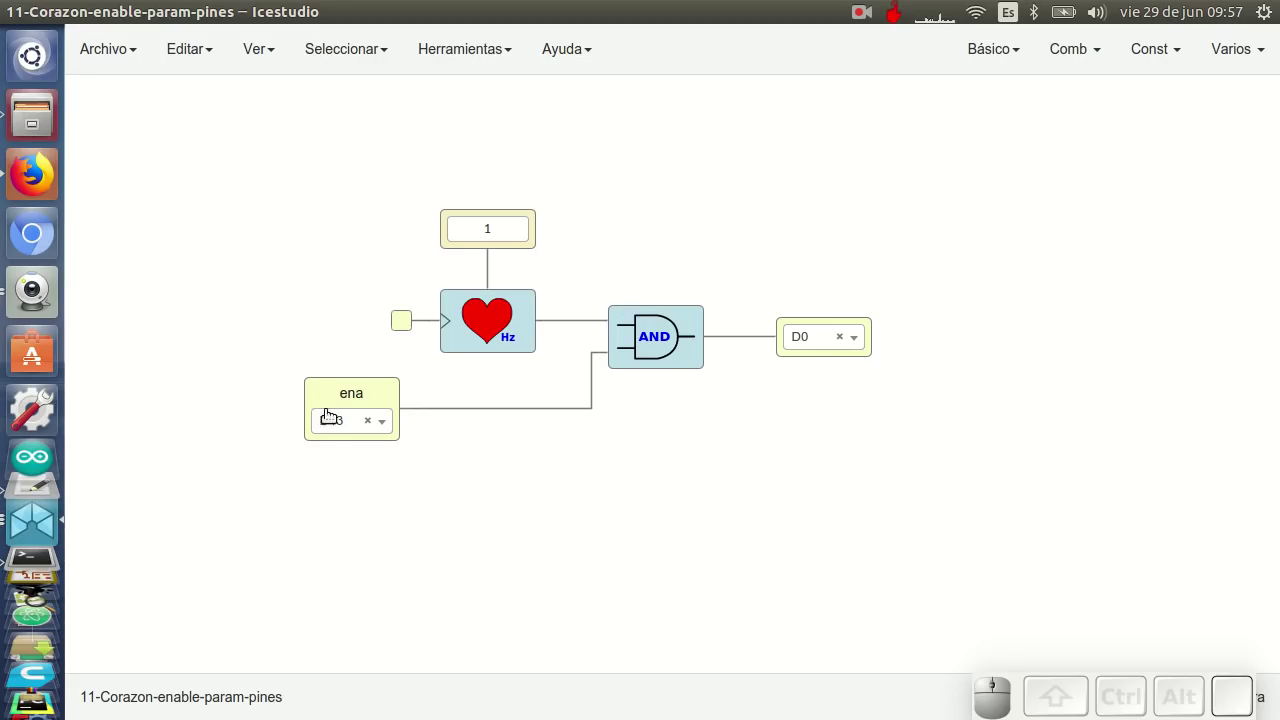
pyautogui.click(333, 386)
pyautogui.click(511, 229)
pyautogui.click(780, 323)
pyautogui.click(785, 361)
pyautogui.click(478, 224)
pyautogui.click(778, 294)
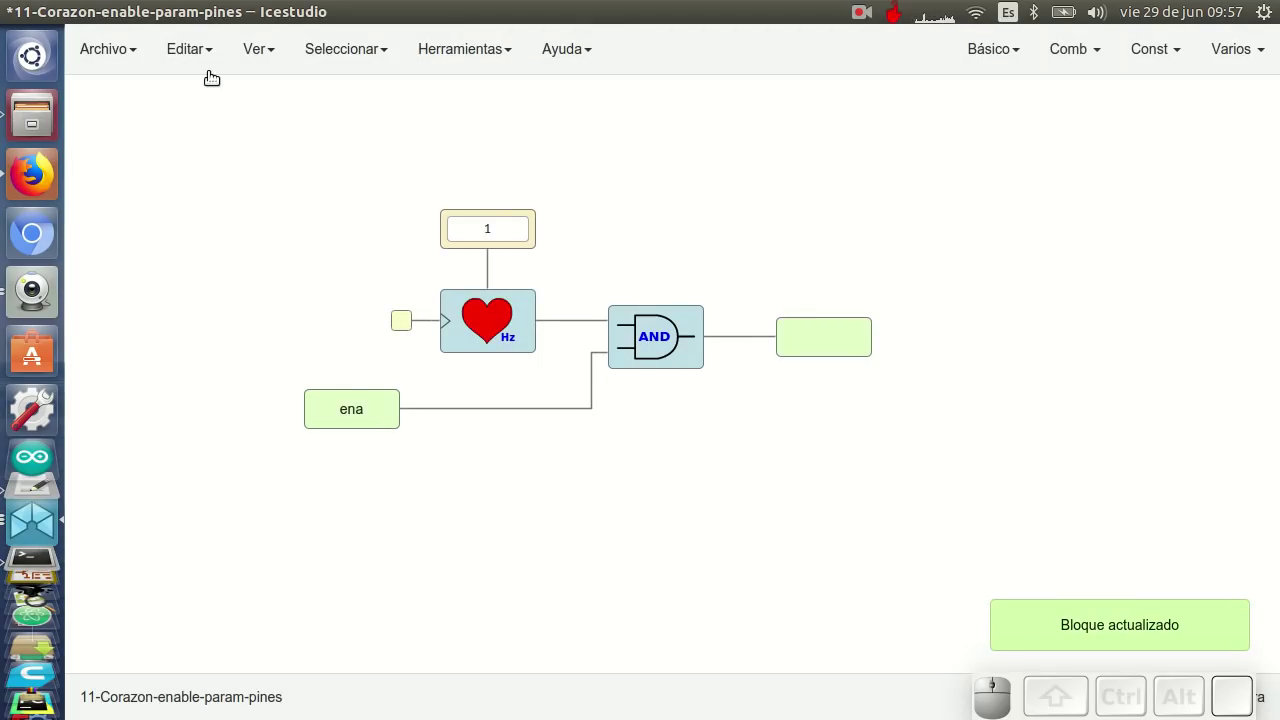
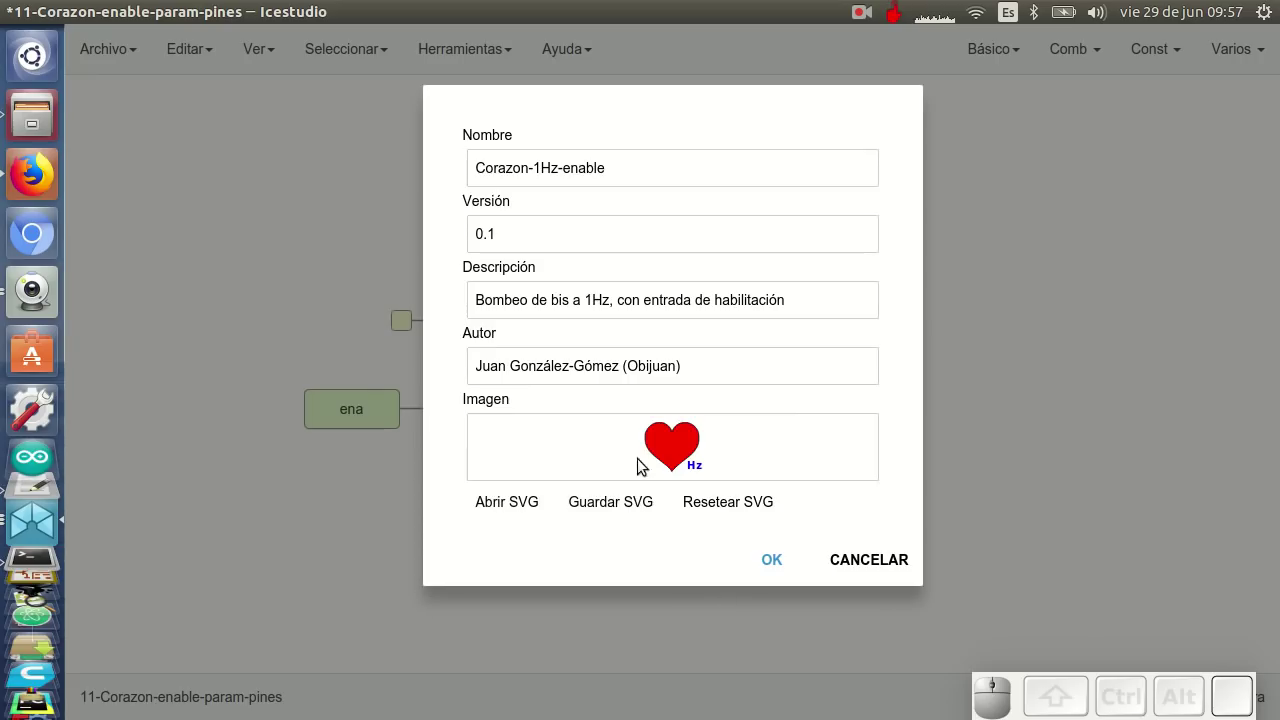
# Accept the updated project information and select the ena input block
pyautogui.click(774, 559)
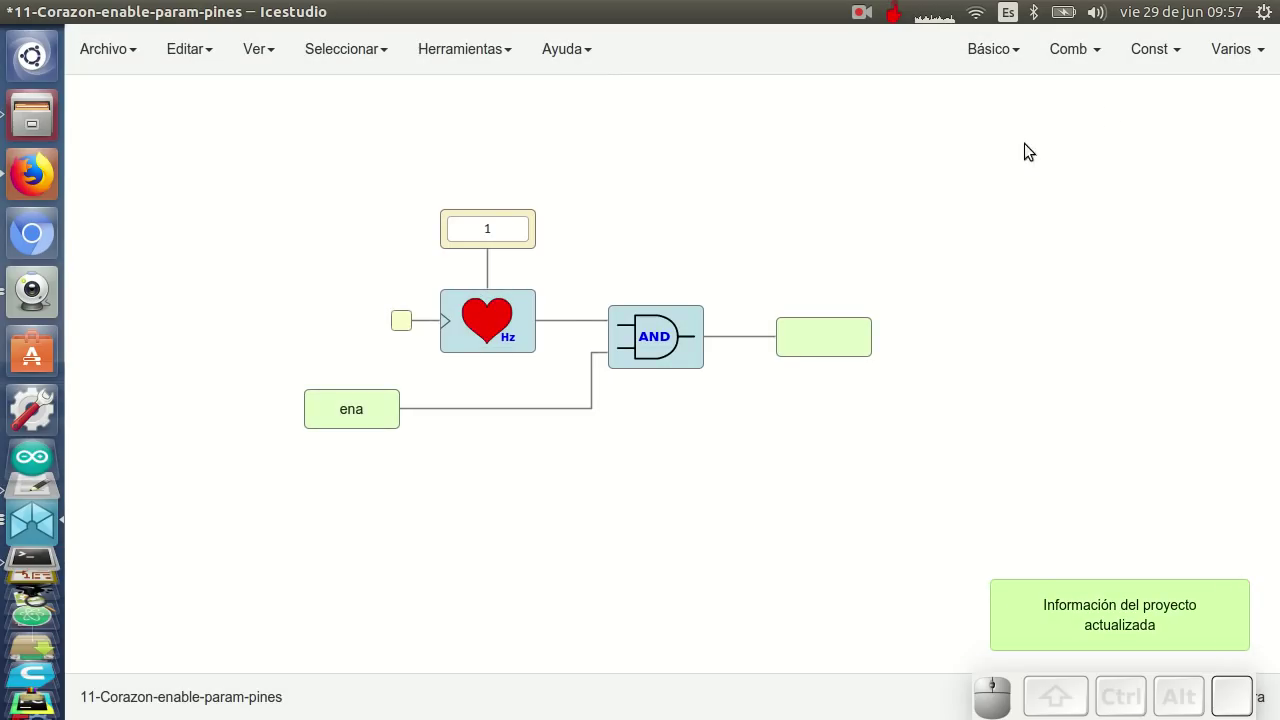
pyautogui.moveTo(358, 481); pyautogui.dragTo(328, 434)
# Paste a copy of the ena input beside the heart block's clock input and start renaming it
pyautogui.press('ctrl+c')
pyautogui.press('ctrl+v')
pyautogui.moveTo(474, 499); pyautogui.dragTo(451, 397)
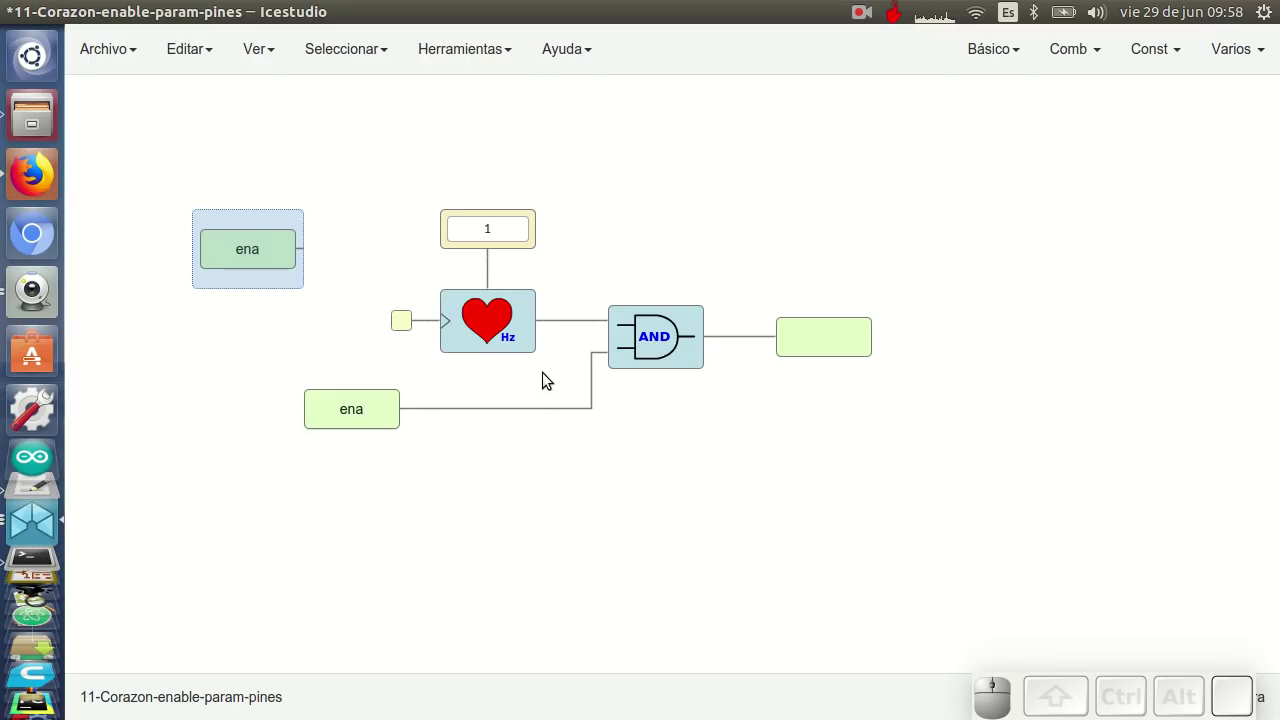
pyautogui.moveTo(280, 269); pyautogui.dragTo(439, 379)
pyautogui.click(465, 526)
pyautogui.click(284, 317)
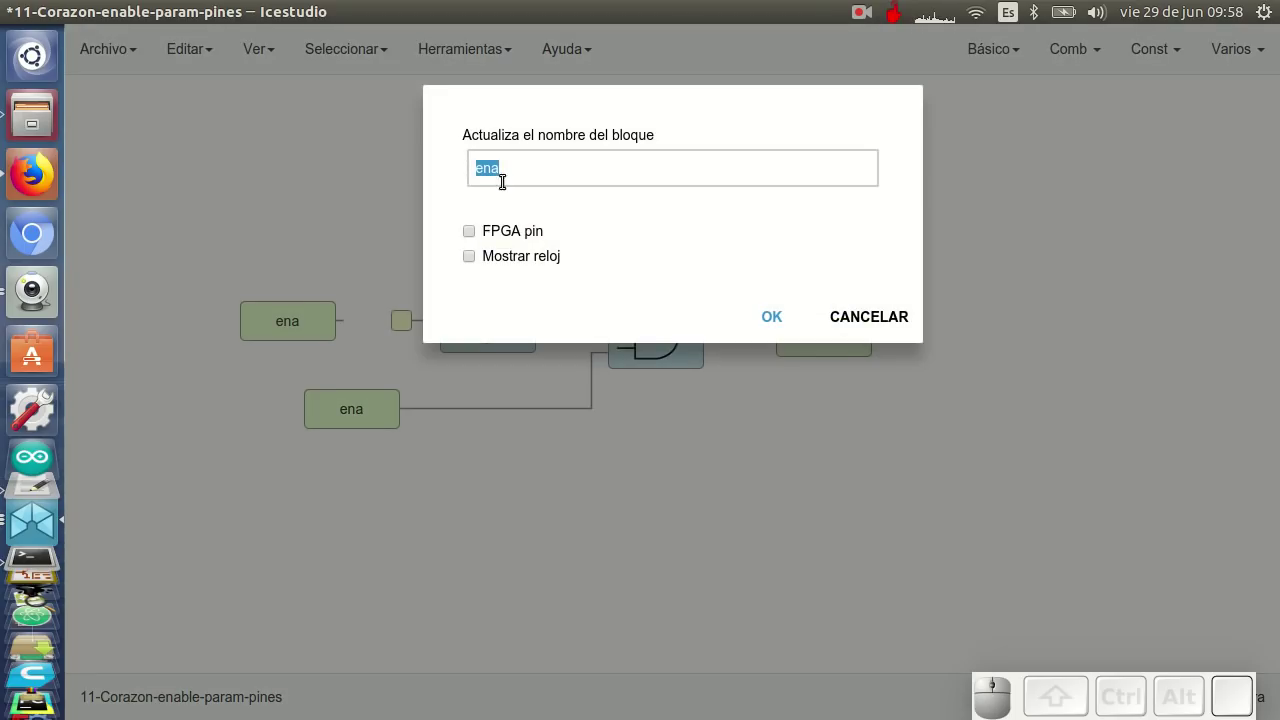
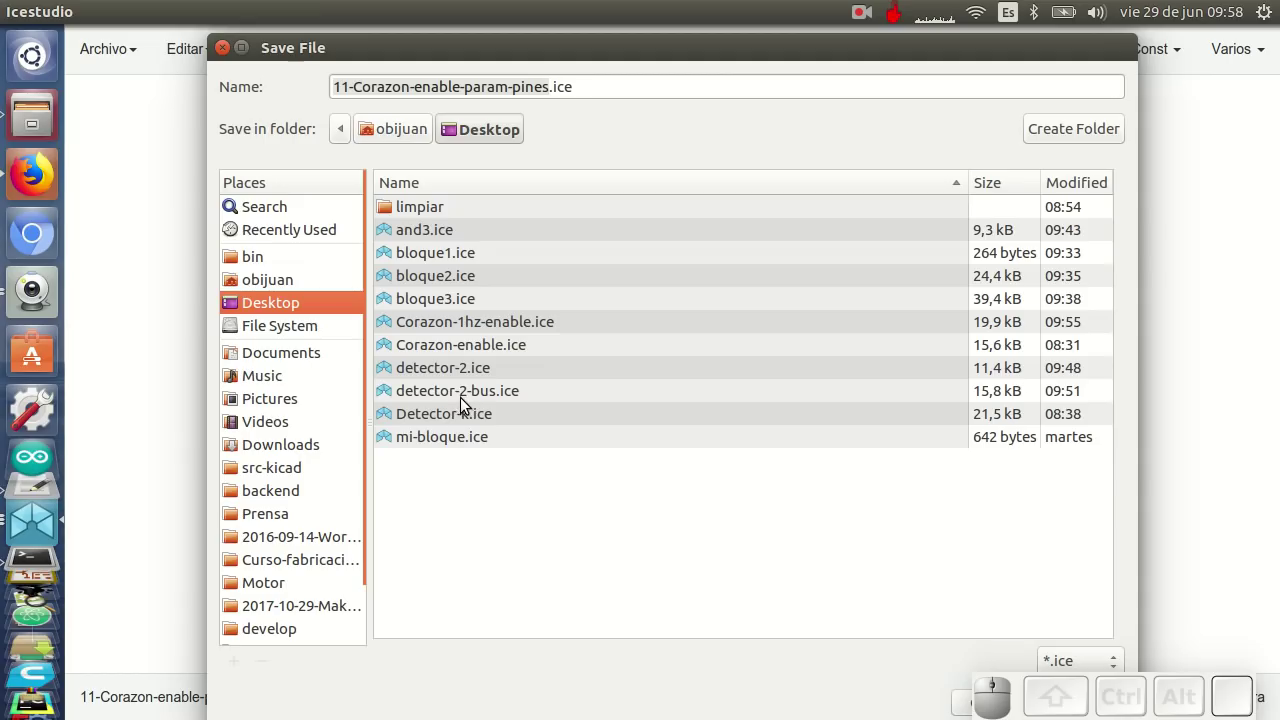
# Save the project as Corazon-enable.ice, replacing the existing file
pyautogui.click(441, 351)
pyautogui.moveTo(761, 616); pyautogui.dragTo(810, 624)
pyautogui.click(960, 621)
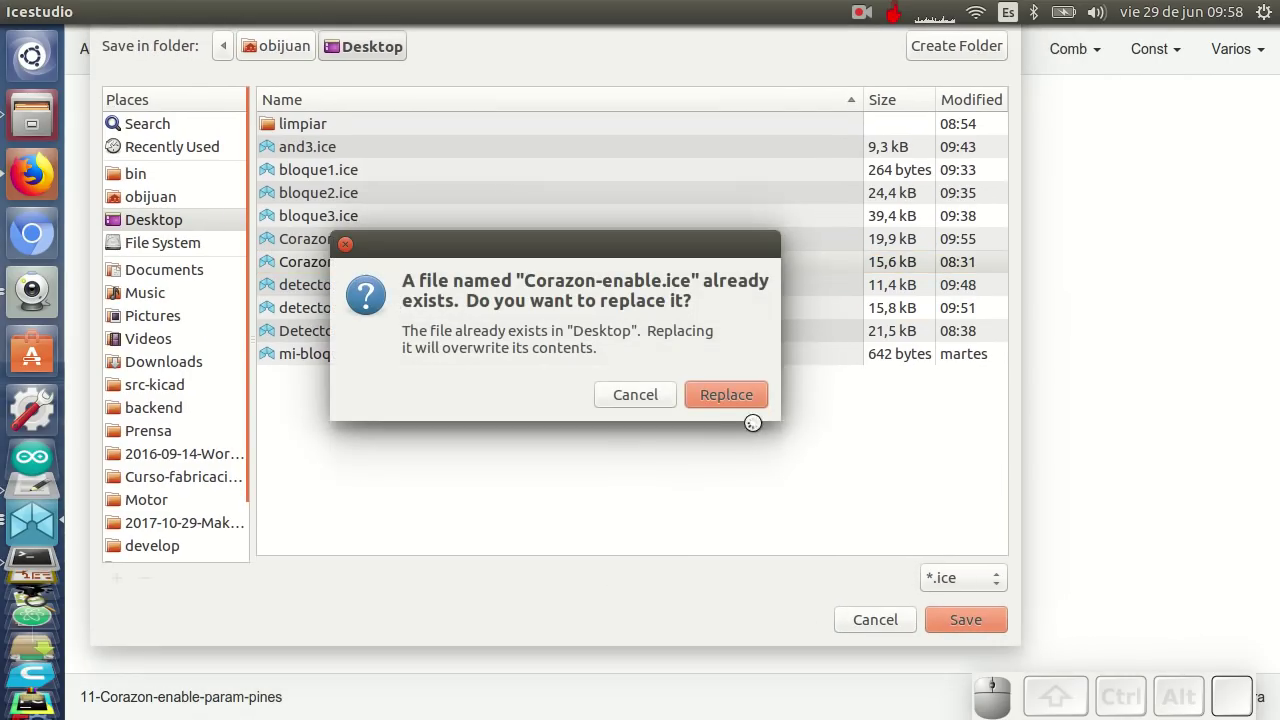
pyautogui.click(727, 395)
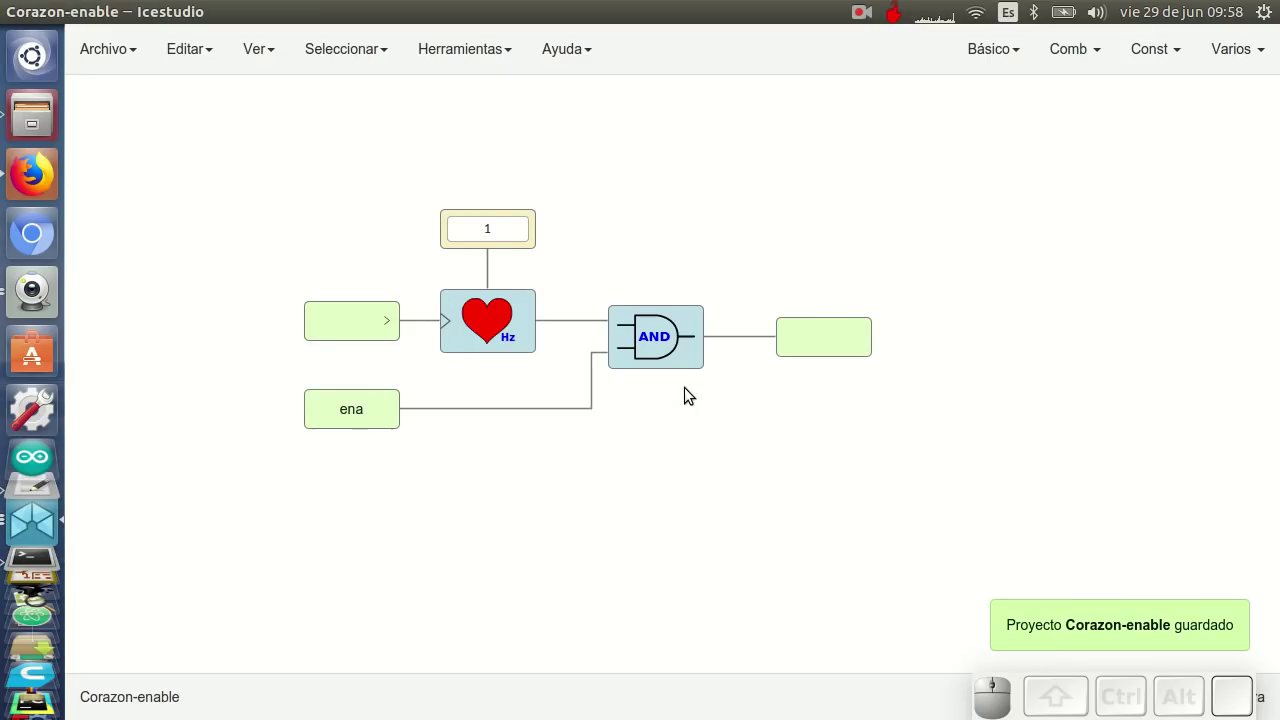
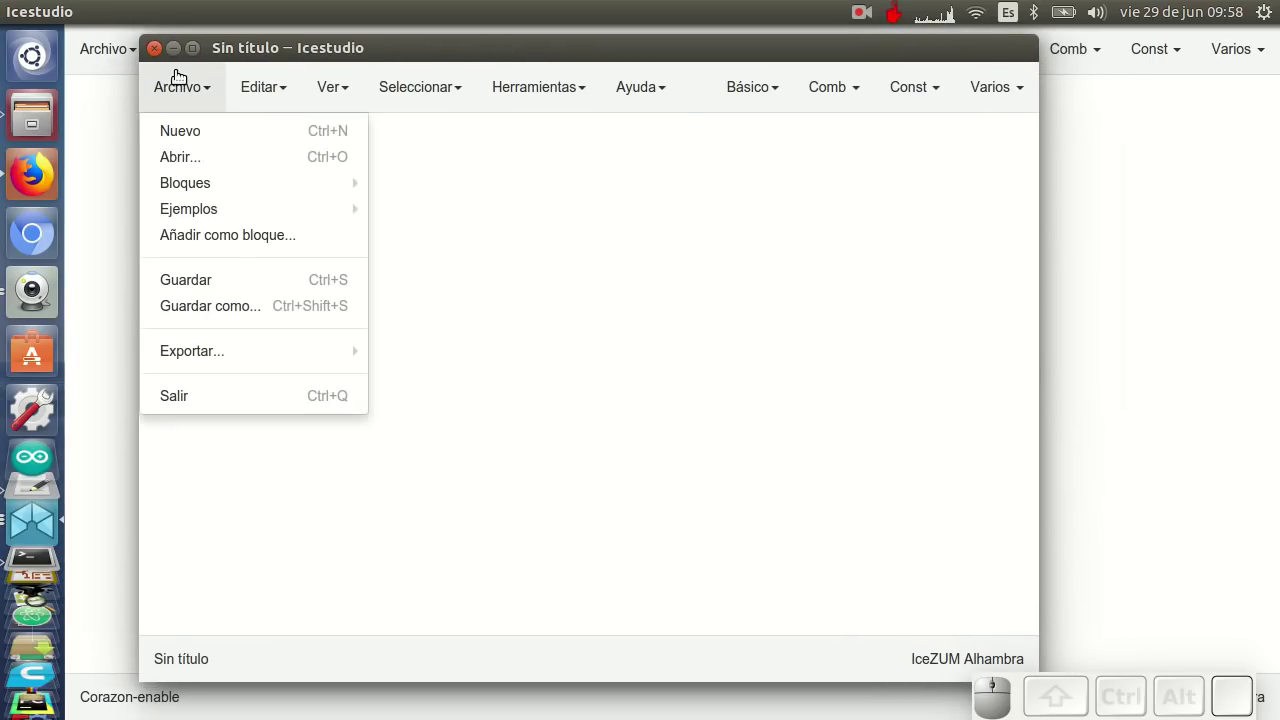
# Import Corazon-enable.ice as a block into the new untitled project
pyautogui.click(236, 234)
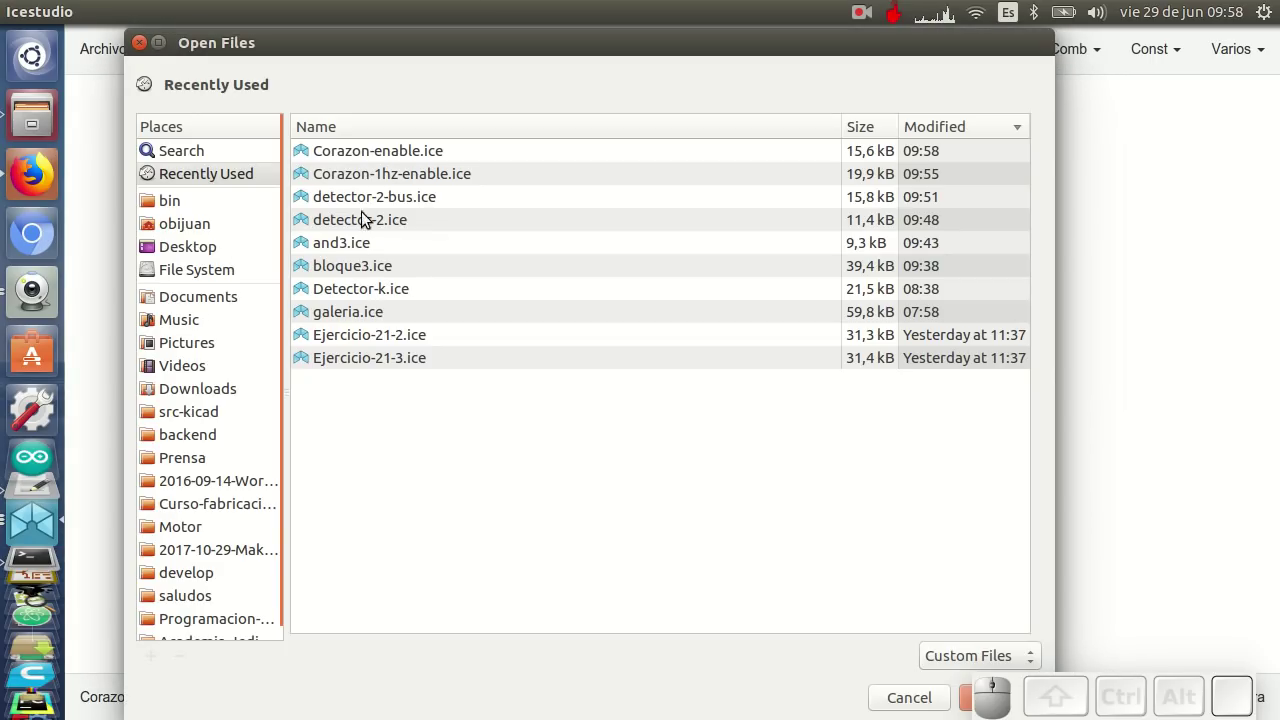
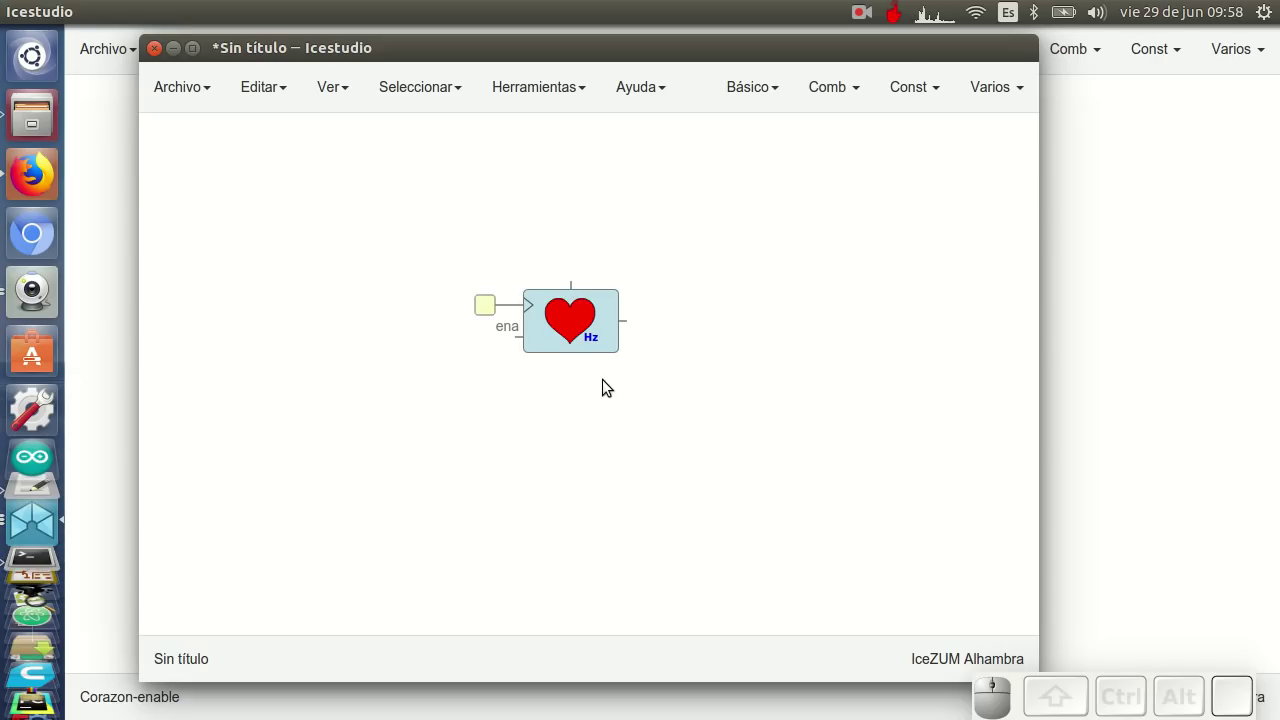
pyautogui.moveTo(564, 55); pyautogui.dragTo(529, 307)
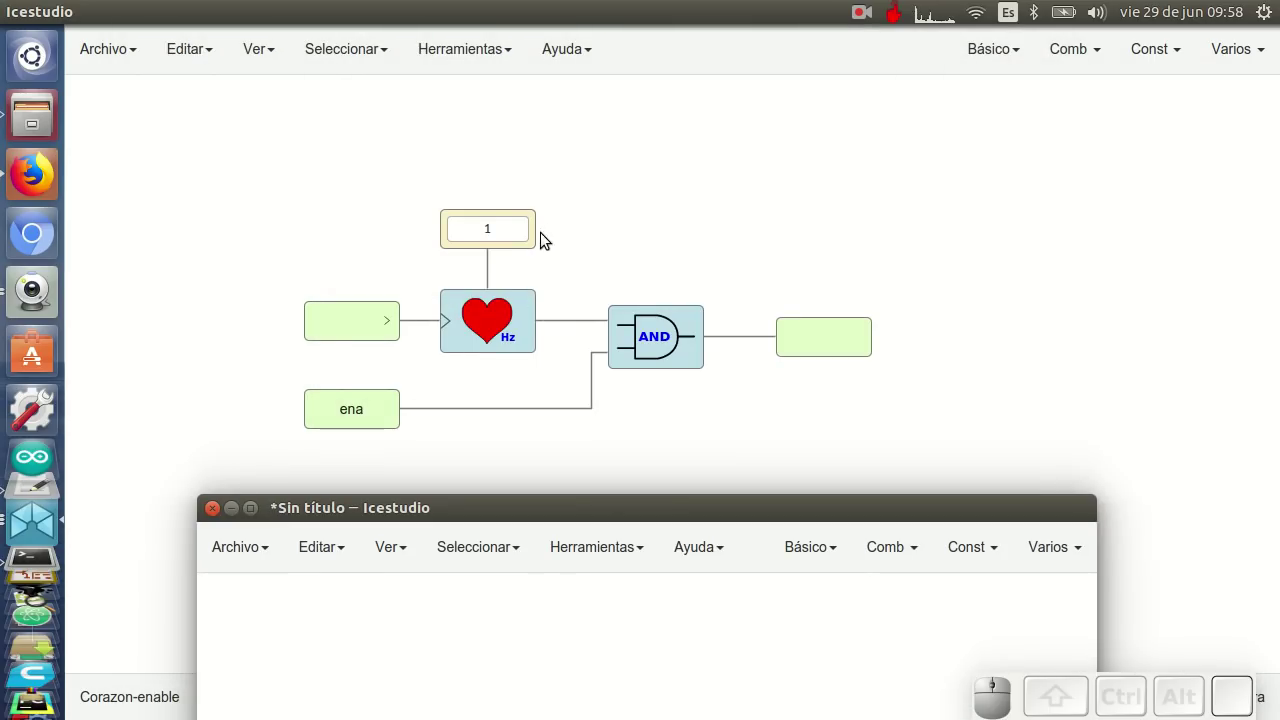
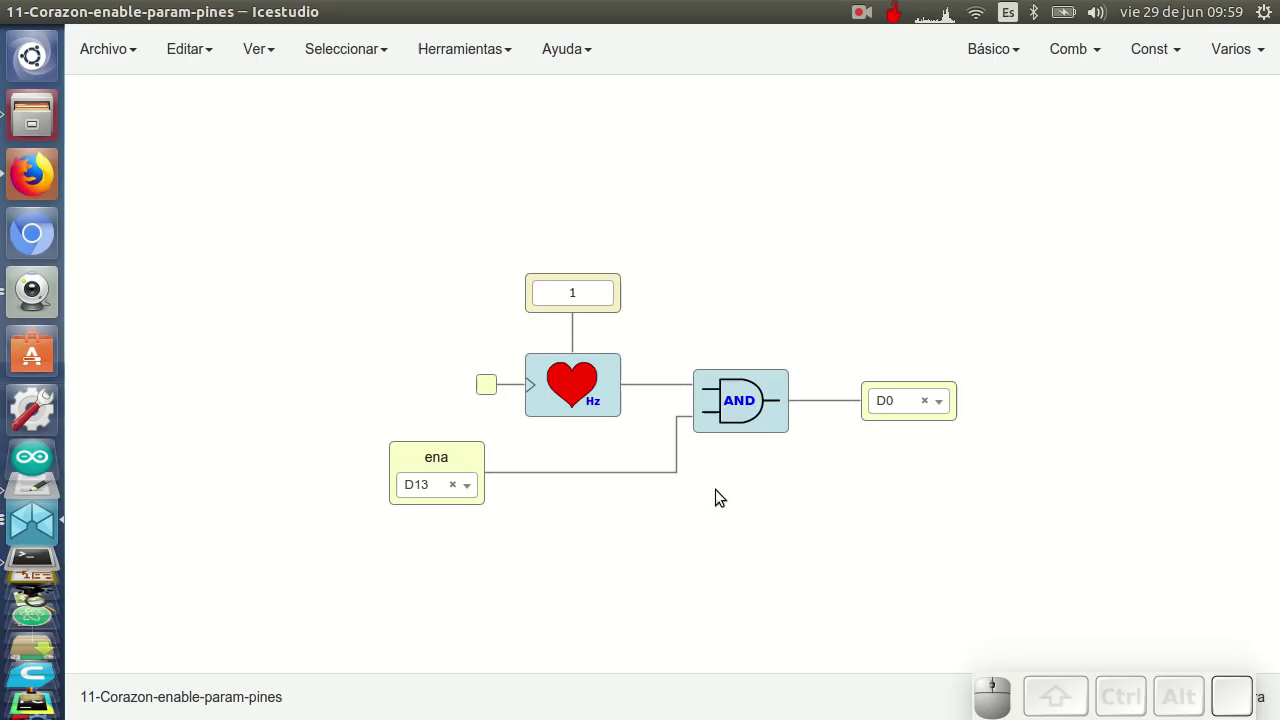
# Delete the heart and AND blocks and start importing Corazon-enable.ice as a block
pyautogui.moveTo(448, 356); pyautogui.dragTo(750, 403)
pyautogui.press('Delete')
pyautogui.moveTo(466, 466); pyautogui.dragTo(193, 165)
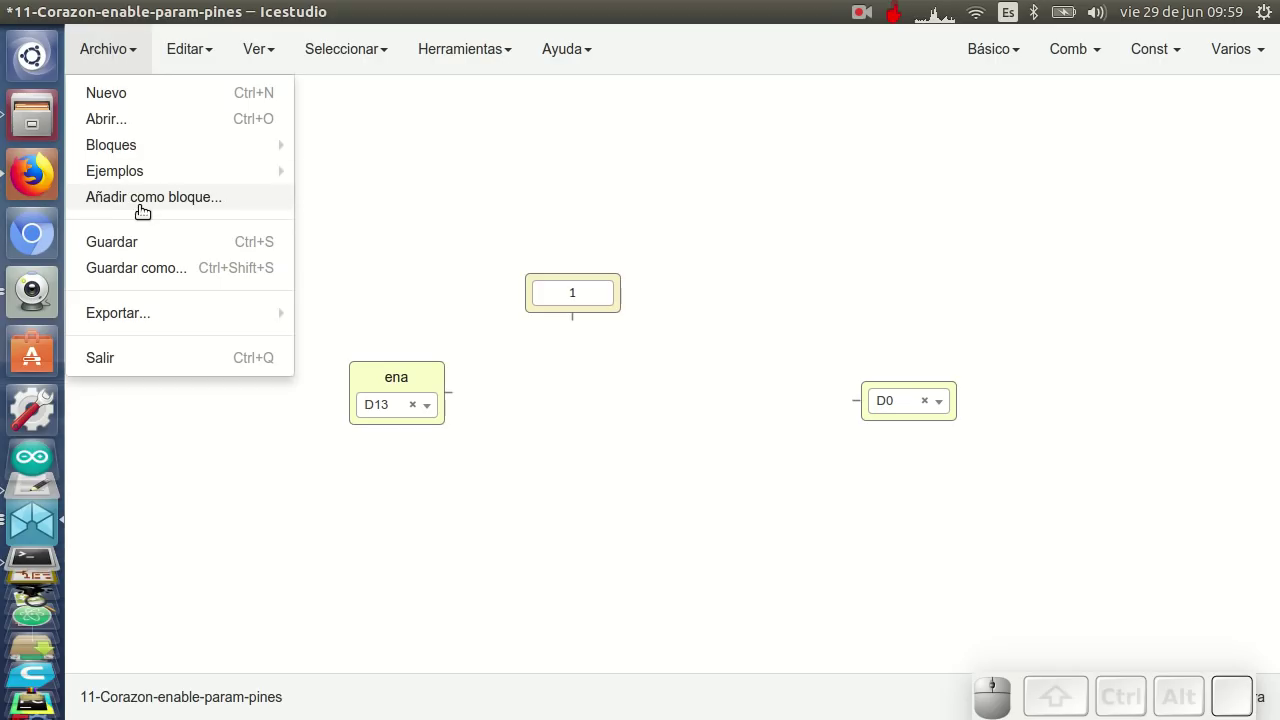
pyautogui.click(147, 209)
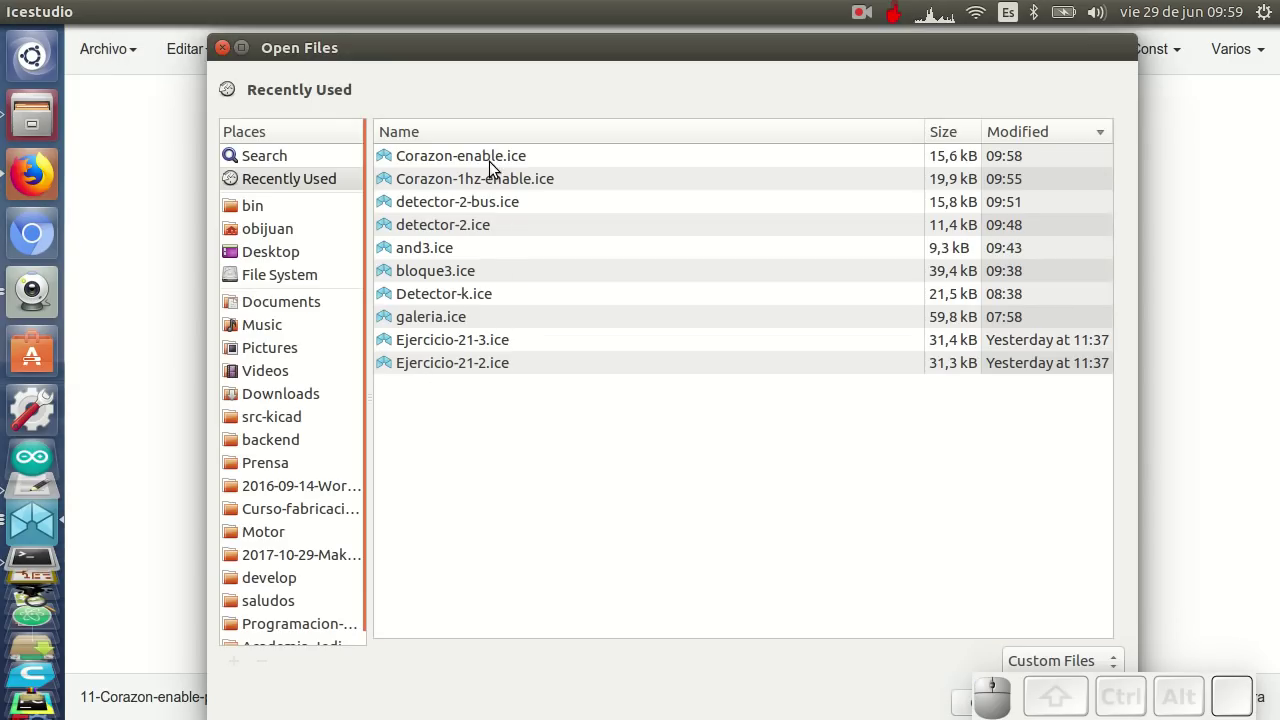
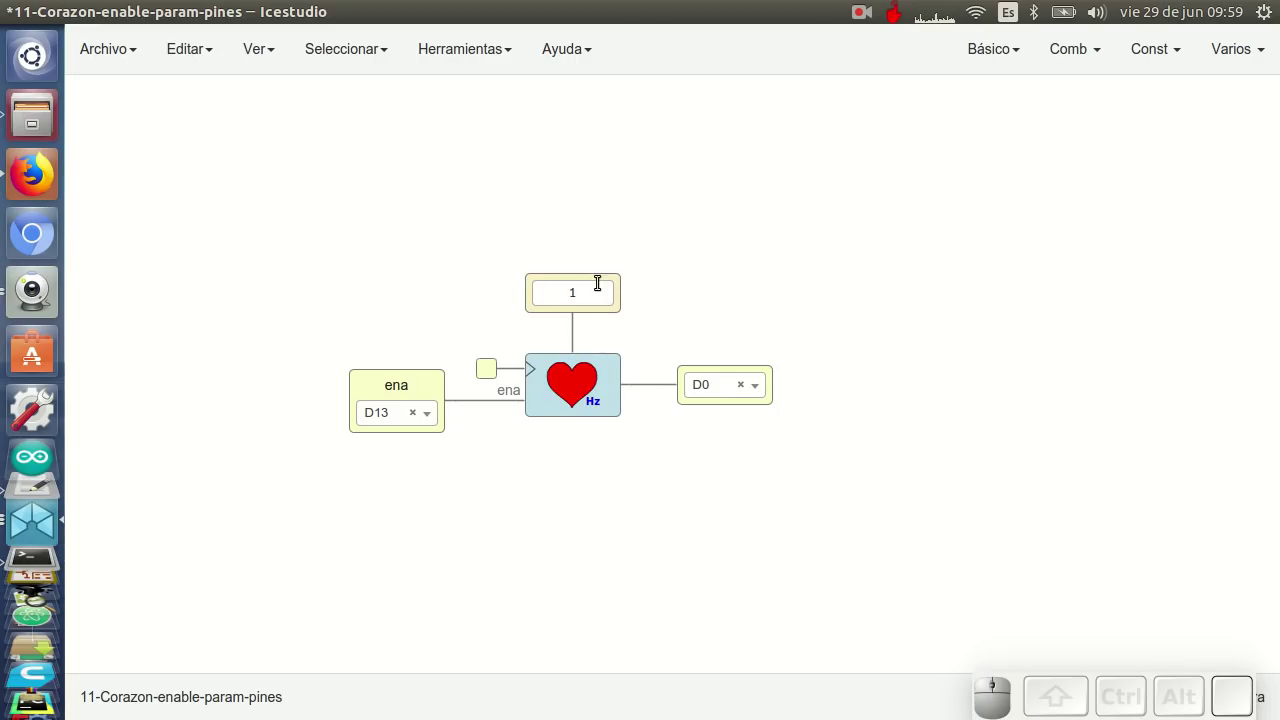
# Change the heart block's frequency constant from 1 to 2 and upload to the FPGA board
pyautogui.click(587, 283)
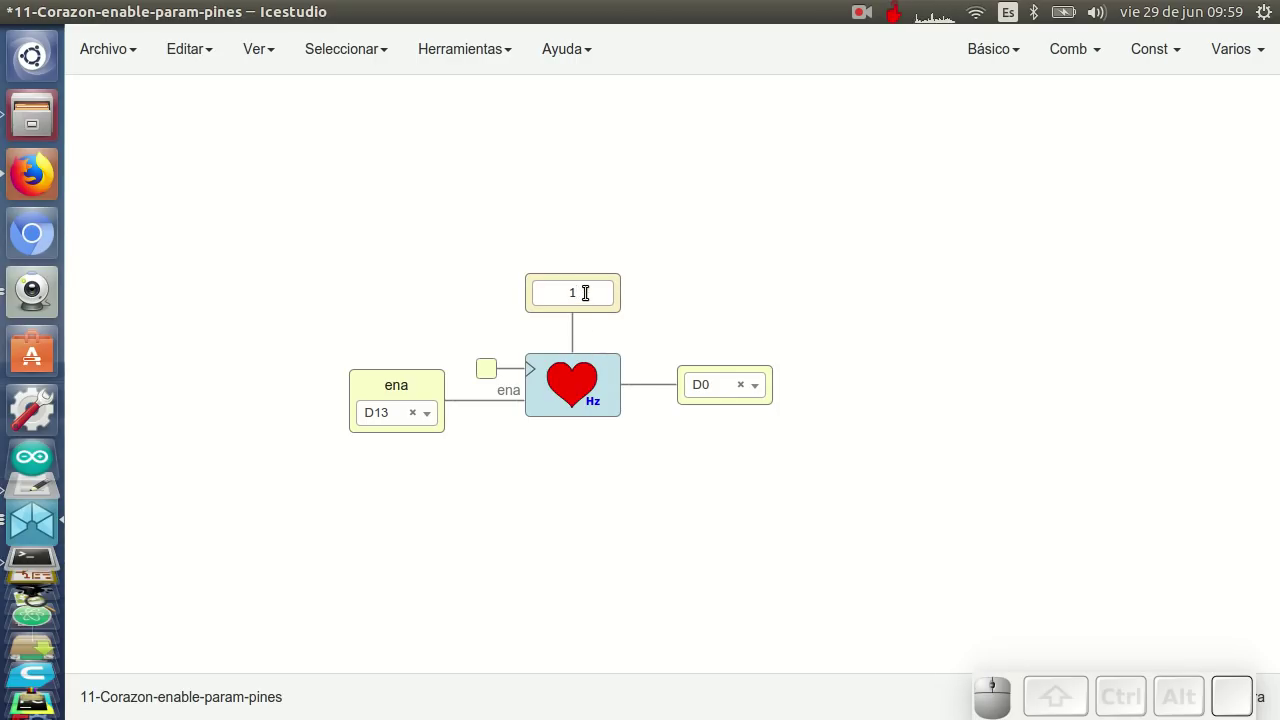
pyautogui.press('2')
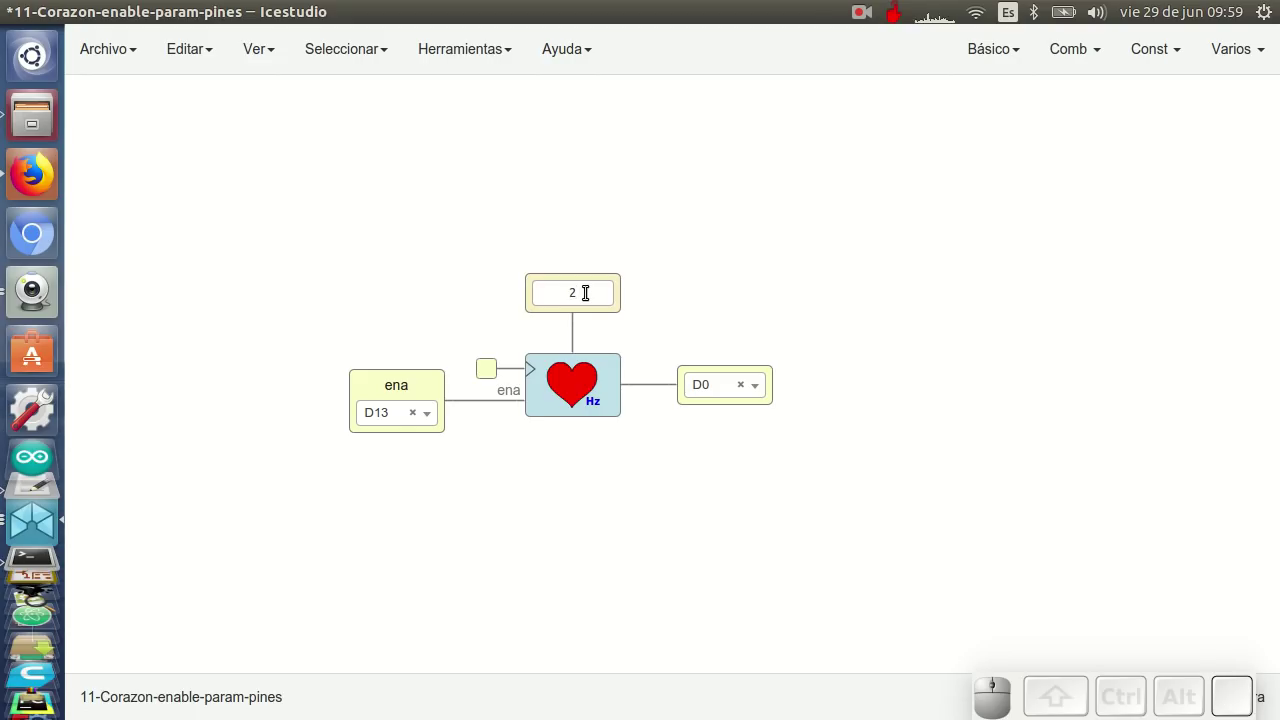
pyautogui.click(319, 252)
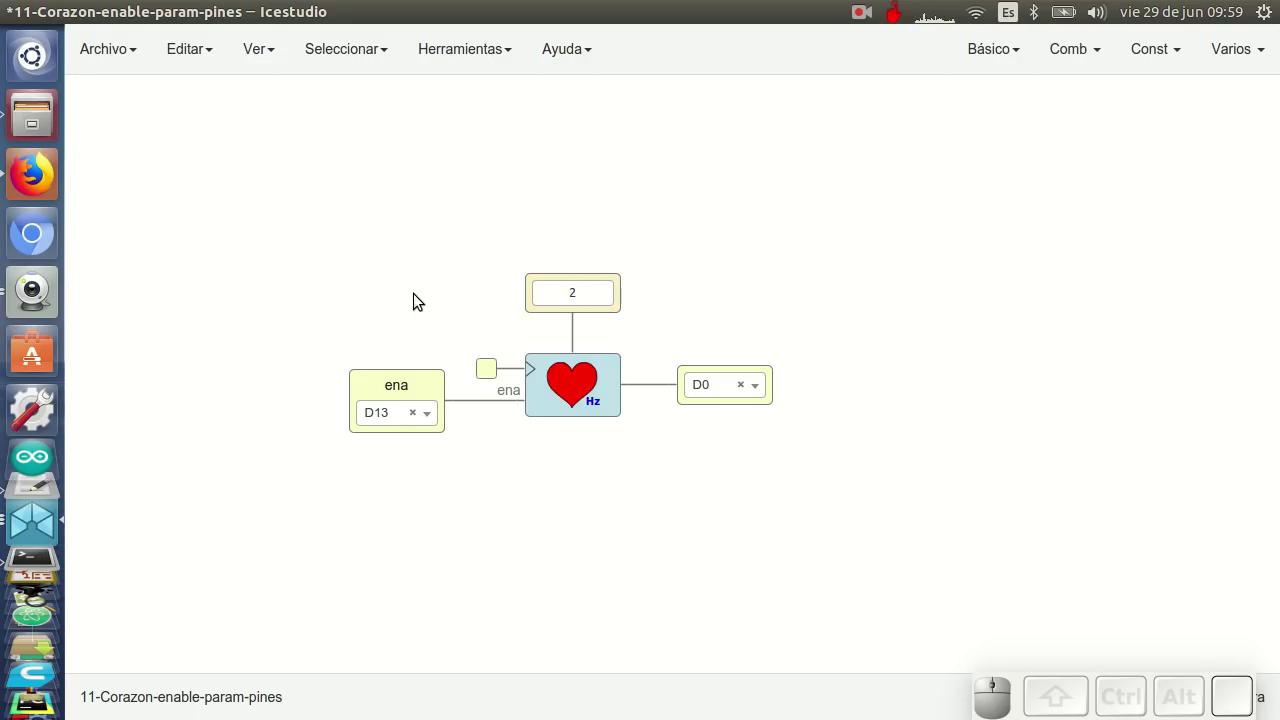
pyautogui.press('ctrl+u')
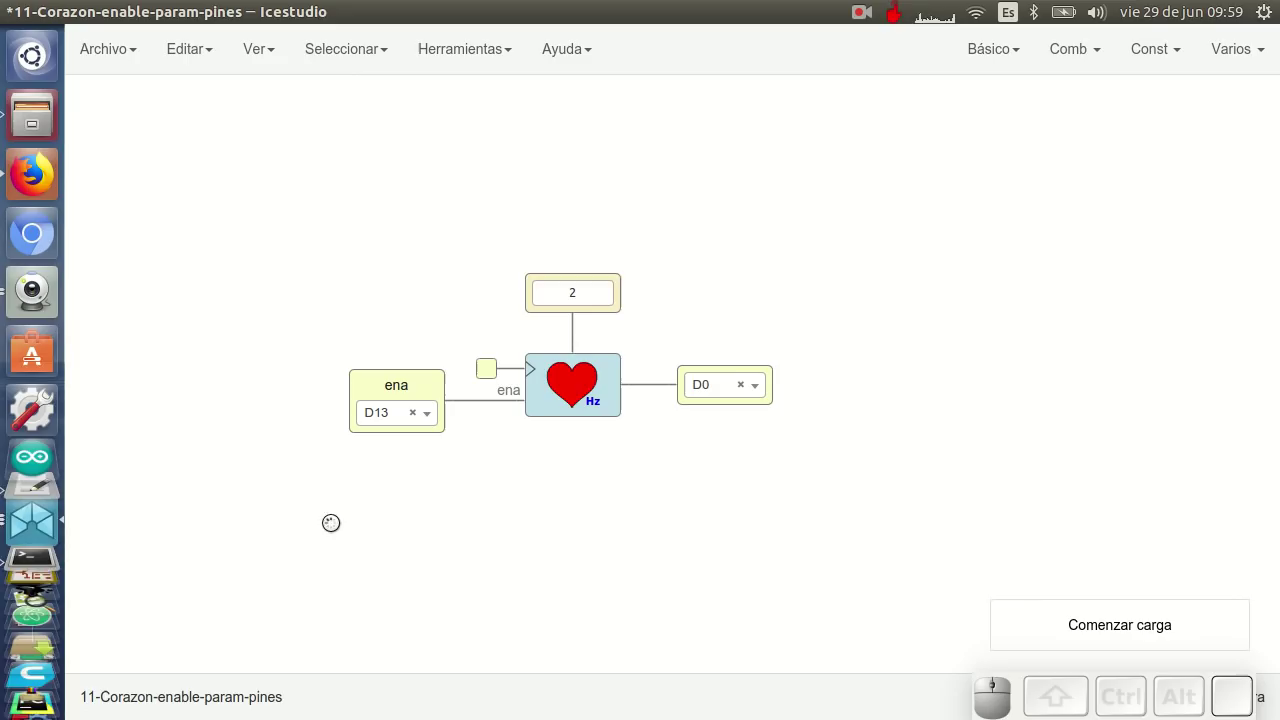
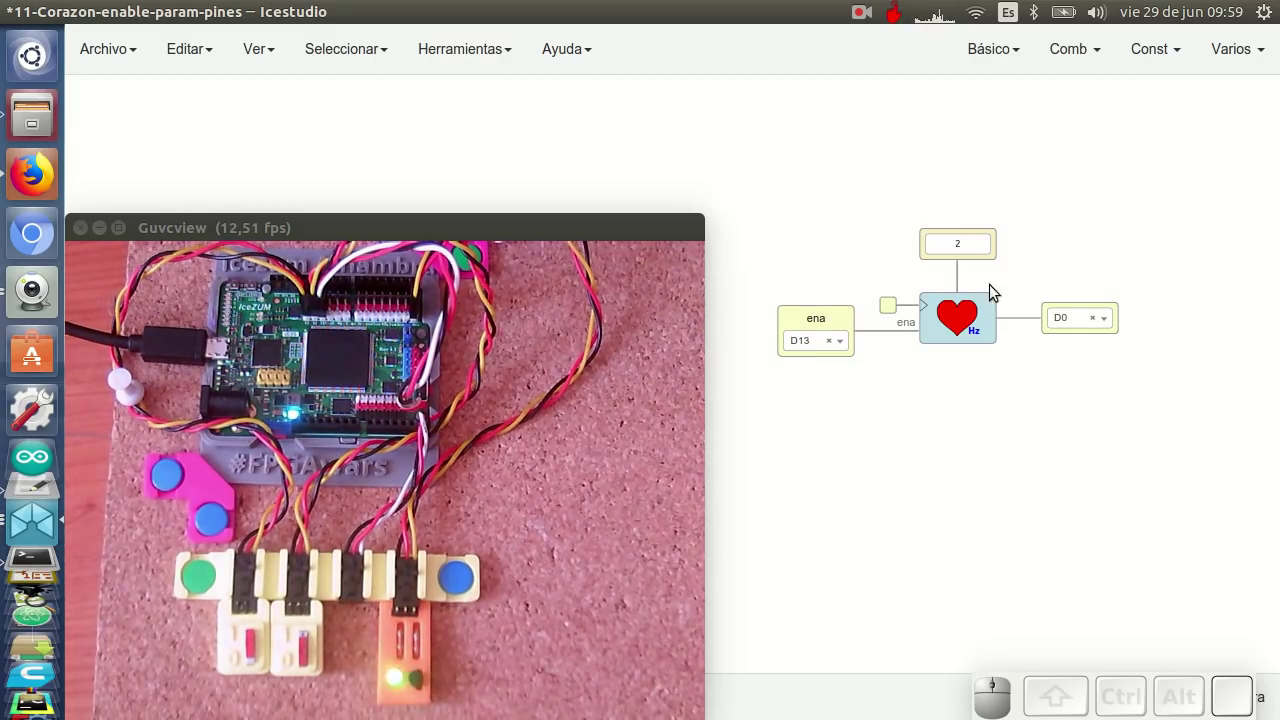
pyautogui.click(971, 230)
pyautogui.press('BackSpace')
pyautogui.click(990, 397)
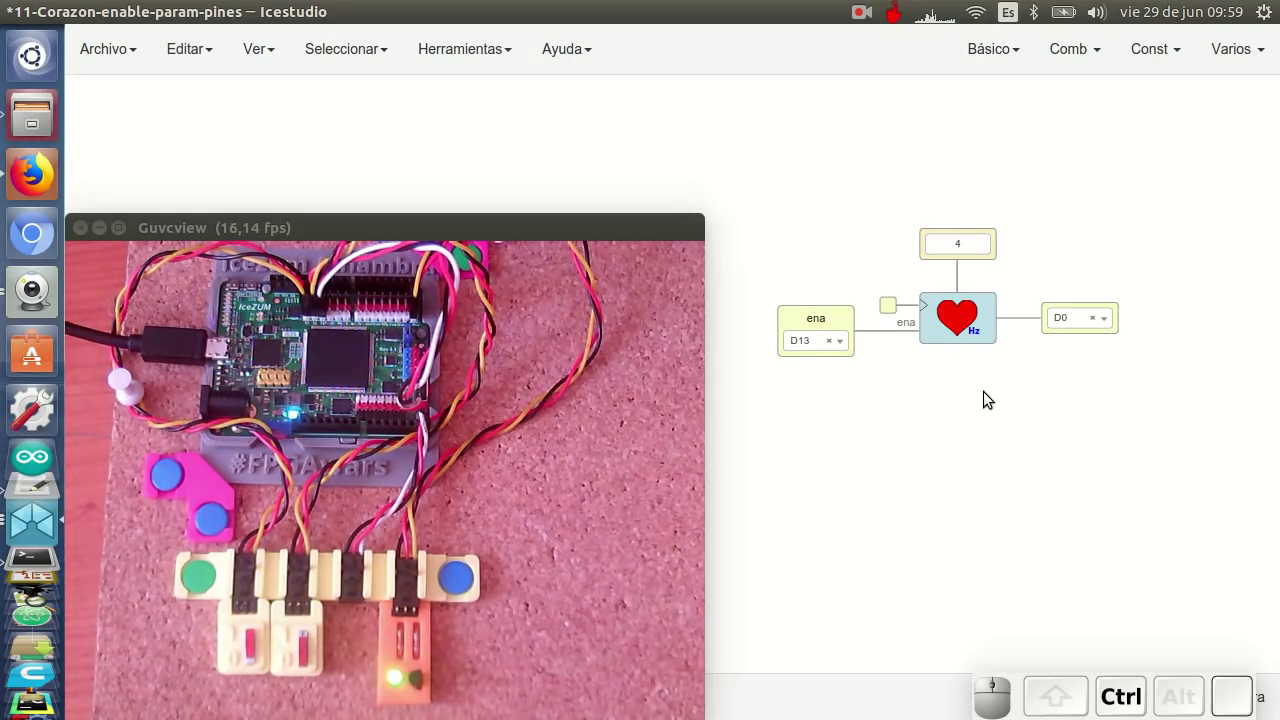
pyautogui.press('ctrl+u')
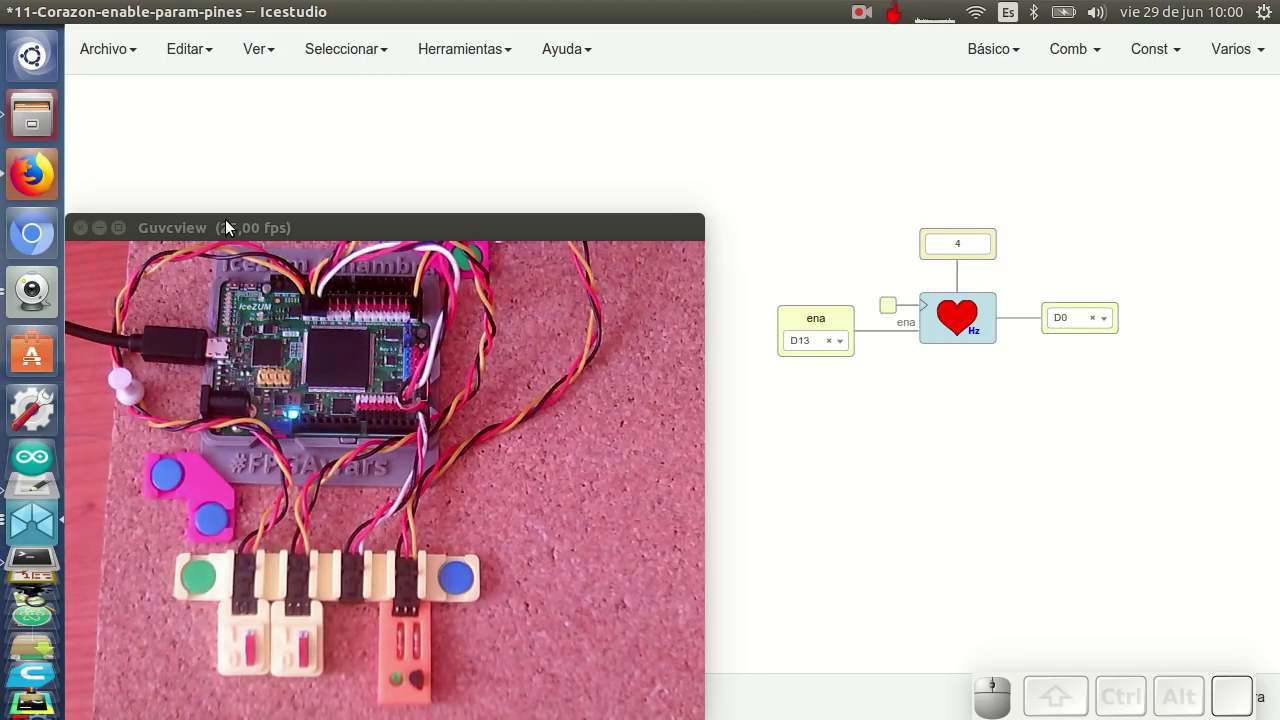
# Hide the Guvcview webcam window
pyautogui.click(105, 240)
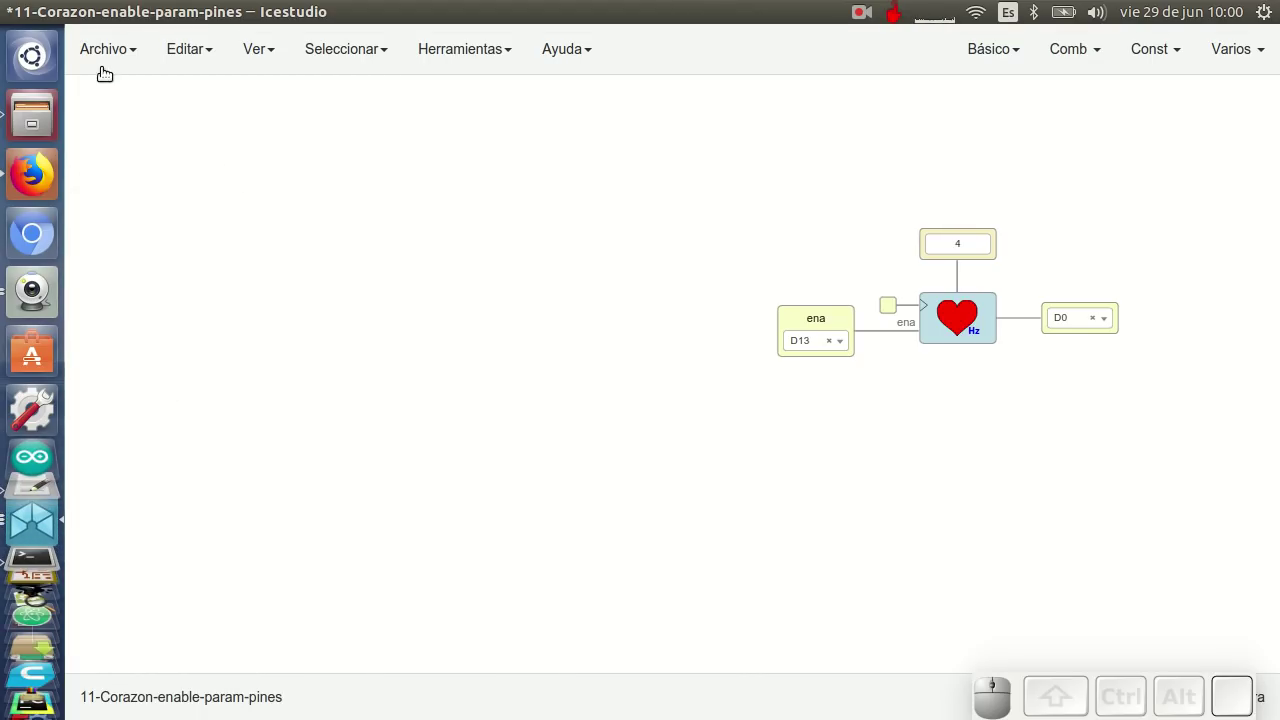
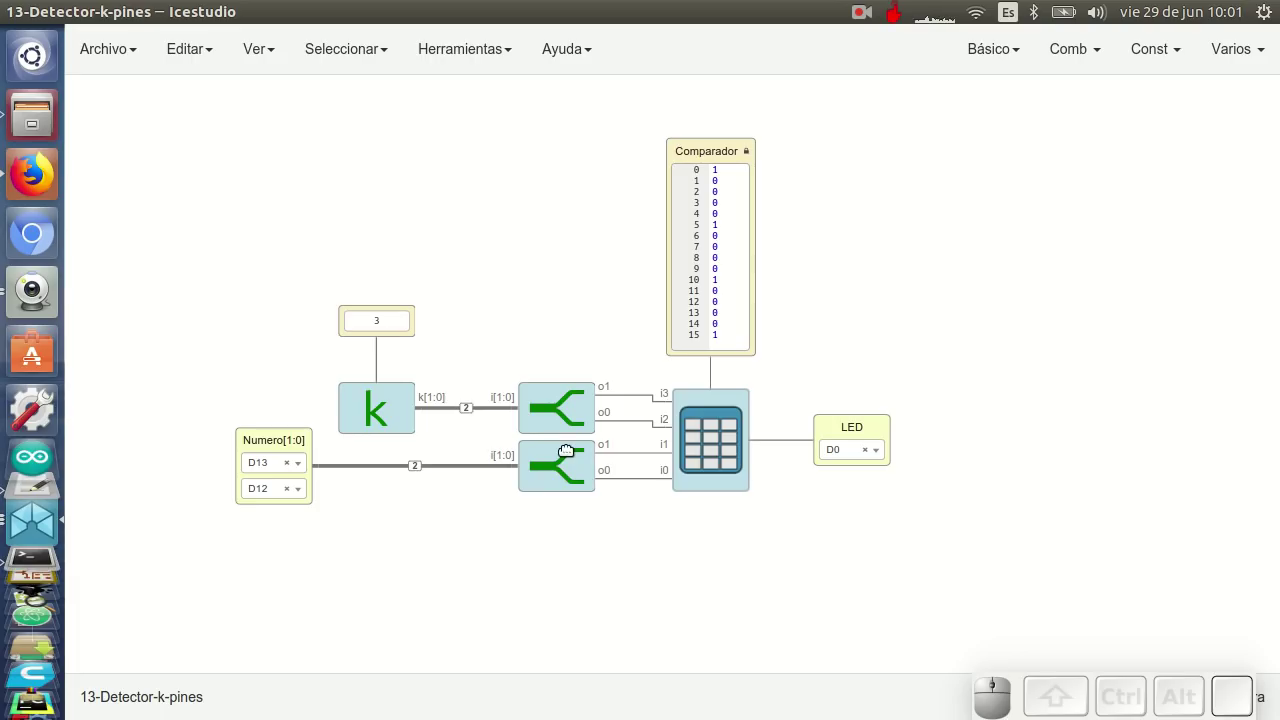
# Pan the 13-Detector-k-pines circuit toward the canvas centre
pyautogui.moveTo(500, 525); pyautogui.dragTo(439, 511)
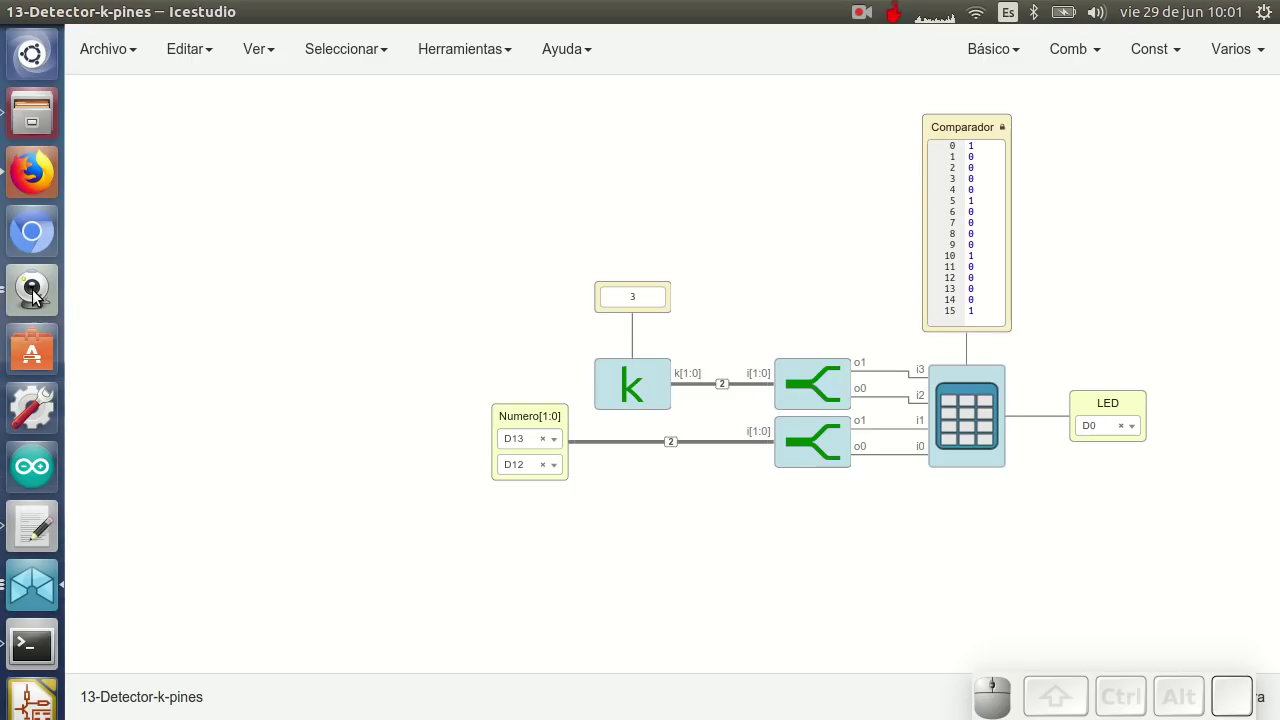
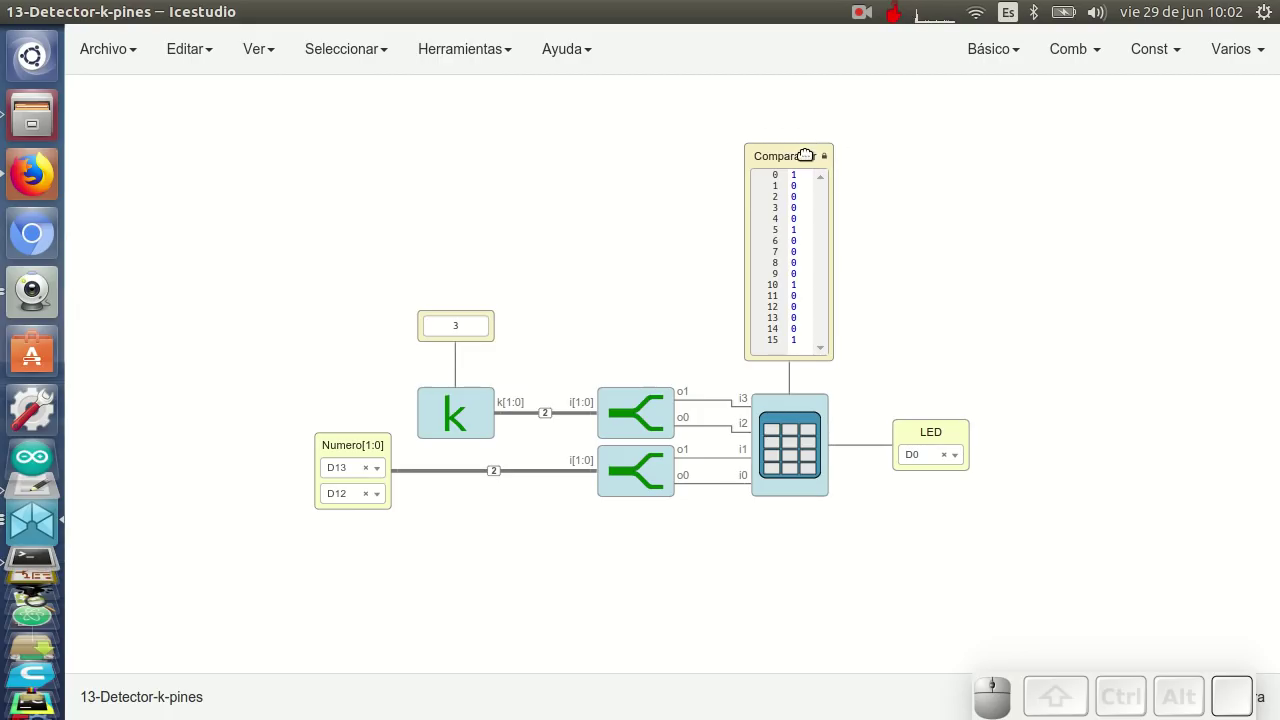
# Dismiss the Comparador block naming dialog without changing the table block's name
pyautogui.click(805, 157)
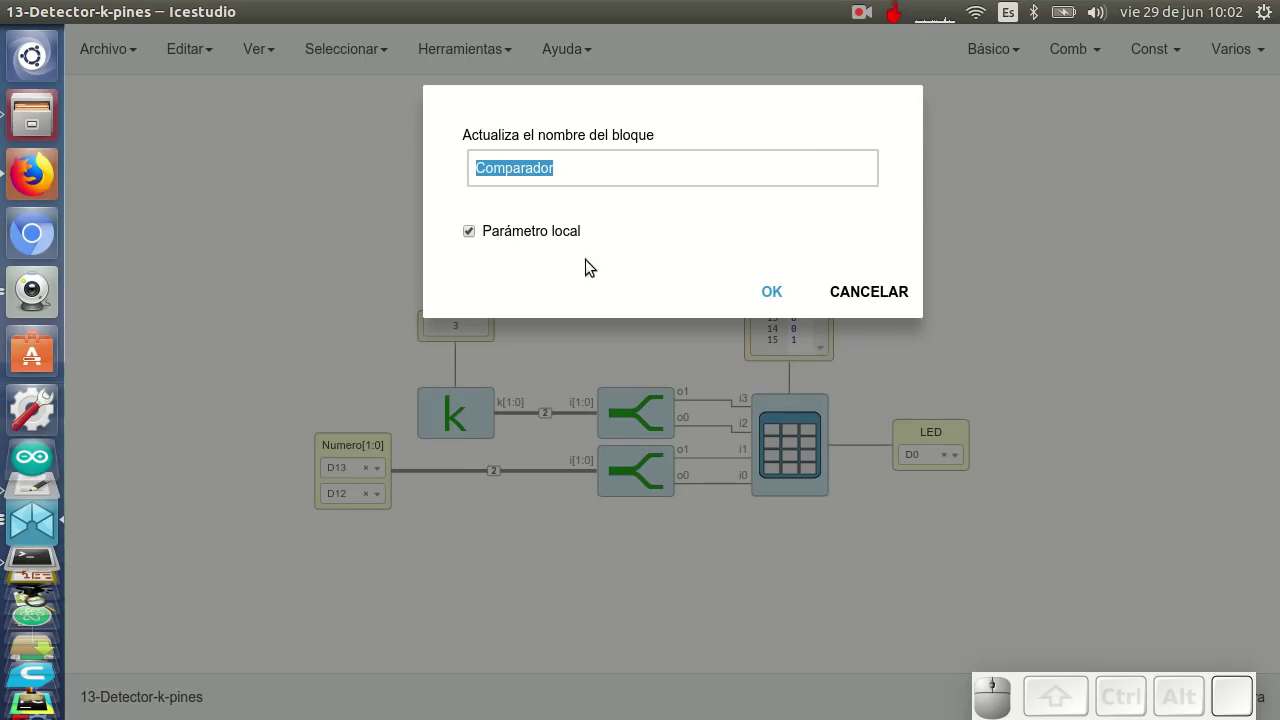
pyautogui.click(779, 295)
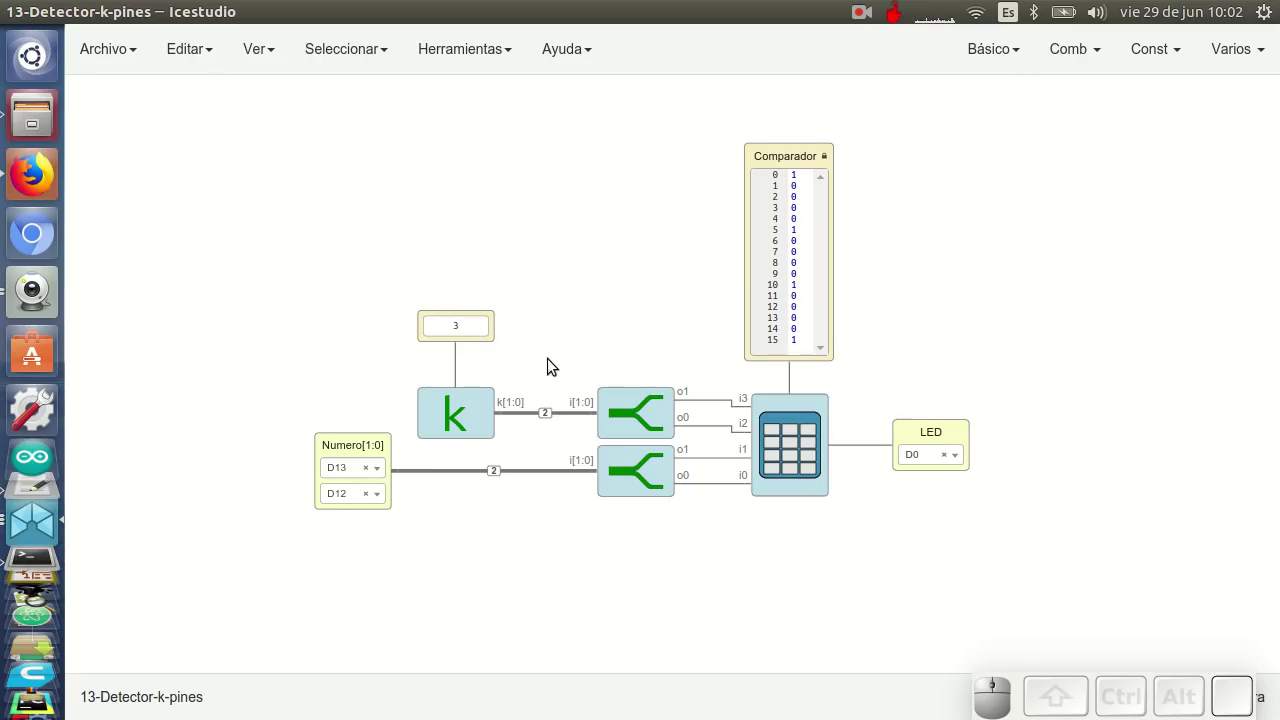
pyautogui.click(479, 344)
# Make the constant 3 block a local parameter and confirm the change
pyautogui.click(490, 319)
pyautogui.click(478, 315)
pyautogui.click(472, 232)
pyautogui.click(773, 295)
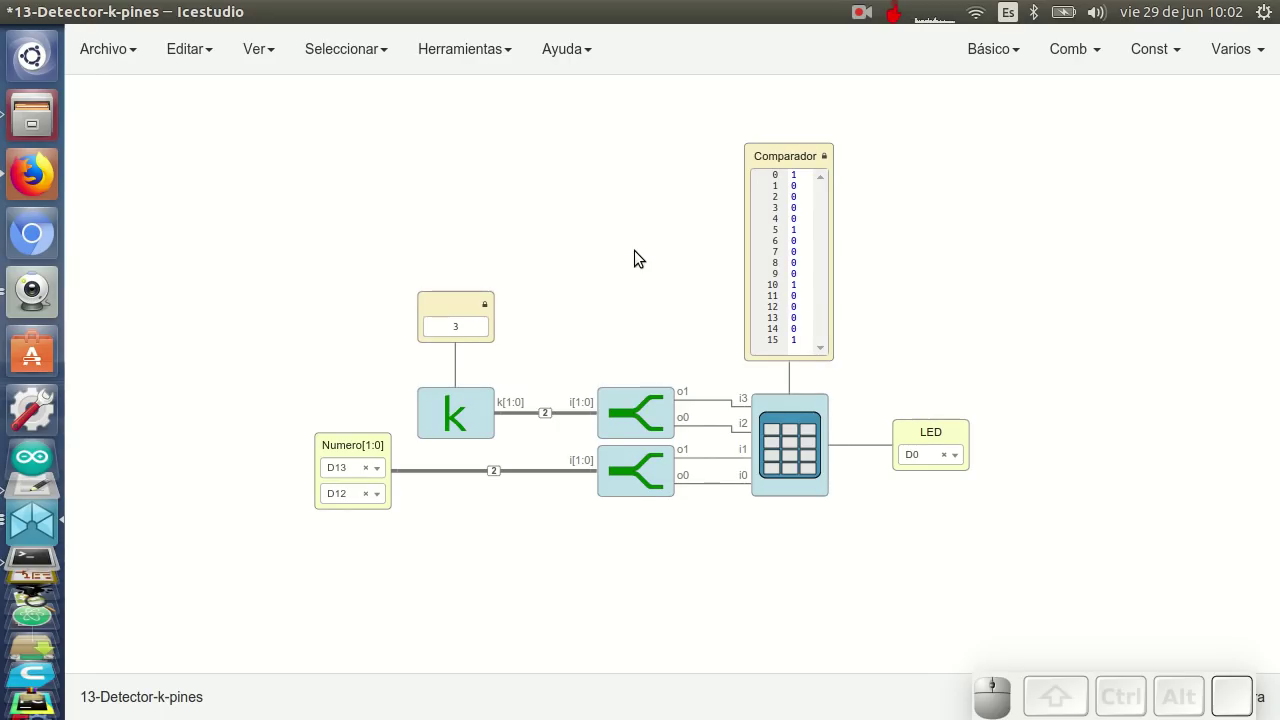
# Turn the Numero[1:0] input into a plain bus input without FPGA pins
pyautogui.click(479, 306)
pyautogui.rightClick(479, 306)
pyautogui.click(489, 311)
pyautogui.click(478, 233)
pyautogui.click(781, 292)
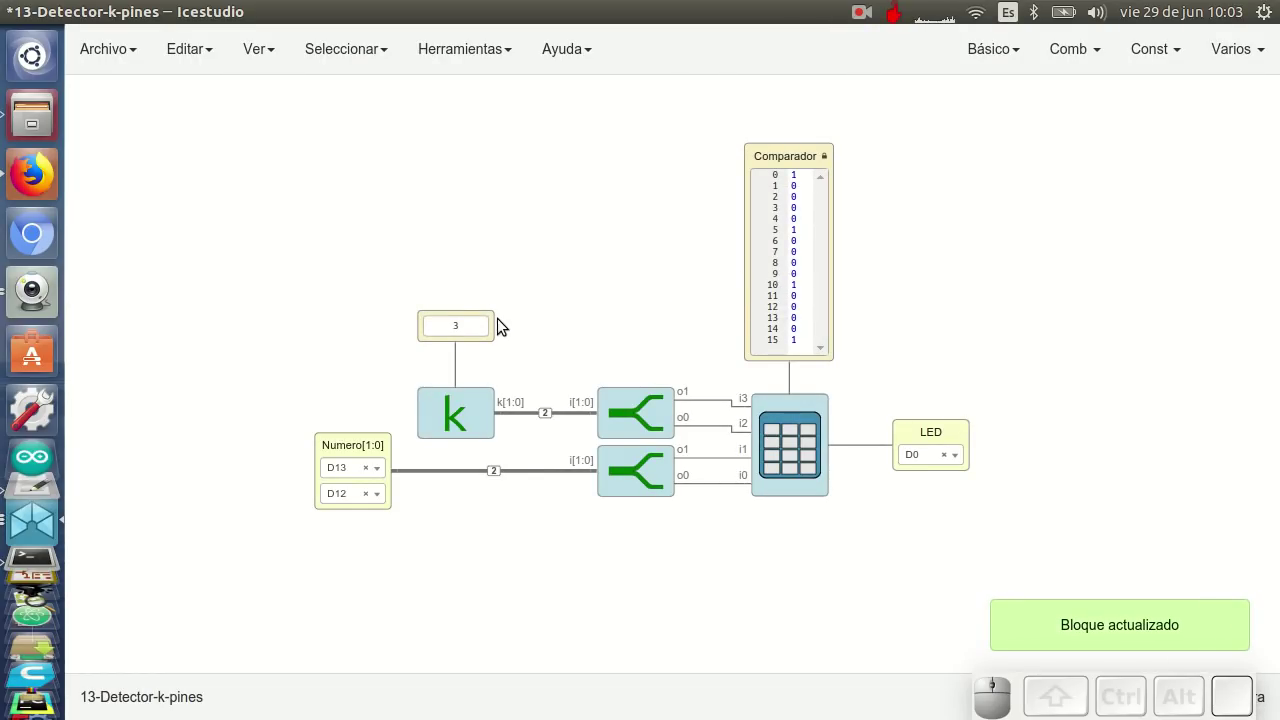
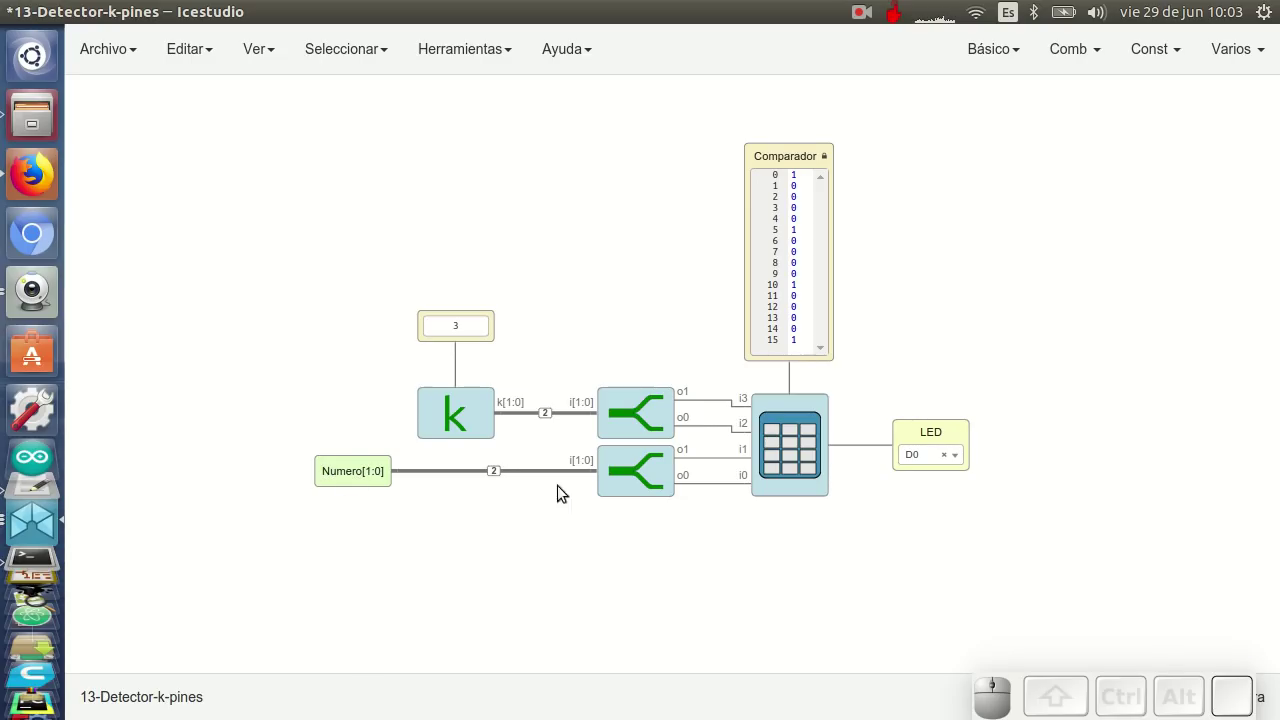
# Bring up the LED output block's name and pin settings
pyautogui.click(910, 427)
pyautogui.click(916, 438)
pyautogui.click(590, 165)
# Clear the LED output's name and make it a plain port without FPGA pins
pyautogui.press('BackSpace')
pyautogui.click(529, 237)
pyautogui.click(785, 296)
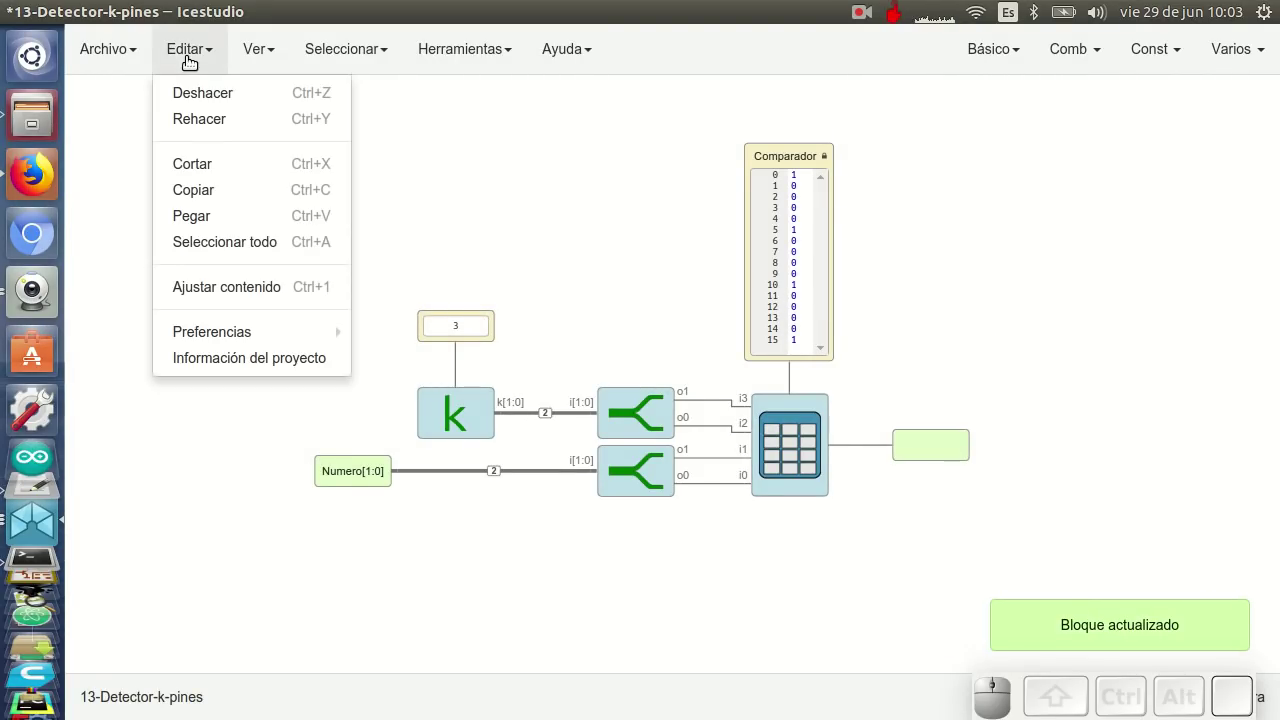
# Load the k? image is_k.svg into the project information via Editar > Información del proyecto
pyautogui.click(250, 367)
pyautogui.click(528, 506)
pyautogui.click(437, 159)
pyautogui.click(810, 673)
pyautogui.click(1043, 587)
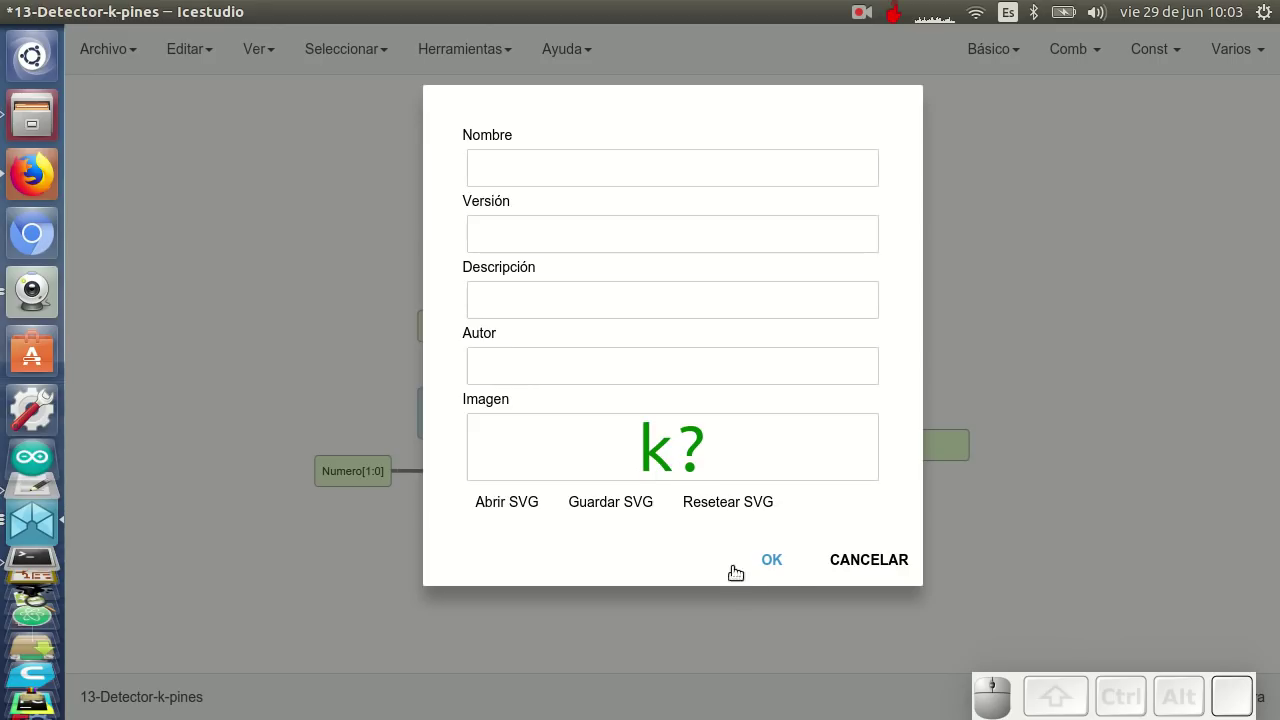
# Confirm the k? project information and target Detector-k.ice on the Desktop in Guardar como
pyautogui.click(782, 567)
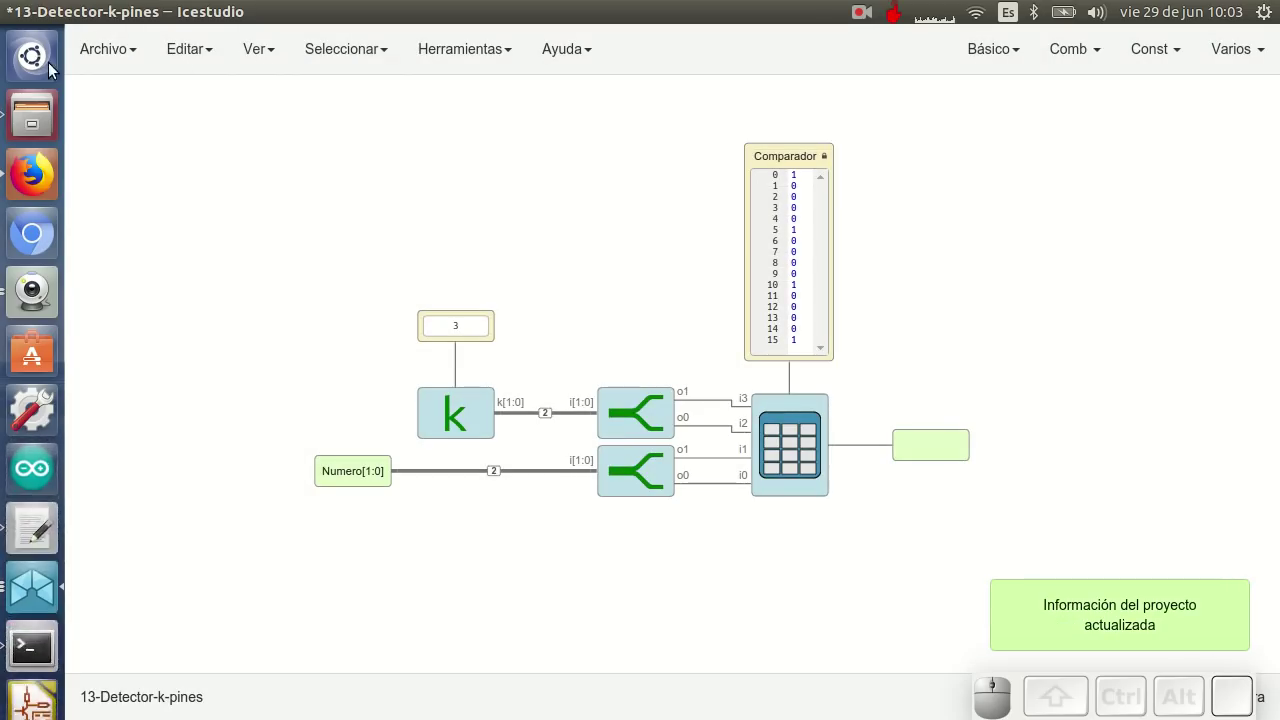
pyautogui.click(165, 268)
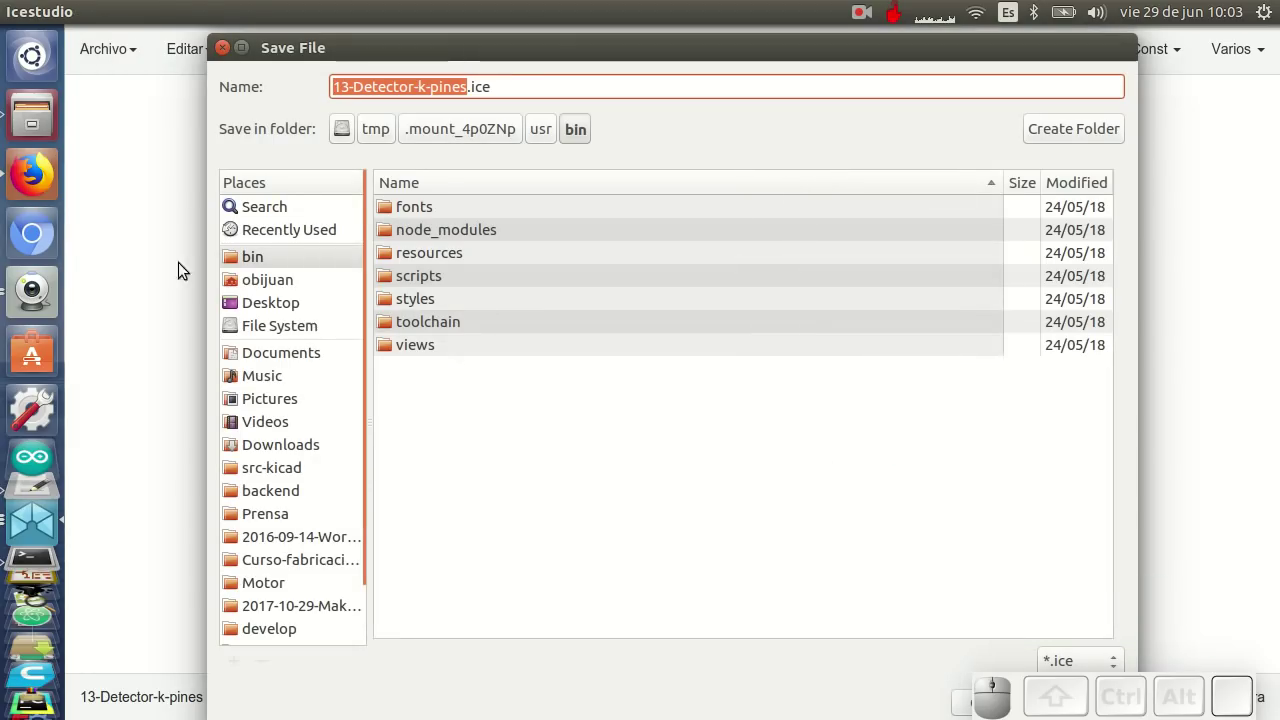
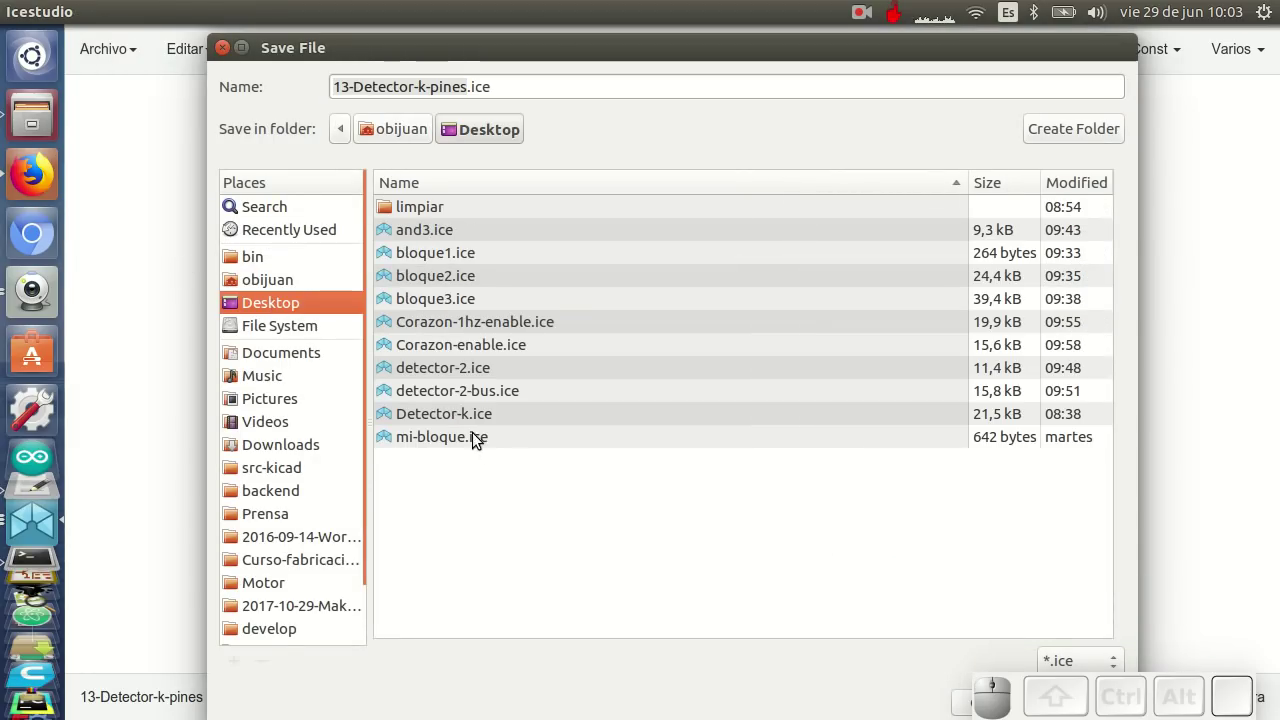
pyautogui.click(473, 420)
pyautogui.moveTo(747, 649); pyautogui.dragTo(565, 454)
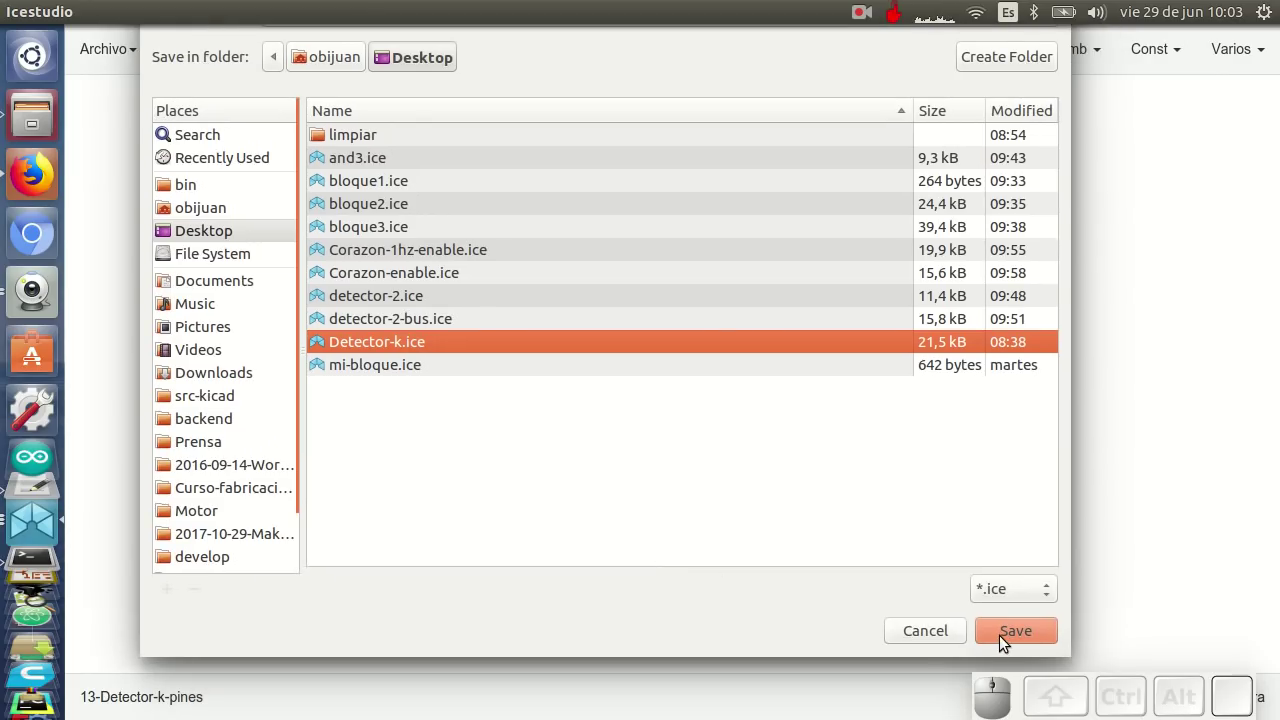
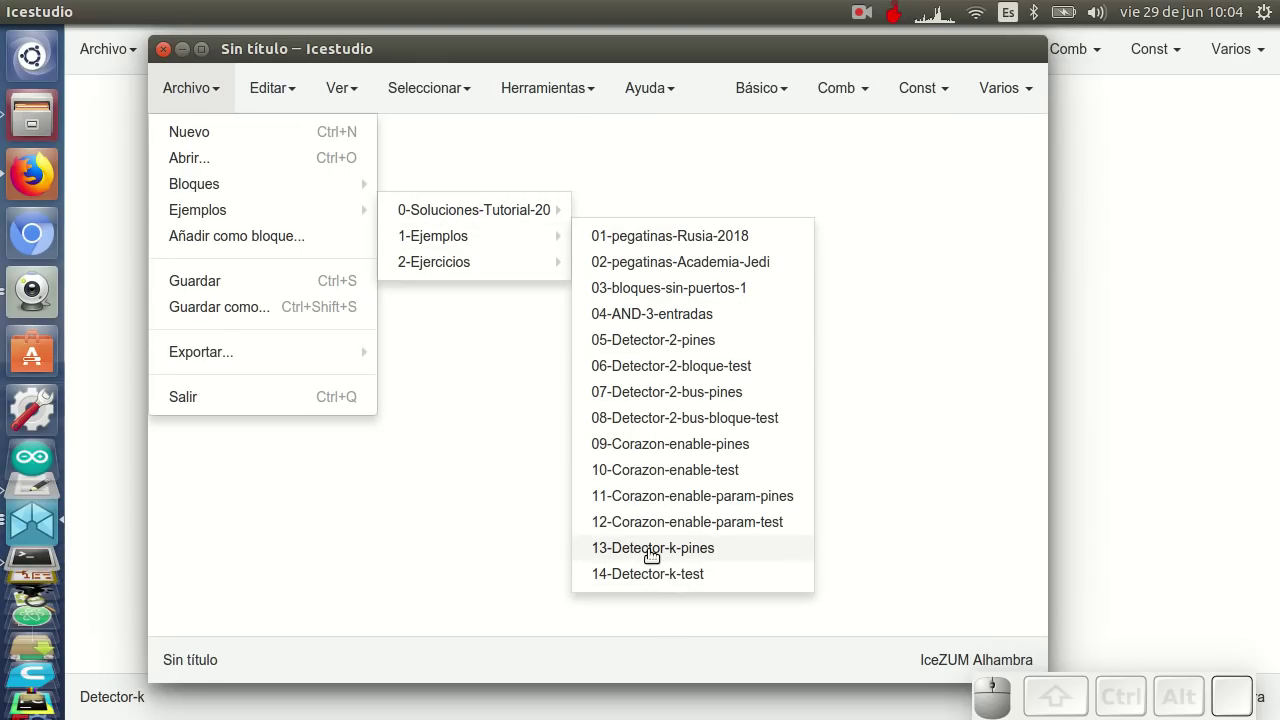
# Open the 13-Detector-k-pines example and delete its internal comparison and k blocks
pyautogui.click(656, 553)
pyautogui.moveTo(587, 373); pyautogui.dragTo(674, 325)
pyautogui.moveTo(628, 297); pyautogui.dragTo(875, 551)
pyautogui.press('Delete')
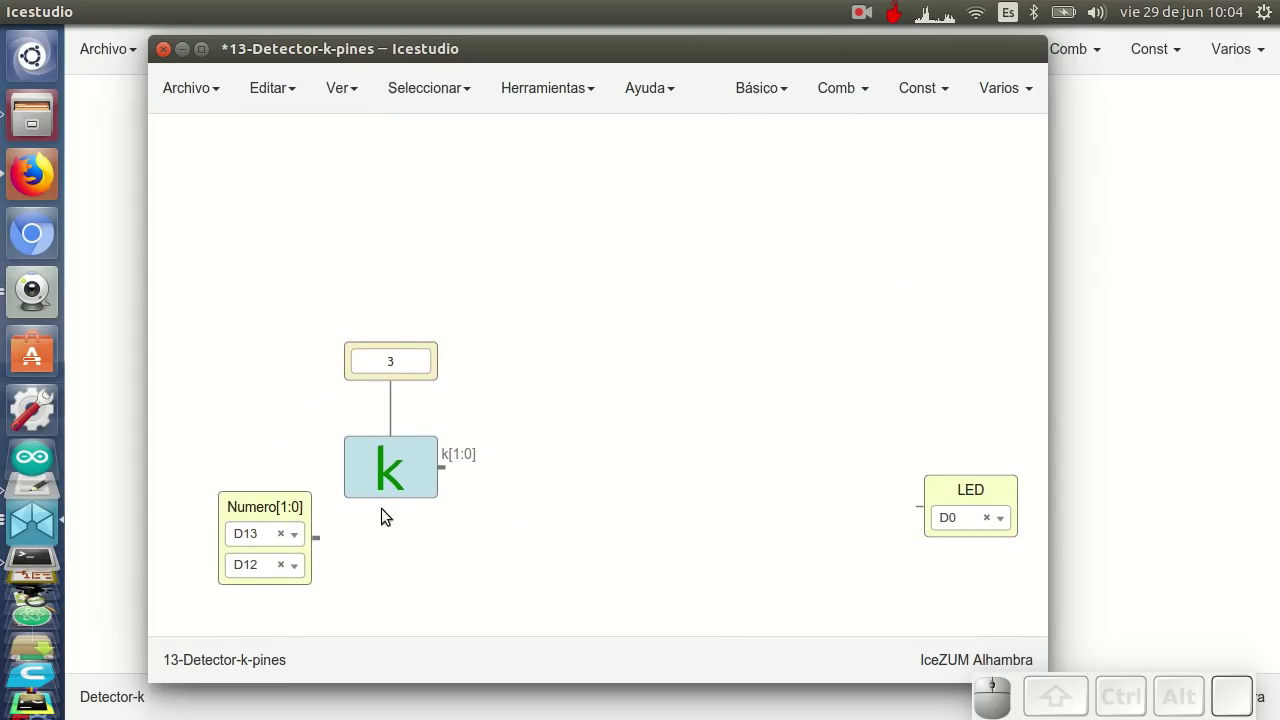
pyautogui.click(424, 475)
pyautogui.moveTo(455, 523); pyautogui.dragTo(417, 481)
pyautogui.press('Delete')
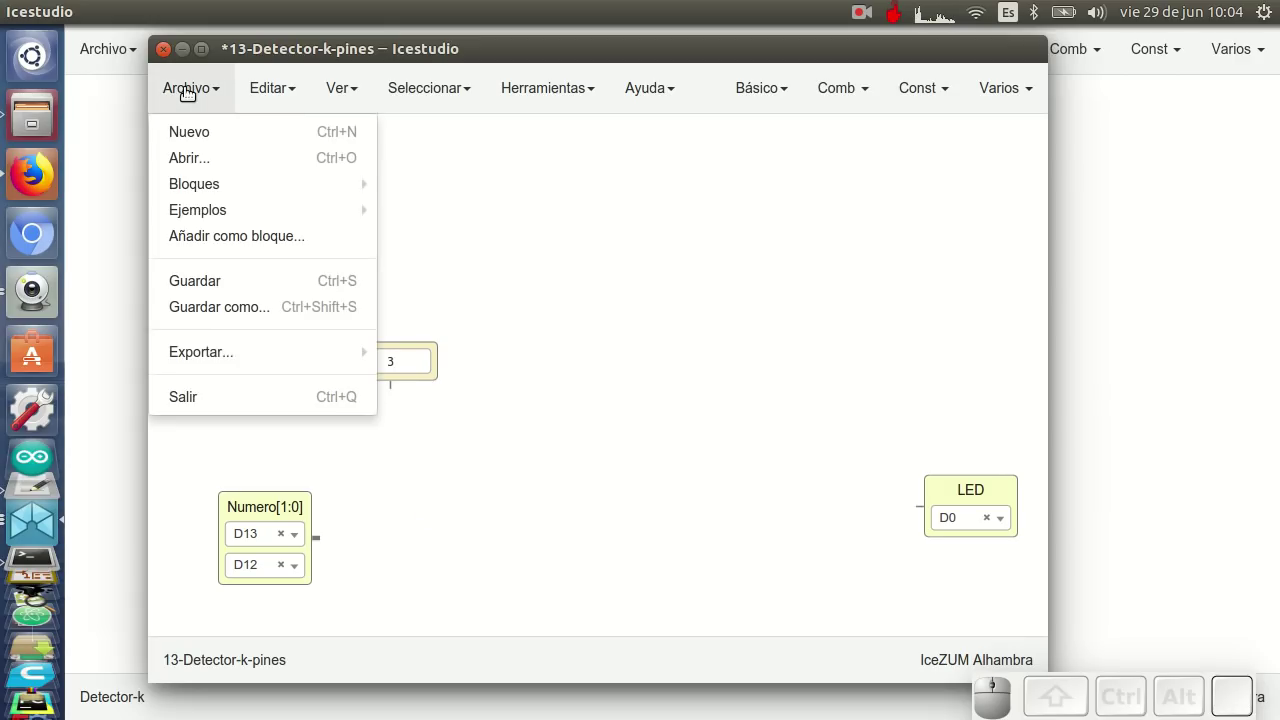
# Import Detector-k.ice as the k? block, place it and wire Numero[1:0] into its input
pyautogui.click(228, 243)
pyautogui.click(391, 153)
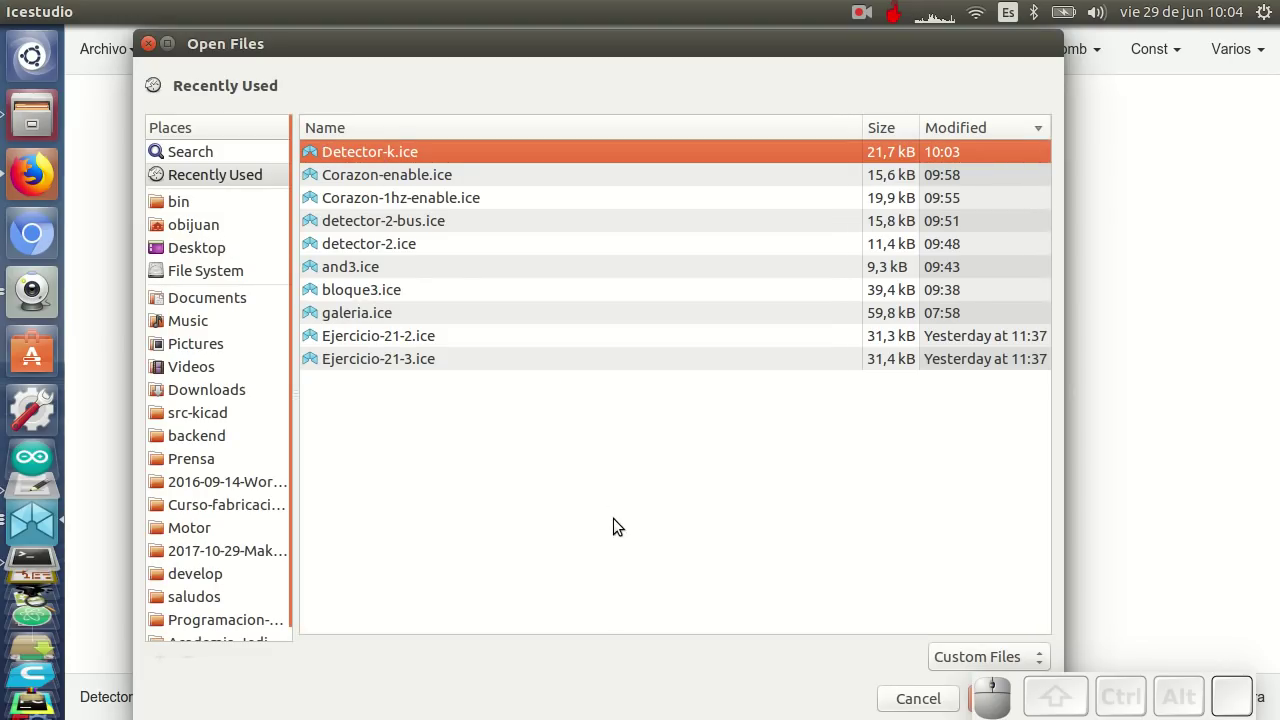
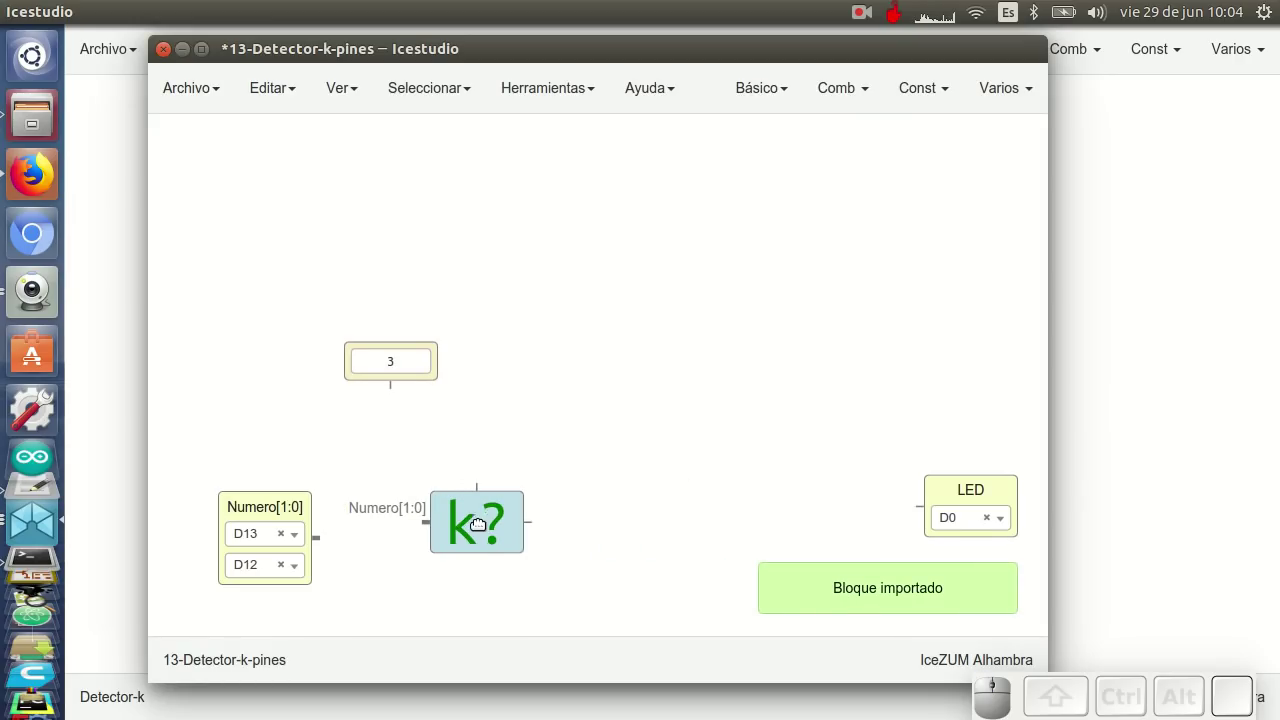
pyautogui.click(486, 531)
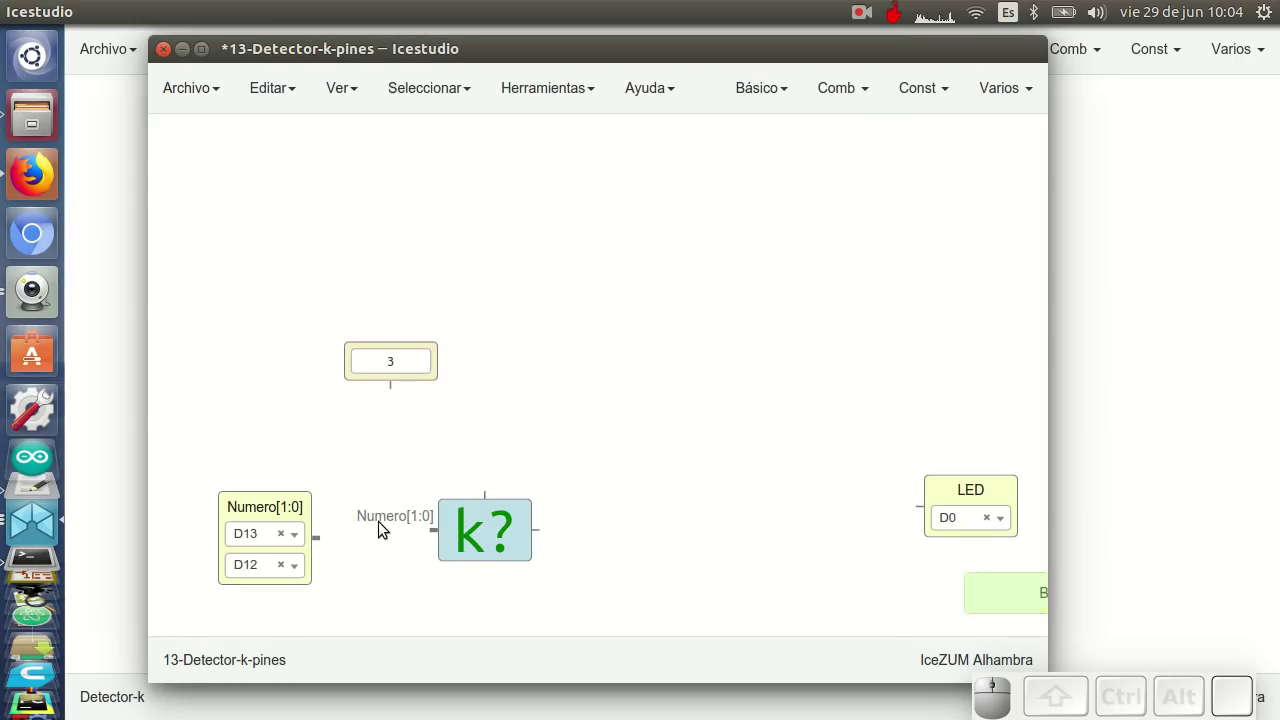
pyautogui.moveTo(348, 546); pyautogui.dragTo(468, 548)
pyautogui.moveTo(503, 534); pyautogui.dragTo(390, 563)
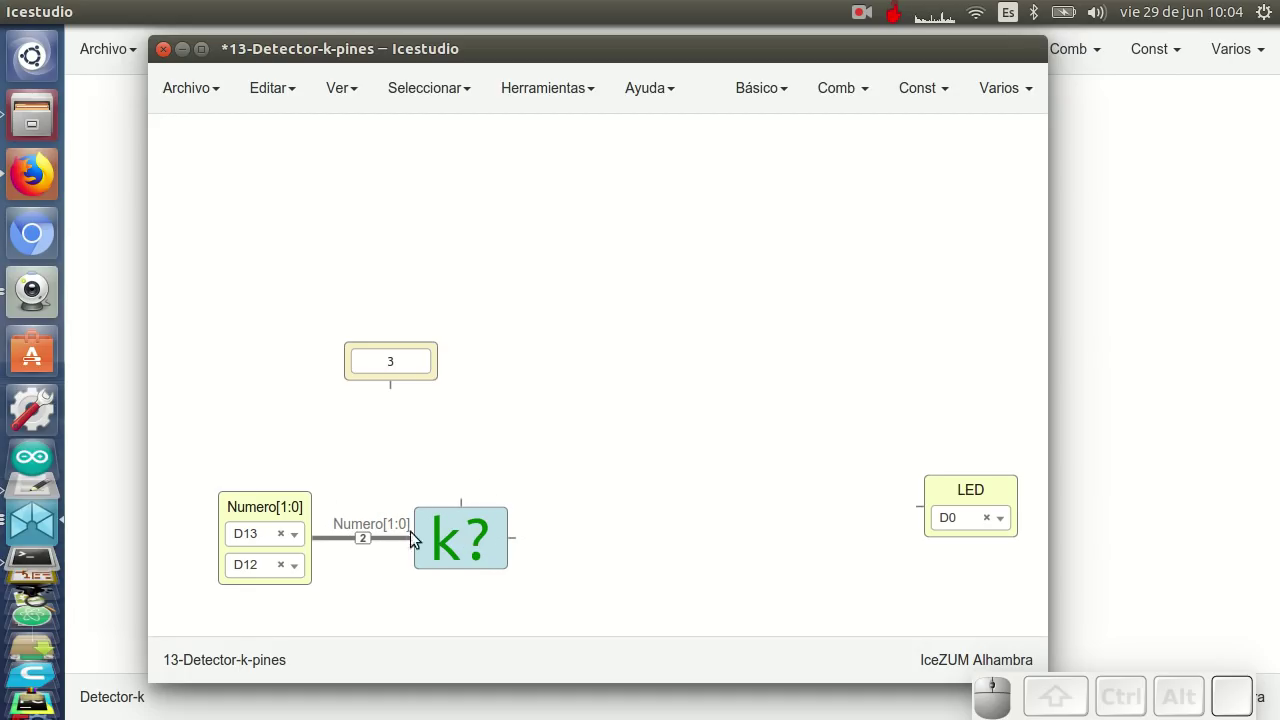
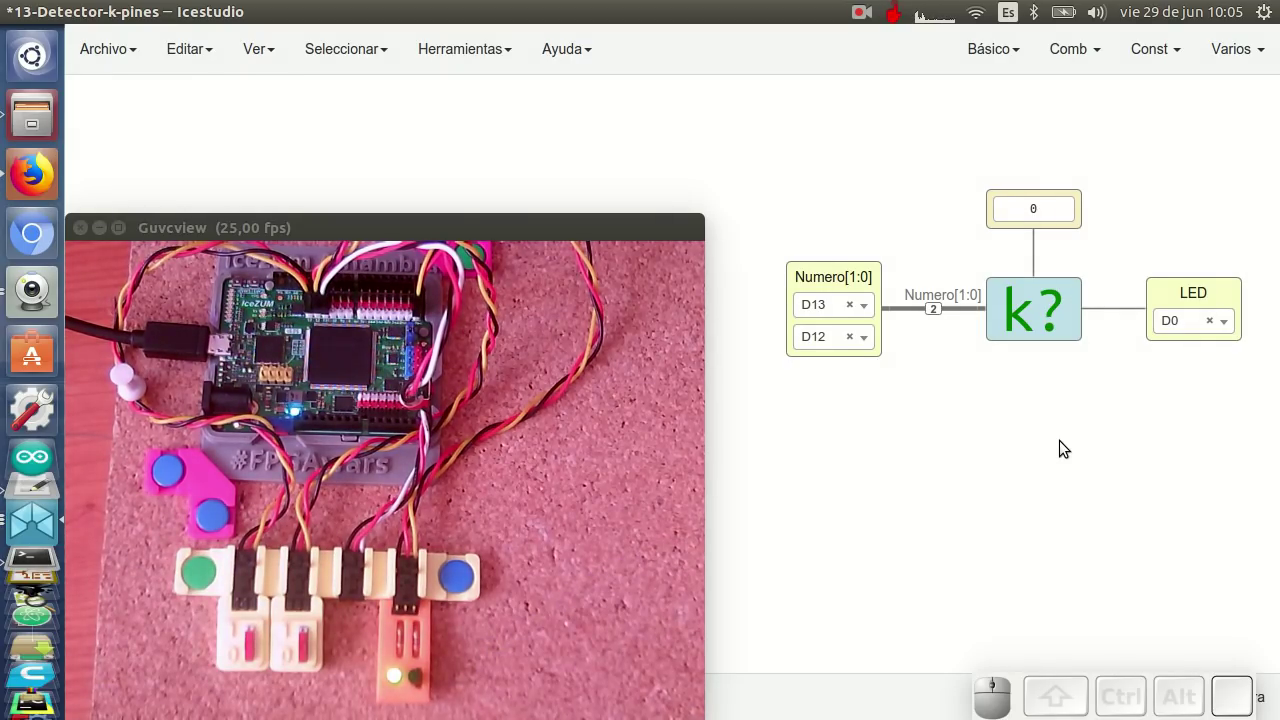
# Set the constant feeding k? to 3 and upload the circuit with Ctrl+U
pyautogui.click(1060, 200)
pyautogui.press('BackSpace')
pyautogui.press('3')
pyautogui.click(1041, 450)
pyautogui.press('ctrl+u')
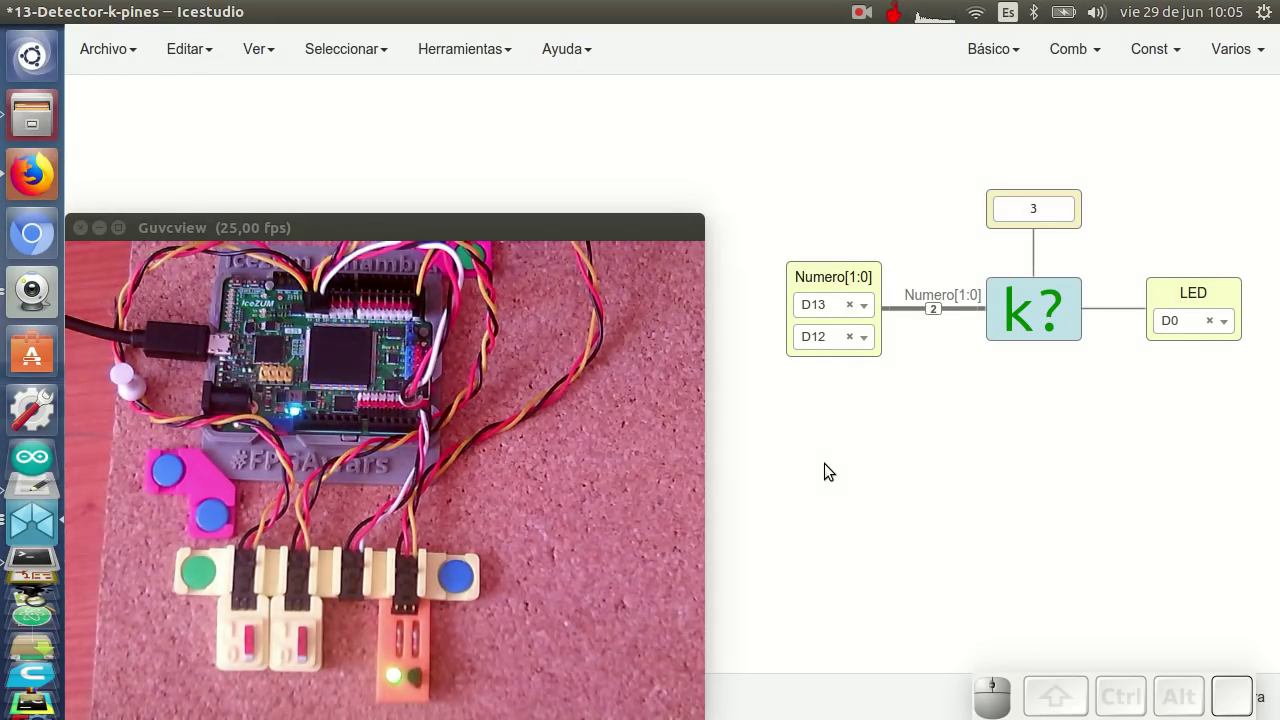
# Look inside the k? block at its Comparador table and return to the top level
pyautogui.click(945, 452)
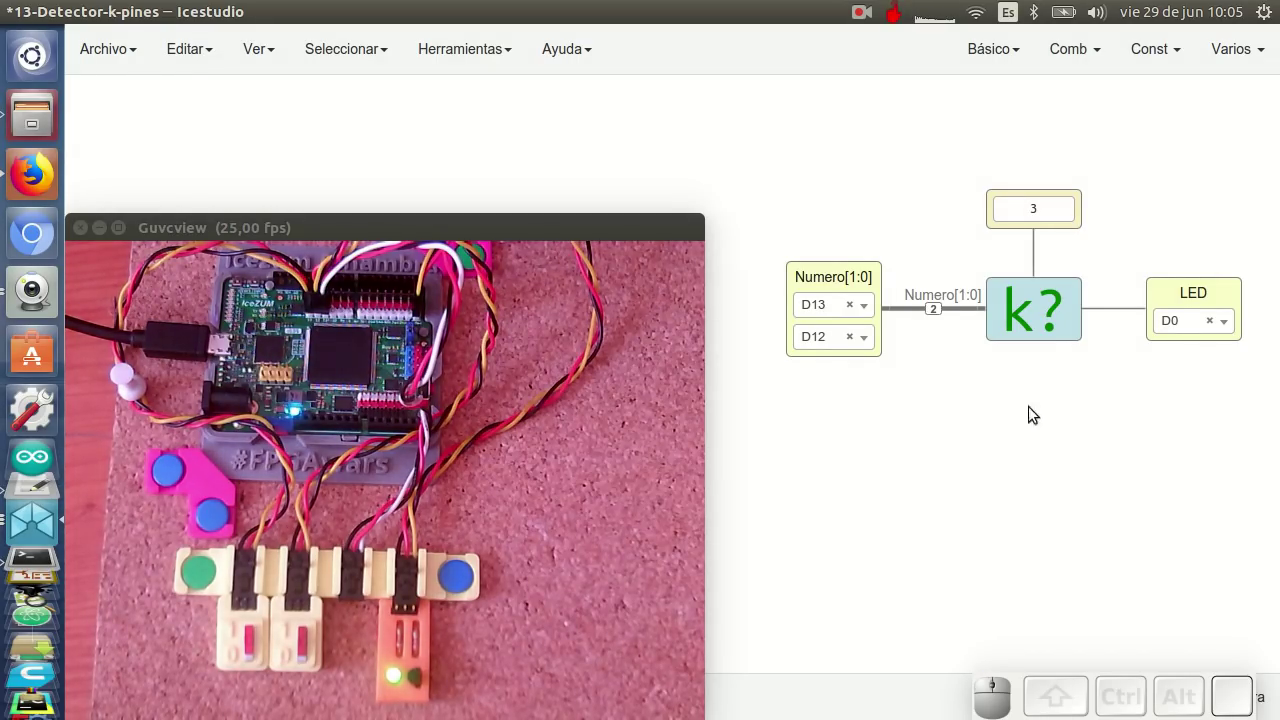
pyautogui.click(1029, 324)
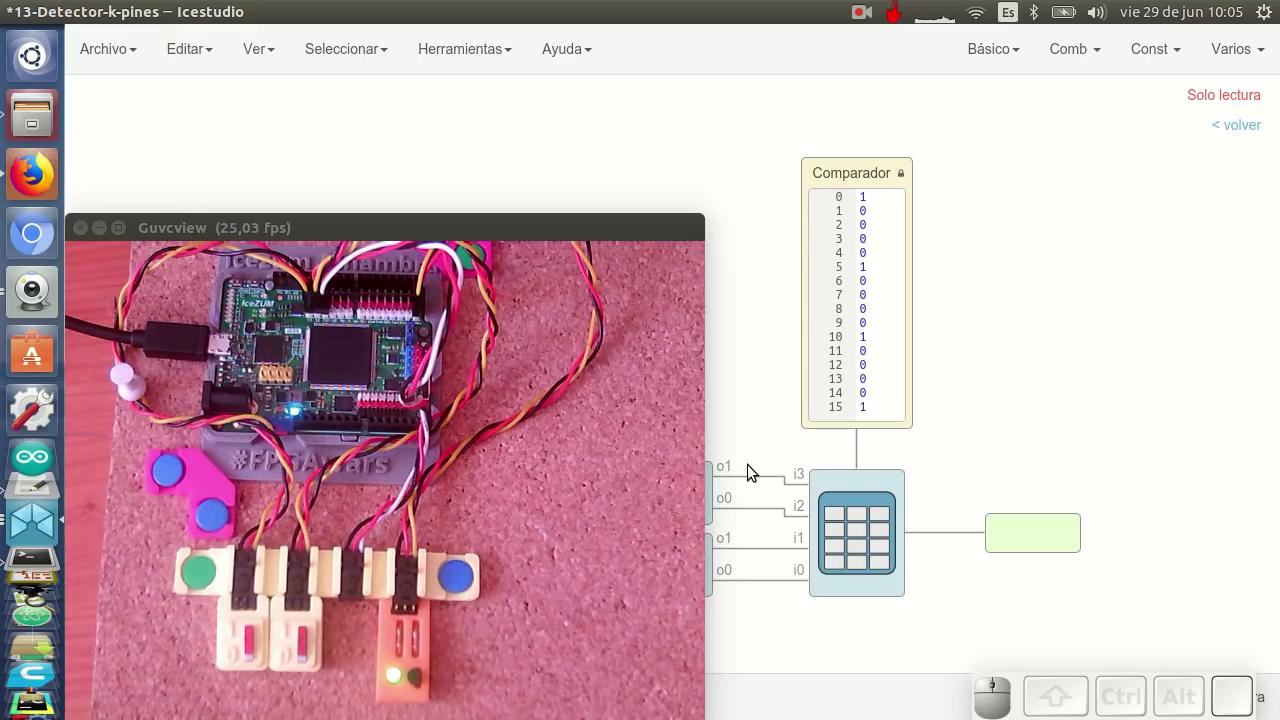
pyautogui.click(1263, 124)
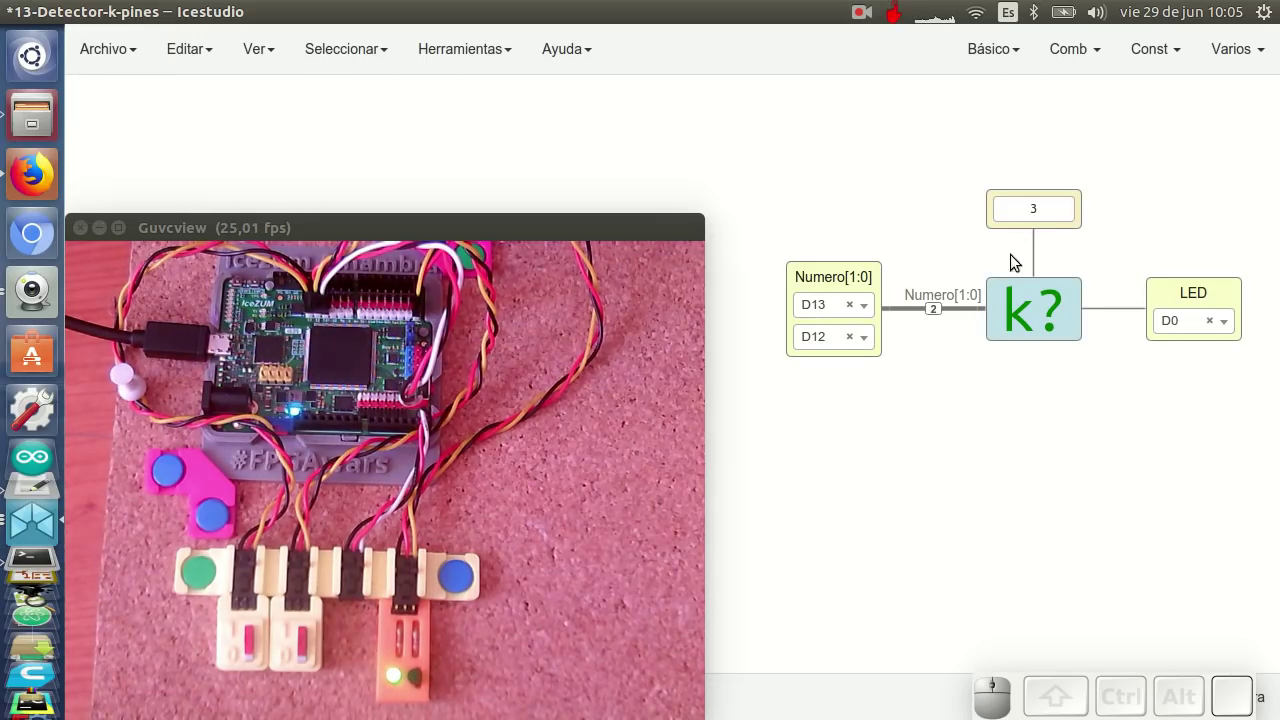
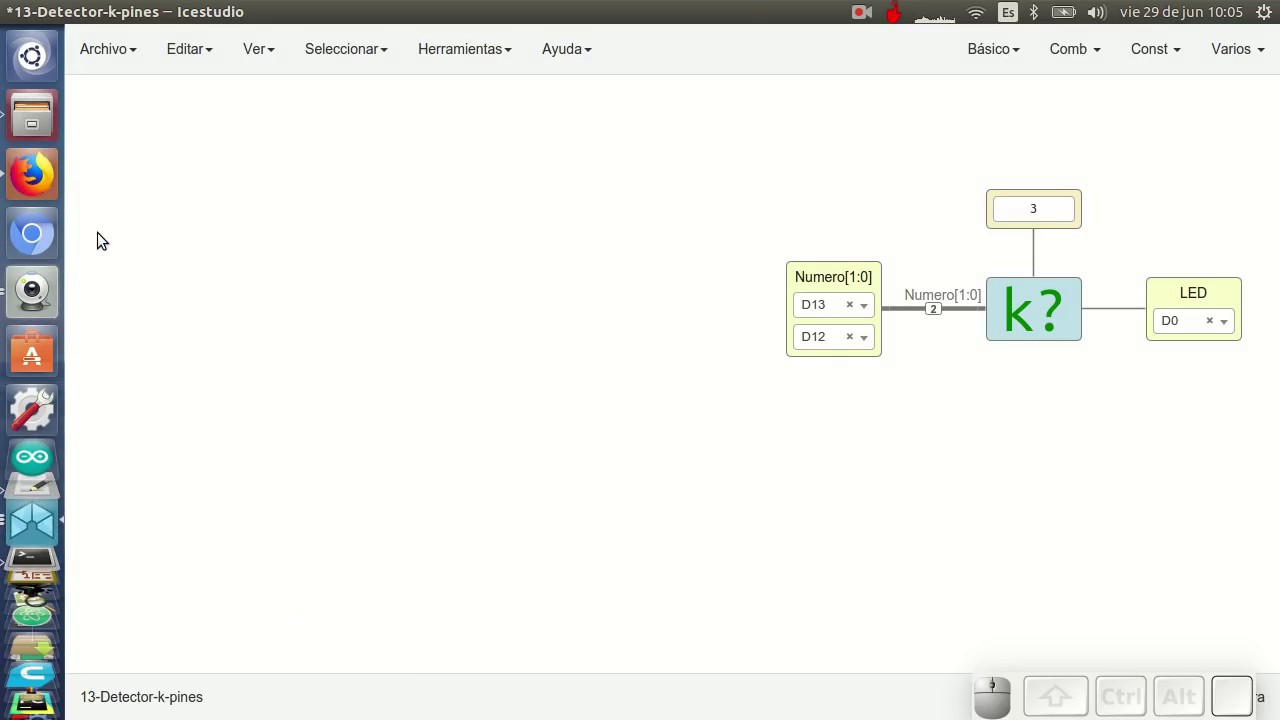
# Pan the canvas so the D13/D12, constant 3 and D0 detector circuit sits centred
pyautogui.middleClick(795, 151)
pyautogui.scroll(3)
pyautogui.moveTo(761, 183); pyautogui.dragTo(254, 462)
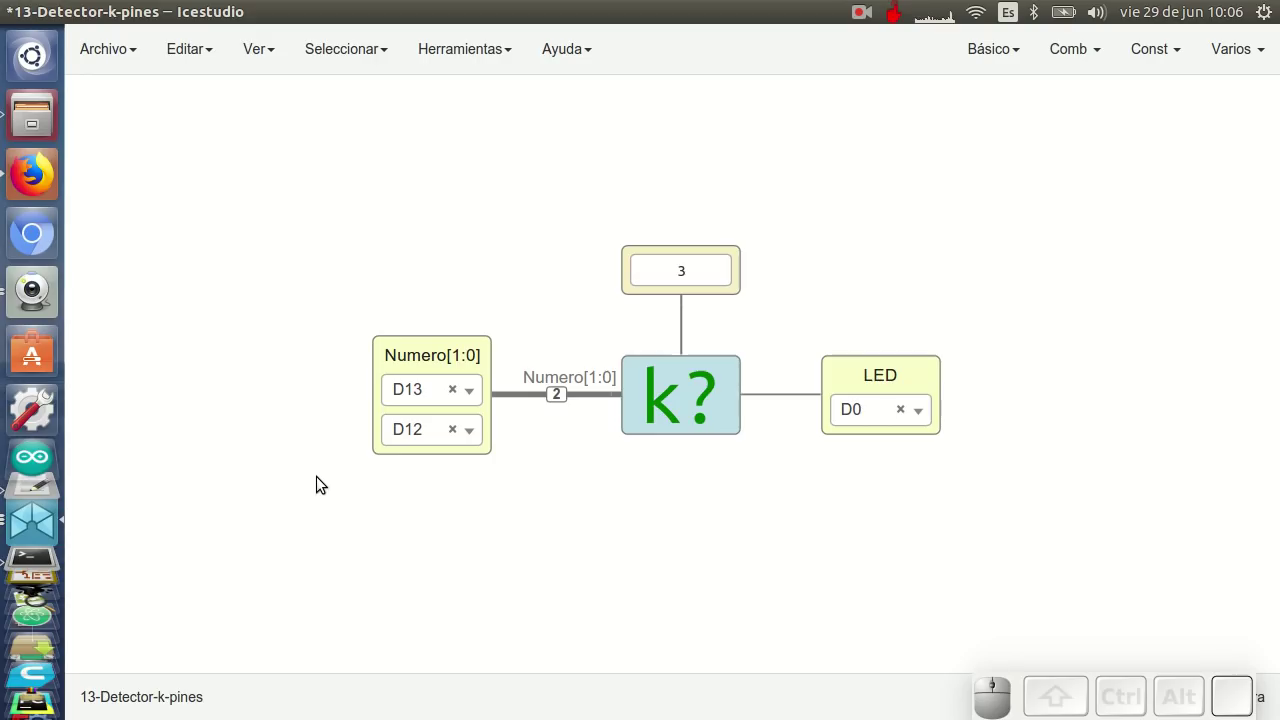
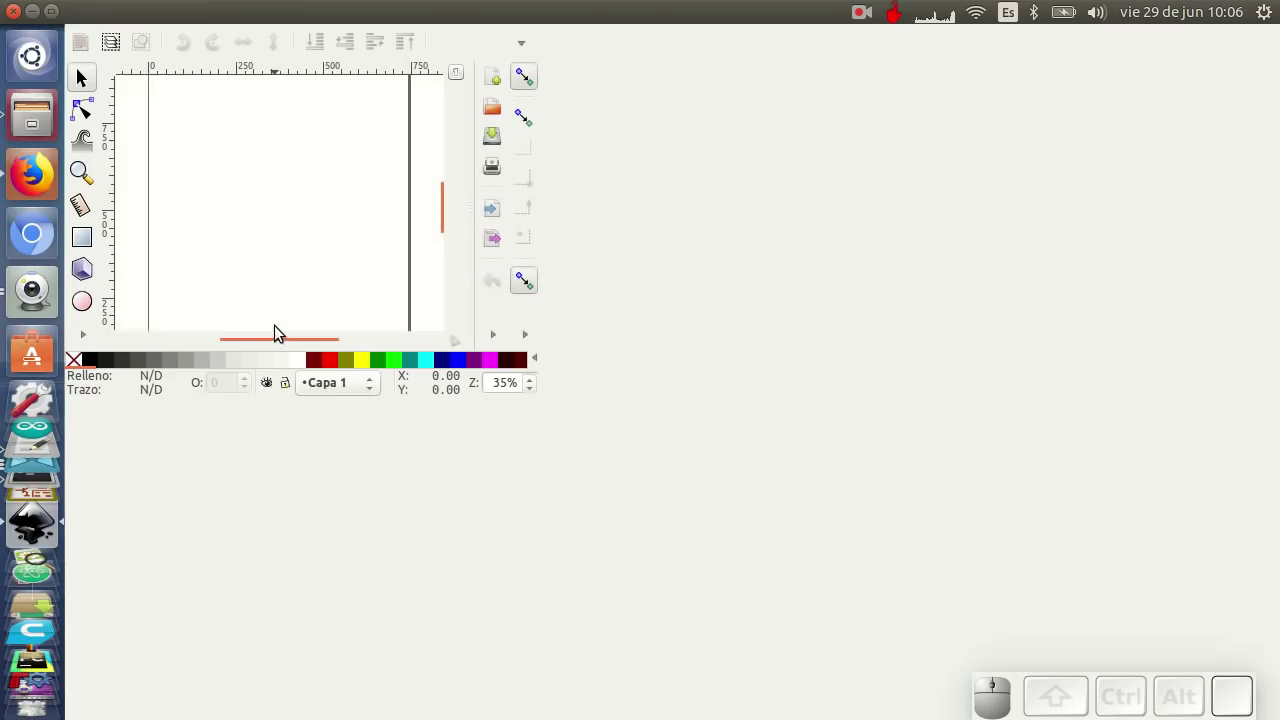
# Maximize the Inkscape window with the blank Nuevo documento 1
pyautogui.scroll(3)
pyautogui.scroll(-3)
pyautogui.scroll(3)
pyautogui.rightClick(692, 368)
pyautogui.click(608, 299)
pyautogui.moveTo(641, 287); pyautogui.dragTo(440, 304)
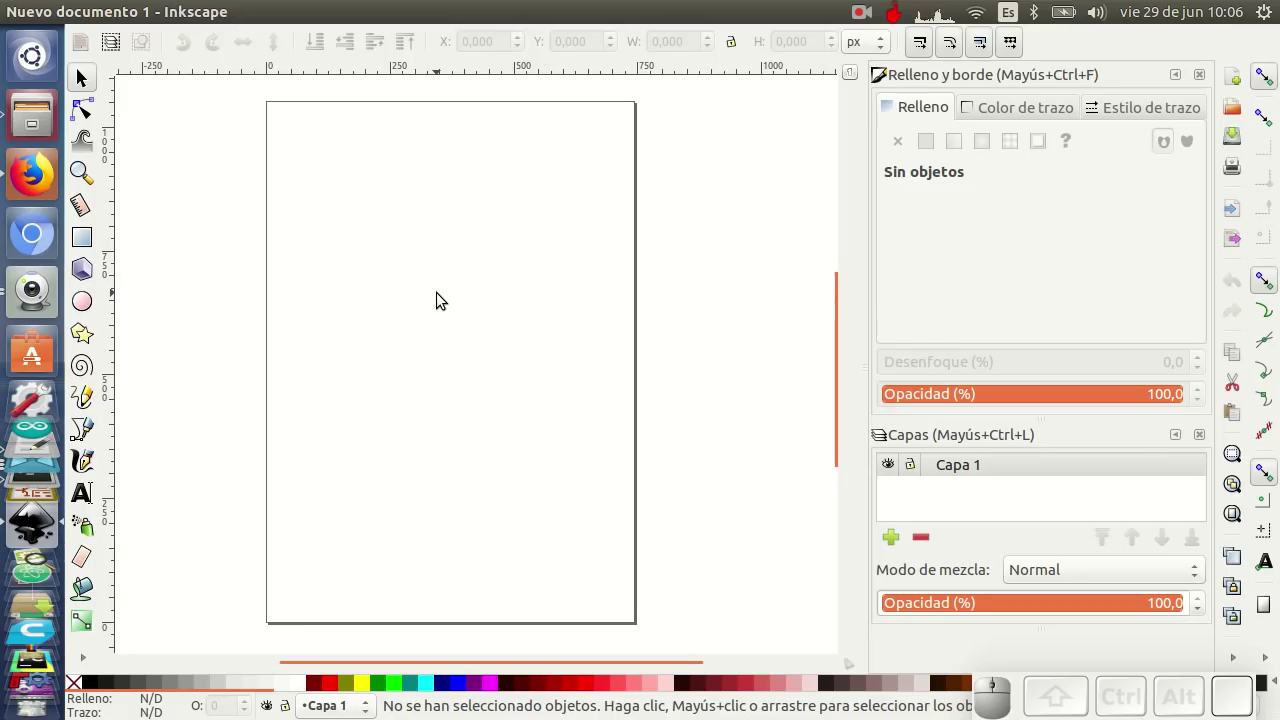
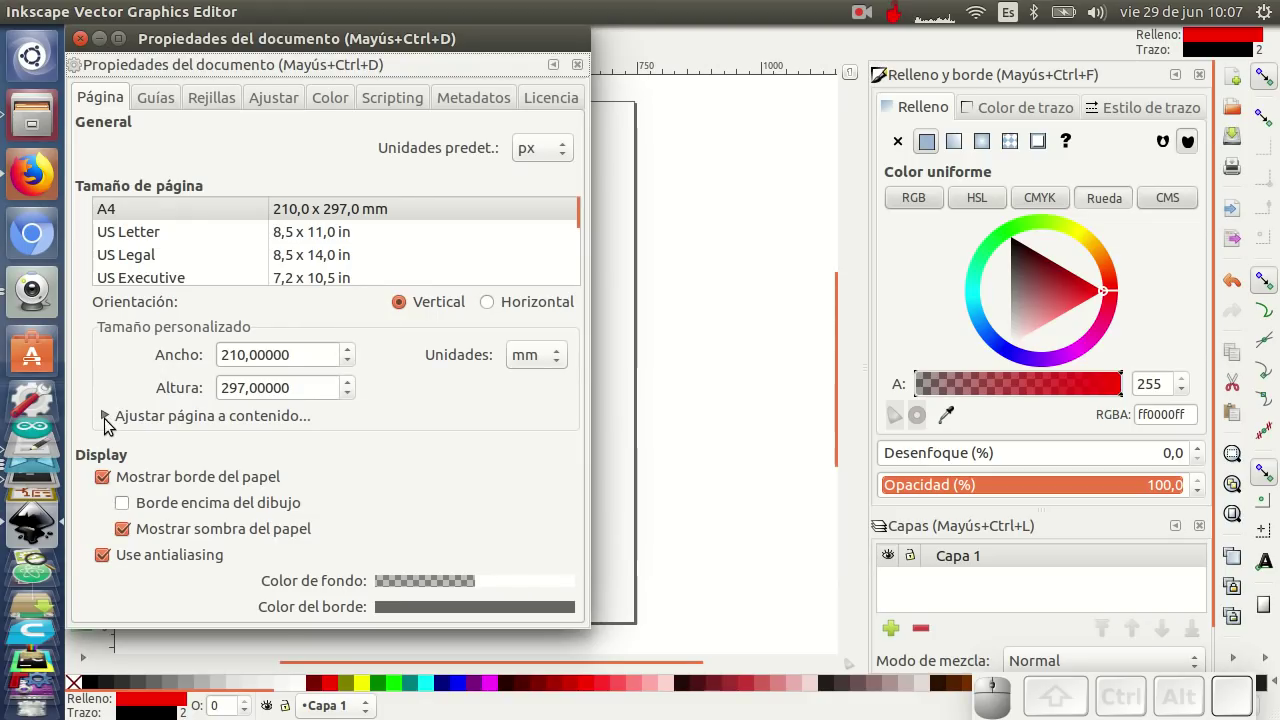
# Fit the page to the red circle via 'Ajustar página a dibujo o selección' and deselect it
pyautogui.click(106, 418)
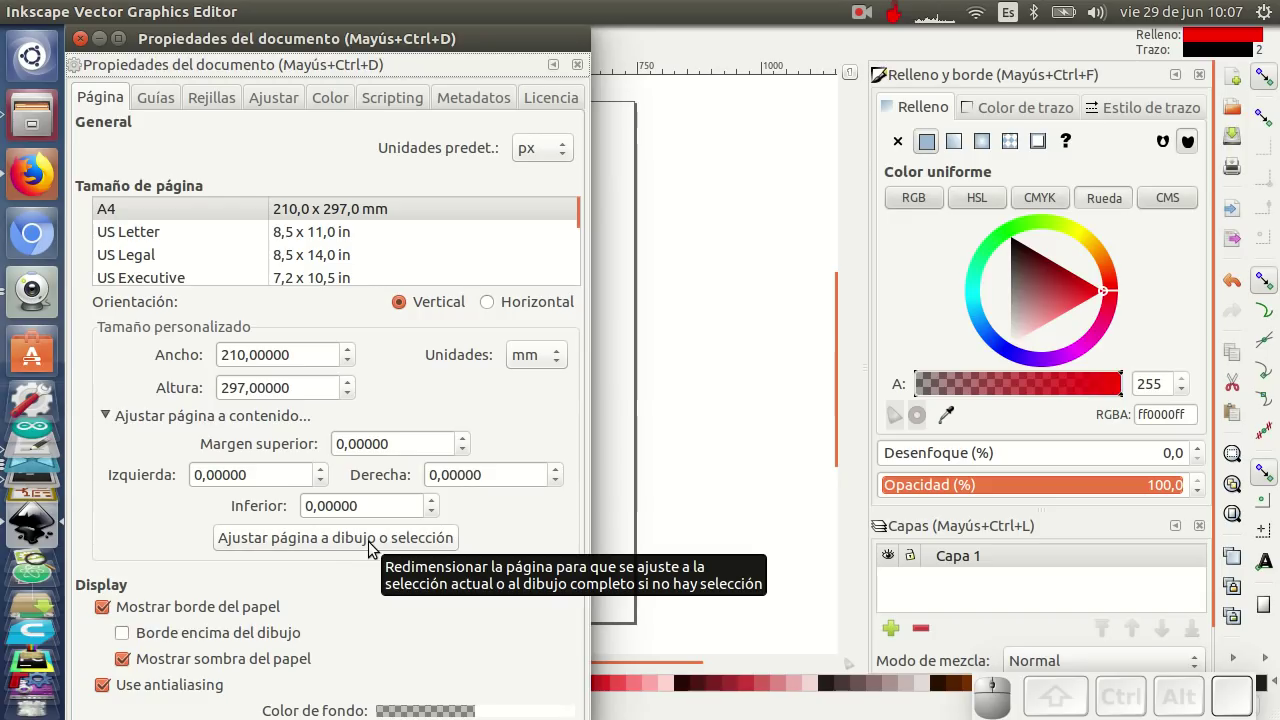
pyautogui.click(372, 545)
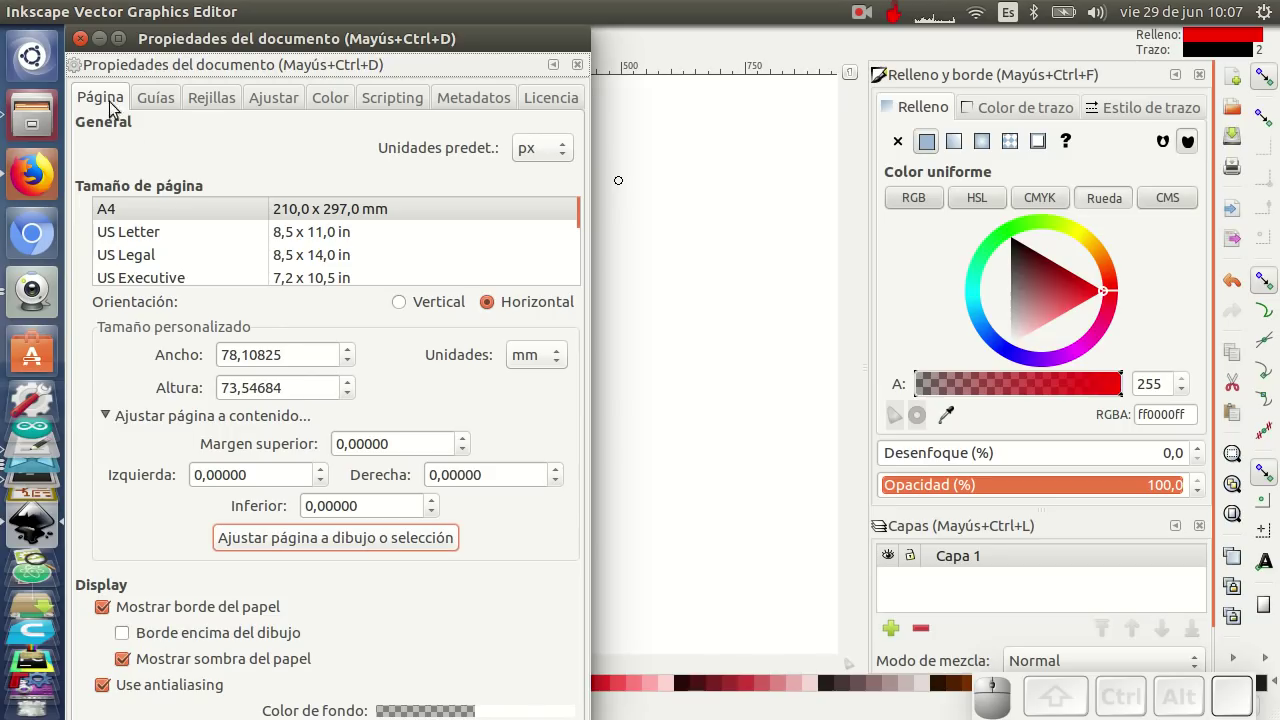
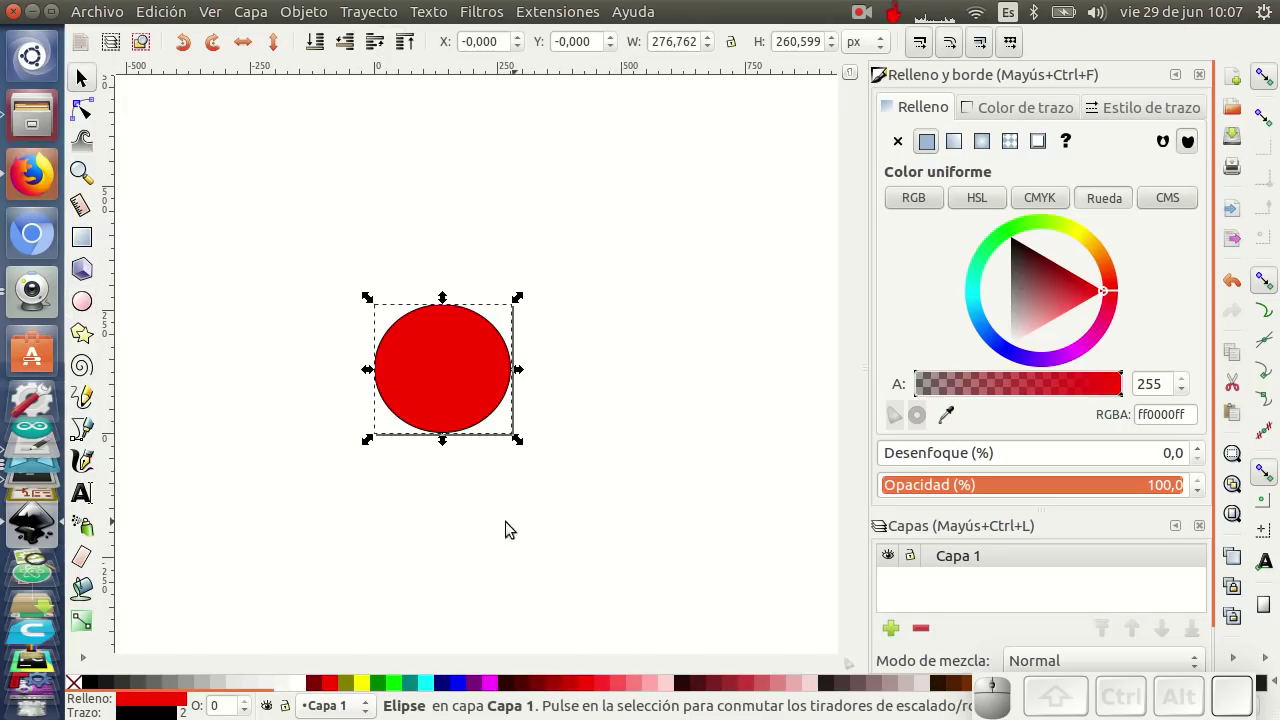
pyautogui.click(277, 333)
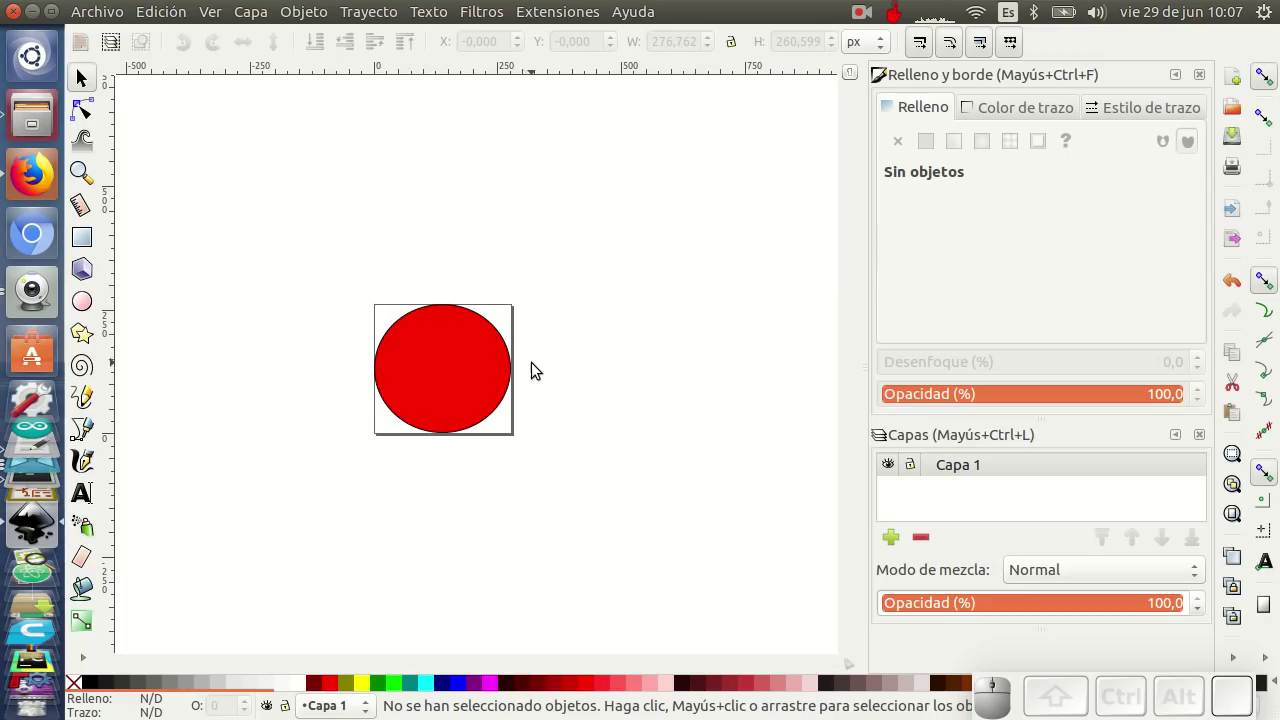
# Save the red circle drawing as mi-icono.svg on the Desktop, replacing the existing file
pyautogui.click(105, 19)
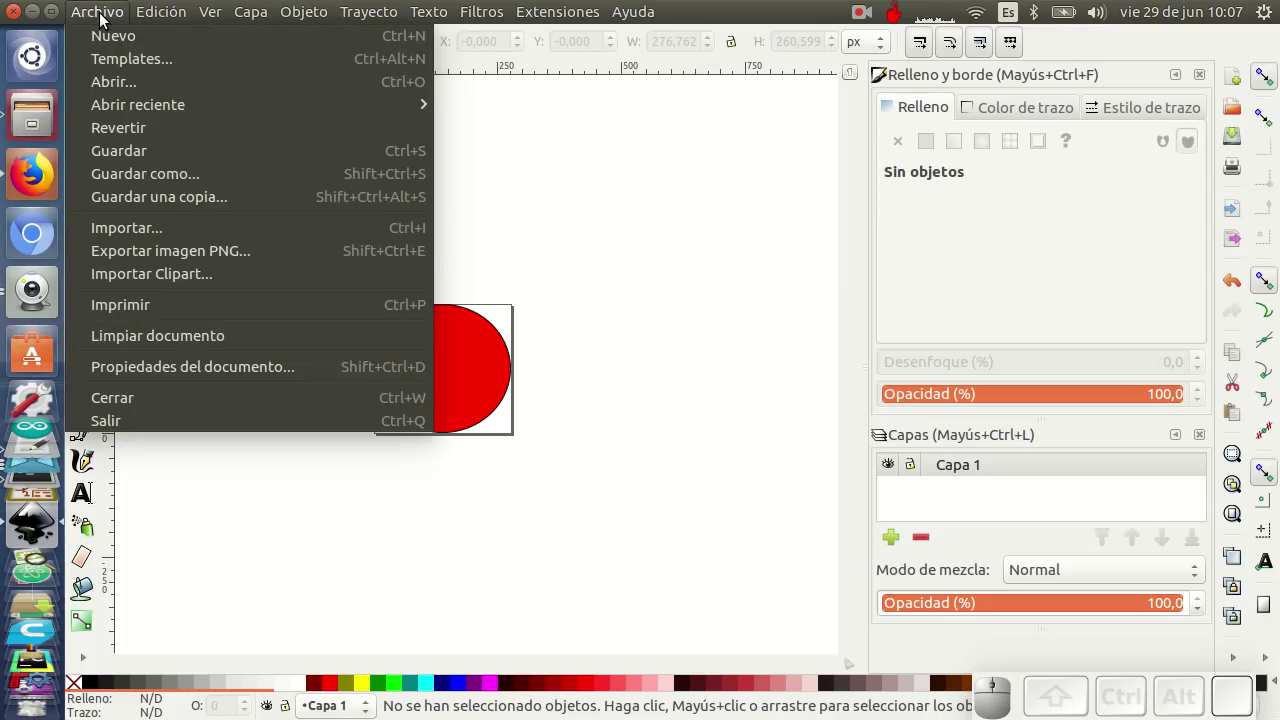
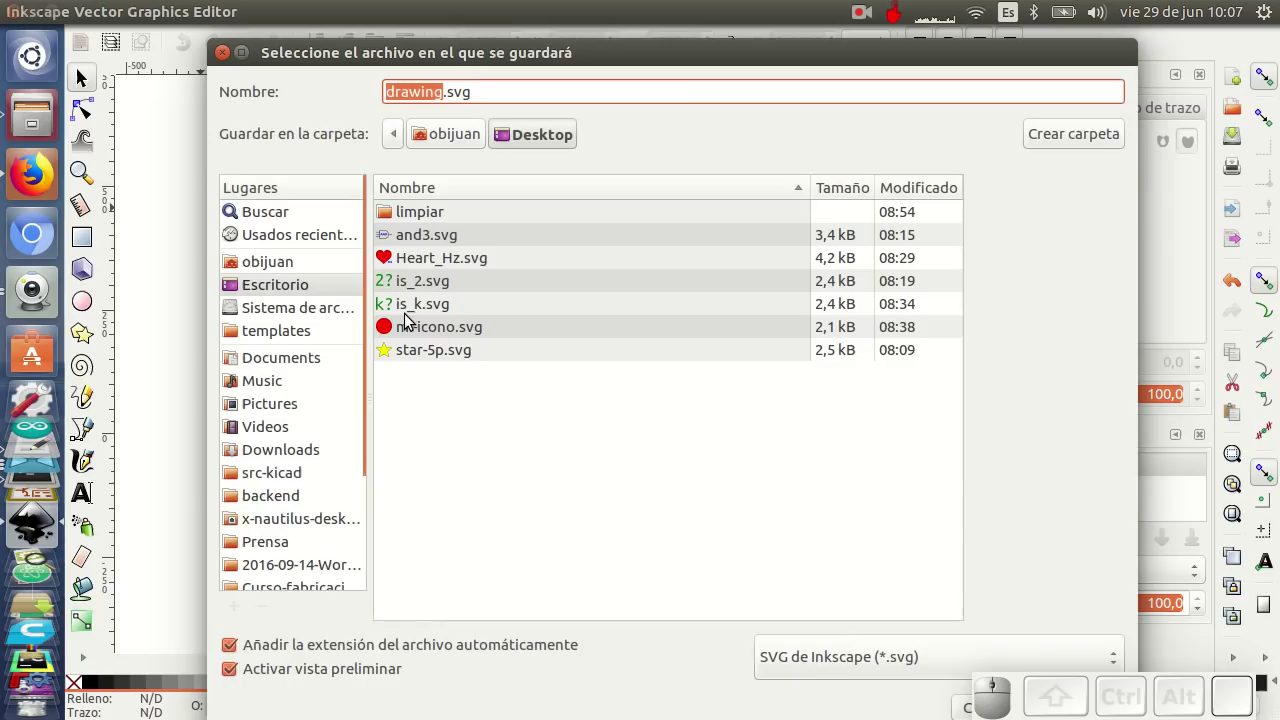
pyautogui.click(441, 337)
pyautogui.moveTo(660, 649); pyautogui.dragTo(752, 618)
pyautogui.click(986, 612)
pyautogui.click(843, 469)
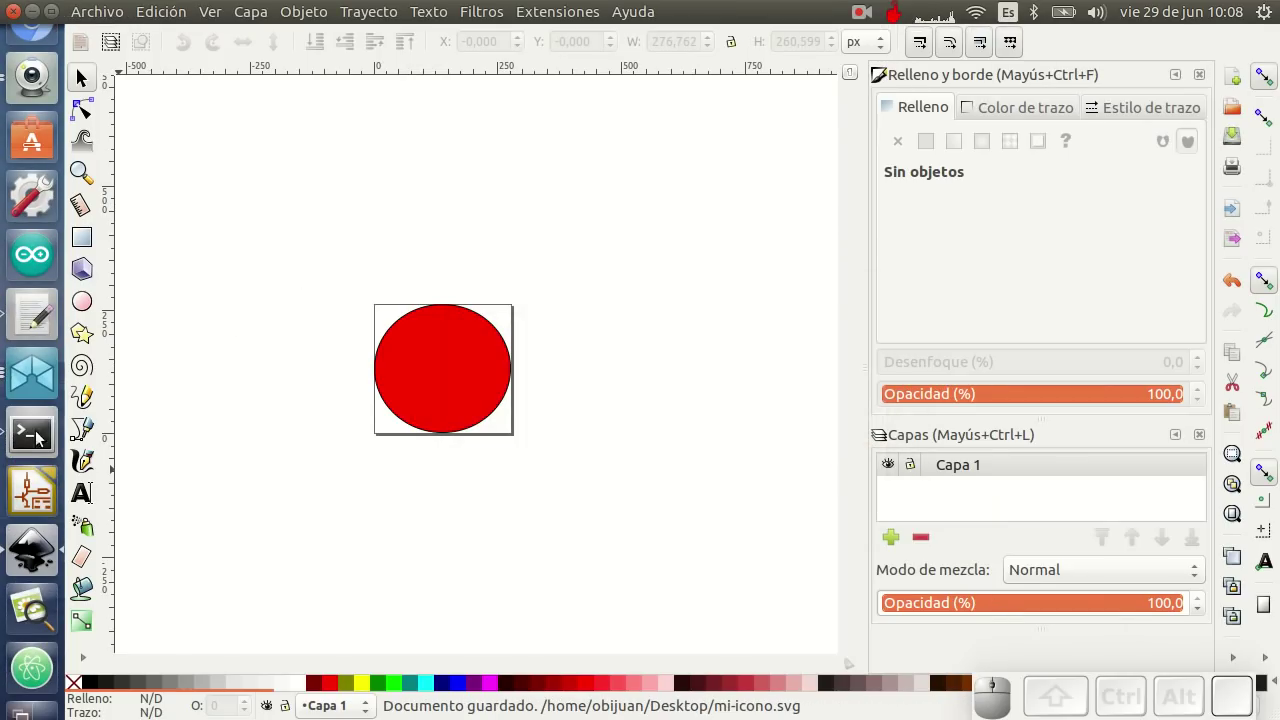
# Return to the Detector-k project window and bring up its project information
pyautogui.click(35, 379)
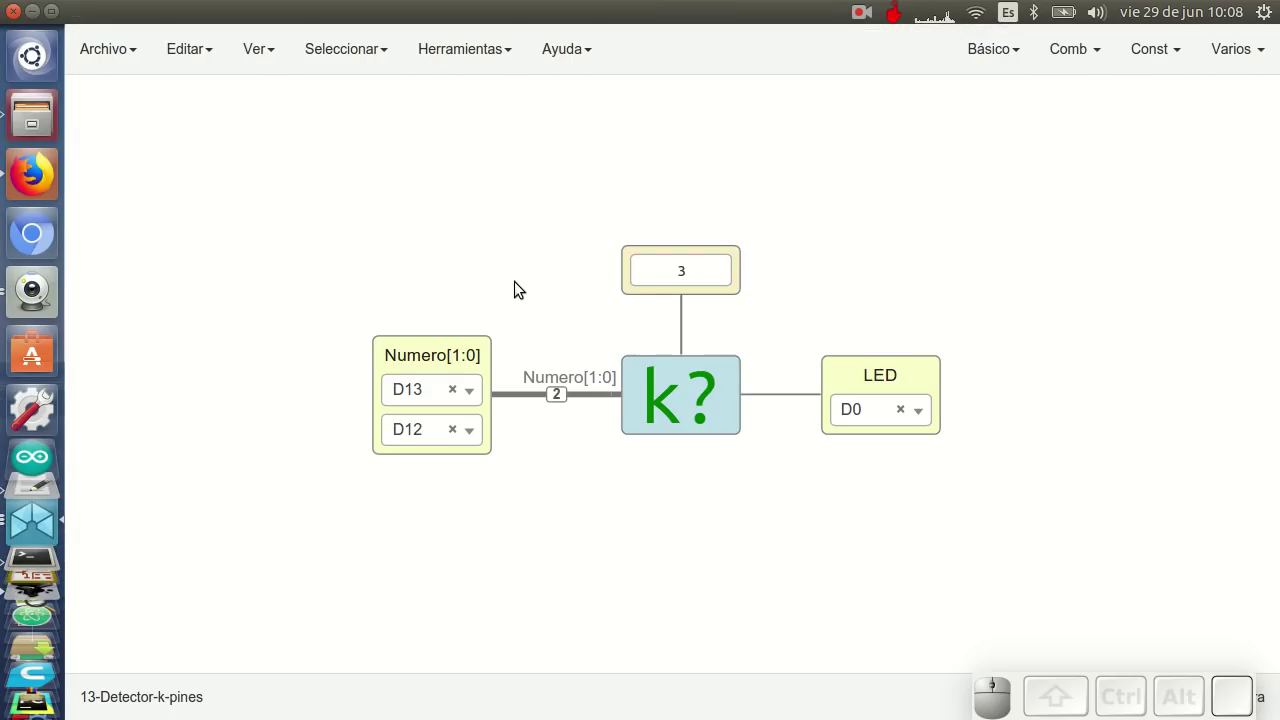
pyautogui.click(38, 577)
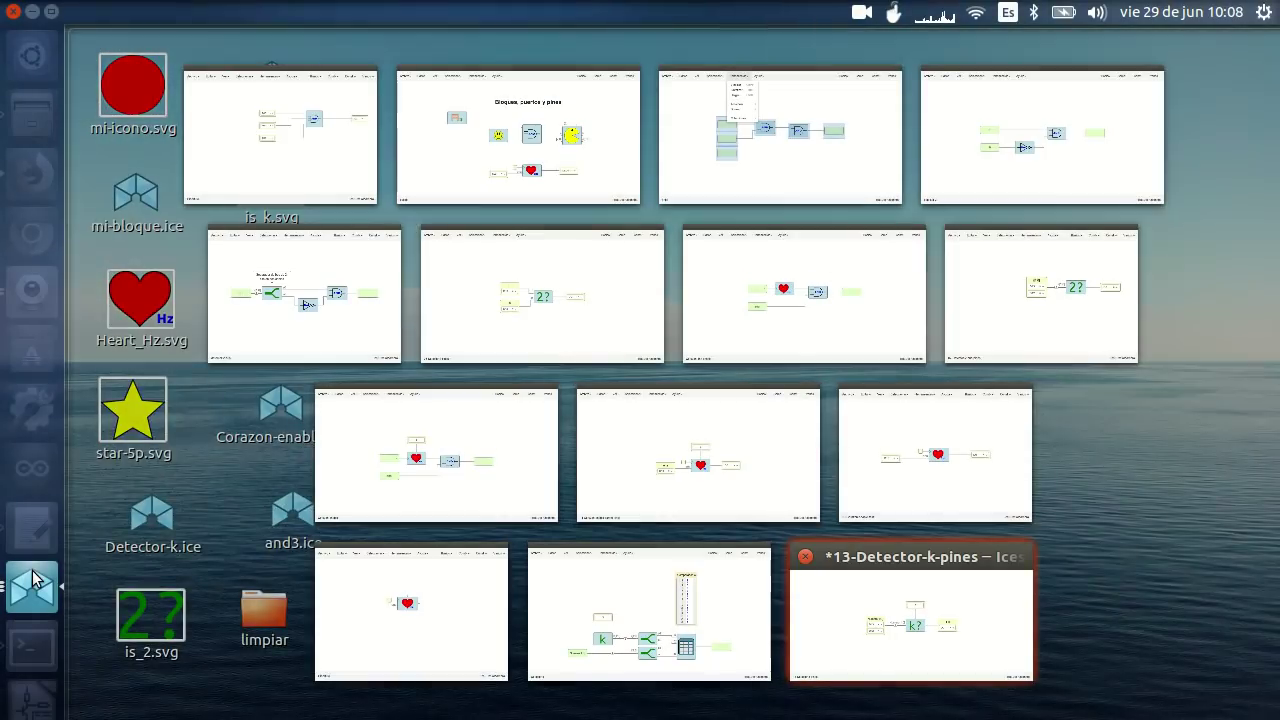
pyautogui.click(635, 580)
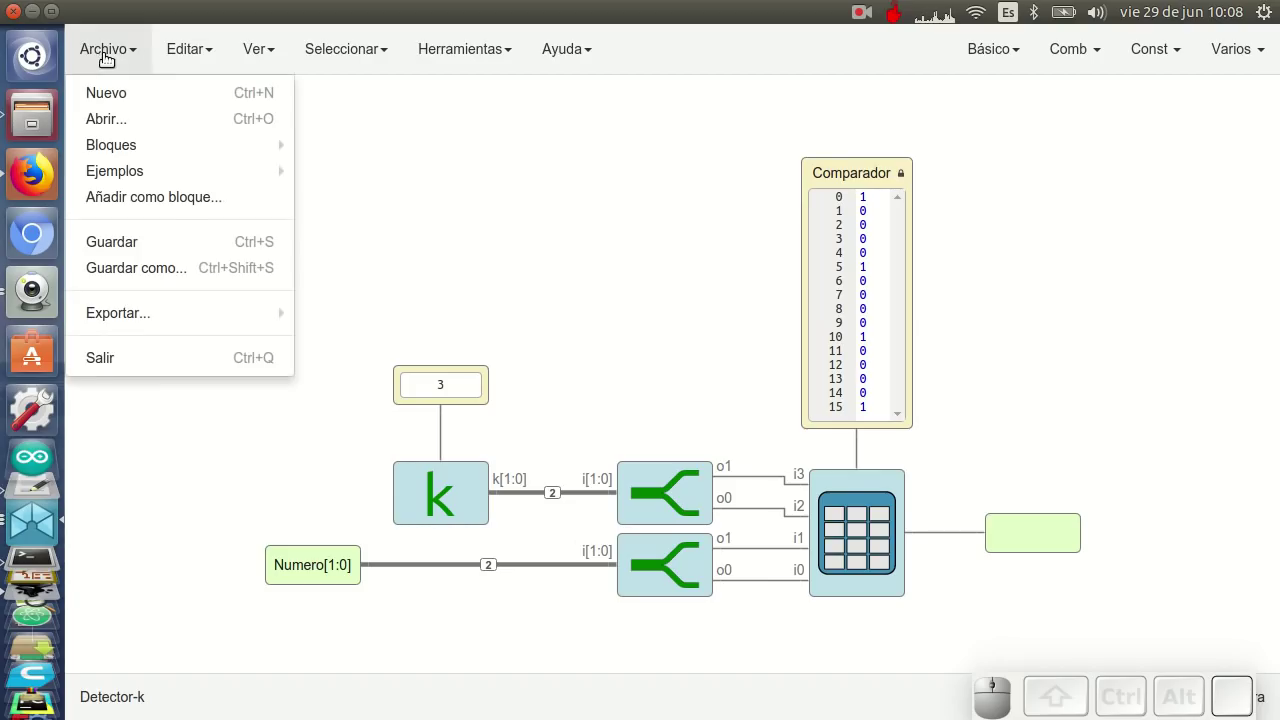
pyautogui.click(283, 363)
# Load the red circle mi-icono.svg as the project icon and accept the updated information
pyautogui.click(531, 511)
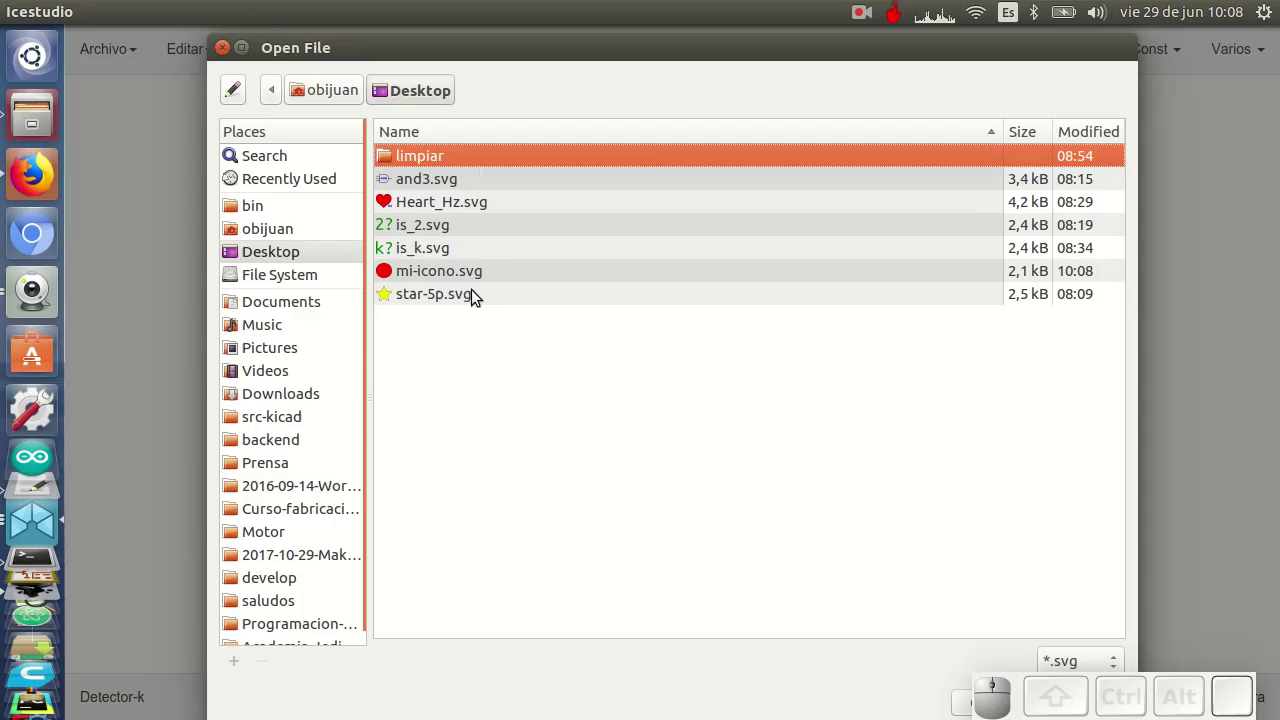
pyautogui.click(436, 278)
pyautogui.moveTo(757, 655); pyautogui.dragTo(746, 673)
pyautogui.click(999, 614)
pyautogui.click(779, 562)
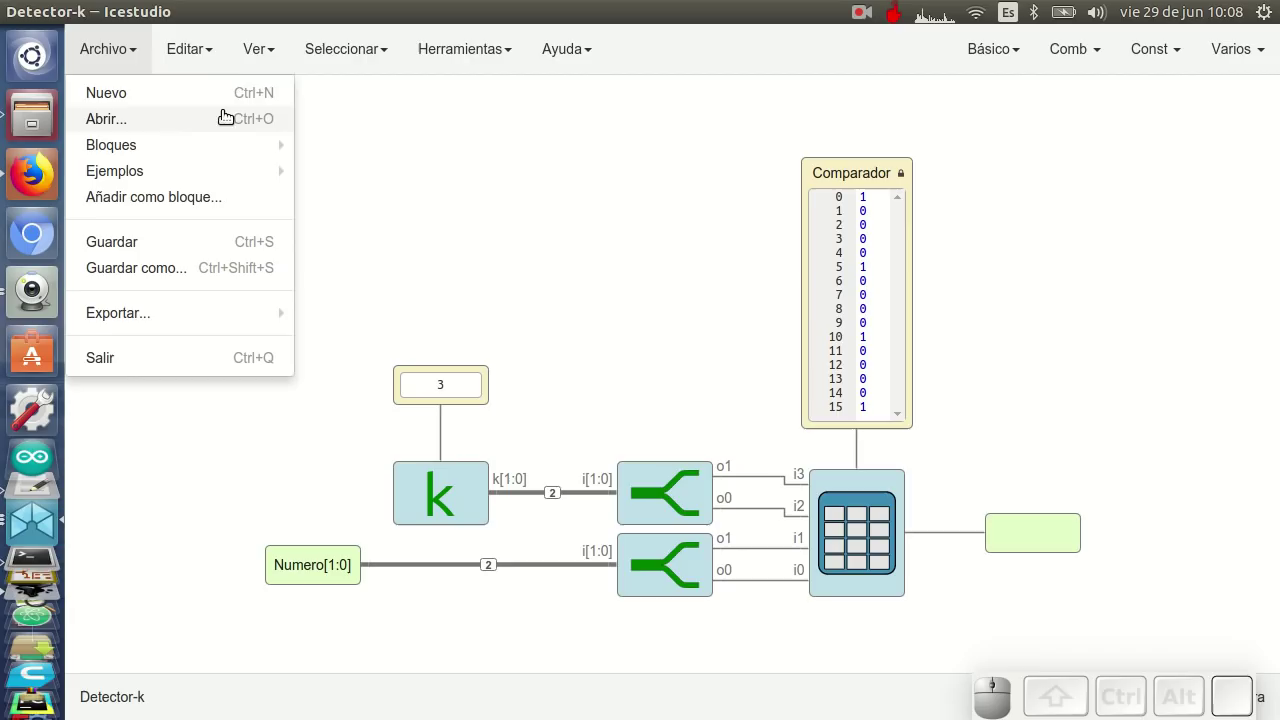
# Save the Detector-k project with its new icon
pyautogui.click(132, 241)
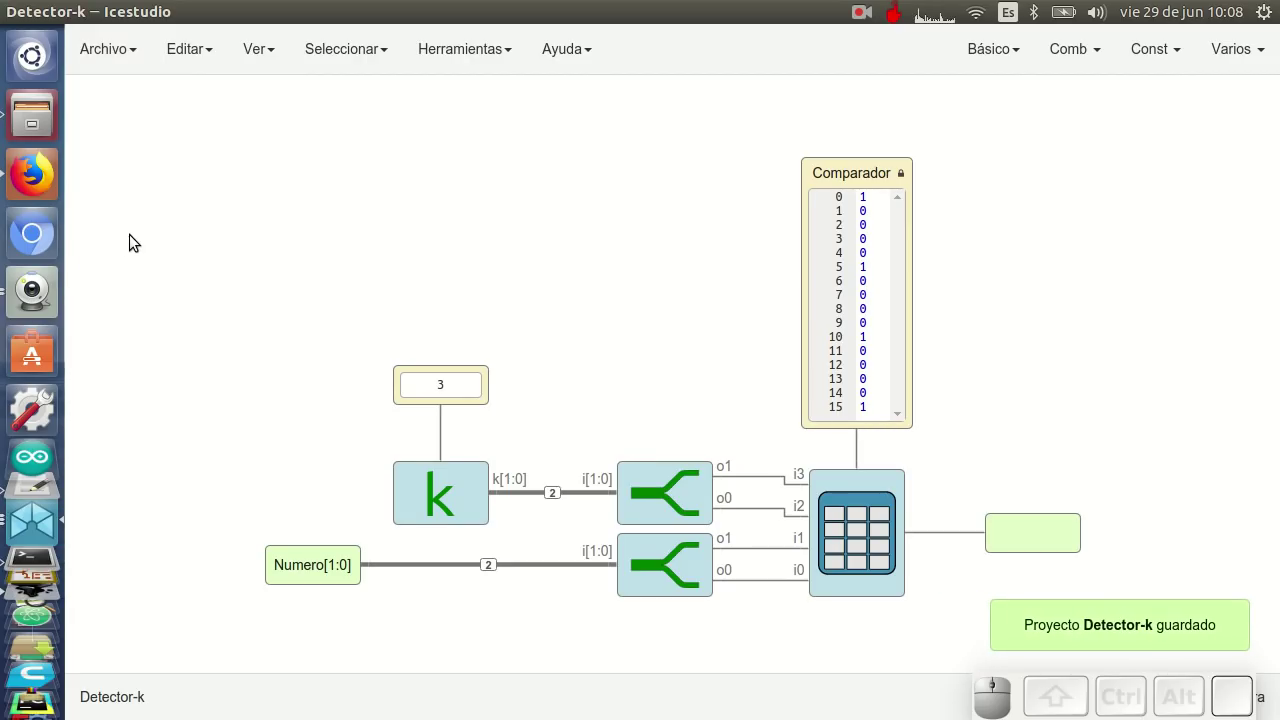
pyautogui.click(35, 542)
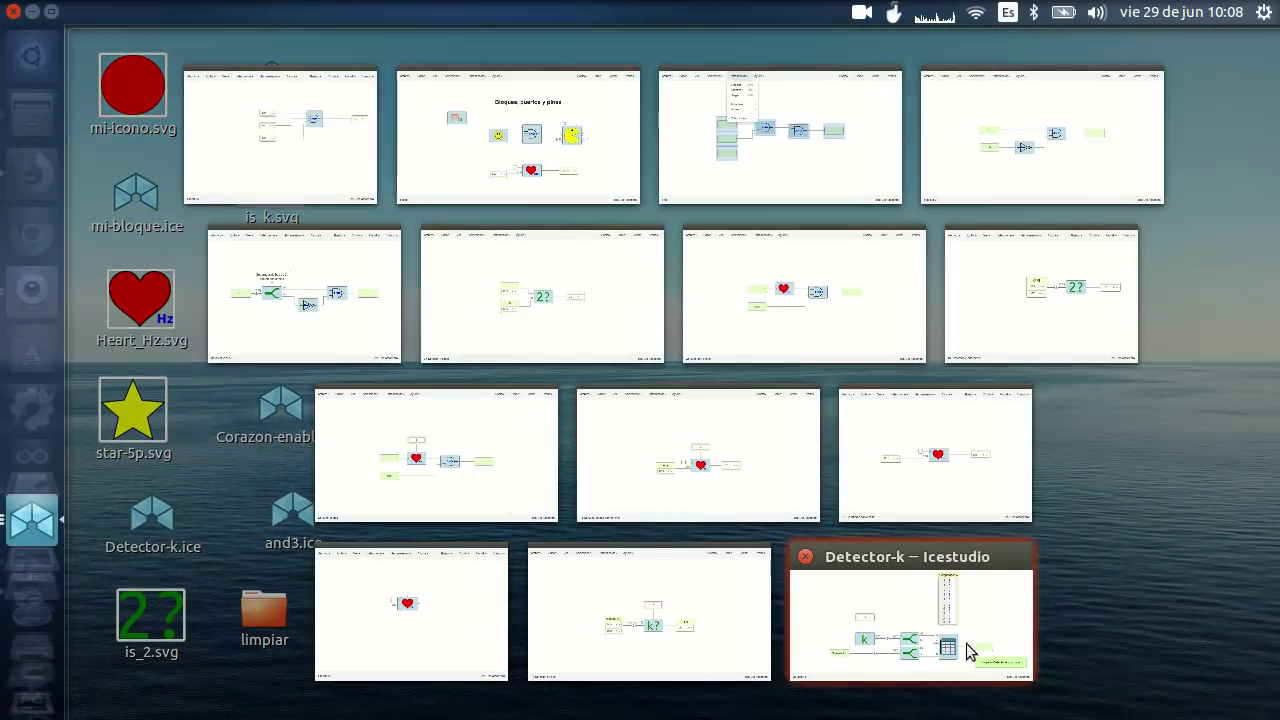
# Add Detector-k.ice as a block into the 13-Detector-k-pines circuit, now showing the red circle icon
pyautogui.click(669, 628)
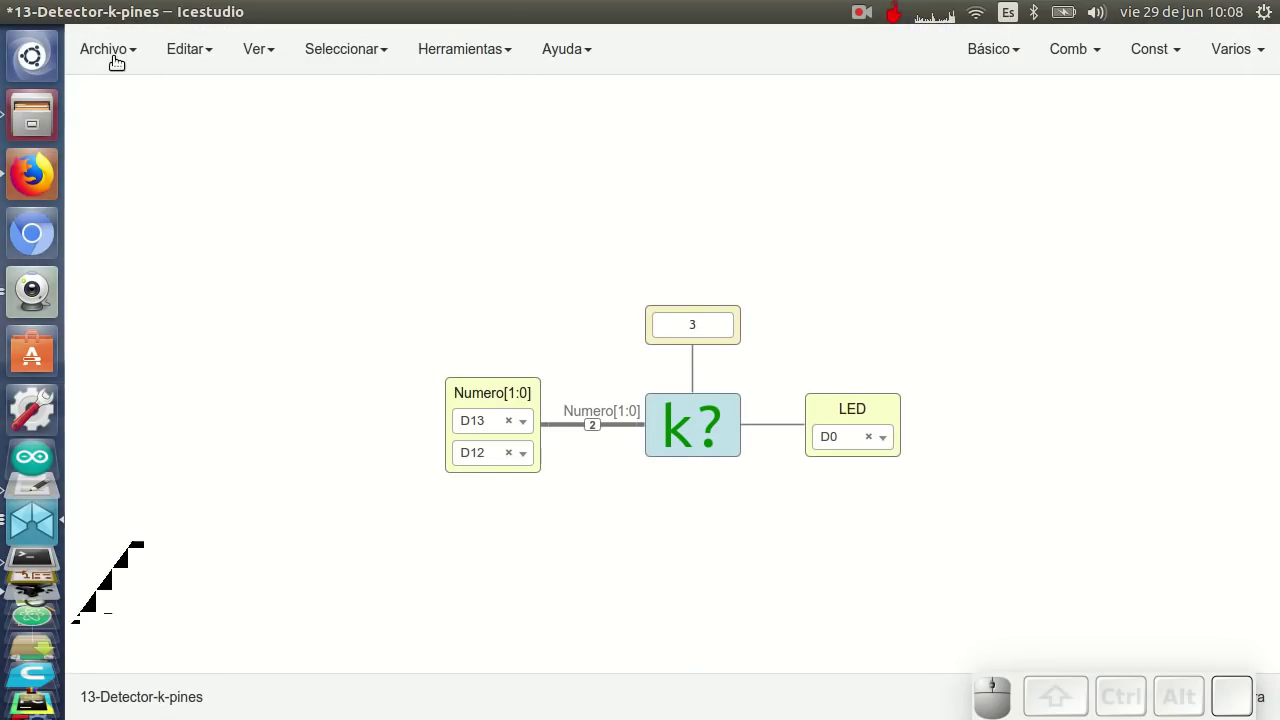
pyautogui.click(159, 194)
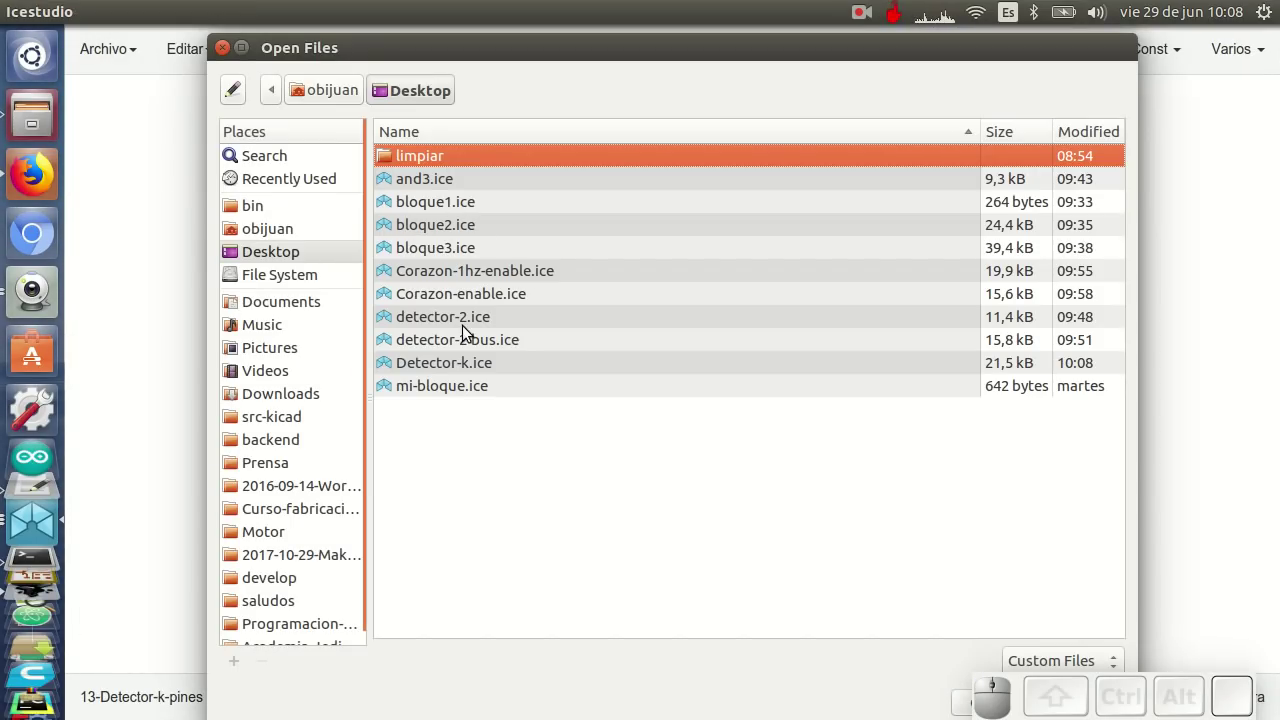
pyautogui.click(468, 367)
pyautogui.moveTo(836, 652); pyautogui.dragTo(913, 619)
pyautogui.click(953, 612)
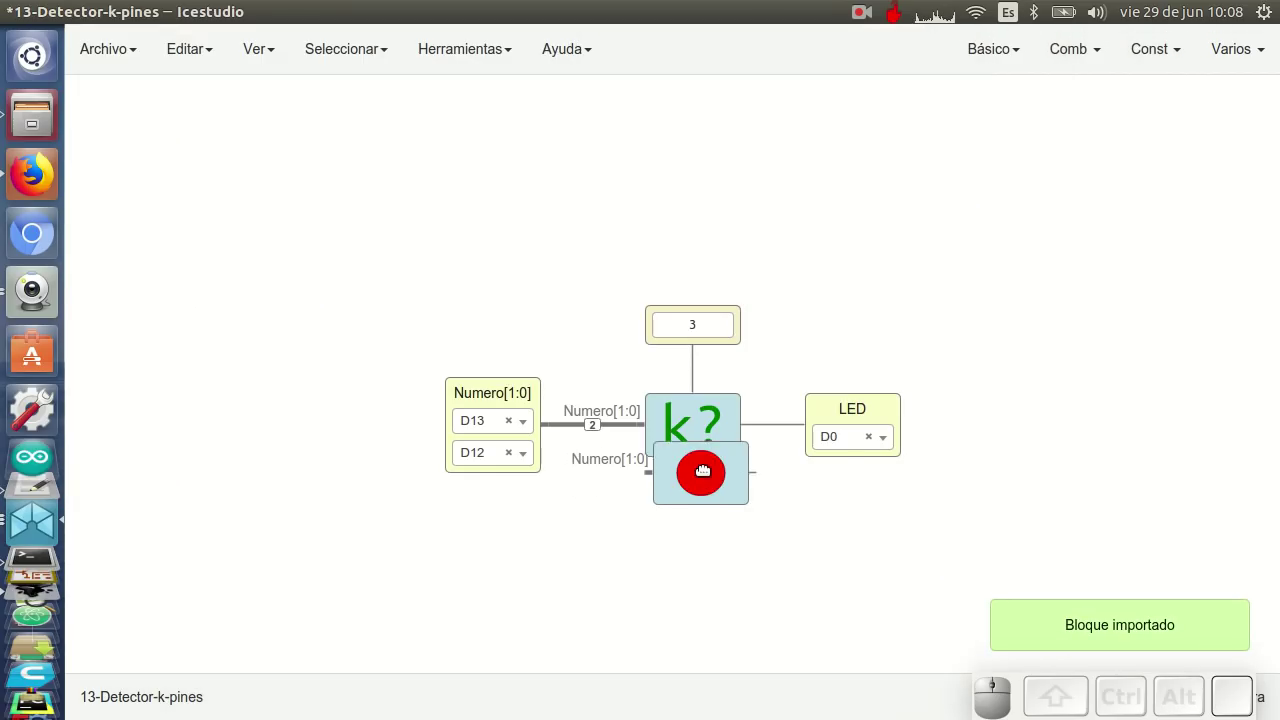
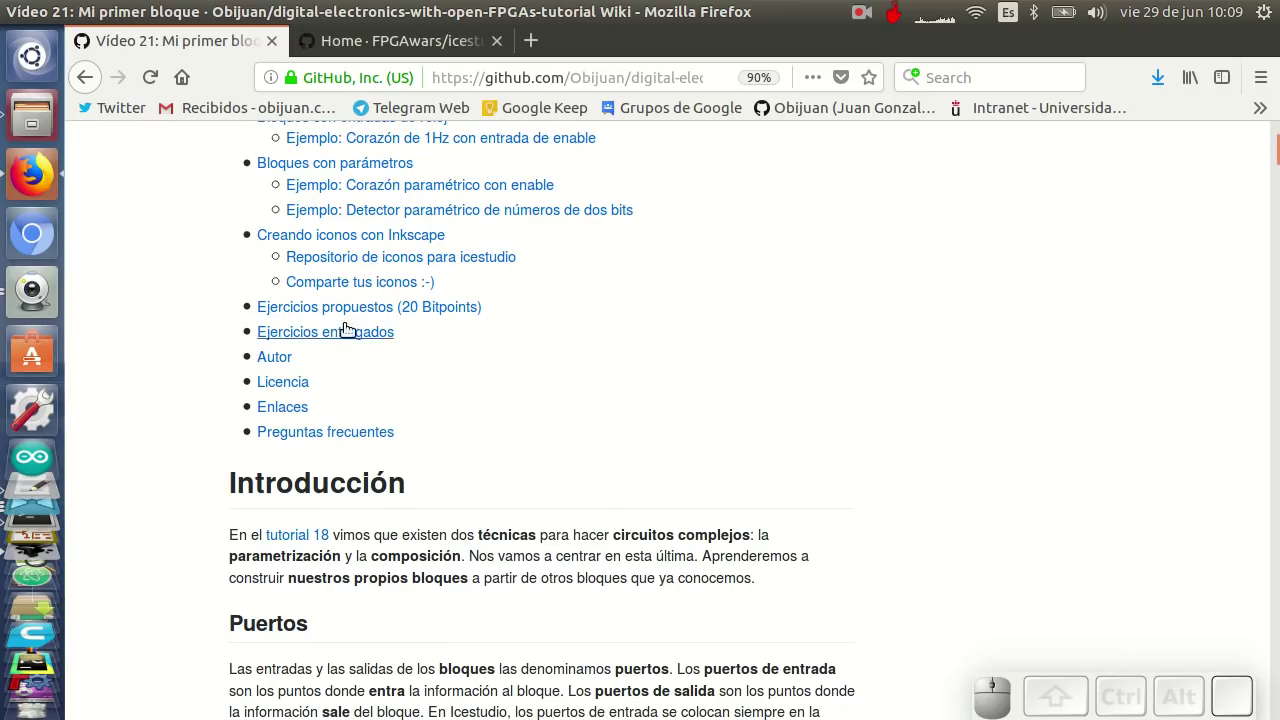
# Follow the tutorial link to the icestudio-block-icons wiki and browse its icon index
pyautogui.click(338, 259)
pyautogui.scroll(-3)
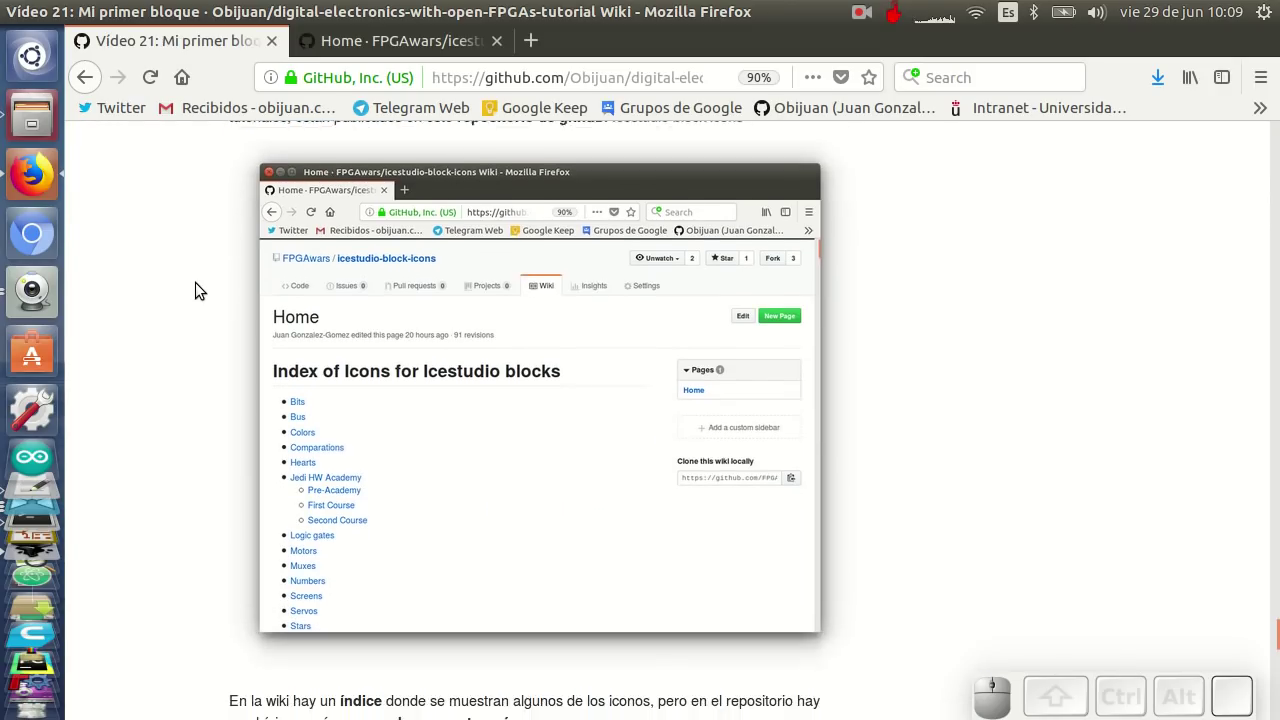
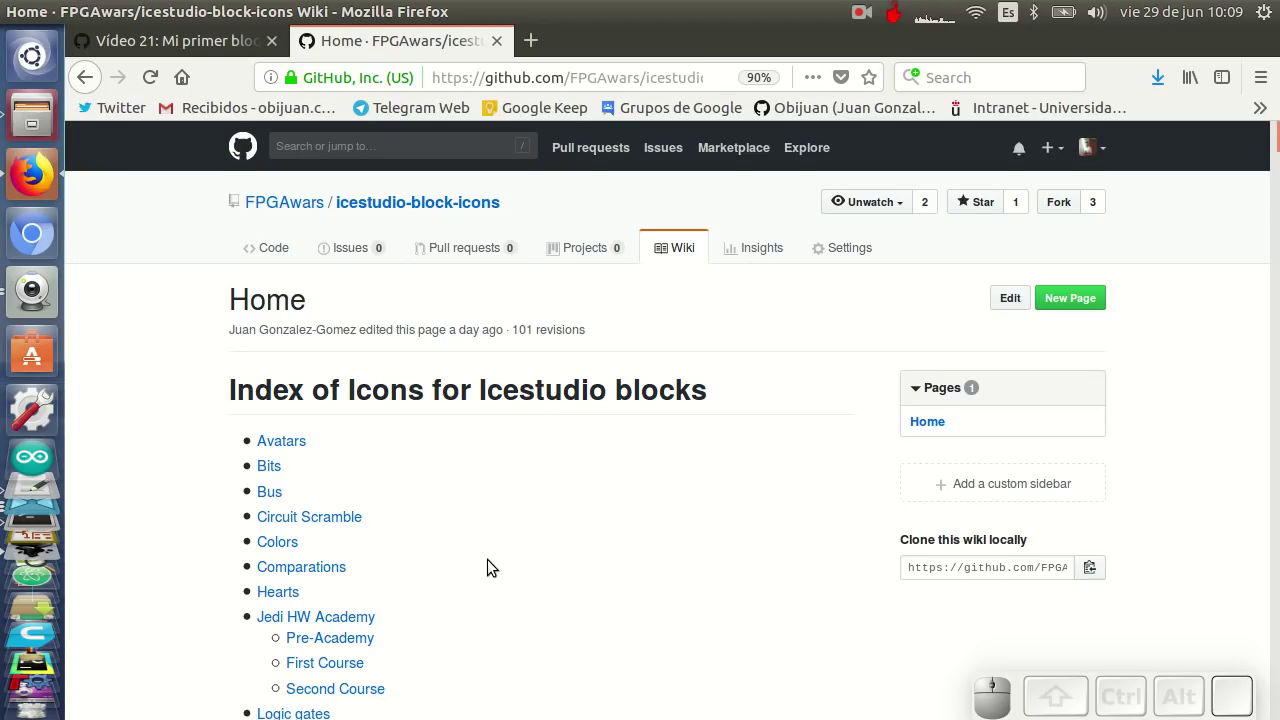
pyautogui.scroll(-3)
pyautogui.scroll(3)
pyautogui.scroll(-3)
pyautogui.scroll(-3)
pyautogui.scroll(-3)
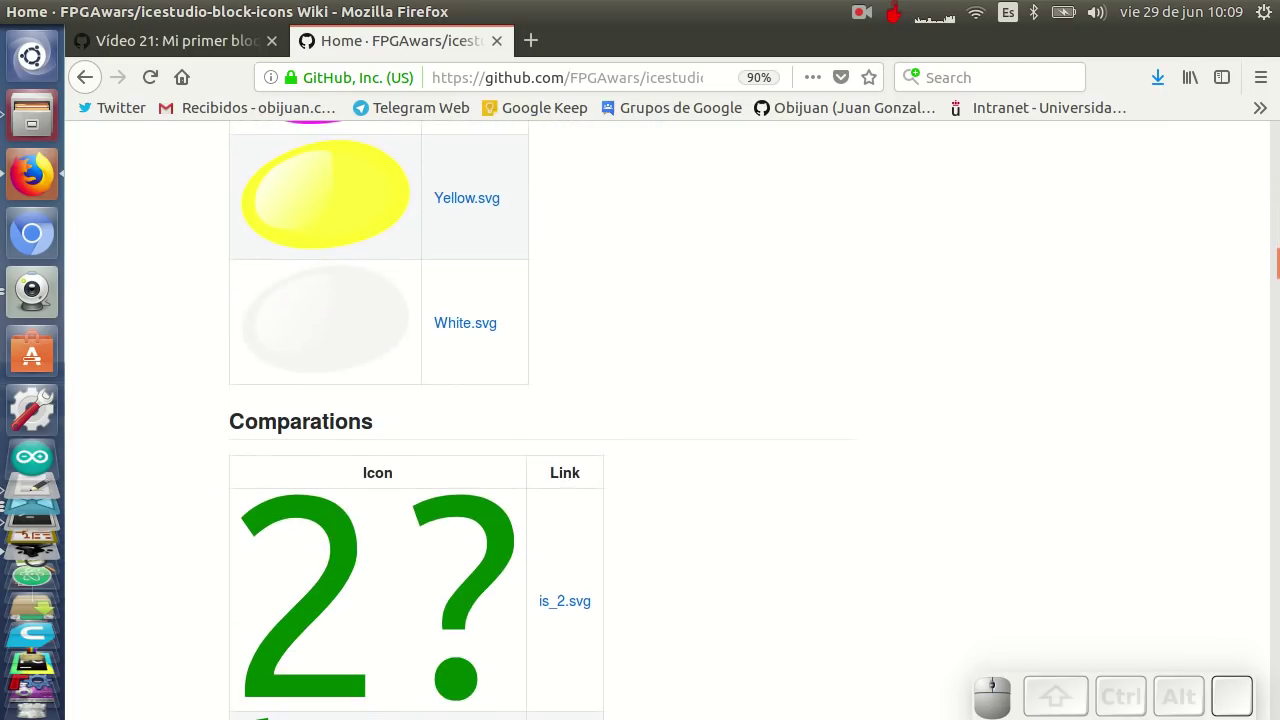
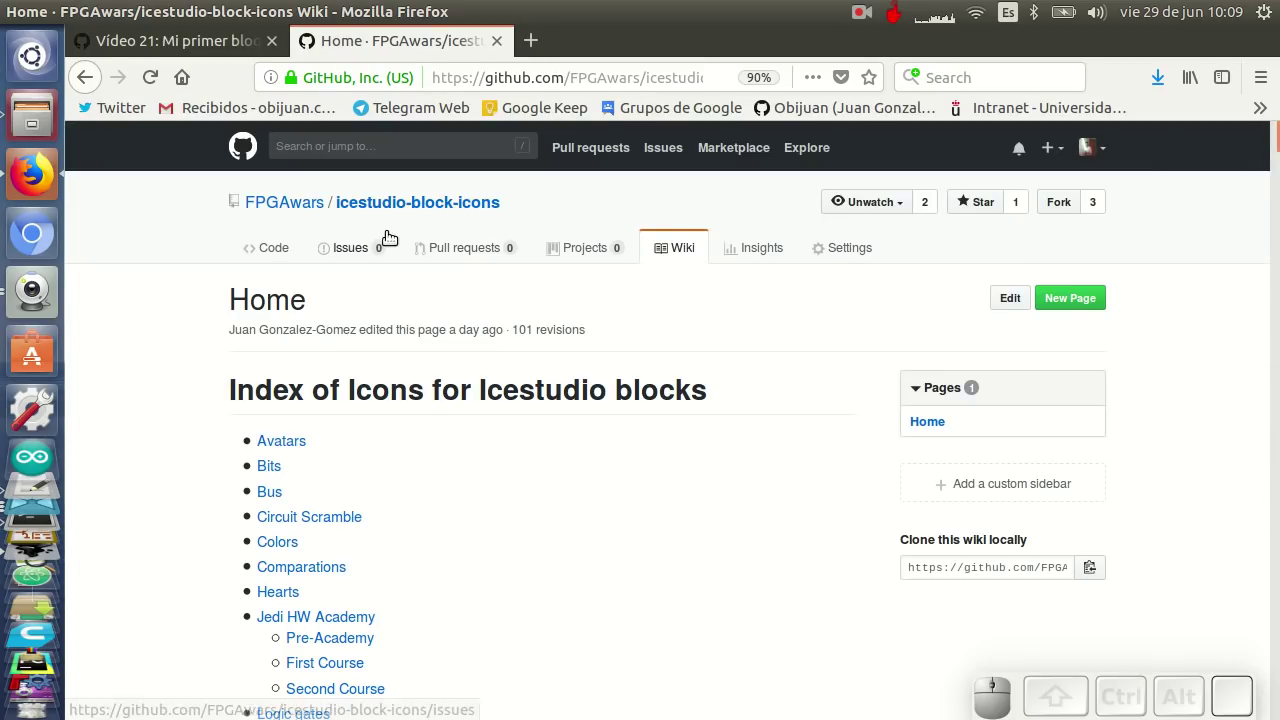
# View the repository's Code listing of SVG icon folders and scroll through it
pyautogui.click(388, 208)
pyautogui.scroll(-3)
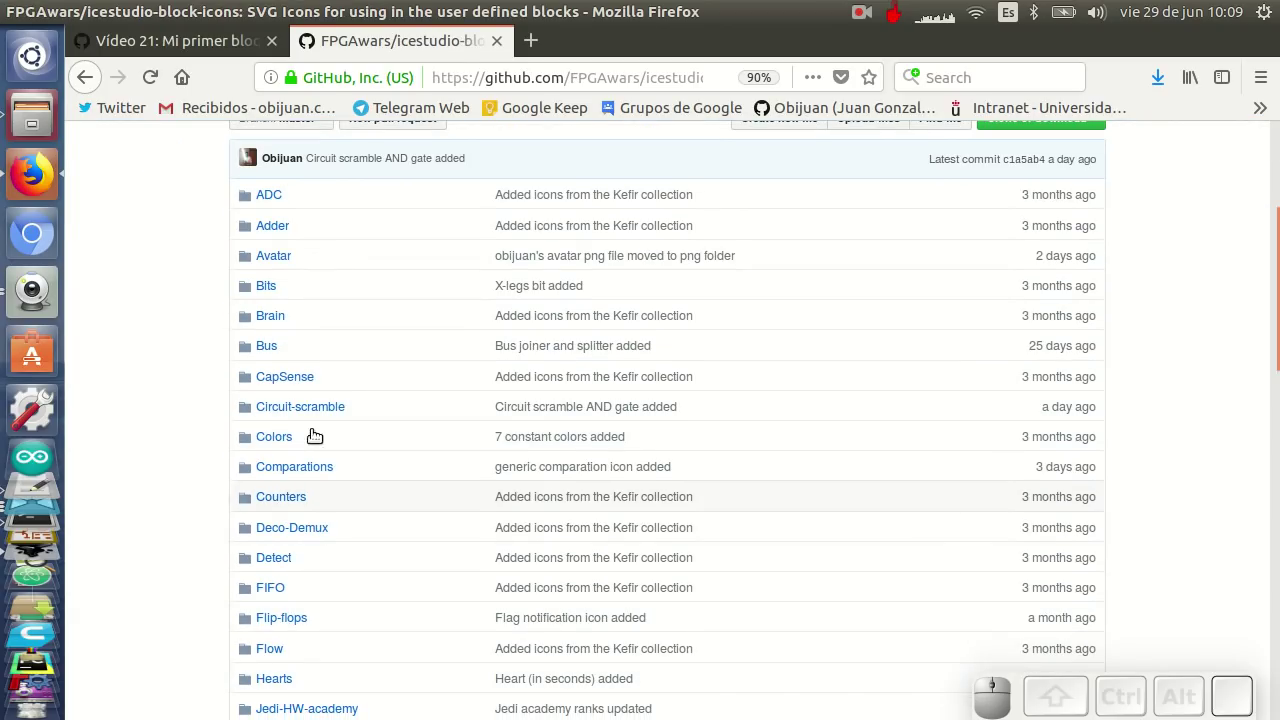
pyautogui.scroll(-3)
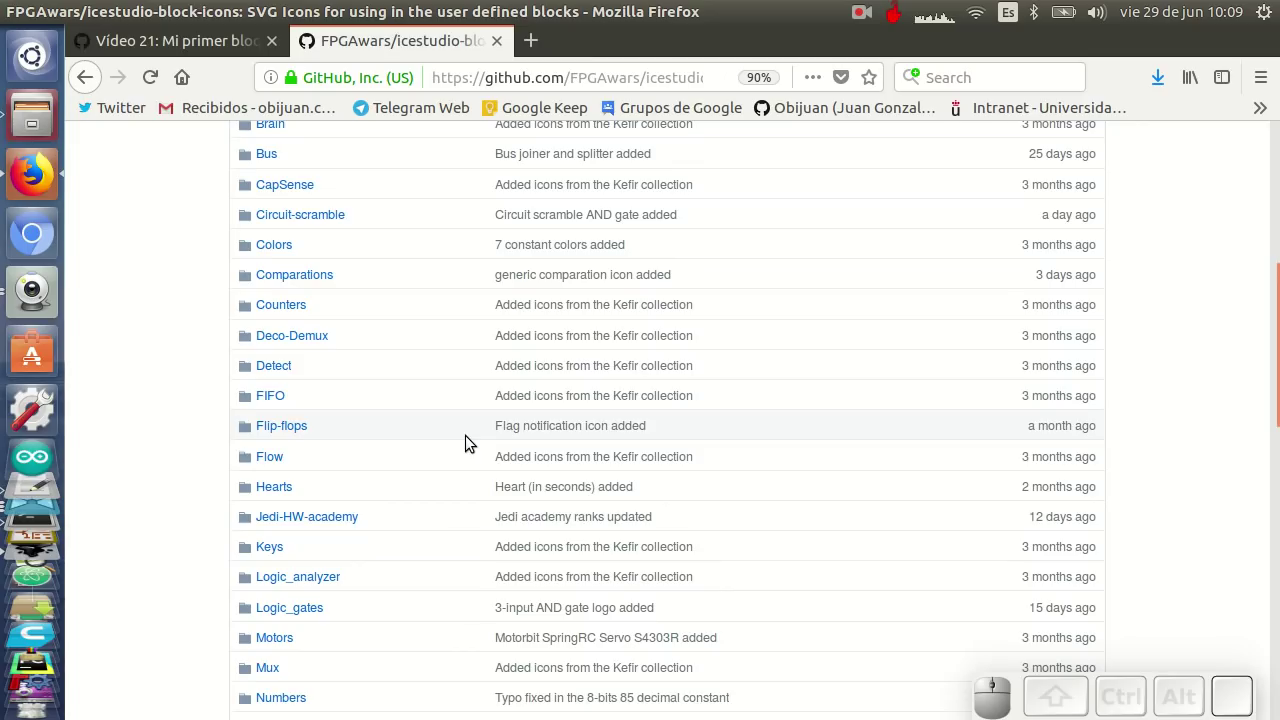
pyautogui.scroll(-3)
pyautogui.scroll(-3)
pyautogui.scroll(3)
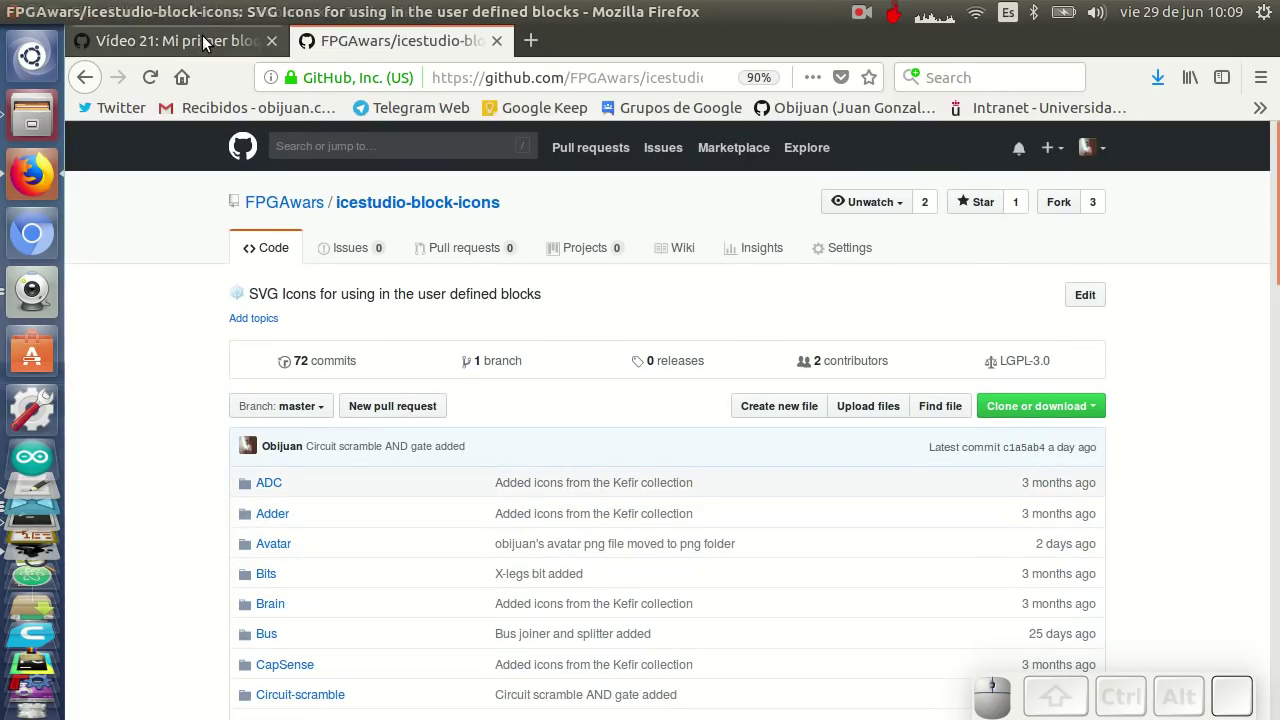
# Read the Vídeo 21 wiki's 'Comparte tus iconos' section, then revisit the icon repository page
pyautogui.click(211, 47)
pyautogui.scroll(-3)
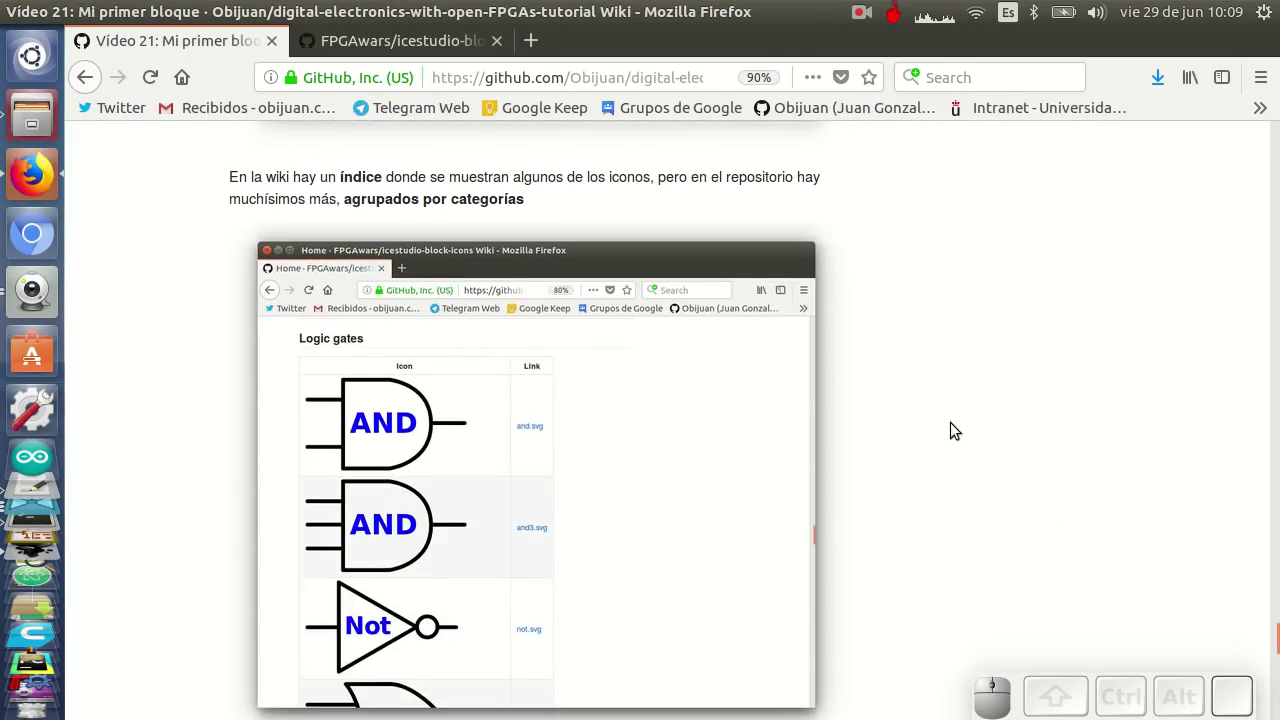
pyautogui.scroll(-3)
pyautogui.scroll(-3)
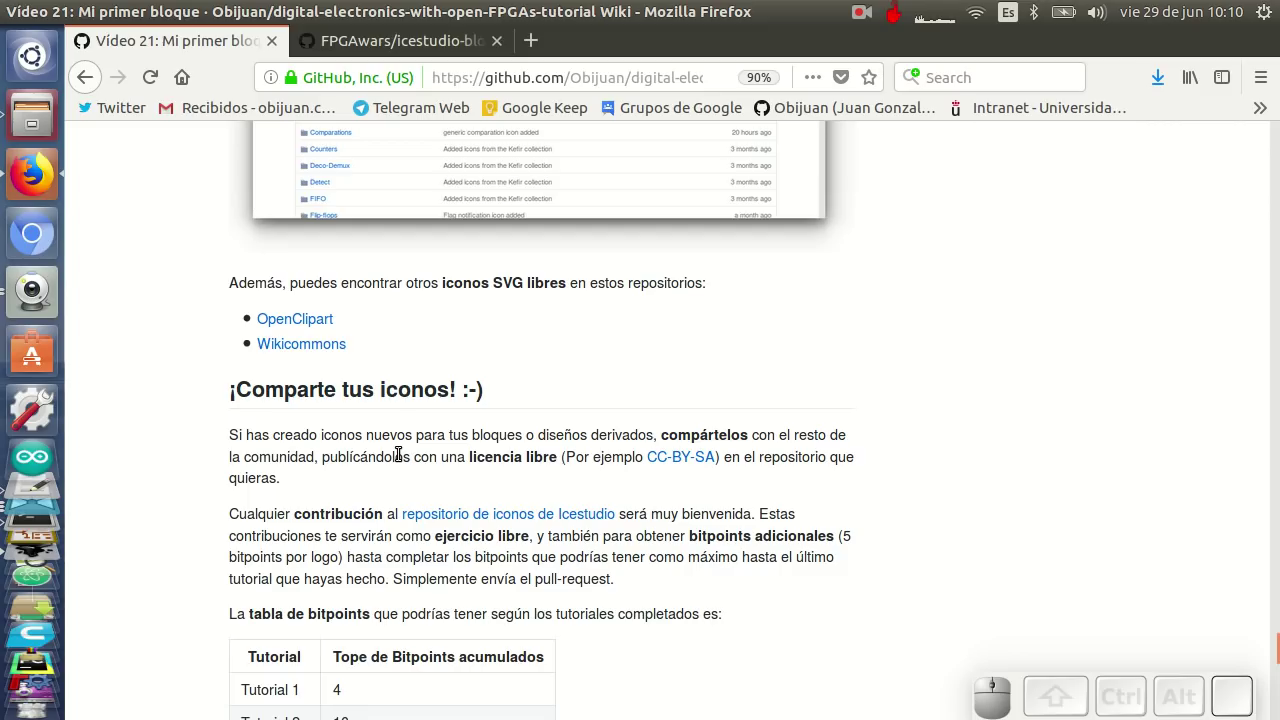
pyautogui.scroll(-3)
pyautogui.scroll(-3)
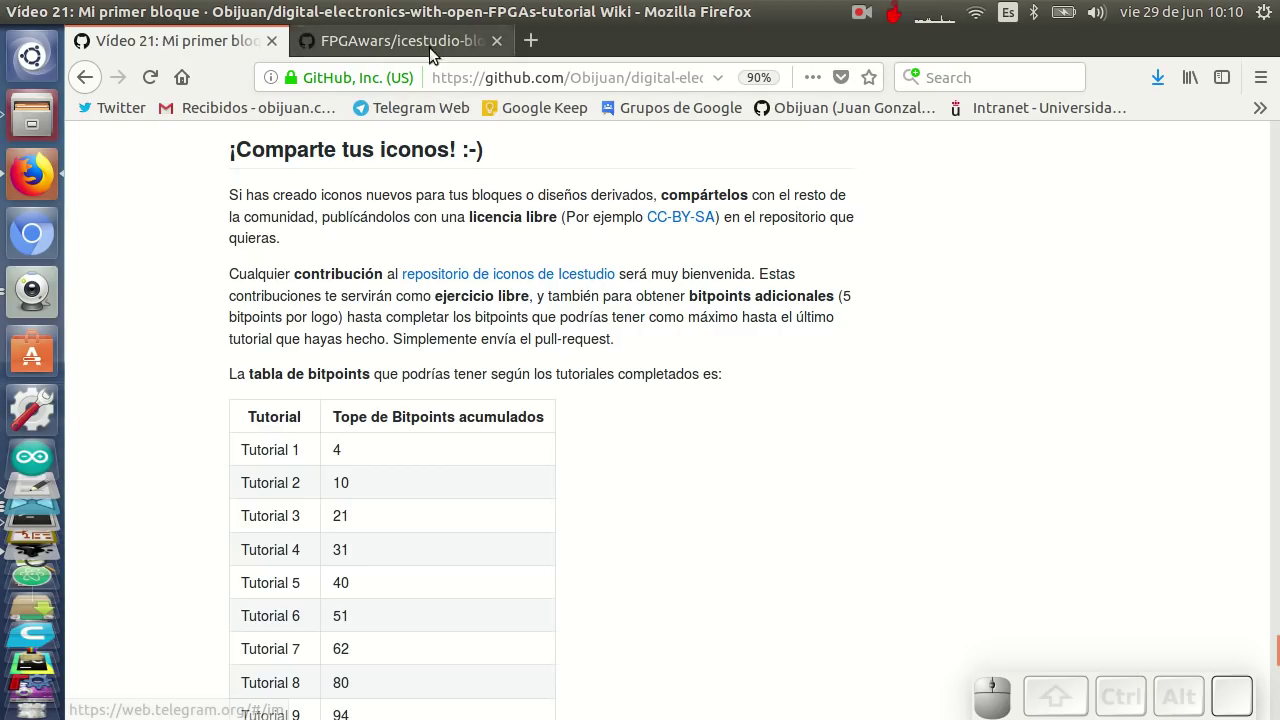
pyautogui.click(434, 48)
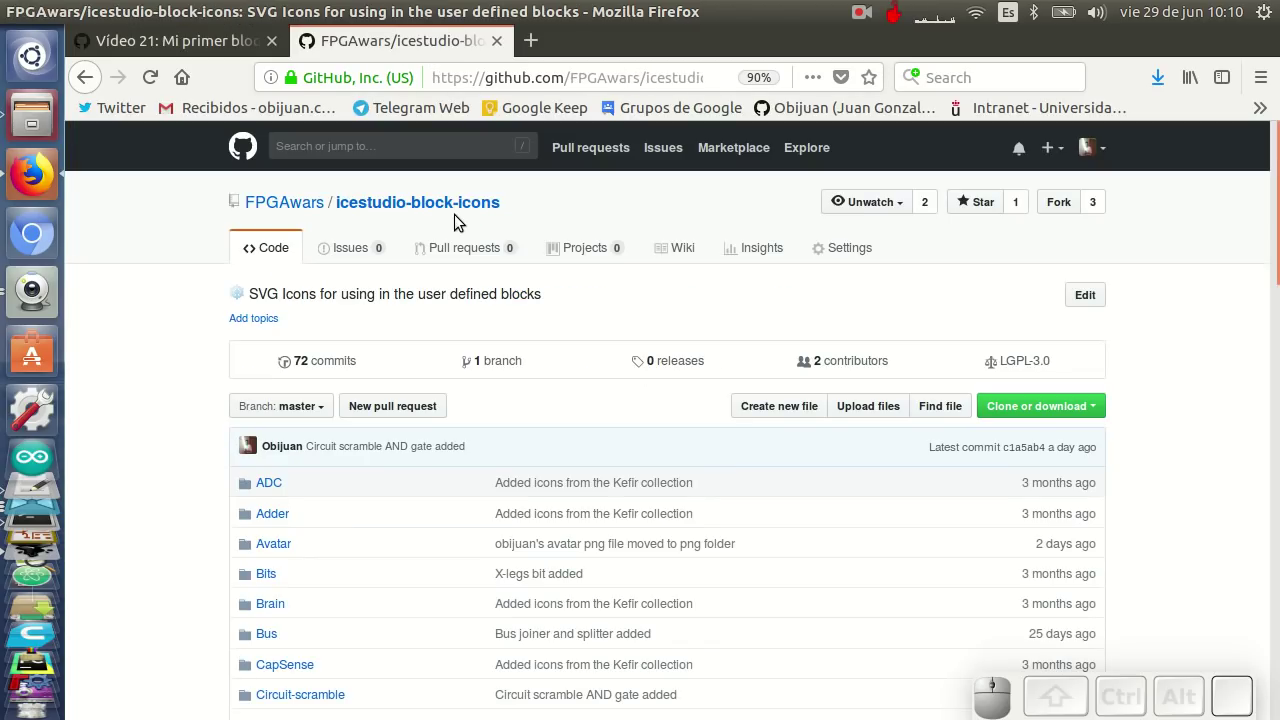
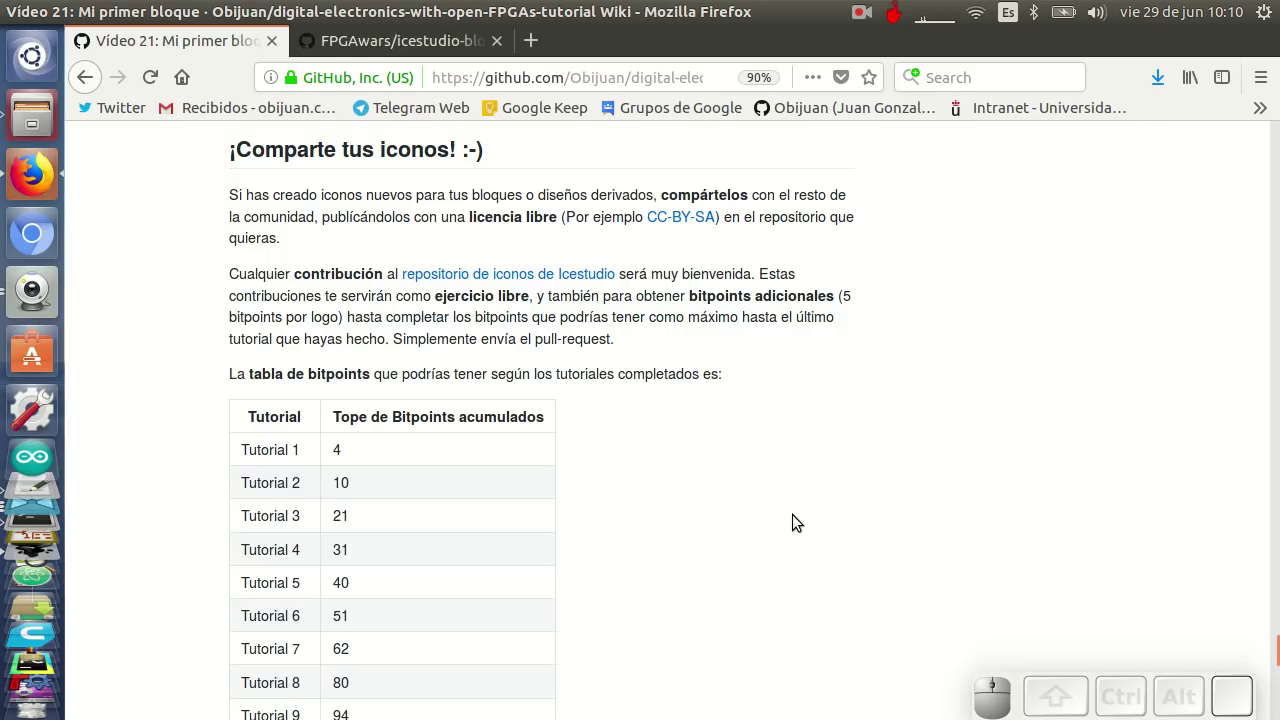
pyautogui.scroll(-3)
pyautogui.scroll(3)
pyautogui.scroll(-3)
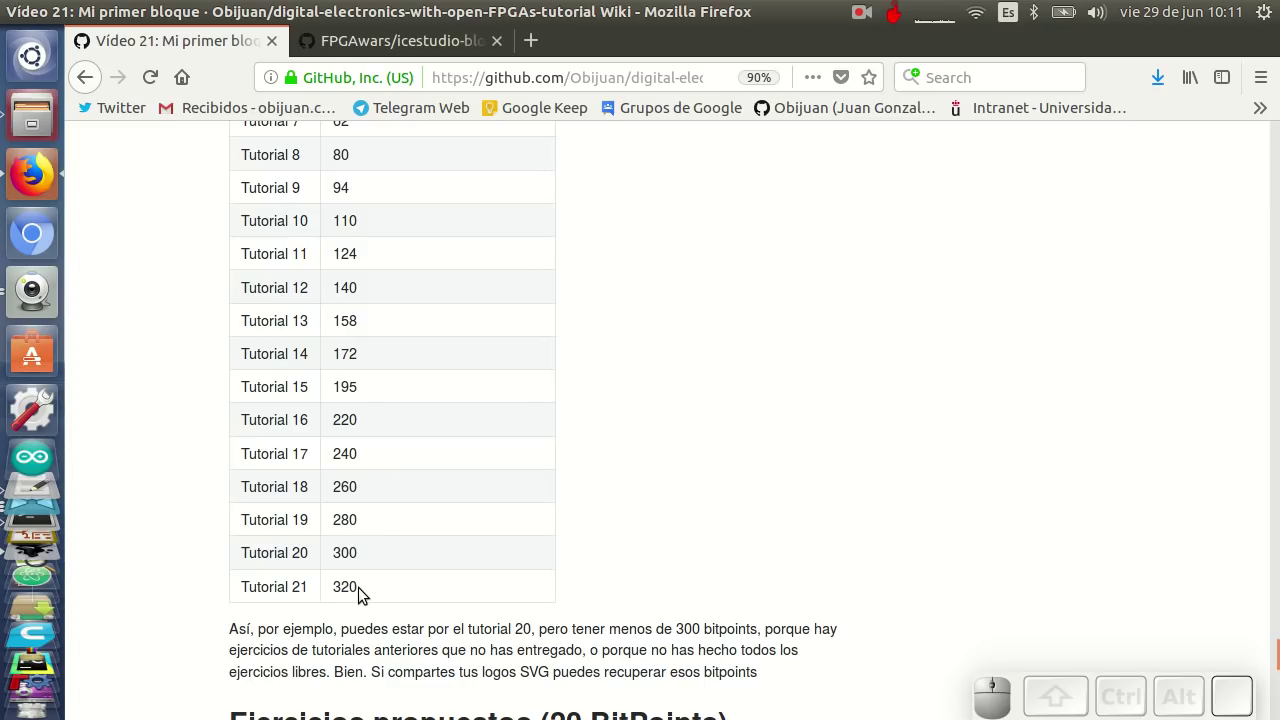
pyautogui.scroll(-3)
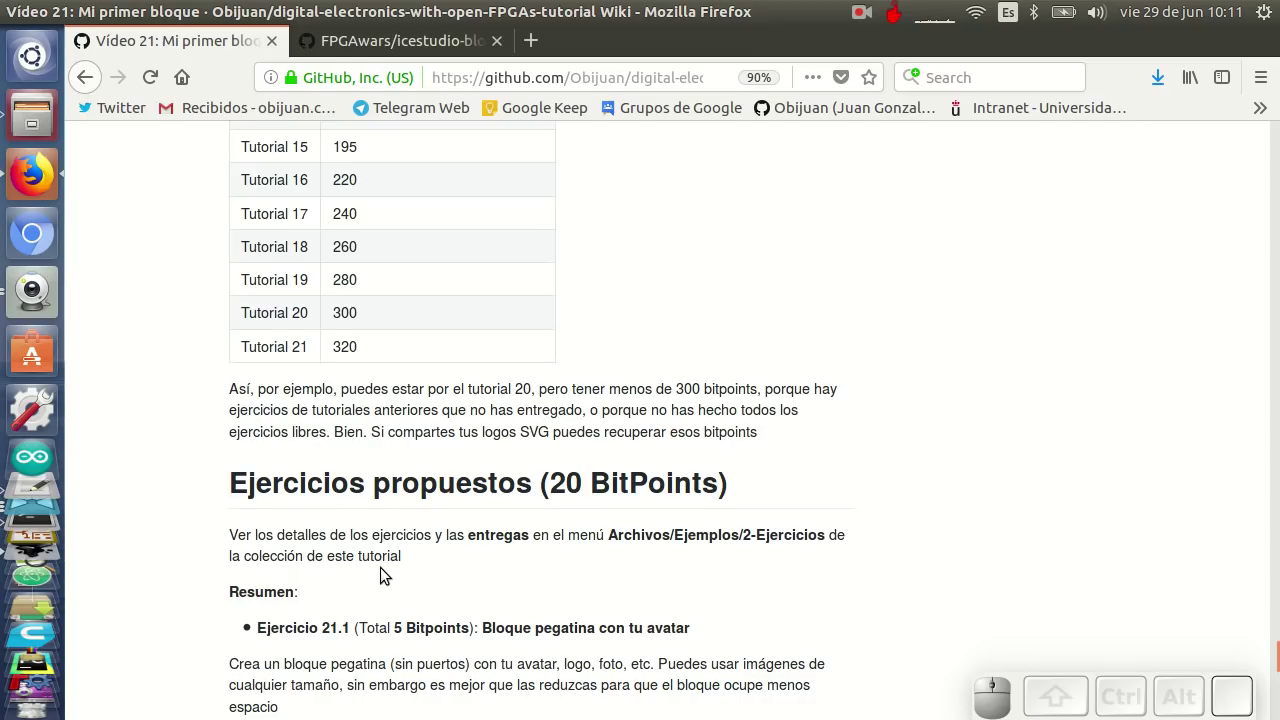
pyautogui.scroll(-3)
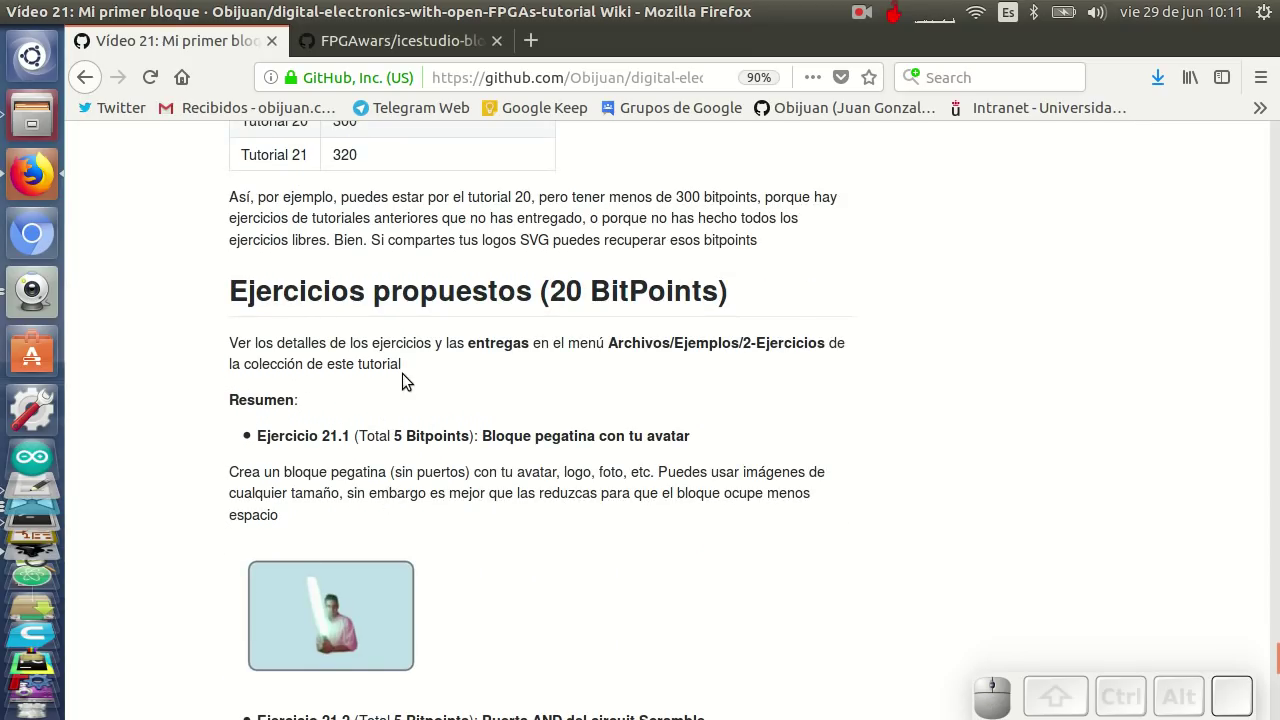
pyautogui.scroll(-3)
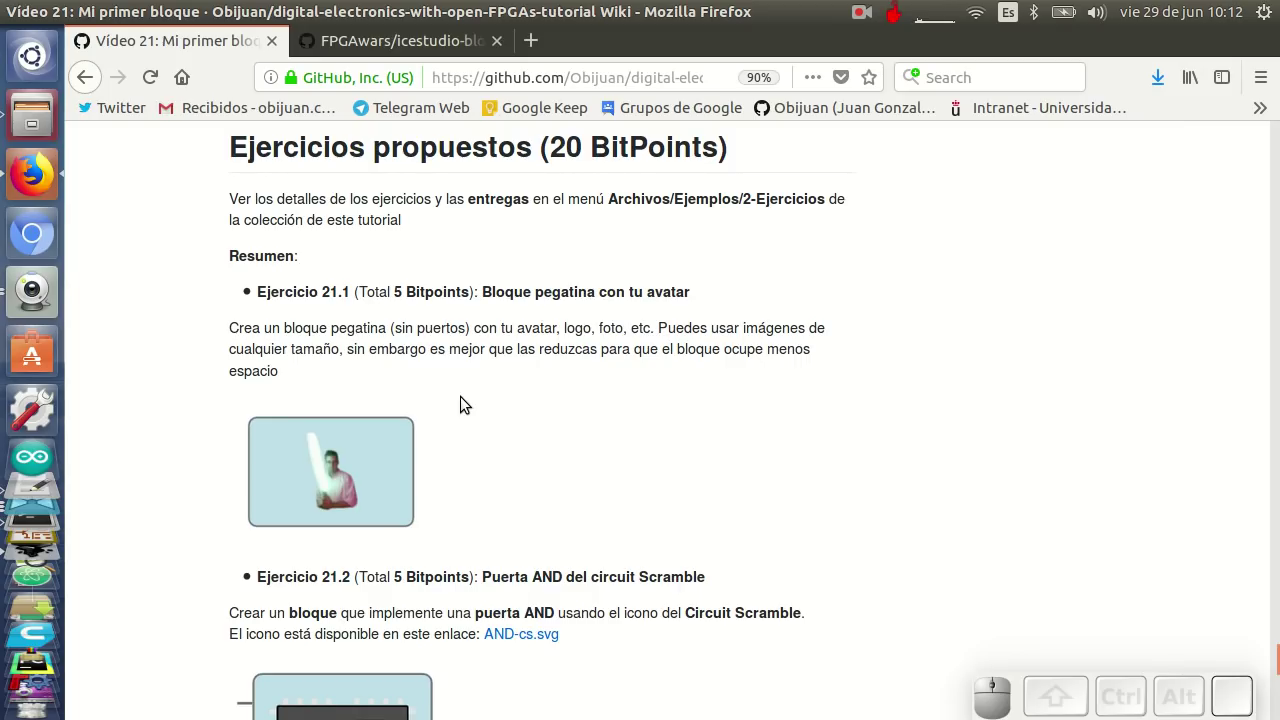
pyautogui.scroll(-3)
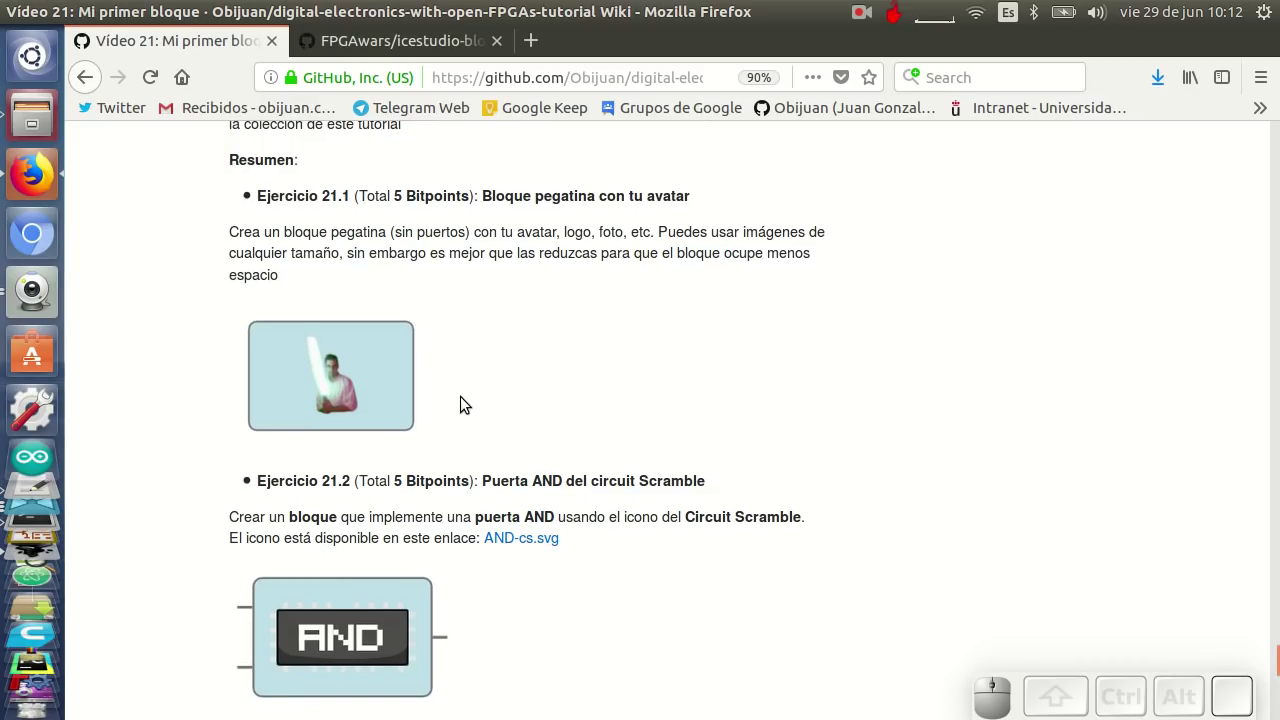
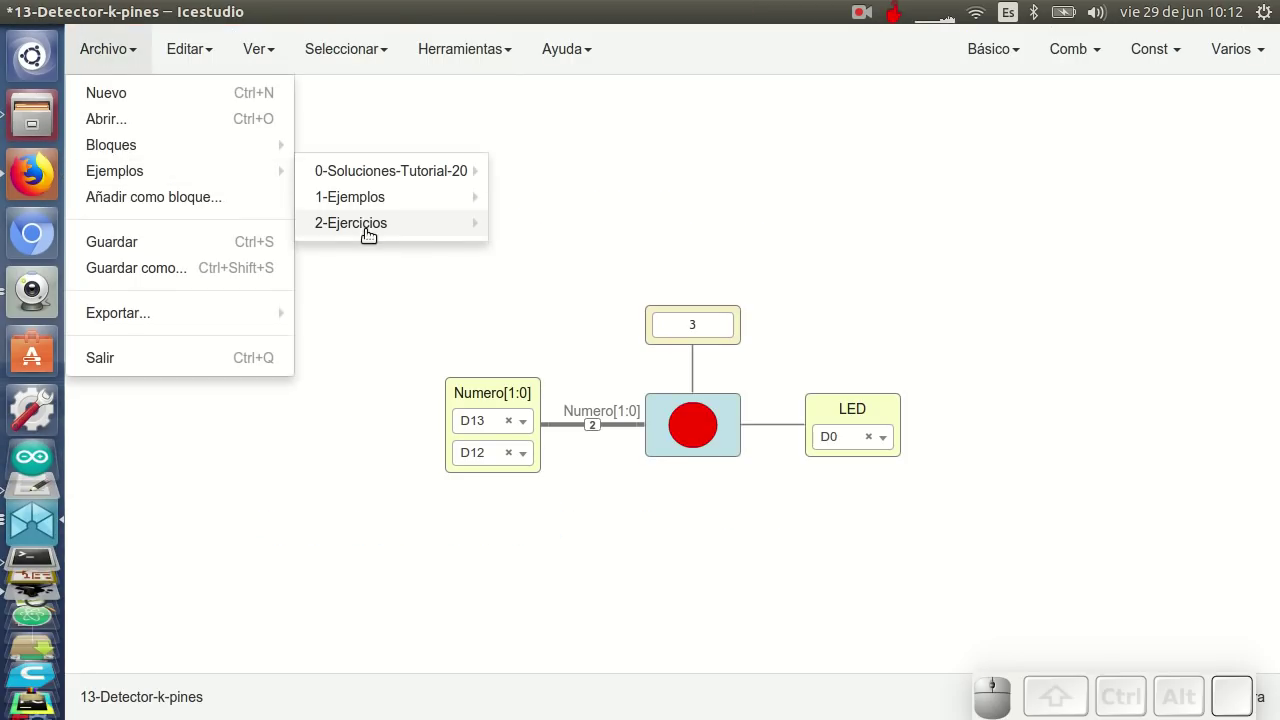
pyautogui.click(575, 228)
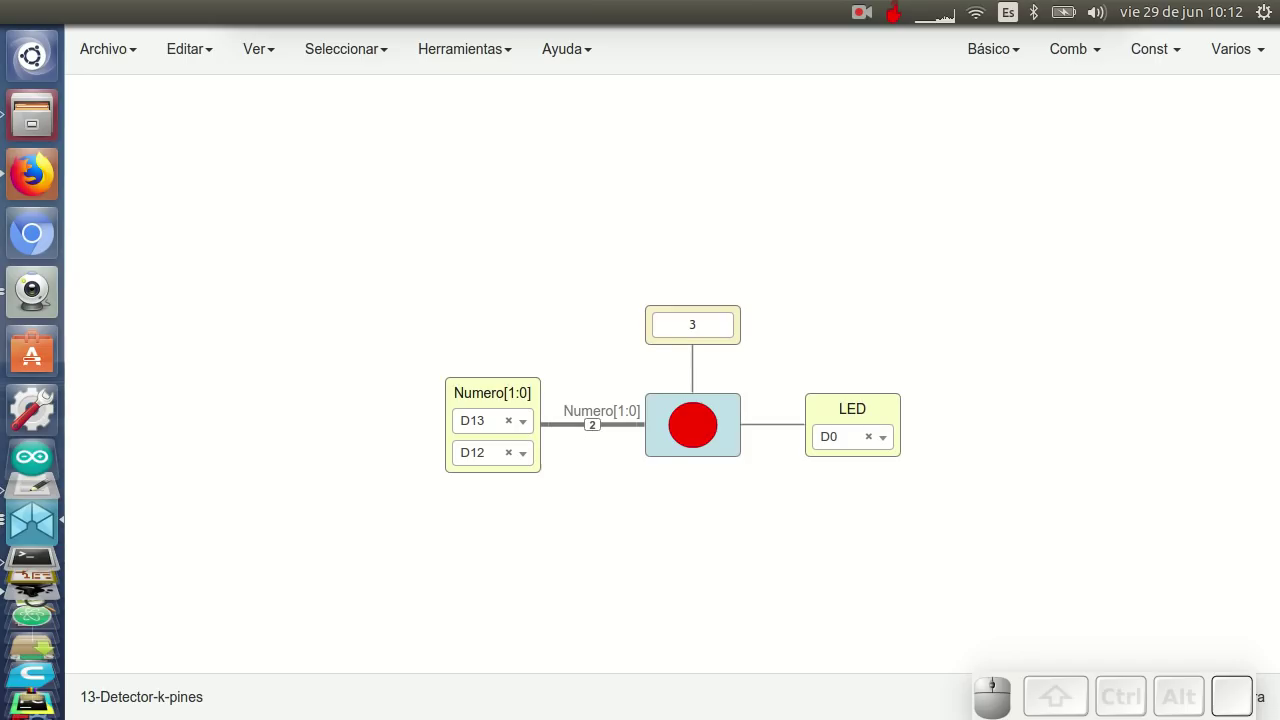
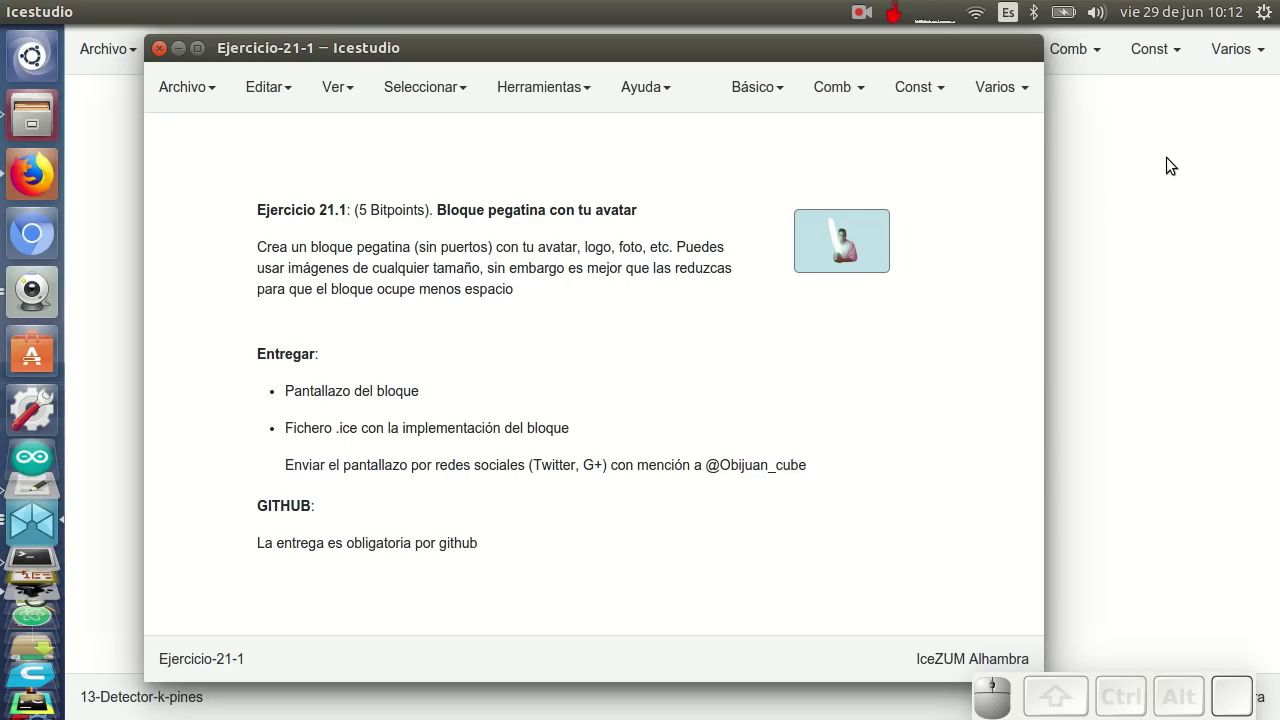
pyautogui.click(1170, 161)
pyautogui.click(50, 176)
pyautogui.scroll(-3)
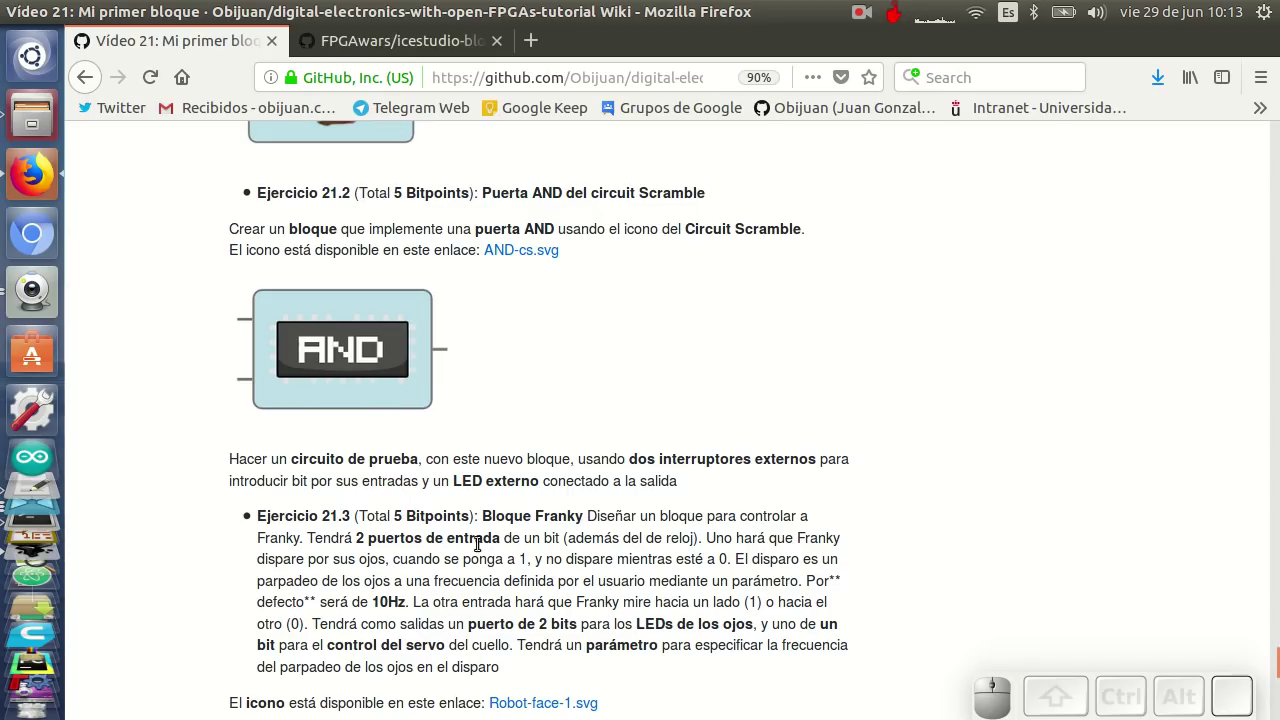
pyautogui.scroll(-3)
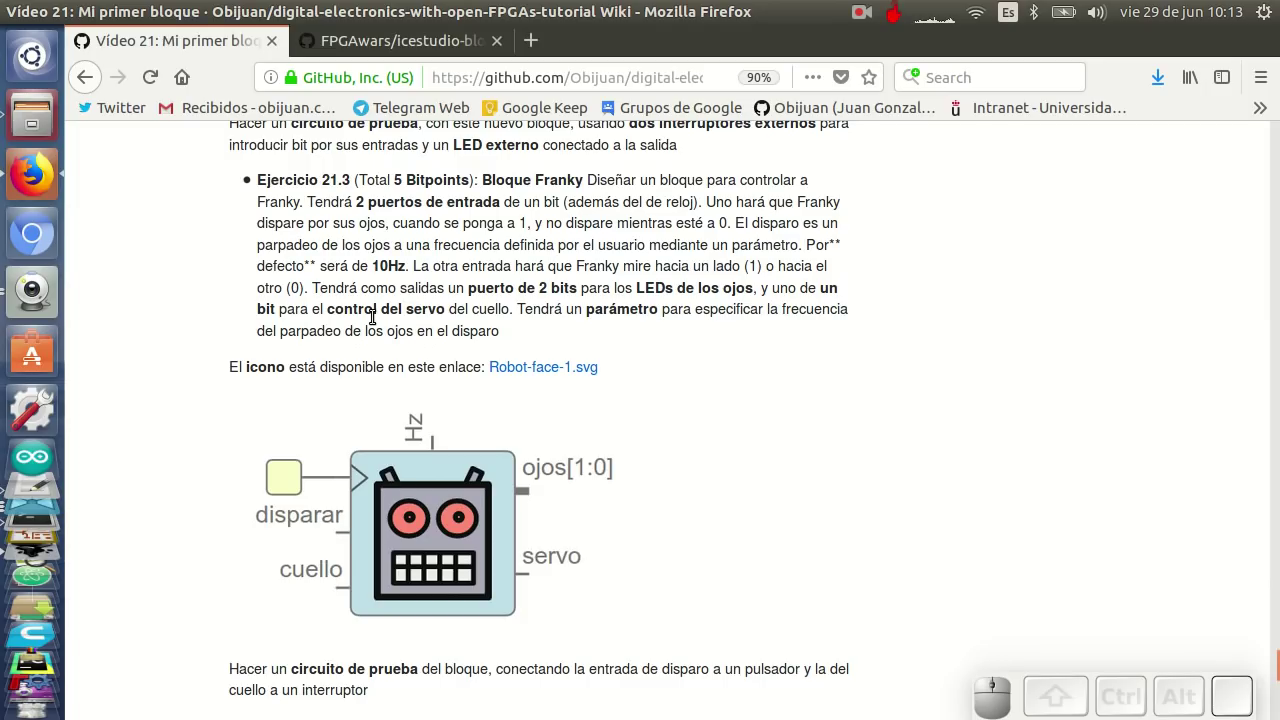
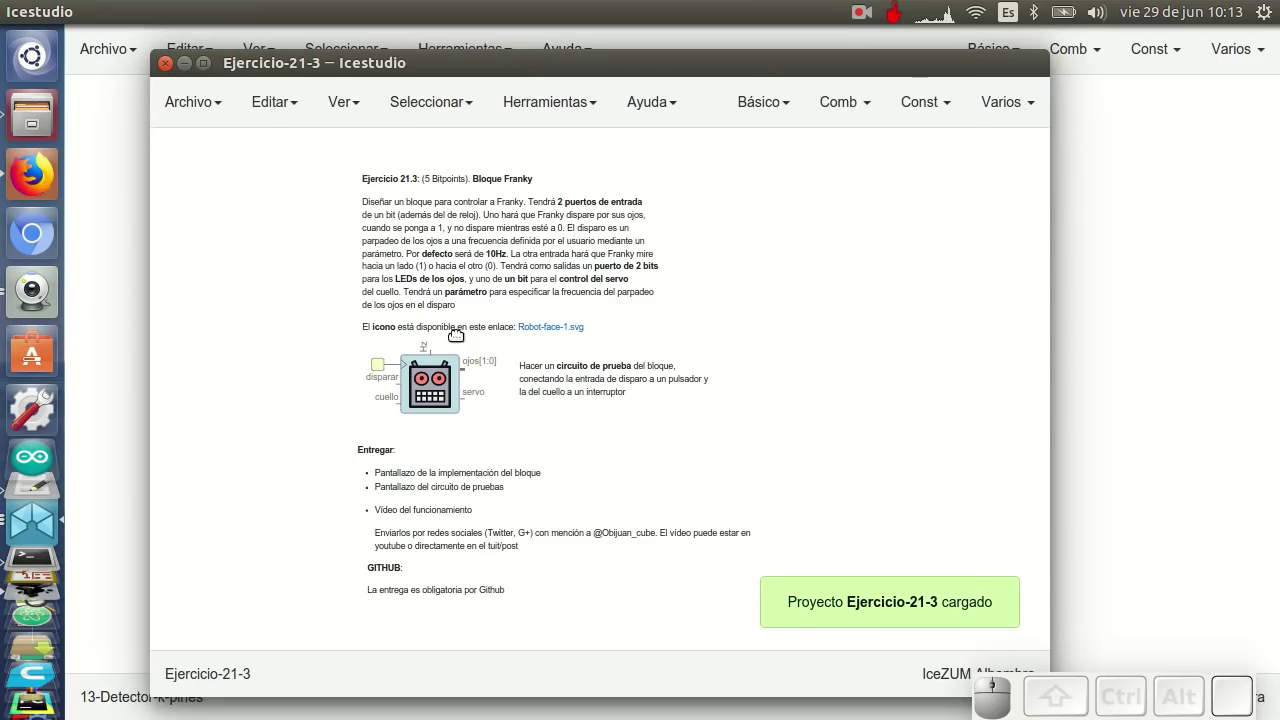
# Maximize the Ejercicio-21-3 window and zoom around the Franky block description
pyautogui.click(507, 67)
pyautogui.scroll(3)
pyautogui.scroll(3)
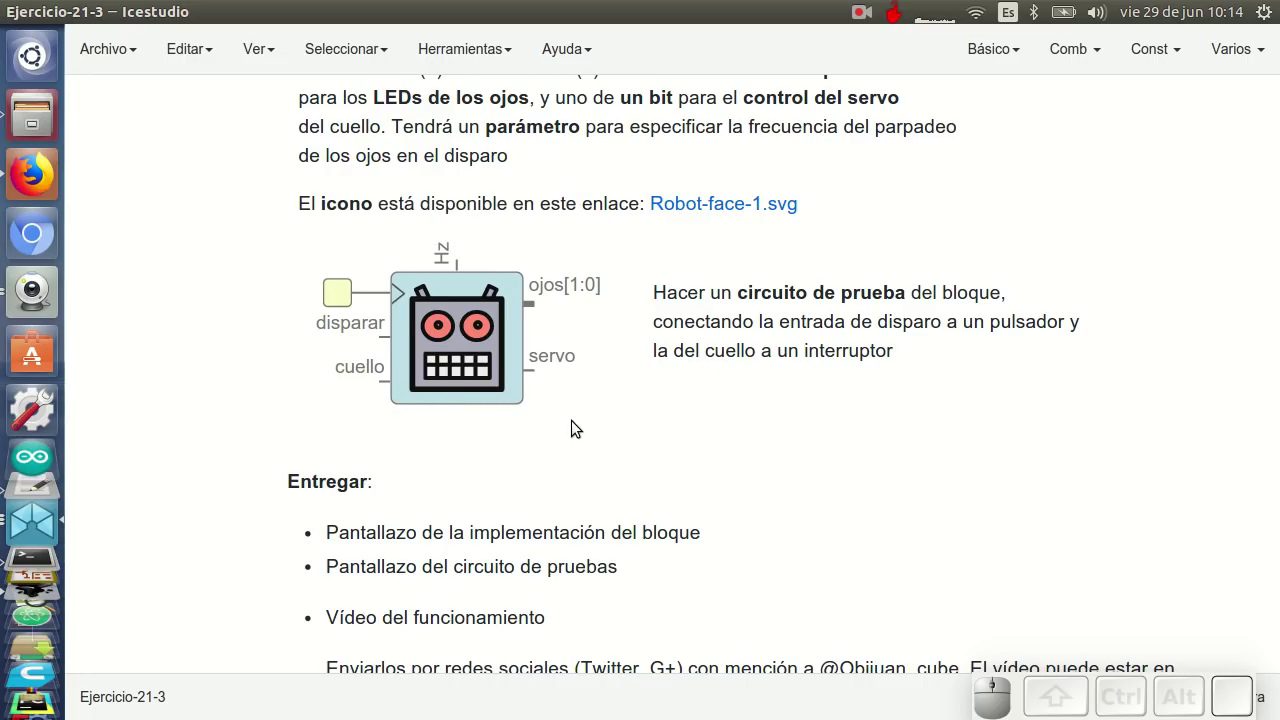
pyautogui.scroll(-3)
pyautogui.scroll(3)
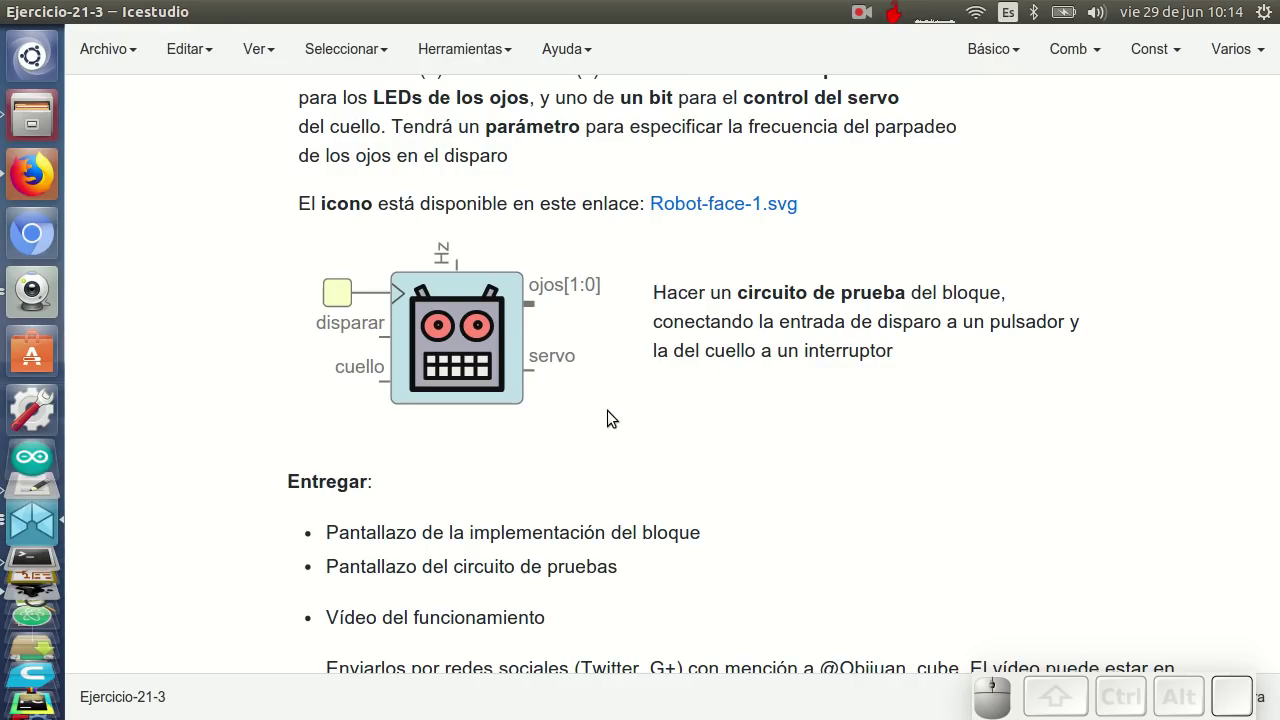
pyautogui.scroll(-3)
pyautogui.scroll(3)
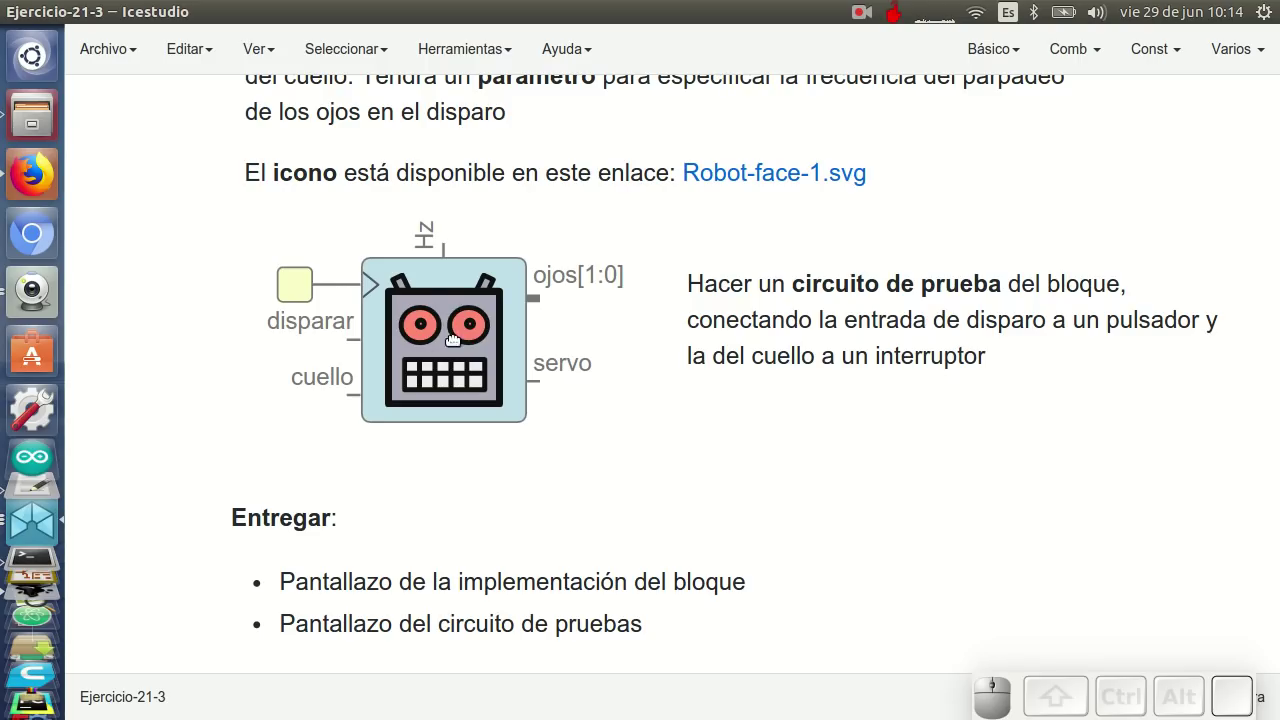